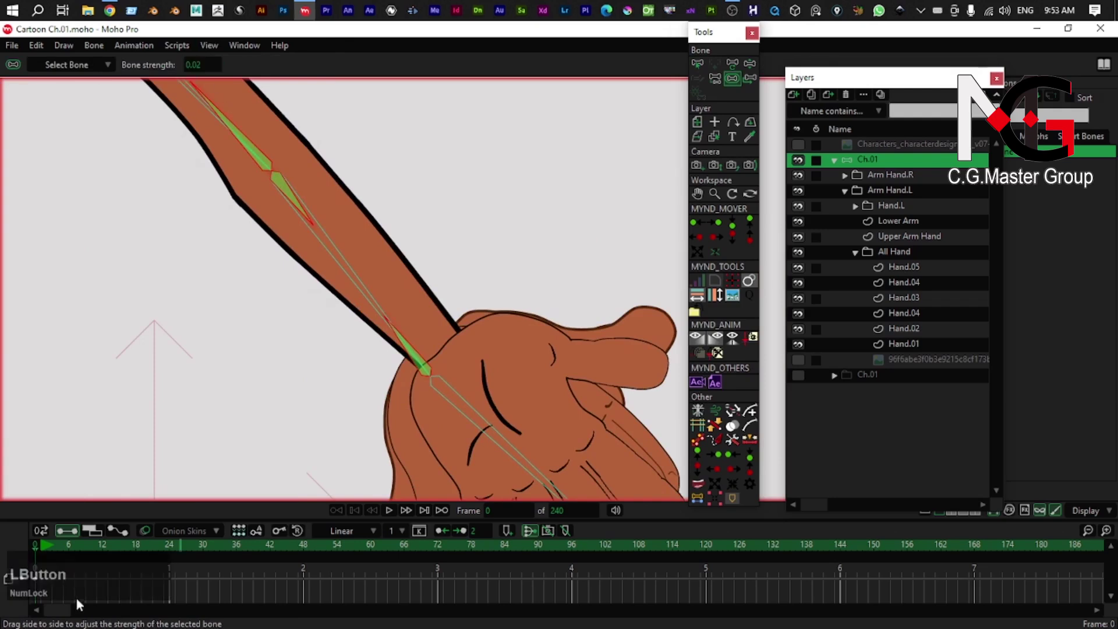
- Select the Upper Arm Hand shape layer and switch to Transform Points around the shoulder
{"action": "left_click", "coordinate": [149, 513]}
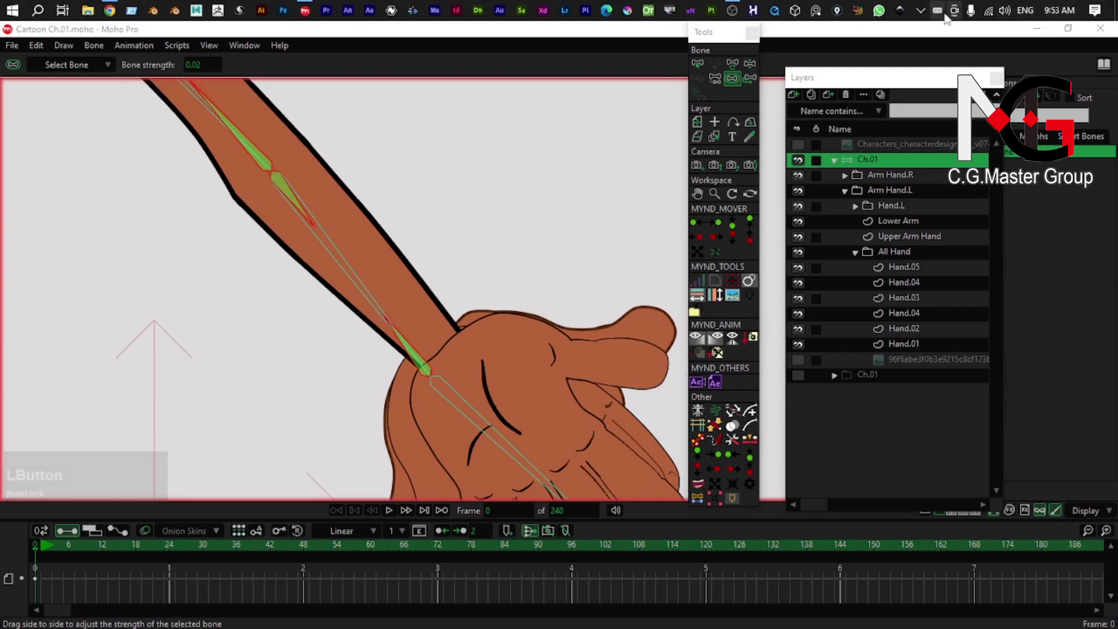
{"action": "left_click", "coordinate": [923, 12]}
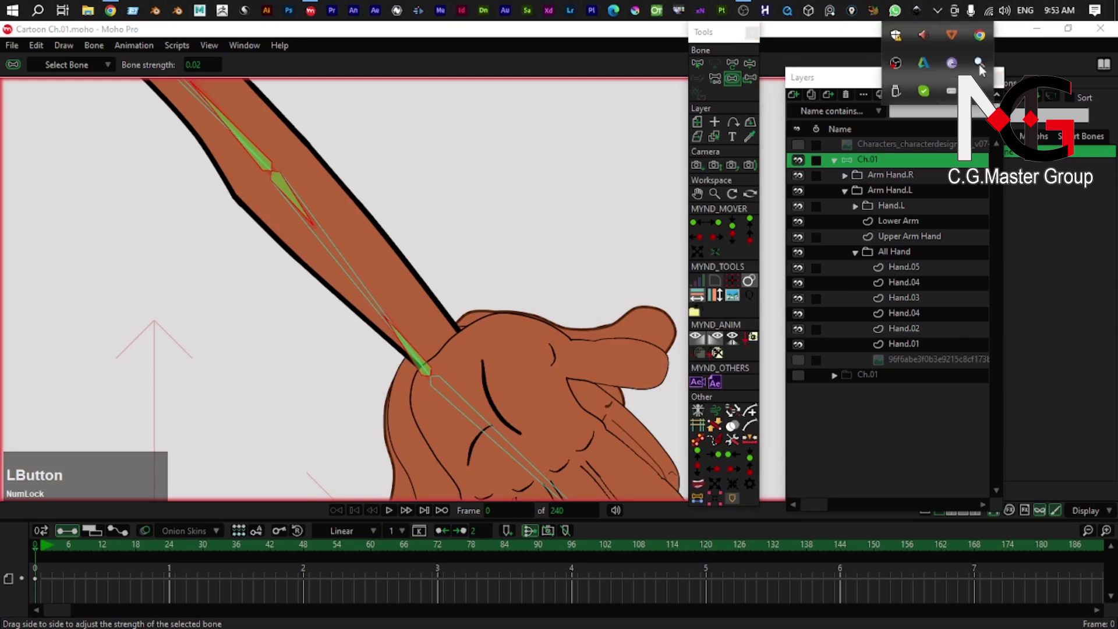
{"action": "right_click", "coordinate": [953, 95]}
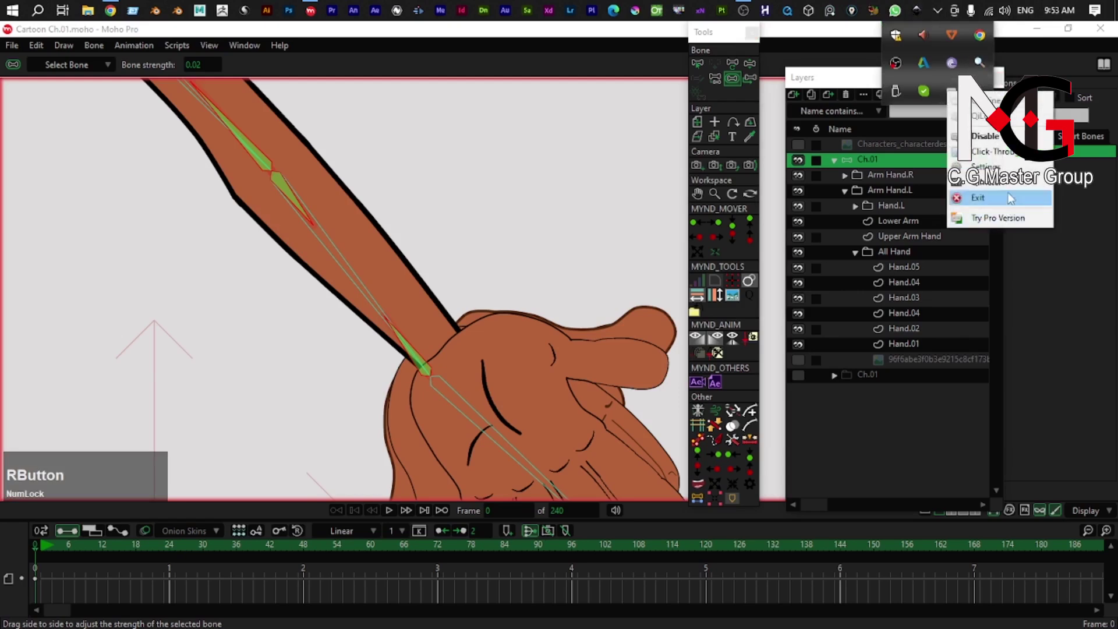
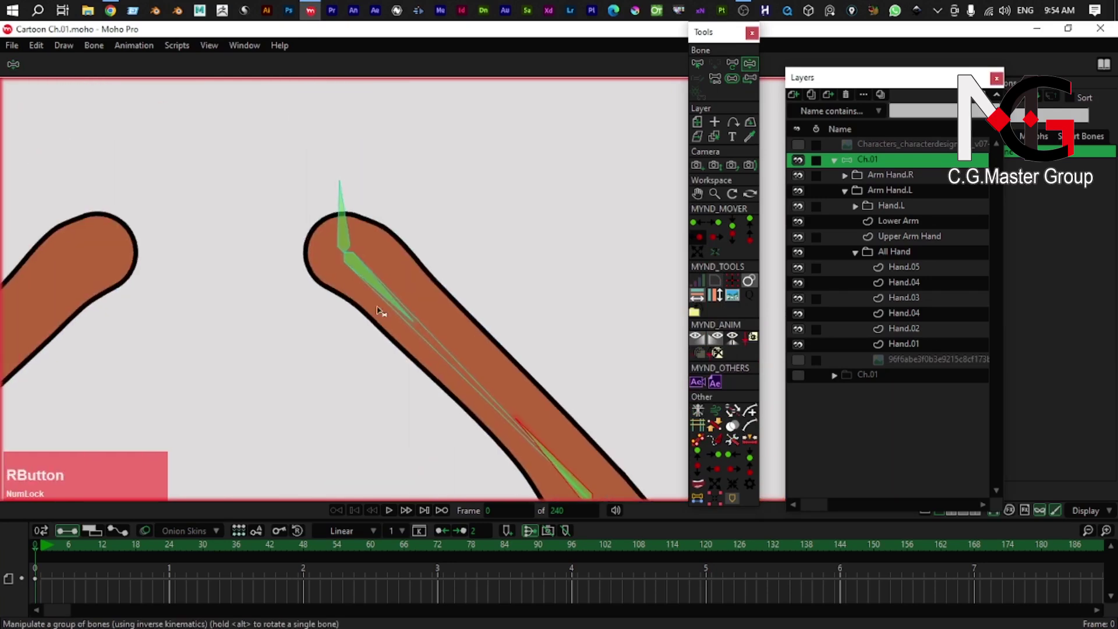
{"action": "left_click", "coordinate": [396, 298]}
{"action": "right_click", "coordinate": [423, 301]}
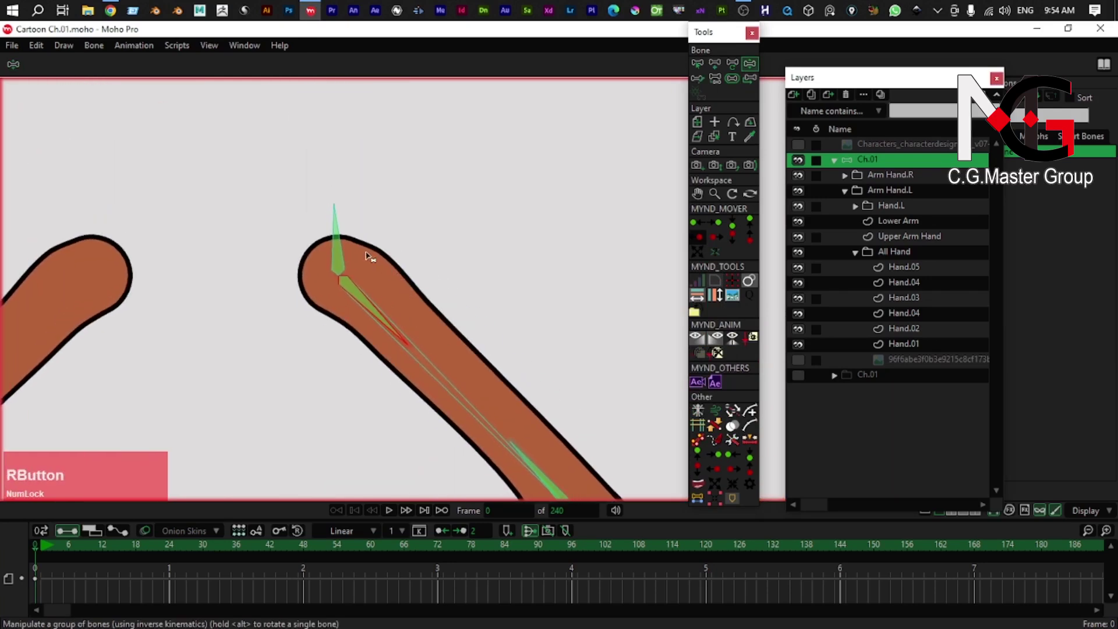
{"action": "right_click", "coordinate": [364, 250]}
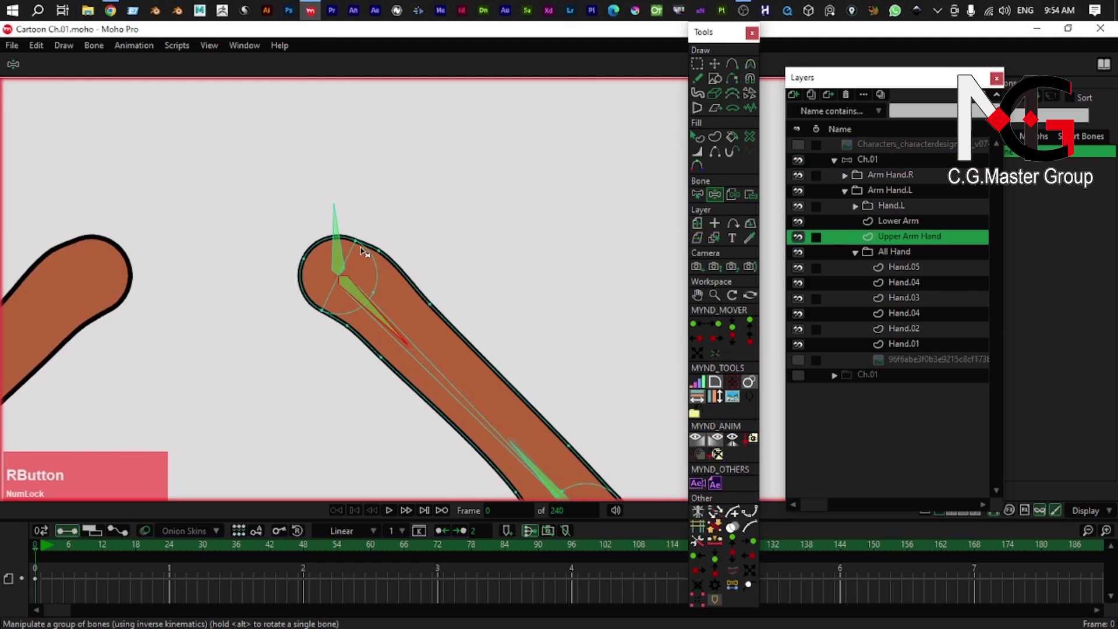
{"action": "right_click", "coordinate": [364, 251]}
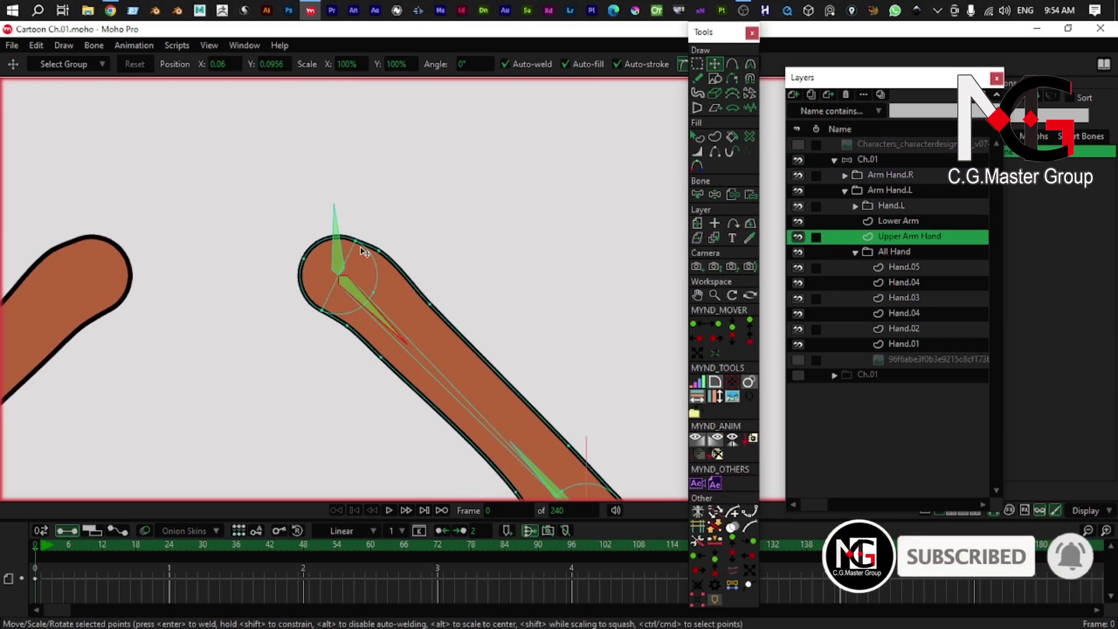
{"action": "scroll", "scroll_direction": "up", "scroll_amount": 3}
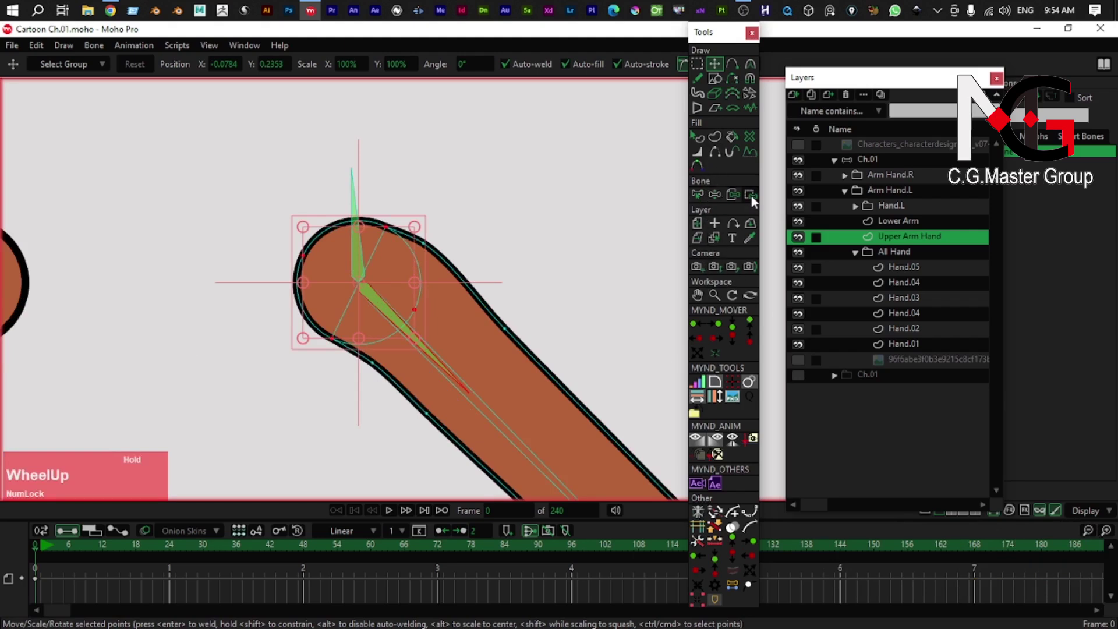
- Switch to Bind Points and select the upper arm and elbow-joint points for the upper arm bone
{"action": "left_click", "coordinate": [756, 201]}
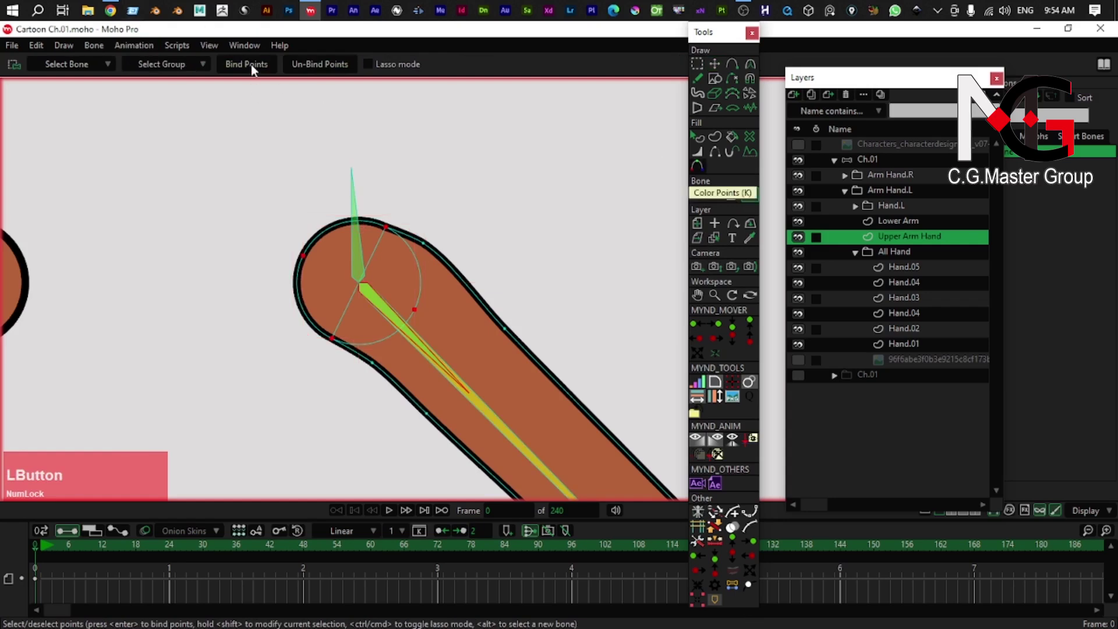
{"action": "right_click", "coordinate": [476, 329]}
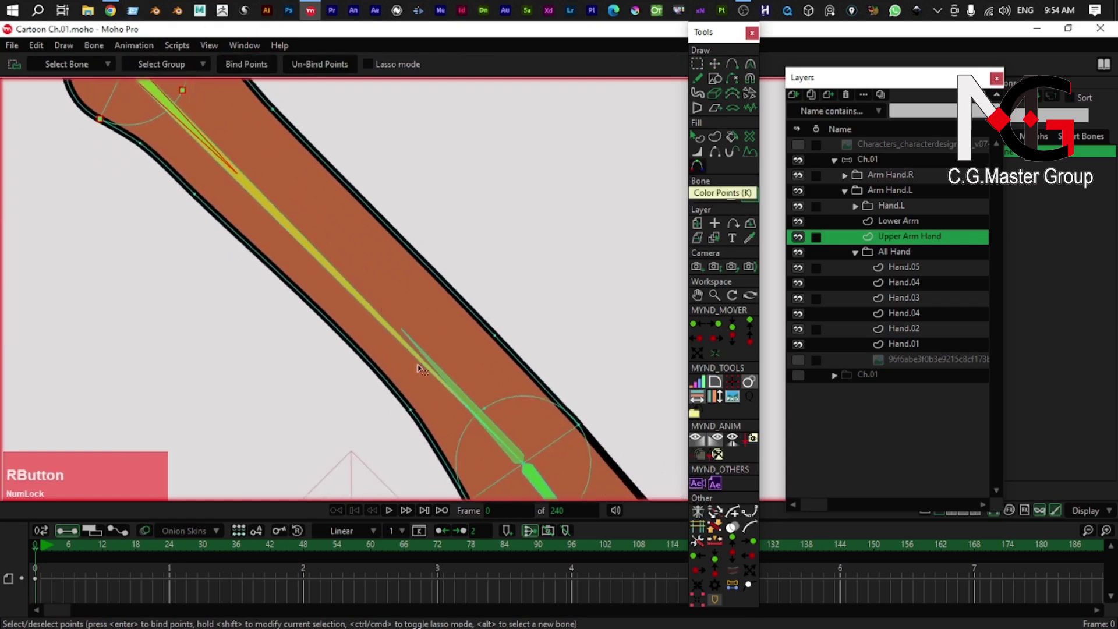
{"action": "key", "text": "b"}
{"action": "left_click", "coordinate": [446, 375]}
{"action": "right_click", "coordinate": [457, 384]}
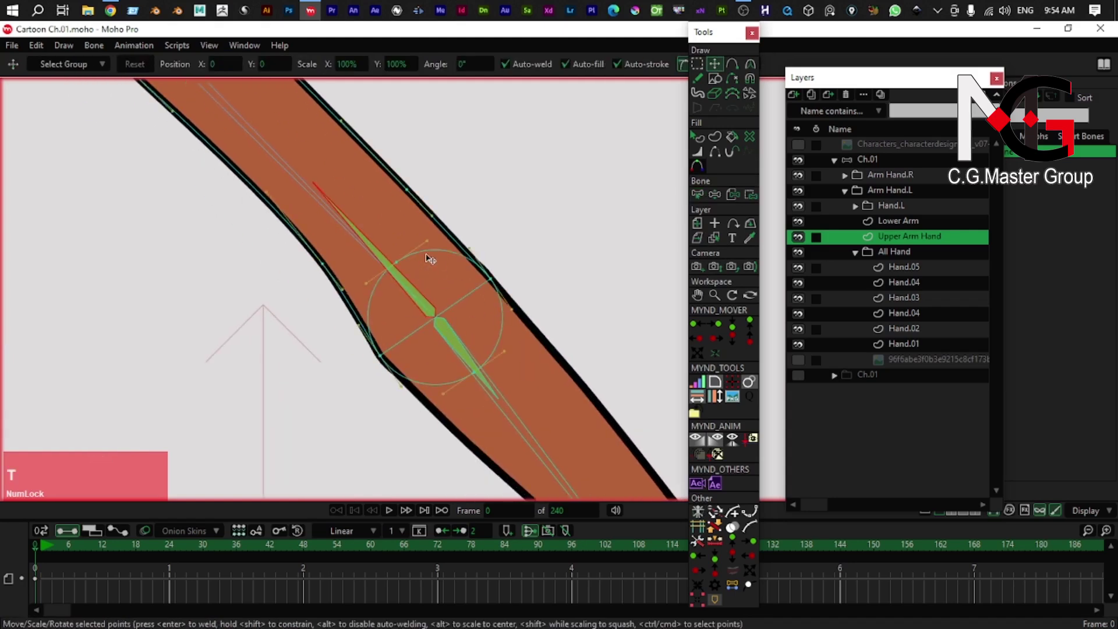
{"action": "left_click", "coordinate": [428, 255]}
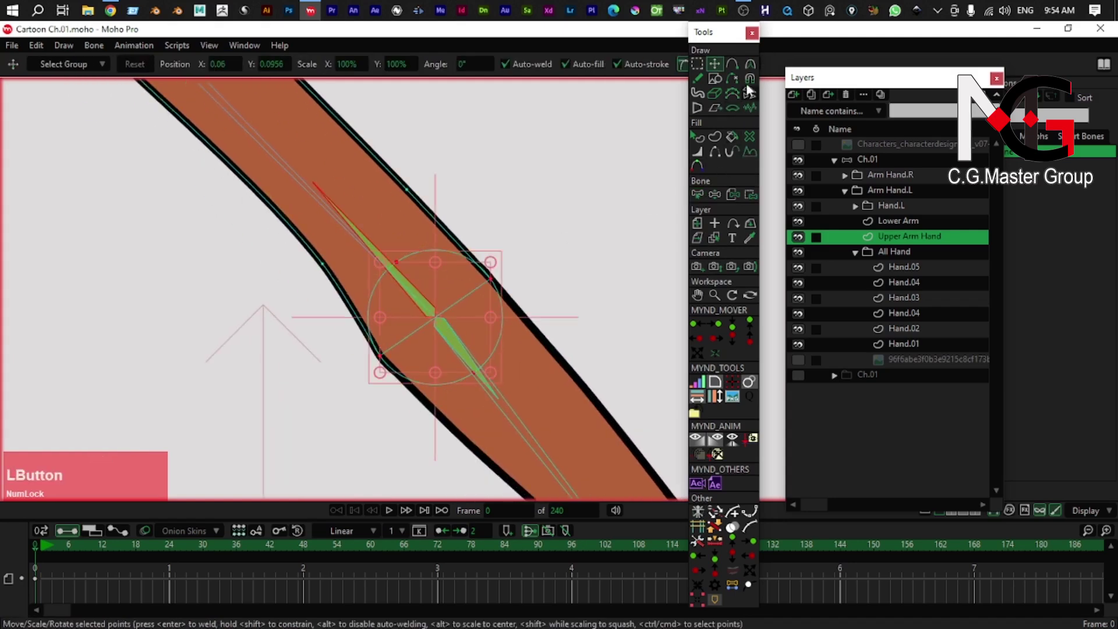
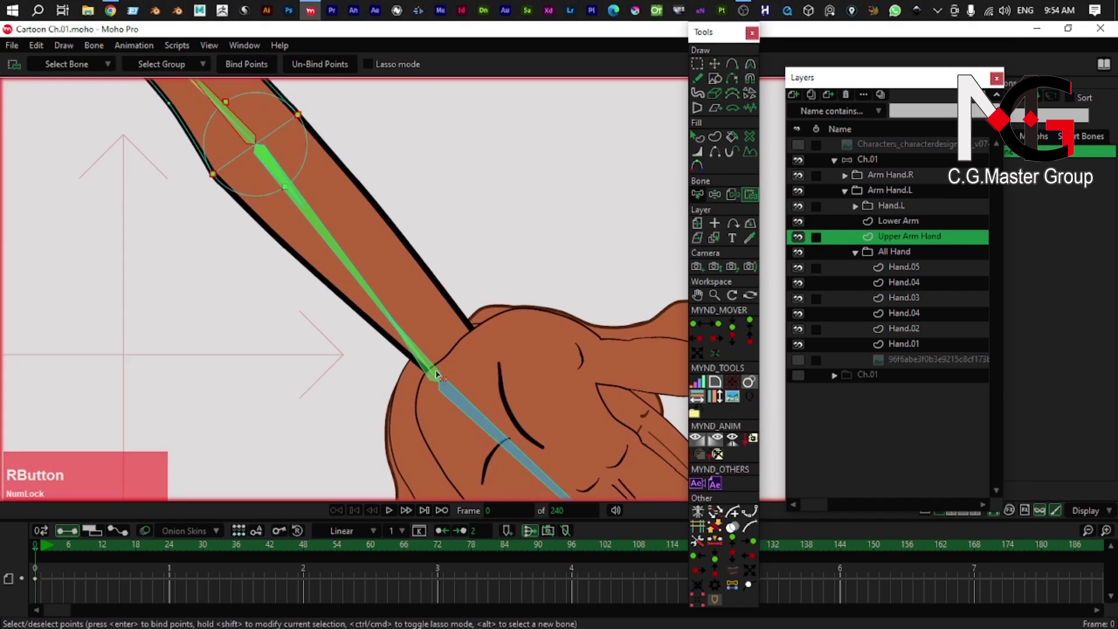
- Select the Lower Arm shape layer, frame the wrist joint and switch to Transform Points
{"action": "key", "text": "b"}
{"action": "left_click", "coordinate": [440, 374]}
{"action": "scroll", "scroll_direction": "up", "scroll_amount": 3}
{"action": "right_click", "coordinate": [430, 265]}
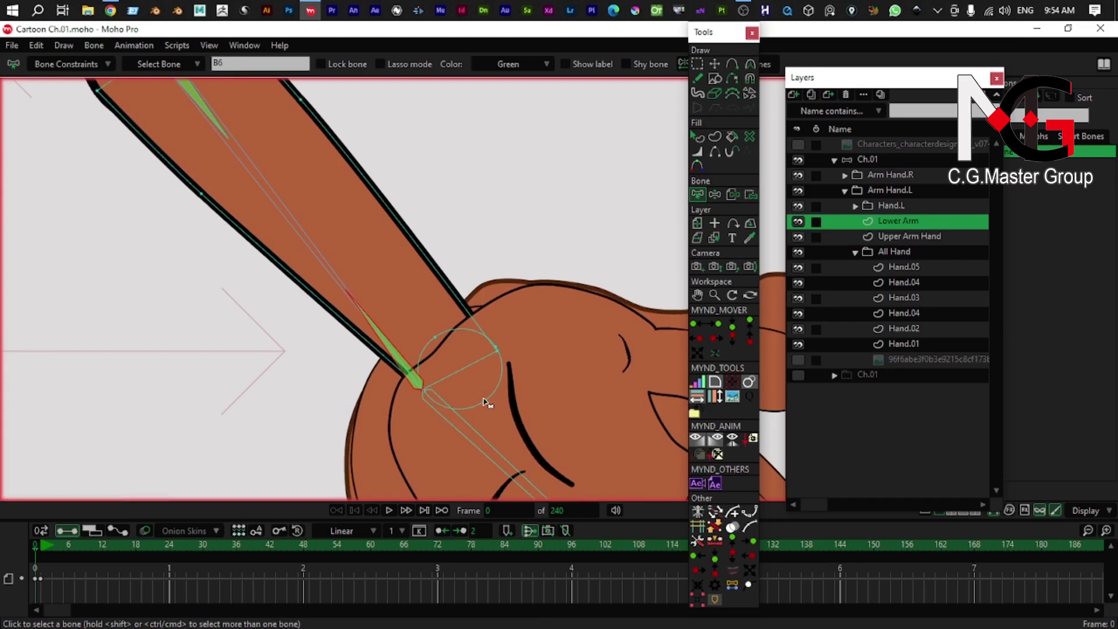
{"action": "scroll", "scroll_direction": "up", "scroll_amount": 3}
{"action": "right_click", "coordinate": [423, 383]}
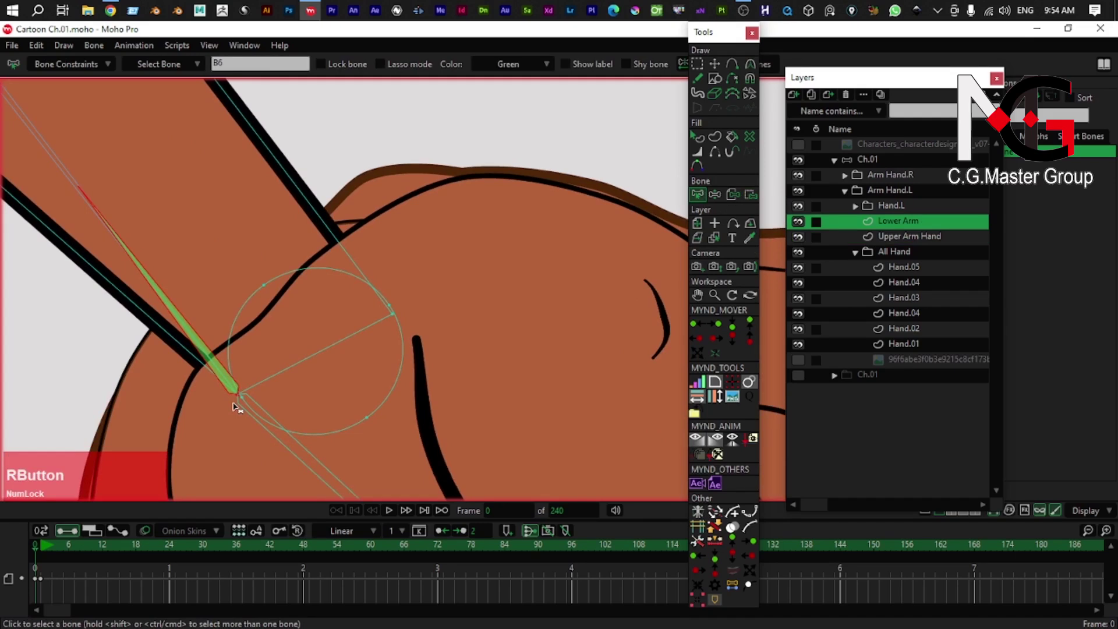
{"action": "key", "text": "t"}
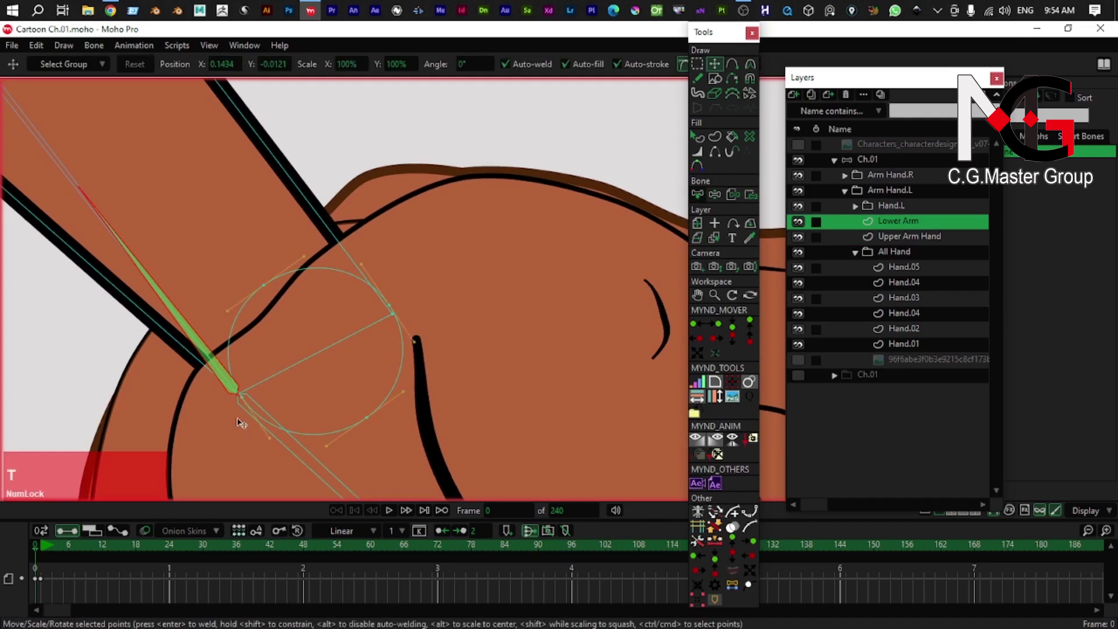
{"action": "scroll", "scroll_direction": "up", "scroll_amount": 3}
{"action": "scroll", "scroll_direction": "down", "scroll_amount": 3}
{"action": "right_click", "coordinate": [366, 369]}
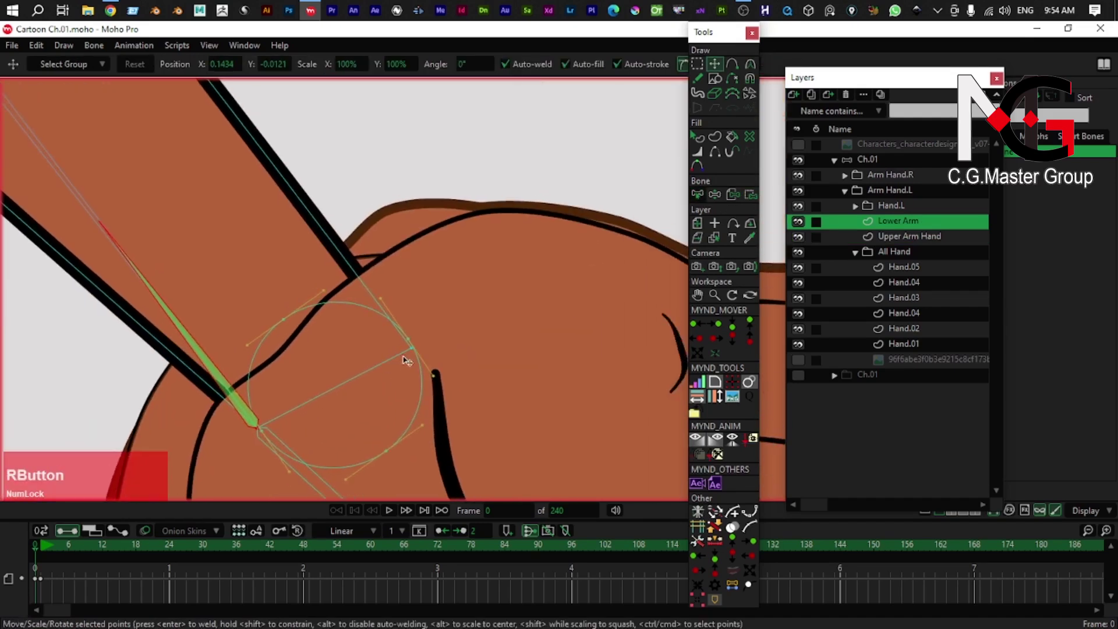
{"action": "scroll", "scroll_direction": "up", "scroll_amount": 3}
{"action": "right_click", "coordinate": [260, 439]}
{"action": "type", "text": "g"}
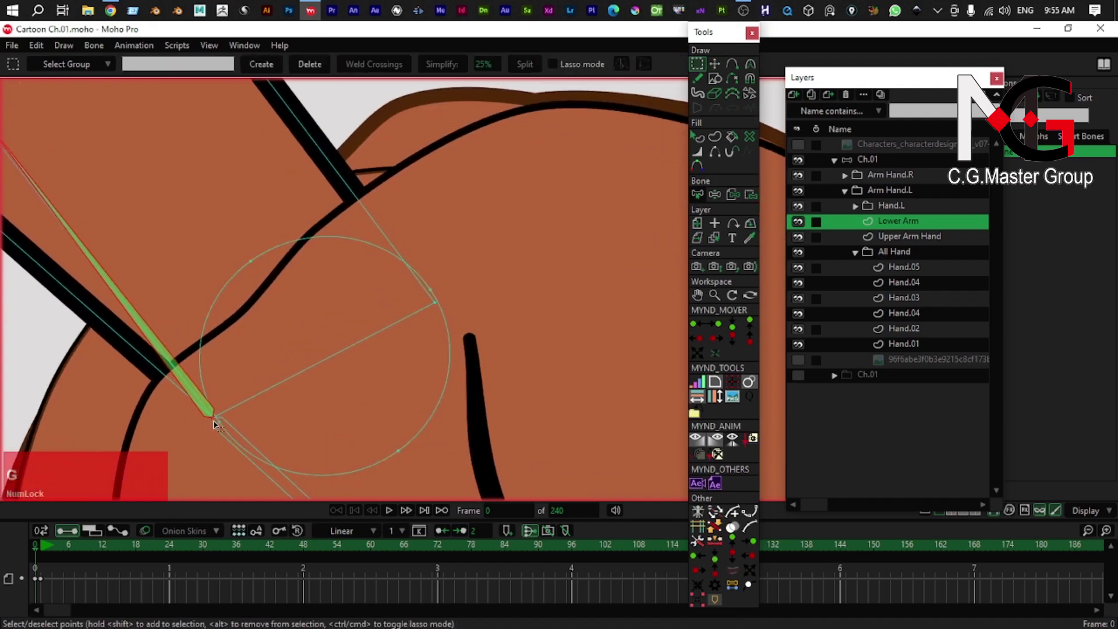
{"action": "type", "text": "t"}
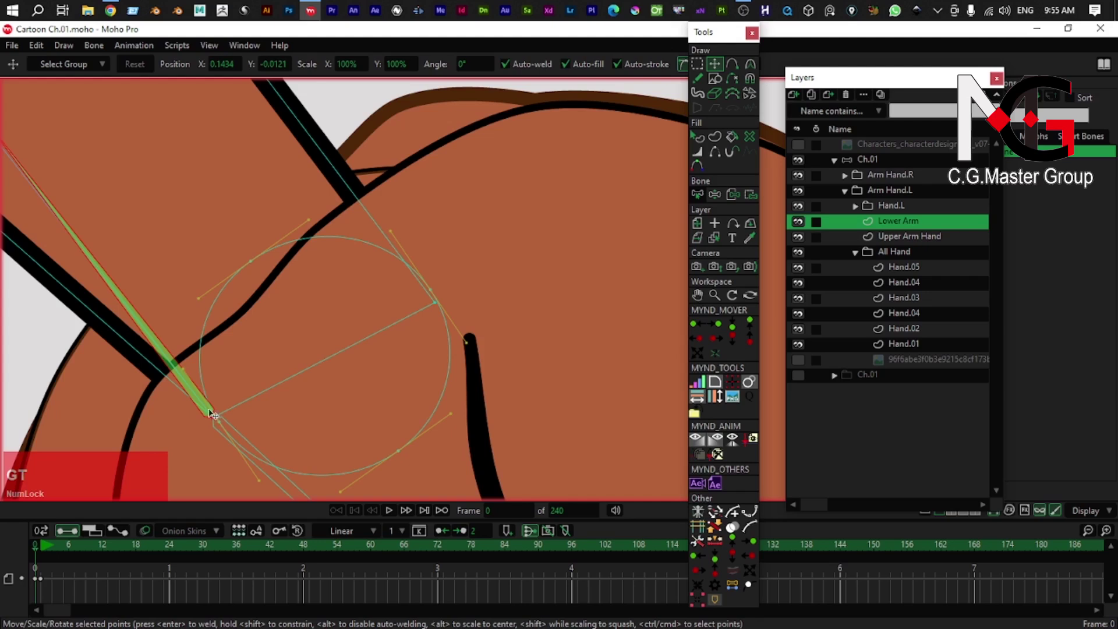
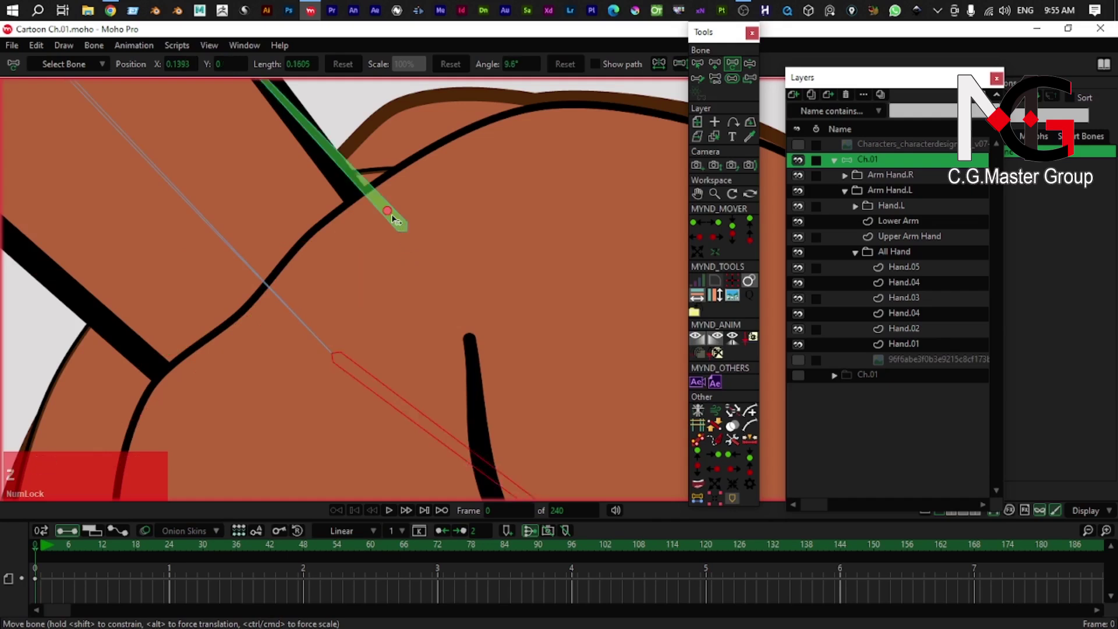
- Test-rotate the forearm bone, then select the lower arm points near the wrist for binding
{"action": "left_click", "coordinate": [390, 216]}
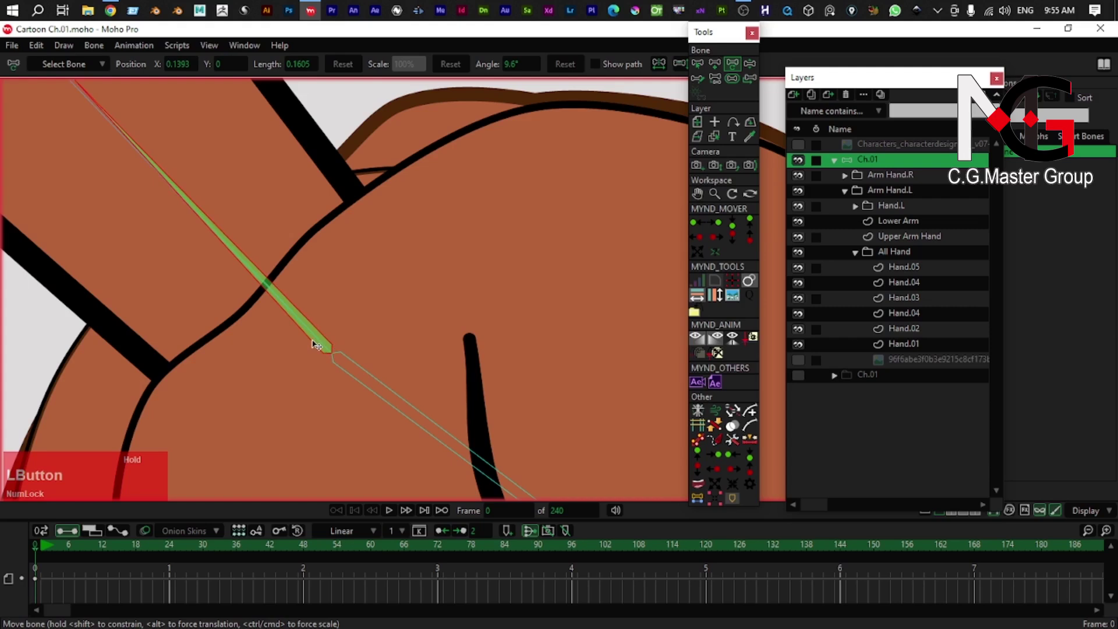
{"action": "scroll", "scroll_direction": "down", "scroll_amount": 3}
{"action": "right_click", "coordinate": [276, 287]}
{"action": "right_click", "coordinate": [288, 270]}
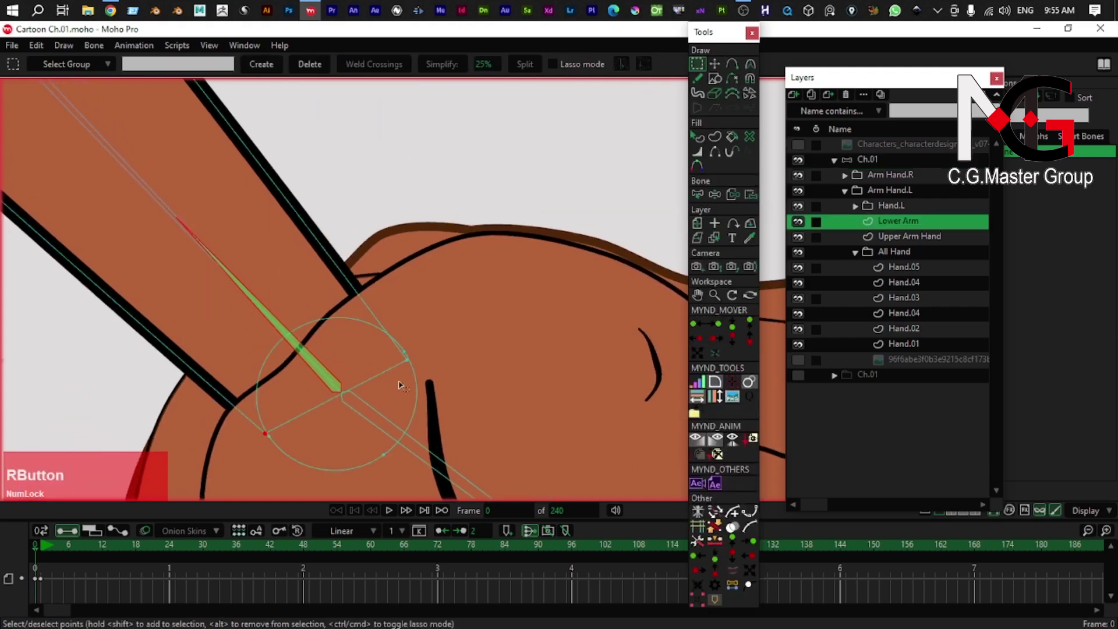
{"action": "key", "text": "g"}
{"action": "left_click", "coordinate": [441, 341]}
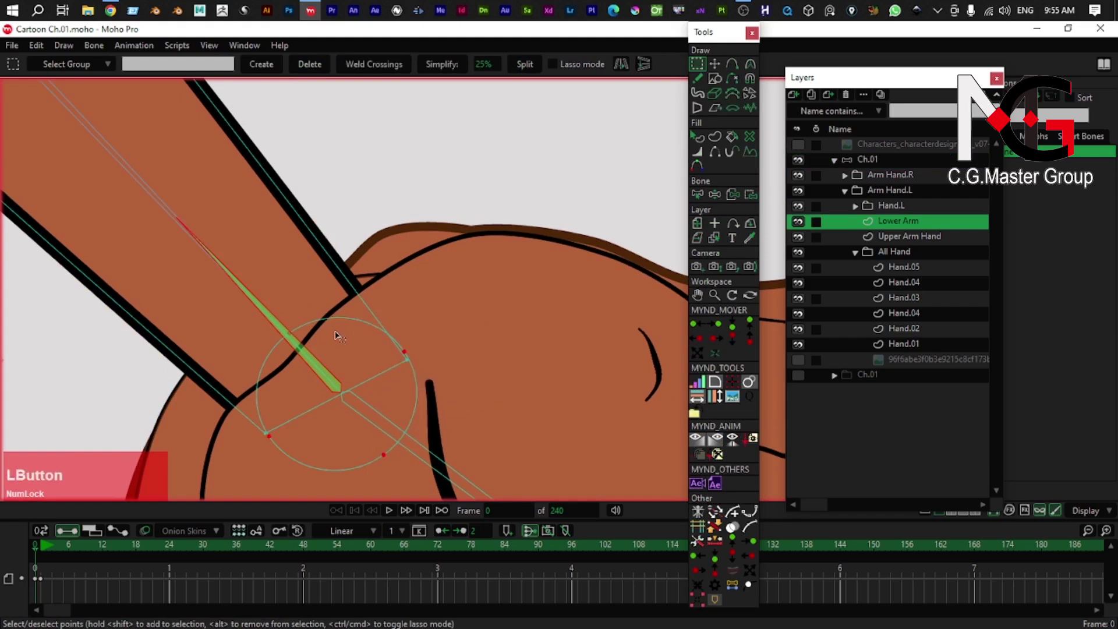
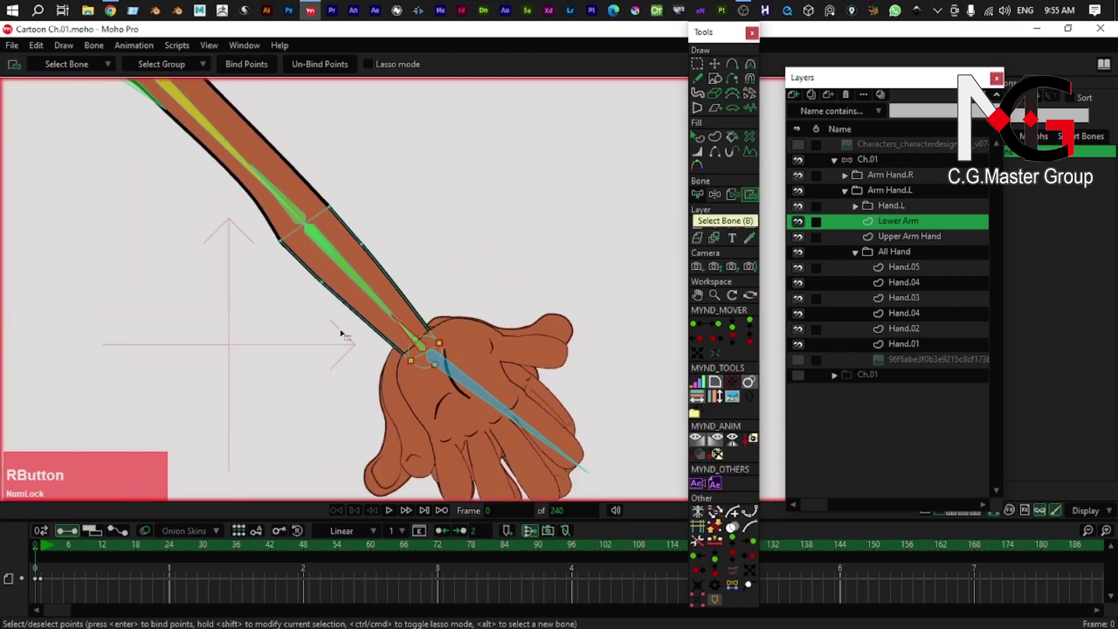
- Select all points along the forearm and pick the forearm bone in Bind Points
{"action": "scroll", "scroll_direction": "up", "scroll_amount": 3}
{"action": "key", "text": "b"}
{"action": "left_click", "coordinate": [392, 301]}
{"action": "key", "text": "t"}
{"action": "left_click", "coordinate": [415, 275]}
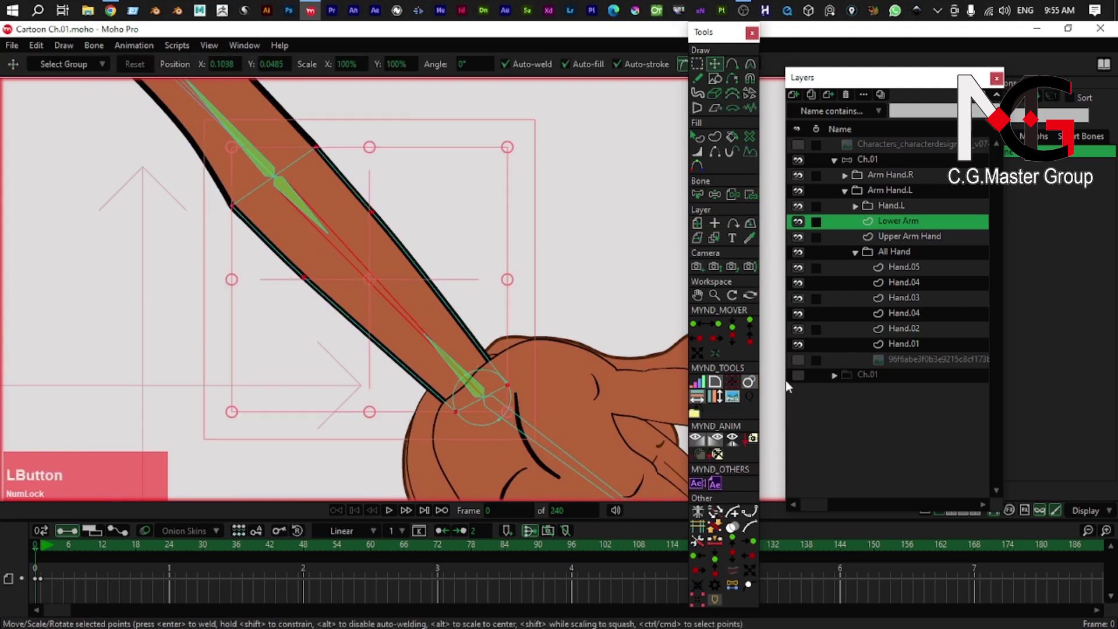
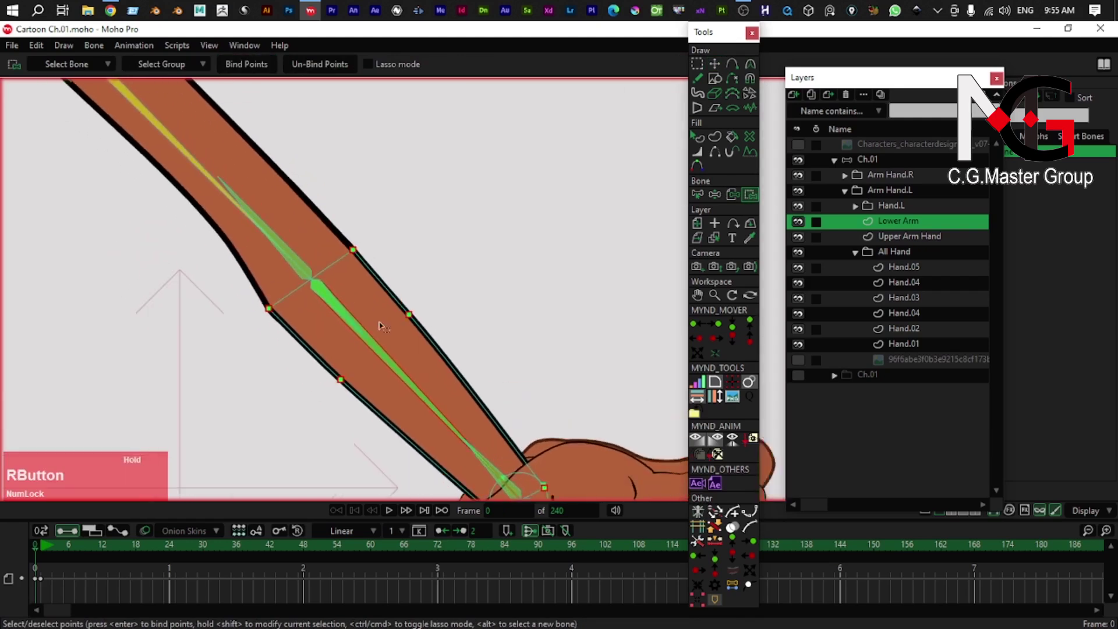
{"action": "key", "text": "b"}
{"action": "left_click", "coordinate": [291, 209]}
- Select all the upper arm's points and bind them to the upper arm bone
{"action": "right_click", "coordinate": [312, 191]}
{"action": "key", "text": "t"}
{"action": "right_click", "coordinate": [297, 220]}
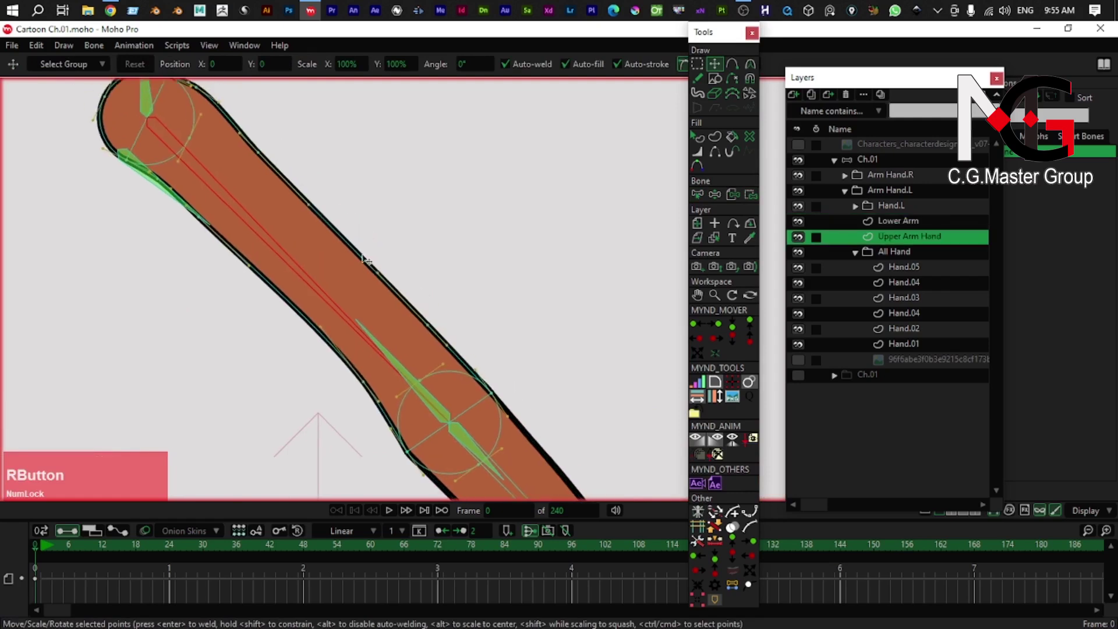
{"action": "left_click", "coordinate": [344, 251]}
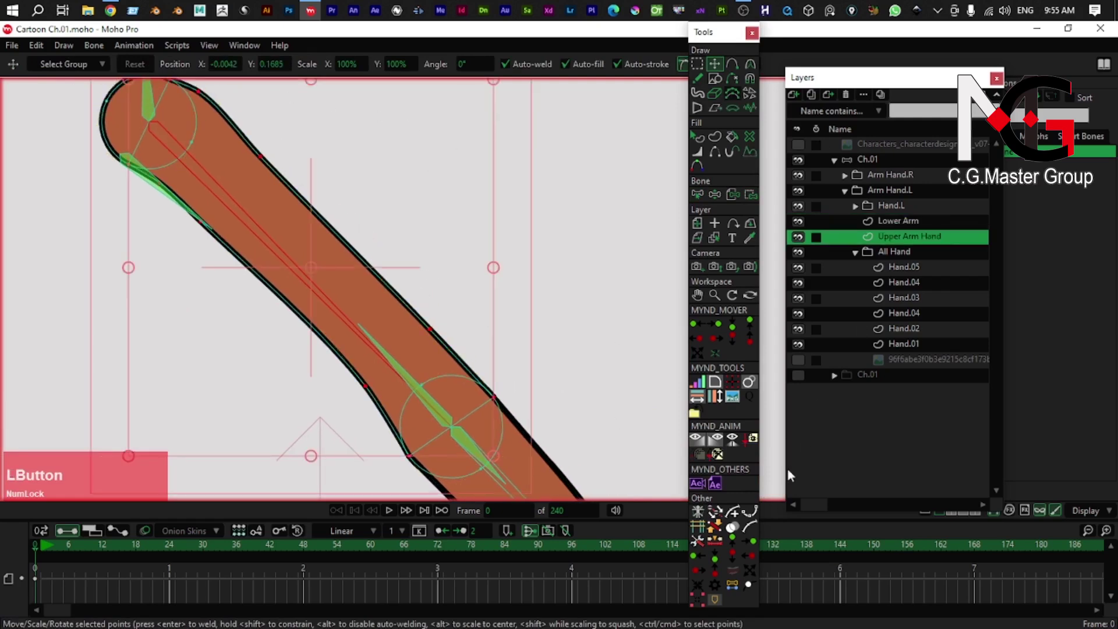
{"action": "left_click", "coordinate": [750, 201]}
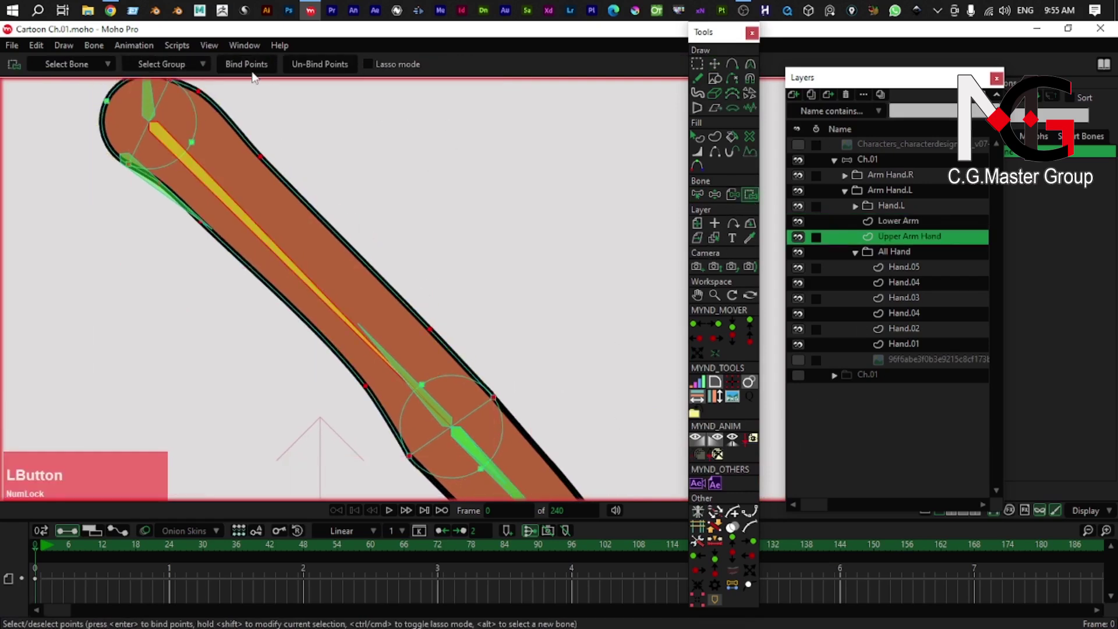
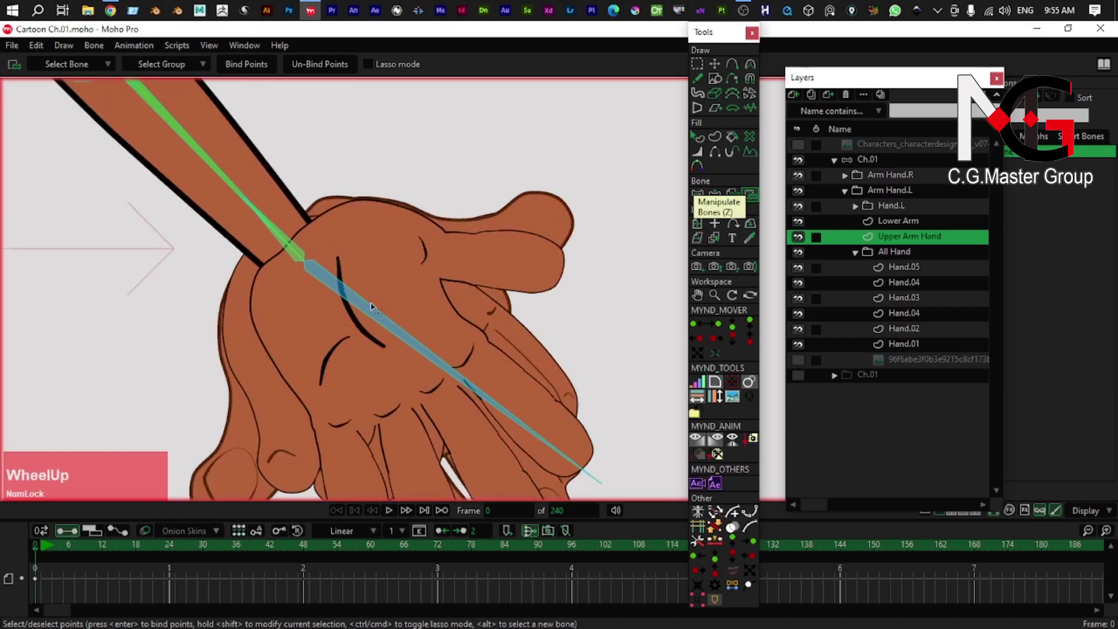
- Bind the Hand.7 palm, finger crease and back-line layers' points to the hand bone
{"action": "key", "text": "b"}
{"action": "left_click", "coordinate": [383, 314]}
{"action": "right_click", "coordinate": [302, 325]}
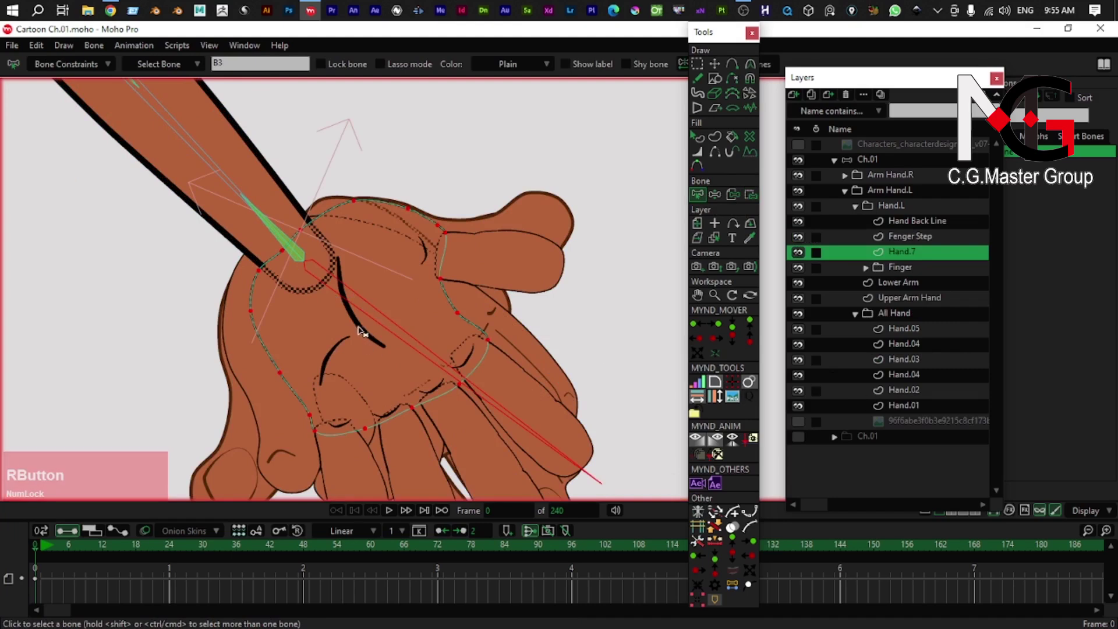
{"action": "right_click", "coordinate": [402, 339]}
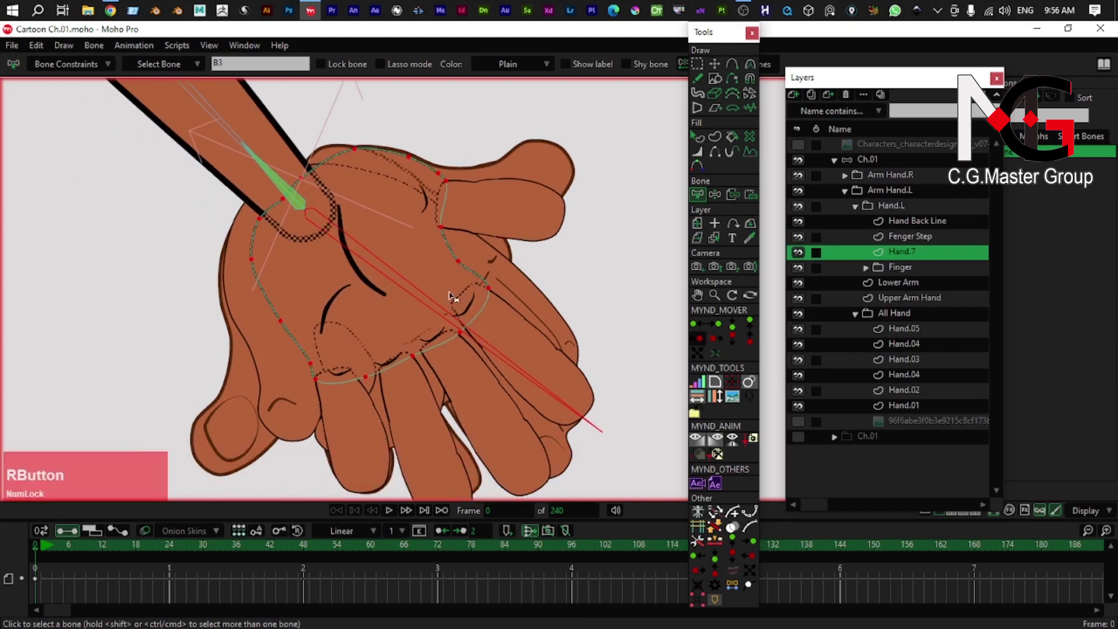
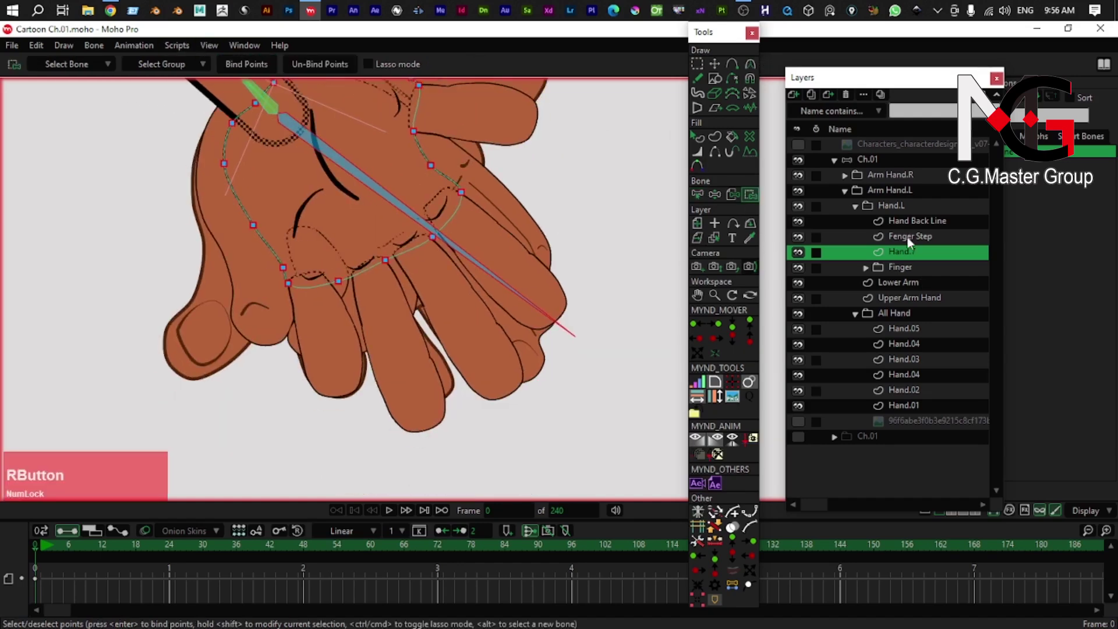
{"action": "left_click", "coordinate": [909, 242]}
{"action": "right_click", "coordinate": [306, 205]}
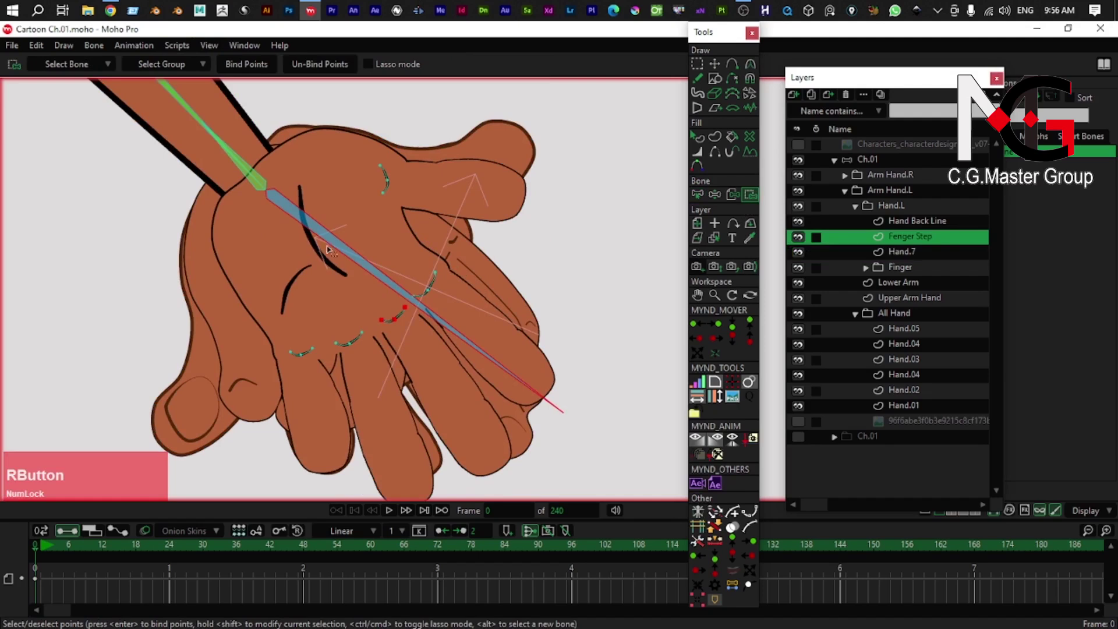
{"action": "key", "text": "g"}
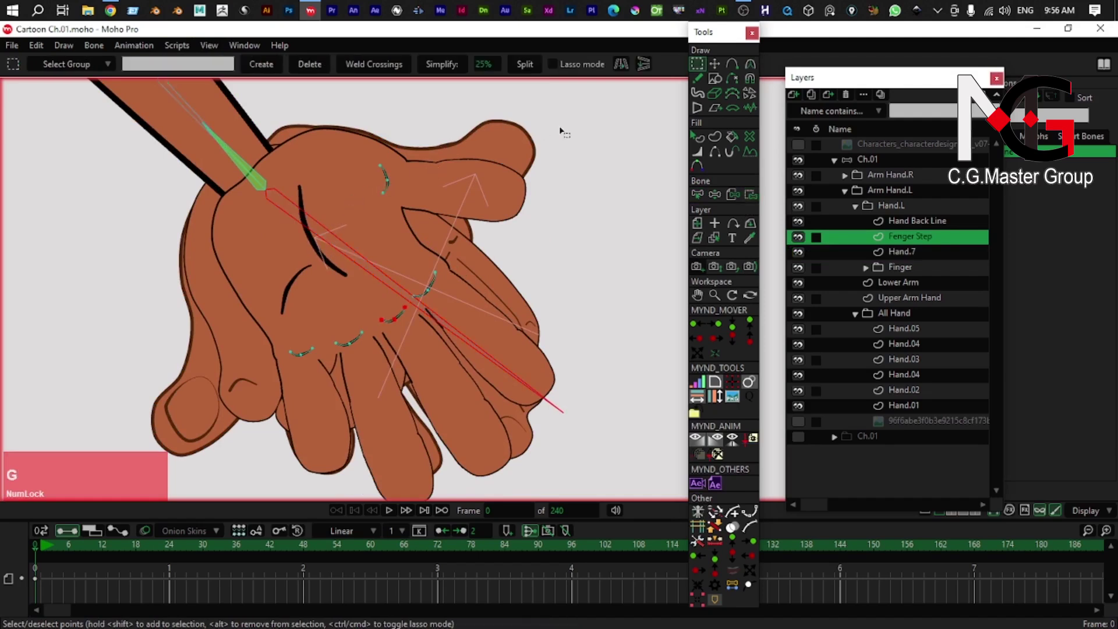
{"action": "left_click", "coordinate": [532, 221]}
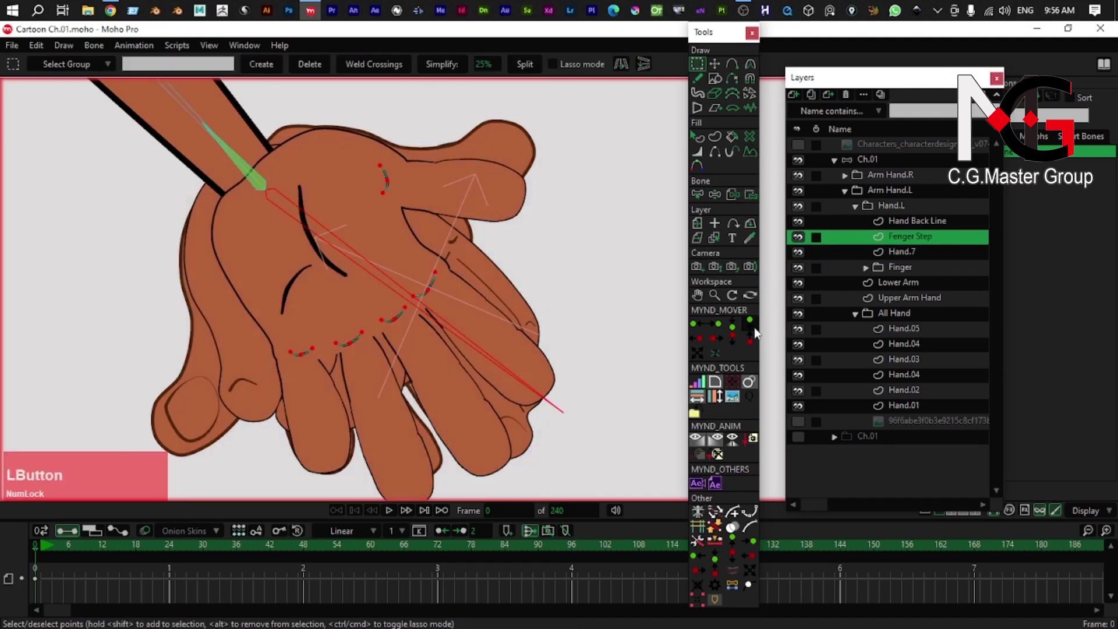
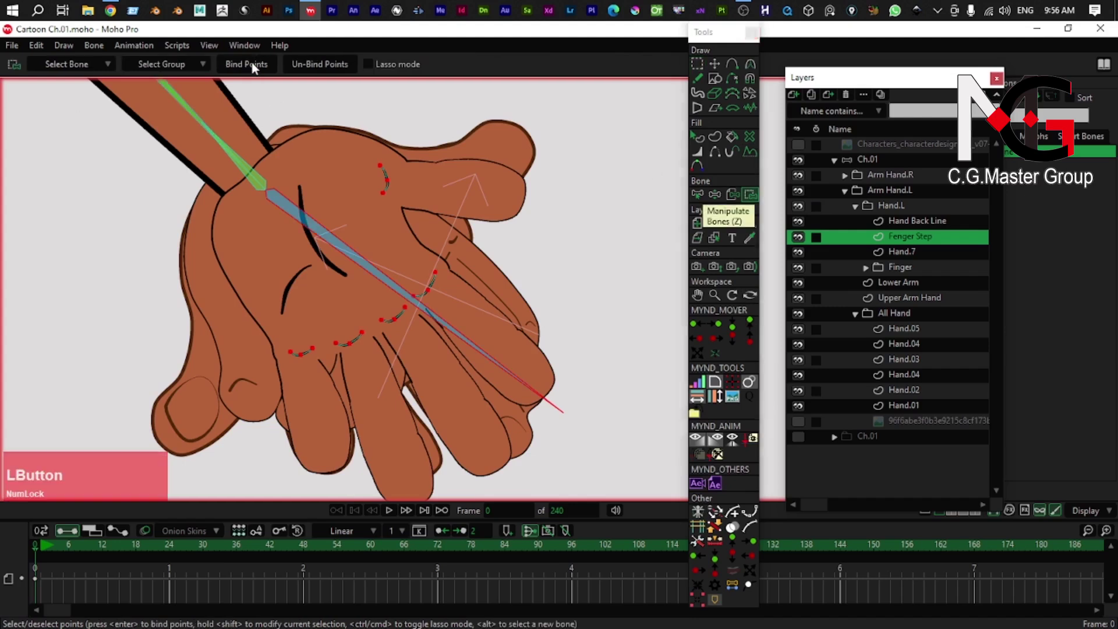
{"action": "key", "text": "g"}
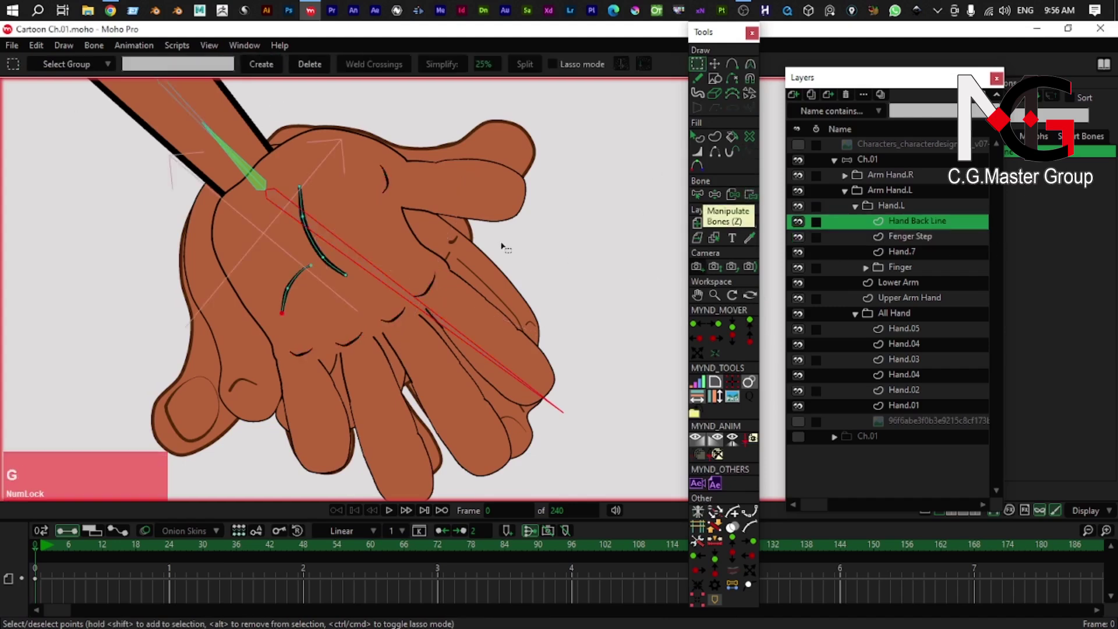
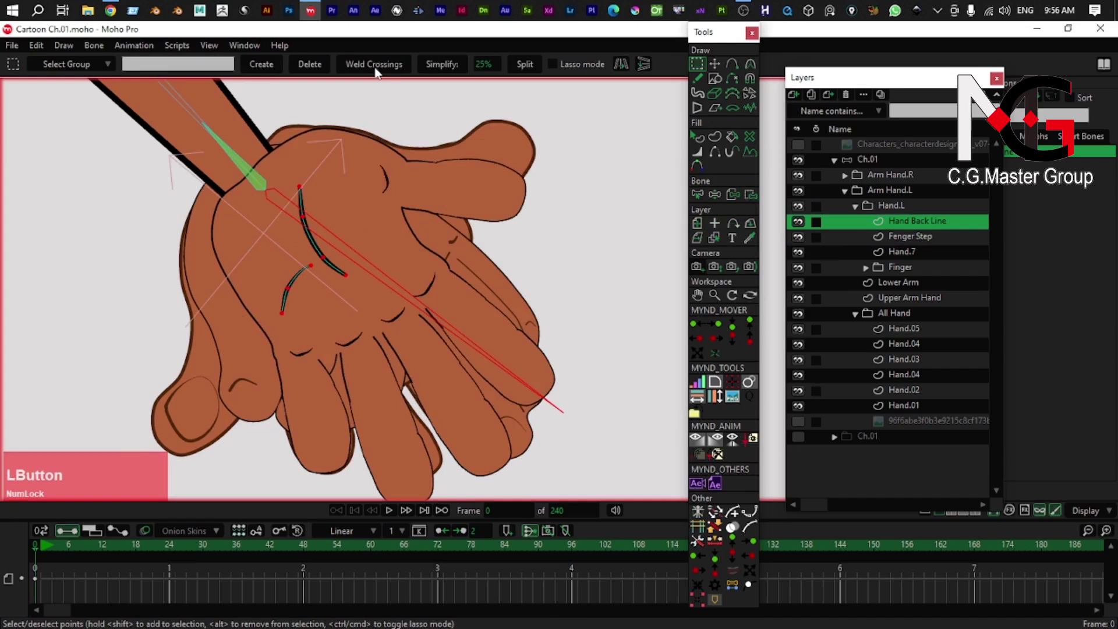
{"action": "left_click", "coordinate": [749, 202]}
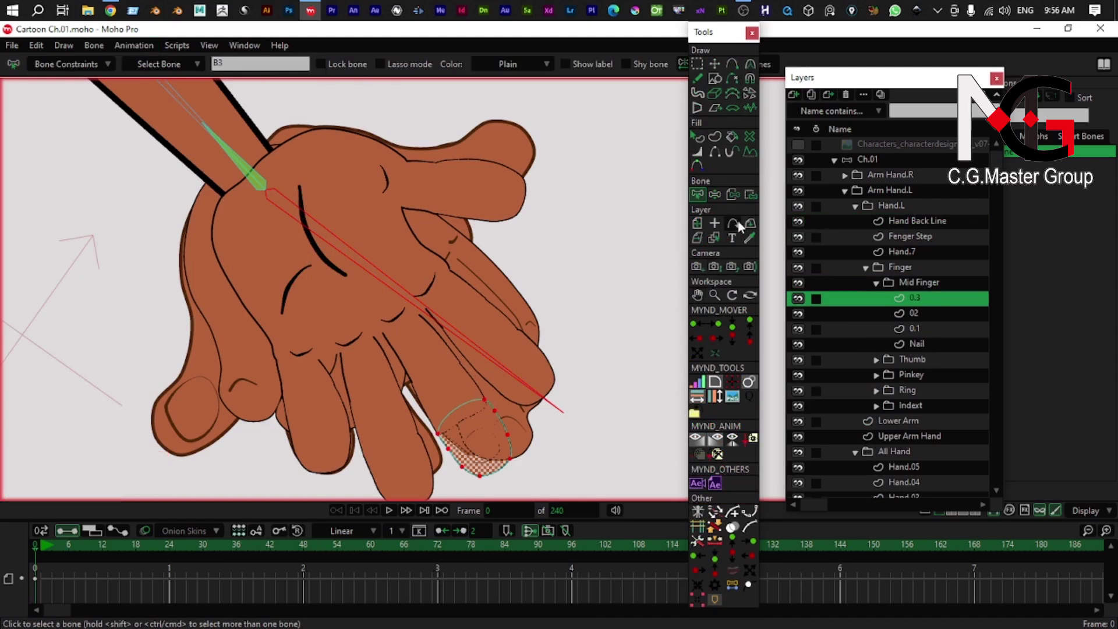
- Expand the Finger and Thumb groups, hide the Finger group, then collapse and hide Hand.L
{"action": "left_click", "coordinate": [751, 197]}
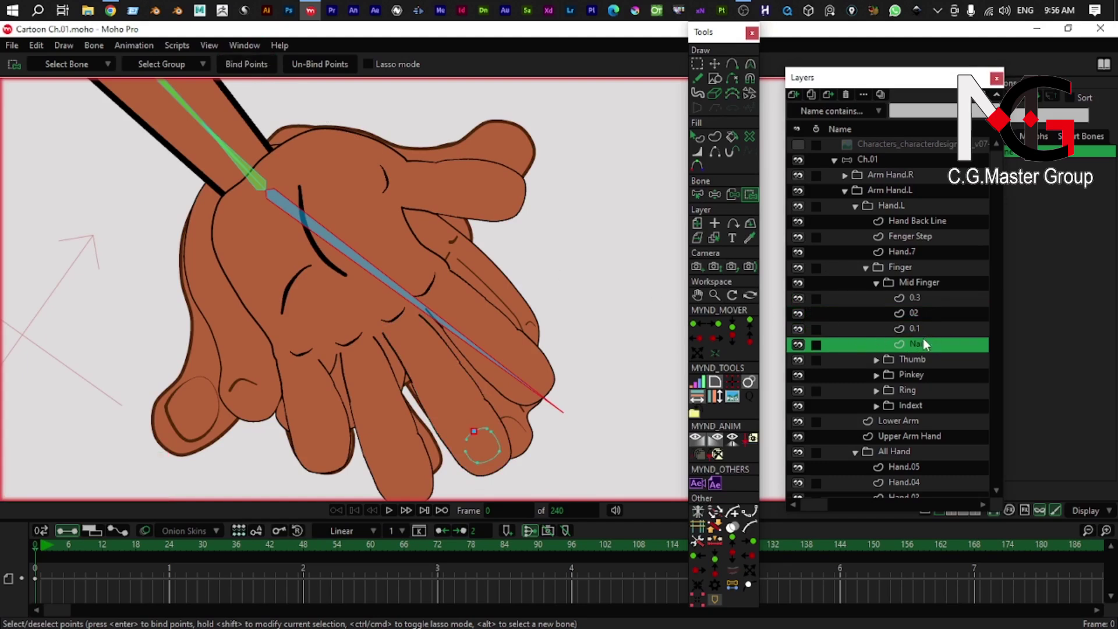
{"action": "left_click", "coordinate": [879, 290]}
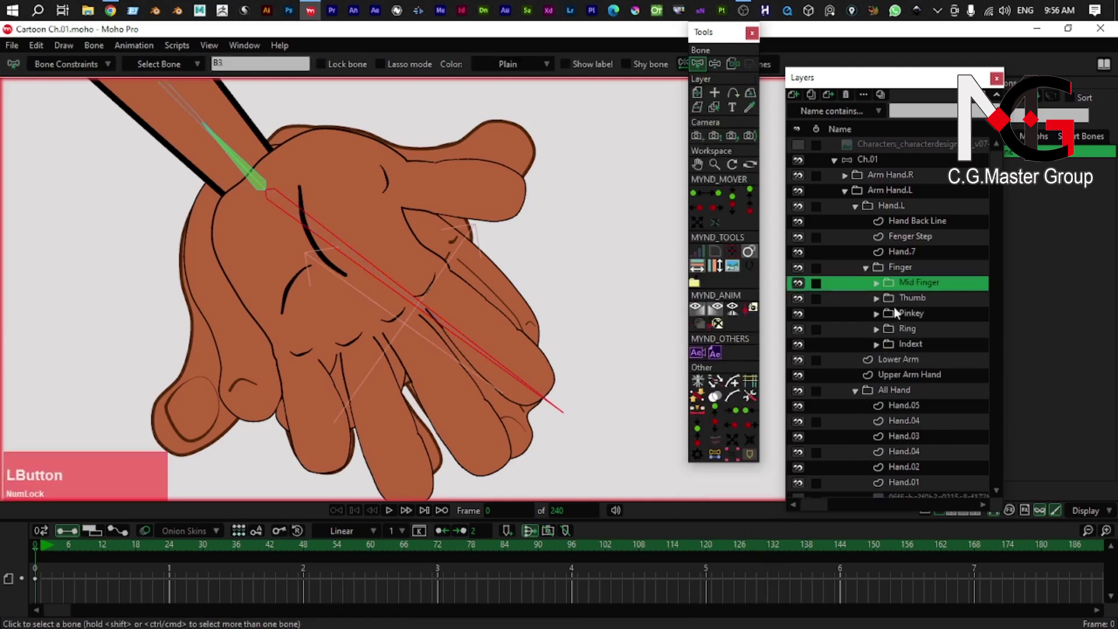
{"action": "left_click", "coordinate": [881, 303]}
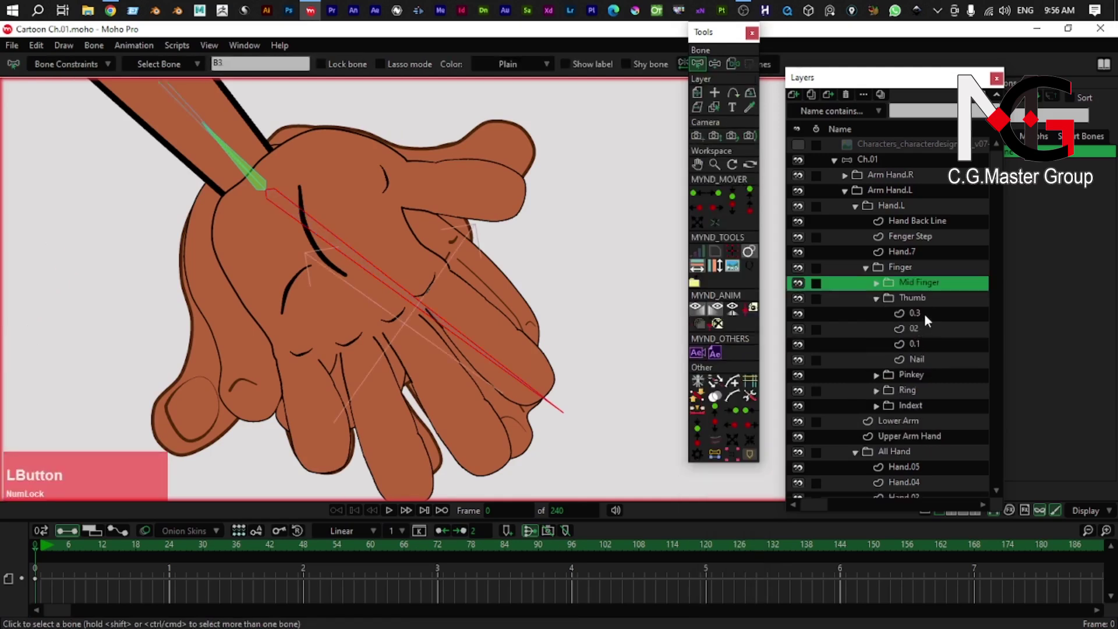
{"action": "left_click", "coordinate": [928, 319]}
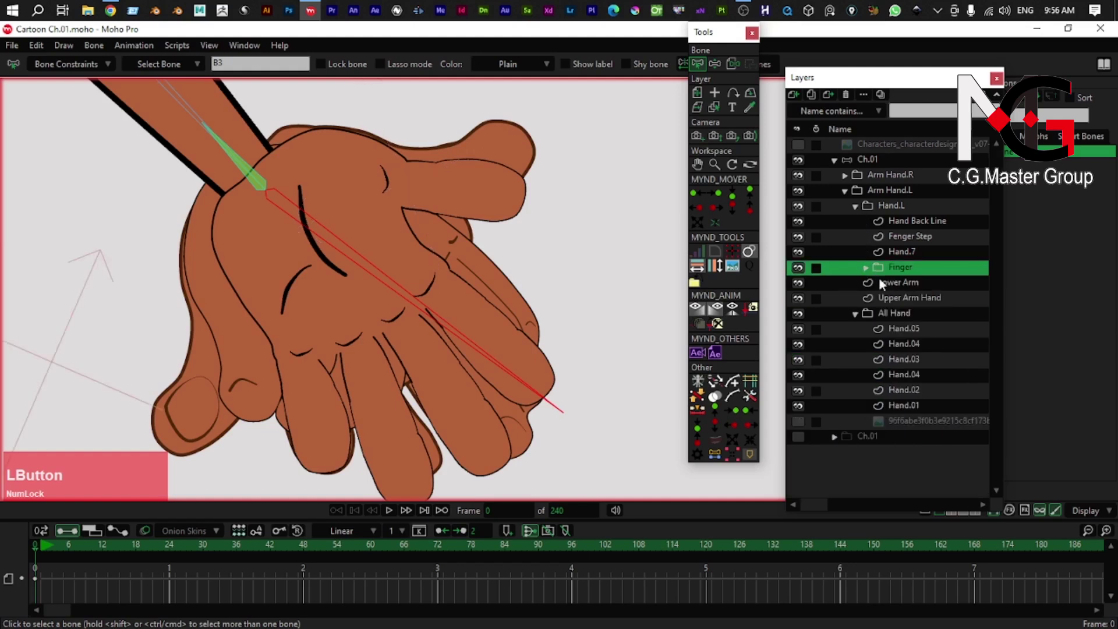
{"action": "left_click", "coordinate": [802, 270]}
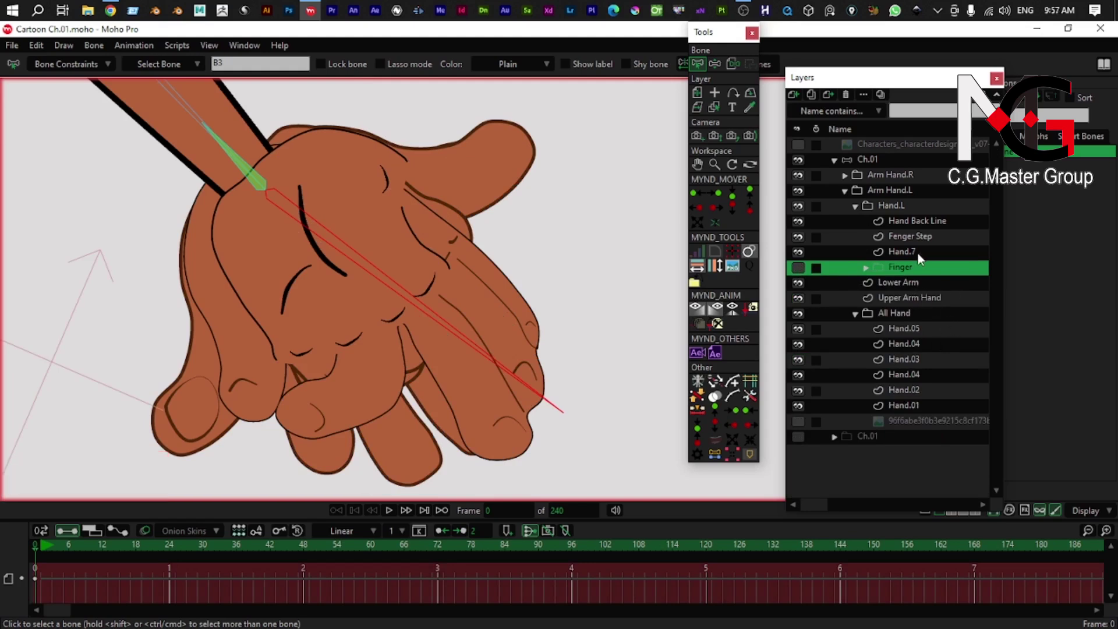
{"action": "left_click", "coordinate": [922, 256]}
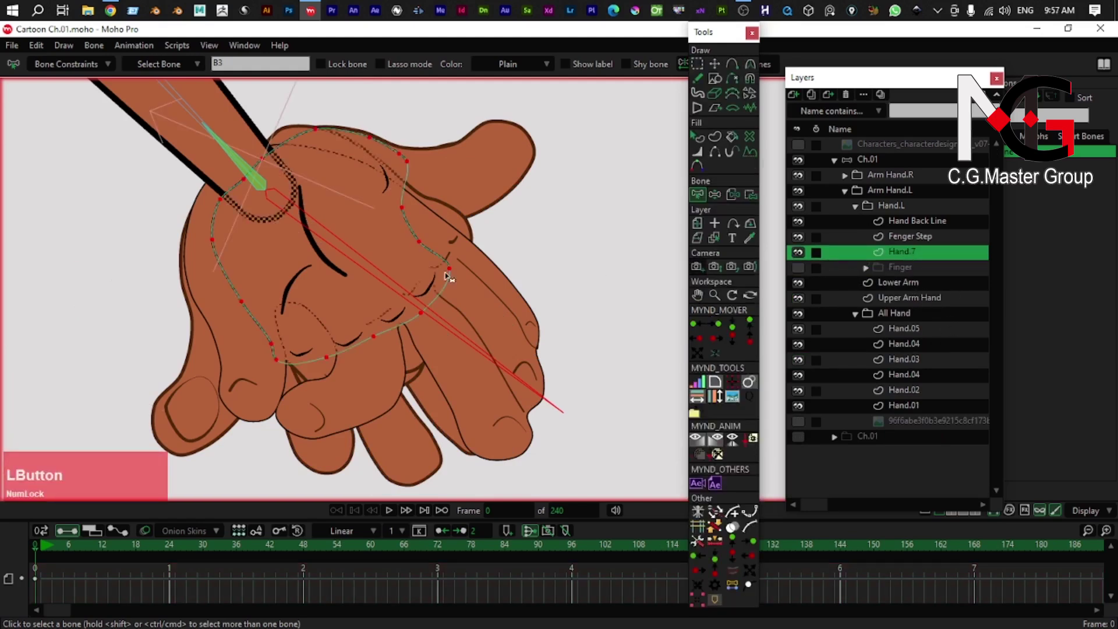
{"action": "left_click", "coordinate": [862, 215]}
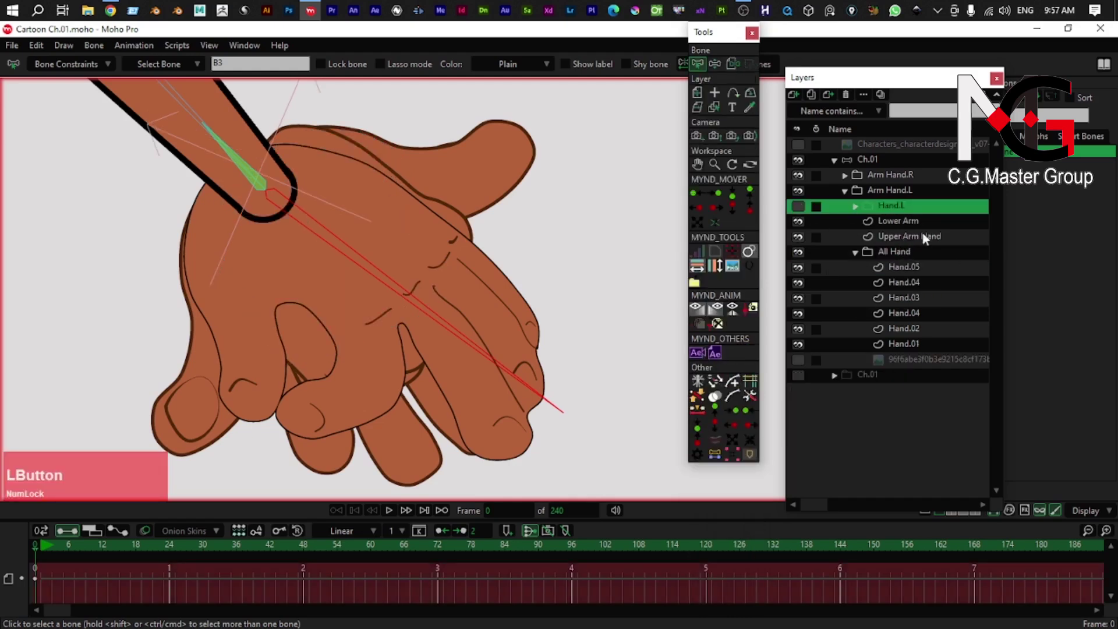
- Bind the Hand.05 drawing's points to the hand bone and move to Hand.03
{"action": "left_click", "coordinate": [911, 271]}
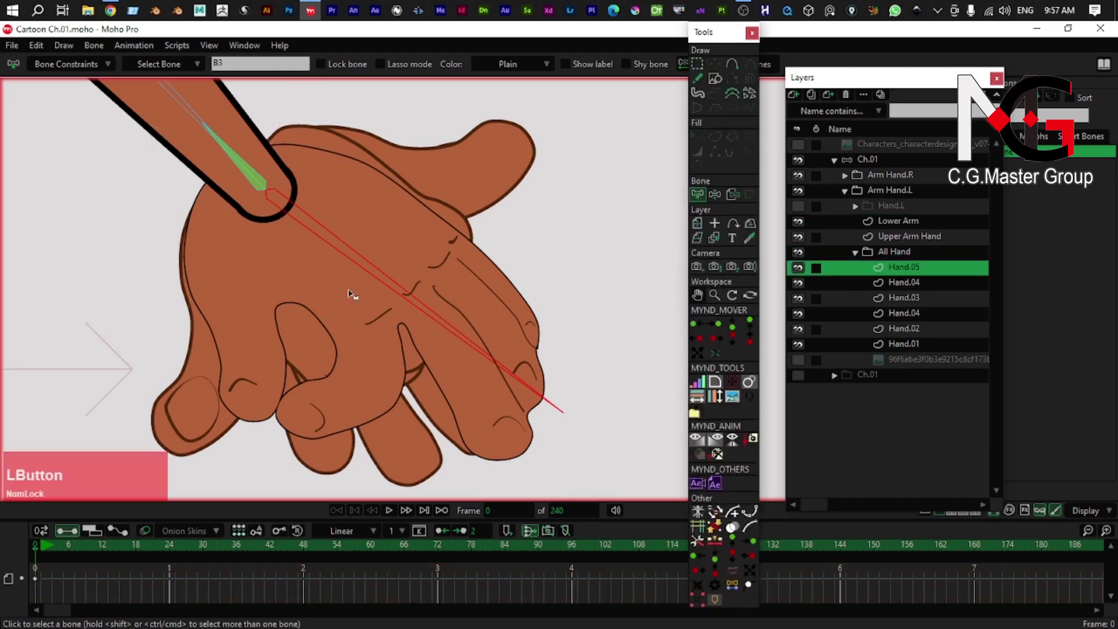
{"action": "scroll", "scroll_direction": "down", "scroll_amount": 3}
{"action": "right_click", "coordinate": [418, 352]}
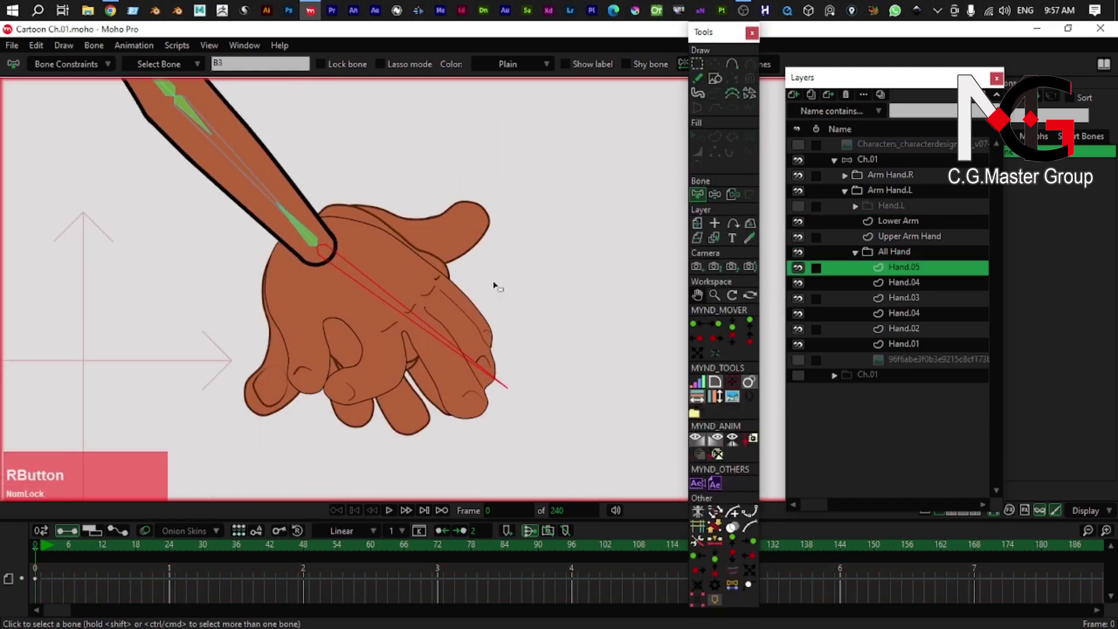
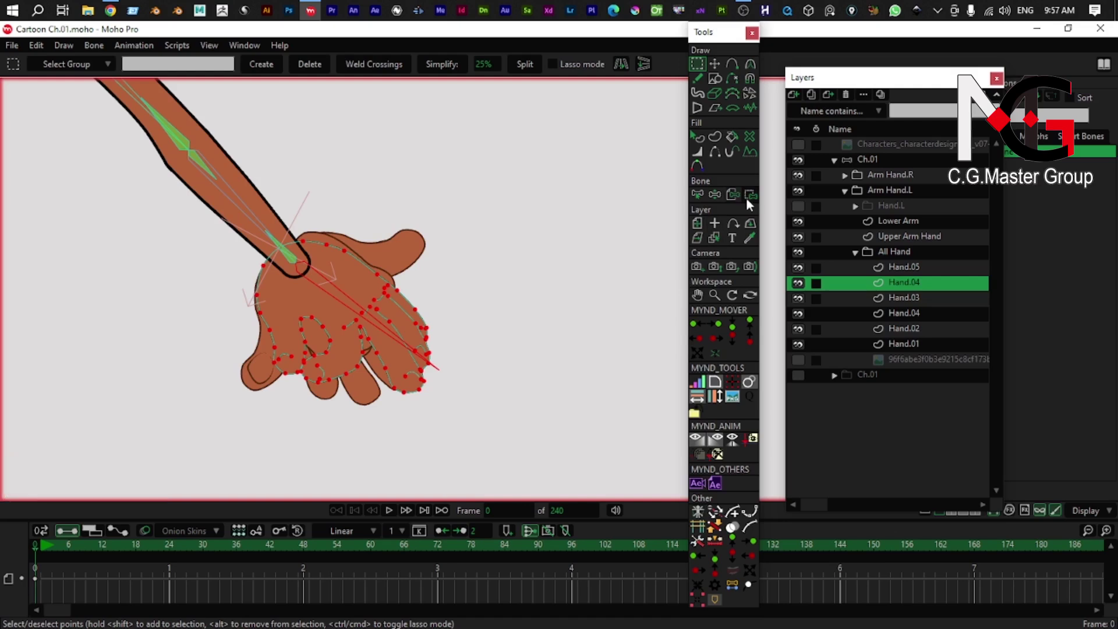
{"action": "left_click", "coordinate": [758, 203]}
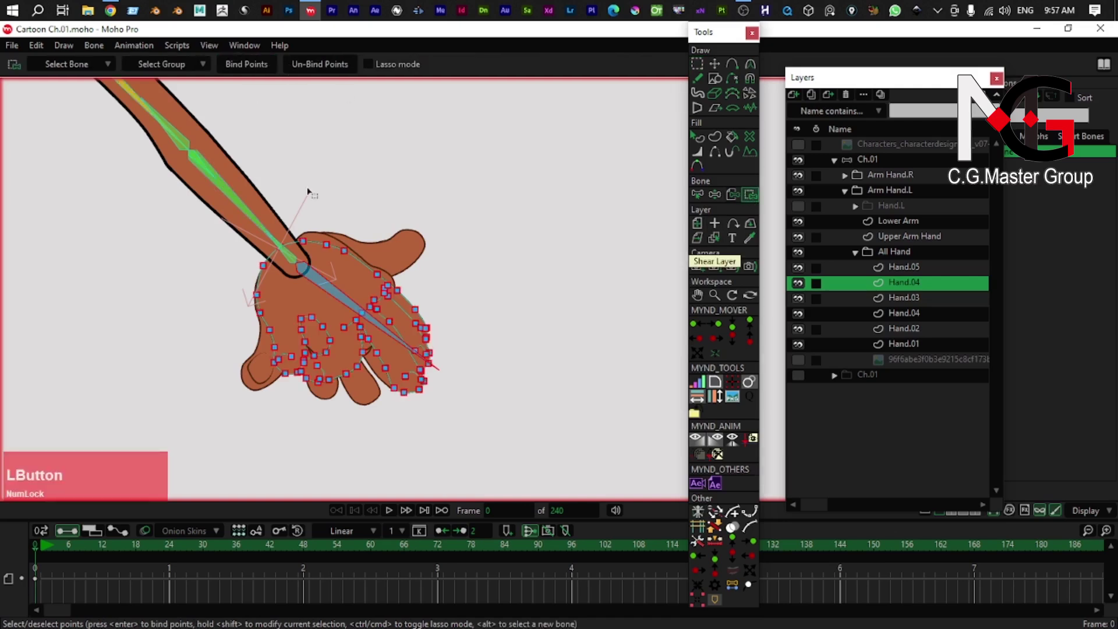
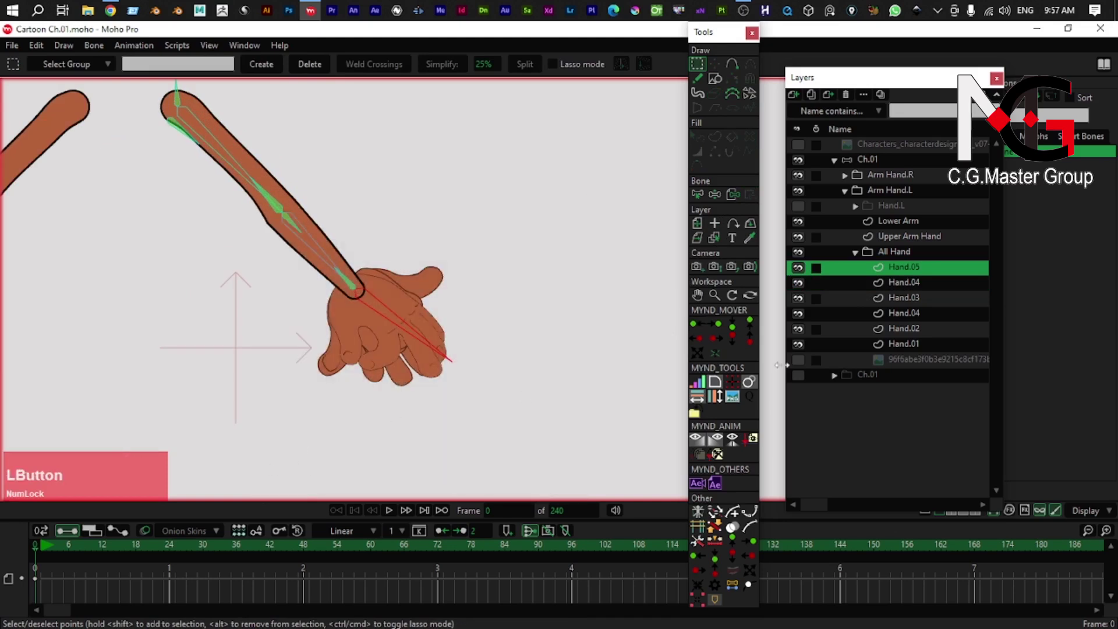
{"action": "left_click", "coordinate": [906, 303]}
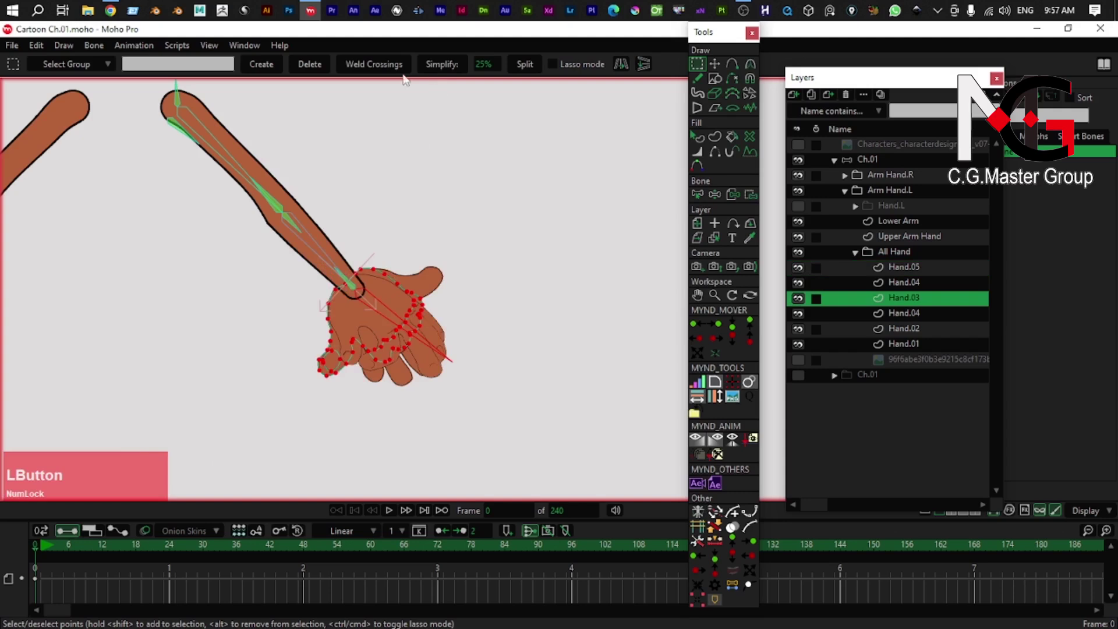
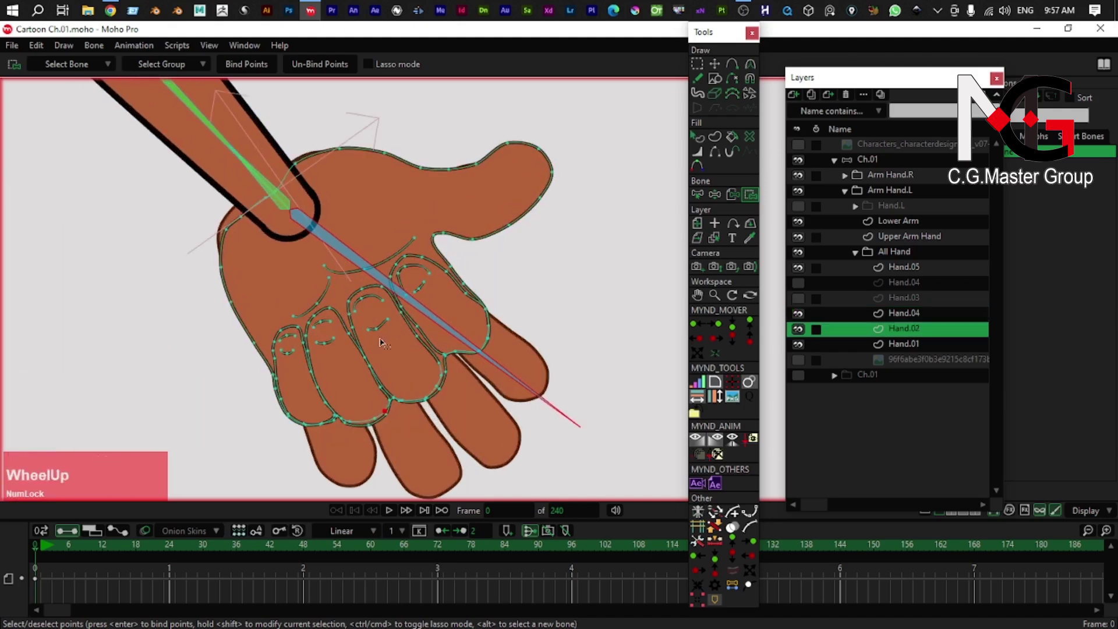
- Bind Hand.02 and Hand.01 points to the hand bone, then hide Hand.01
{"action": "key", "text": "g"}
{"action": "scroll", "scroll_direction": "down", "scroll_amount": 3}
{"action": "left_click", "coordinate": [513, 195]}
{"action": "right_click", "coordinate": [319, 241]}
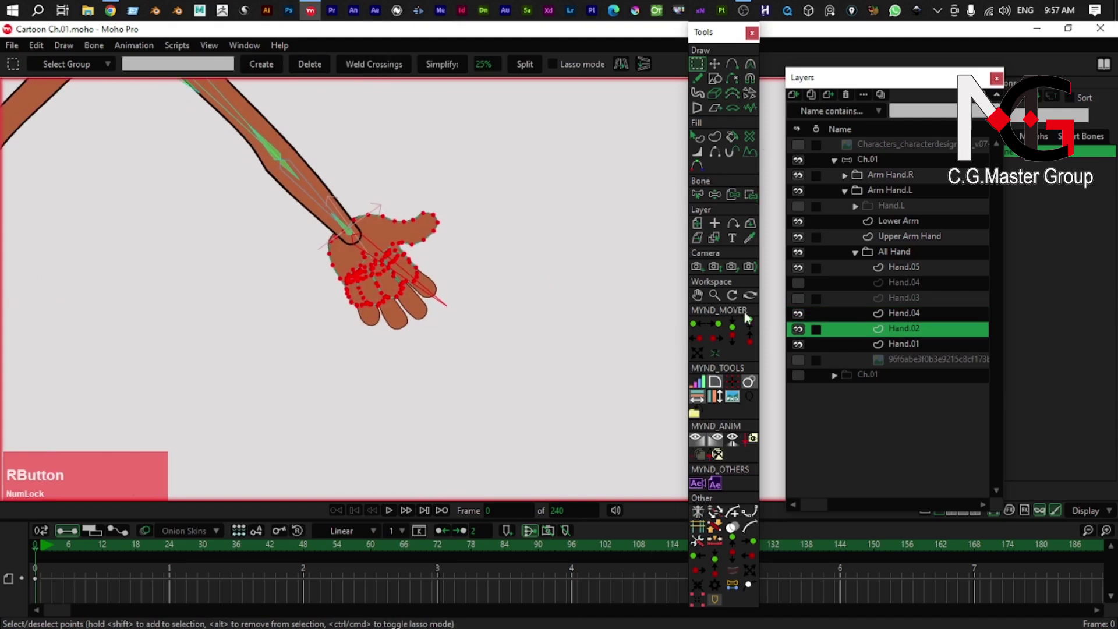
{"action": "left_click", "coordinate": [407, 215]}
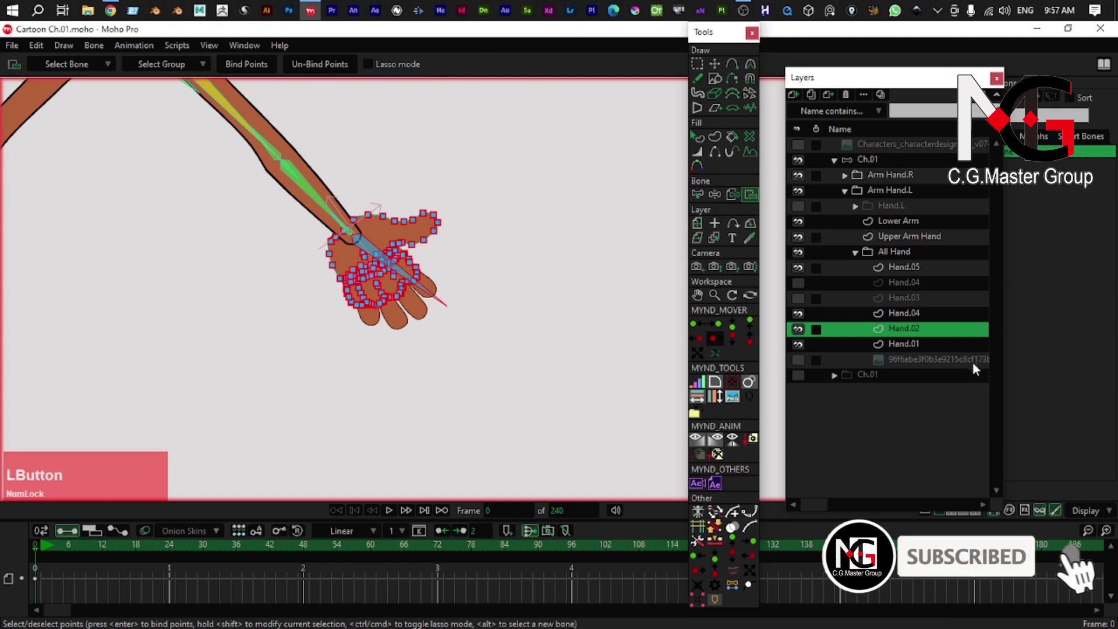
{"action": "key", "text": "g"}
{"action": "left_click", "coordinate": [512, 217]}
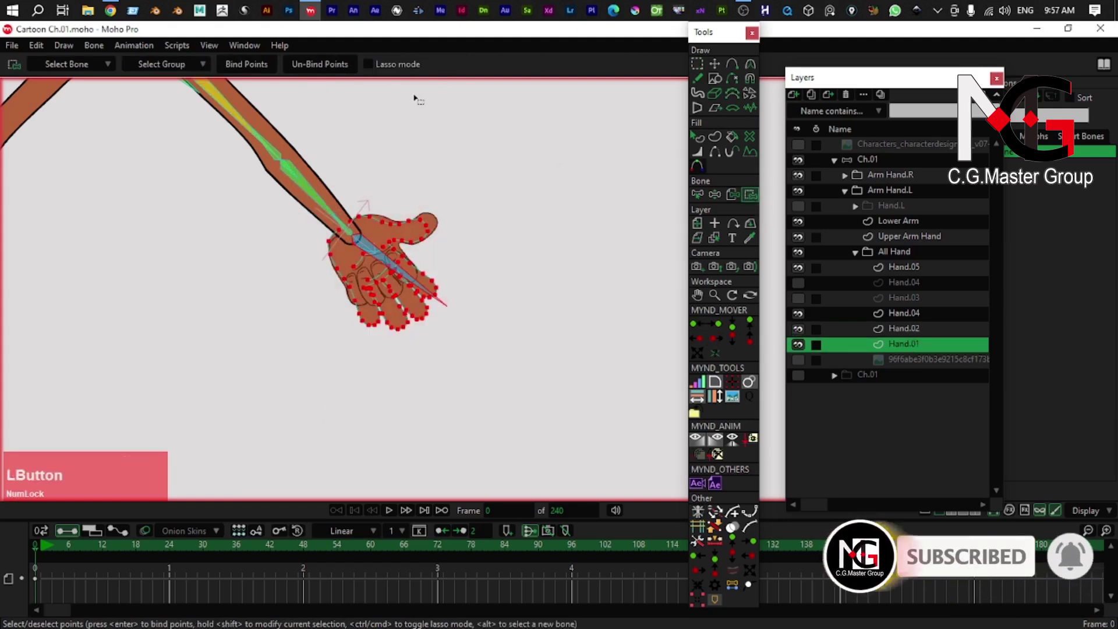
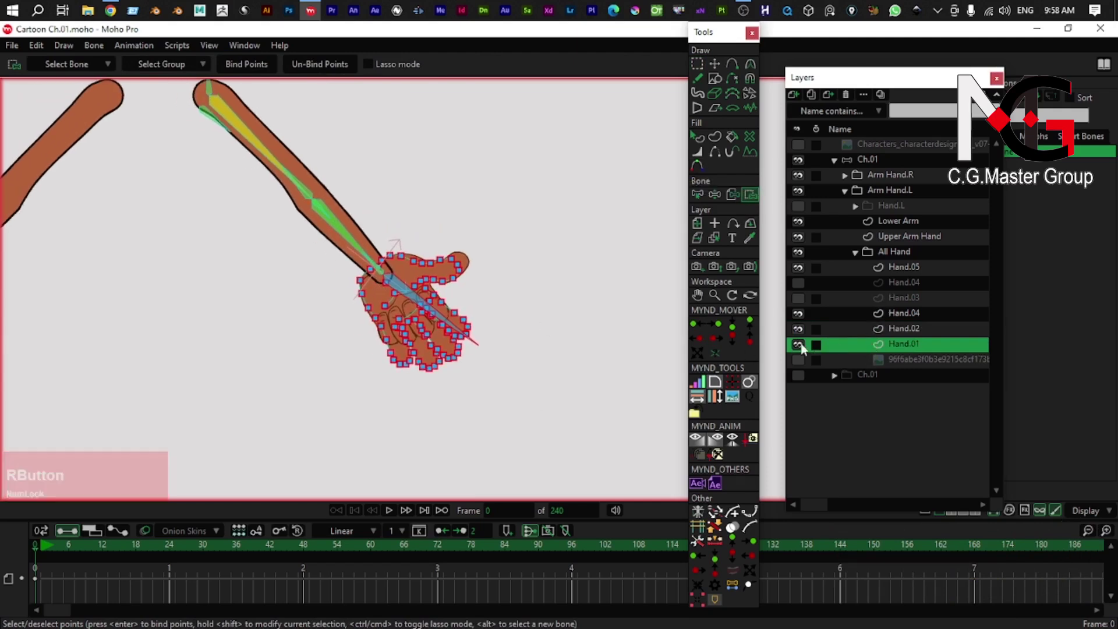
{"action": "left_click", "coordinate": [801, 348]}
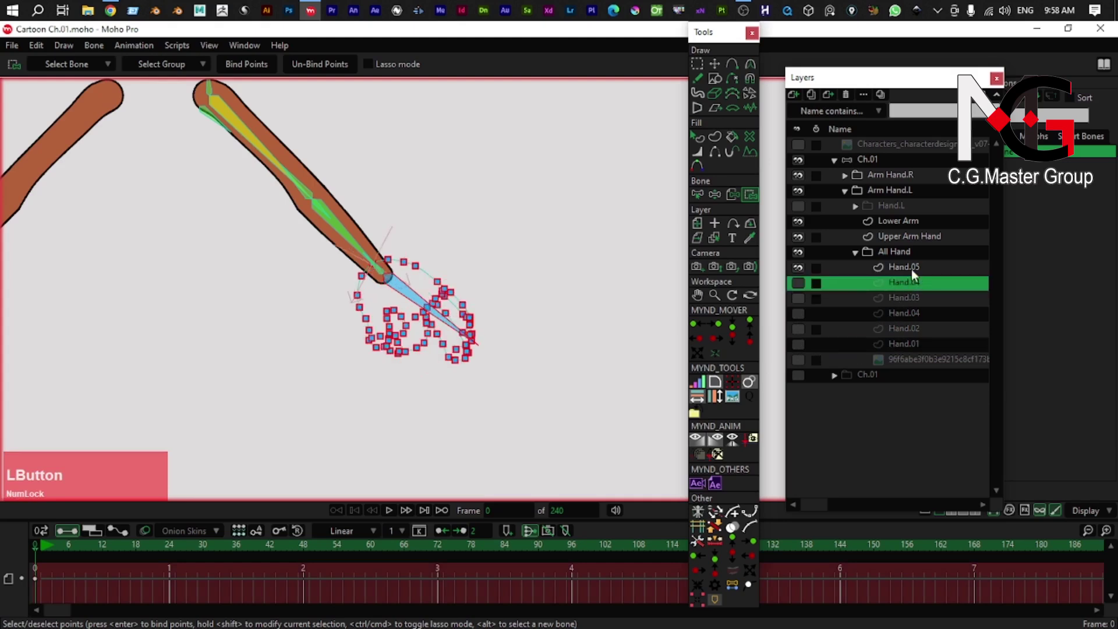
- Select and delete the extra Hand.05 drawing from the All Hand group
{"action": "scroll", "scroll_direction": "down", "scroll_amount": 3}
{"action": "right_click", "coordinate": [439, 335]}
{"action": "scroll", "scroll_direction": "up", "scroll_amount": 3}
{"action": "left_click", "coordinate": [807, 274]}
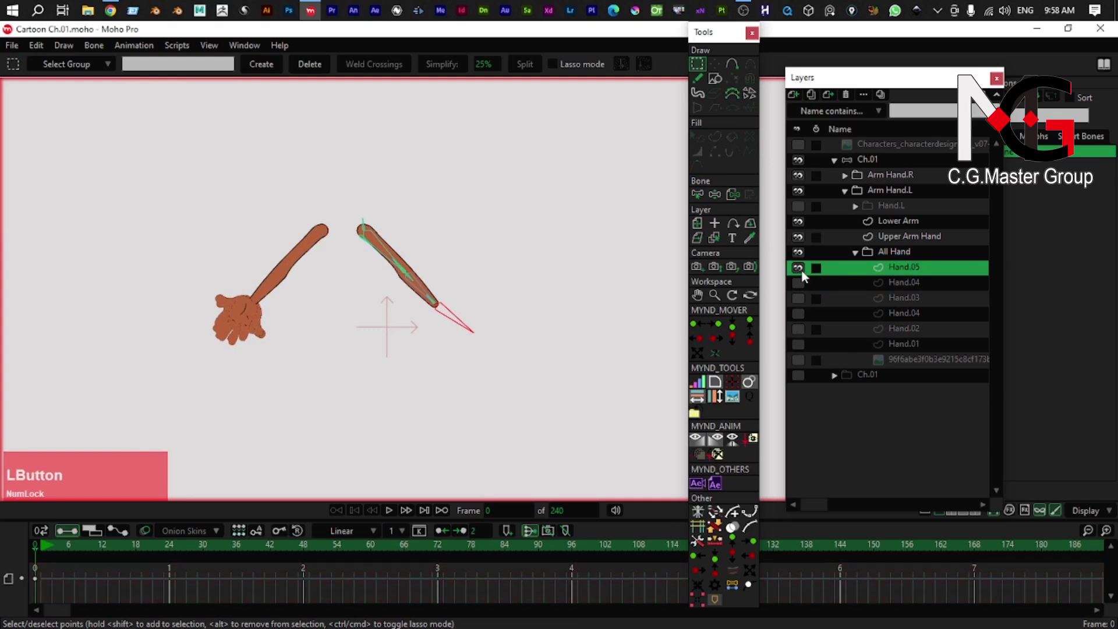
{"action": "scroll", "scroll_direction": "down", "scroll_amount": 3}
{"action": "right_click", "coordinate": [630, 371]}
{"action": "scroll", "scroll_direction": "down", "scroll_amount": 3}
{"action": "right_click", "coordinate": [339, 363]}
{"action": "scroll", "scroll_direction": "up", "scroll_amount": 3}
{"action": "left_click", "coordinate": [804, 273]}
{"action": "scroll", "scroll_direction": "up", "scroll_amount": 3}
{"action": "right_click", "coordinate": [379, 313]}
{"action": "scroll", "scroll_direction": "up", "scroll_amount": 3}
{"action": "right_click", "coordinate": [476, 358]}
- Select Hand.01 and bend the left arm with Manipulate Bones to check the hand follows, undoing after
{"action": "left_click", "coordinate": [920, 289]}
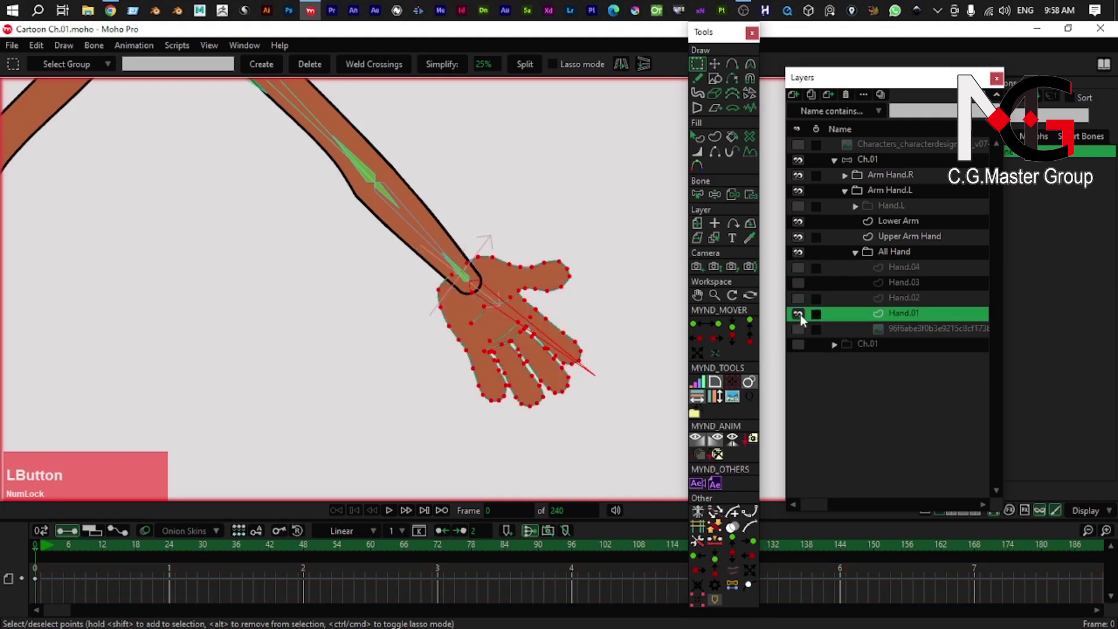
{"action": "scroll", "scroll_direction": "down", "scroll_amount": 3}
{"action": "right_click", "coordinate": [369, 297]}
{"action": "key", "text": "z"}
{"action": "right_click", "coordinate": [395, 272]}
{"action": "key", "text": "z"}
{"action": "left_click", "coordinate": [476, 319]}
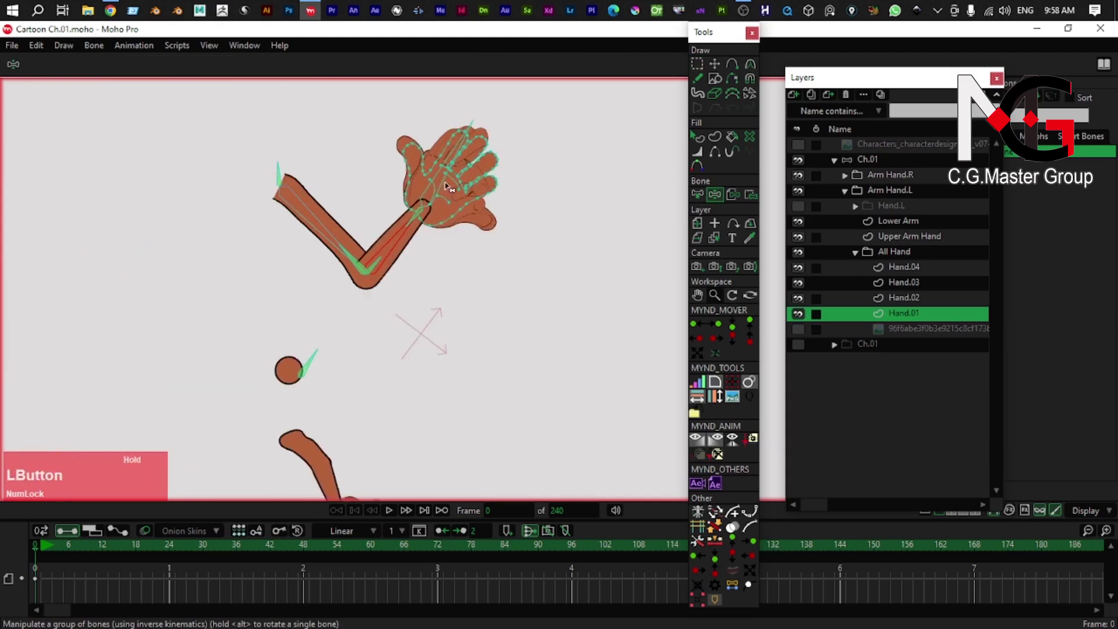
{"action": "right_click", "coordinate": [285, 237]}
{"action": "scroll", "scroll_direction": "up", "scroll_amount": 3}
{"action": "key", "text": "z"}
{"action": "left_click", "coordinate": [272, 250]}
{"action": "scroll", "scroll_direction": "down", "scroll_amount": 3}
{"action": "left_click", "coordinate": [887, 166]}
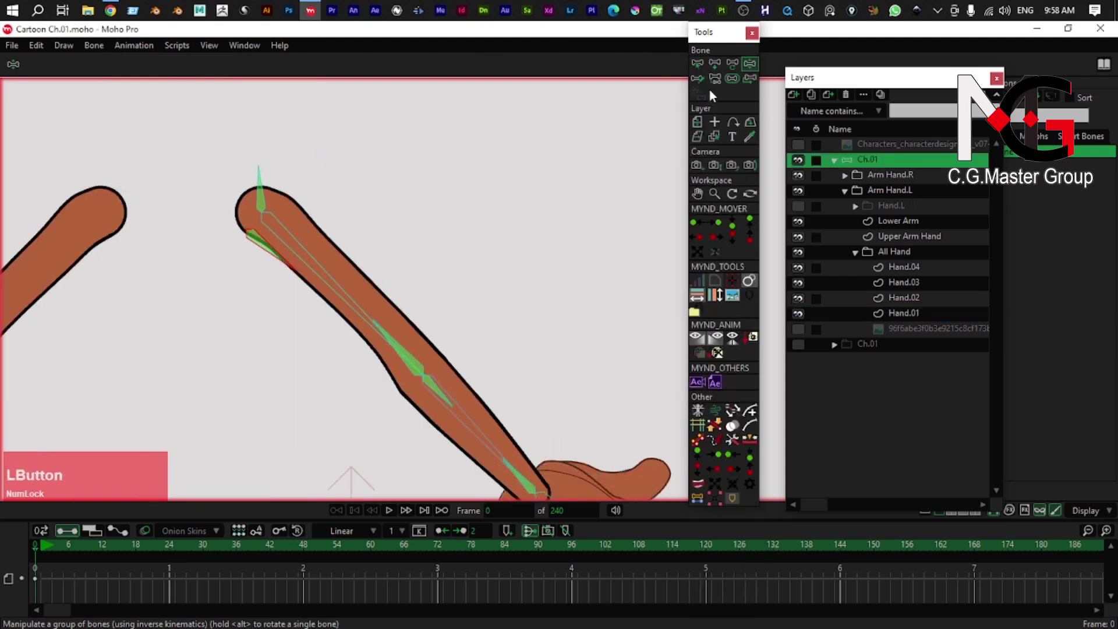
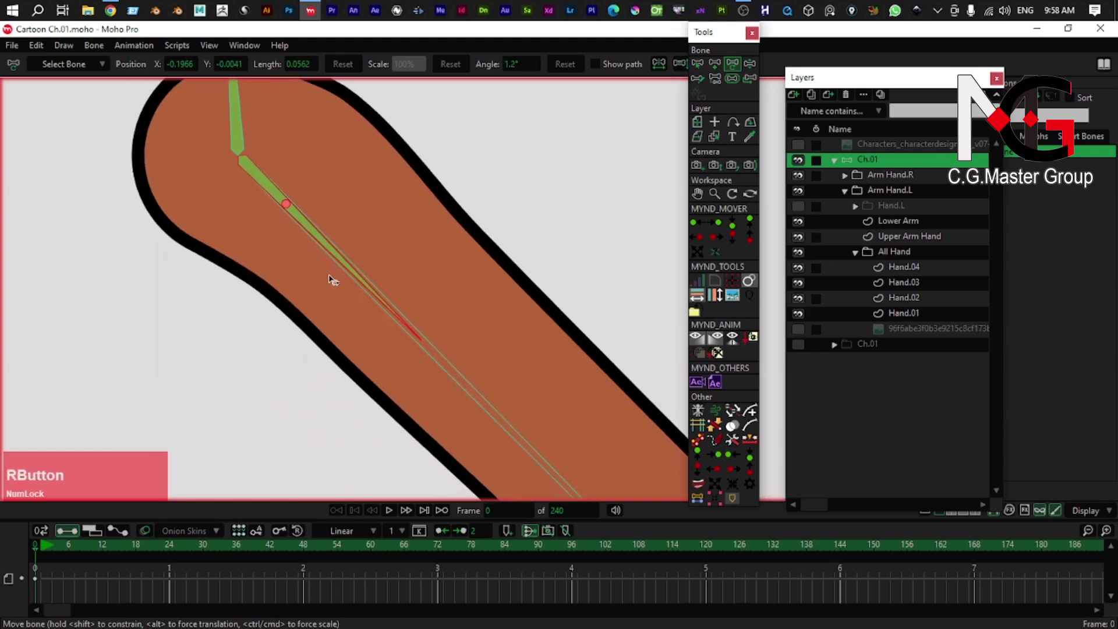
- With Reparent Bone, attach the small arm-tip bone B8 to its new parent bone
{"action": "key", "text": "p"}
{"action": "scroll", "scroll_direction": "up", "scroll_amount": 3}
{"action": "right_click", "coordinate": [432, 321]}
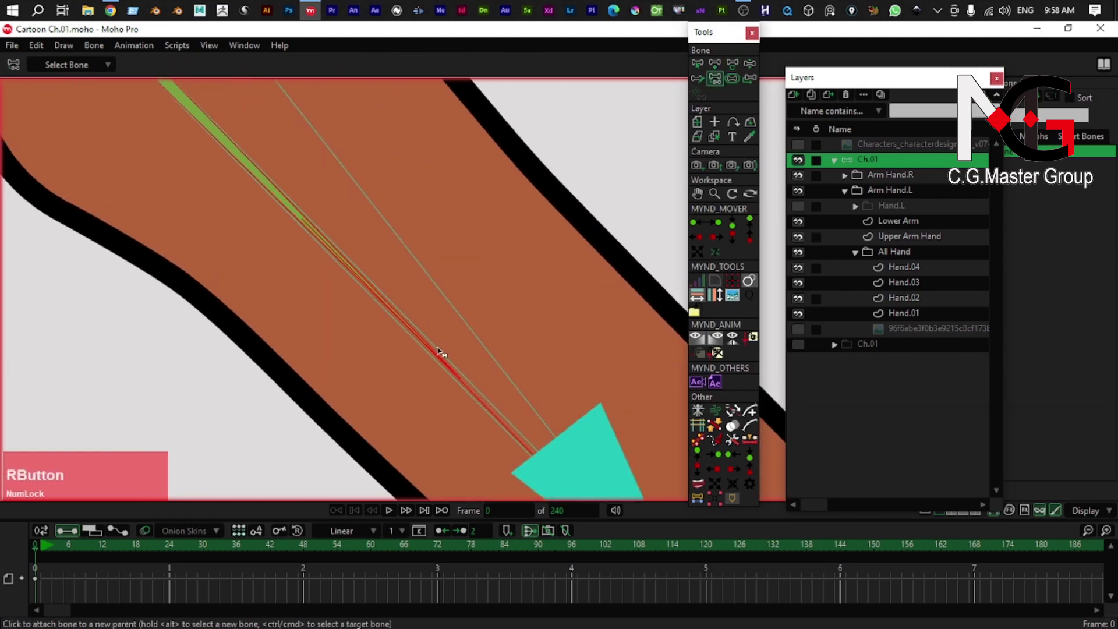
{"action": "left_click", "coordinate": [444, 355]}
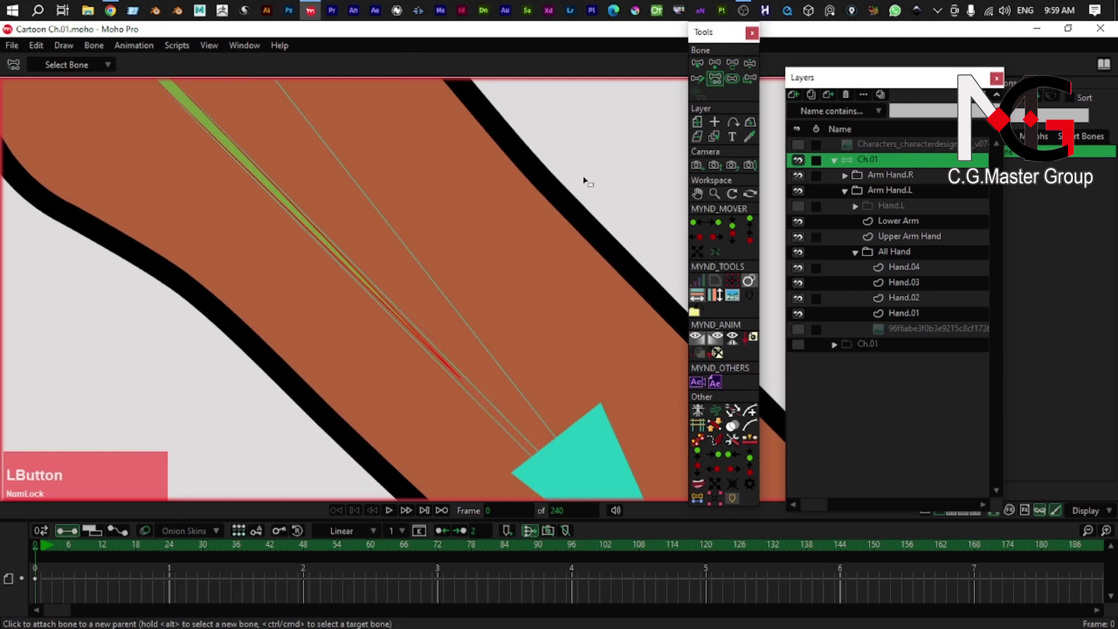
{"action": "scroll", "scroll_direction": "down", "scroll_amount": 3}
{"action": "right_click", "coordinate": [375, 264]}
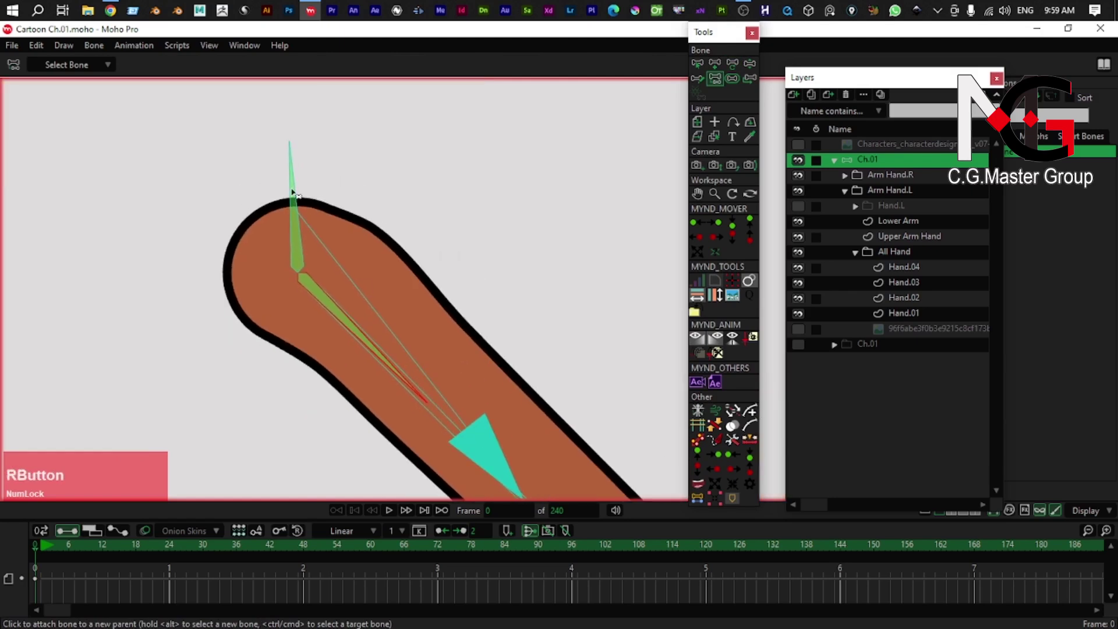
{"action": "type", "text": "mb"}
{"action": "left_click", "coordinate": [296, 191]}
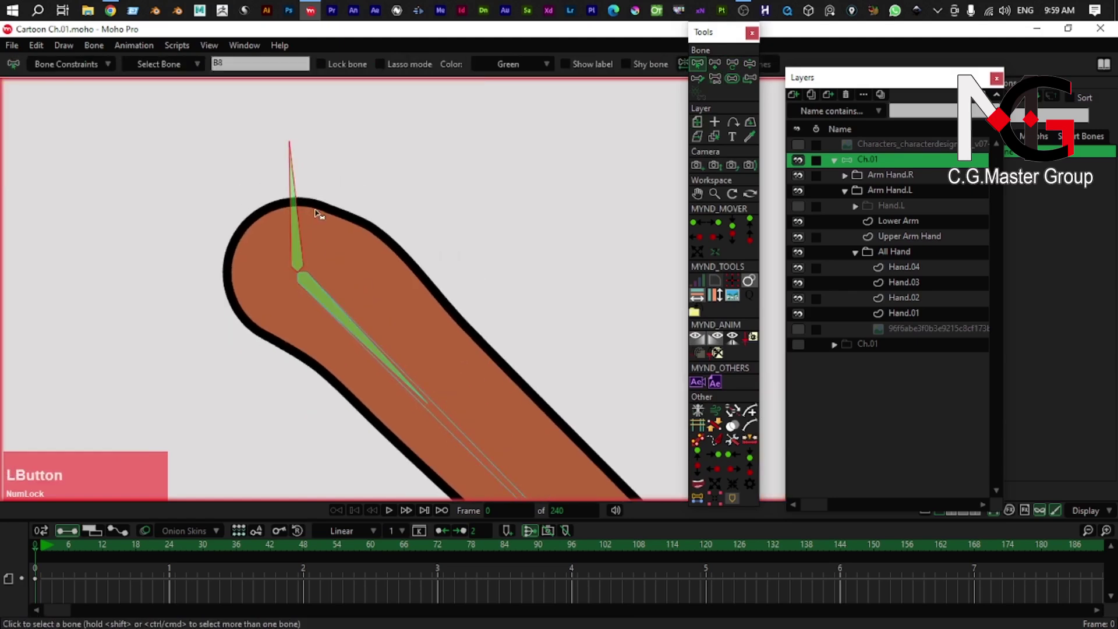
{"action": "key", "text": "p"}
{"action": "left_click", "coordinate": [480, 209]}
{"action": "key", "text": "b"}
{"action": "left_click", "coordinate": [471, 444]}
{"action": "key", "text": "p"}
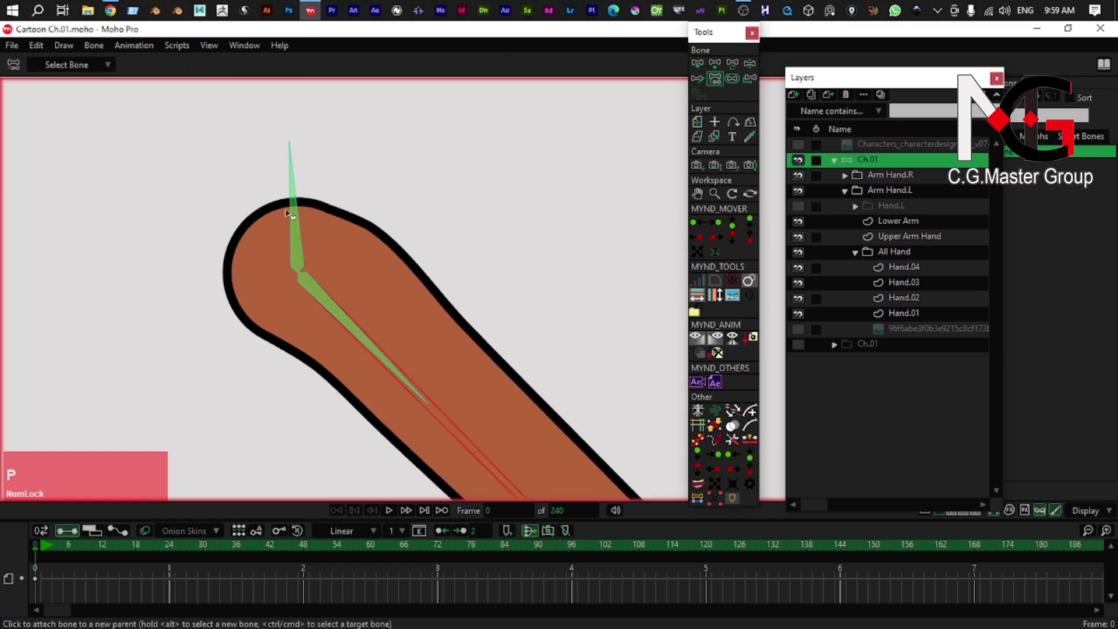
{"action": "left_click", "coordinate": [297, 226]}
- Check the bone chain along the arm, switching between bone selection and reparenting
{"action": "right_click", "coordinate": [331, 273]}
{"action": "key", "text": "b"}
{"action": "left_click", "coordinate": [384, 283]}
{"action": "right_click", "coordinate": [395, 297]}
{"action": "key", "text": "p"}
{"action": "left_click", "coordinate": [421, 342]}
{"action": "scroll", "scroll_direction": "down", "scroll_amount": 3}
{"action": "right_click", "coordinate": [378, 285]}
- Bend the left arm at the elbow with Manipulate Bones to test, then return it to straight
{"action": "key", "text": "z"}
{"action": "scroll", "scroll_direction": "down", "scroll_amount": 3}
{"action": "right_click", "coordinate": [444, 346]}
{"action": "scroll", "scroll_direction": "up", "scroll_amount": 3}
{"action": "left_click", "coordinate": [389, 308]}
{"action": "right_click", "coordinate": [372, 283]}
{"action": "left_click", "coordinate": [430, 411]}
{"action": "right_click", "coordinate": [432, 253]}
{"action": "left_click", "coordinate": [366, 343]}
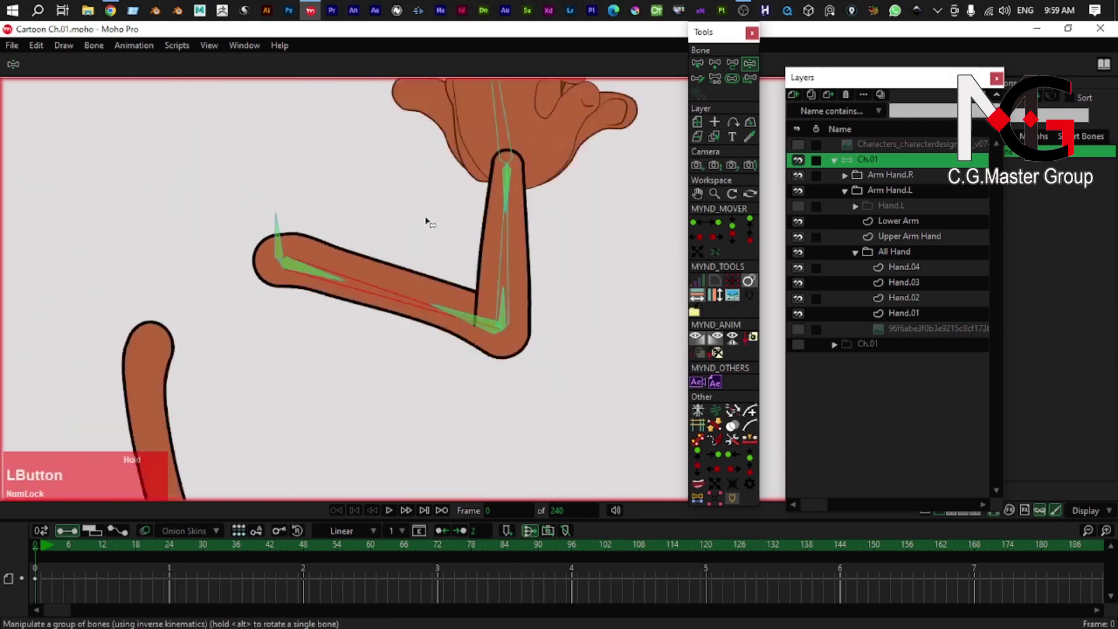
{"action": "key", "text": "z"}
{"action": "scroll", "scroll_direction": "down", "scroll_amount": 3}
{"action": "right_click", "coordinate": [417, 387]}
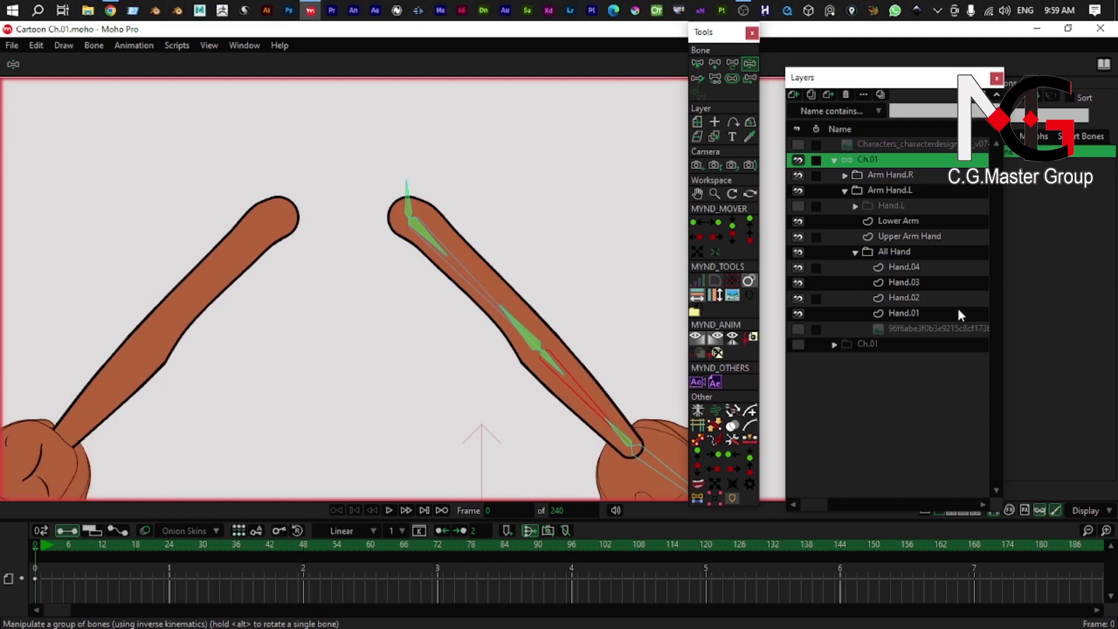
- Move the All Hand folder above Hand.L and bend the arm to check the hand draws over it
{"action": "left_click", "coordinate": [859, 257]}
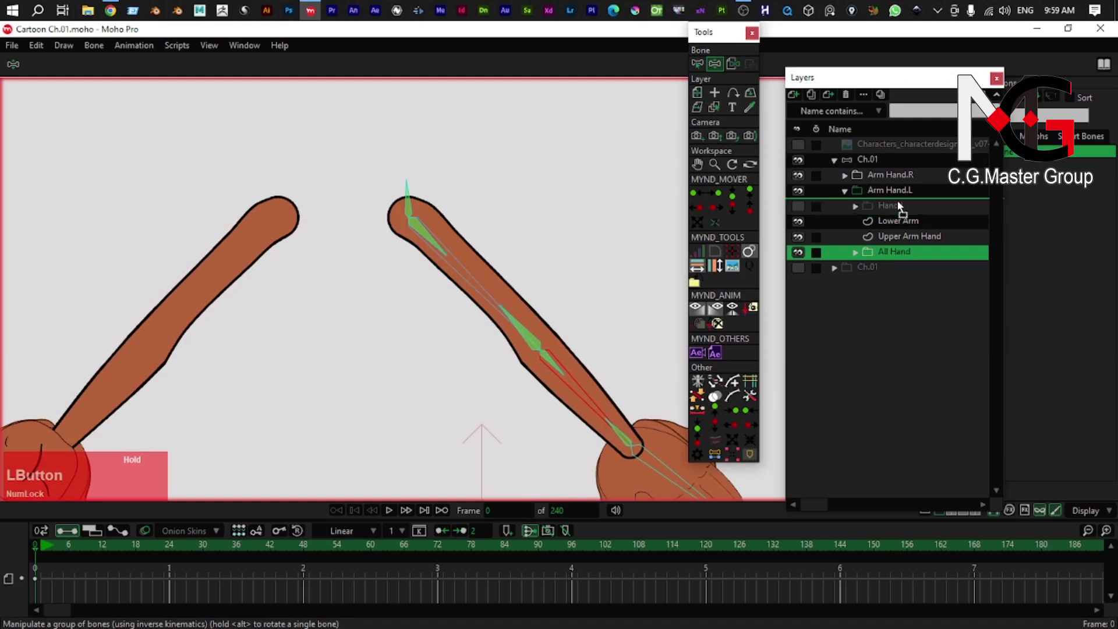
{"action": "scroll", "scroll_direction": "down", "scroll_amount": 3}
{"action": "right_click", "coordinate": [340, 373]}
{"action": "scroll", "scroll_direction": "up", "scroll_amount": 3}
{"action": "right_click", "coordinate": [455, 341]}
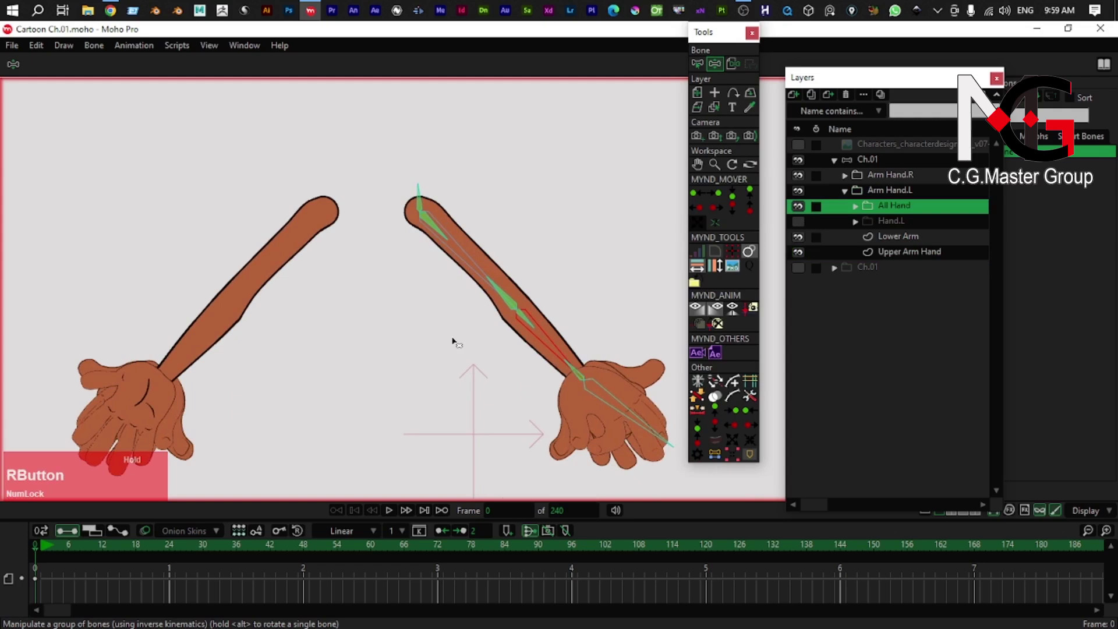
{"action": "scroll", "scroll_direction": "up", "scroll_amount": 3}
{"action": "right_click", "coordinate": [519, 351]}
{"action": "key", "text": "z"}
{"action": "left_click", "coordinate": [552, 387]}
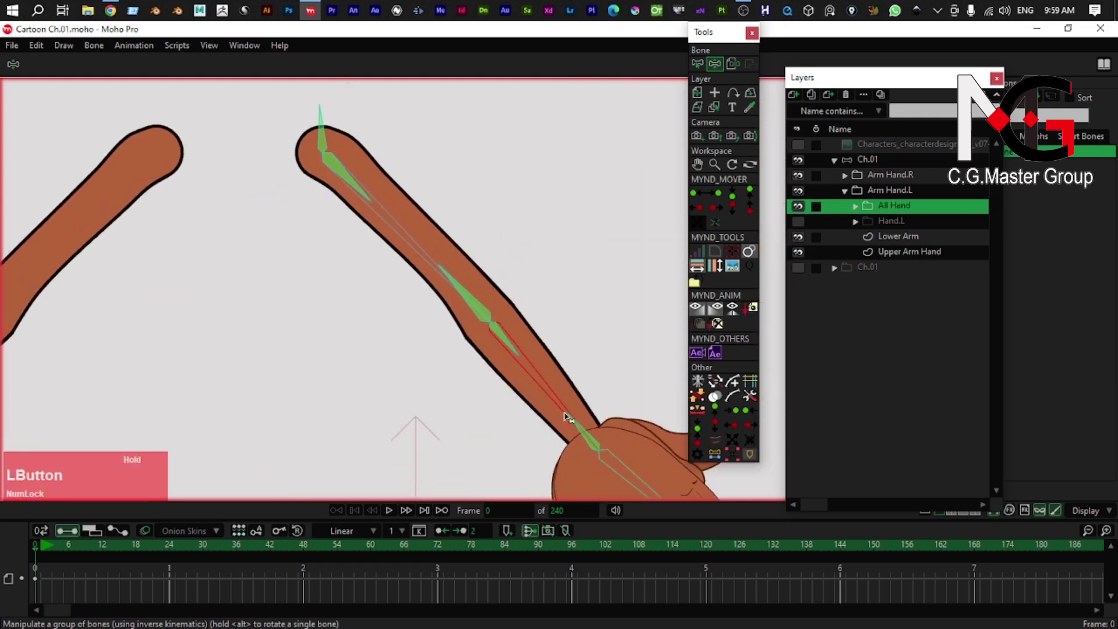
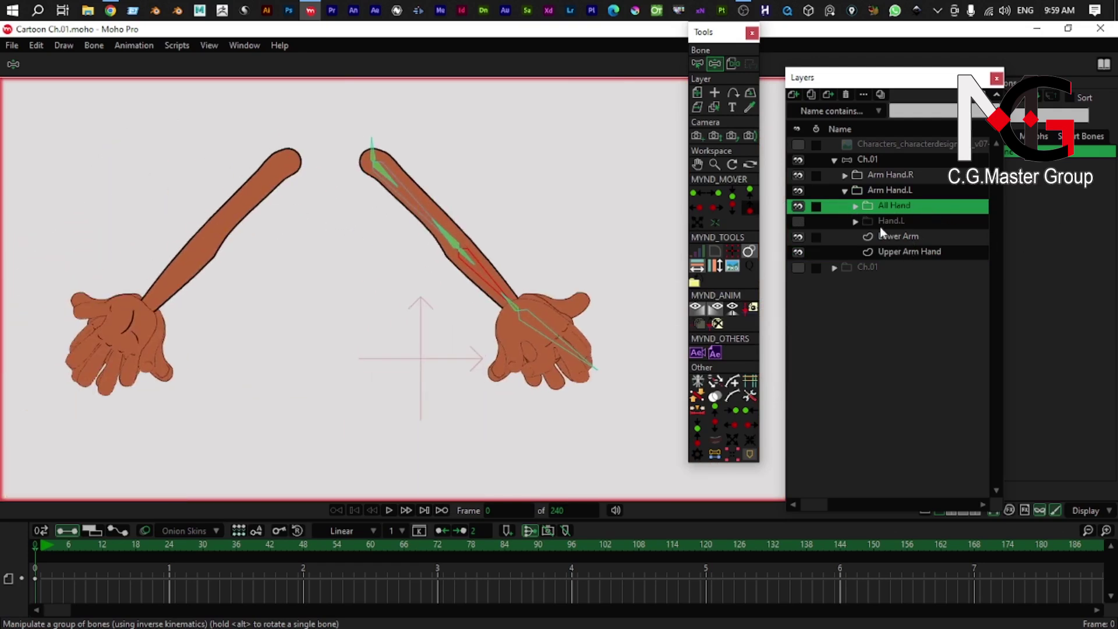
- Collapse the Arm Hand.L group to move on to the right arm
{"action": "left_click", "coordinate": [846, 195]}
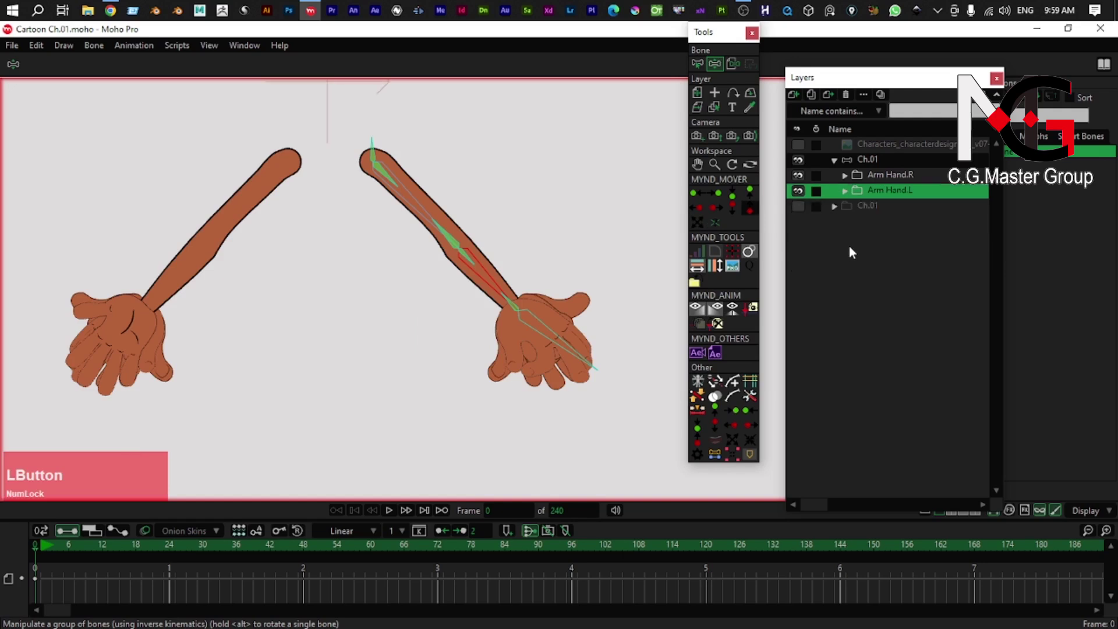
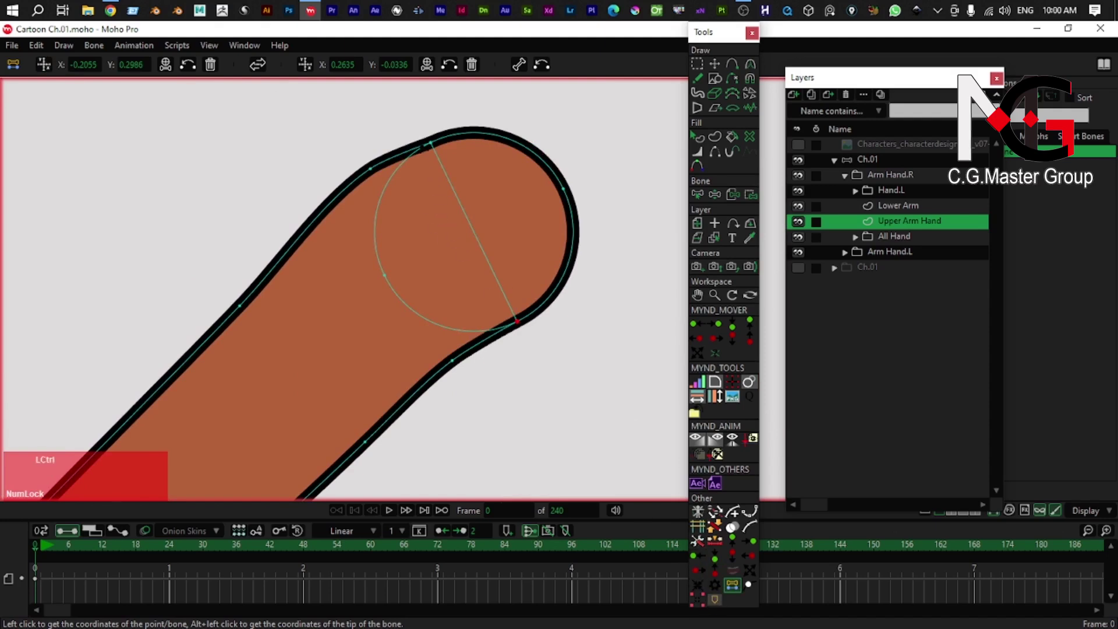
- Lasso the upper arm's top joint points and capture their position with the MYND script
{"action": "left_click", "coordinate": [441, 150]}
{"action": "left_click", "coordinate": [426, 127]}
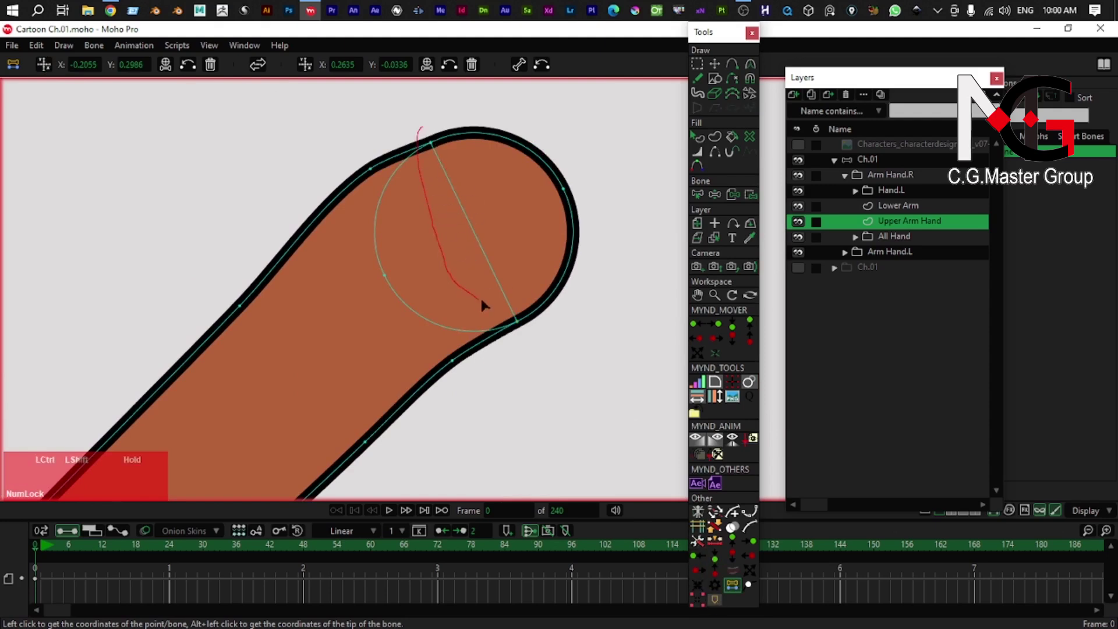
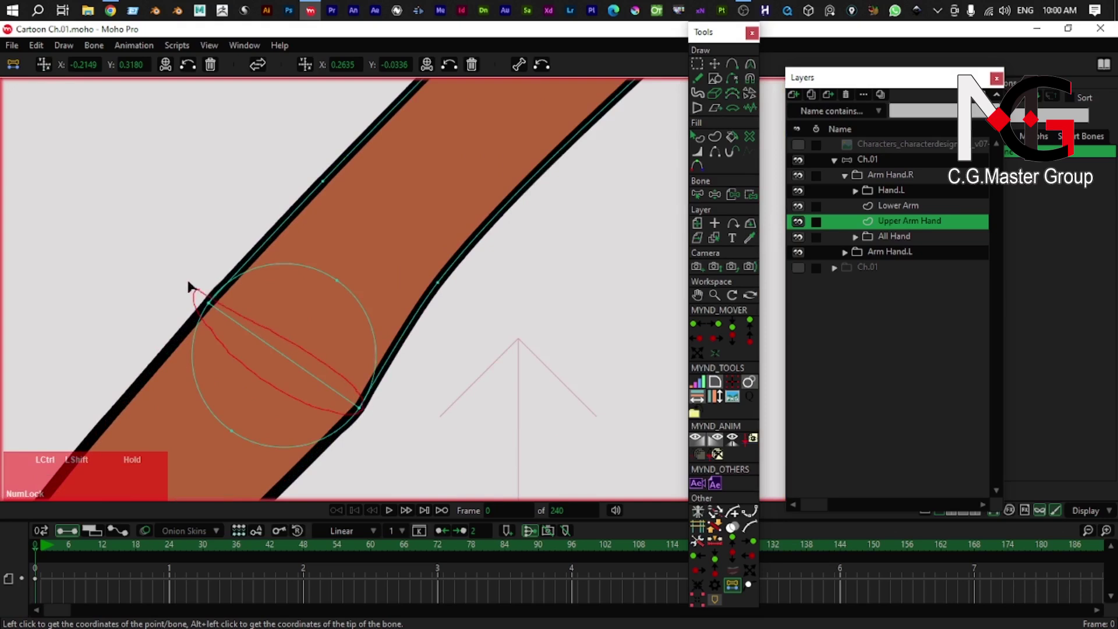
{"action": "left_click", "coordinate": [307, 69]}
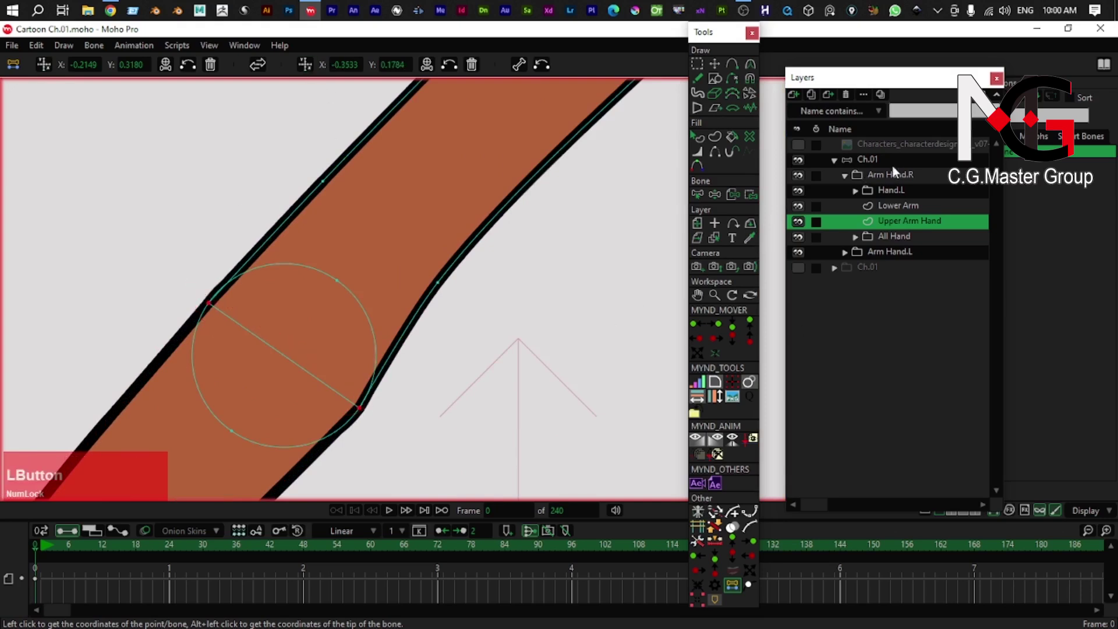
- Navigate down the right arm to bring the lower arm's wrist end into view
{"action": "scroll", "scroll_direction": "down", "scroll_amount": 3}
{"action": "right_click", "coordinate": [398, 313]}
{"action": "right_click", "coordinate": [357, 344]}
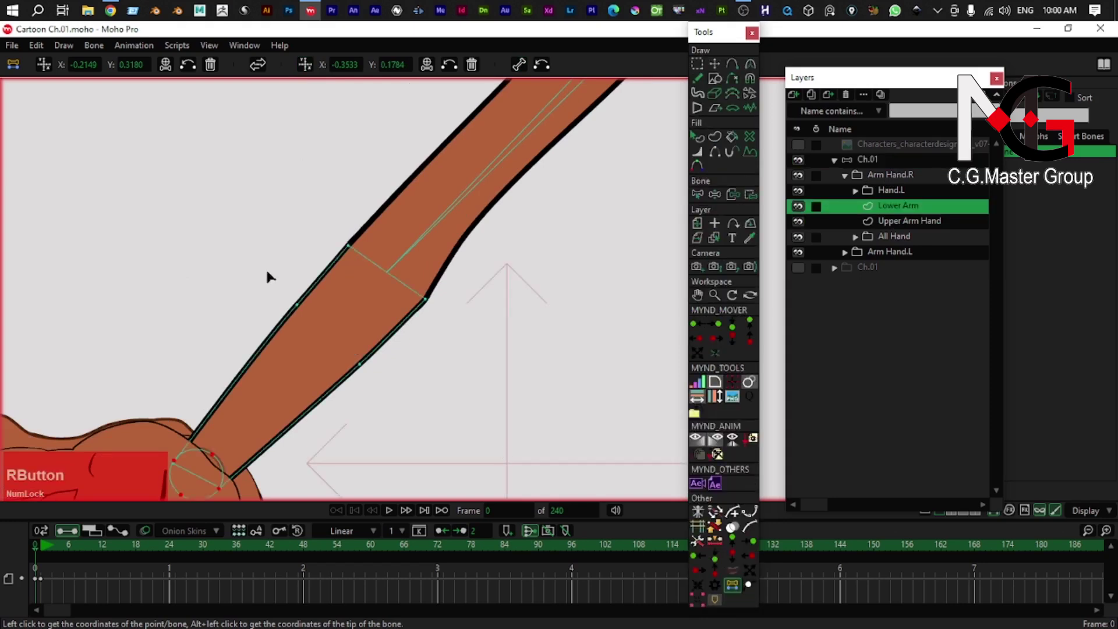
{"action": "scroll", "scroll_direction": "up", "scroll_amount": 3}
{"action": "right_click", "coordinate": [344, 289]}
{"action": "right_click", "coordinate": [346, 253]}
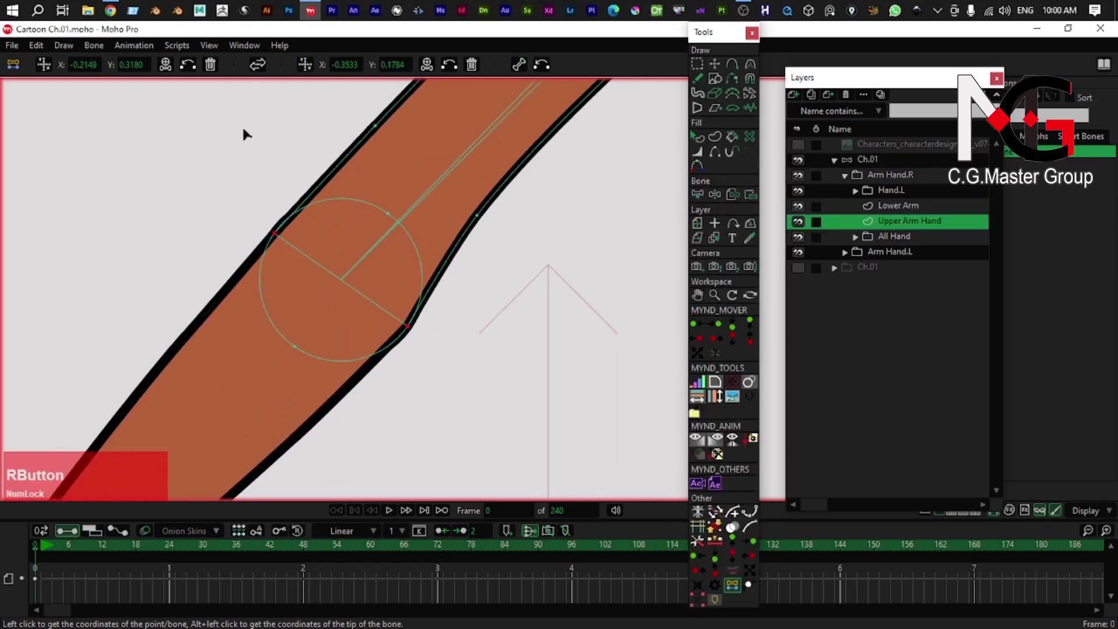
{"action": "left_click", "coordinate": [47, 67]}
{"action": "right_click", "coordinate": [360, 326]}
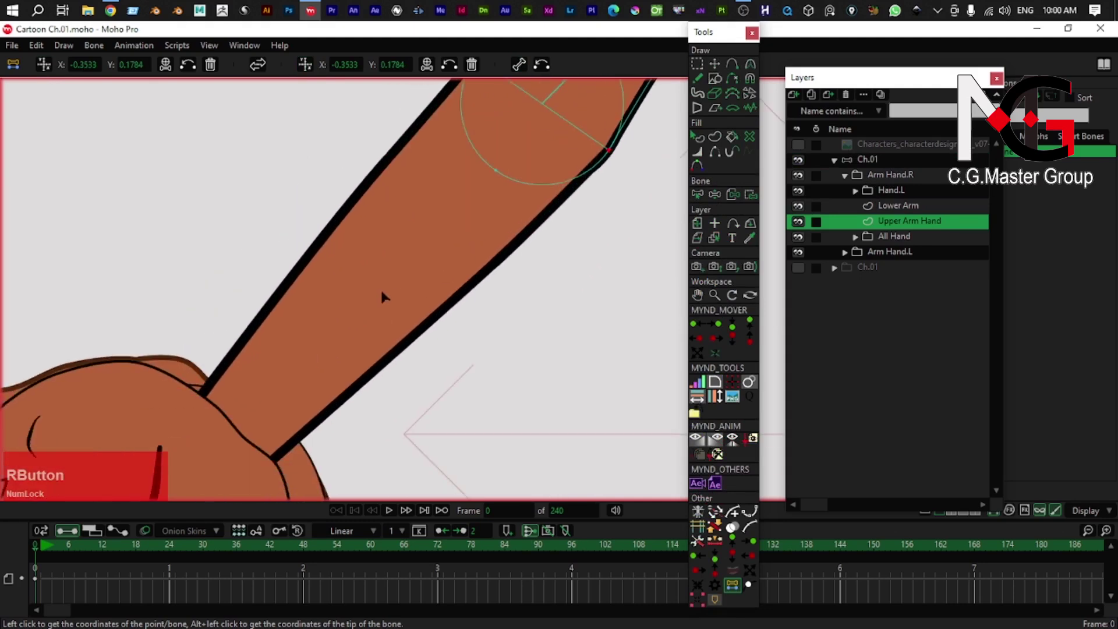
{"action": "right_click", "coordinate": [266, 418]}
{"action": "scroll", "scroll_direction": "up", "scroll_amount": 3}
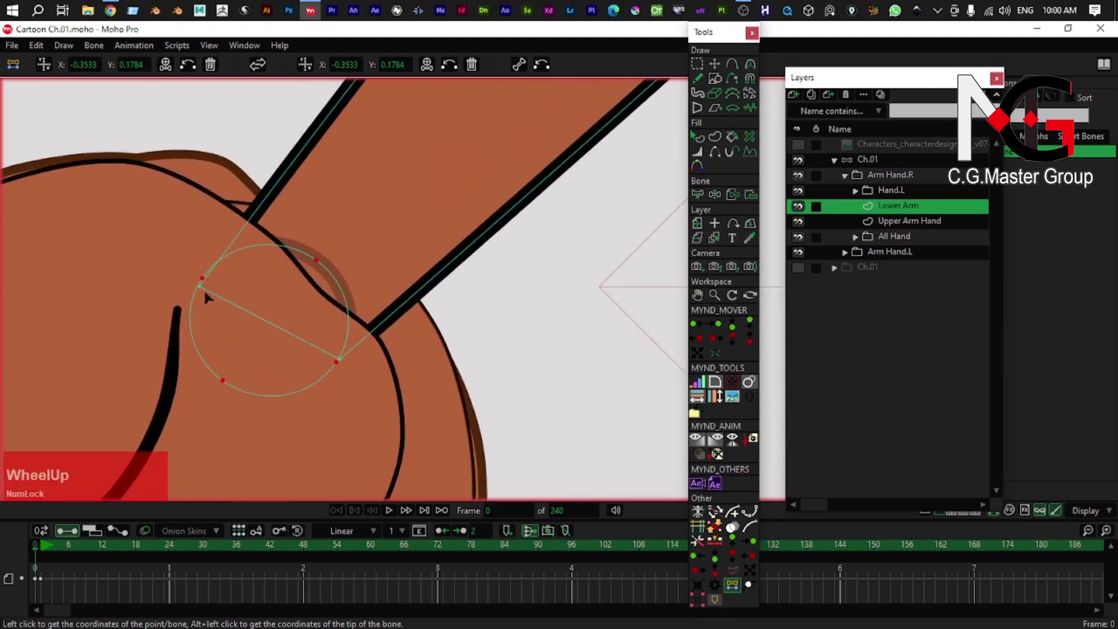
- Lasso the lower arm's end points near the hand and capture their coordinates
{"action": "left_click", "coordinate": [198, 259]}
{"action": "left_click", "coordinate": [190, 252]}
{"action": "left_click", "coordinate": [189, 252]}
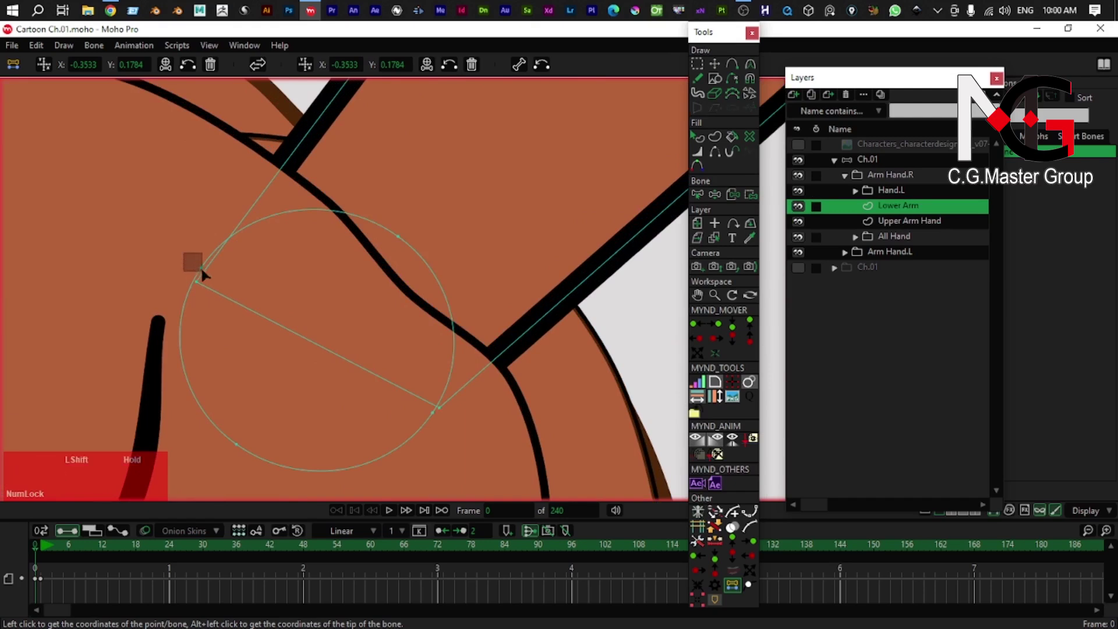
{"action": "left_click", "coordinate": [430, 410]}
{"action": "left_click", "coordinate": [207, 261]}
{"action": "left_click", "coordinate": [204, 254]}
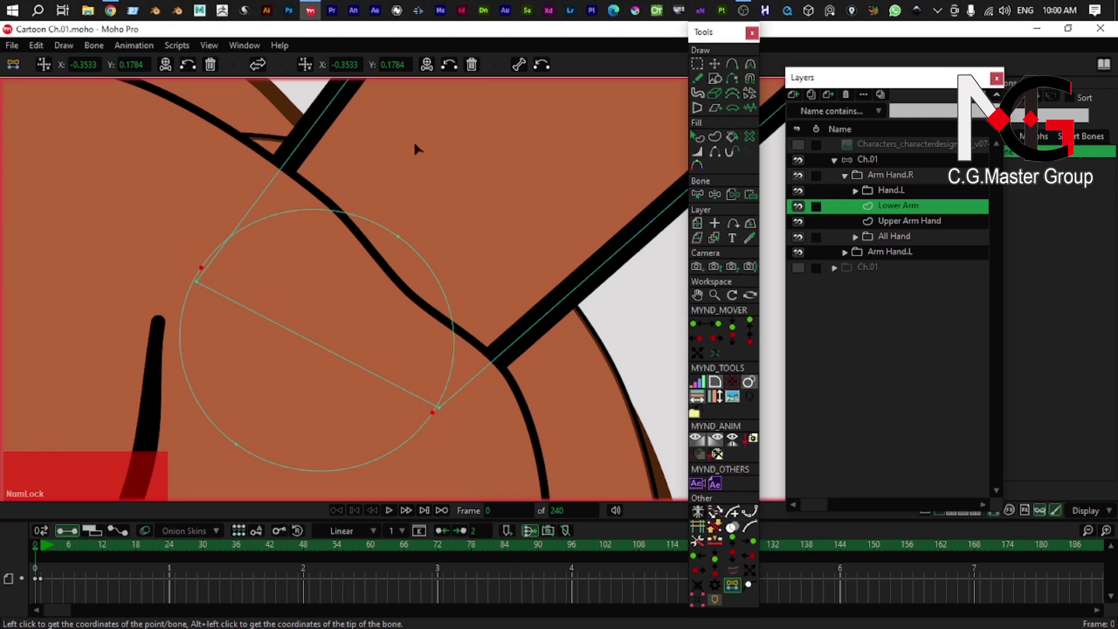
{"action": "left_click", "coordinate": [314, 68]}
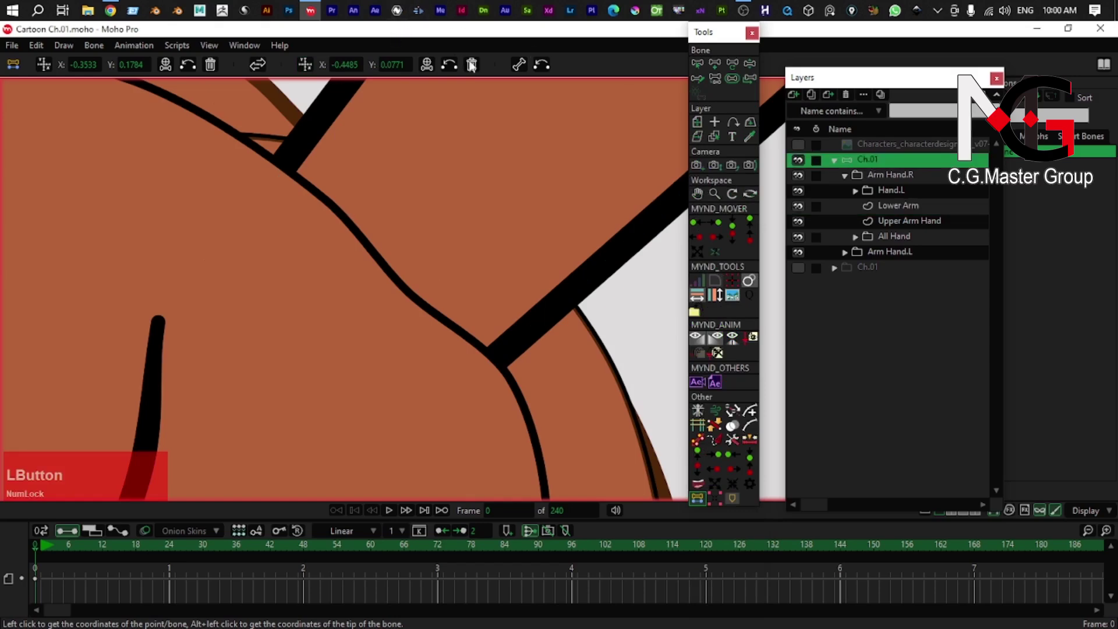
- Hide Hand.L and show the All Hand group inside Arm Hand.R
{"action": "scroll", "scroll_direction": "down", "scroll_amount": 3}
{"action": "right_click", "coordinate": [322, 356]}
{"action": "scroll", "scroll_direction": "down", "scroll_amount": 3}
{"action": "right_click", "coordinate": [433, 299]}
{"action": "scroll", "scroll_direction": "up", "scroll_amount": 3}
{"action": "right_click", "coordinate": [438, 274]}
{"action": "right_click", "coordinate": [308, 315]}
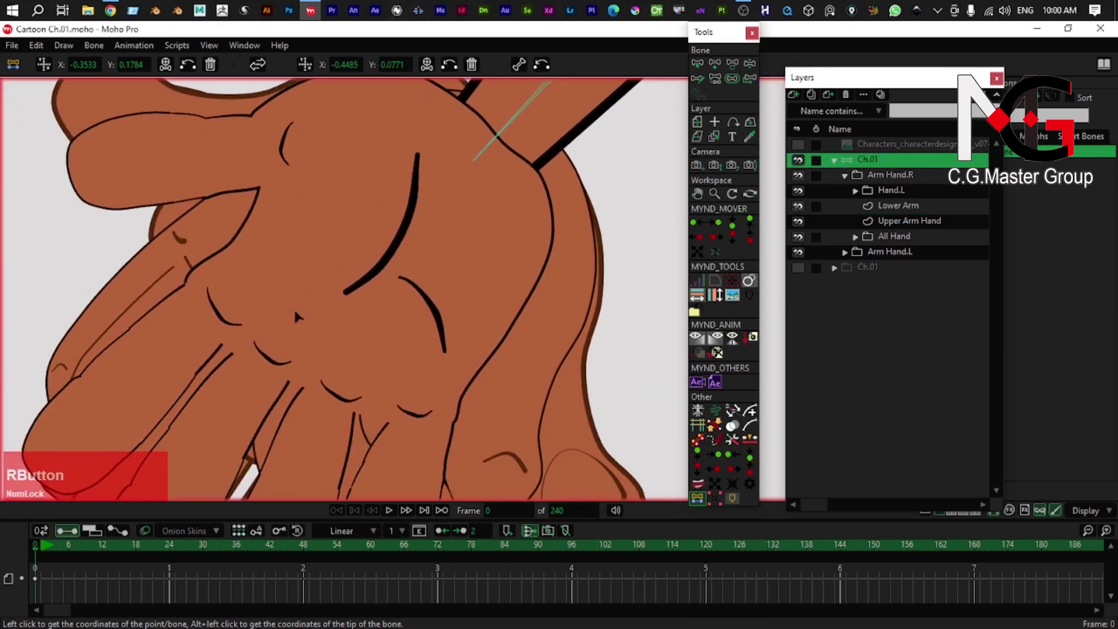
{"action": "scroll", "scroll_direction": "down", "scroll_amount": 3}
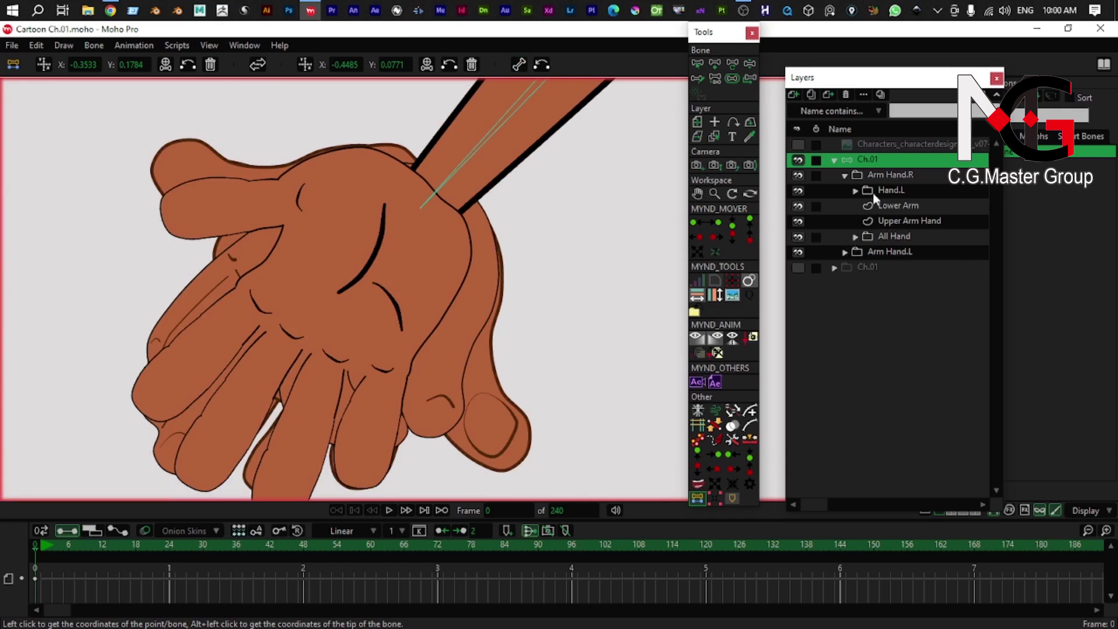
{"action": "left_click", "coordinate": [899, 195]}
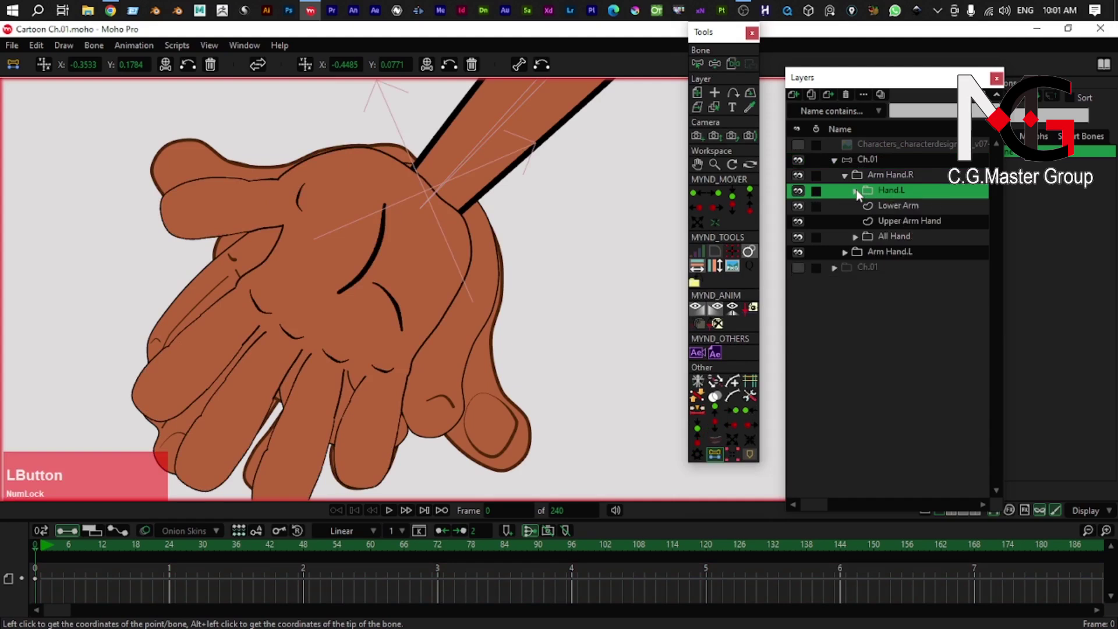
{"action": "left_click", "coordinate": [896, 241]}
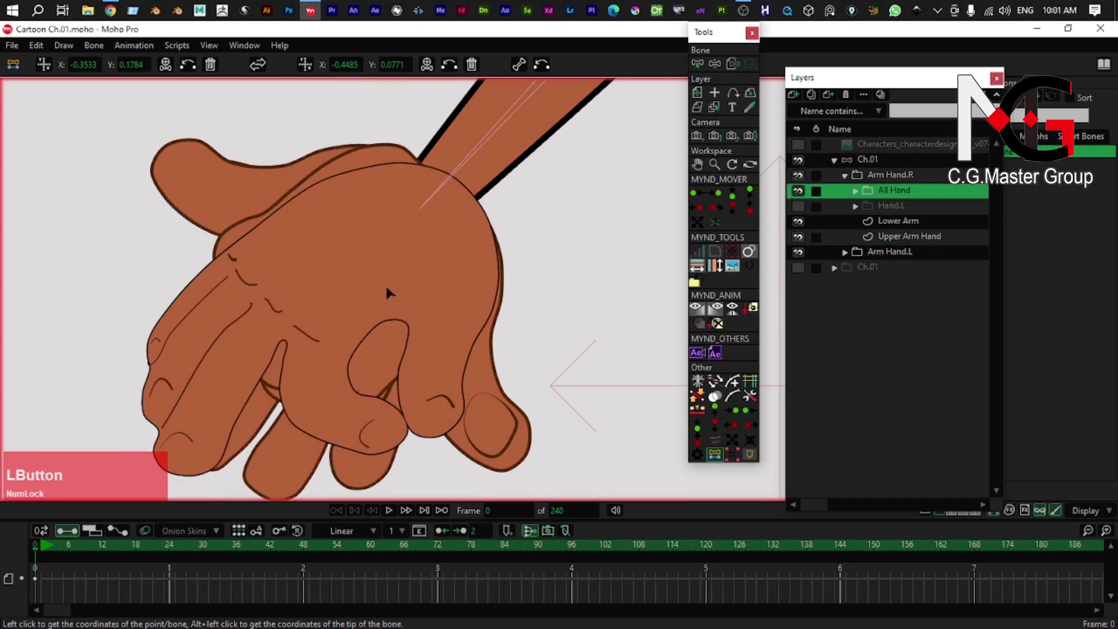
- Expand All Hand, select the Hand.04 drawing and zoom in on its points
{"action": "key", "text": "alt+Num_Lock"}
{"action": "right_click", "coordinate": [375, 290]}
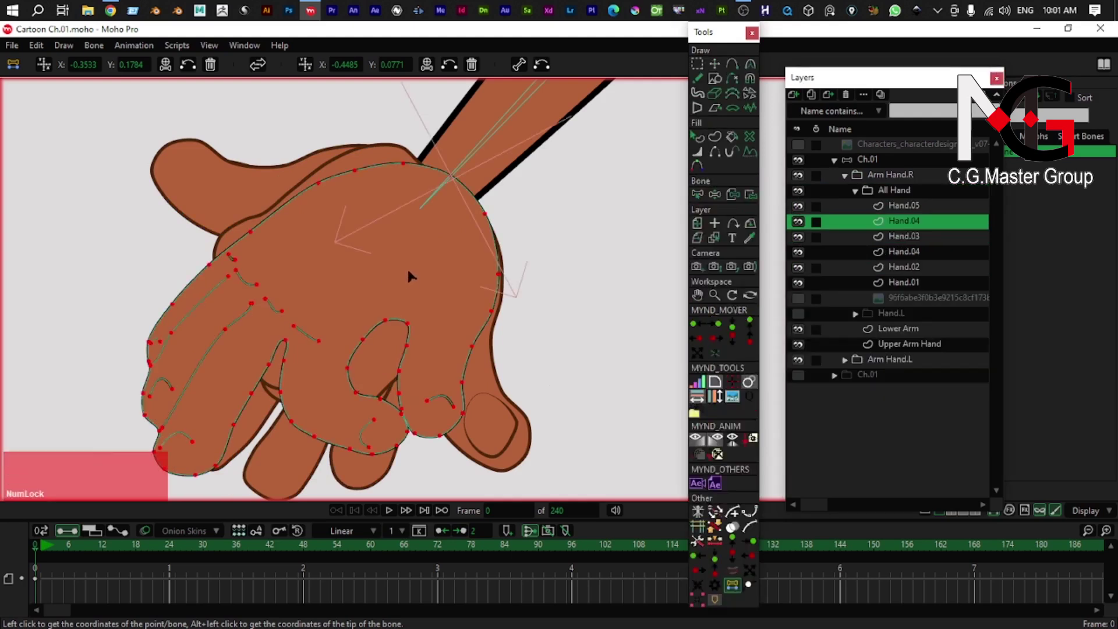
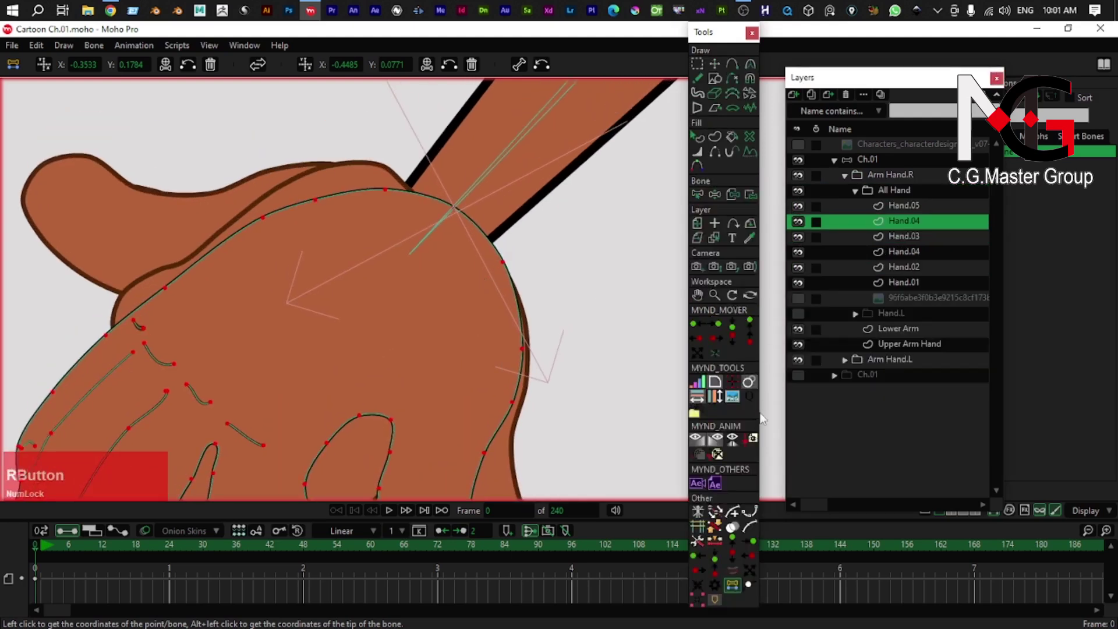
{"action": "key", "text": "alt+Num_Lock"}
{"action": "right_click", "coordinate": [536, 153]}
{"action": "left_click", "coordinate": [49, 67]}
{"action": "right_click", "coordinate": [164, 238]}
{"action": "right_click", "coordinate": [408, 275]}
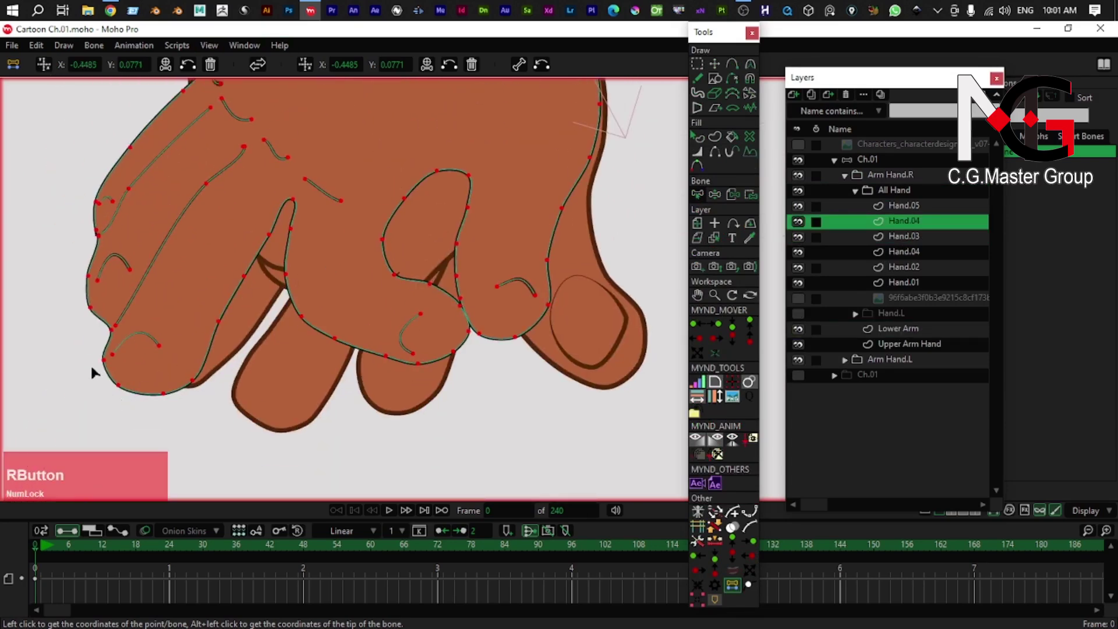
{"action": "left_click", "coordinate": [97, 360]}
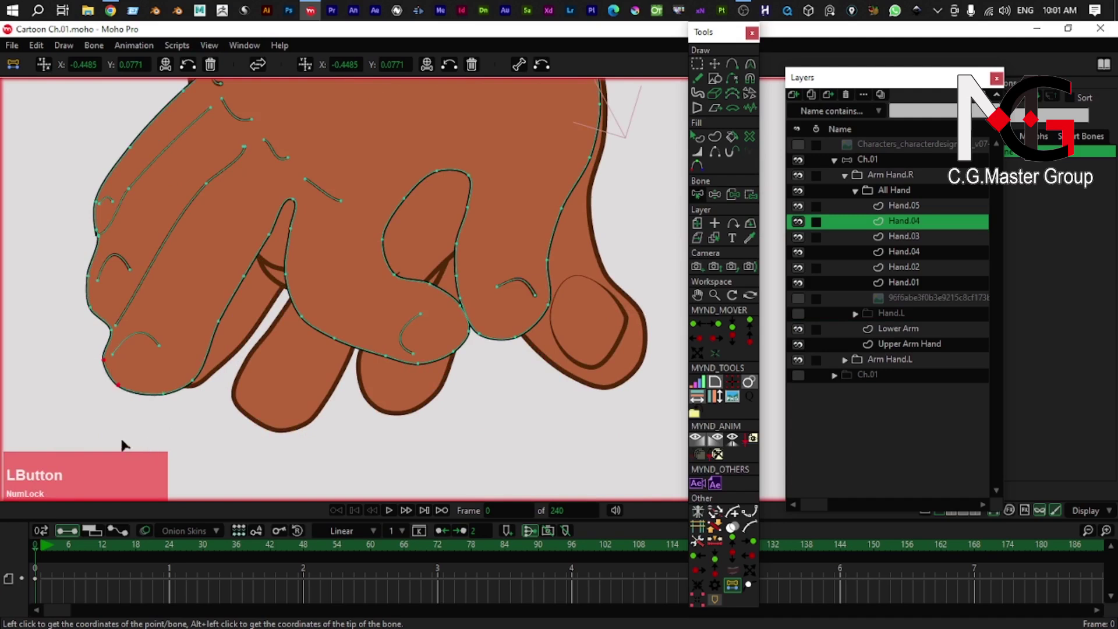
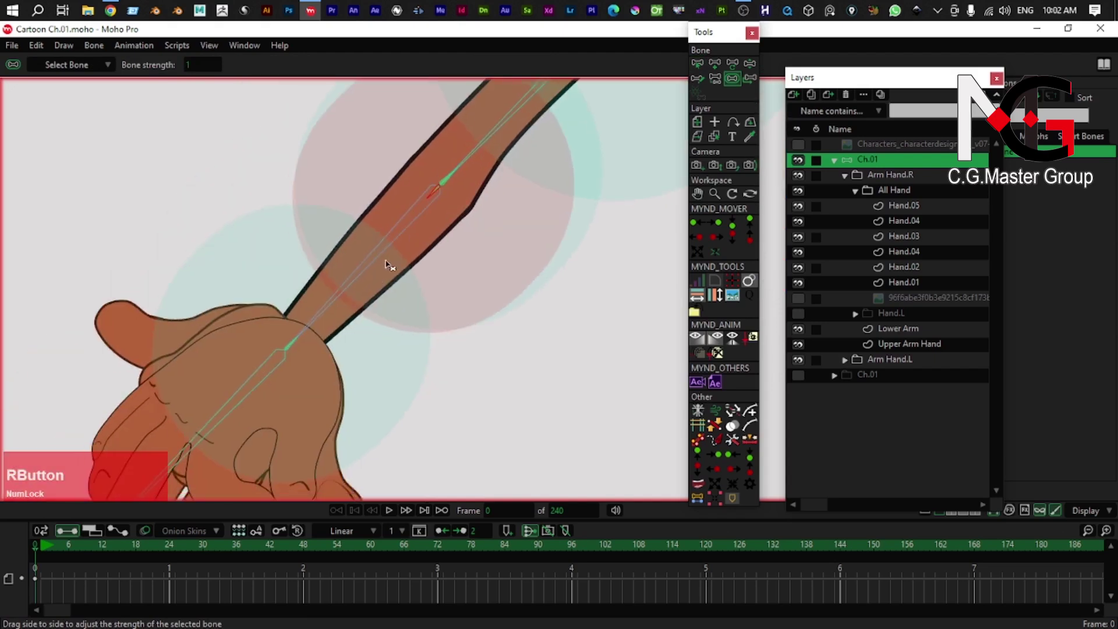
- With Select Bone, pick the bone B12 running through the right hand
{"action": "key", "text": "b"}
{"action": "right_click", "coordinate": [435, 246]}
{"action": "left_click", "coordinate": [441, 227]}
{"action": "right_click", "coordinate": [432, 247]}
{"action": "left_click", "coordinate": [472, 244]}
{"action": "right_click", "coordinate": [341, 365]}
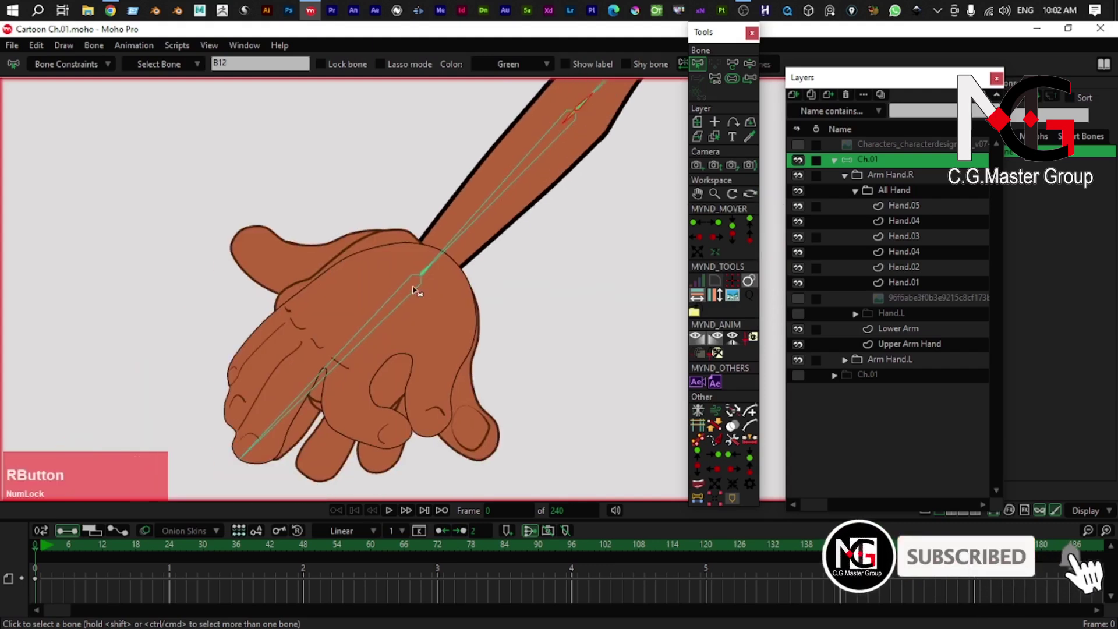
{"action": "left_click", "coordinate": [429, 272]}
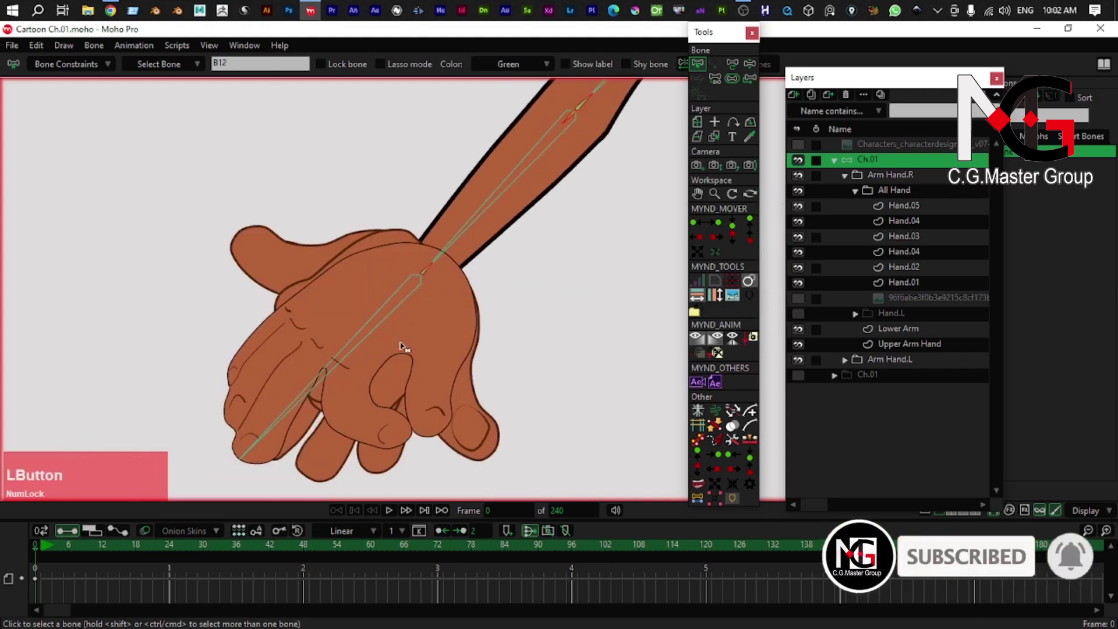
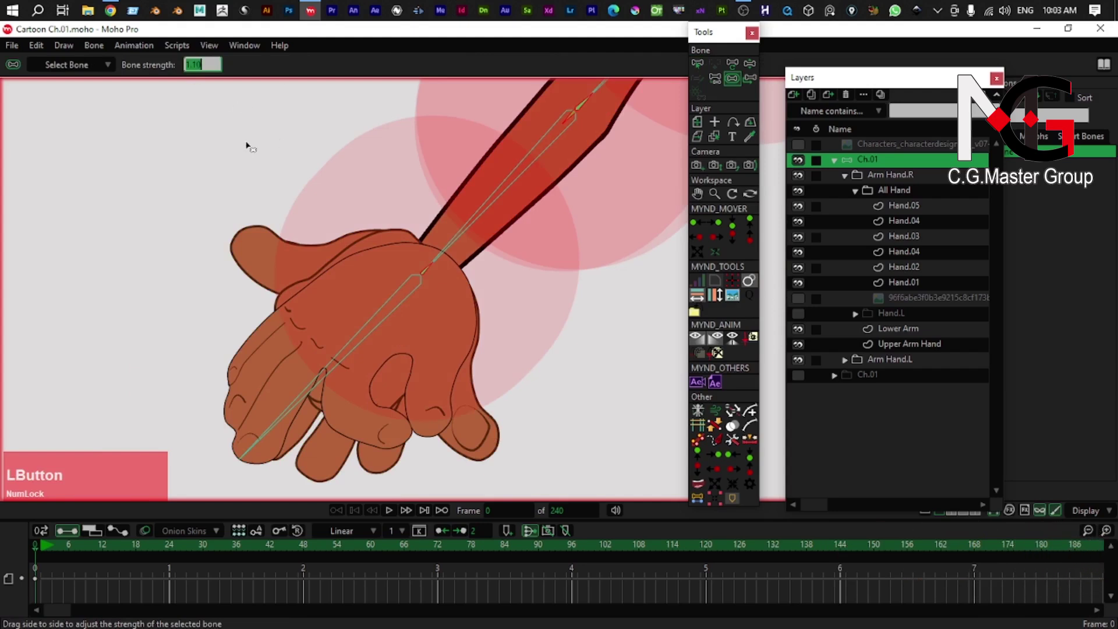
- Set the hand bone's strength to 0.02 so it barely affects the artwork
{"action": "key", "text": "KP_0"}
{"action": "key", "text": "KP_Decimal"}
{"action": "key", "text": "KP_0"}
{"action": "key", "text": "KP_Enter"}
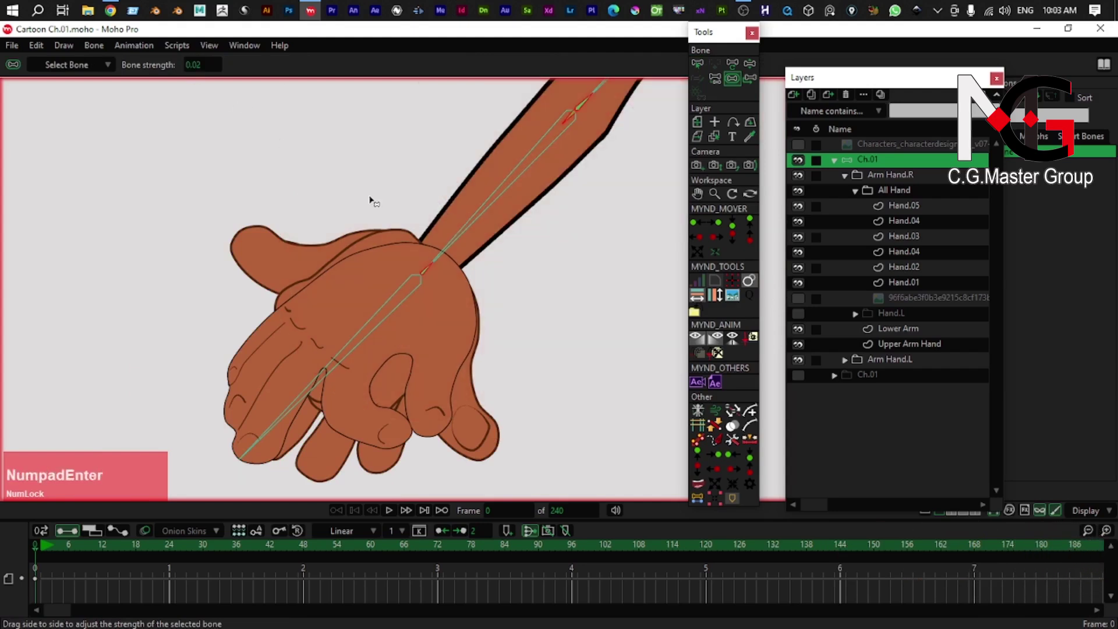
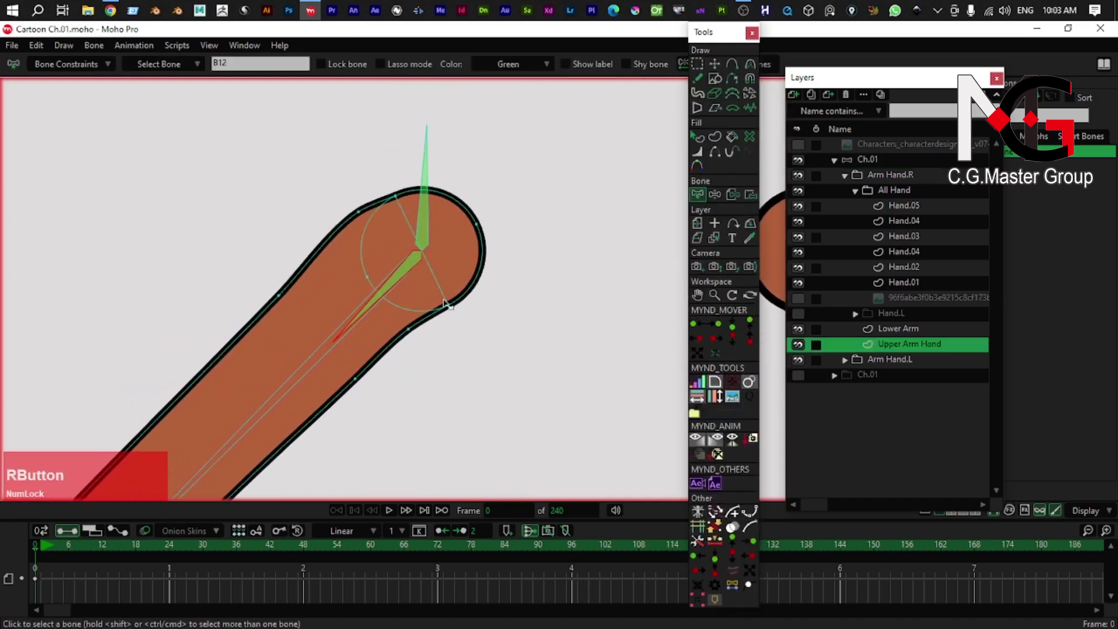
- Select the Upper Arm Hand elbow points and pick the upper arm bone
{"action": "key", "text": "g"}
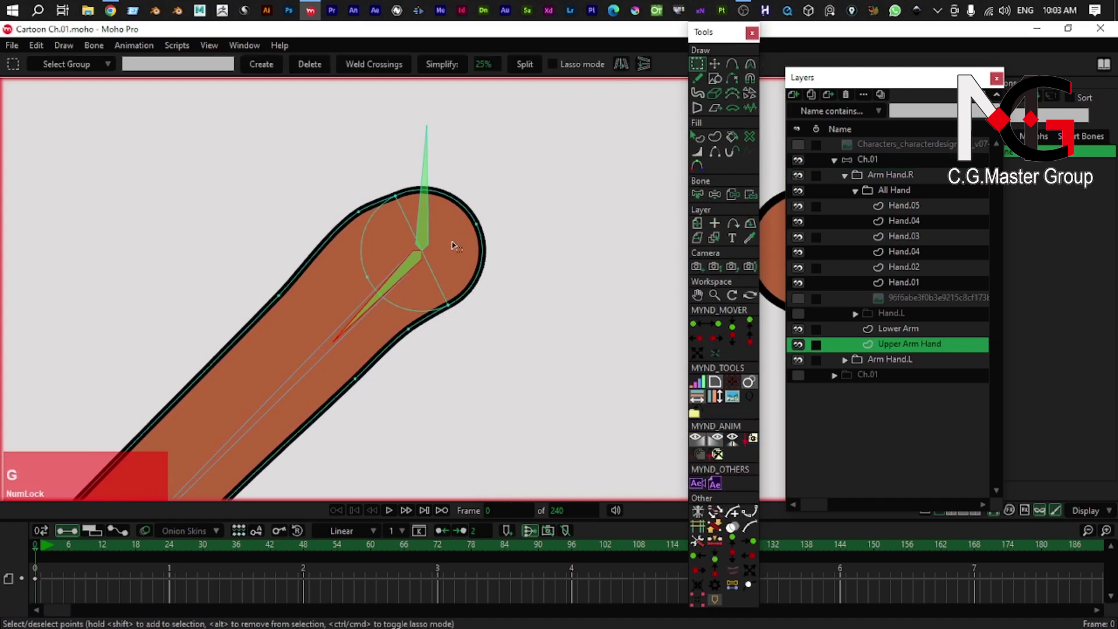
{"action": "left_click", "coordinate": [456, 245]}
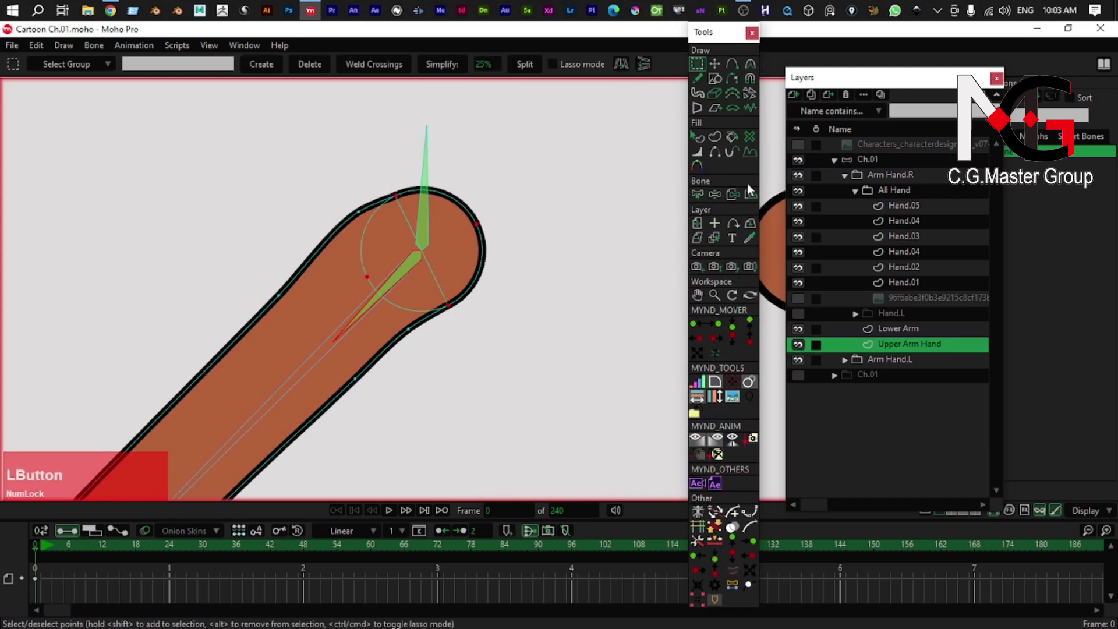
{"action": "right_click", "coordinate": [290, 237]}
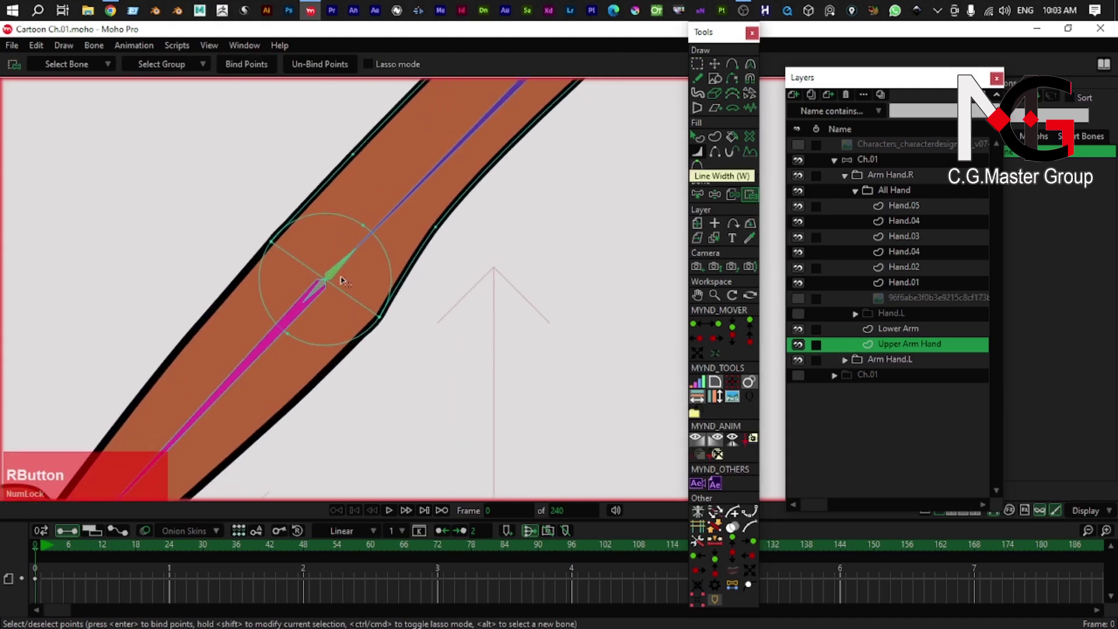
{"action": "key", "text": "b"}
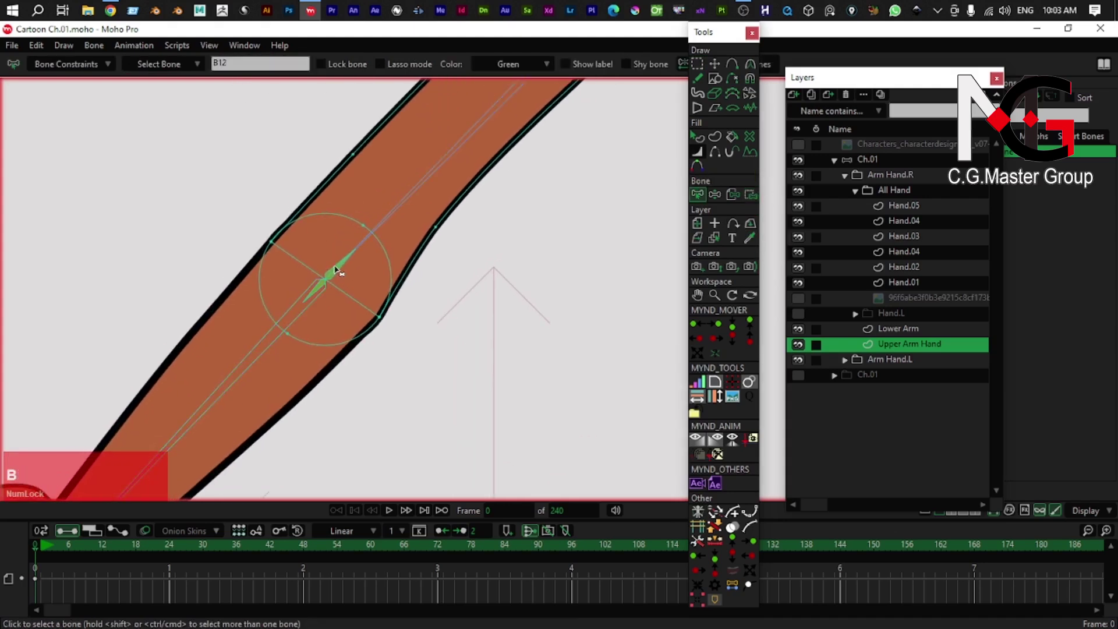
{"action": "left_click", "coordinate": [339, 270]}
{"action": "right_click", "coordinate": [352, 289]}
- Reselect the elbow points and bind them to the upper arm bone
{"action": "key", "text": "g"}
{"action": "left_click", "coordinate": [122, 233]}
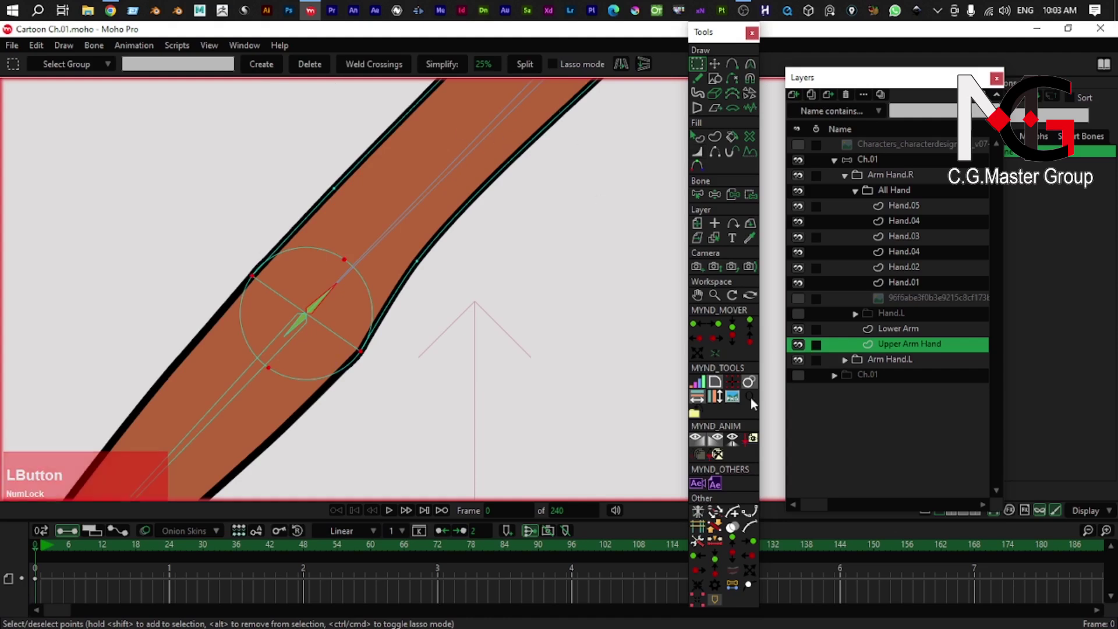
{"action": "left_click", "coordinate": [752, 198]}
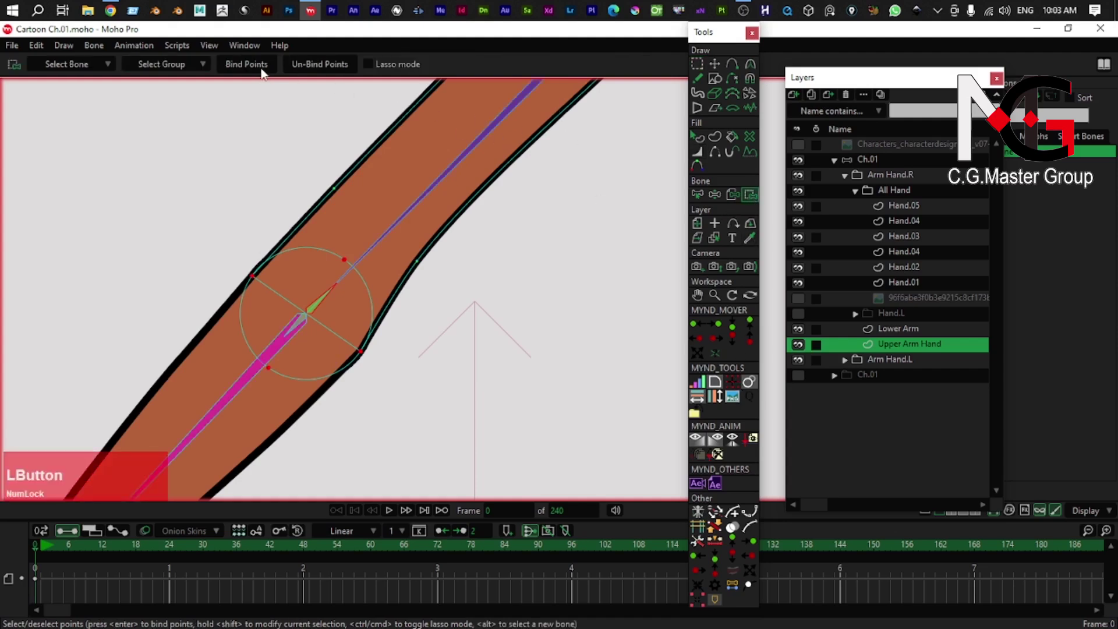
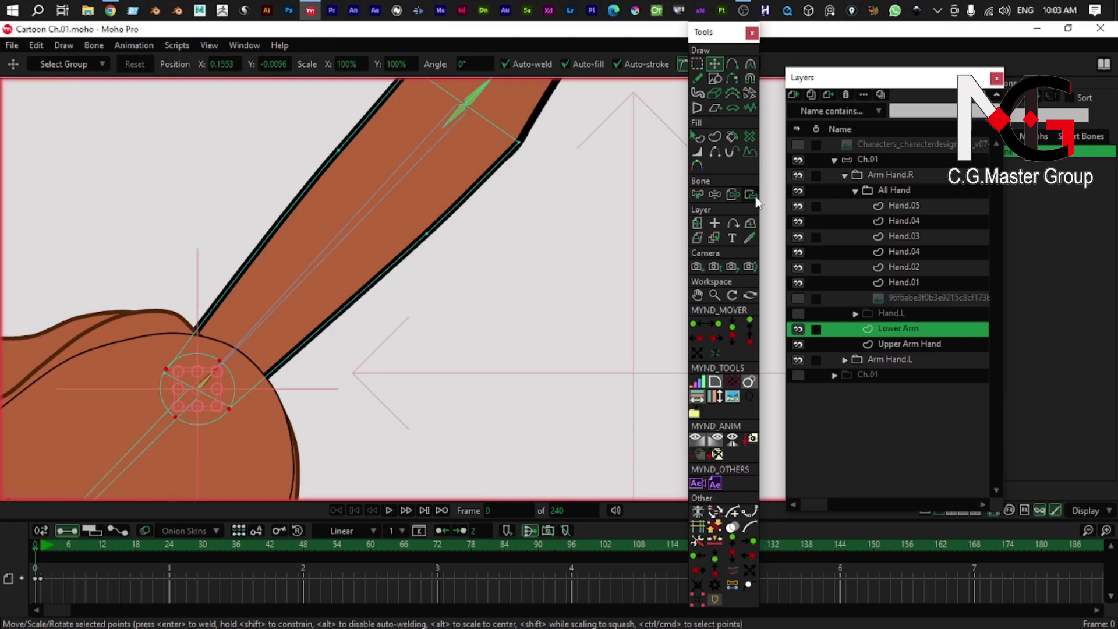
- Bind the points, bend the arm with Manipulate Bones to test, then undo back to rest pose
{"action": "left_click", "coordinate": [757, 200]}
{"action": "right_click", "coordinate": [258, 303]}
{"action": "scroll", "scroll_direction": "down", "scroll_amount": 3}
{"action": "right_click", "coordinate": [280, 279]}
{"action": "scroll", "scroll_direction": "up", "scroll_amount": 3}
{"action": "key", "text": "z"}
{"action": "scroll", "scroll_direction": "down", "scroll_amount": 3}
{"action": "right_click", "coordinate": [328, 352]}
{"action": "left_click", "coordinate": [292, 314]}
{"action": "key", "text": "z"}
{"action": "left_click", "coordinate": [292, 317]}
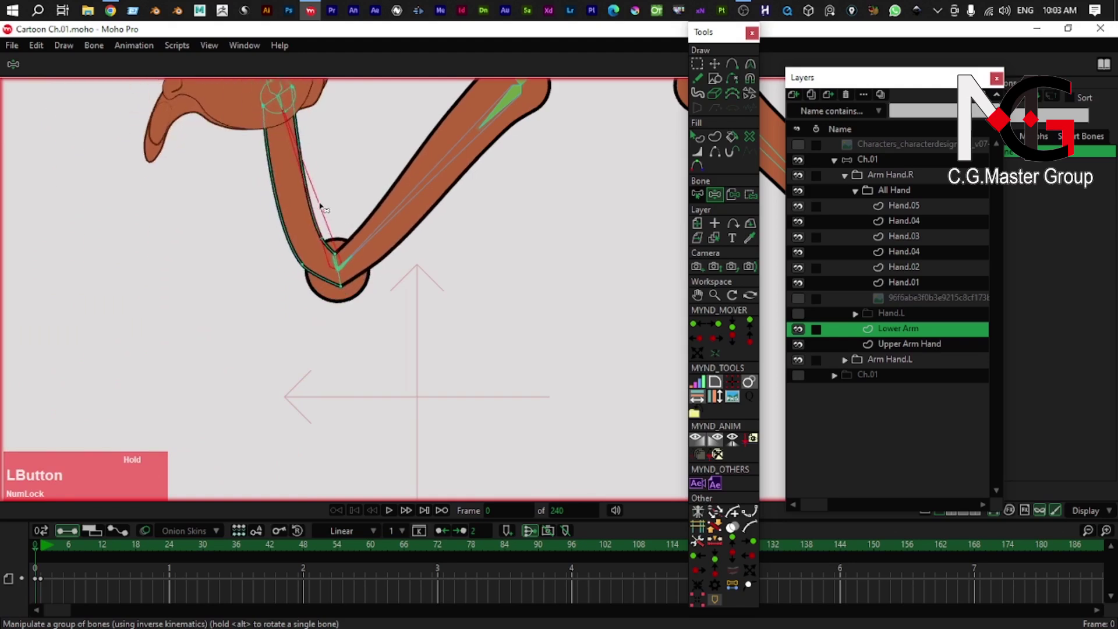
{"action": "key", "text": "ctrl+z"}
{"action": "scroll", "scroll_direction": "up", "scroll_amount": 3}
{"action": "right_click", "coordinate": [297, 314]}
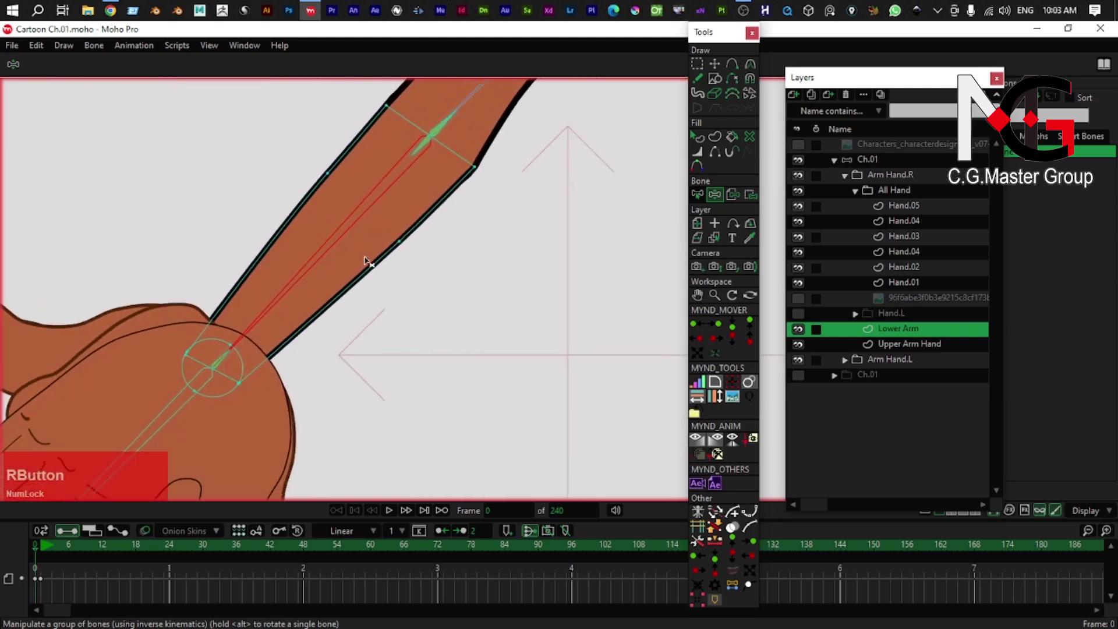
- Pick forearm bone B10 and bind all the Lower Arm points to it
{"action": "key", "text": "b"}
{"action": "left_click", "coordinate": [345, 338]}
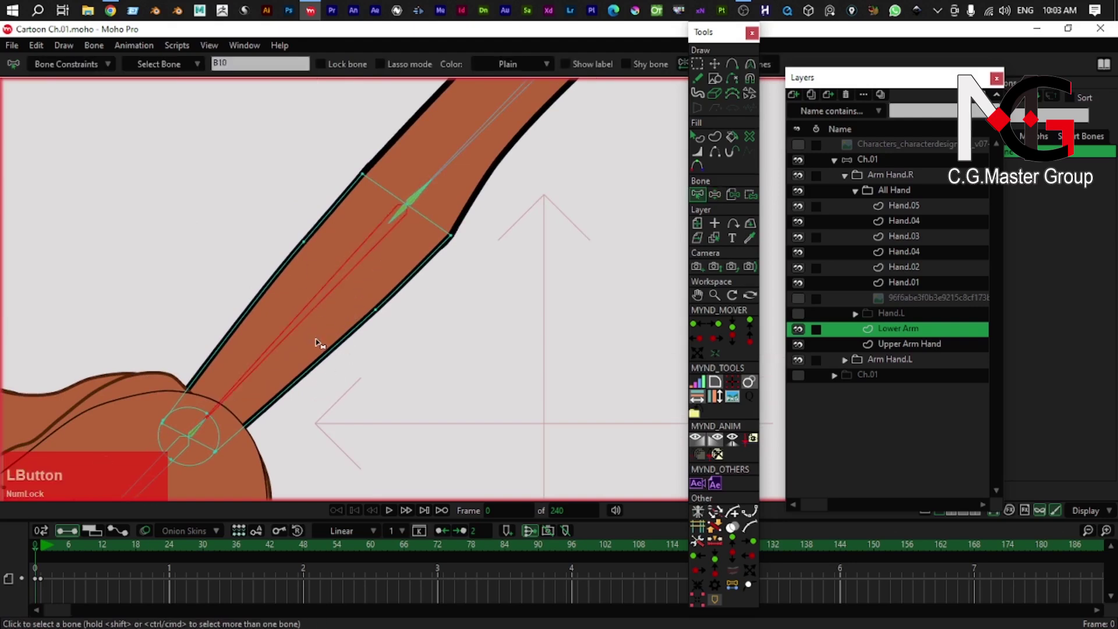
{"action": "key", "text": "t"}
{"action": "left_click", "coordinate": [347, 337]}
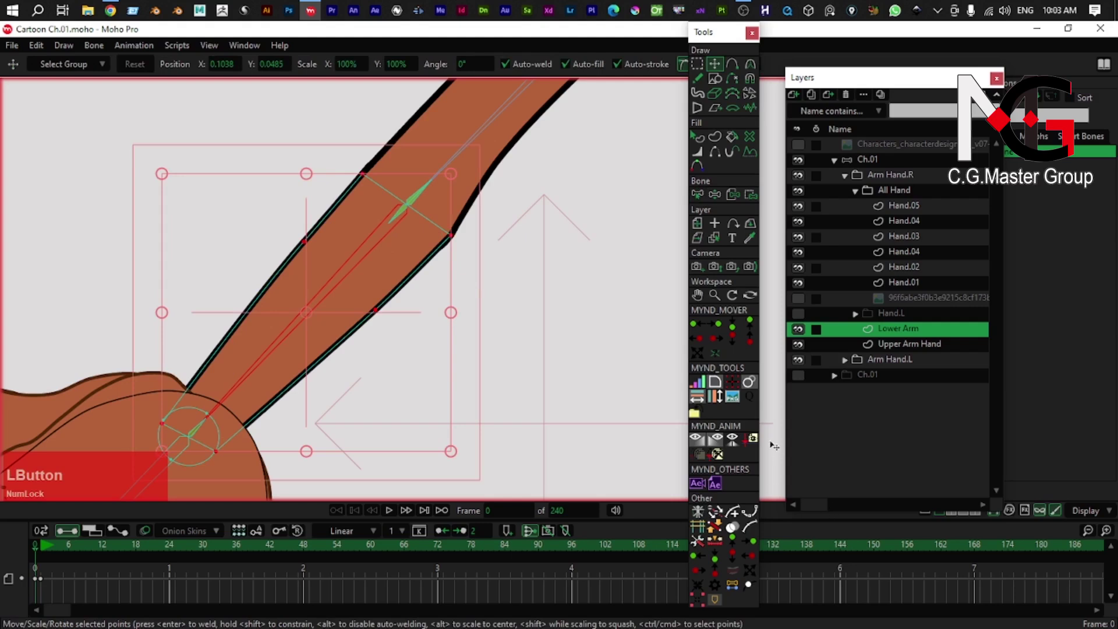
{"action": "right_click", "coordinate": [584, 79]}
{"action": "key", "text": "v"}
{"action": "left_click", "coordinate": [335, 272]}
{"action": "key", "text": "b"}
{"action": "left_click", "coordinate": [335, 281]}
{"action": "right_click", "coordinate": [351, 254]}
{"action": "left_click", "coordinate": [347, 261]}
{"action": "key", "text": "t"}
{"action": "left_click", "coordinate": [296, 249]}
{"action": "right_click", "coordinate": [295, 247]}
- Bind the Upper Arm Hand points to their bone and bend the arm to test the elbow
{"action": "left_click", "coordinate": [321, 262]}
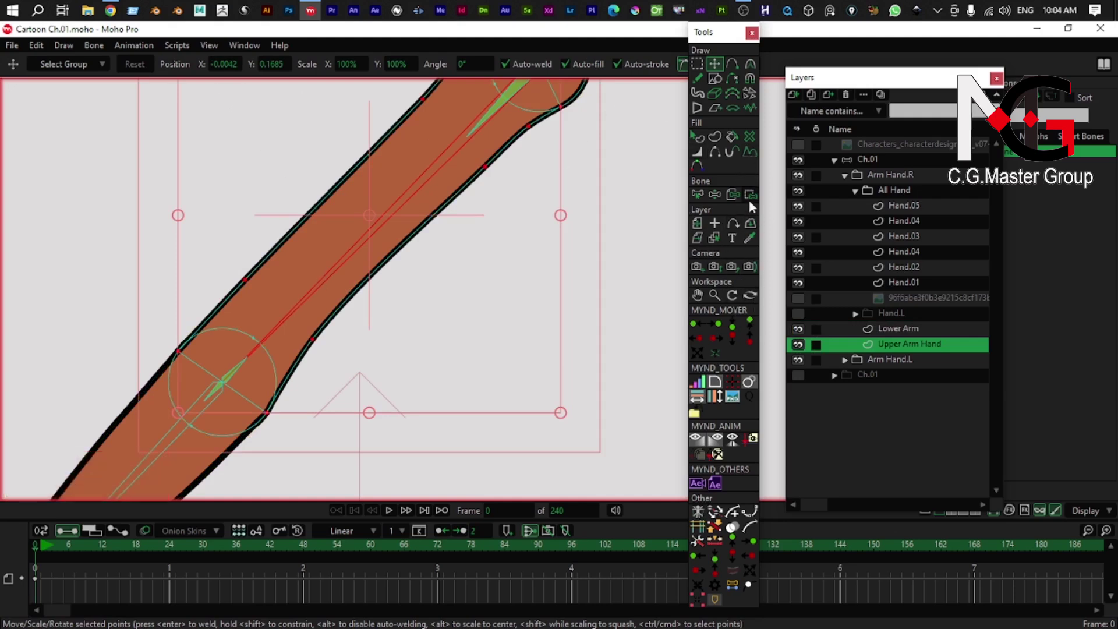
{"action": "left_click", "coordinate": [751, 204]}
{"action": "right_click", "coordinate": [386, 293]}
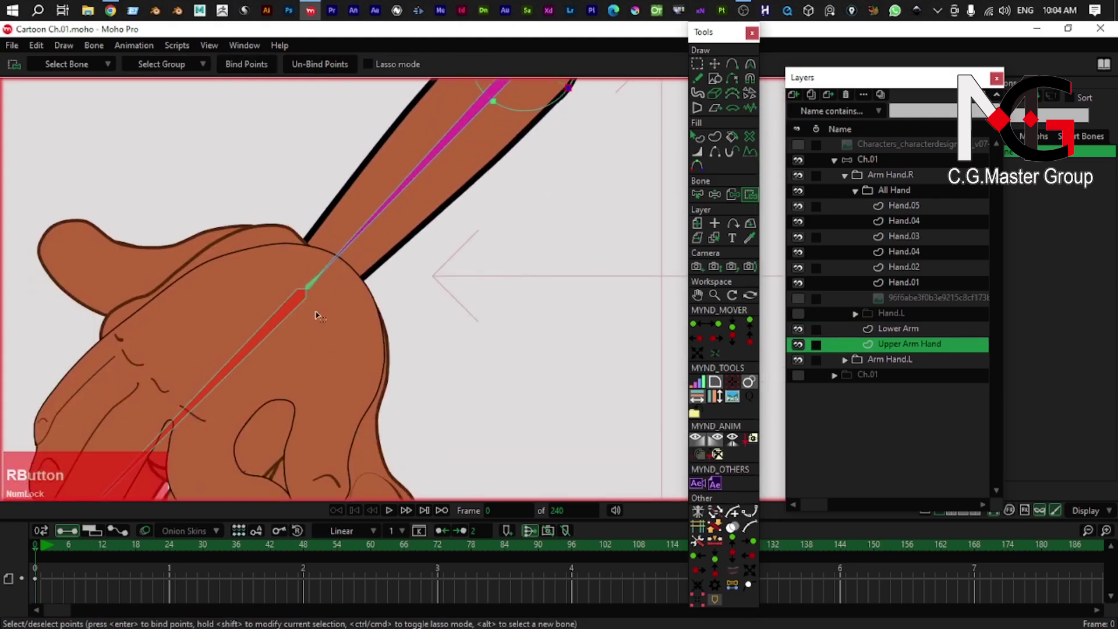
{"action": "key", "text": "z"}
{"action": "scroll", "scroll_direction": "down", "scroll_amount": 3}
{"action": "right_click", "coordinate": [341, 342]}
{"action": "left_click", "coordinate": [331, 314]}
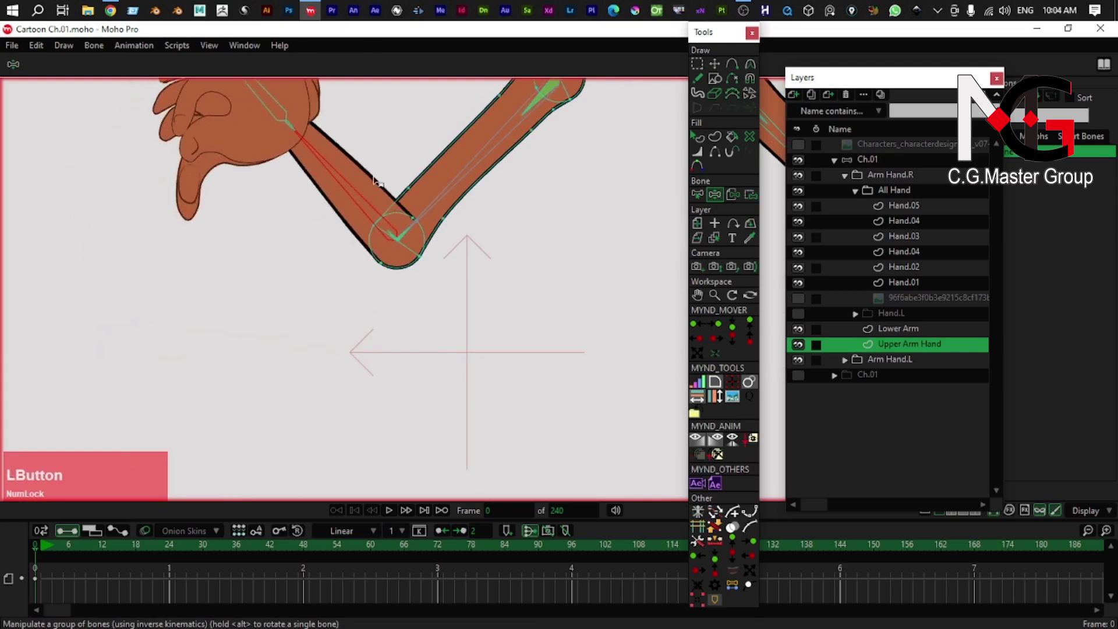
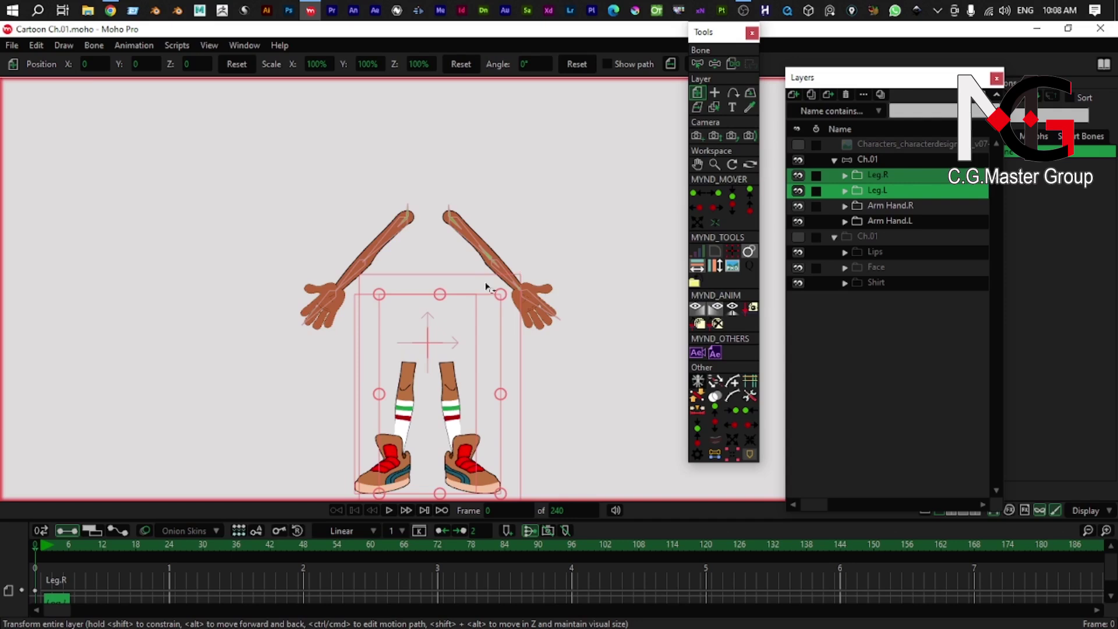
- Move the Shirt layer to the top of the Ch.01 group above the legs and arms
{"action": "scroll", "scroll_direction": "up", "scroll_amount": 3}
{"action": "left_click", "coordinate": [882, 371]}
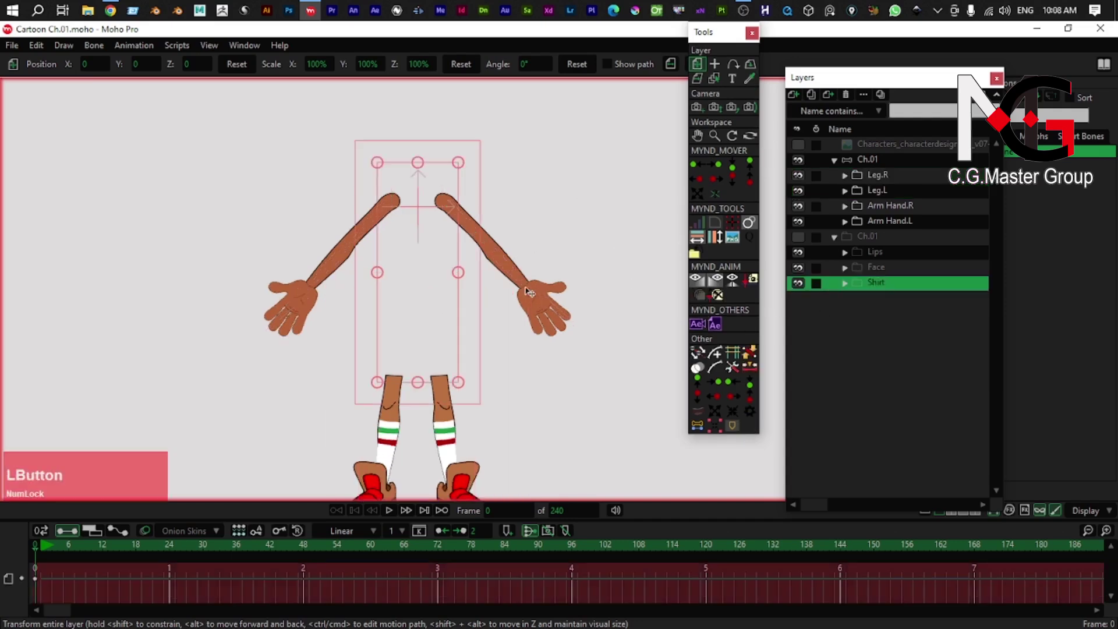
{"action": "left_click", "coordinate": [800, 239]}
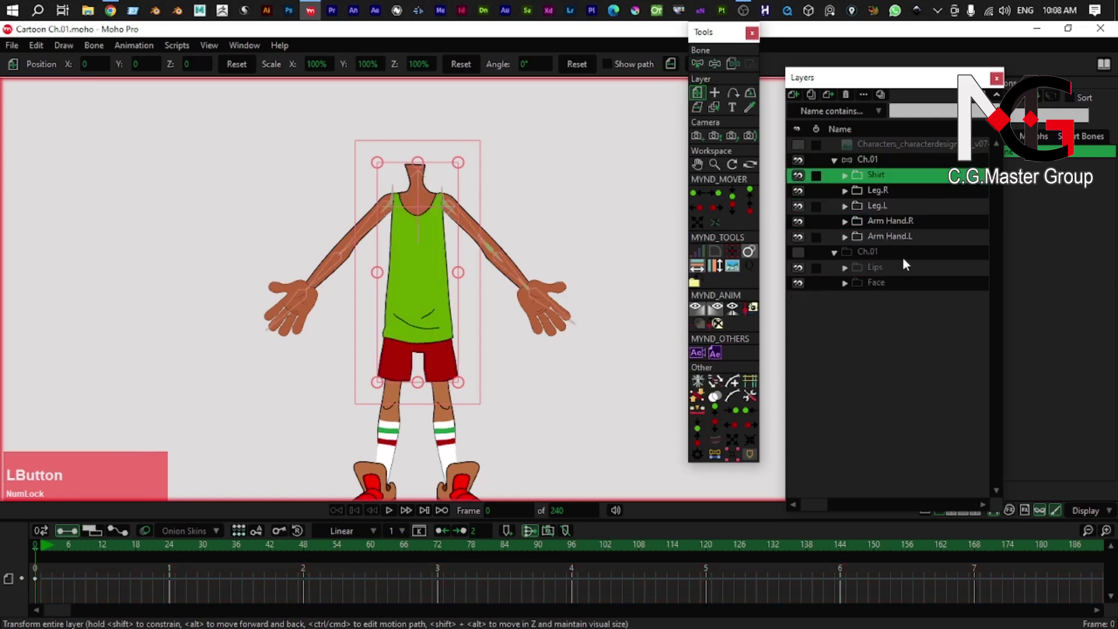
- Select the Arm Hand.R and Arm Hand.L layers together
{"action": "left_click", "coordinate": [895, 240]}
{"action": "left_click", "coordinate": [893, 226]}
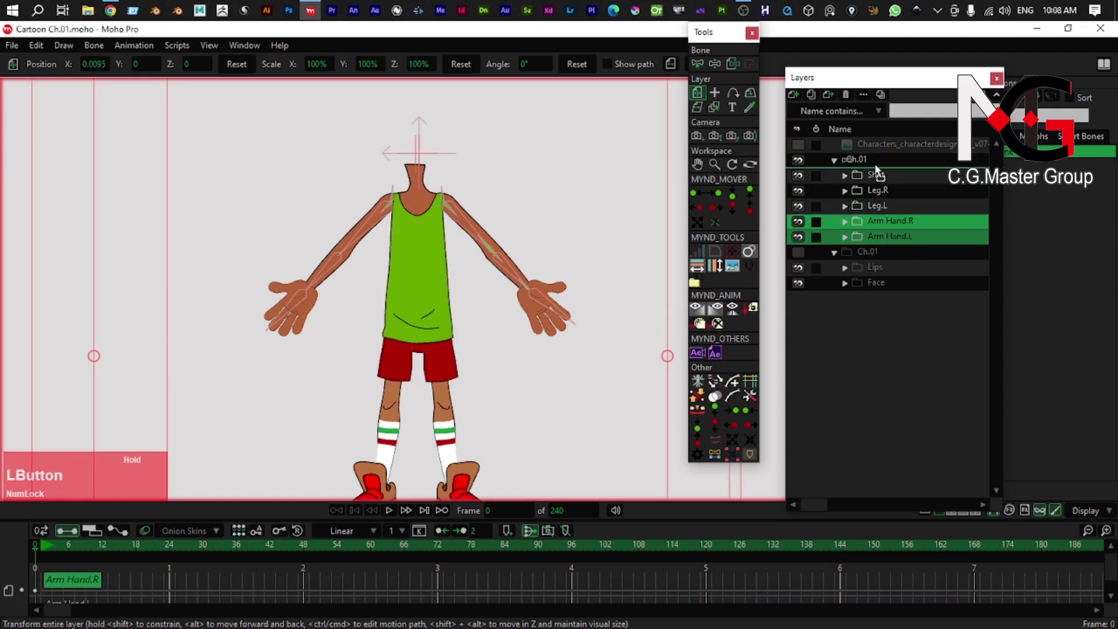
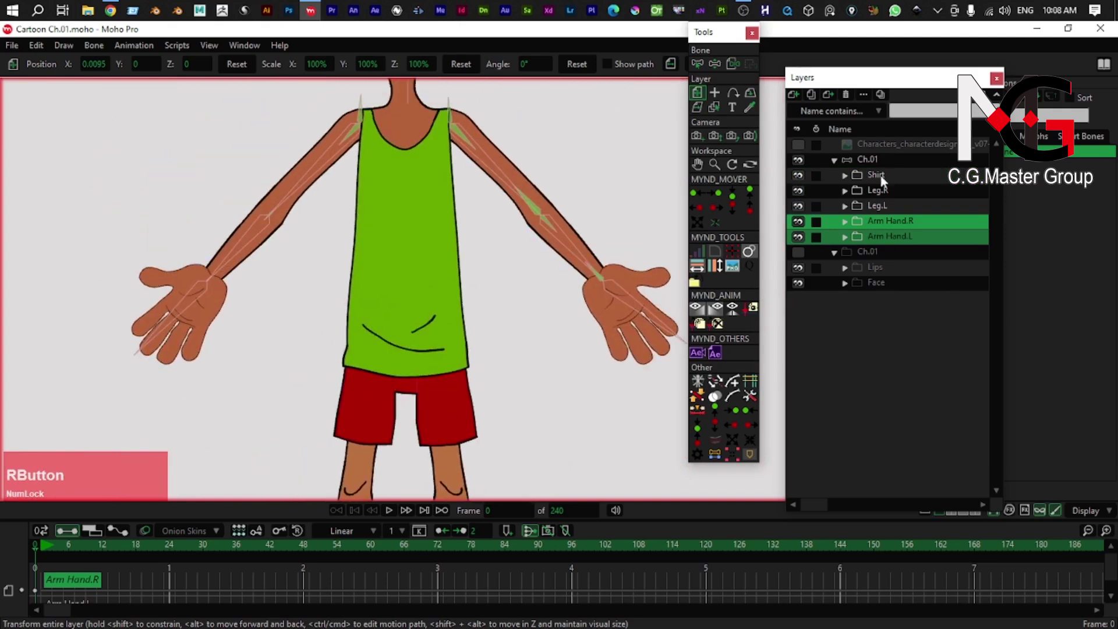
- Select the Ch.01 bone layer and zoom in on the shirt's belly area
{"action": "left_click", "coordinate": [872, 159]}
{"action": "scroll", "scroll_direction": "down", "scroll_amount": 3}
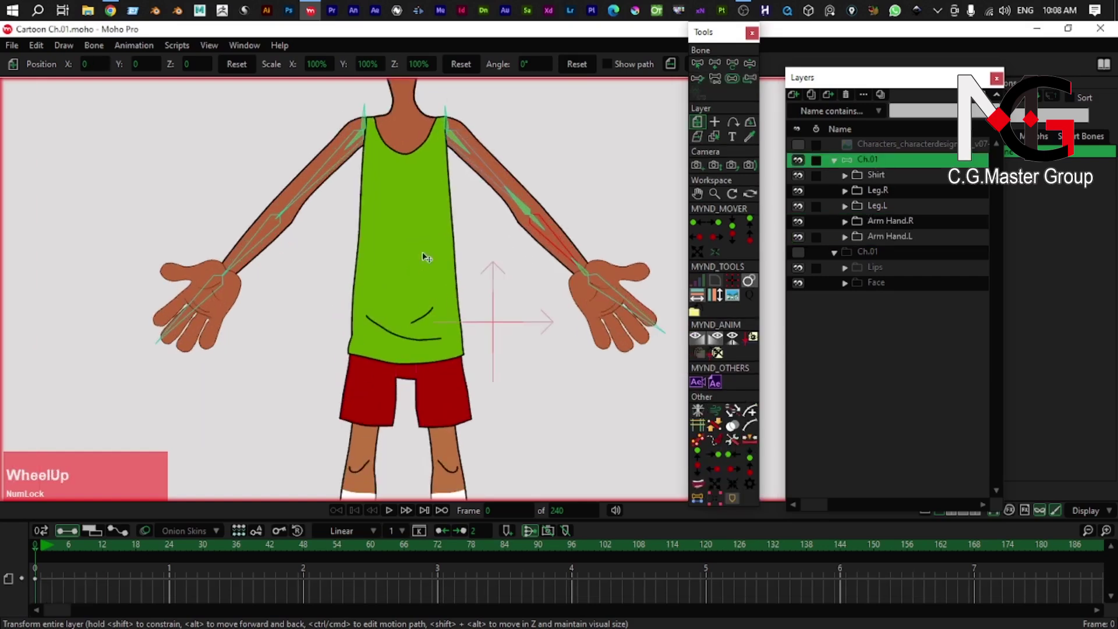
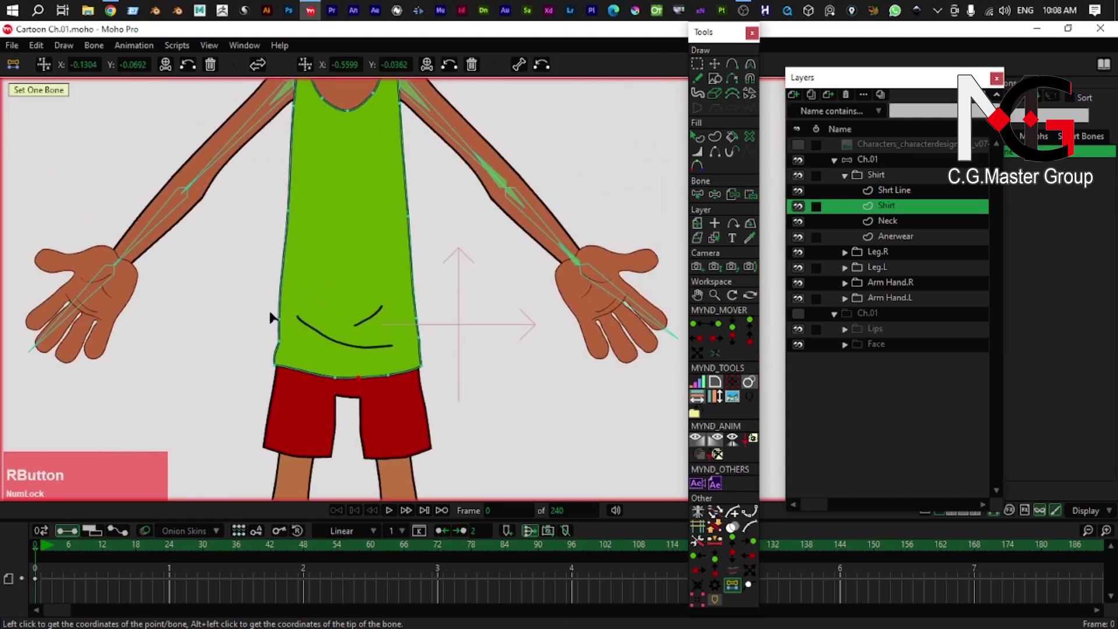
{"action": "left_click", "coordinate": [277, 315]}
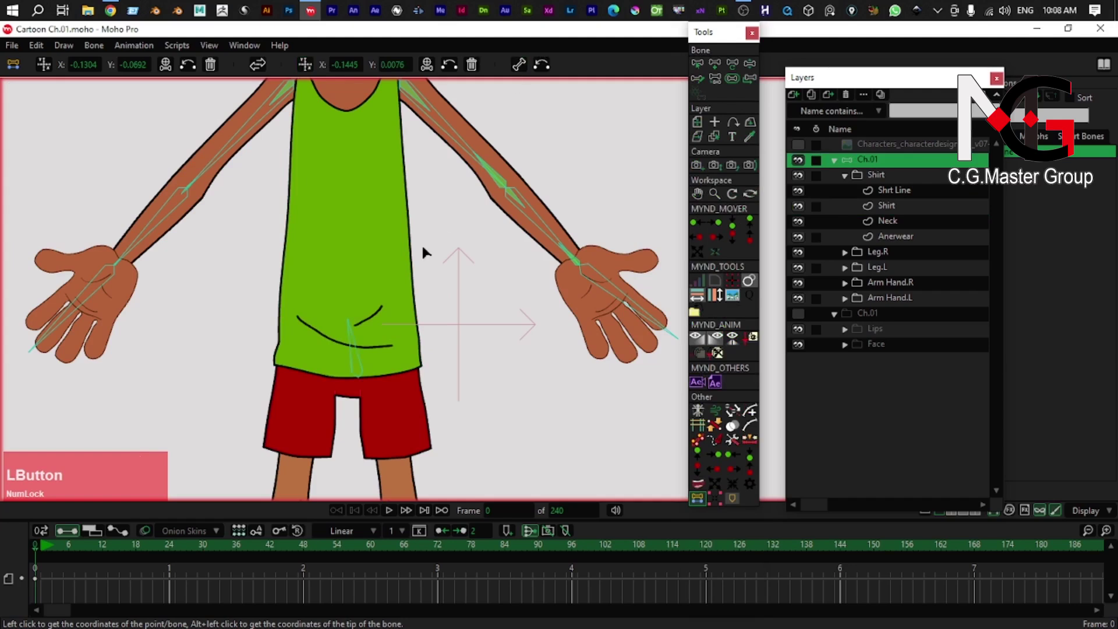
{"action": "right_click", "coordinate": [361, 321]}
{"action": "scroll", "scroll_direction": "up", "scroll_amount": 3}
{"action": "right_click", "coordinate": [344, 355]}
{"action": "scroll", "scroll_direction": "up", "scroll_amount": 3}
{"action": "right_click", "coordinate": [375, 358]}
{"action": "scroll", "scroll_direction": "up", "scroll_amount": 3}
{"action": "right_click", "coordinate": [382, 347]}
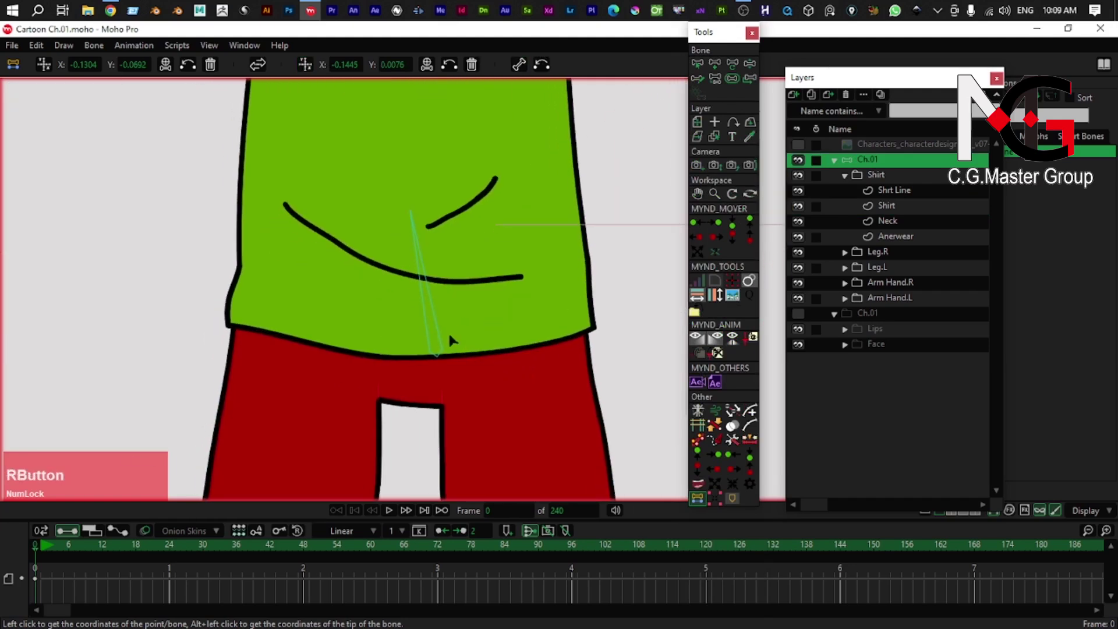
- Add a belly bone at the shirt's centre and adjust it with Transform Bone
{"action": "key", "text": "t"}
{"action": "scroll", "scroll_direction": "up", "scroll_amount": 3}
{"action": "left_click", "coordinate": [442, 352]}
{"action": "right_click", "coordinate": [396, 264]}
{"action": "left_click", "coordinate": [365, 234]}
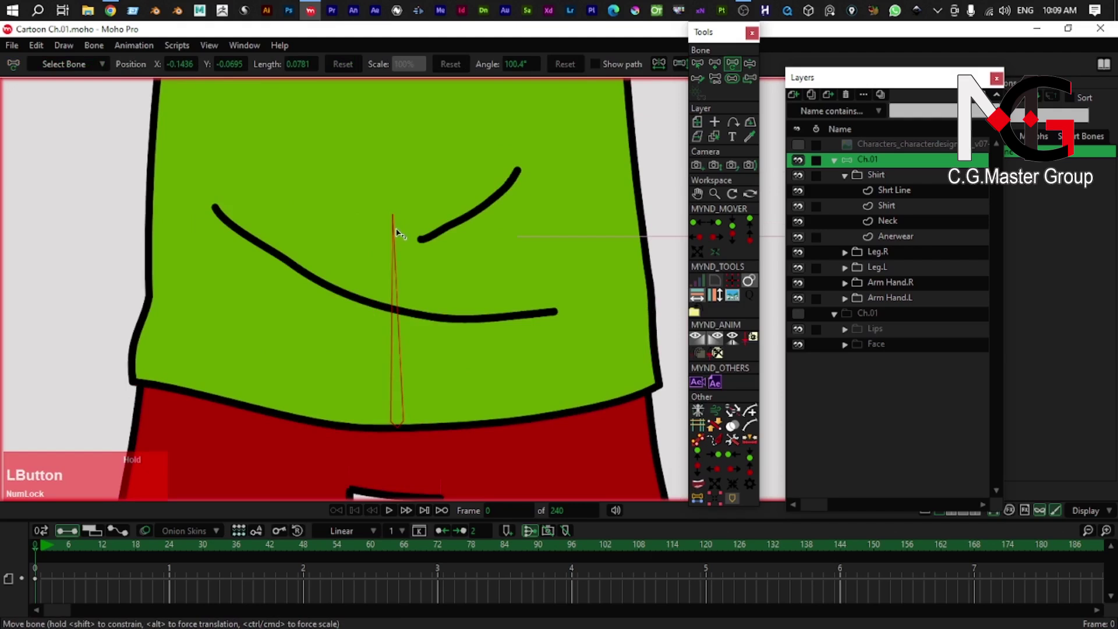
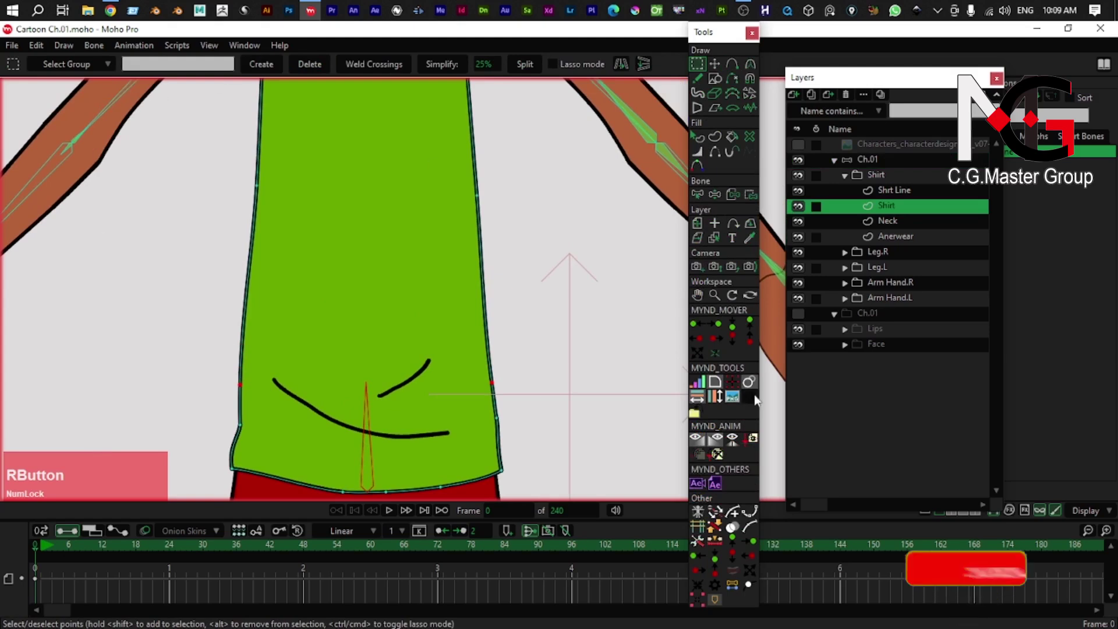
{"action": "left_click", "coordinate": [735, 589]}
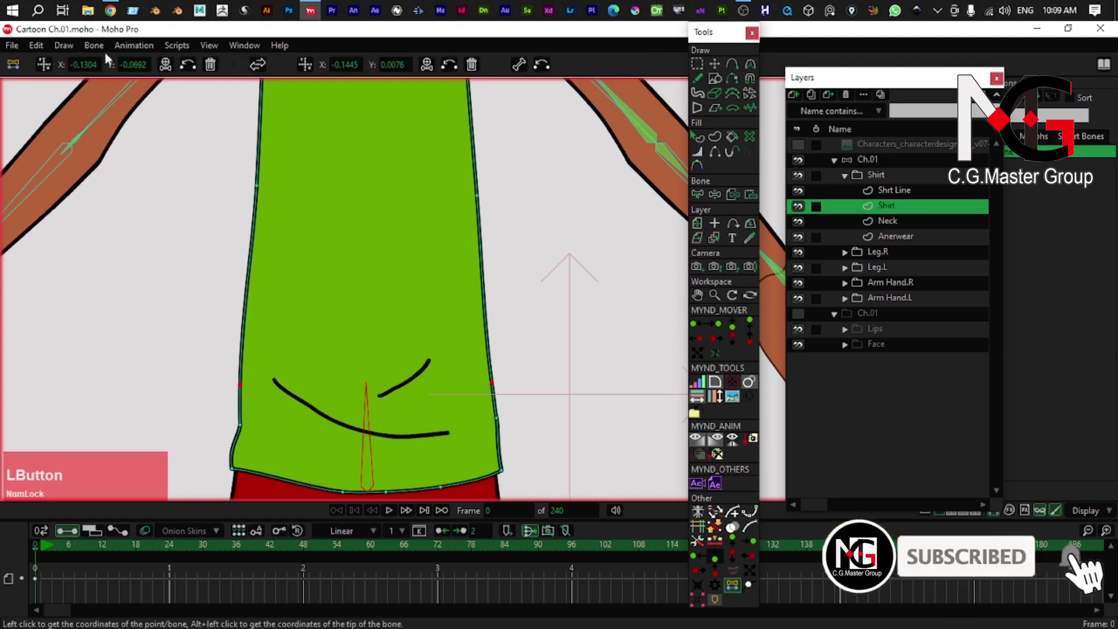
- Continue the spine bones up the middle of the shirt to the neckline
{"action": "right_click", "coordinate": [378, 221]}
{"action": "left_click", "coordinate": [242, 263]}
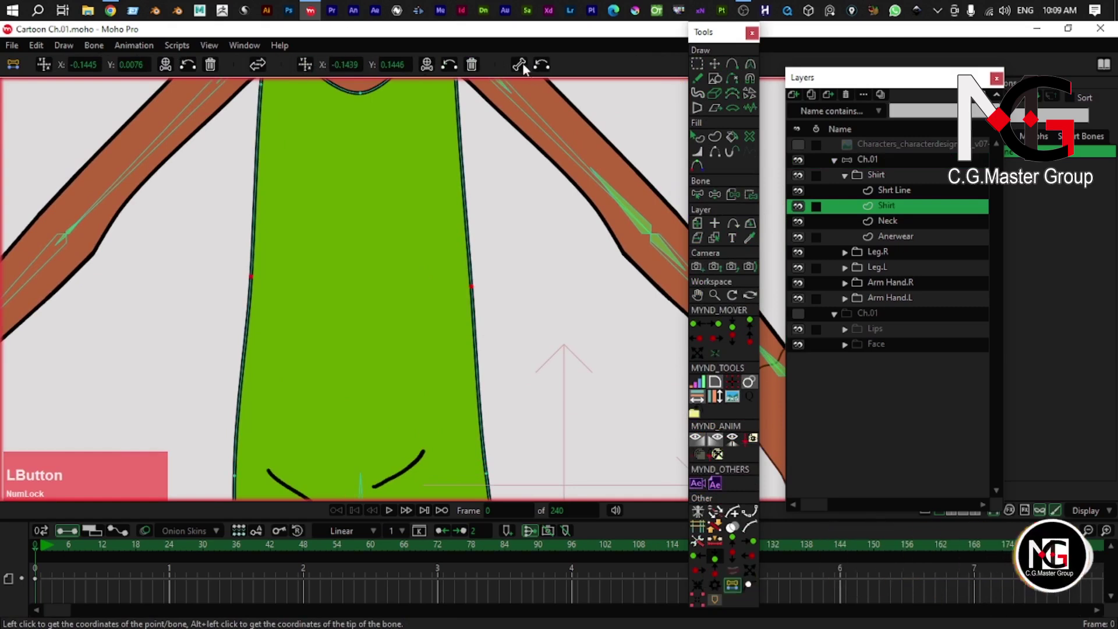
{"action": "right_click", "coordinate": [424, 246]}
{"action": "right_click", "coordinate": [270, 225]}
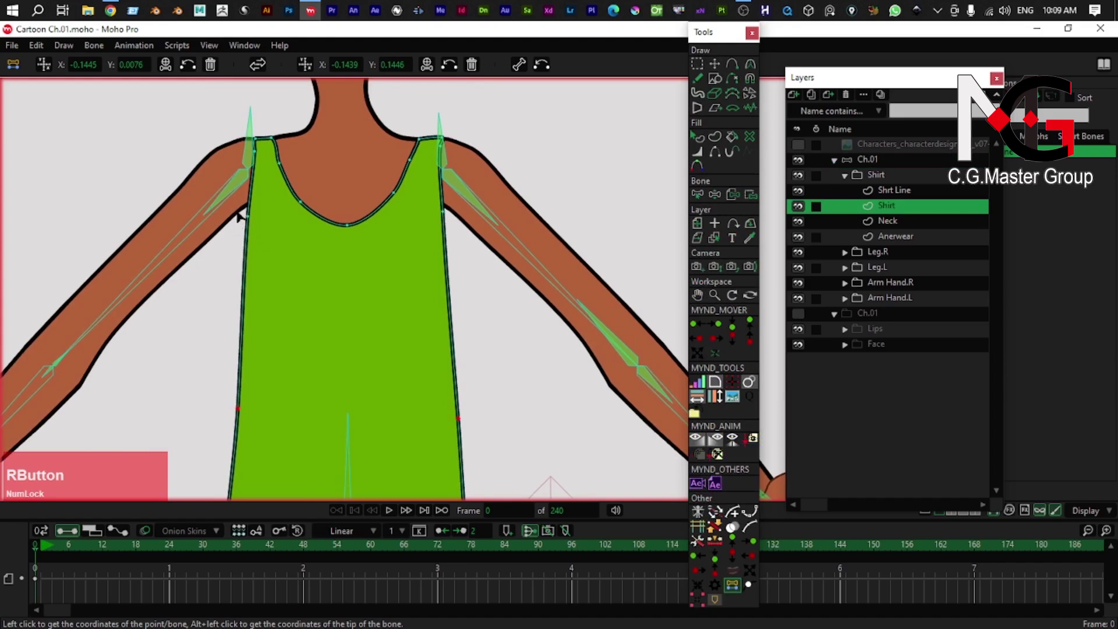
{"action": "left_click", "coordinate": [47, 69]}
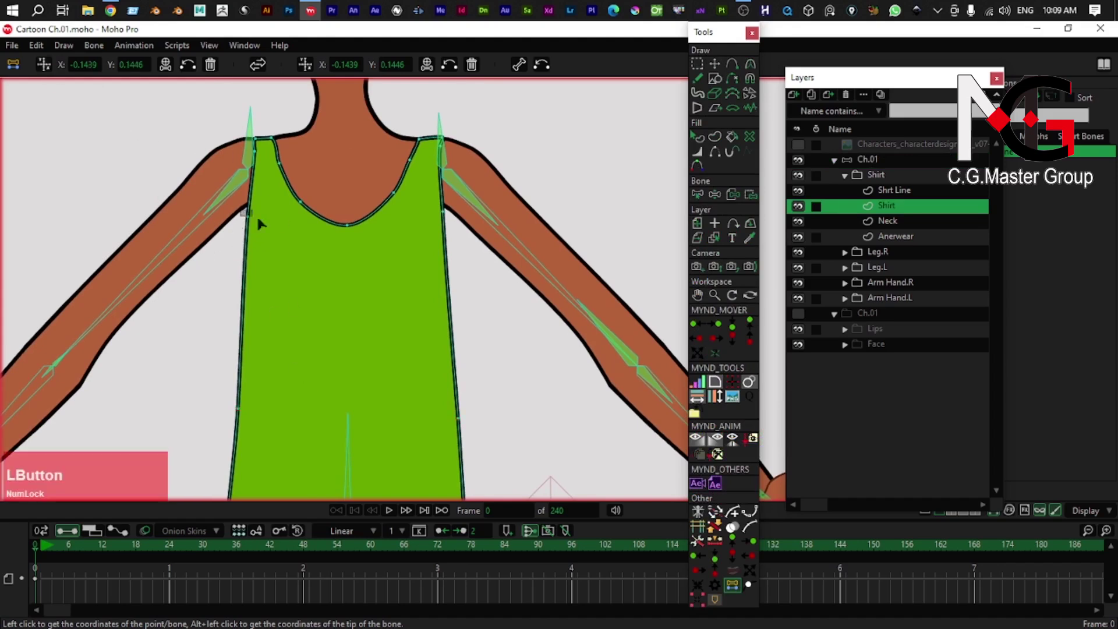
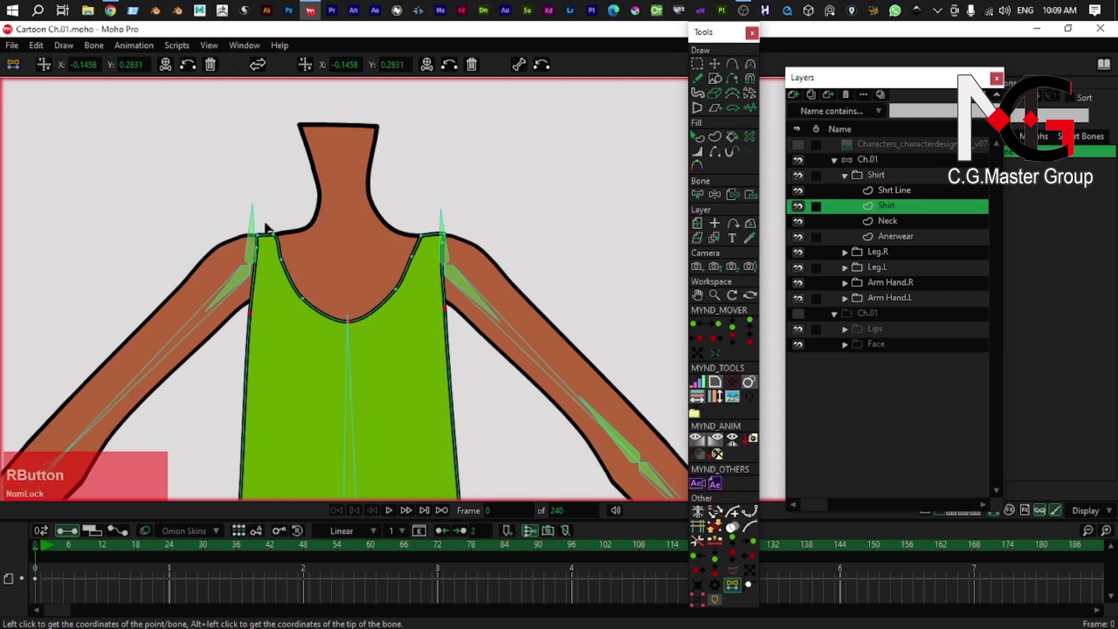
{"action": "right_click", "coordinate": [211, 215]}
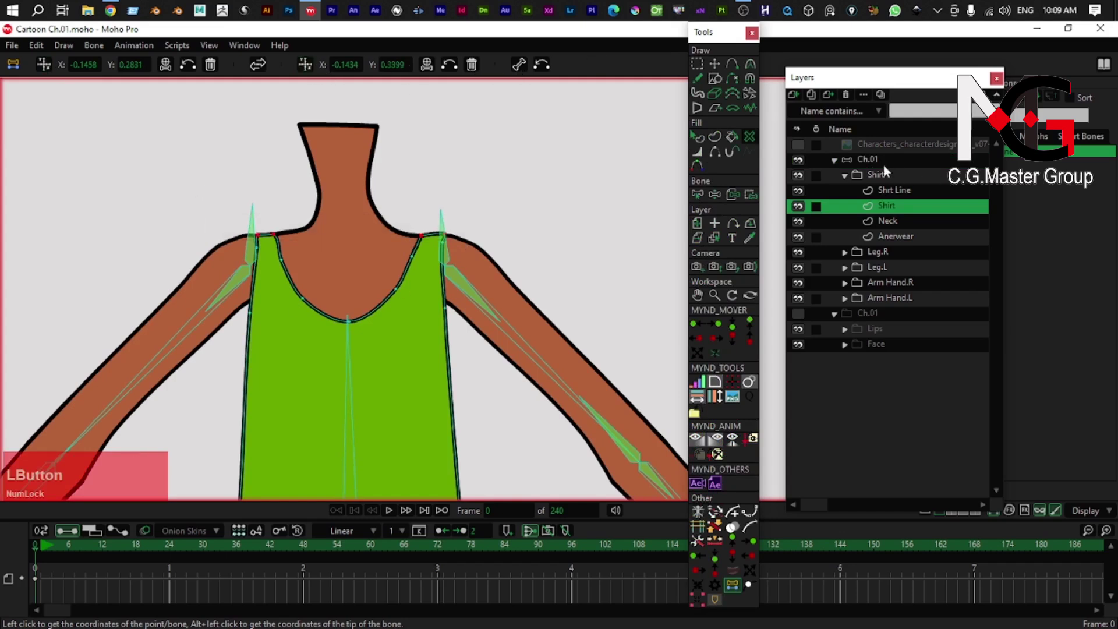
{"action": "right_click", "coordinate": [368, 256]}
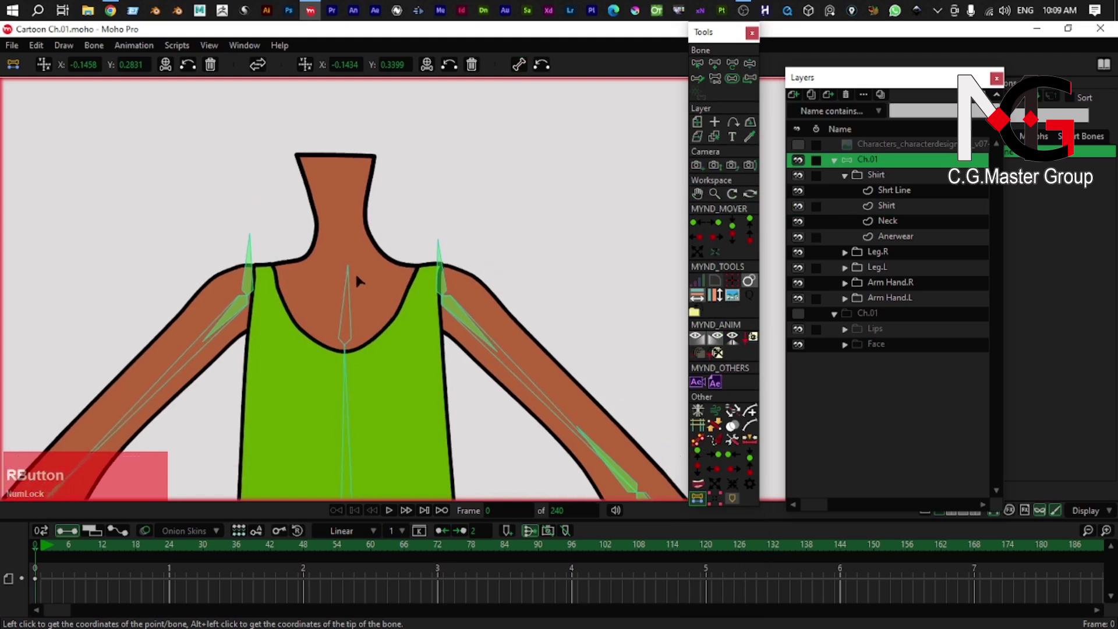
- Select the Neck layer and zoom in on the character's neck
{"action": "right_click", "coordinate": [341, 214]}
{"action": "left_click", "coordinate": [295, 248]}
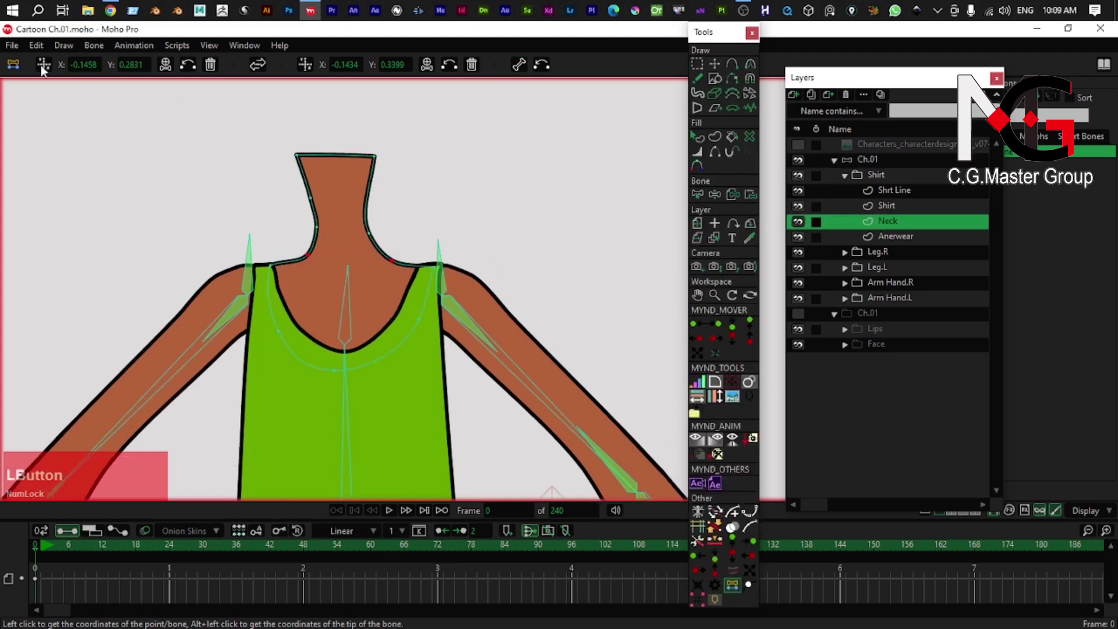
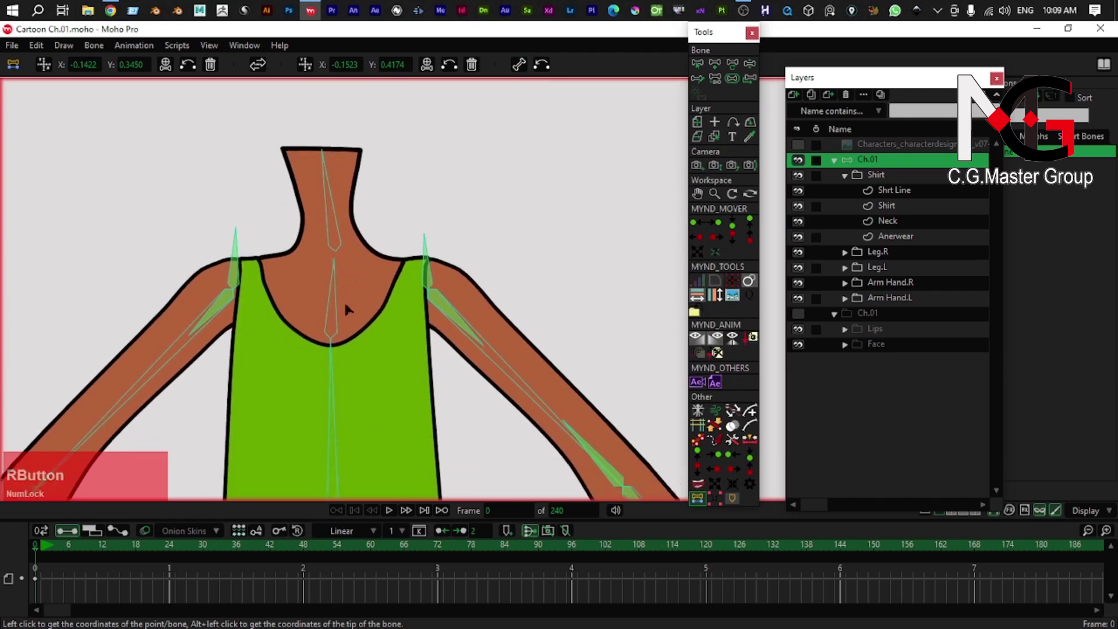
{"action": "scroll", "scroll_direction": "up", "scroll_amount": 3}
{"action": "right_click", "coordinate": [336, 302]}
- Add a neck bone above the spine and adjust it with Transform Bone
{"action": "key", "text": "t"}
{"action": "scroll", "scroll_direction": "up", "scroll_amount": 3}
{"action": "right_click", "coordinate": [326, 282]}
{"action": "left_click", "coordinate": [316, 345]}
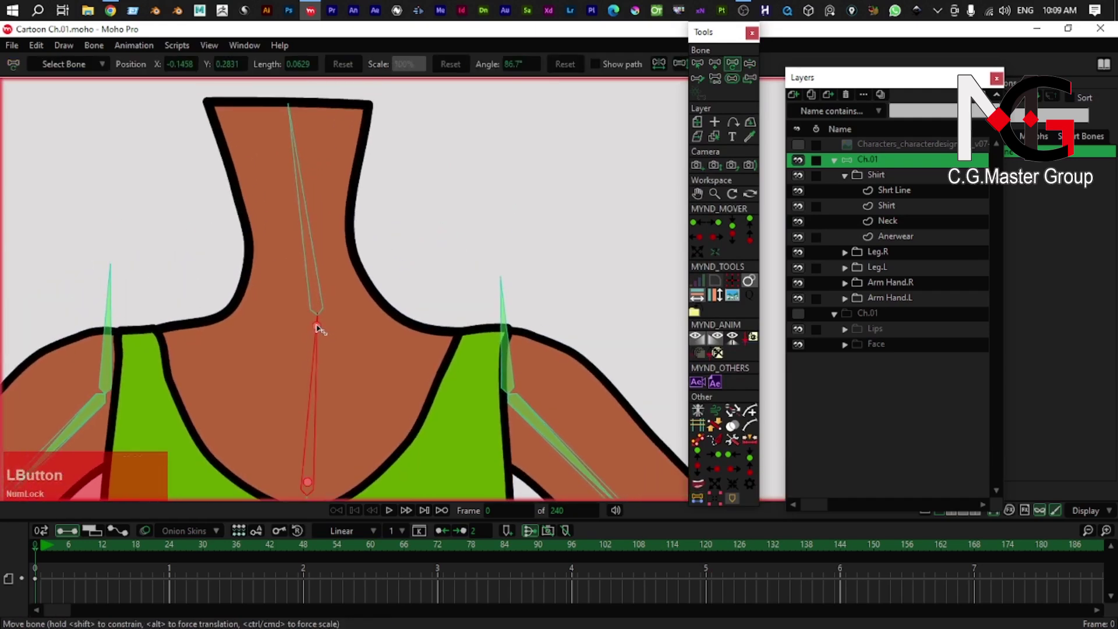
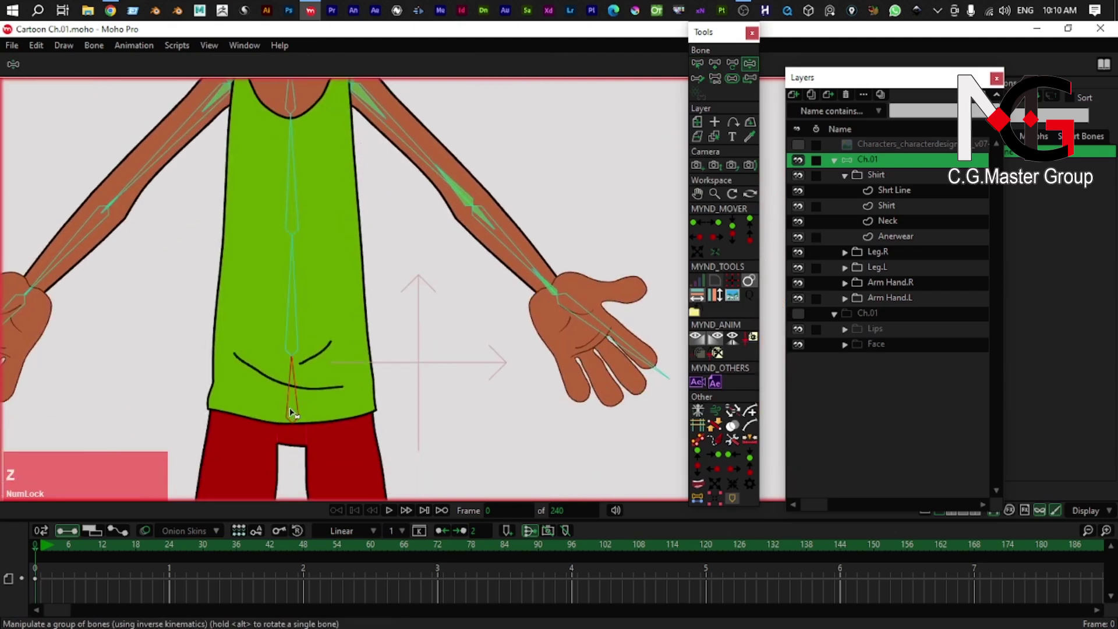
- Reparent the arm bones onto the spine's chest bone so they follow the torso
{"action": "left_click", "coordinate": [292, 408]}
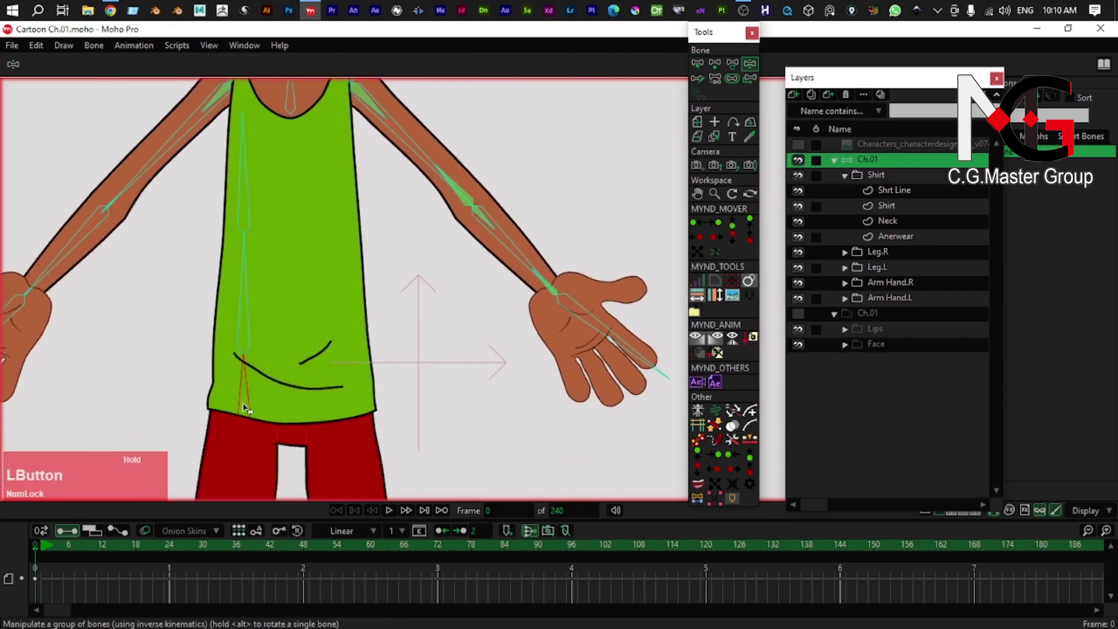
{"action": "right_click", "coordinate": [301, 248]}
{"action": "key", "text": "ctrl+z"}
{"action": "left_click", "coordinate": [298, 187]}
{"action": "key", "text": "p"}
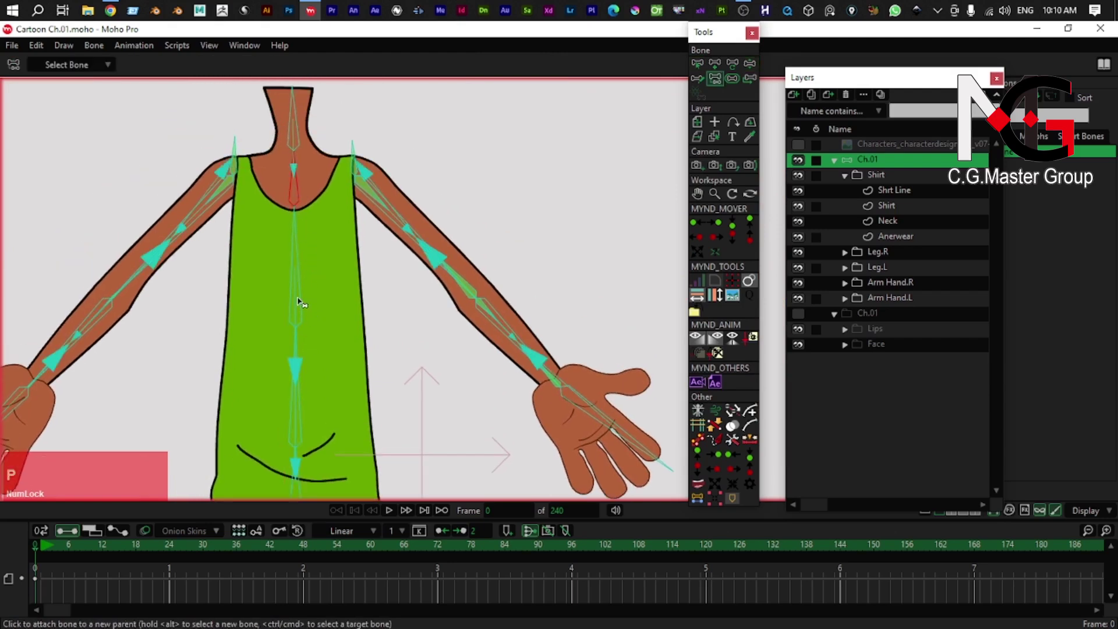
{"action": "left_click", "coordinate": [302, 296]}
{"action": "key", "text": "z"}
- Test-pose the spine to confirm the arms follow, undoing back to rest
{"action": "right_click", "coordinate": [292, 440]}
{"action": "left_click", "coordinate": [322, 353]}
{"action": "right_click", "coordinate": [307, 358]}
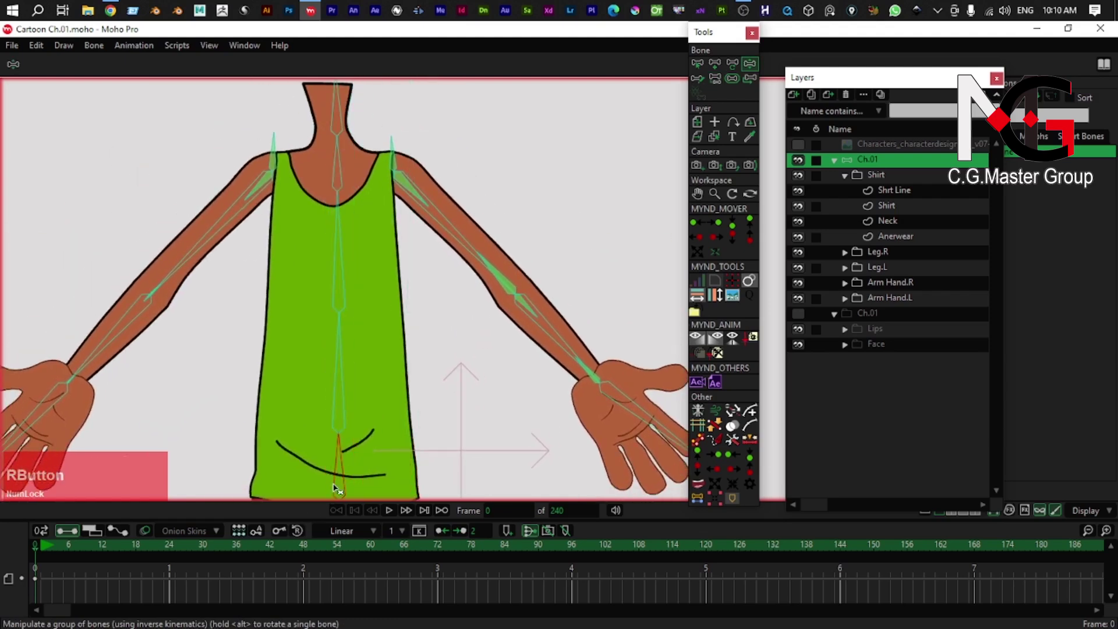
{"action": "key", "text": "ctrl+z"}
{"action": "right_click", "coordinate": [326, 256]}
{"action": "scroll", "scroll_direction": "up", "scroll_amount": 3}
{"action": "right_click", "coordinate": [309, 294]}
{"action": "scroll", "scroll_direction": "up", "scroll_amount": 3}
{"action": "right_click", "coordinate": [303, 222]}
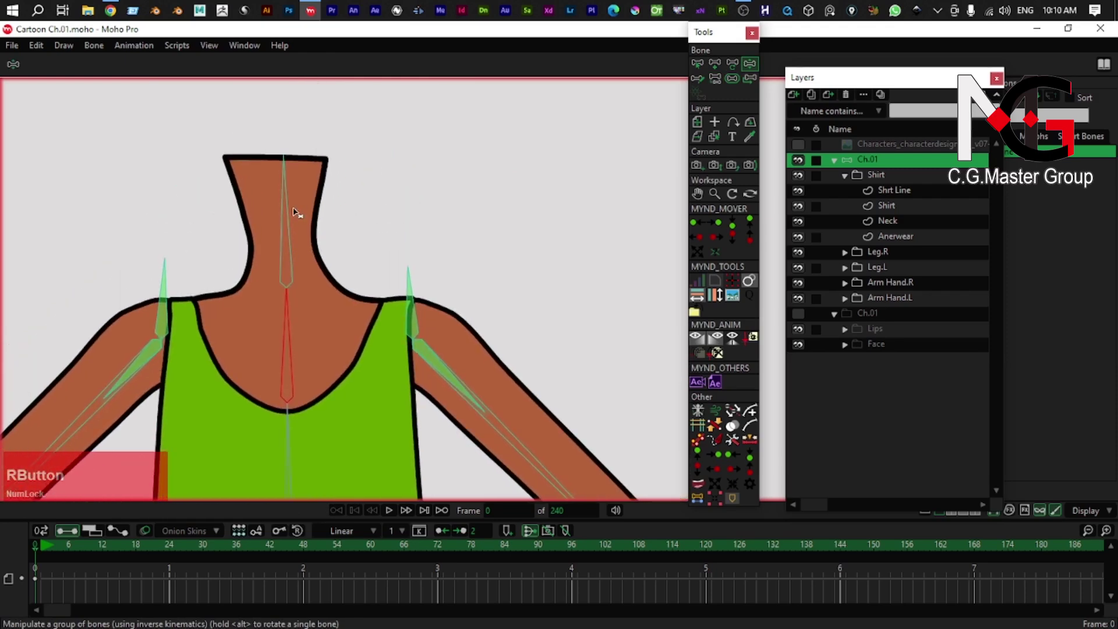
- Make the Shirt layer active and ready for point selection at the belly
{"action": "right_click", "coordinate": [302, 216]}
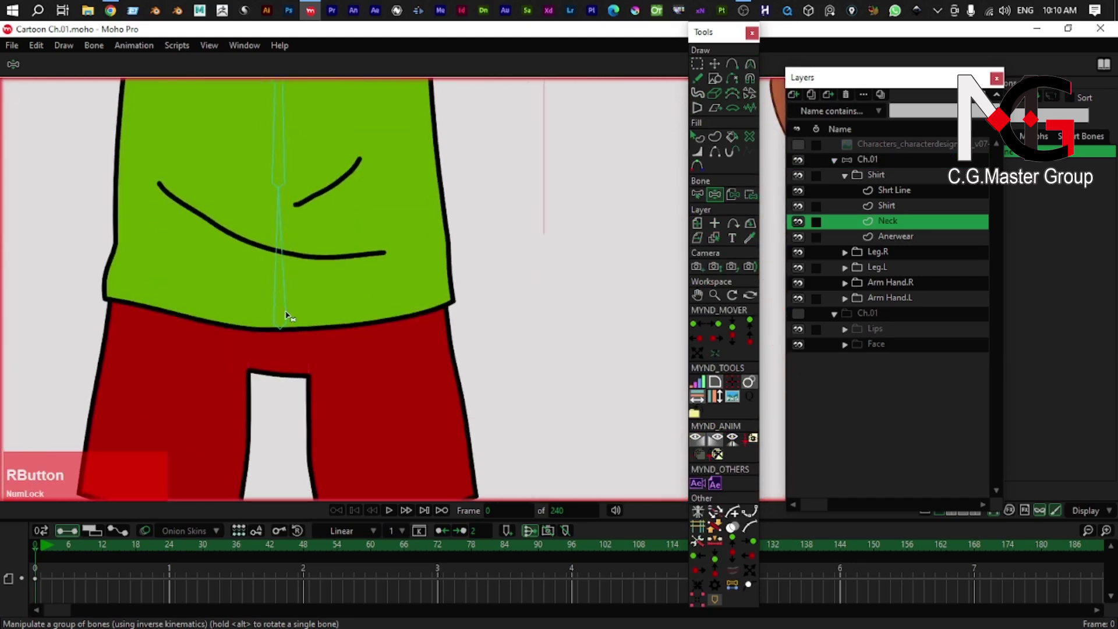
{"action": "left_click", "coordinate": [288, 312]}
{"action": "right_click", "coordinate": [306, 310]}
{"action": "key", "text": "g"}
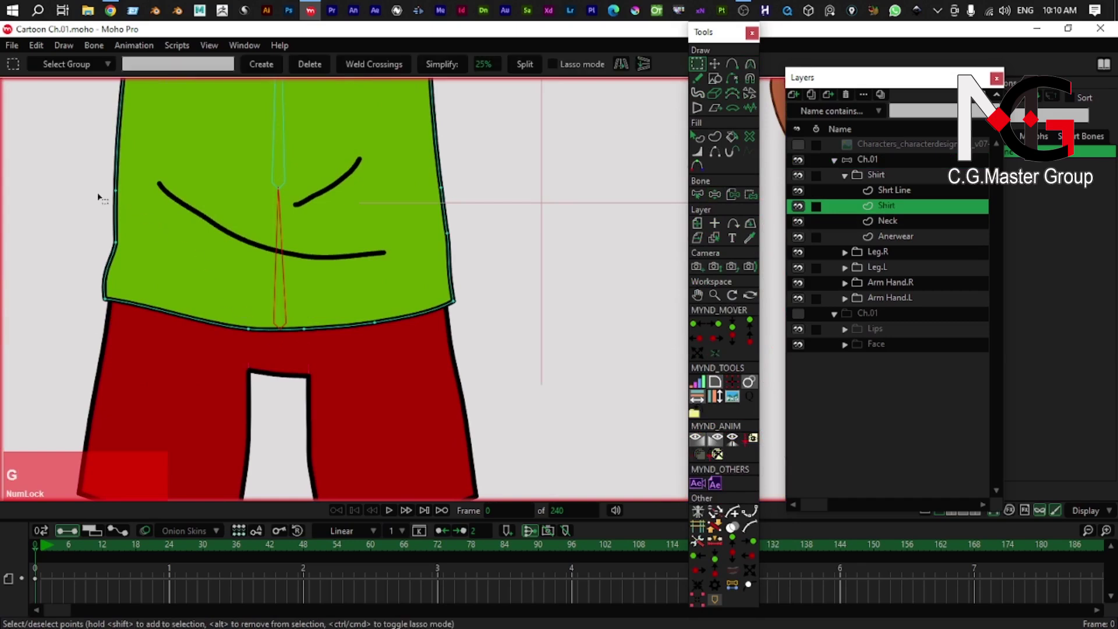
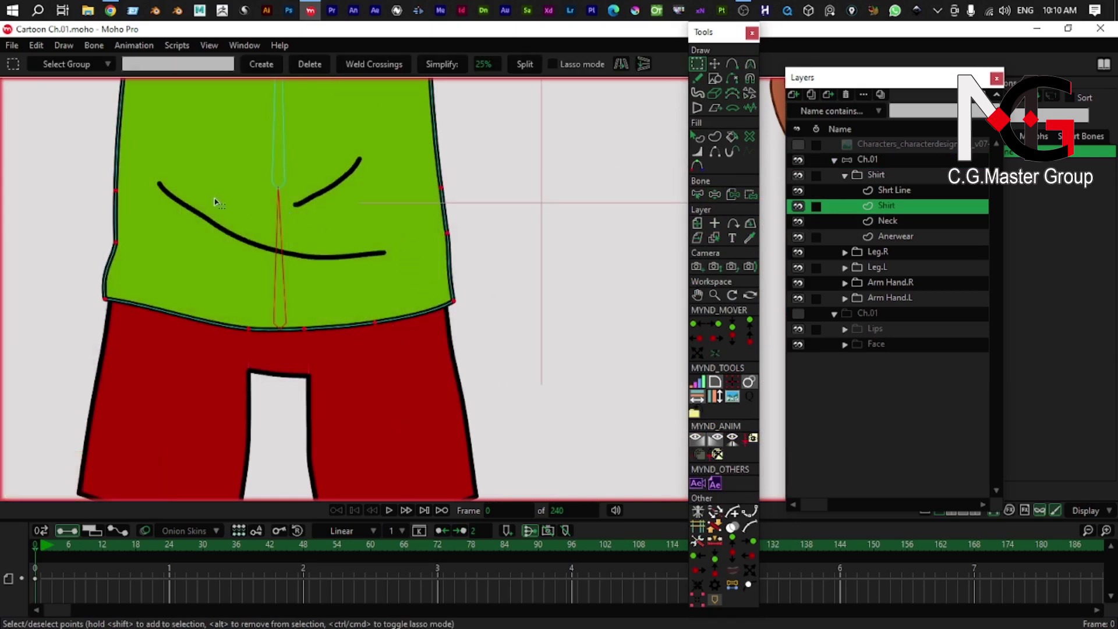
- Zoom onto the shirt's belly bone and ready its points for moving
{"action": "scroll", "scroll_direction": "up", "scroll_amount": 3}
{"action": "right_click", "coordinate": [272, 216]}
{"action": "scroll", "scroll_direction": "up", "scroll_amount": 3}
{"action": "right_click", "coordinate": [359, 321]}
{"action": "key", "text": "t"}
{"action": "scroll", "scroll_direction": "up", "scroll_amount": 3}
{"action": "scroll", "scroll_direction": "down", "scroll_amount": 3}
{"action": "right_click", "coordinate": [340, 334]}
{"action": "left_click", "coordinate": [351, 309]}
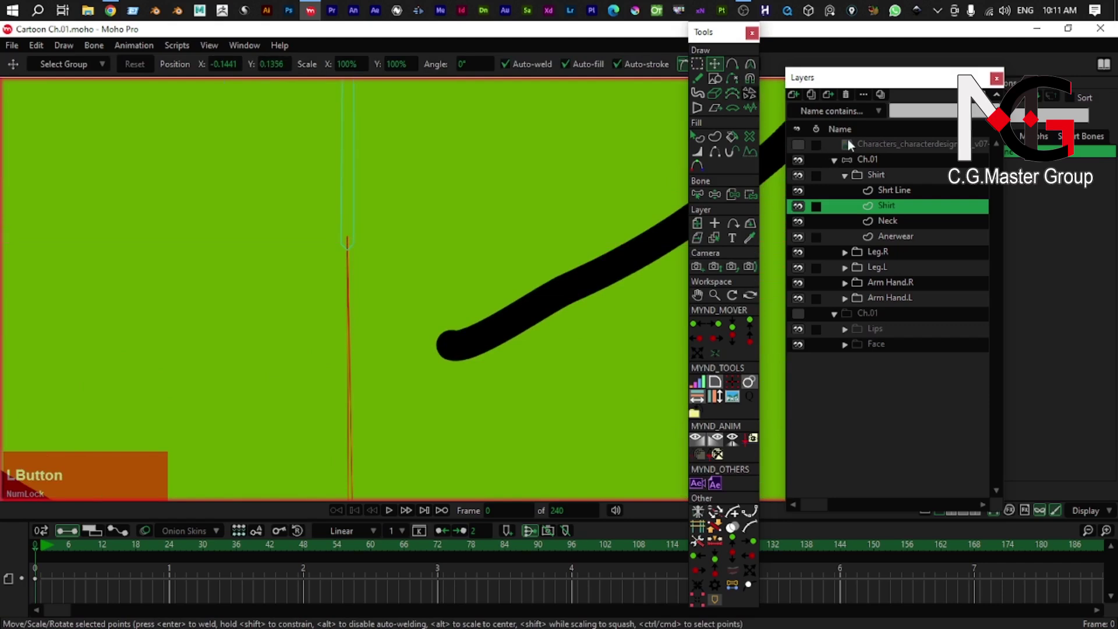
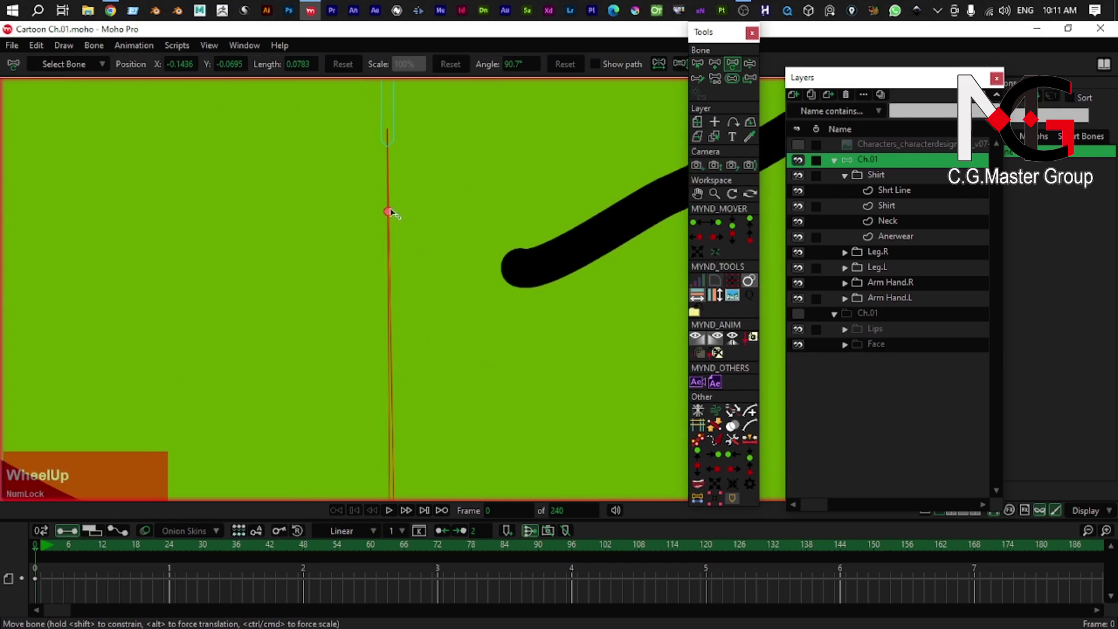
- Select the lowest spine bone and shorten it slightly to length 0.0771
{"action": "left_click", "coordinate": [390, 214]}
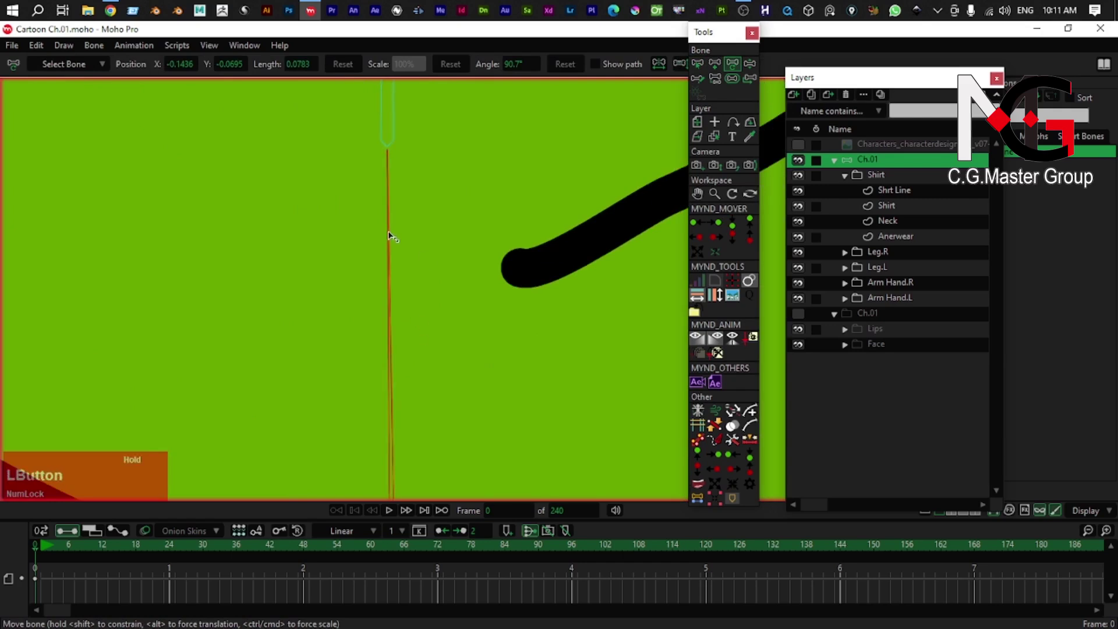
{"action": "scroll", "scroll_direction": "down", "scroll_amount": 3}
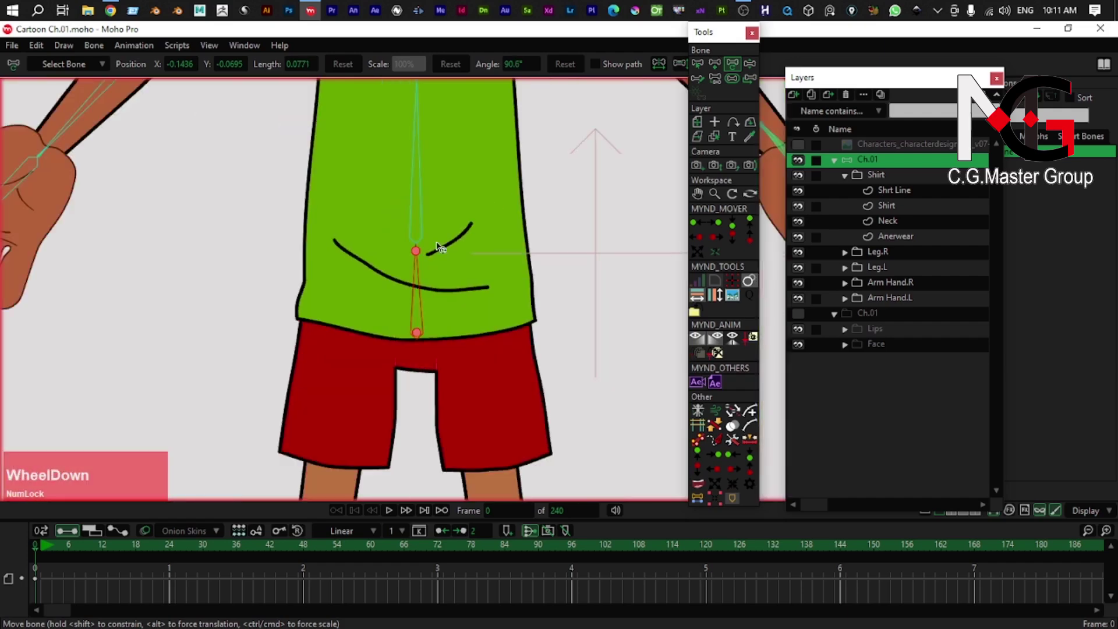
{"action": "right_click", "coordinate": [421, 292]}
{"action": "scroll", "scroll_direction": "up", "scroll_amount": 3}
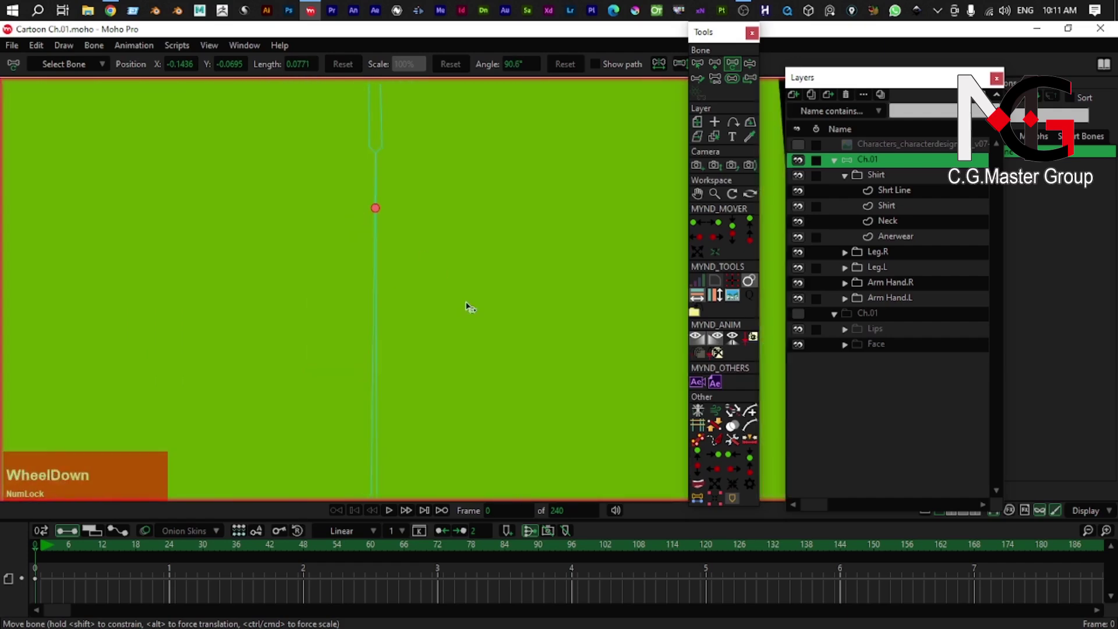
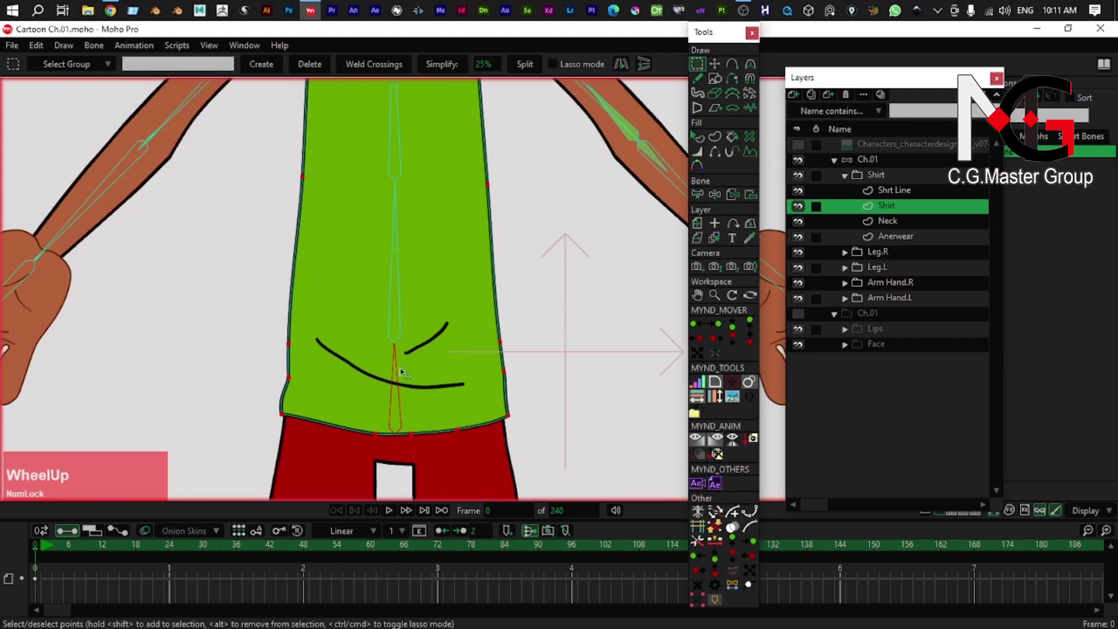
{"action": "key", "text": "g"}
{"action": "left_click", "coordinate": [307, 392]}
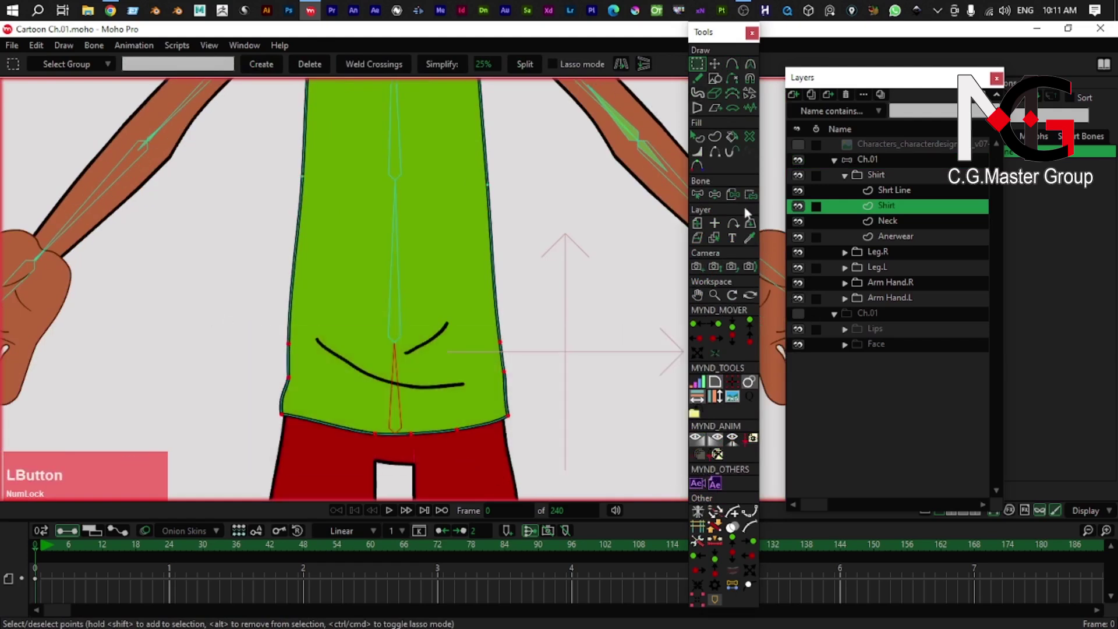
{"action": "left_click", "coordinate": [755, 199]}
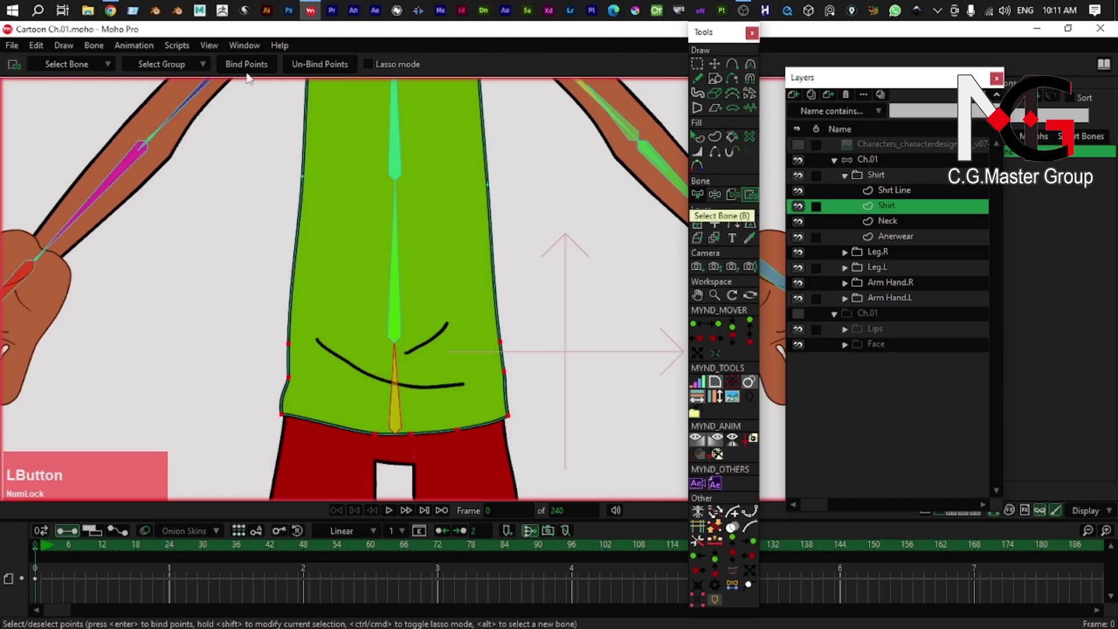
{"action": "right_click", "coordinate": [355, 199]}
{"action": "type", "text": "vb"}
{"action": "left_click", "coordinate": [392, 311]}
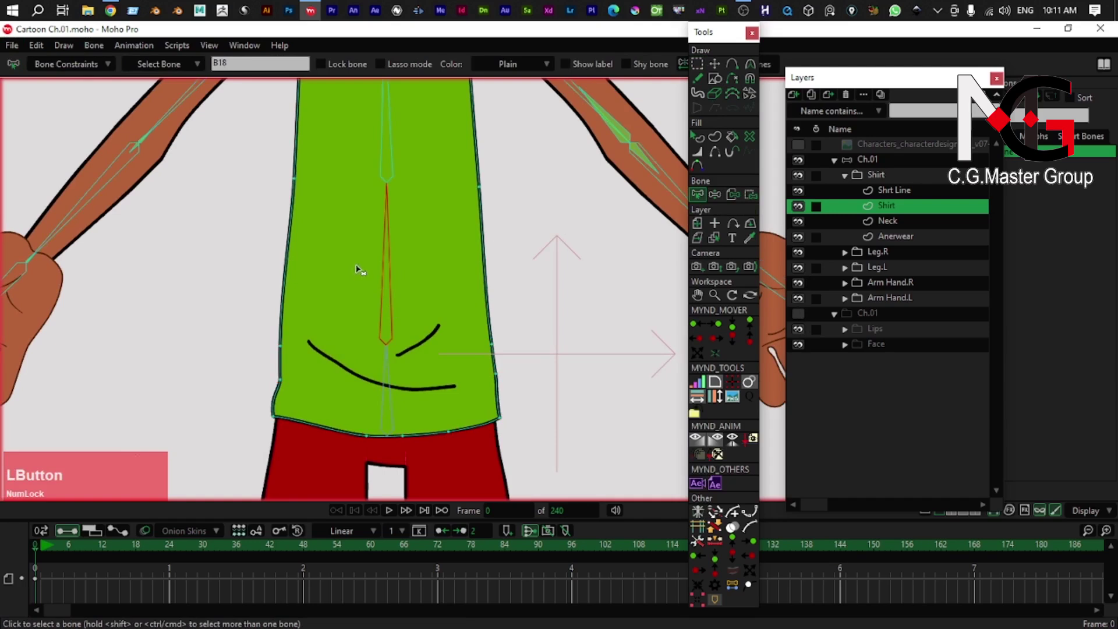
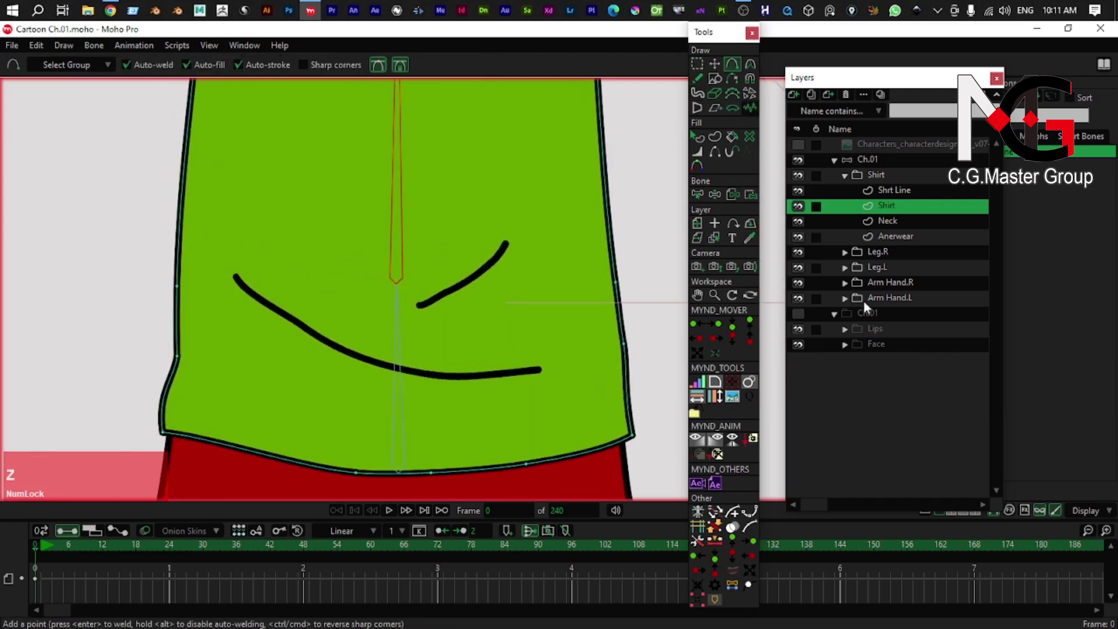
{"action": "left_click", "coordinate": [876, 161]}
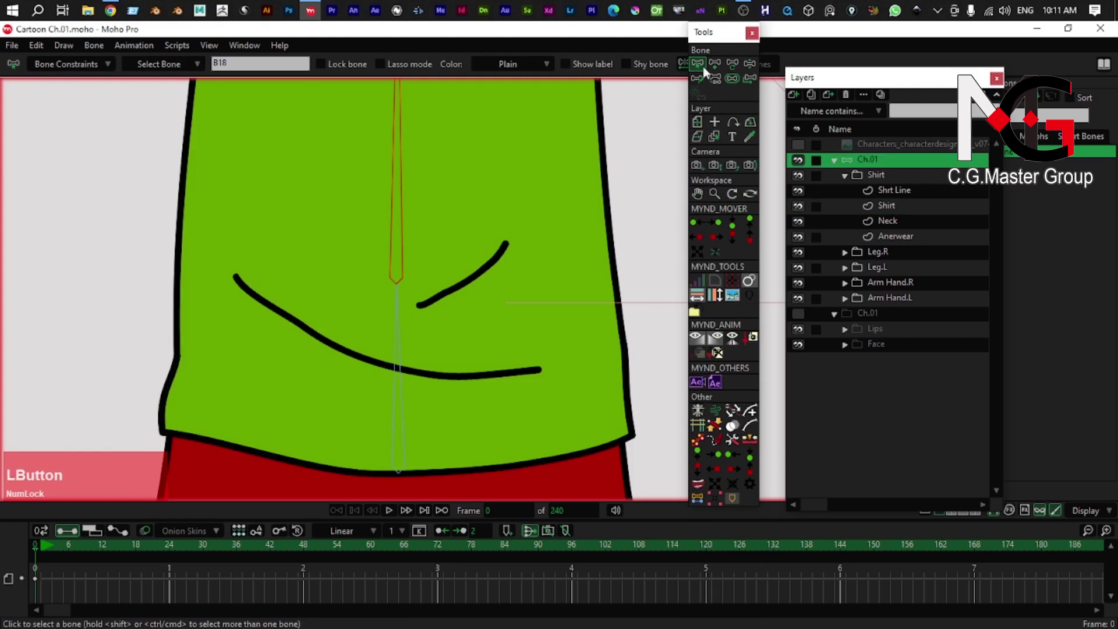
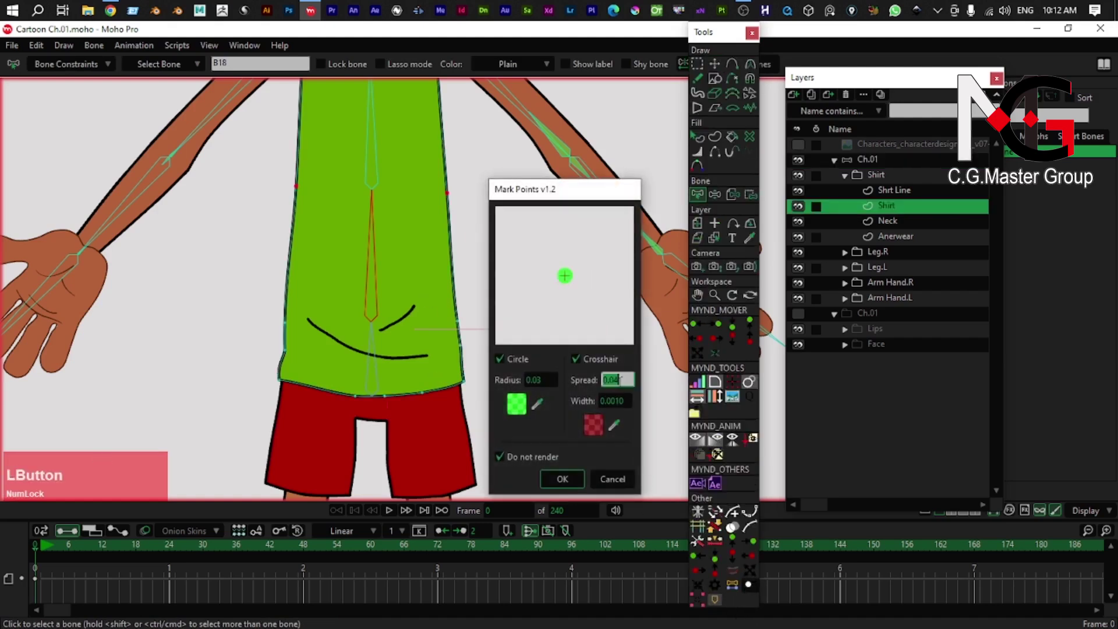
- Run Mark Points with the first spread value, then undo the oversized marks
{"action": "key", "text": "KP_0"}
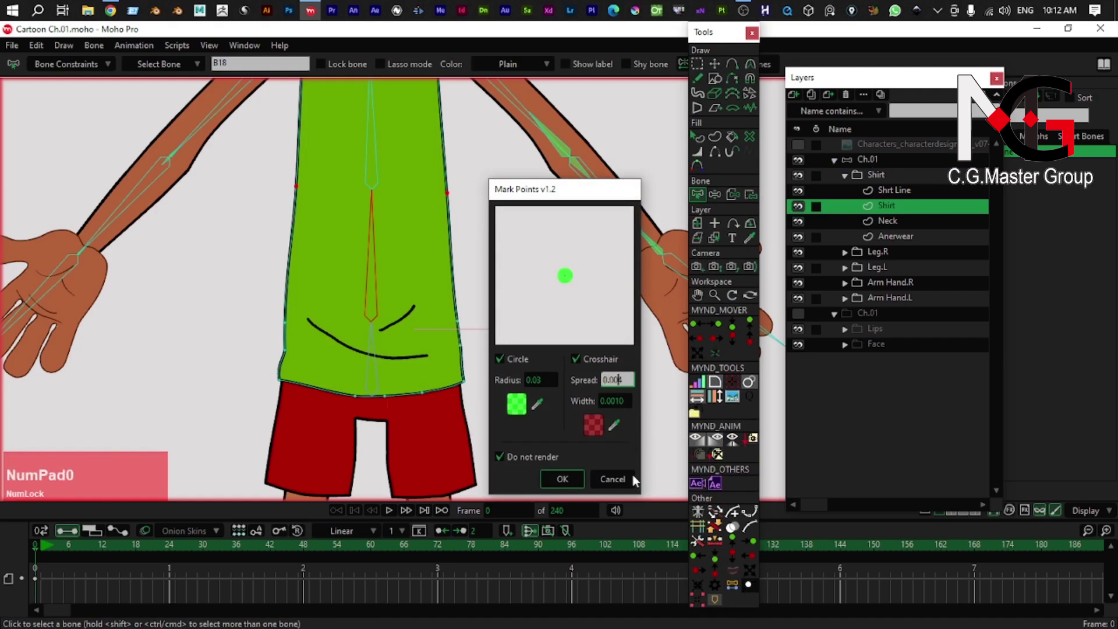
{"action": "left_click", "coordinate": [571, 488]}
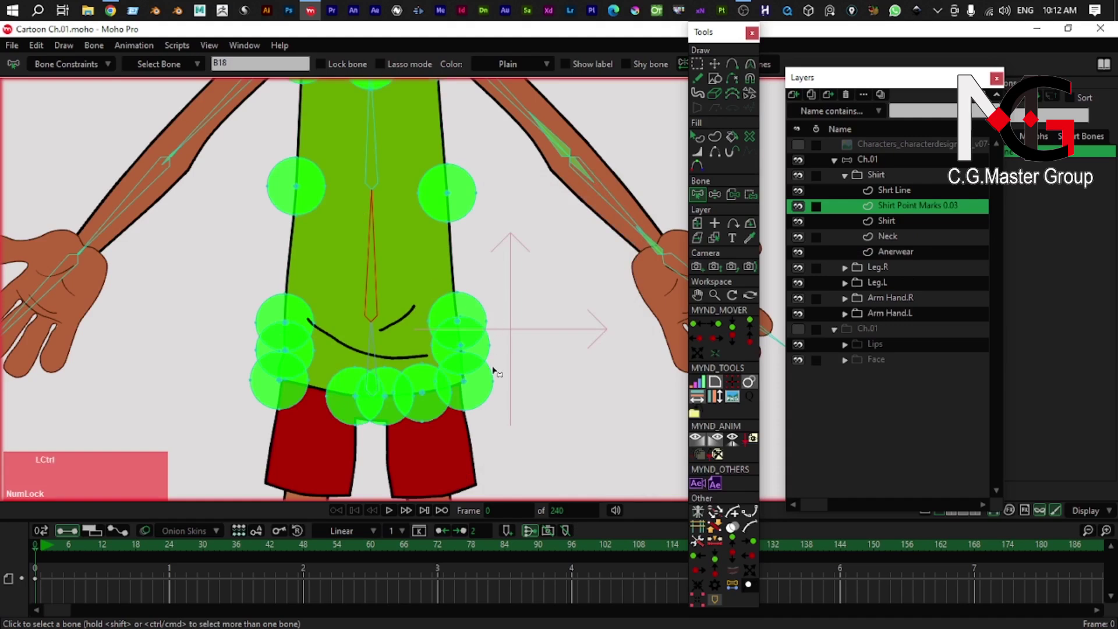
{"action": "key", "text": "ctrl+z"}
{"action": "left_click", "coordinate": [752, 590]}
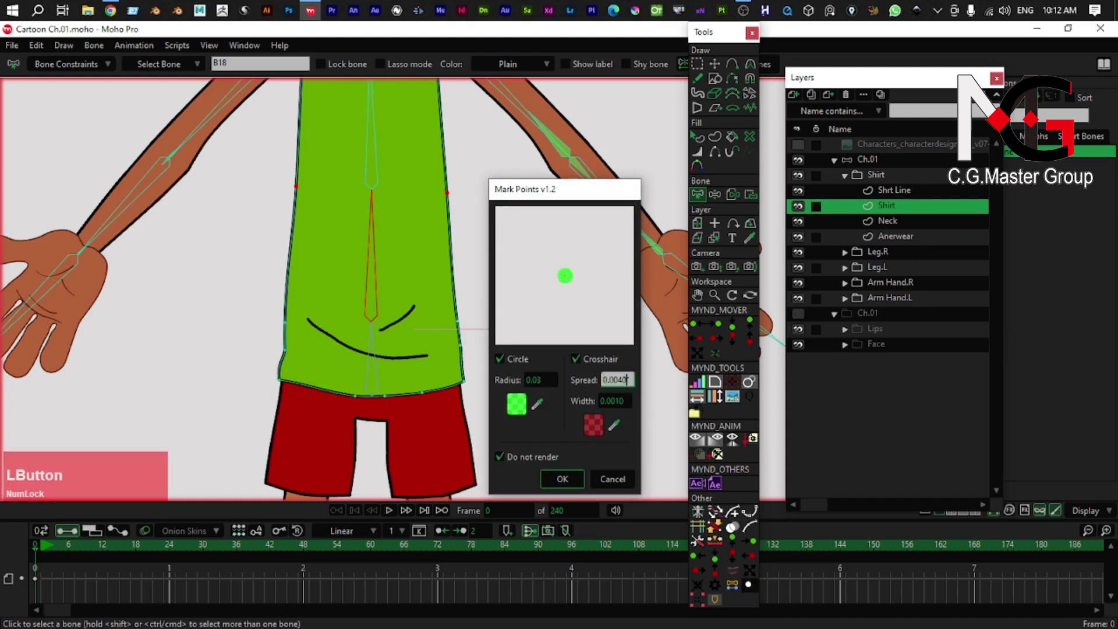
- Rerun Mark Points with radius 0.003 to create the Shirt Point Marks layer
{"action": "key", "text": "BackSpace"}
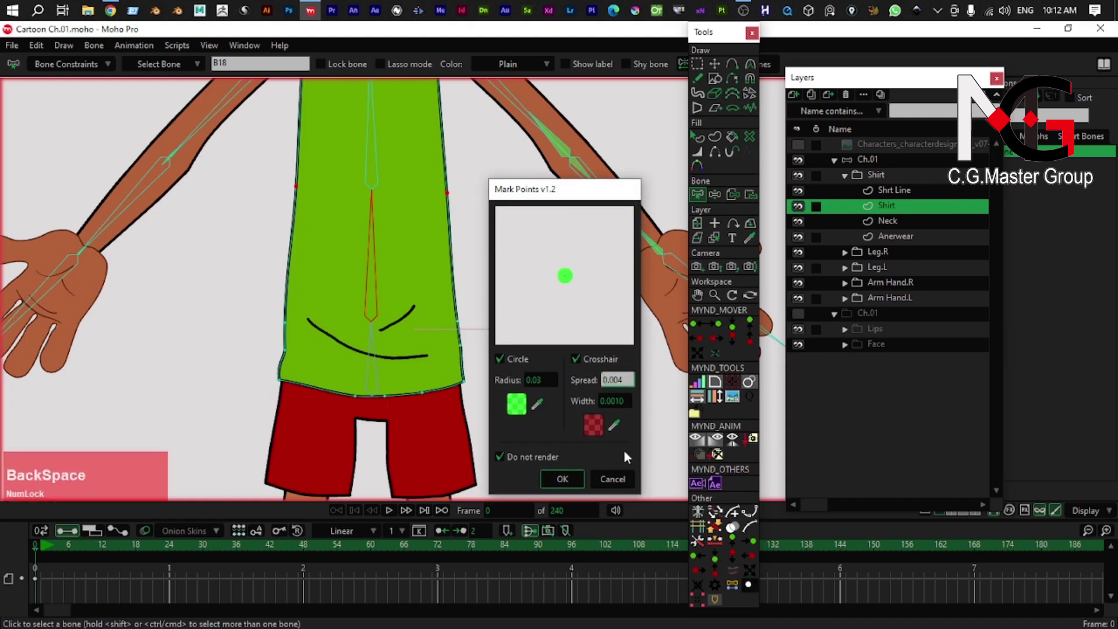
{"action": "left_click", "coordinate": [625, 439]}
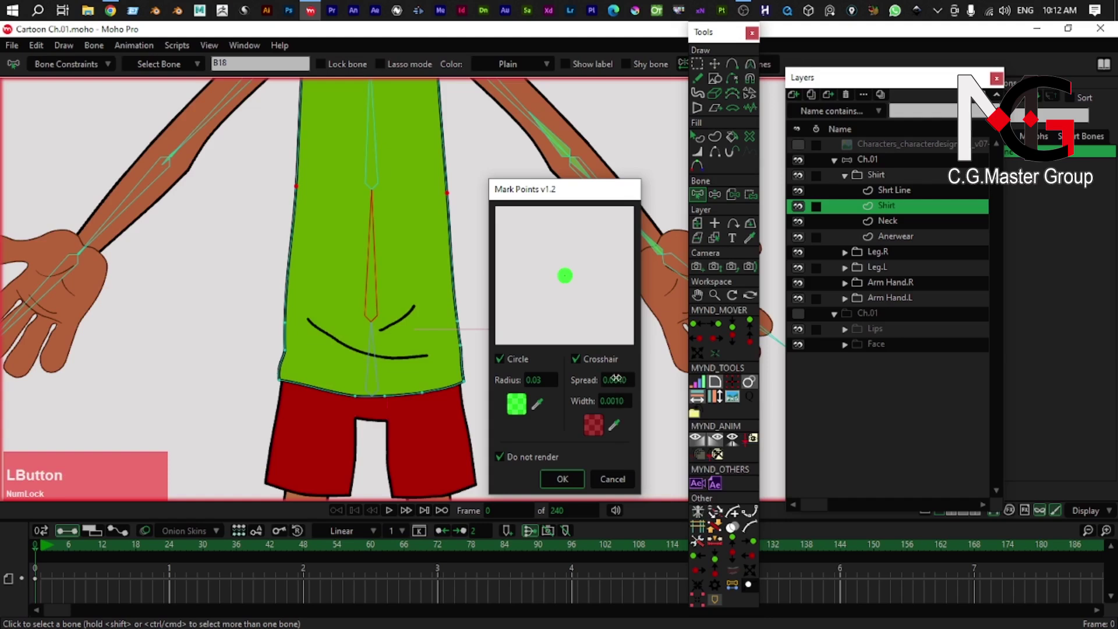
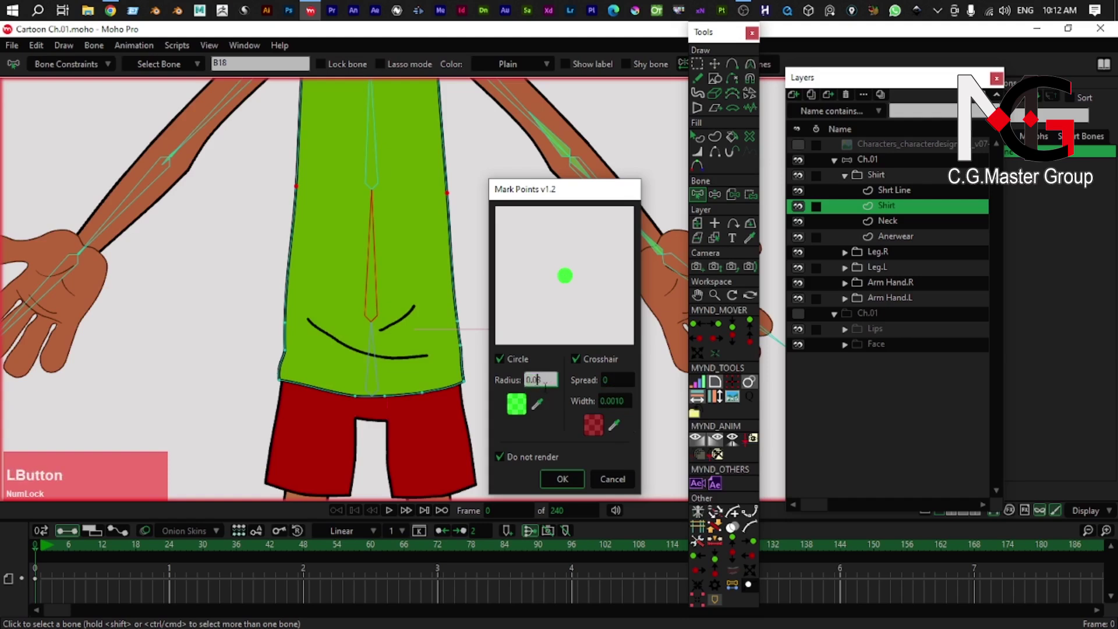
{"action": "key", "text": "KP_0"}
{"action": "left_click", "coordinate": [565, 480]}
{"action": "scroll", "scroll_direction": "up", "scroll_amount": 3}
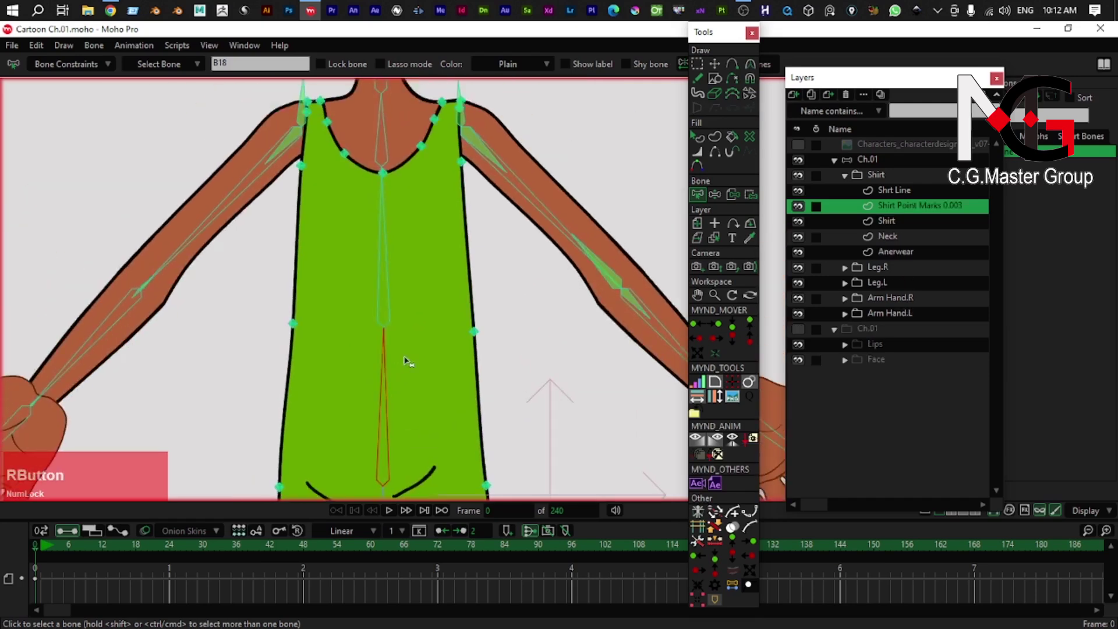
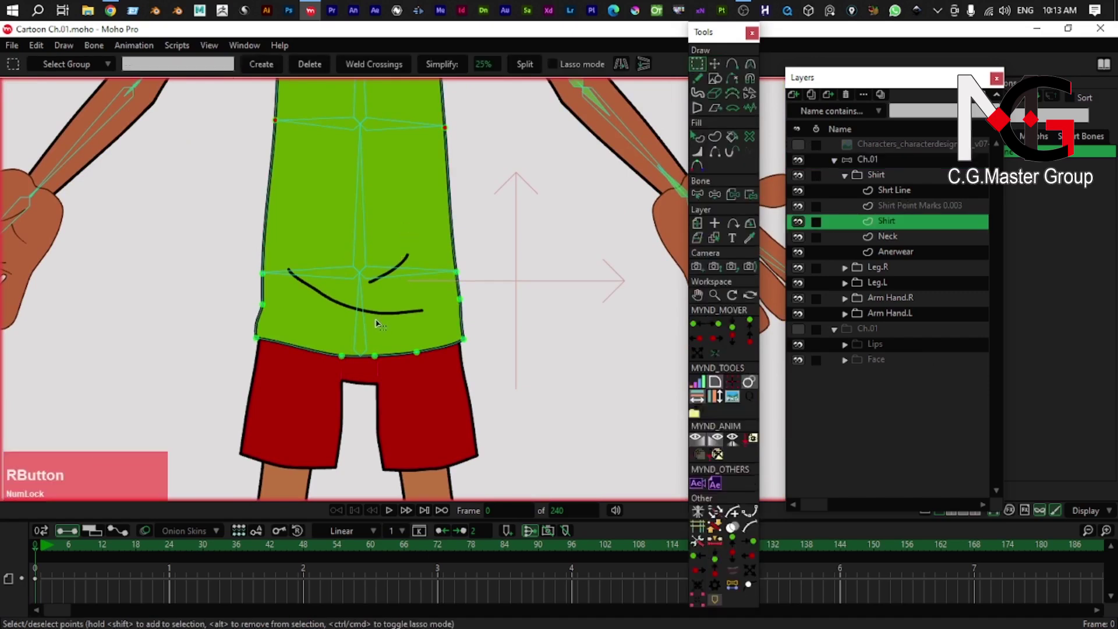
- Reactivate the Shirt layer and select its waist and hem points for editing
{"action": "key", "text": "b"}
{"action": "scroll", "scroll_direction": "up", "scroll_amount": 3}
{"action": "right_click", "coordinate": [410, 281]}
{"action": "left_click", "coordinate": [437, 319]}
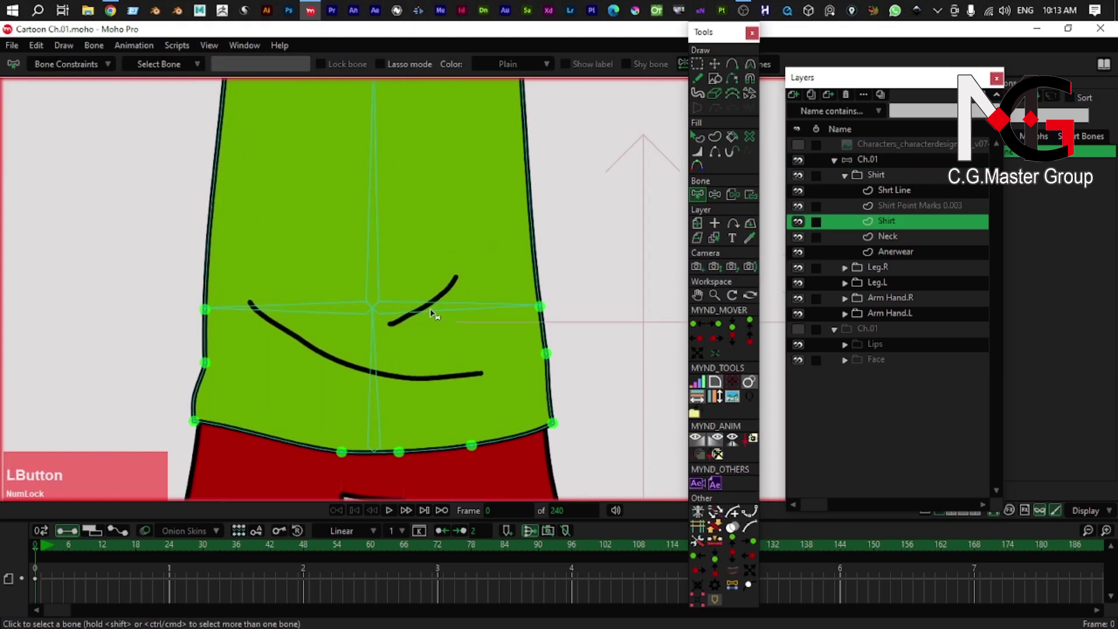
{"action": "right_click", "coordinate": [433, 310]}
- Activate the Ch.01 group and bind the first shirt points to a torso bone
{"action": "type", "text": "r"}
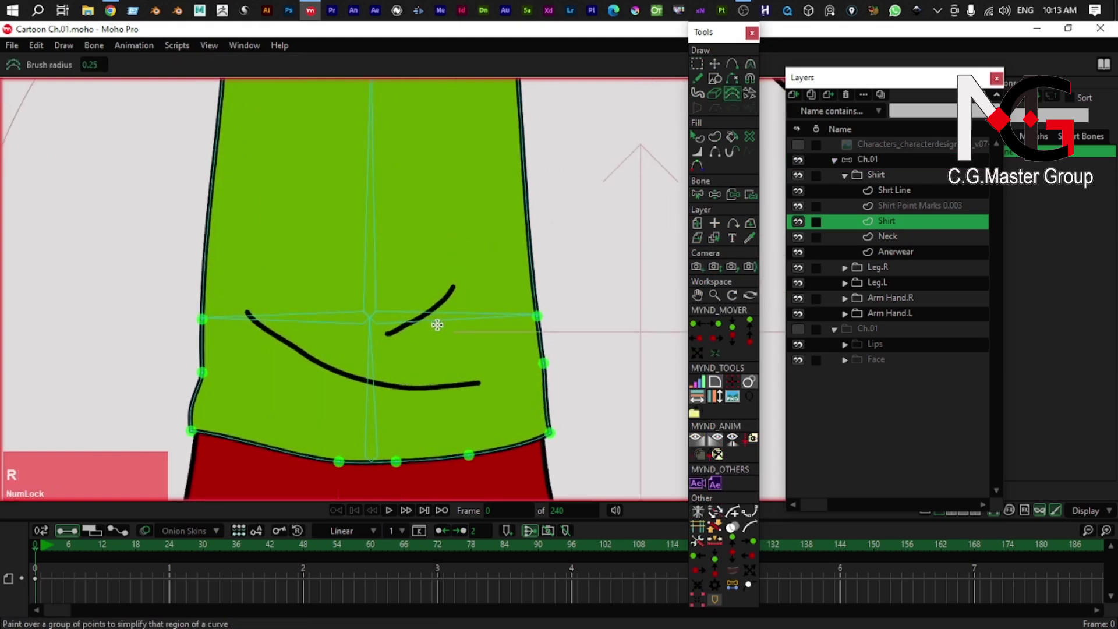
{"action": "type", "text": "v"}
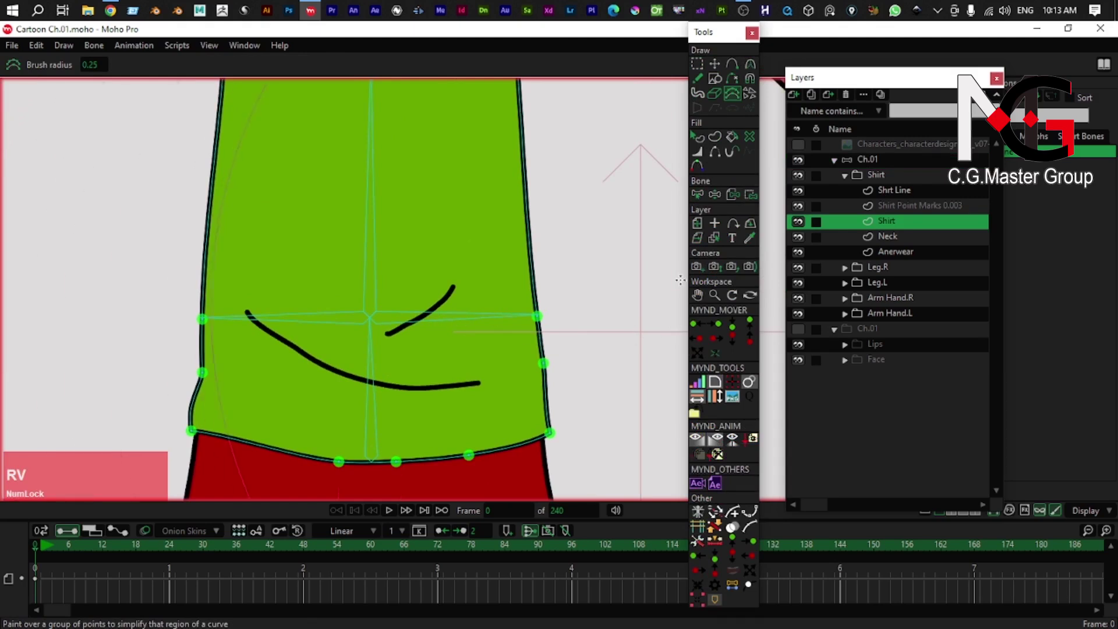
{"action": "type", "text": "b"}
{"action": "left_click", "coordinate": [876, 163]}
{"action": "left_click", "coordinate": [328, 323]}
{"action": "right_click", "coordinate": [368, 338]}
{"action": "key", "text": "p"}
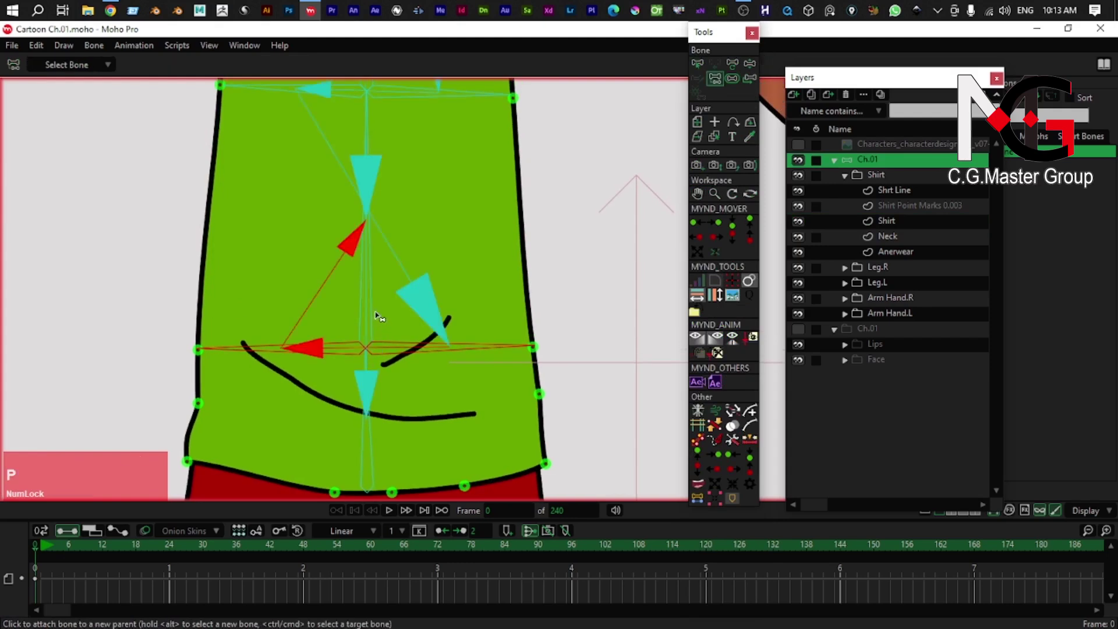
{"action": "left_click", "coordinate": [374, 310]}
{"action": "right_click", "coordinate": [374, 258]}
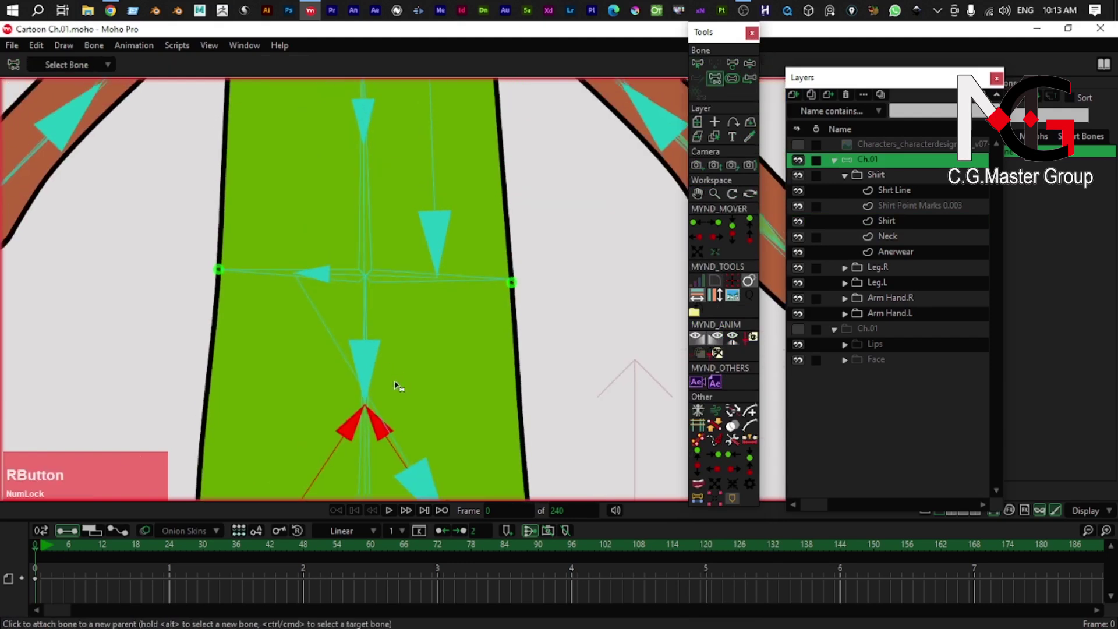
{"action": "key", "text": "b"}
- Bind the shirt's waist point groups to the lower spine bones
{"action": "left_click", "coordinate": [413, 272]}
{"action": "left_click", "coordinate": [310, 279]}
{"action": "right_click", "coordinate": [337, 261]}
{"action": "key", "text": "p"}
{"action": "left_click", "coordinate": [350, 307]}
{"action": "right_click", "coordinate": [332, 303]}
{"action": "key", "text": "z"}
{"action": "right_click", "coordinate": [320, 285]}
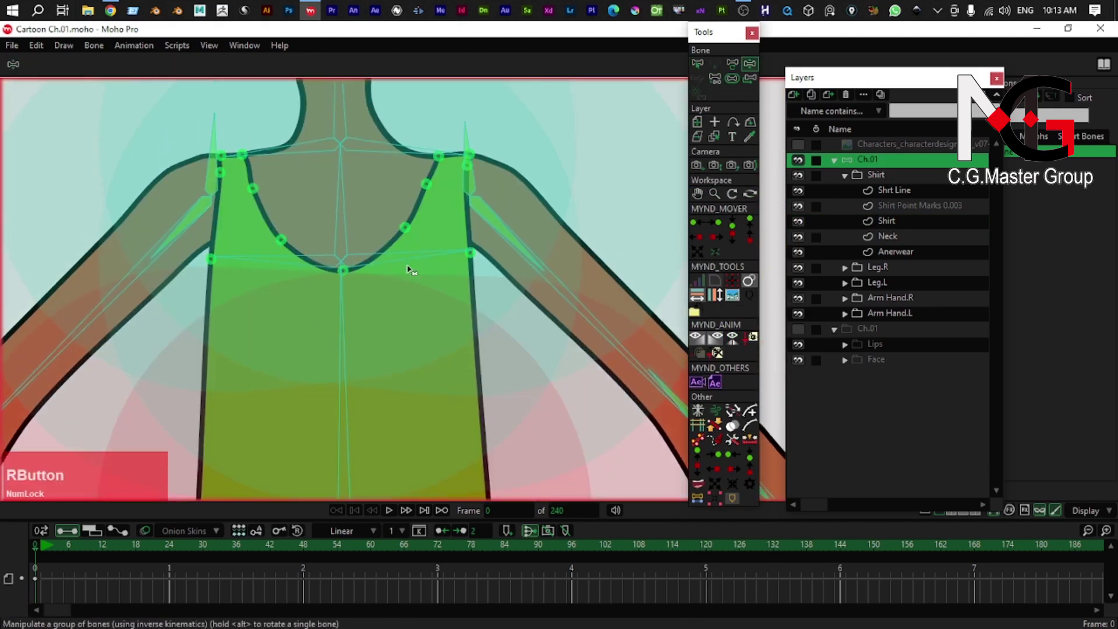
- Bind the neckline and shoulder points to the chest and shoulder bones
{"action": "left_click", "coordinate": [406, 262]}
{"action": "left_click", "coordinate": [313, 265]}
{"action": "right_click", "coordinate": [316, 264]}
{"action": "key", "text": "p"}
{"action": "left_click", "coordinate": [344, 266]}
{"action": "right_click", "coordinate": [347, 225]}
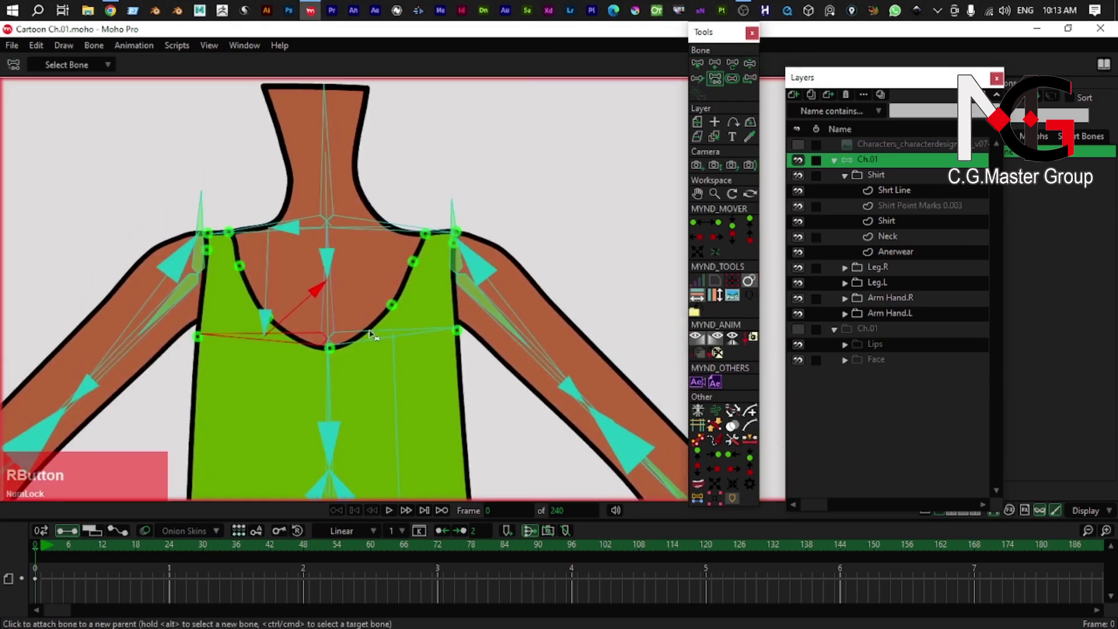
{"action": "key", "text": "b"}
{"action": "left_click", "coordinate": [372, 336]}
{"action": "key", "text": "p"}
- Bind the collar points to the upper chest and neck bones
{"action": "left_click", "coordinate": [336, 303]}
{"action": "right_click", "coordinate": [330, 252]}
{"action": "key", "text": "b"}
{"action": "left_click", "coordinate": [359, 261]}
{"action": "left_click", "coordinate": [287, 259]}
{"action": "key", "text": "p"}
{"action": "scroll", "scroll_direction": "up", "scroll_amount": 3}
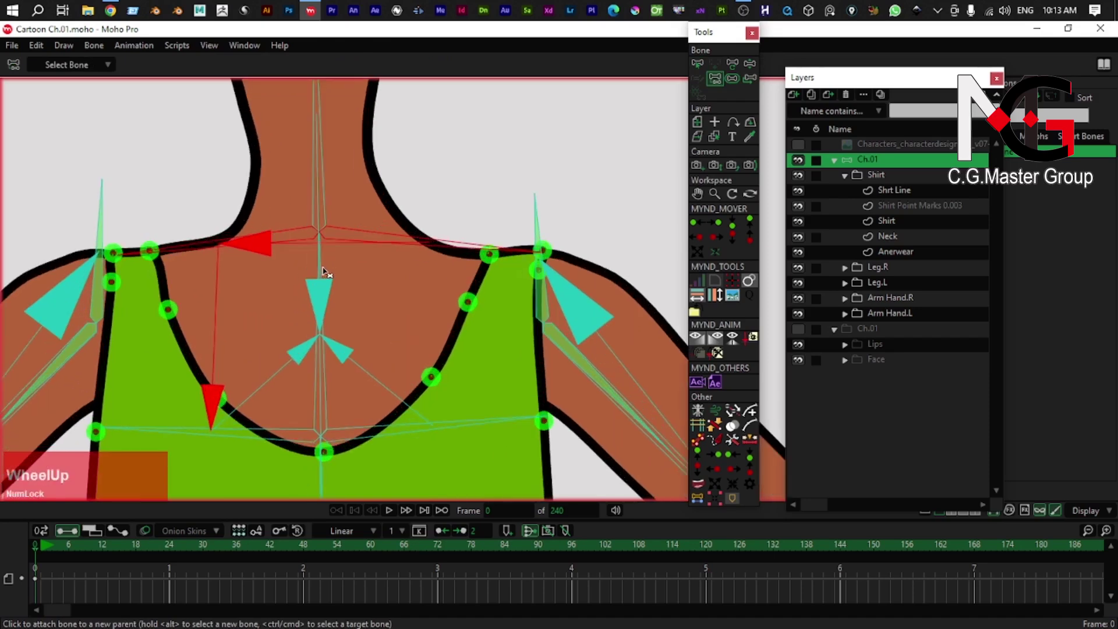
{"action": "left_click", "coordinate": [317, 413]}
- Bind the remaining shirt points and review the bones' influence regions over the shirt
{"action": "scroll", "scroll_direction": "down", "scroll_amount": 3}
{"action": "right_click", "coordinate": [301, 386]}
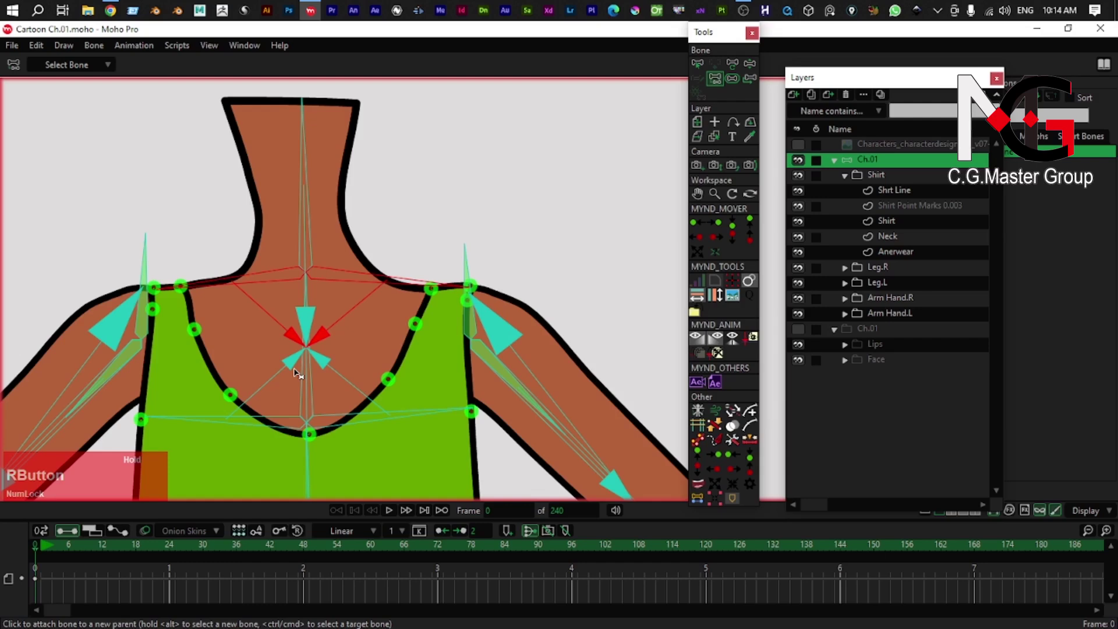
{"action": "scroll", "scroll_direction": "down", "scroll_amount": 3}
{"action": "right_click", "coordinate": [290, 355]}
{"action": "scroll", "scroll_direction": "up", "scroll_amount": 3}
{"action": "right_click", "coordinate": [307, 326]}
{"action": "scroll", "scroll_direction": "down", "scroll_amount": 3}
{"action": "right_click", "coordinate": [306, 341]}
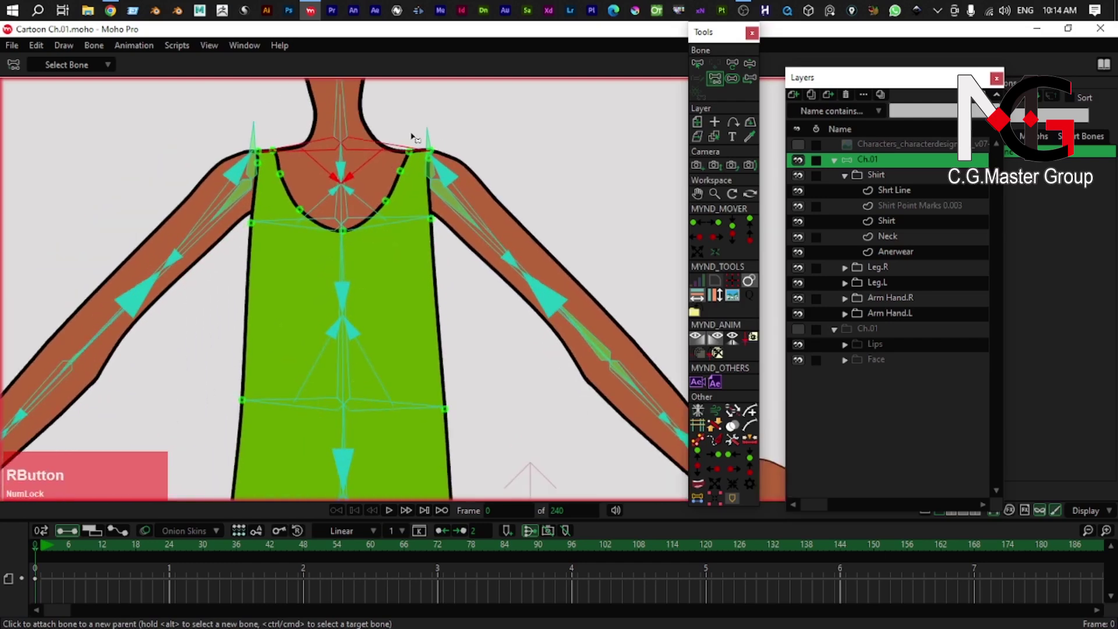
{"action": "scroll", "scroll_direction": "up", "scroll_amount": 3}
{"action": "right_click", "coordinate": [365, 230]}
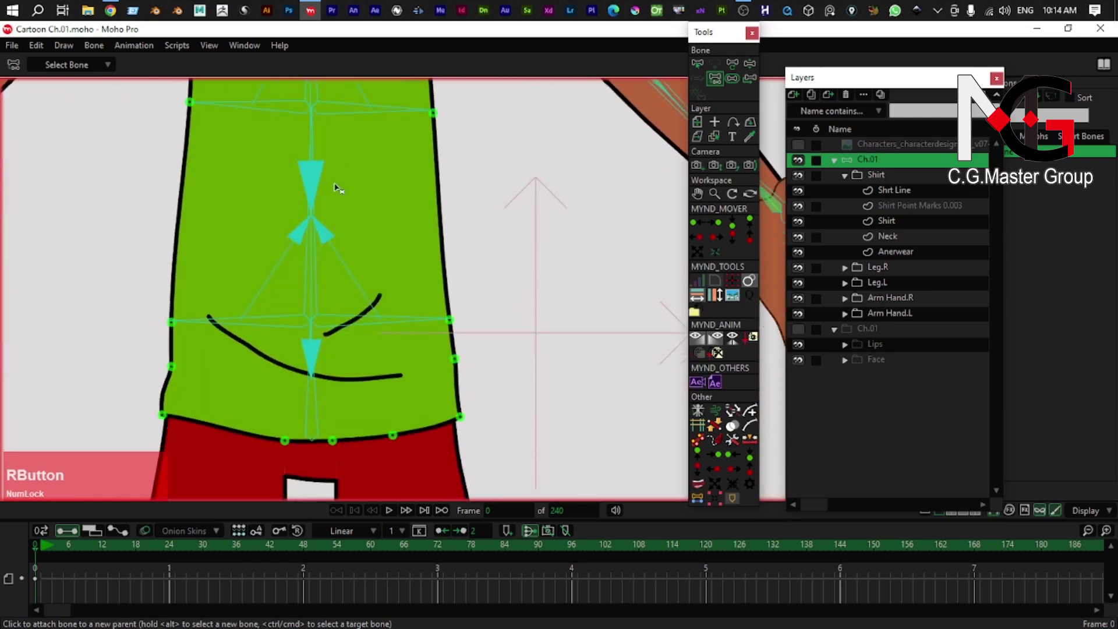
{"action": "key", "text": "z"}
{"action": "scroll", "scroll_direction": "down", "scroll_amount": 3}
{"action": "right_click", "coordinate": [325, 323]}
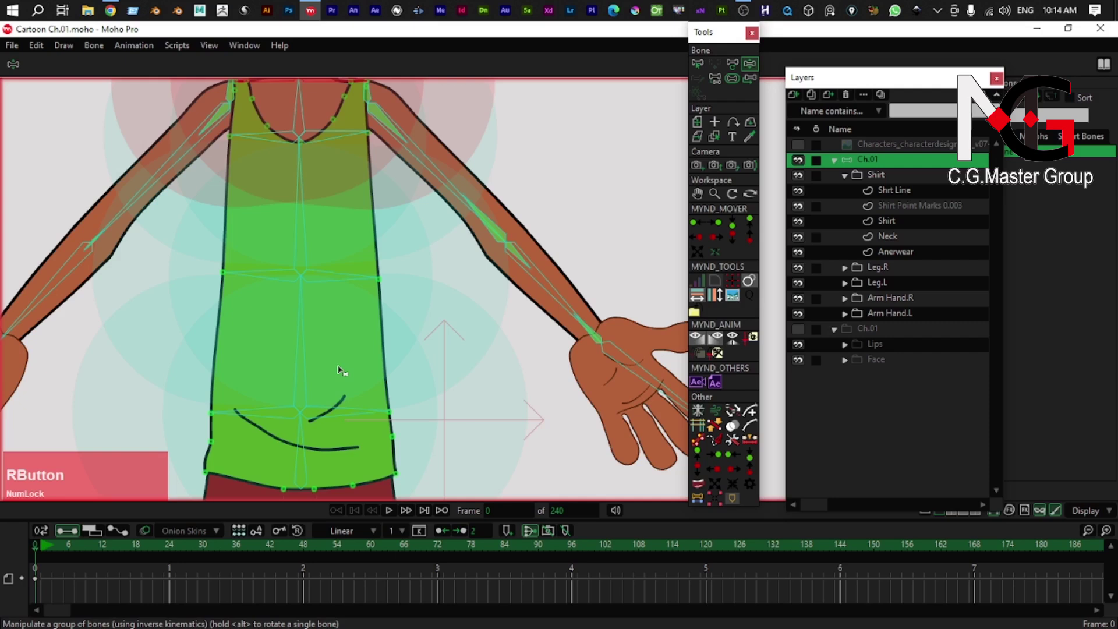
- Bend the waist and torso bones to check the shirt deforms, undoing each bend
{"action": "key", "text": "b"}
{"action": "left_click", "coordinate": [359, 406]}
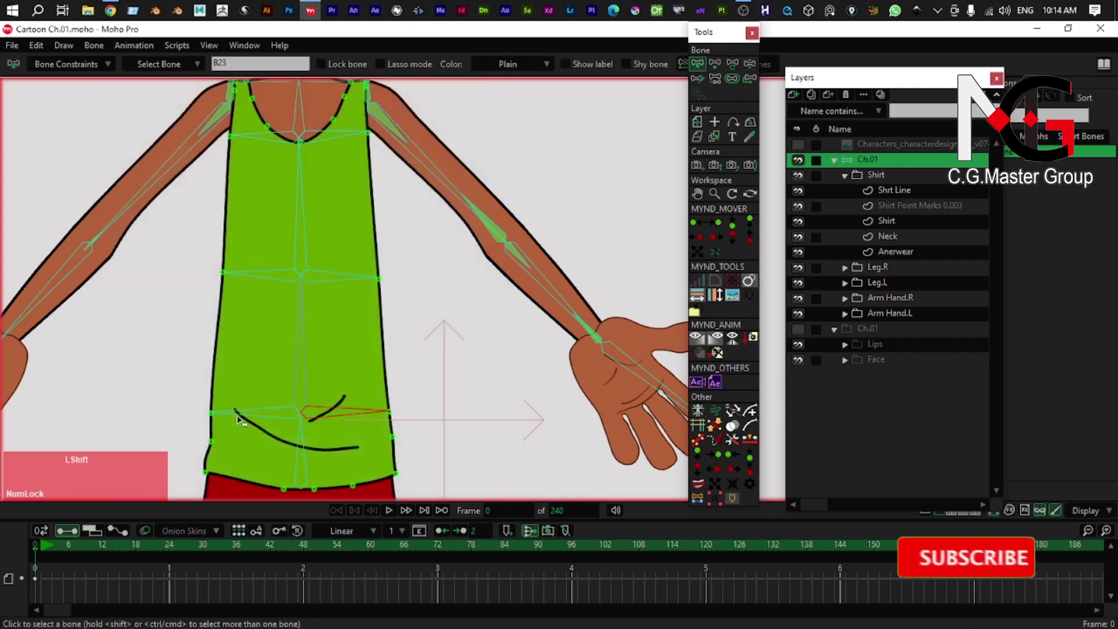
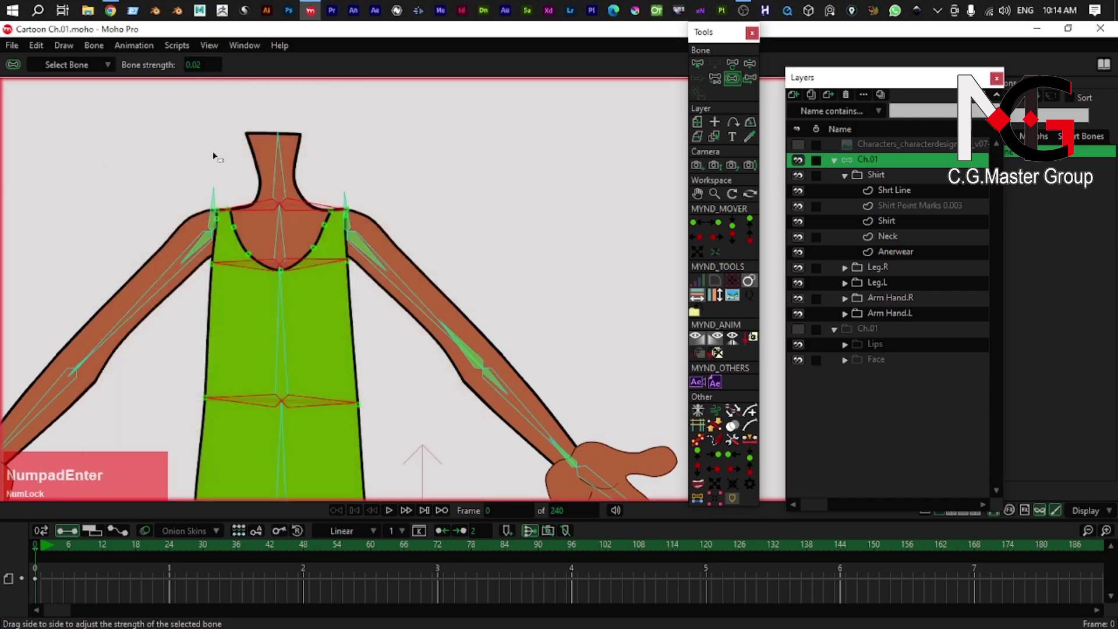
{"action": "right_click", "coordinate": [342, 342]}
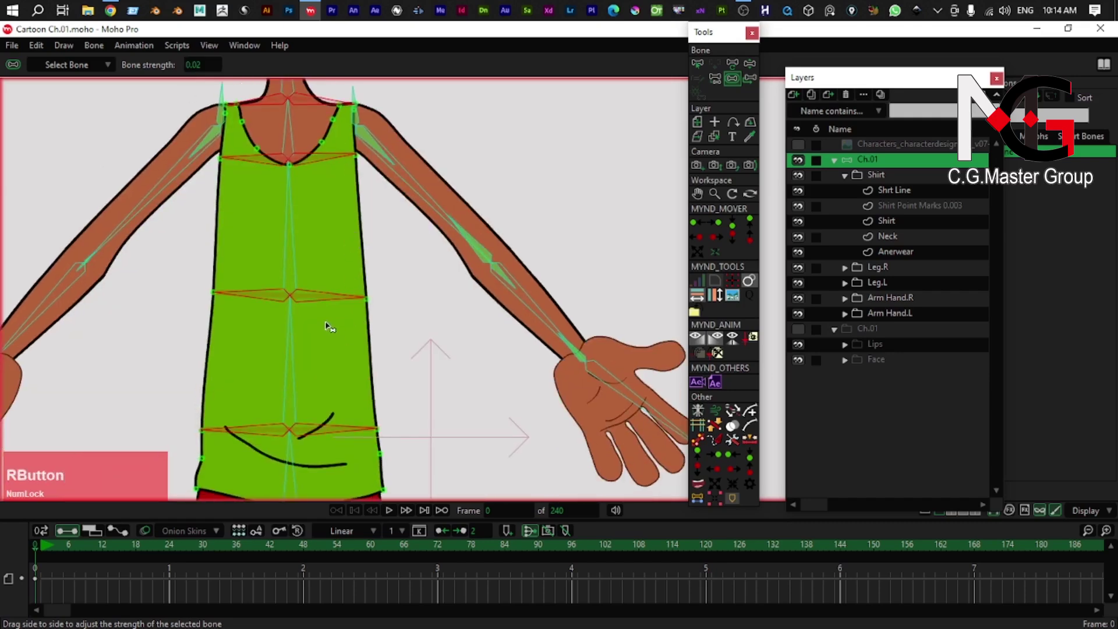
{"action": "key", "text": "z"}
{"action": "left_click", "coordinate": [306, 398]}
{"action": "key", "text": "z"}
{"action": "left_click", "coordinate": [290, 355]}
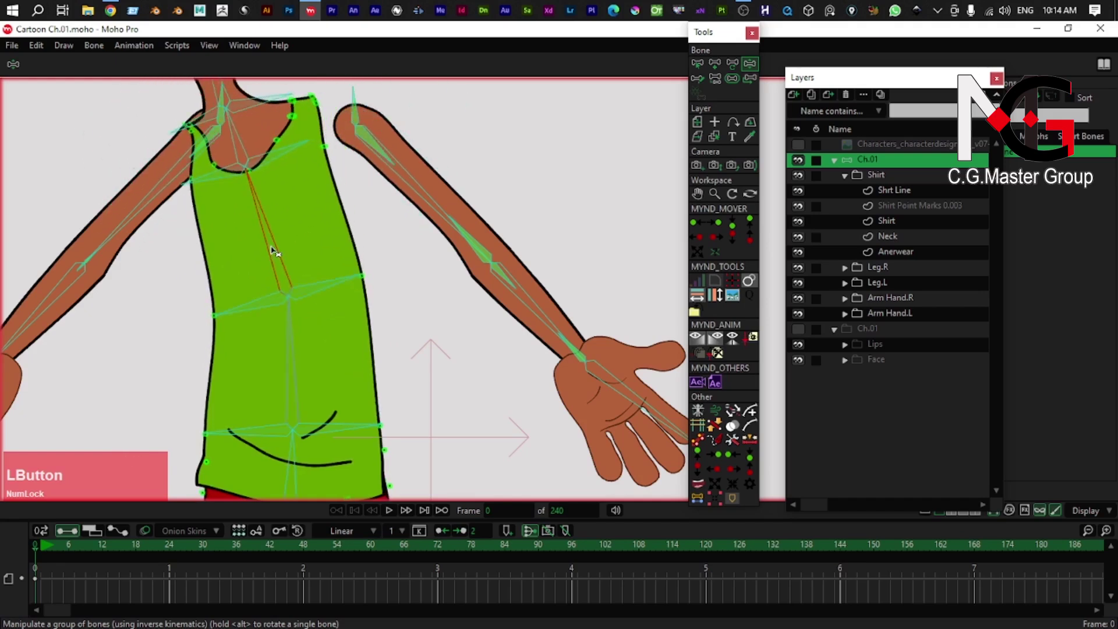
{"action": "key", "text": "ctrl+z"}
- Tilt the neck and chest both ways to test the shirt, then return to rest pose
{"action": "right_click", "coordinate": [298, 258]}
{"action": "left_click", "coordinate": [301, 194]}
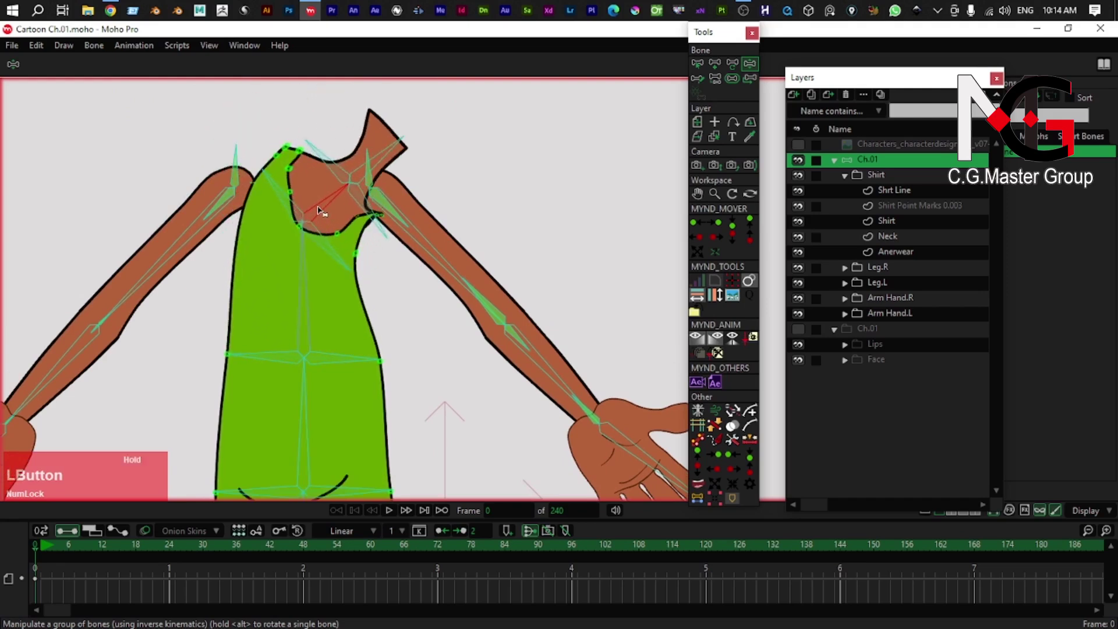
{"action": "key", "text": "ctrl+z"}
{"action": "left_click", "coordinate": [287, 264]}
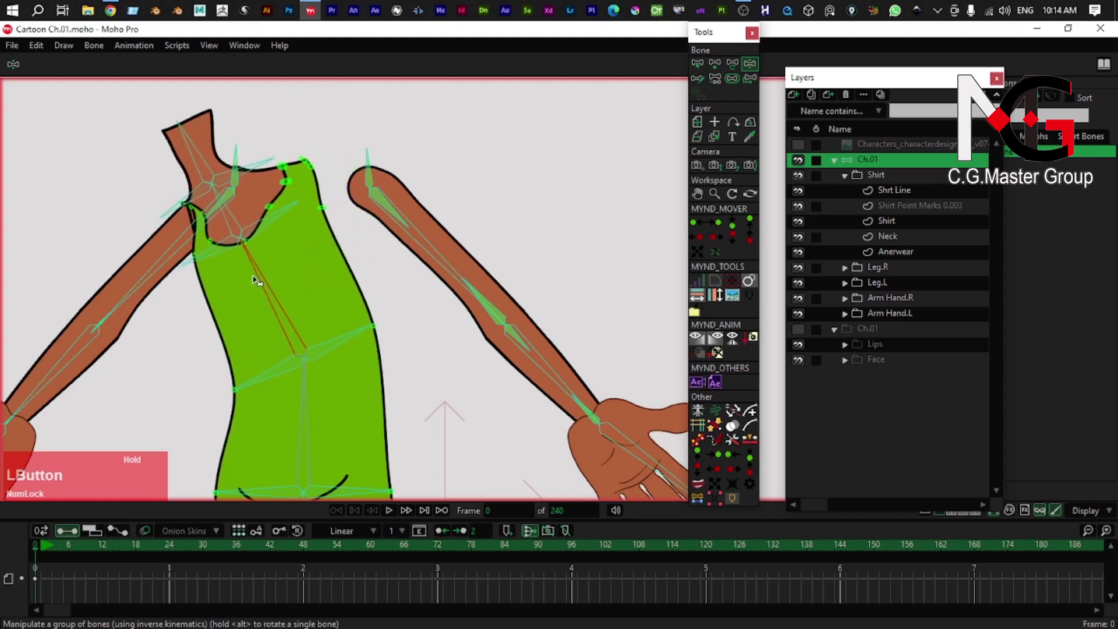
{"action": "key", "text": "ctrl+z"}
{"action": "right_click", "coordinate": [285, 275]}
{"action": "scroll", "scroll_direction": "down", "scroll_amount": 3}
{"action": "right_click", "coordinate": [330, 391]}
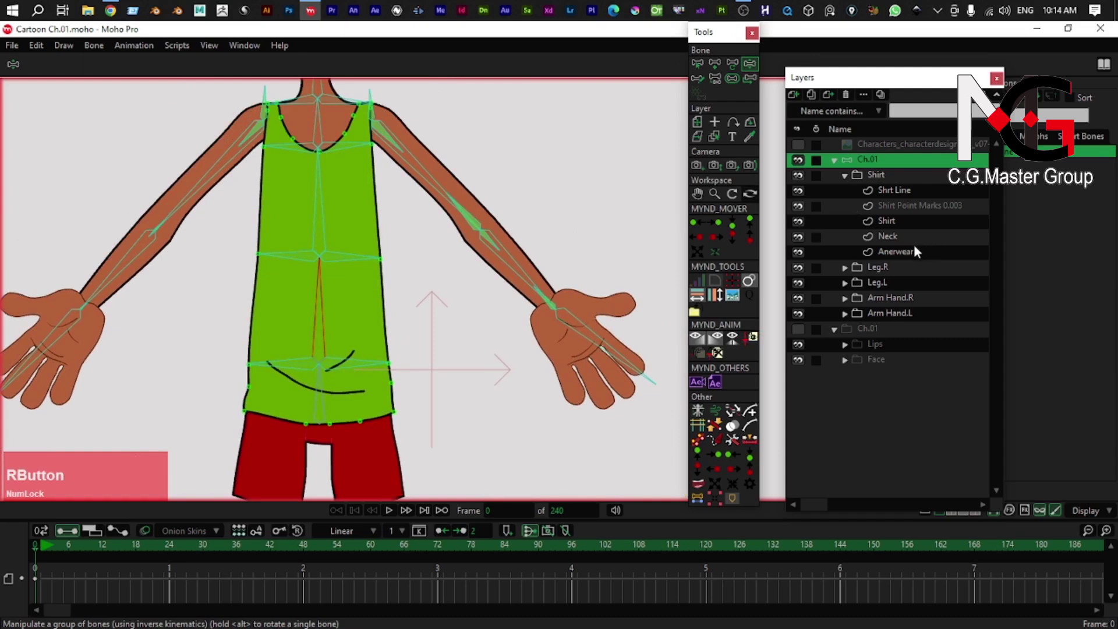
- Select the Shirt Point Marks 0.003 layer and pick a marker dot on the shirt edge
{"action": "left_click", "coordinate": [924, 211]}
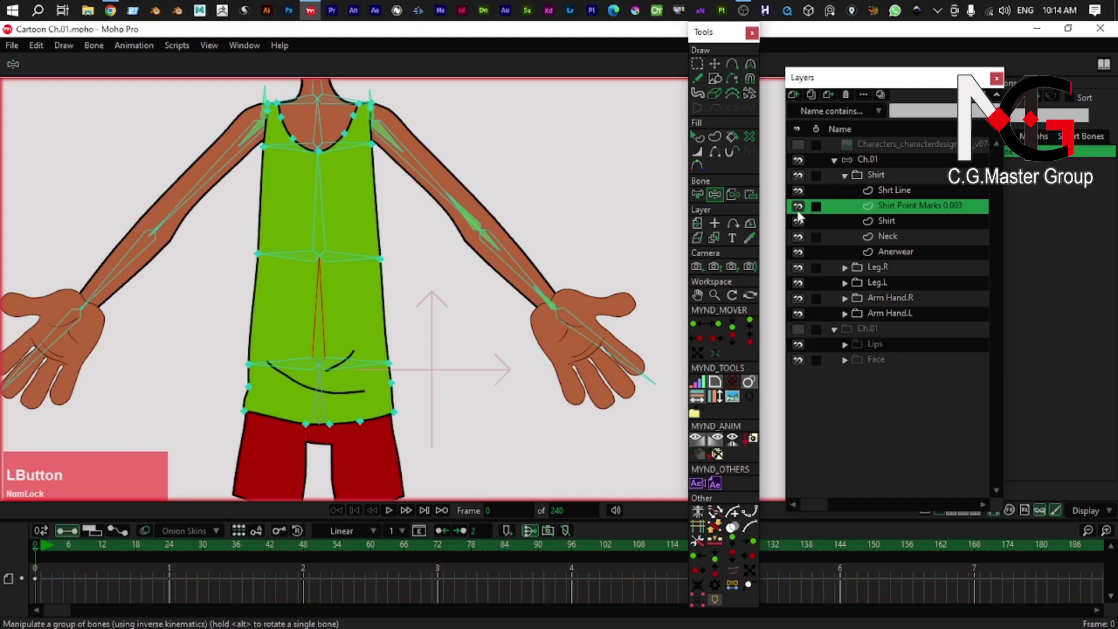
{"action": "scroll", "scroll_direction": "up", "scroll_amount": 3}
{"action": "right_click", "coordinate": [344, 300]}
{"action": "left_click", "coordinate": [356, 283]}
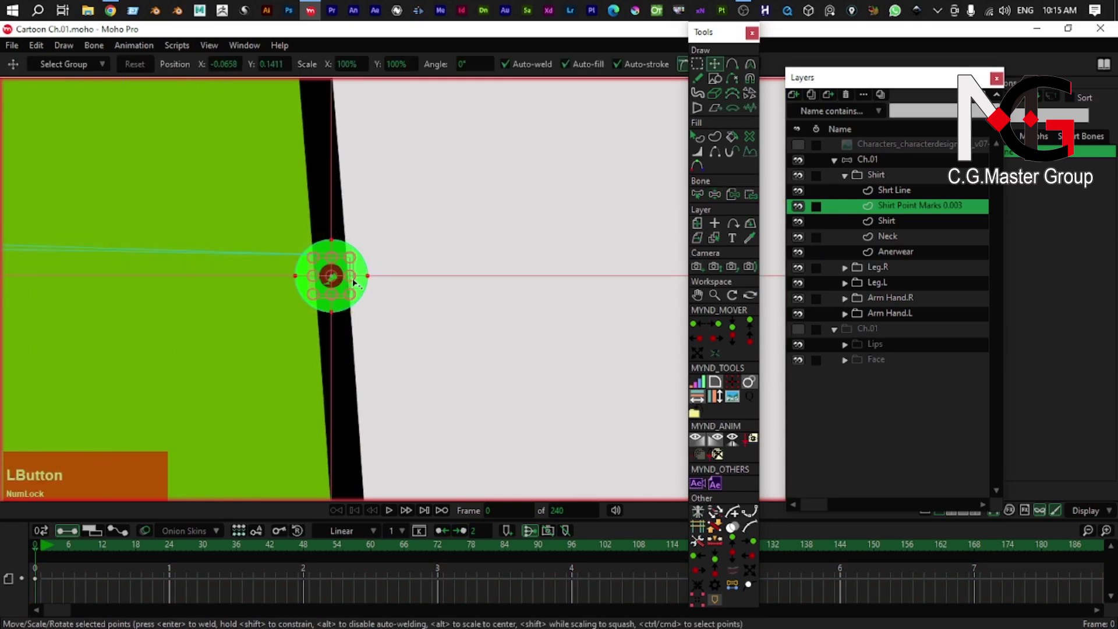
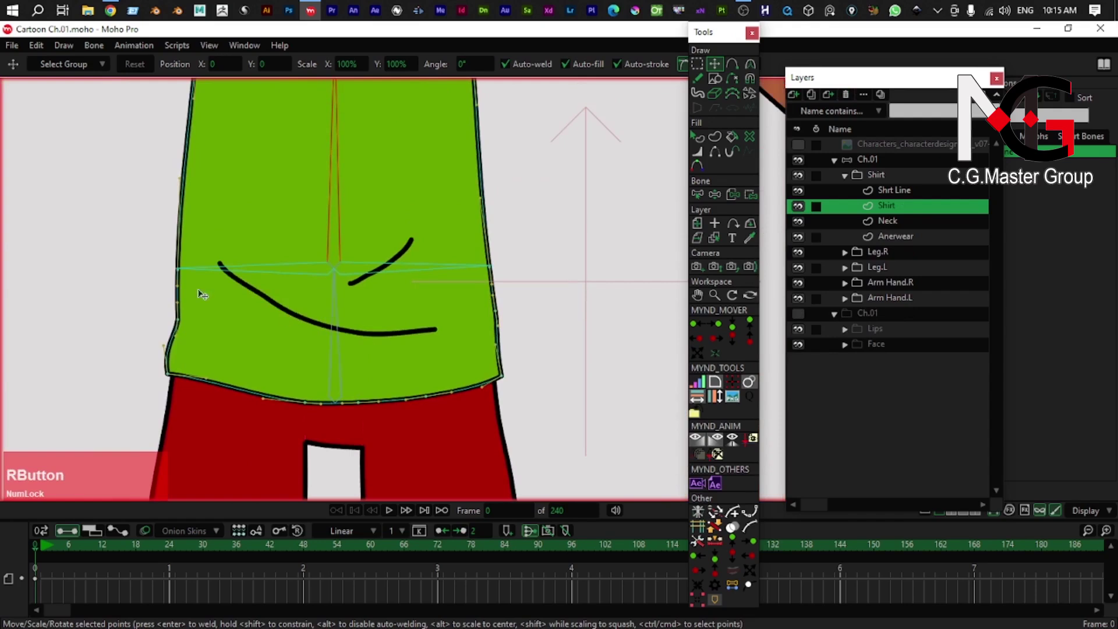
- Bind the shirt's left hip and left side outline points to the left hip bone
{"action": "key", "text": "g"}
{"action": "scroll", "scroll_direction": "up", "scroll_amount": 3}
{"action": "left_click", "coordinate": [153, 265]}
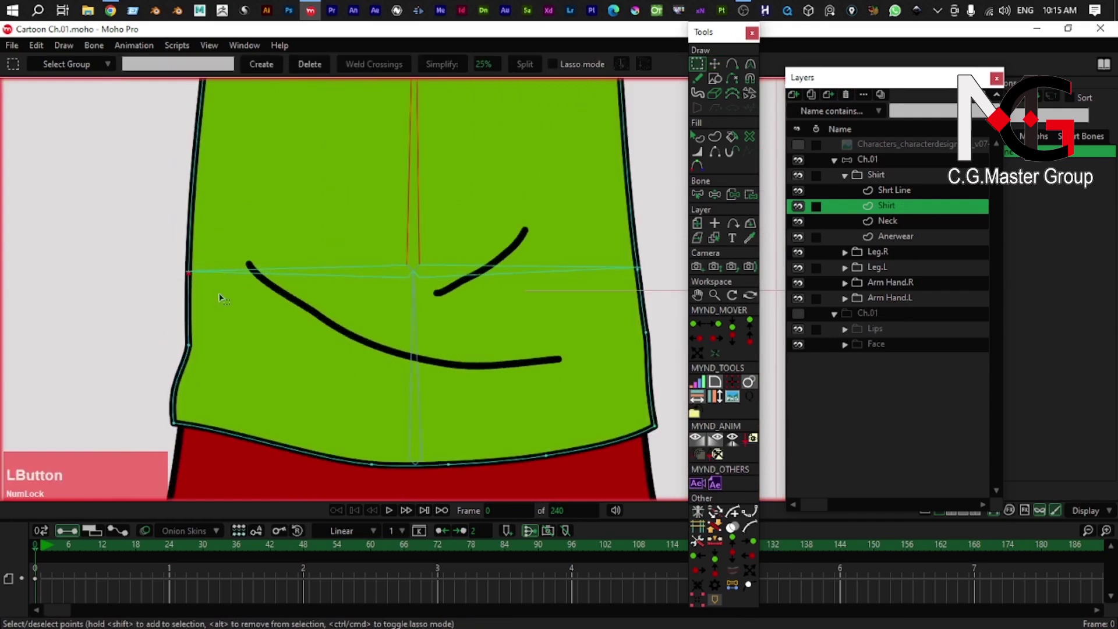
{"action": "key", "text": "b"}
{"action": "left_click", "coordinate": [265, 275]}
{"action": "right_click", "coordinate": [221, 286]}
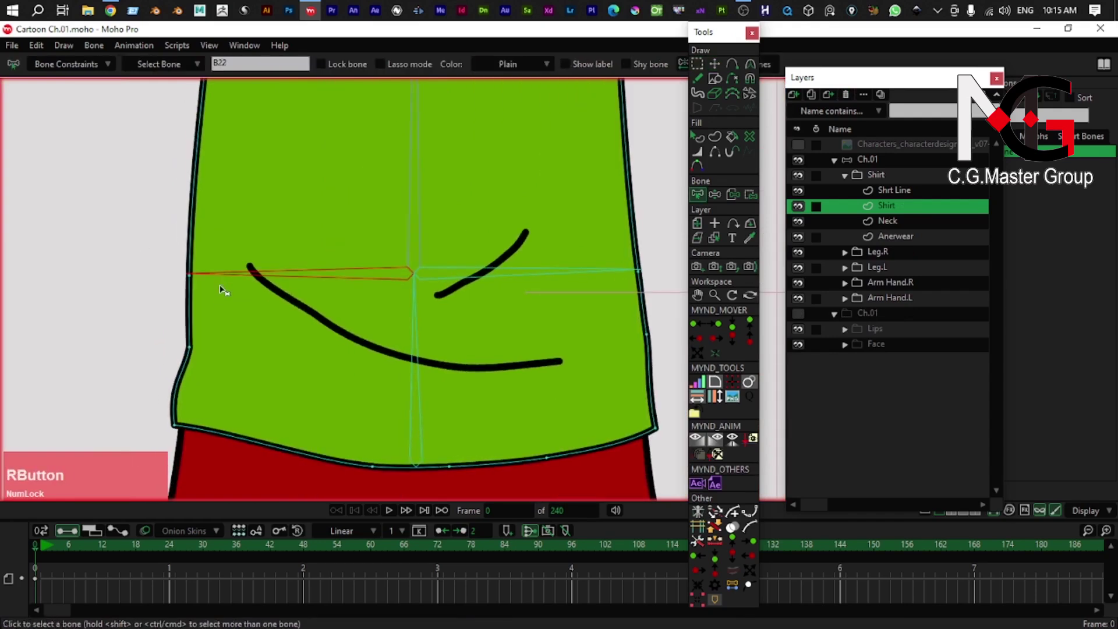
{"action": "key", "text": "g"}
{"action": "left_click", "coordinate": [171, 280]}
{"action": "right_click", "coordinate": [237, 293]}
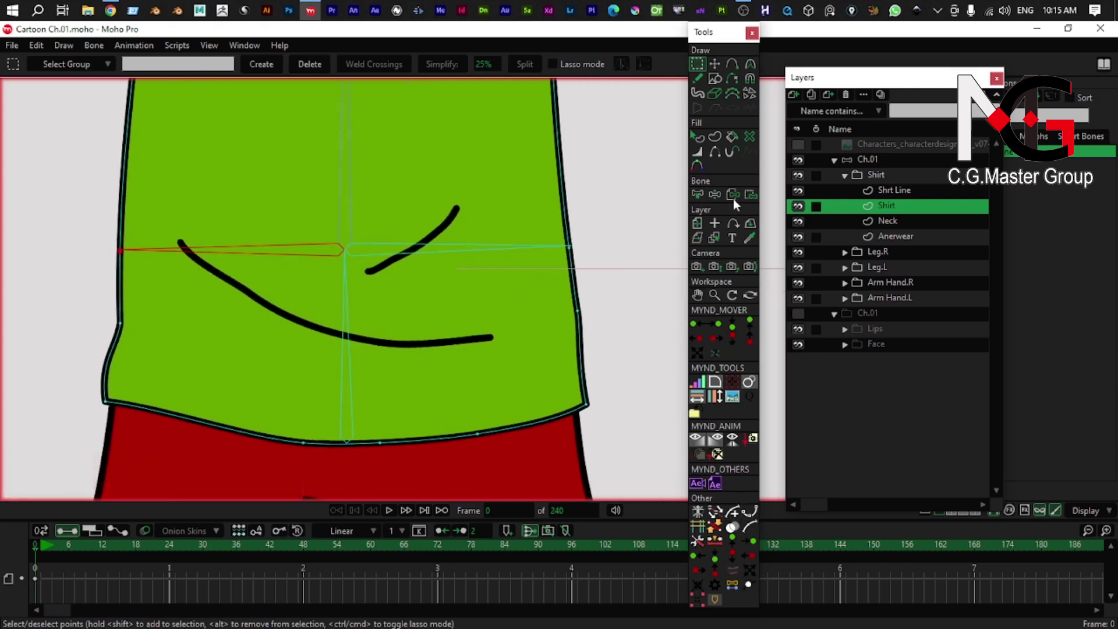
{"action": "left_click", "coordinate": [754, 194]}
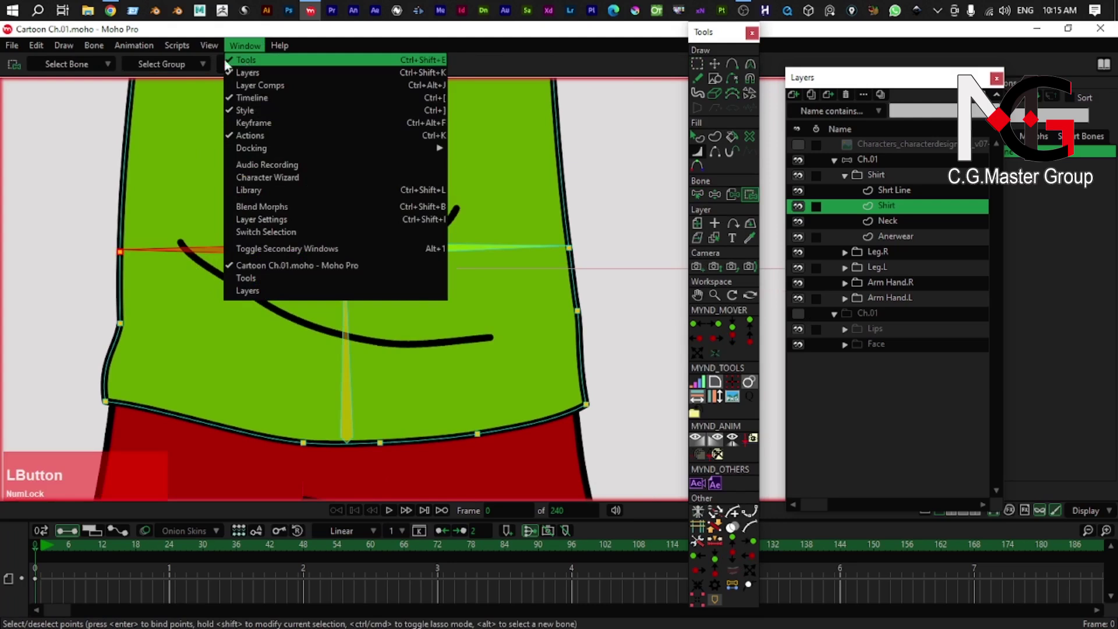
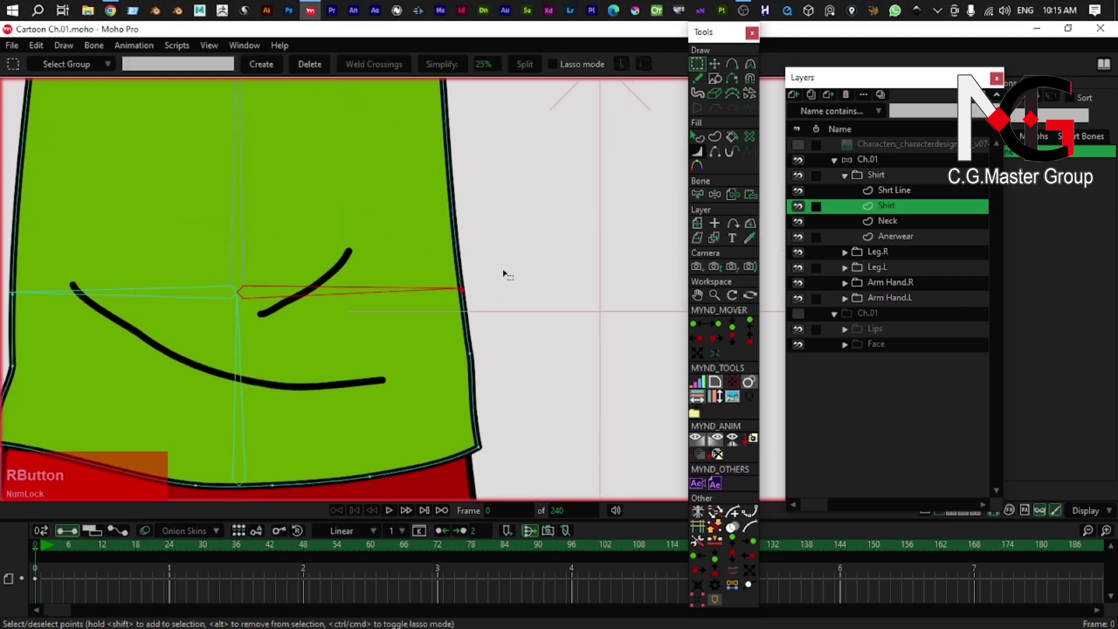
{"action": "left_click", "coordinate": [753, 203]}
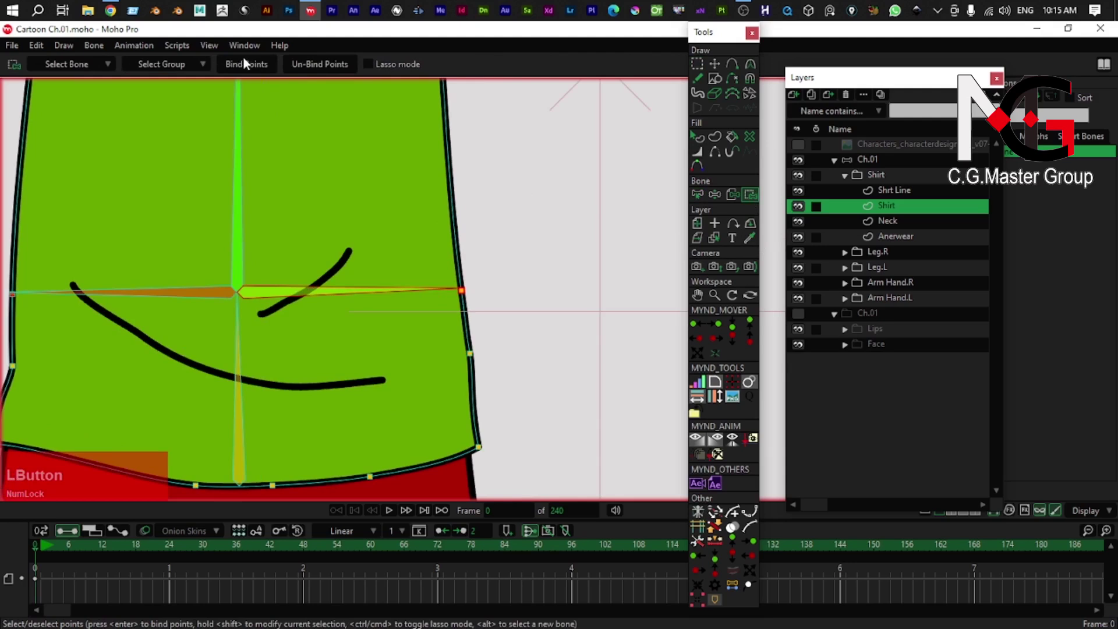
- Bind another set of shirt waist points to their nearby torso bone
{"action": "right_click", "coordinate": [327, 213]}
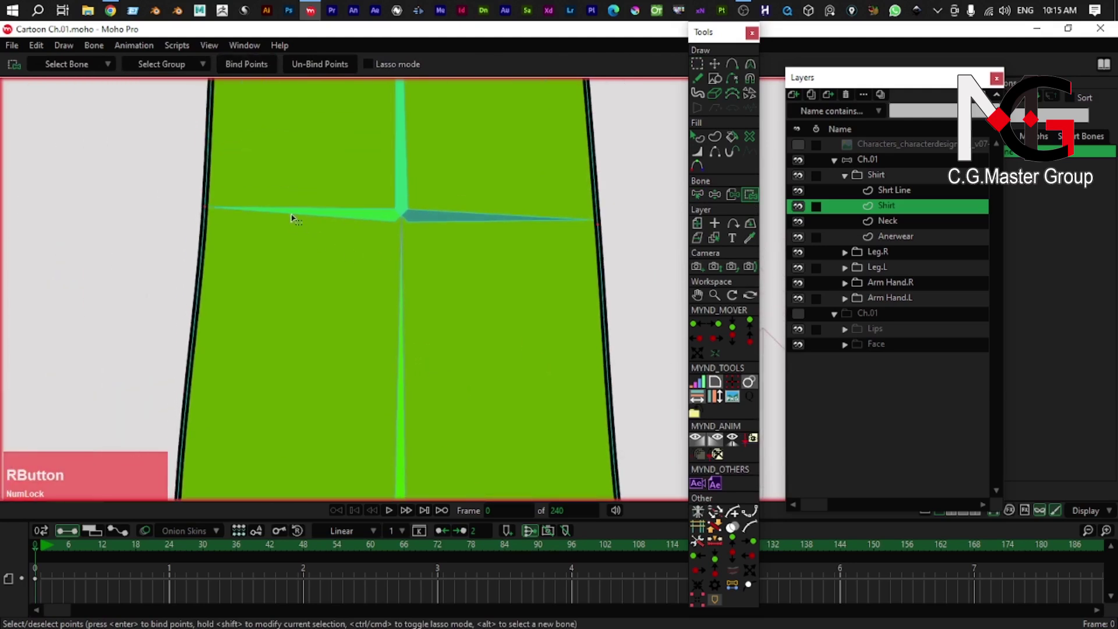
{"action": "left_click", "coordinate": [293, 216]}
{"action": "key", "text": "b"}
{"action": "left_click", "coordinate": [294, 215]}
{"action": "key", "text": "g"}
{"action": "left_click", "coordinate": [187, 202]}
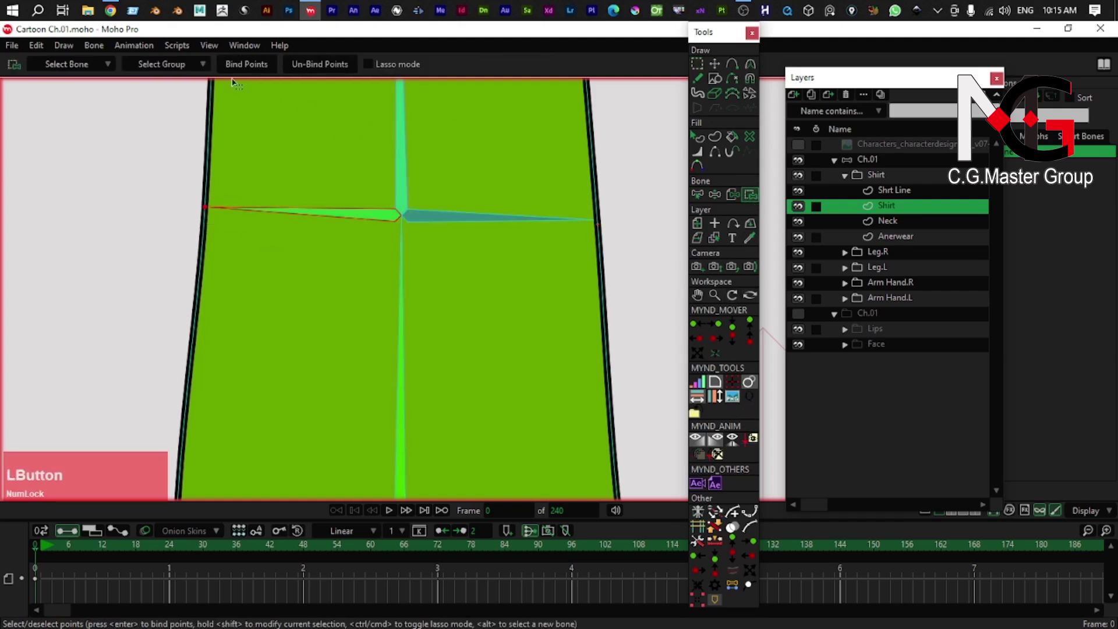
- Pair the shirt's right edge points with the right-side torso bone
{"action": "right_click", "coordinate": [322, 166]}
{"action": "key", "text": "b"}
{"action": "left_click", "coordinate": [429, 242]}
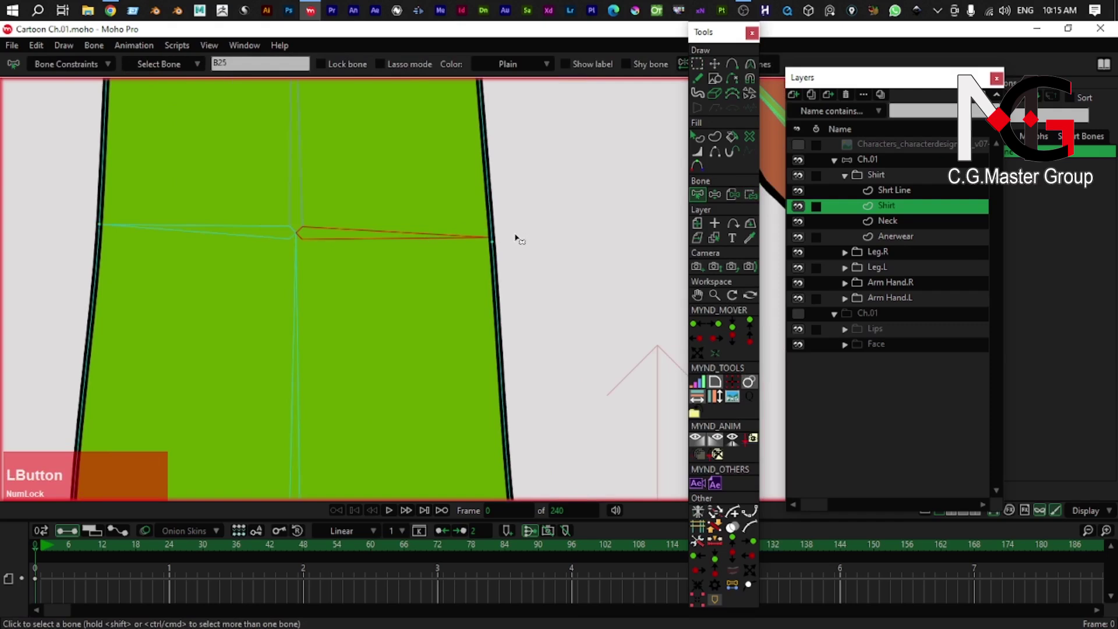
{"action": "key", "text": "g"}
{"action": "left_click", "coordinate": [506, 241]}
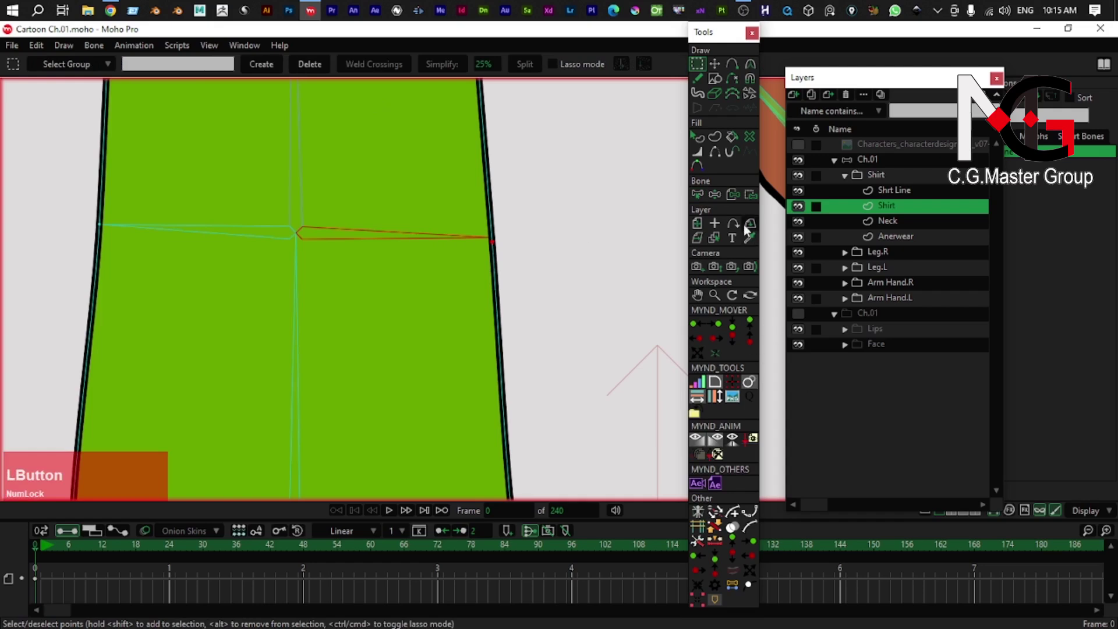
- Choose the left and right chest bones and select the shirt's neckline points
{"action": "right_click", "coordinate": [319, 207]}
{"action": "key", "text": "b"}
{"action": "left_click", "coordinate": [223, 179]}
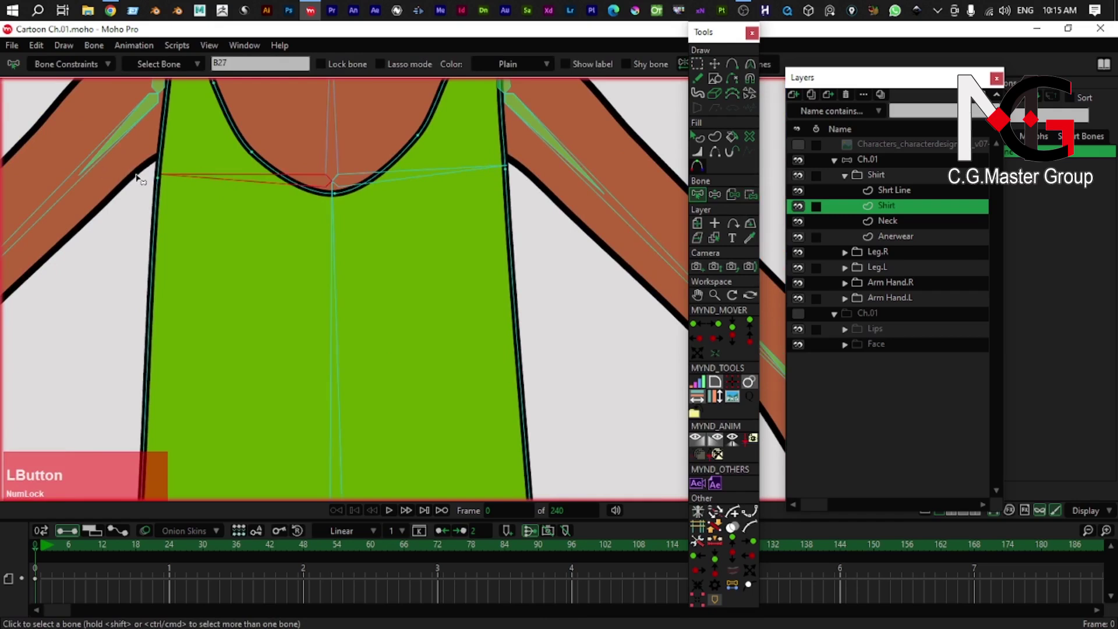
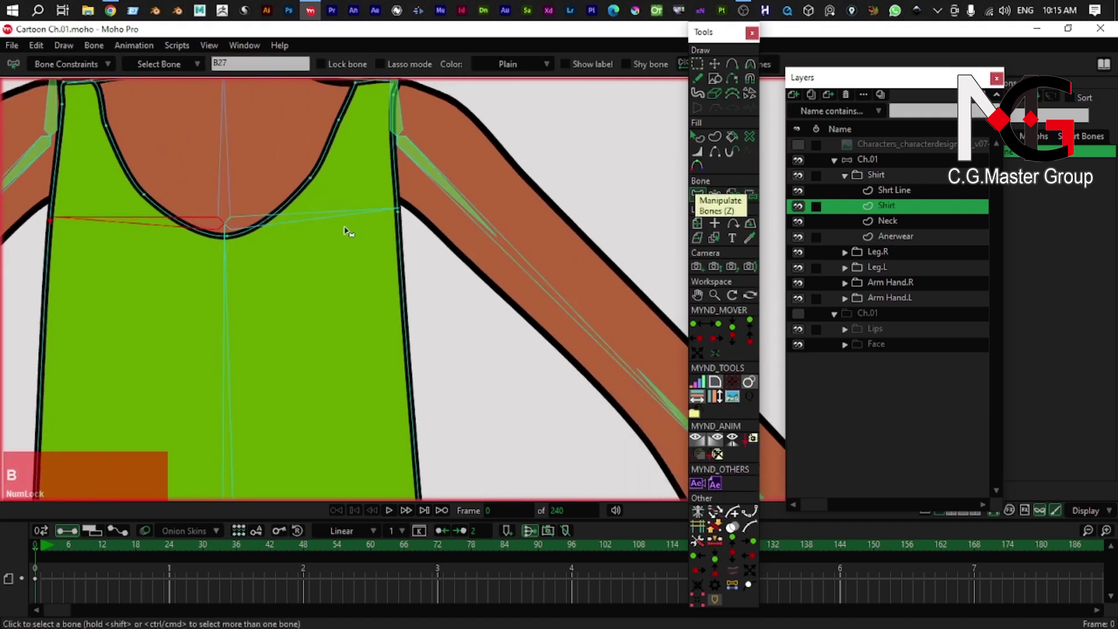
{"action": "left_click", "coordinate": [347, 221]}
{"action": "right_click", "coordinate": [348, 214]}
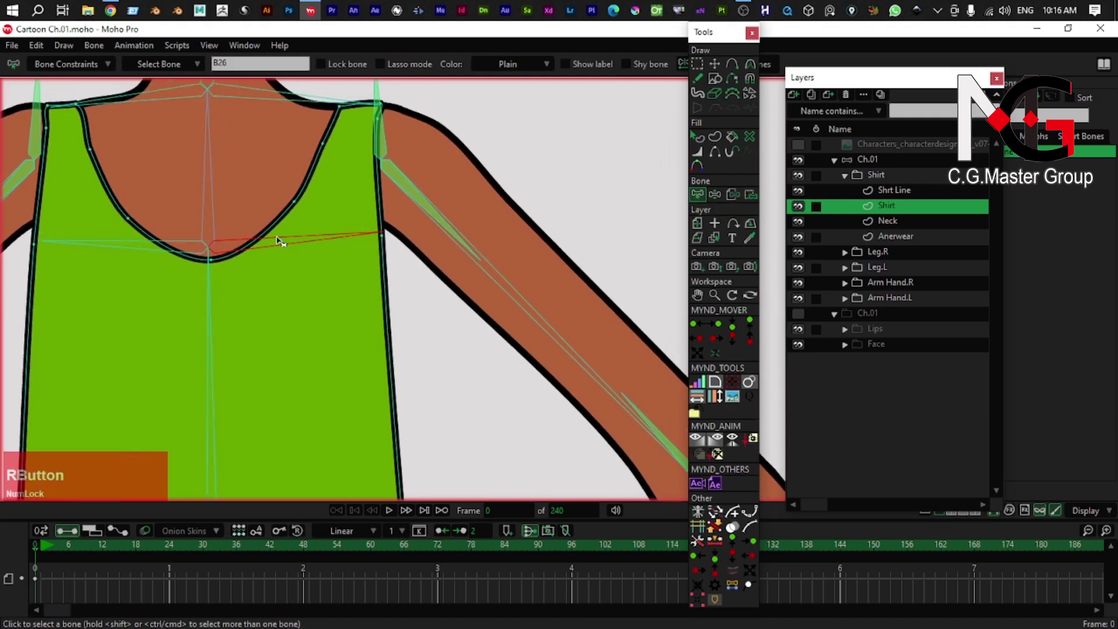
{"action": "key", "text": "g"}
{"action": "left_click", "coordinate": [390, 235]}
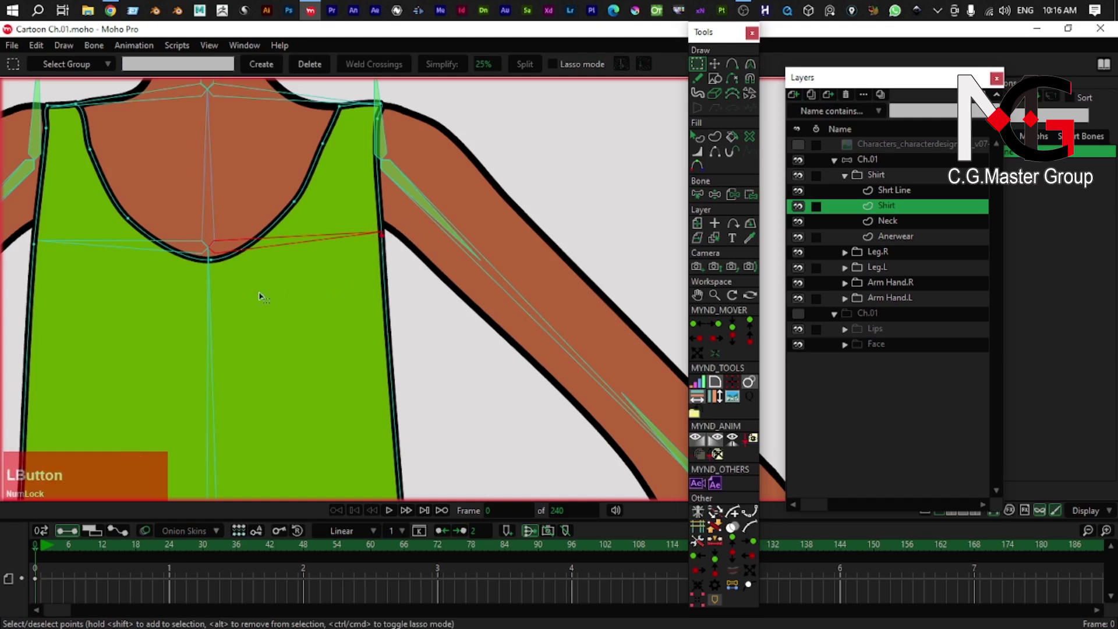
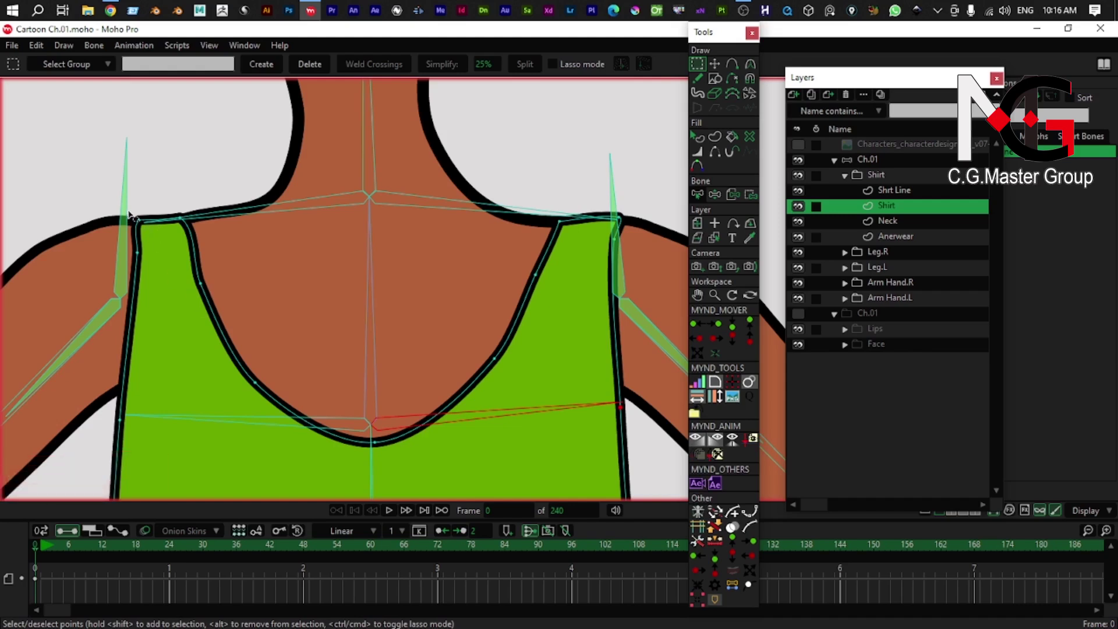
- Bind the left and right shoulder-strap points to the shoulder bone B29
{"action": "left_click", "coordinate": [95, 209]}
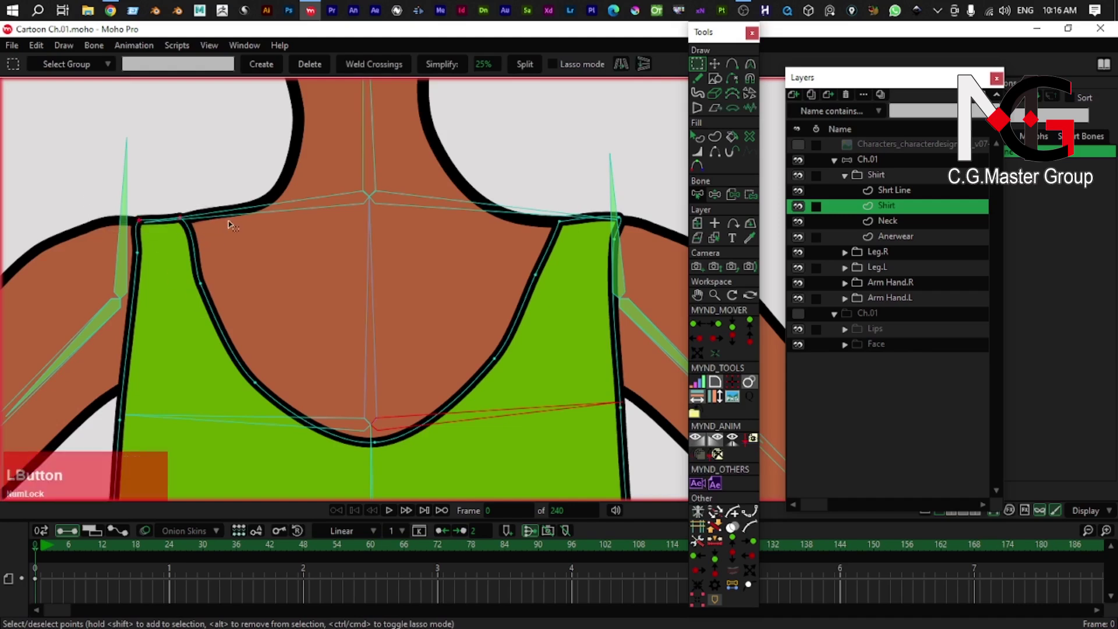
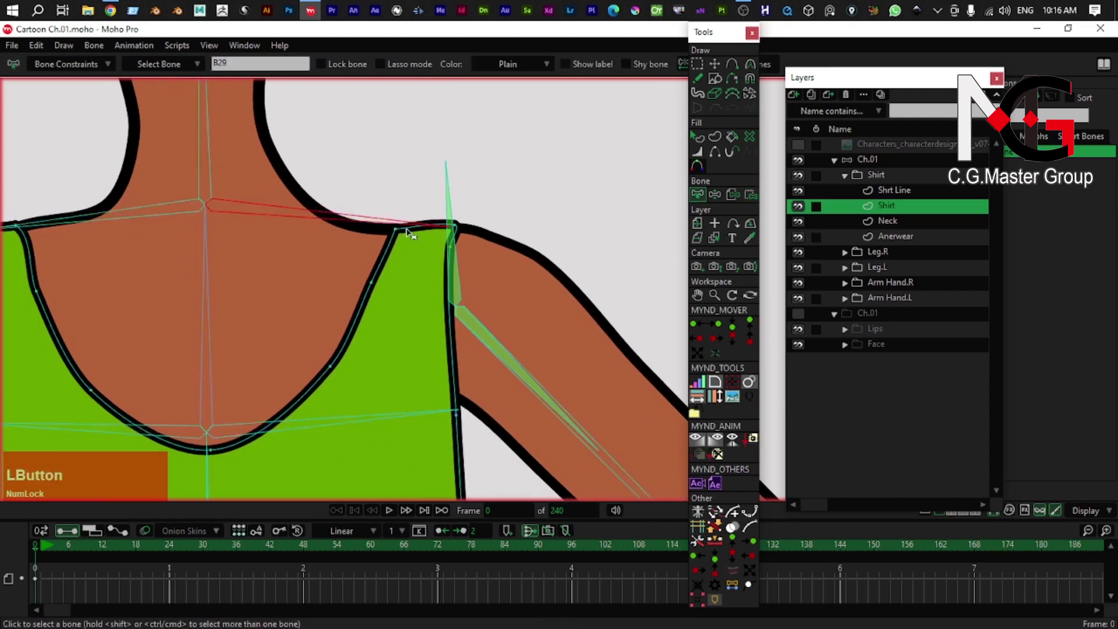
{"action": "key", "text": "g"}
{"action": "left_click", "coordinate": [468, 235]}
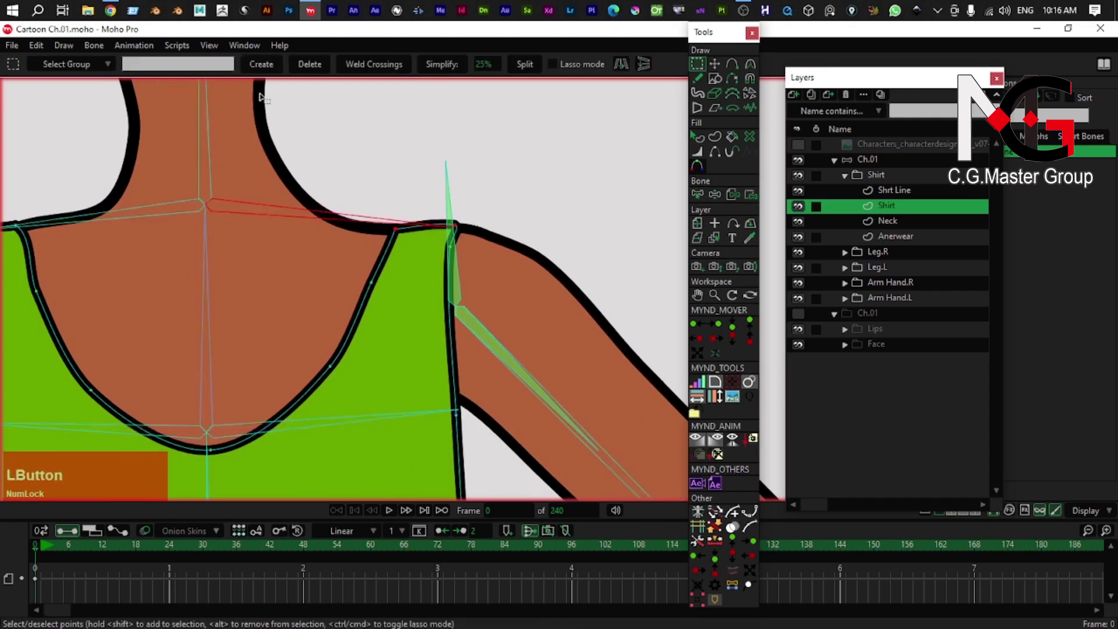
{"action": "key", "text": "b"}
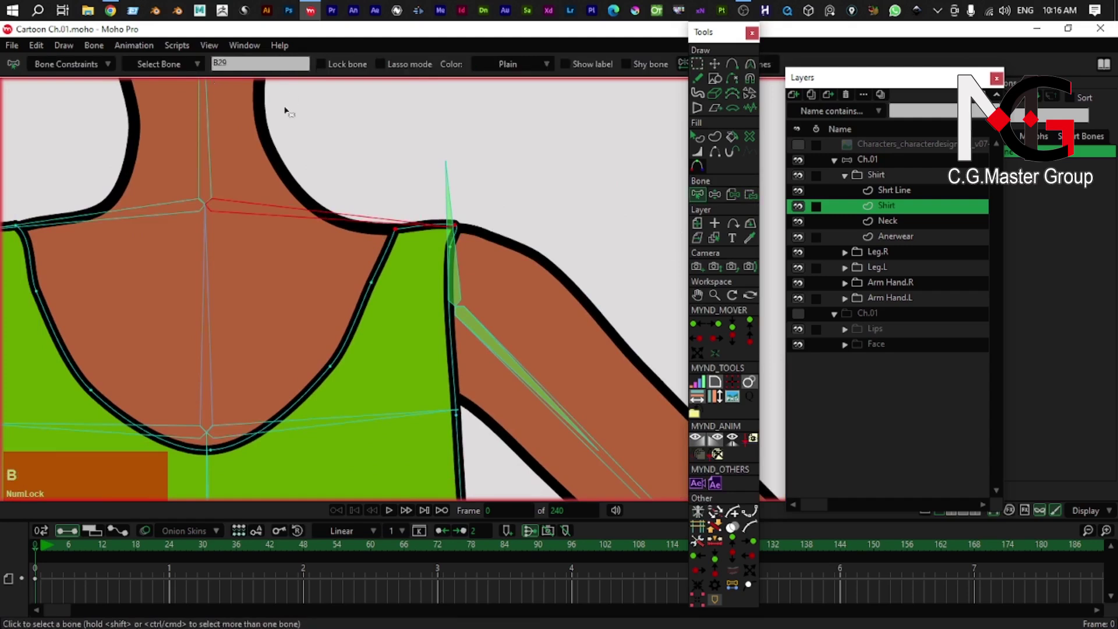
{"action": "left_click", "coordinate": [756, 194]}
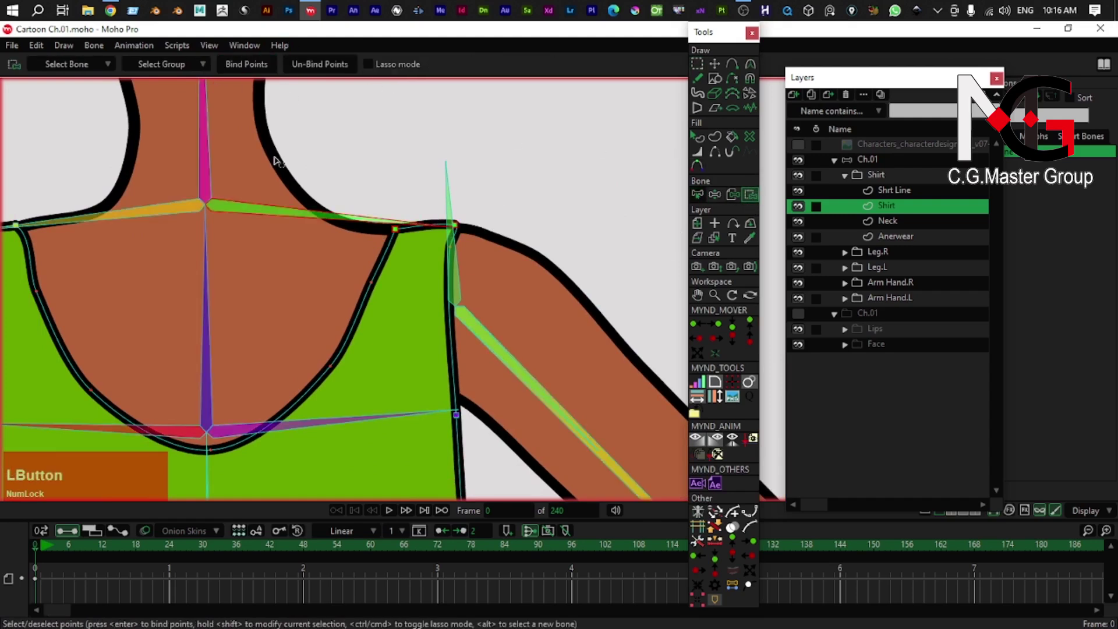
{"action": "right_click", "coordinate": [297, 235]}
{"action": "scroll", "scroll_direction": "down", "scroll_amount": 3}
{"action": "right_click", "coordinate": [324, 211]}
{"action": "key", "text": "z"}
- Bend a torso bone with Manipulate Bones to check the shirt follows
{"action": "scroll", "scroll_direction": "down", "scroll_amount": 3}
{"action": "right_click", "coordinate": [368, 199]}
{"action": "scroll", "scroll_direction": "down", "scroll_amount": 3}
{"action": "left_click", "coordinate": [373, 374]}
{"action": "key", "text": "z"}
{"action": "left_click", "coordinate": [372, 368]}
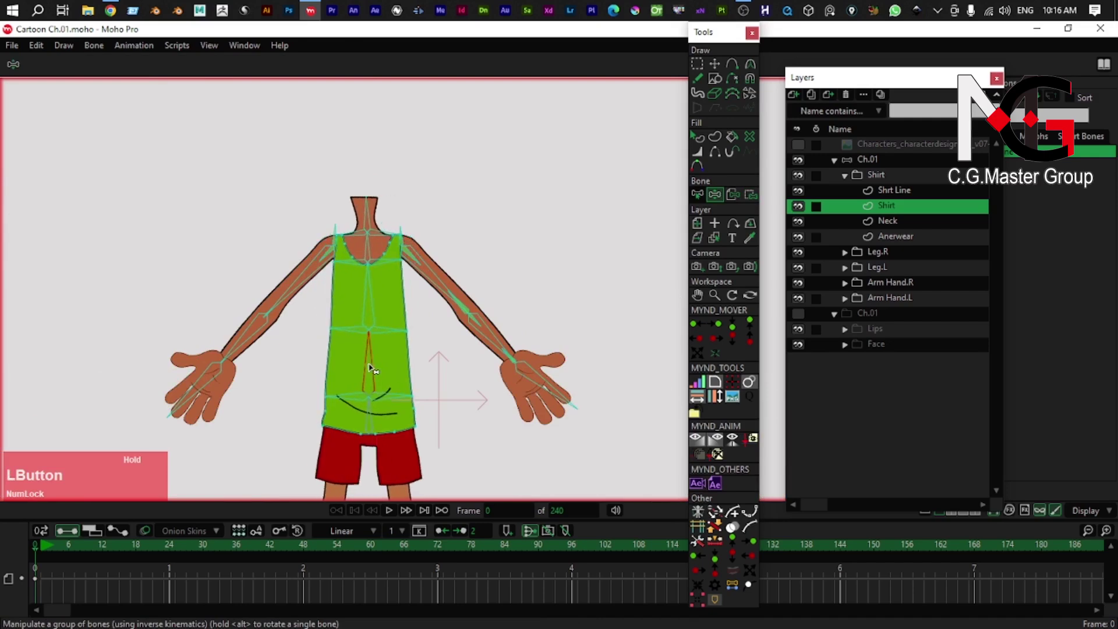
- Undo the test bend and reselect the shirt's shoulder strap points
{"action": "key", "text": "ctrl+z"}
{"action": "scroll", "scroll_direction": "up", "scroll_amount": 3}
{"action": "right_click", "coordinate": [349, 220]}
{"action": "right_click", "coordinate": [359, 276]}
{"action": "left_click", "coordinate": [417, 280]}
{"action": "key", "text": "z"}
{"action": "left_click", "coordinate": [406, 266]}
{"action": "key", "text": "ctrl+z"}
{"action": "right_click", "coordinate": [262, 248]}
{"action": "type", "text": "fg"}
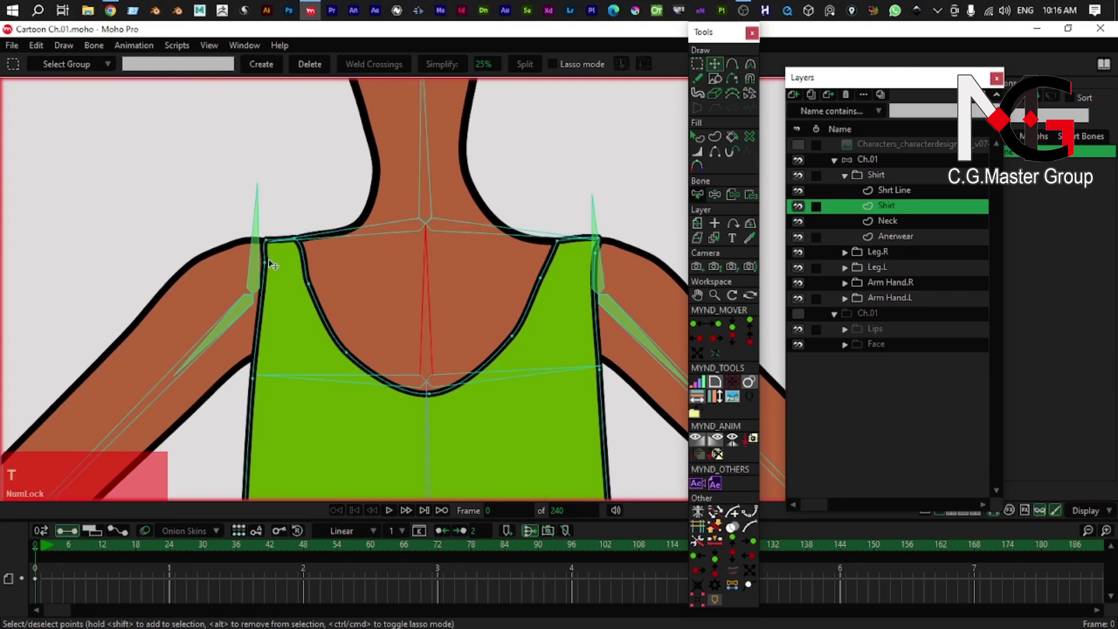
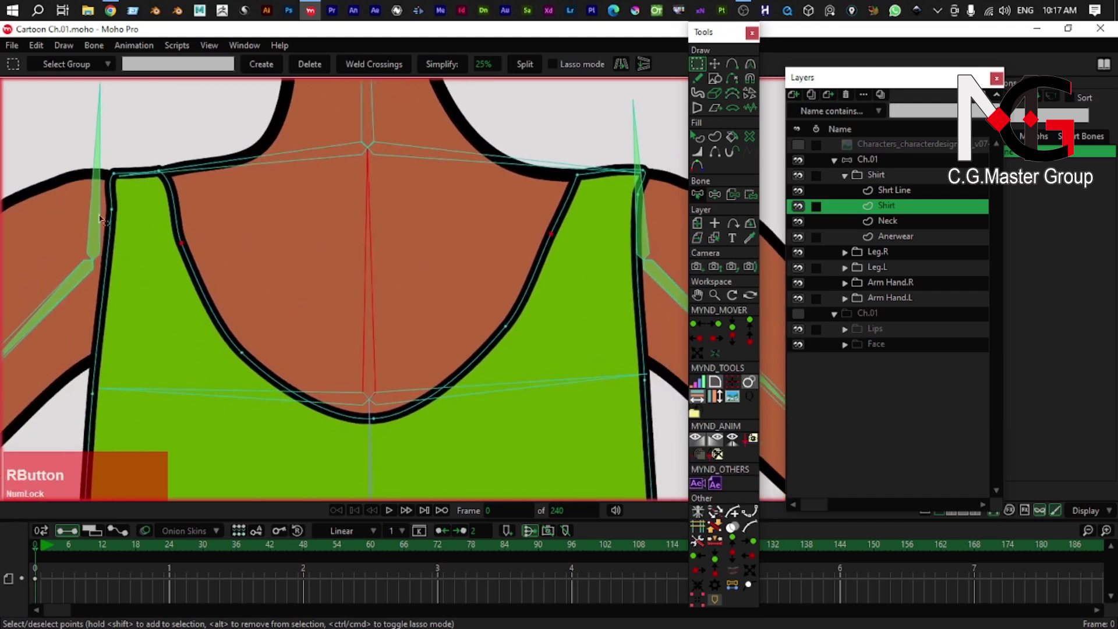
- Attach the Shirt layer's points to the chest and spine bones
{"action": "scroll", "scroll_direction": "down", "scroll_amount": 3}
{"action": "right_click", "coordinate": [120, 240]}
{"action": "left_click", "coordinate": [198, 244]}
{"action": "right_click", "coordinate": [425, 309]}
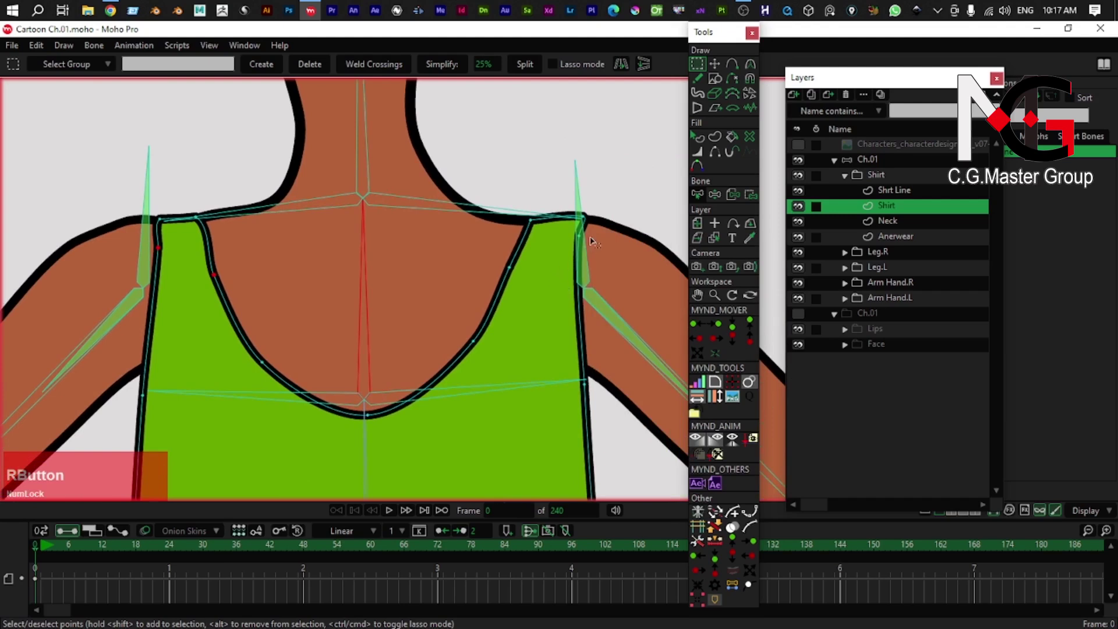
{"action": "left_click", "coordinate": [596, 236]}
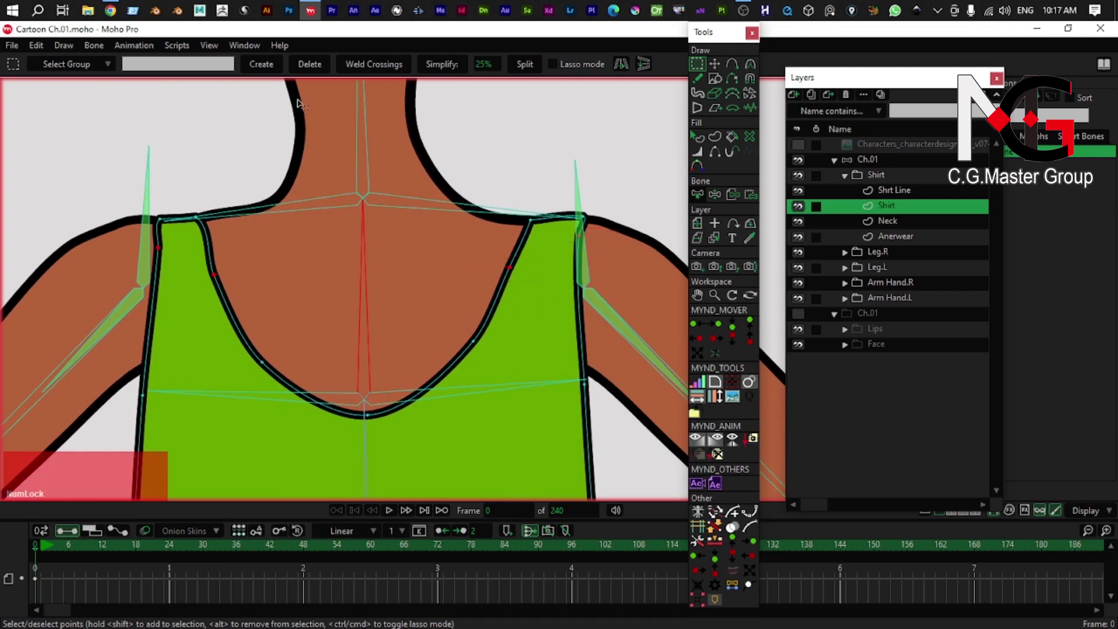
{"action": "left_click", "coordinate": [753, 198]}
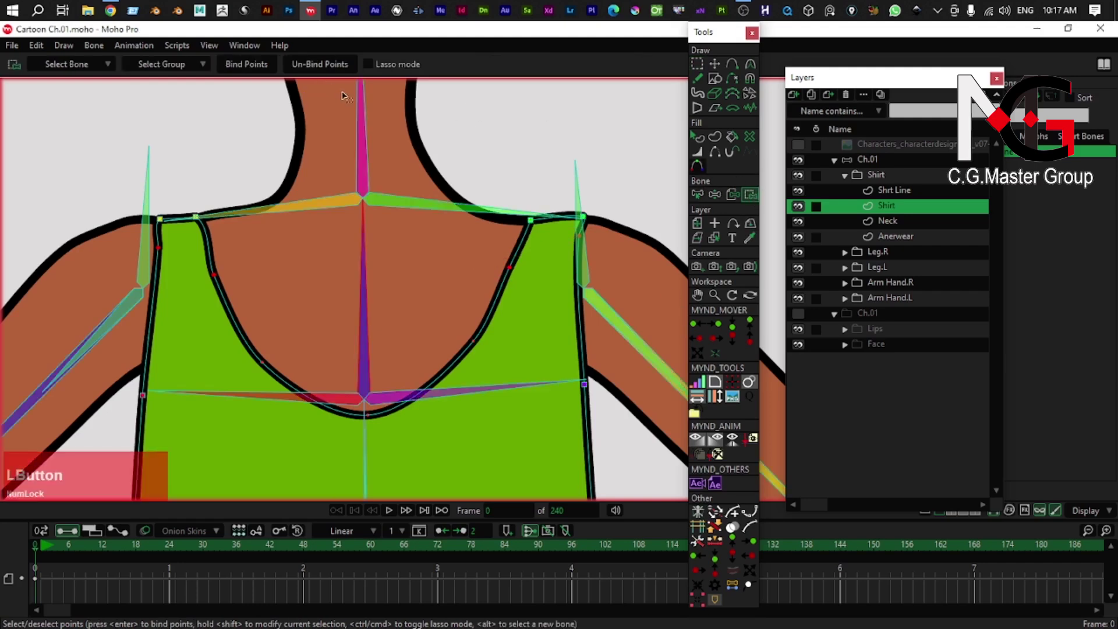
{"action": "scroll", "scroll_direction": "down", "scroll_amount": 3}
{"action": "right_click", "coordinate": [304, 227]}
- Bend the torso to confirm neckline and straps follow, then undo back to rest
{"action": "key", "text": "z"}
{"action": "left_click", "coordinate": [355, 292]}
{"action": "scroll", "scroll_direction": "down", "scroll_amount": 3}
{"action": "right_click", "coordinate": [363, 411]}
{"action": "left_click", "coordinate": [364, 346]}
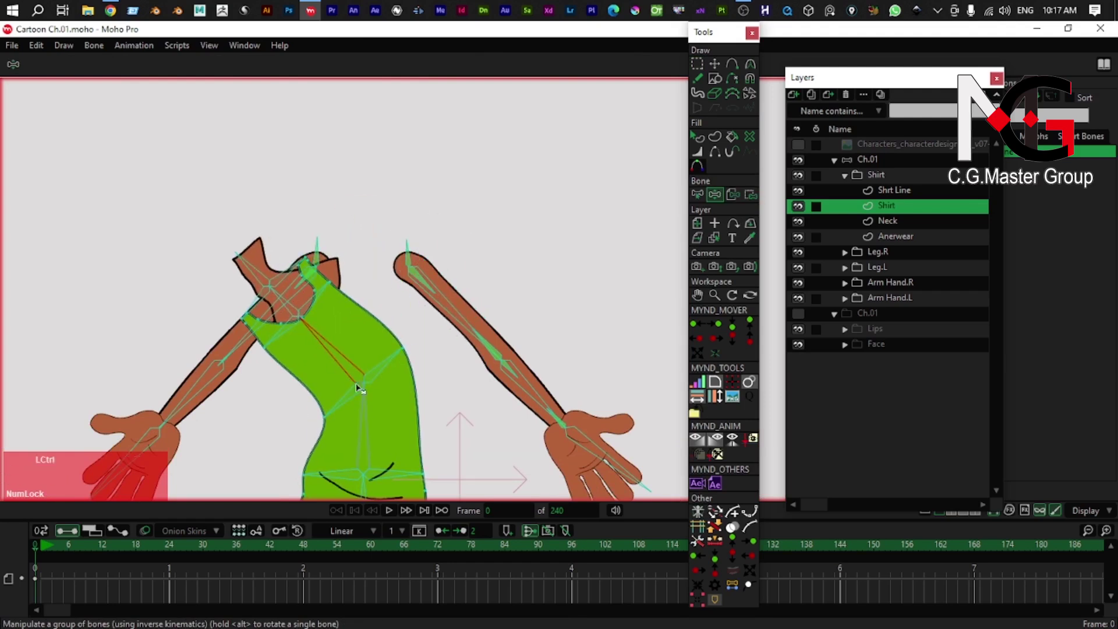
{"action": "key", "text": "ctrl+z"}
{"action": "left_click", "coordinate": [365, 415]}
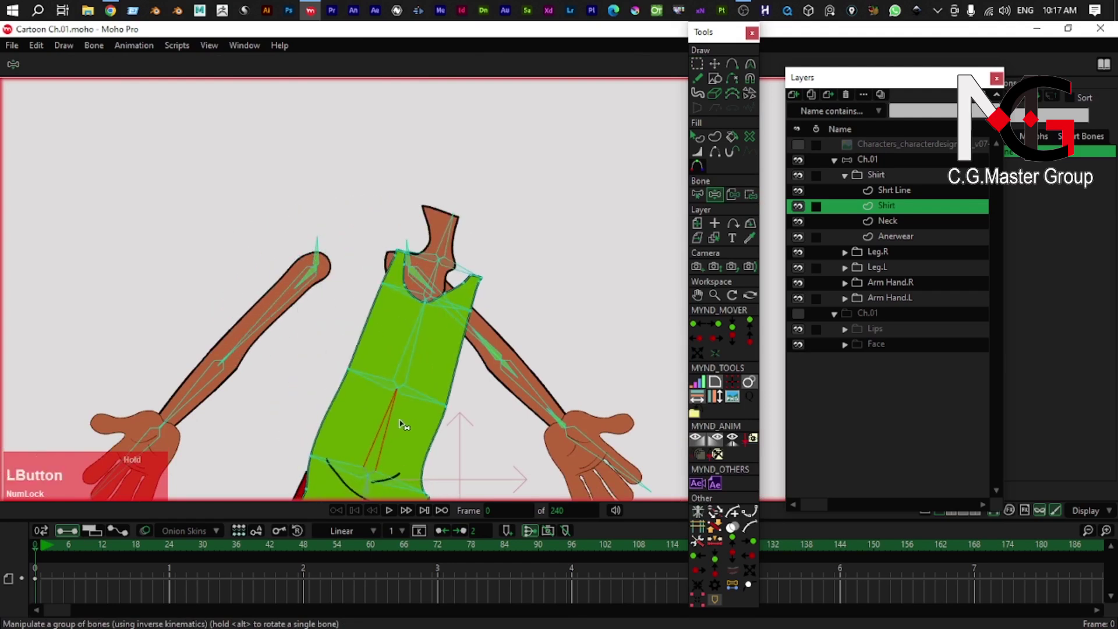
{"action": "key", "text": "ctrl+z"}
{"action": "scroll", "scroll_direction": "up", "scroll_amount": 3}
{"action": "right_click", "coordinate": [353, 289]}
{"action": "right_click", "coordinate": [330, 292]}
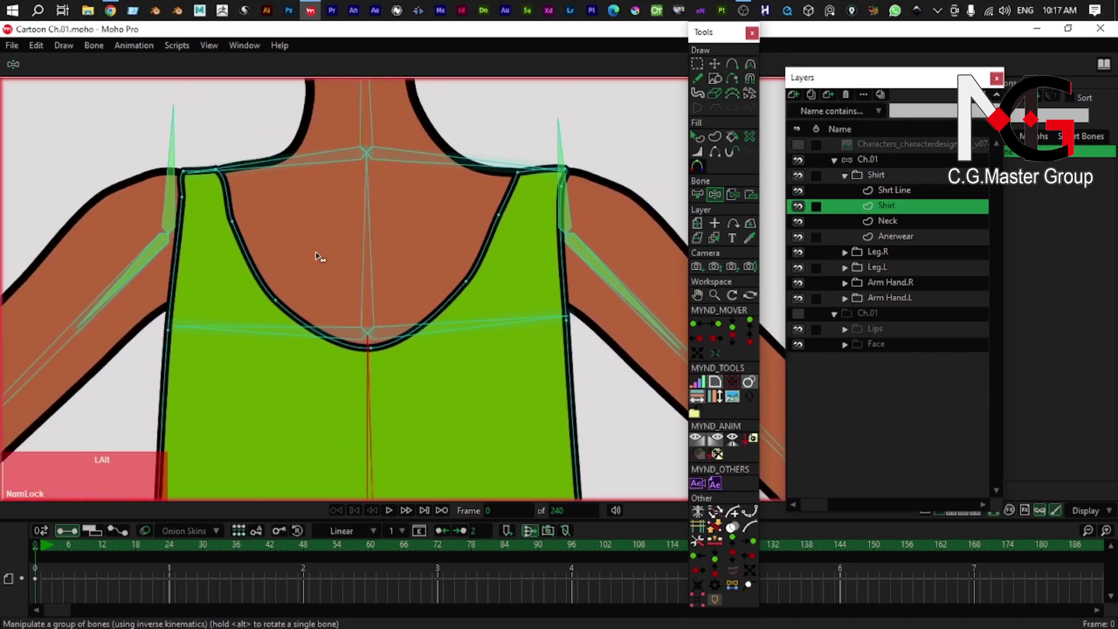
- Make the Neck layer active and select the points of the neck shape
{"action": "left_click", "coordinate": [374, 267]}
{"action": "key", "text": "v"}
{"action": "right_click", "coordinate": [318, 248]}
{"action": "scroll", "scroll_direction": "down", "scroll_amount": 3}
{"action": "key", "text": "g"}
{"action": "left_click", "coordinate": [193, 192]}
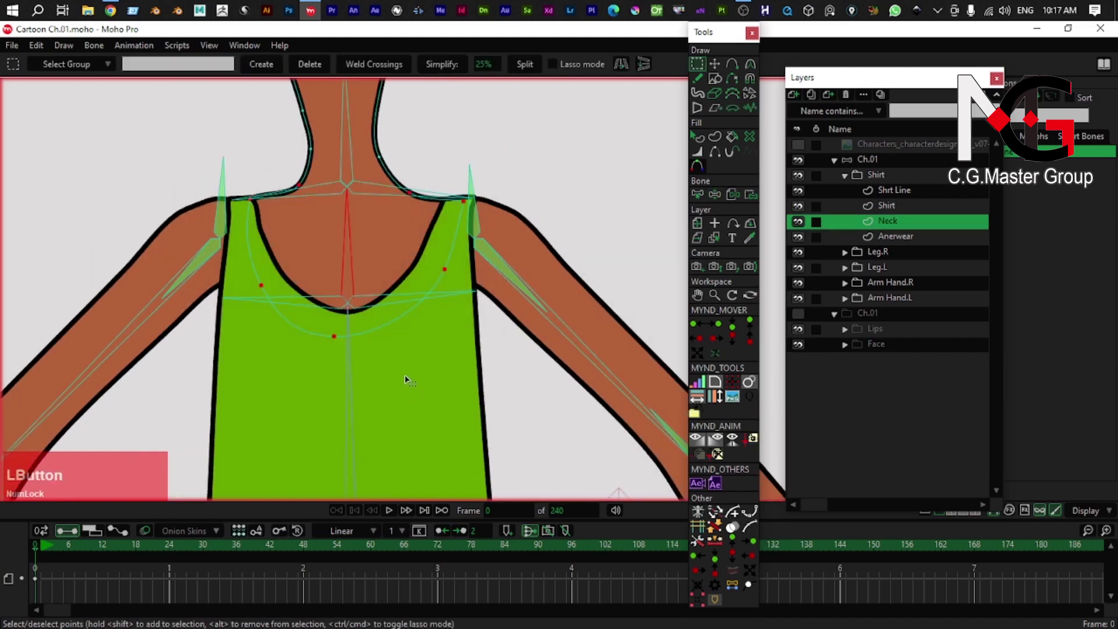
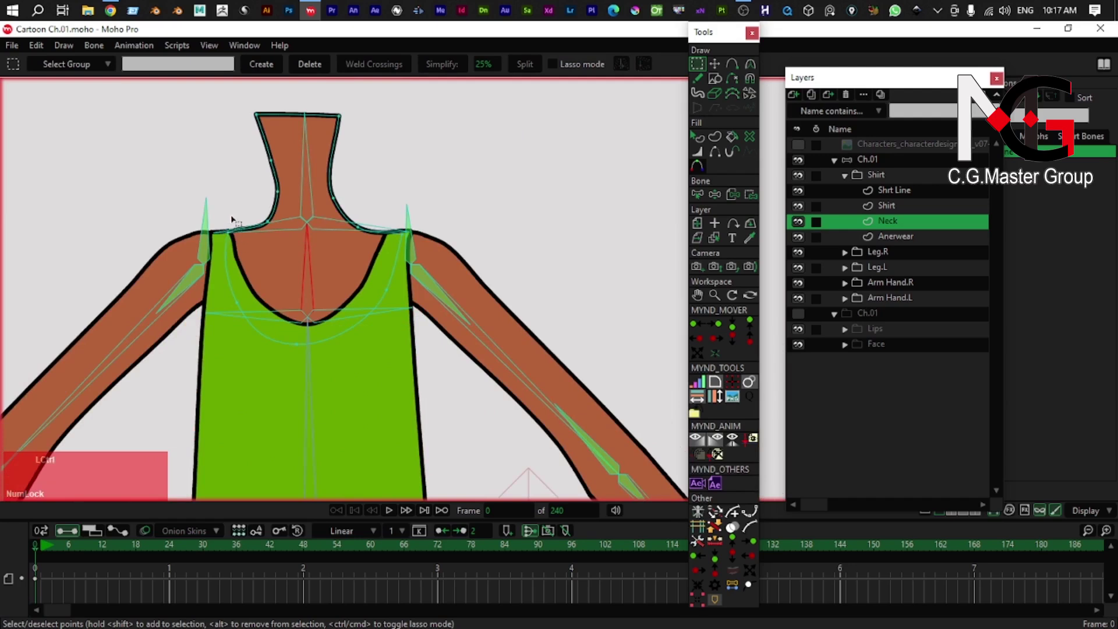
{"action": "left_click", "coordinate": [232, 211]}
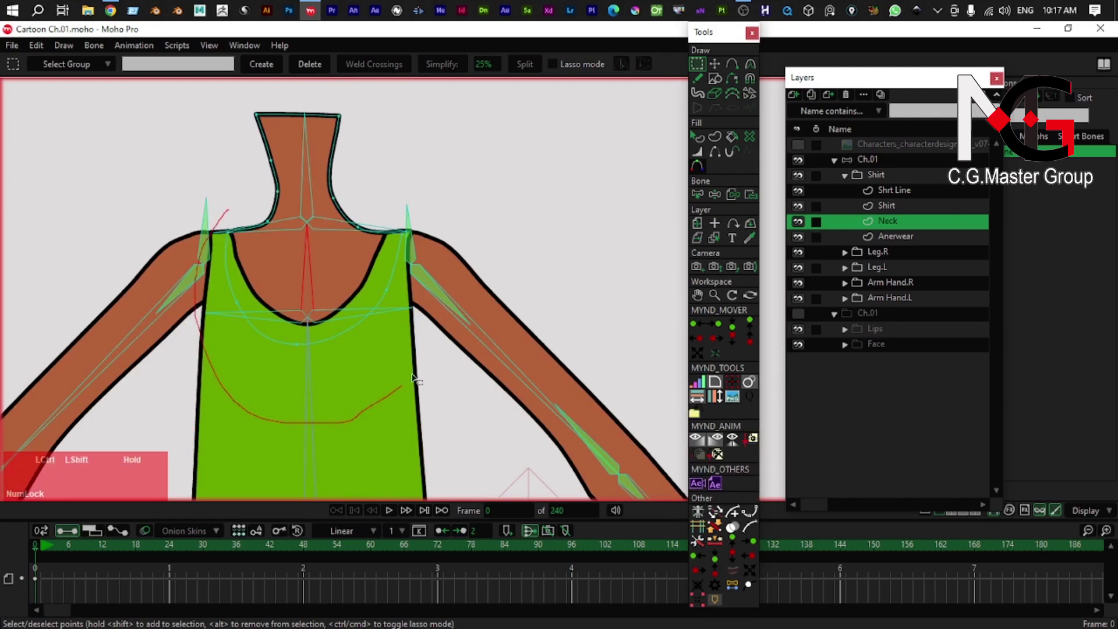
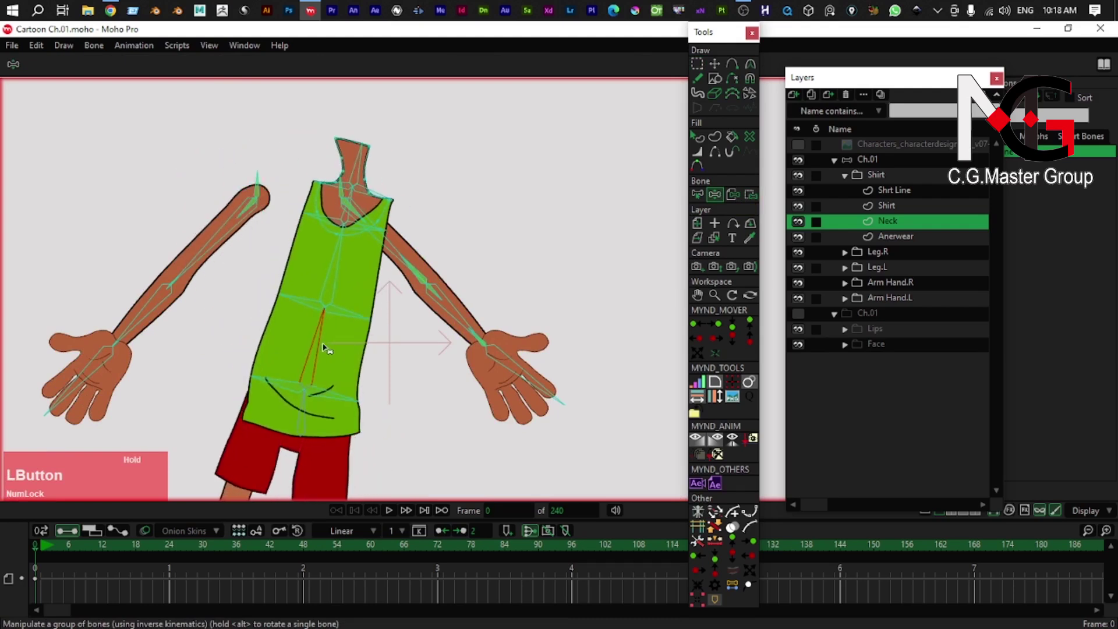
- Pick the neck bone and bind all of the neck's points to it
{"action": "key", "text": "ctrl+z"}
{"action": "right_click", "coordinate": [284, 269]}
{"action": "left_click", "coordinate": [285, 307]}
{"action": "key", "text": "ctrl+z"}
{"action": "scroll", "scroll_direction": "up", "scroll_amount": 3}
{"action": "right_click", "coordinate": [295, 266]}
{"action": "type", "text": "vb"}
{"action": "left_click", "coordinate": [311, 280]}
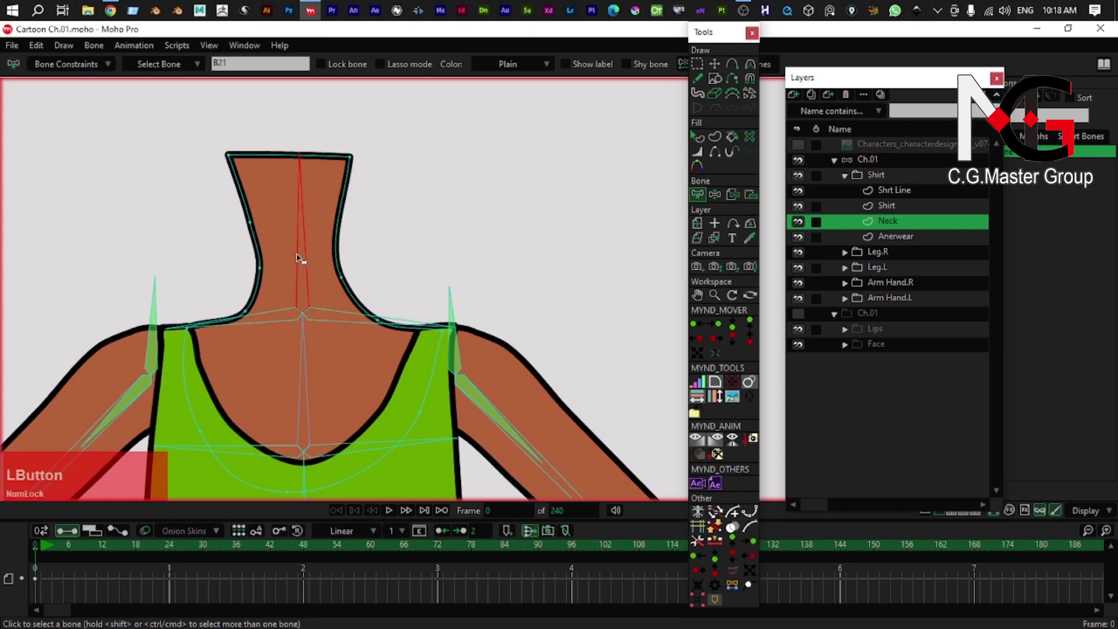
{"action": "key", "text": "b"}
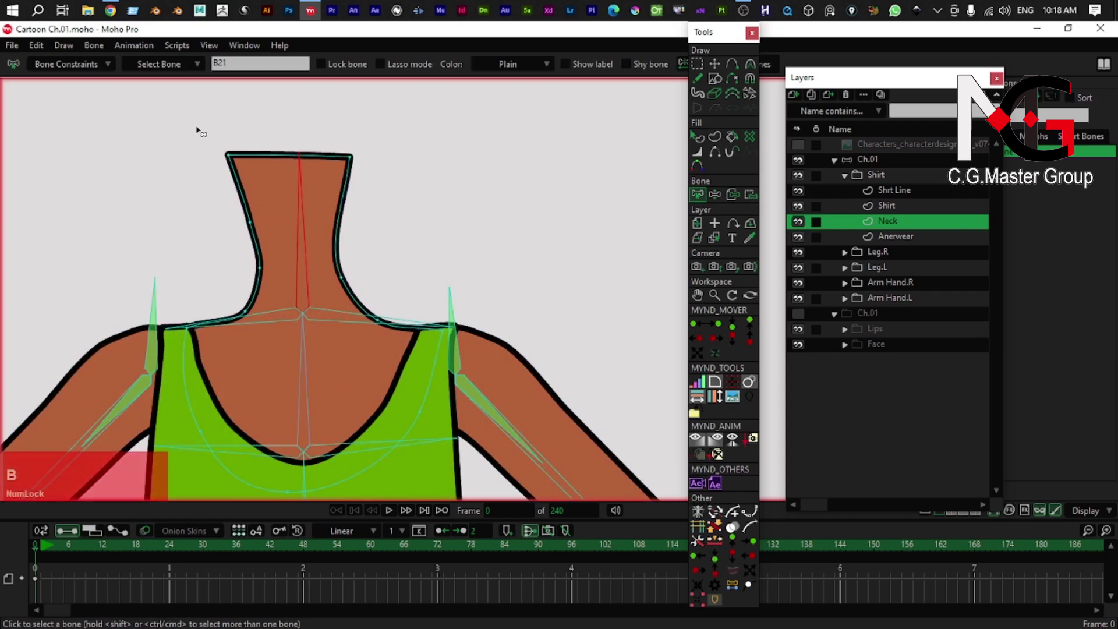
{"action": "left_click", "coordinate": [183, 124]}
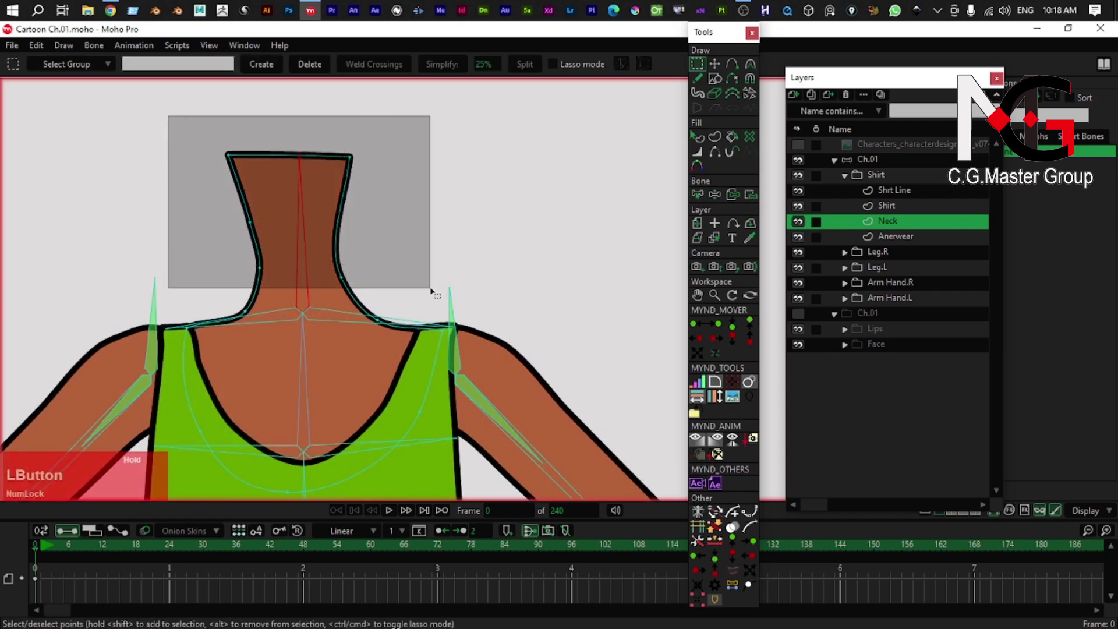
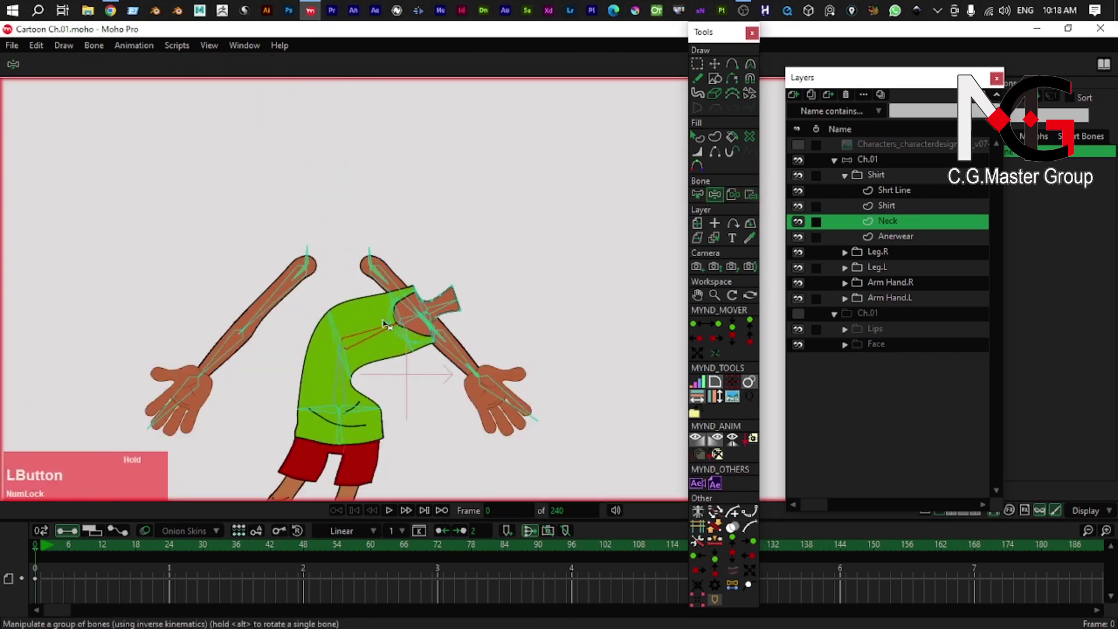
- Pose the spine to check the neck bends with the torso, then undo
{"action": "key", "text": "ctrl+z"}
{"action": "right_click", "coordinate": [335, 320]}
{"action": "scroll", "scroll_direction": "up", "scroll_amount": 3}
{"action": "left_click", "coordinate": [361, 313]}
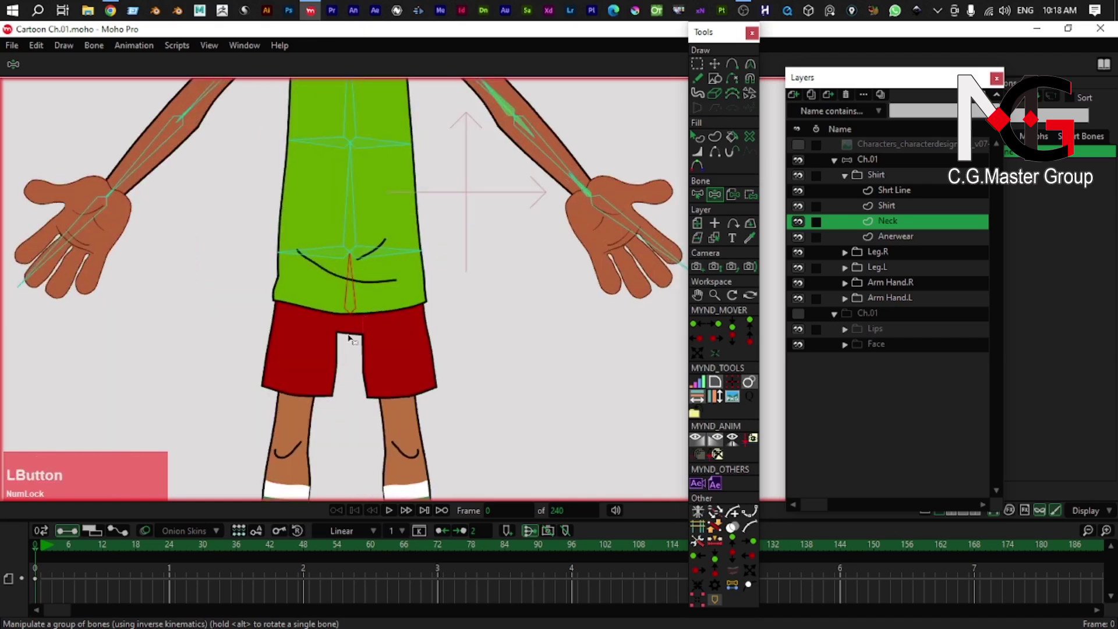
- Add a hip bone below the spine and lower the belly spine bone's strength
{"action": "key", "text": "a"}
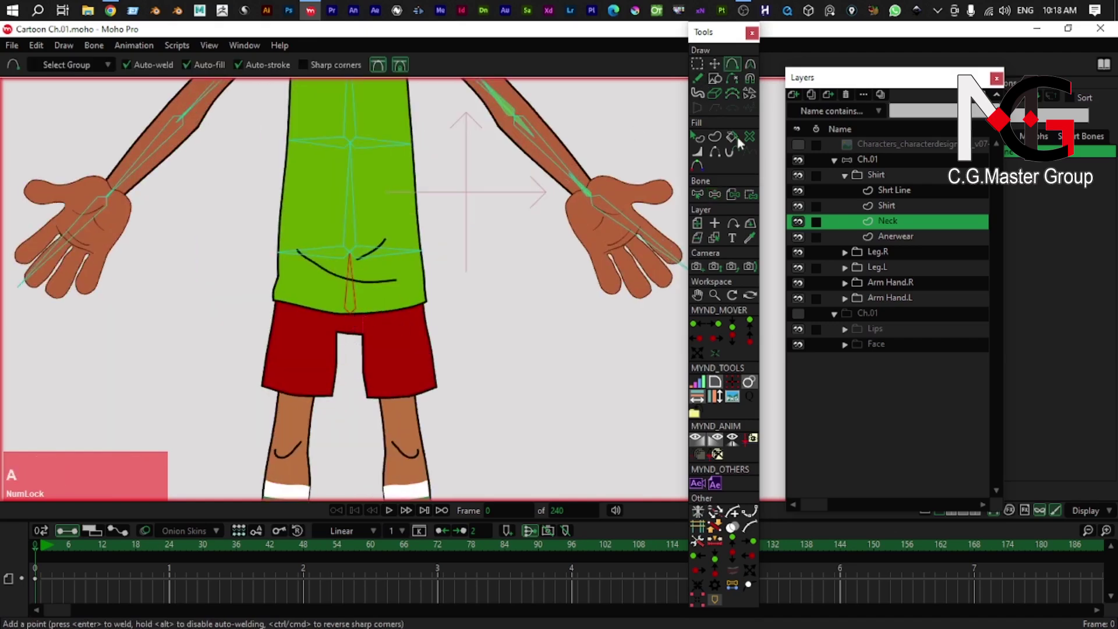
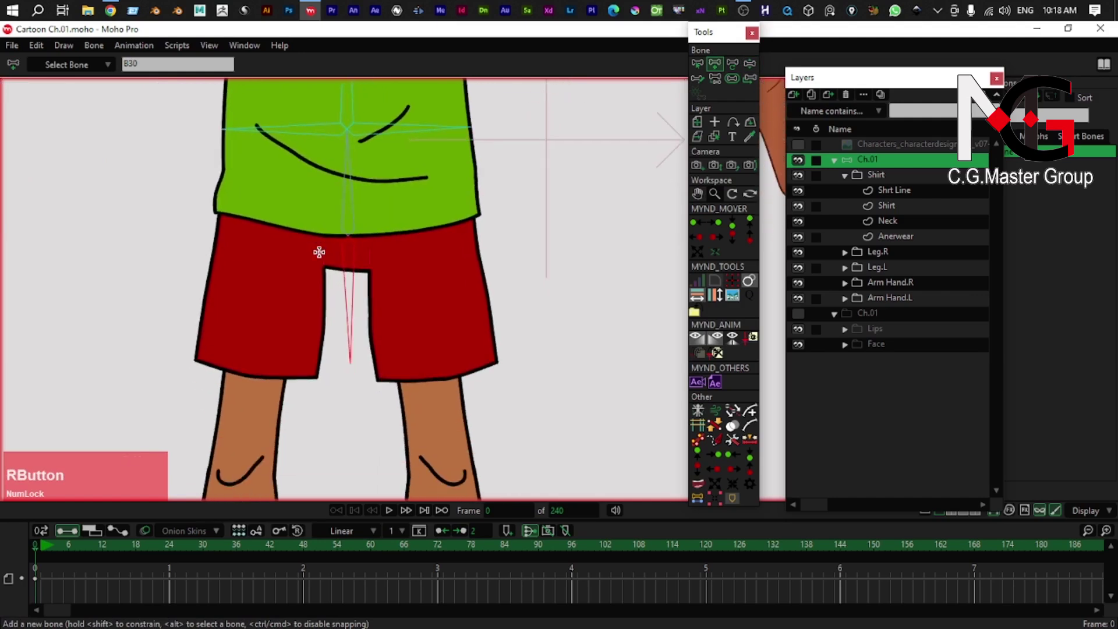
{"action": "key", "text": "a"}
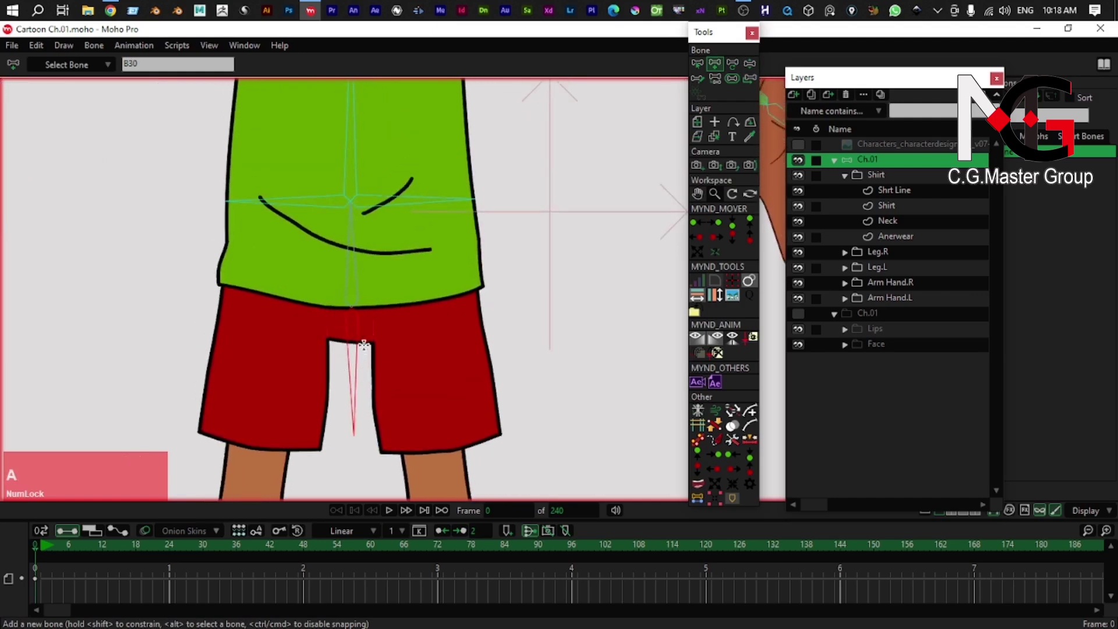
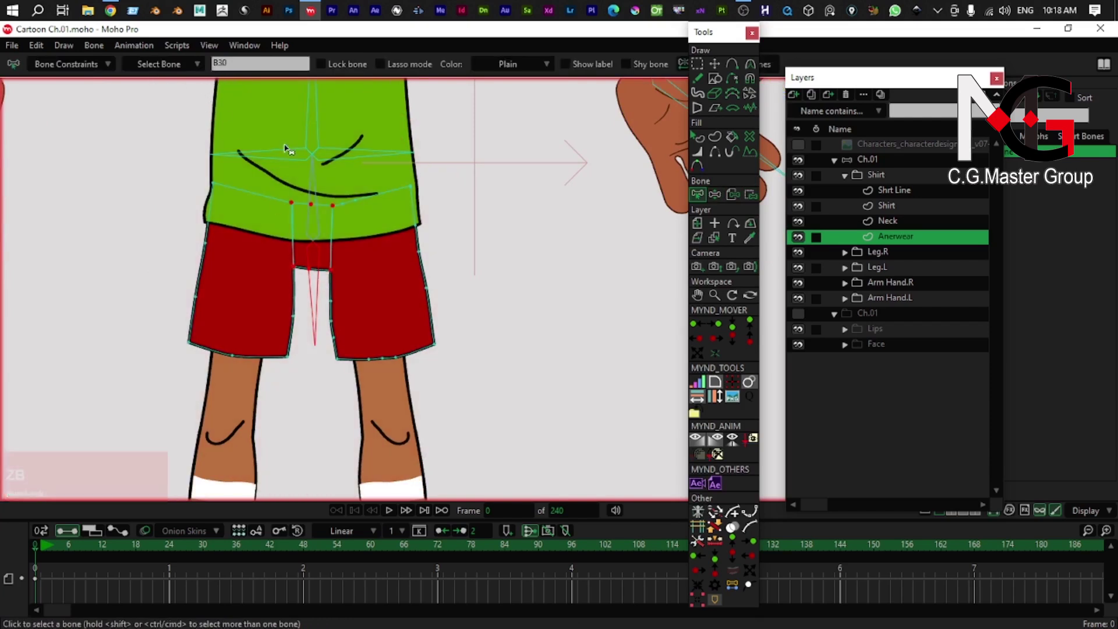
{"action": "key", "text": "s"}
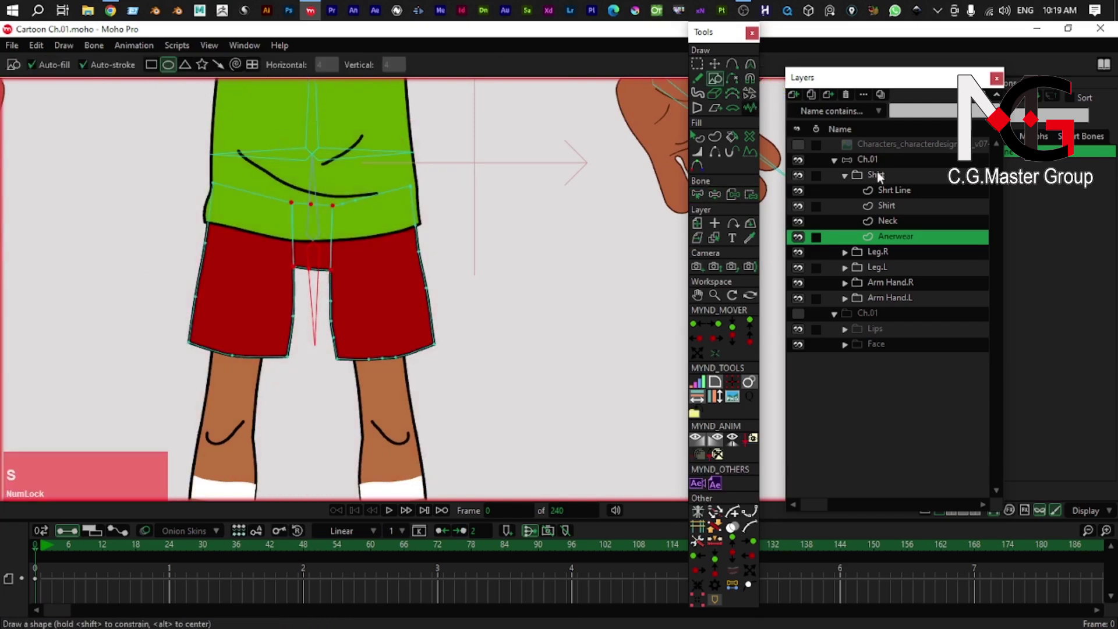
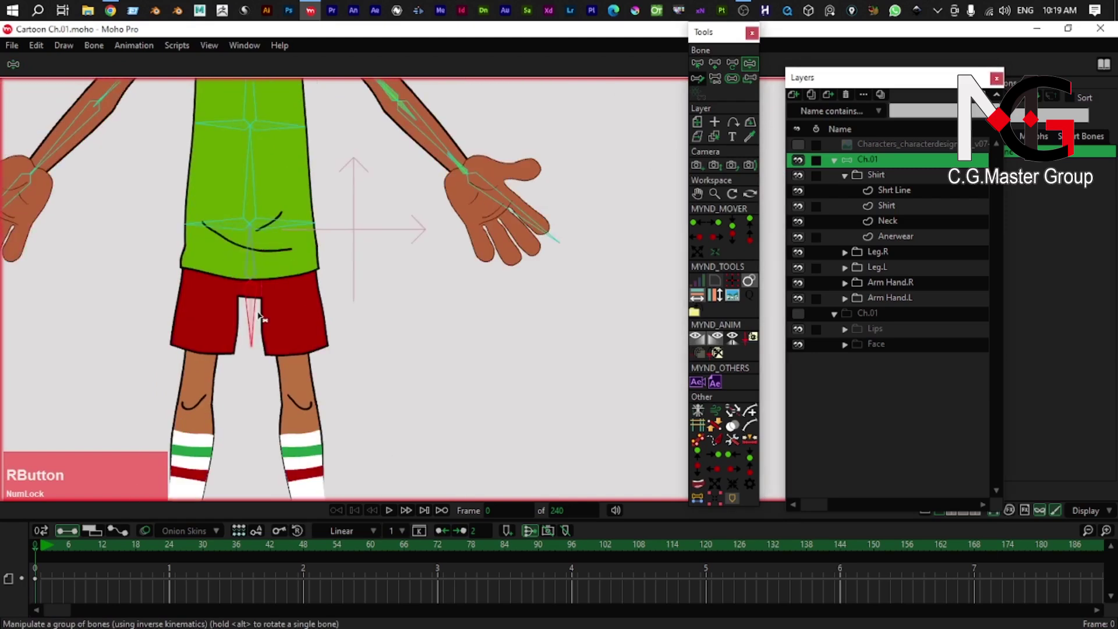
{"action": "left_click", "coordinate": [248, 199]}
- Bend the body to test the shorts binding, then undo to upright
{"action": "key", "text": "z"}
{"action": "scroll", "scroll_direction": "down", "scroll_amount": 3}
{"action": "right_click", "coordinate": [268, 226]}
{"action": "left_click", "coordinate": [274, 259]}
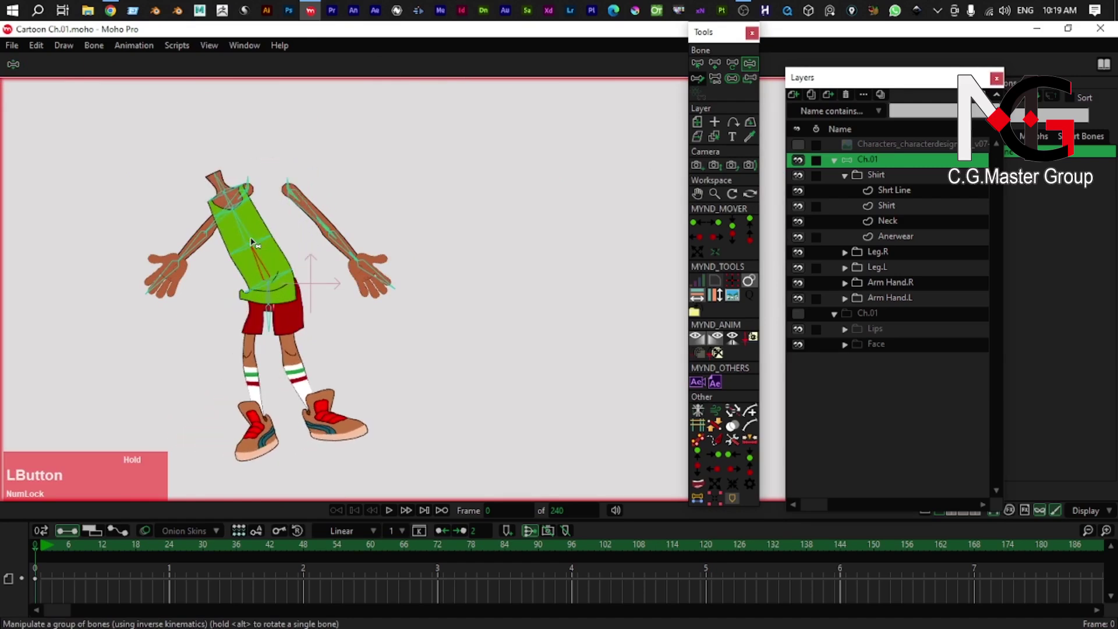
{"action": "scroll", "scroll_direction": "up", "scroll_amount": 3}
{"action": "right_click", "coordinate": [274, 238]}
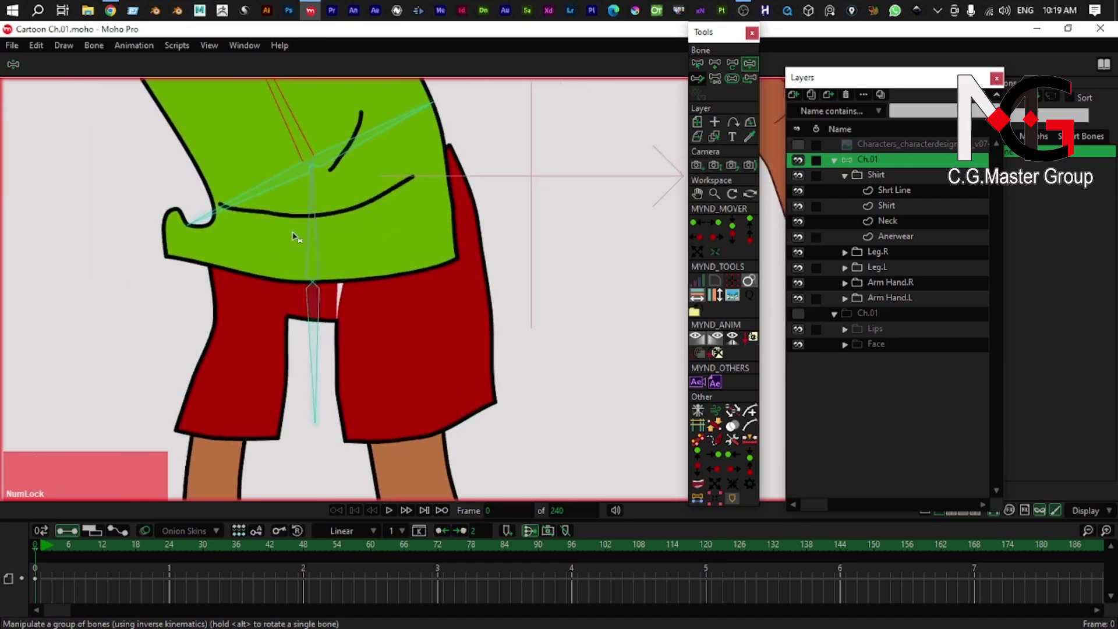
{"action": "key", "text": "ctrl+z"}
{"action": "left_click", "coordinate": [319, 228]}
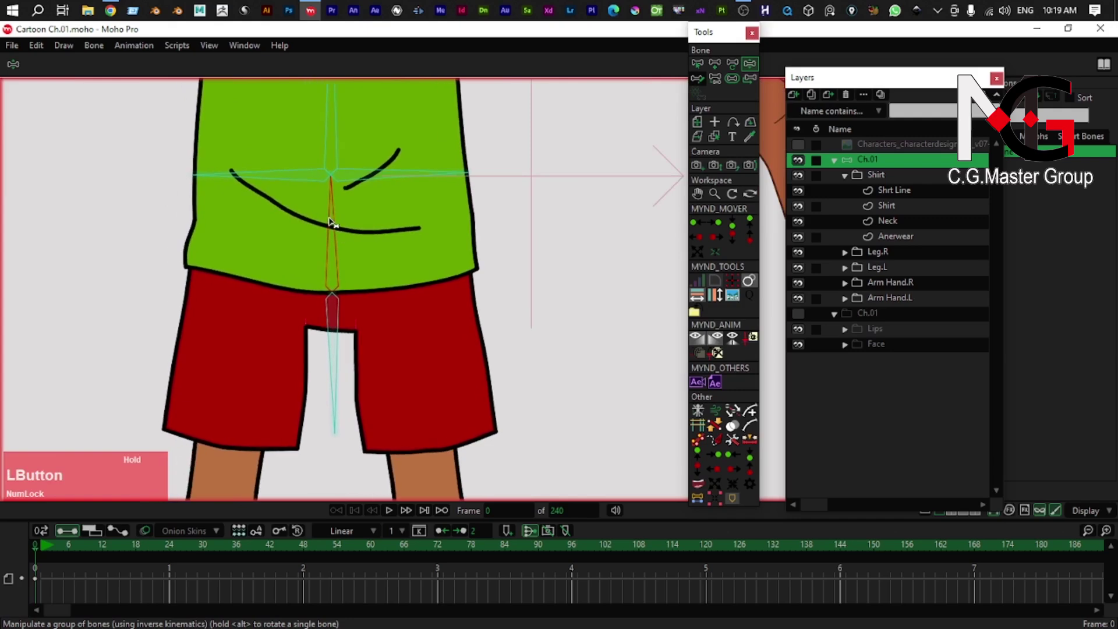
- Reparent the hip bone so the shorts tilt with the torso, keeping the shorts layer active
{"action": "key", "text": "z"}
{"action": "scroll", "scroll_direction": "down", "scroll_amount": 3}
{"action": "right_click", "coordinate": [340, 261]}
{"action": "scroll", "scroll_direction": "up", "scroll_amount": 3}
{"action": "right_click", "coordinate": [332, 233]}
{"action": "scroll", "scroll_direction": "up", "scroll_amount": 3}
{"action": "key", "text": "a"}
{"action": "scroll", "scroll_direction": "down", "scroll_amount": 3}
{"action": "left_click", "coordinate": [694, 68]}
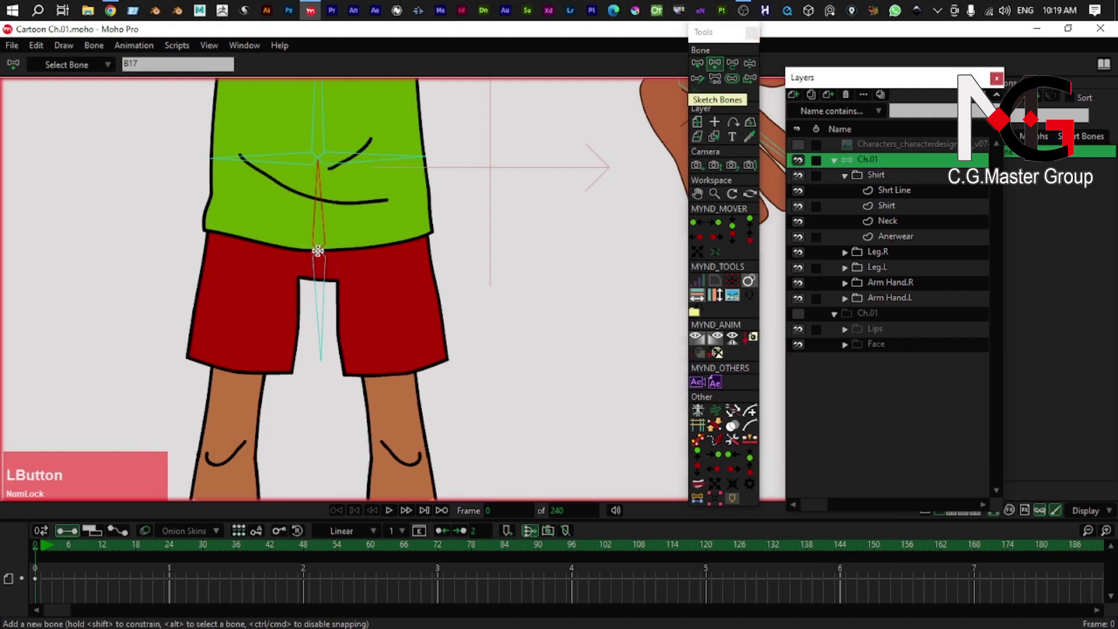
{"action": "type", "text": "o"}
{"action": "type", "text": "p"}
{"action": "left_click", "coordinate": [599, 210]}
{"action": "type", "text": "z"}
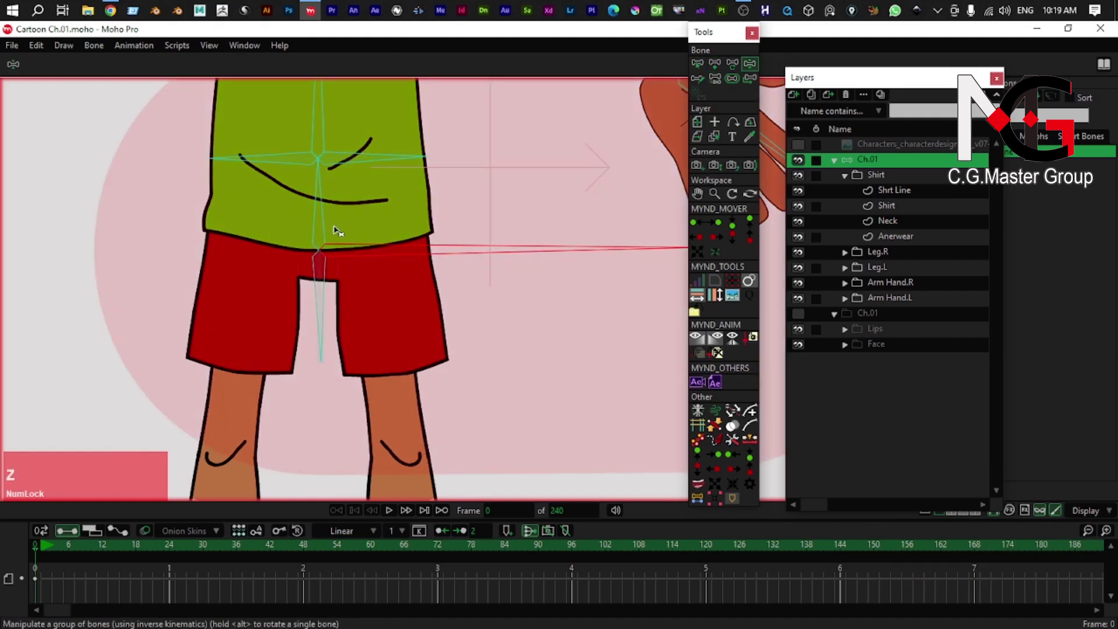
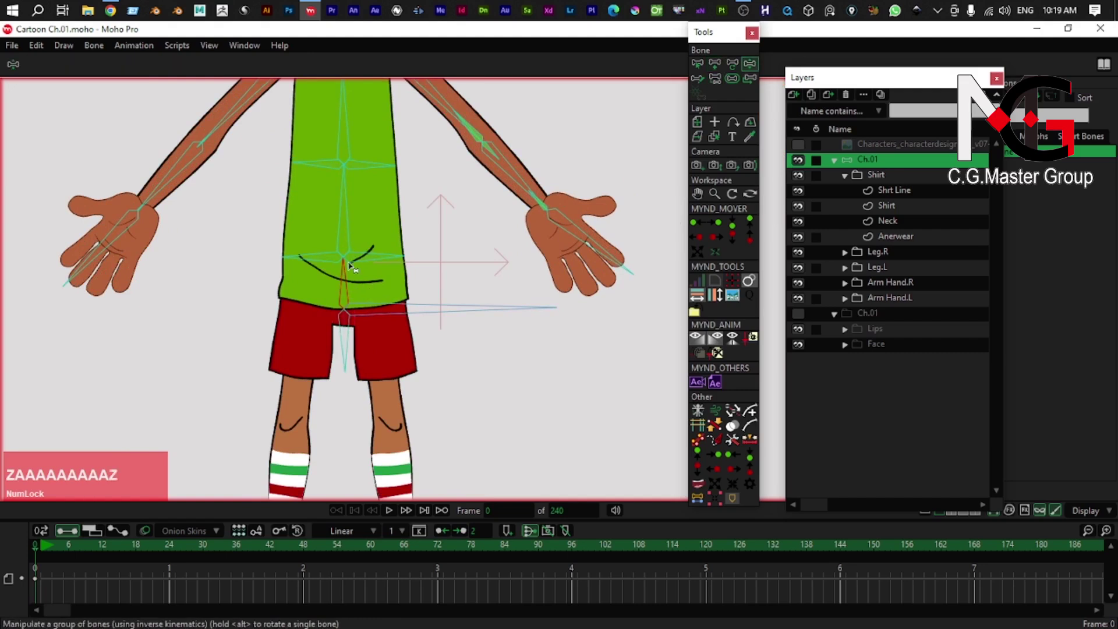
- Test-bend the torso twice, undo, and move down toward the left leg
{"action": "left_click", "coordinate": [339, 275]}
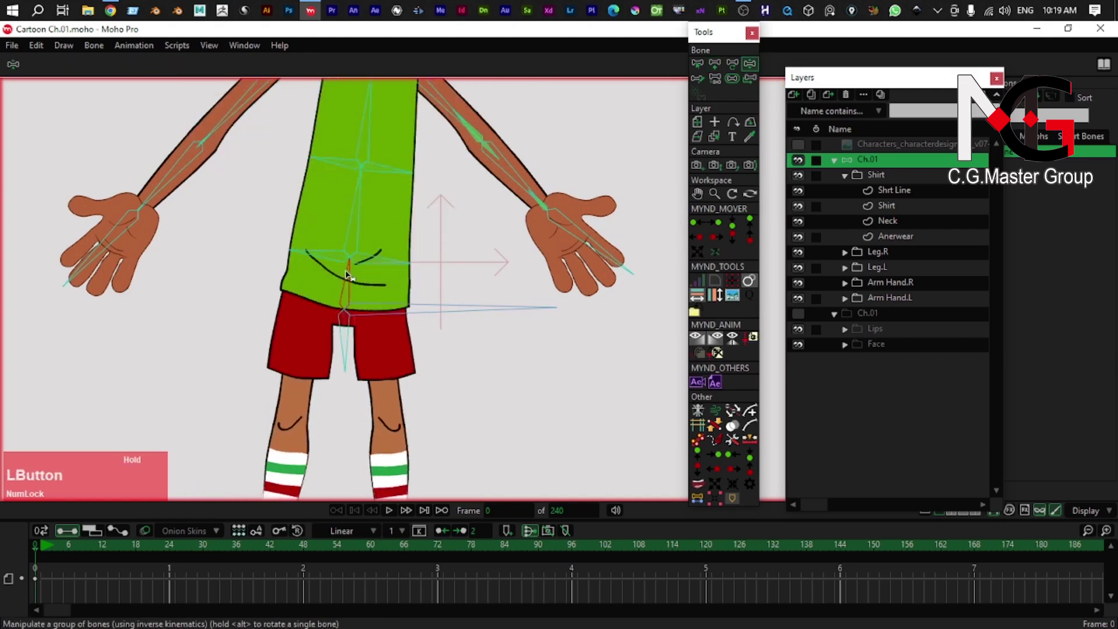
{"action": "key", "text": "ctrl+z"}
{"action": "left_click", "coordinate": [348, 342]}
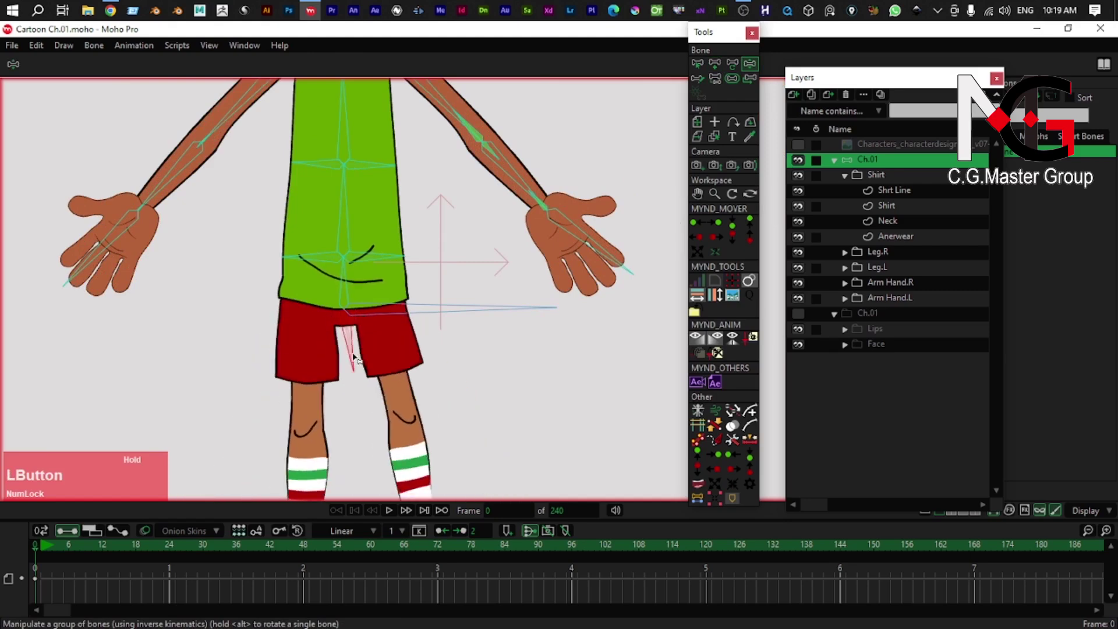
{"action": "key", "text": "ctrl+z"}
{"action": "scroll", "scroll_direction": "down", "scroll_amount": 3}
{"action": "right_click", "coordinate": [346, 309]}
{"action": "scroll", "scroll_direction": "up", "scroll_amount": 3}
{"action": "right_click", "coordinate": [337, 266]}
{"action": "scroll", "scroll_direction": "up", "scroll_amount": 3}
{"action": "right_click", "coordinate": [308, 276]}
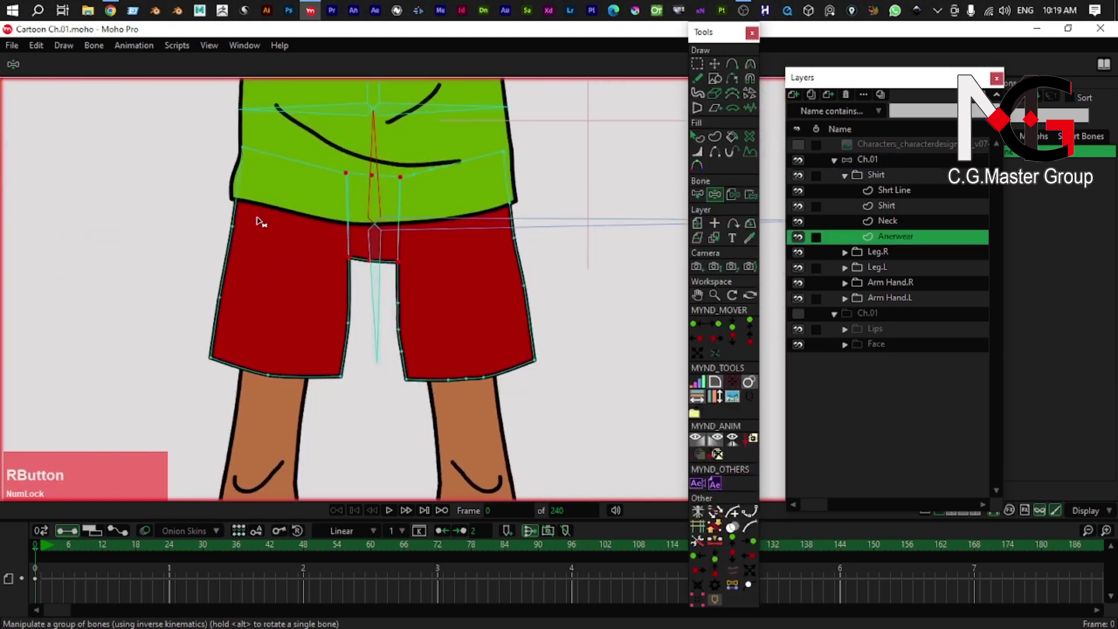
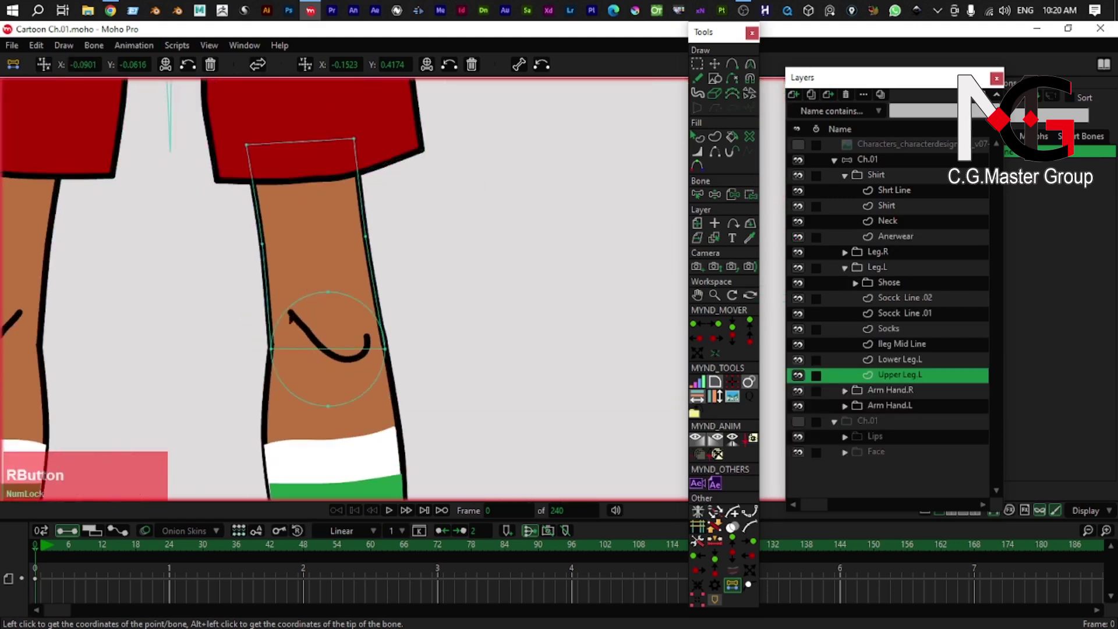
- Expand the Leg.L group, make Lower Leg.L active and frame the knee-to-sock artwork
{"action": "left_click", "coordinate": [259, 344]}
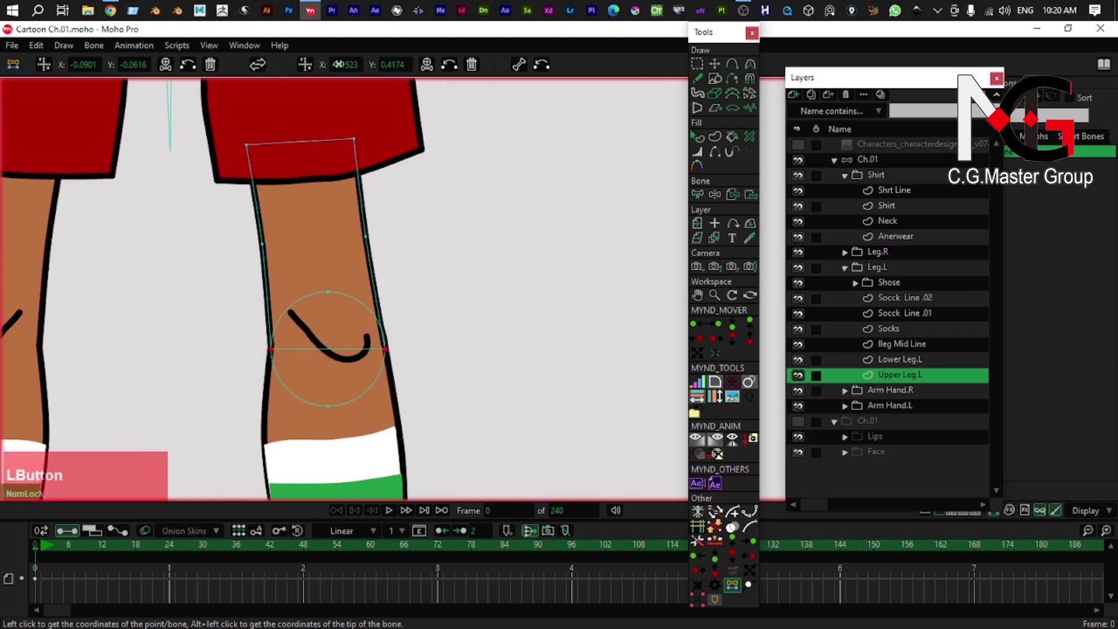
{"action": "left_click", "coordinate": [308, 68]}
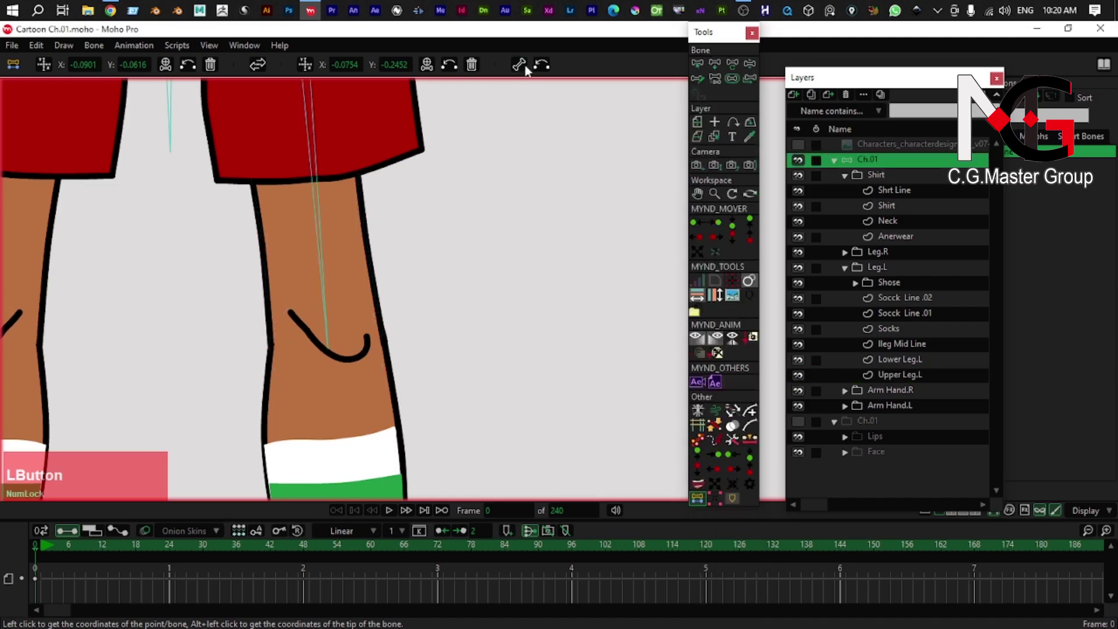
{"action": "scroll", "scroll_direction": "down", "scroll_amount": 3}
{"action": "right_click", "coordinate": [368, 313]}
{"action": "right_click", "coordinate": [367, 285]}
{"action": "scroll", "scroll_direction": "up", "scroll_amount": 3}
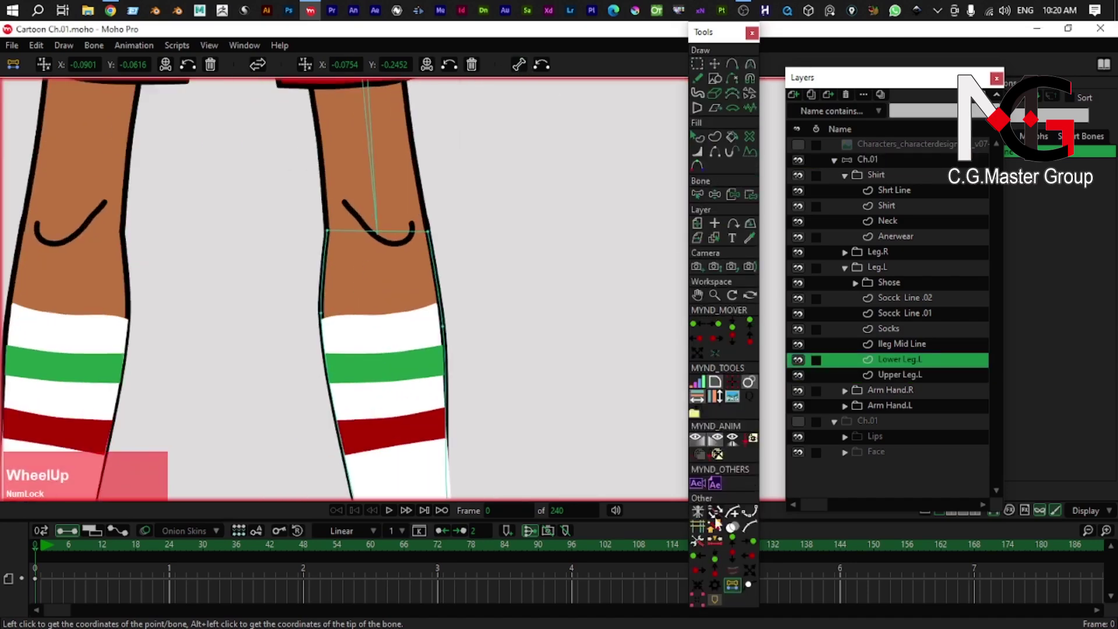
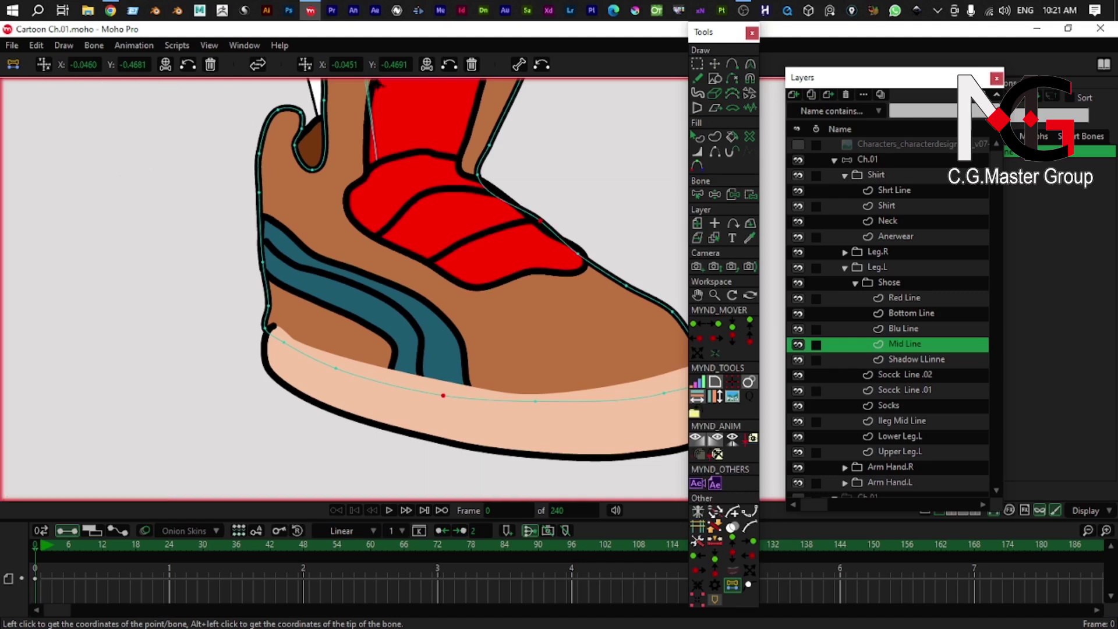
- Draw a new bone along the red strap of the left shoe on the Ch.01 bone layer
{"action": "left_click", "coordinate": [310, 69]}
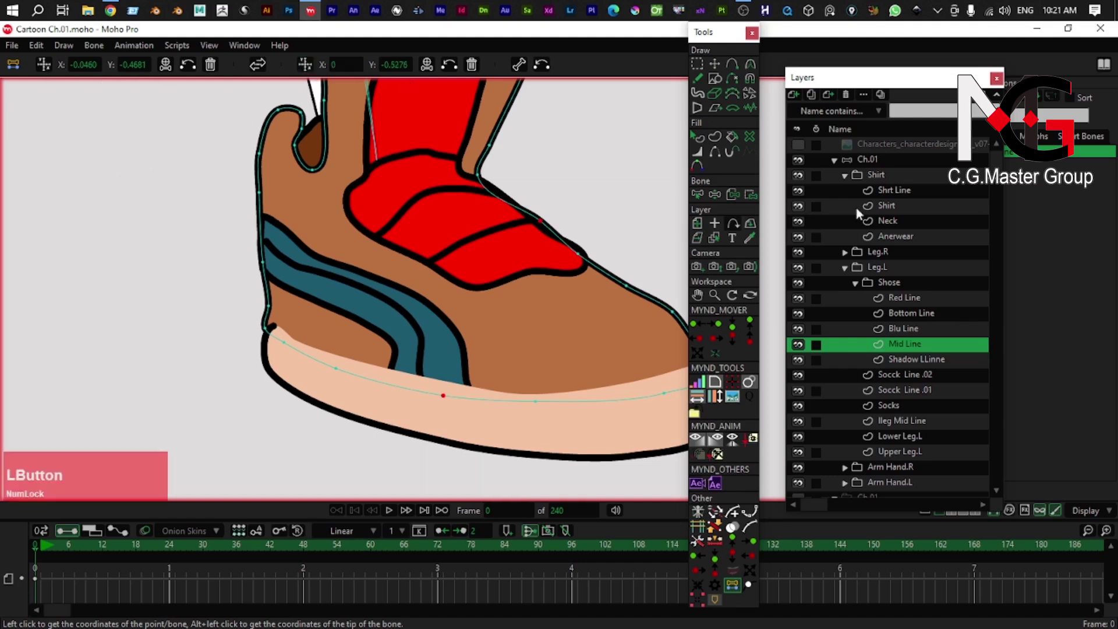
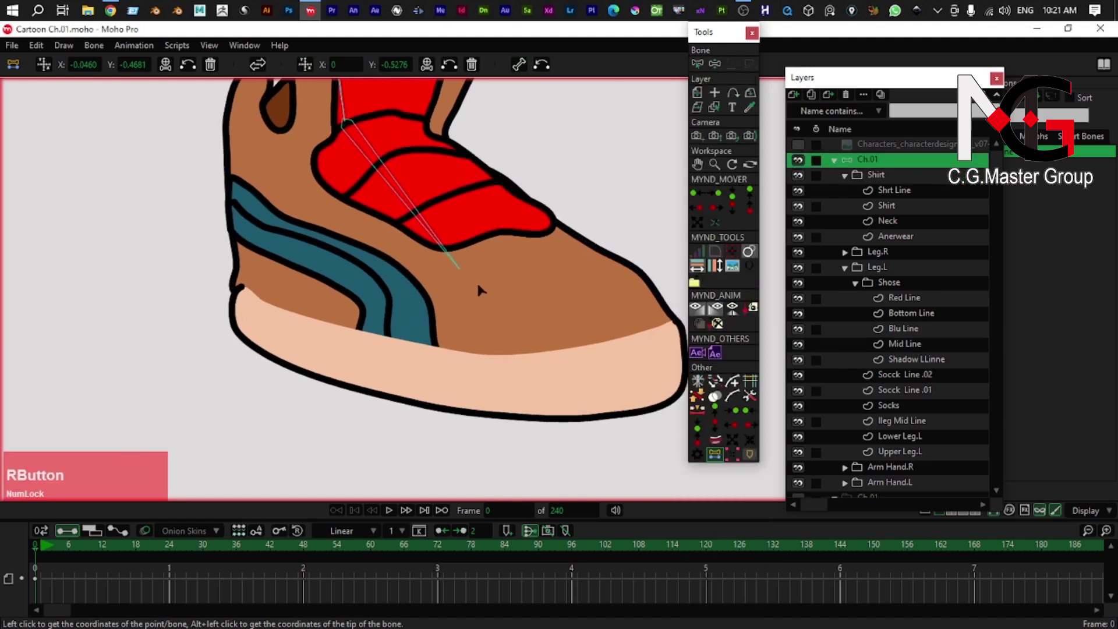
{"action": "right_click", "coordinate": [478, 253]}
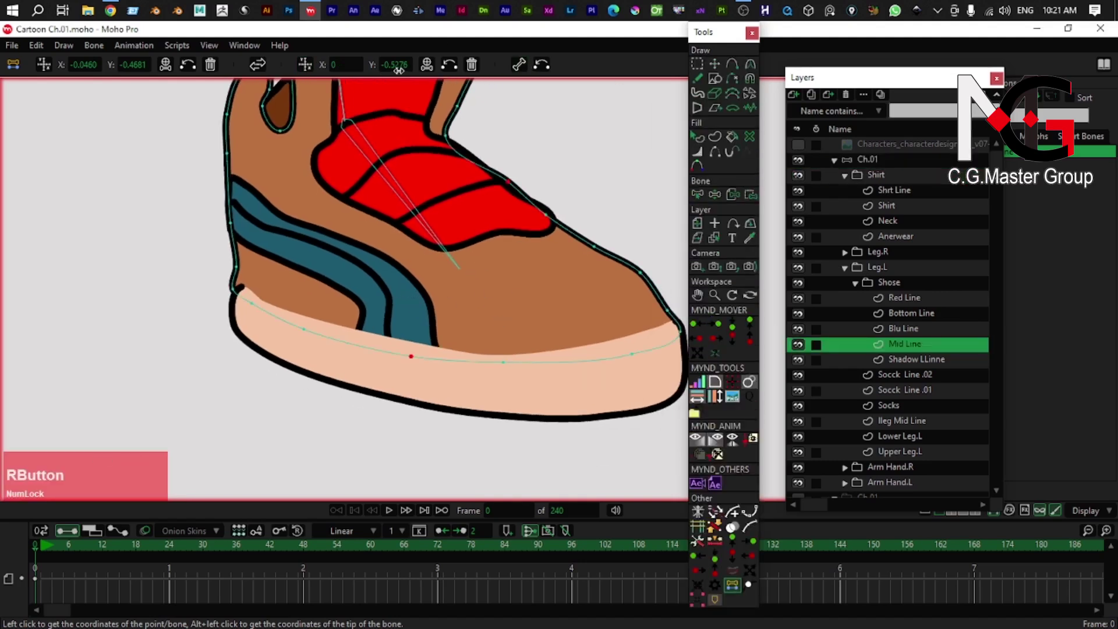
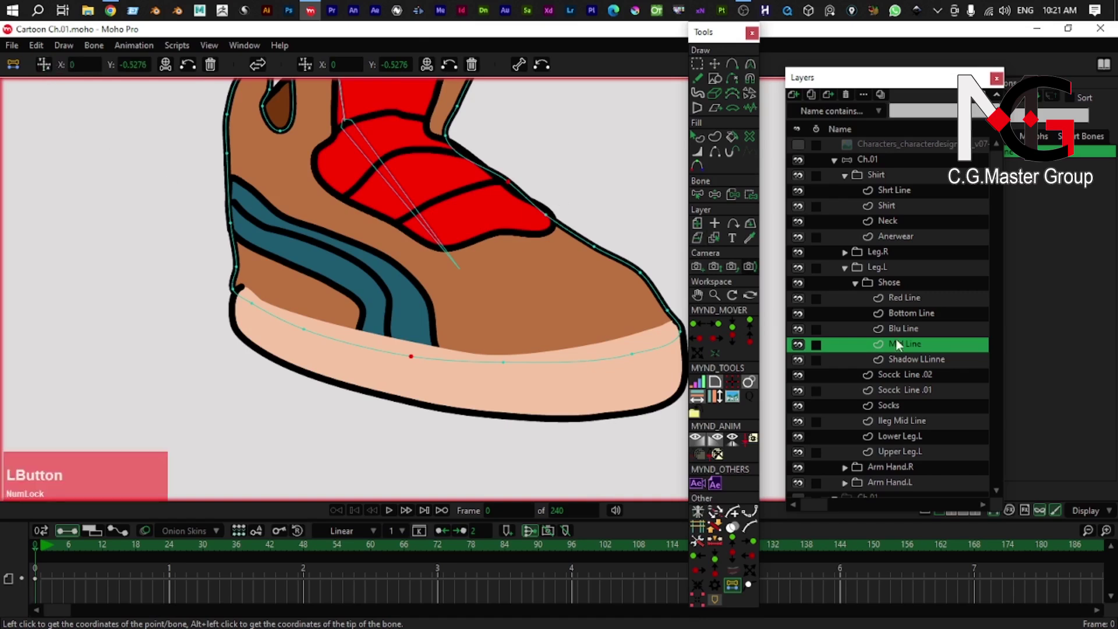
{"action": "left_click", "coordinate": [619, 347]}
{"action": "right_click", "coordinate": [552, 346]}
{"action": "left_click", "coordinate": [557, 314]}
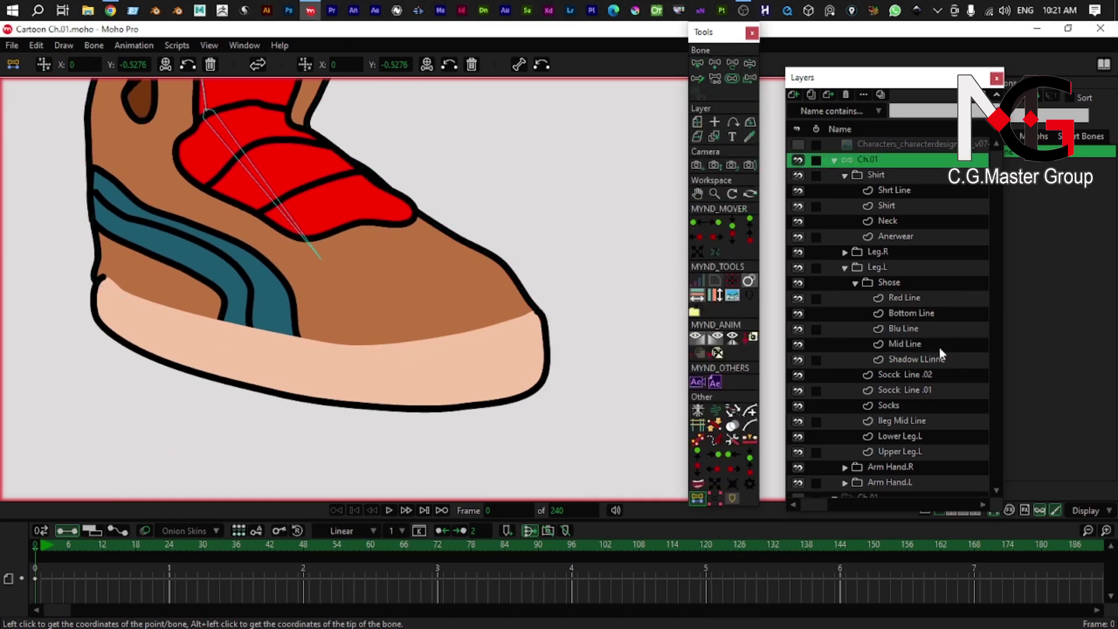
{"action": "key", "text": "alt+Num_Lock"}
{"action": "right_click", "coordinate": [438, 308]}
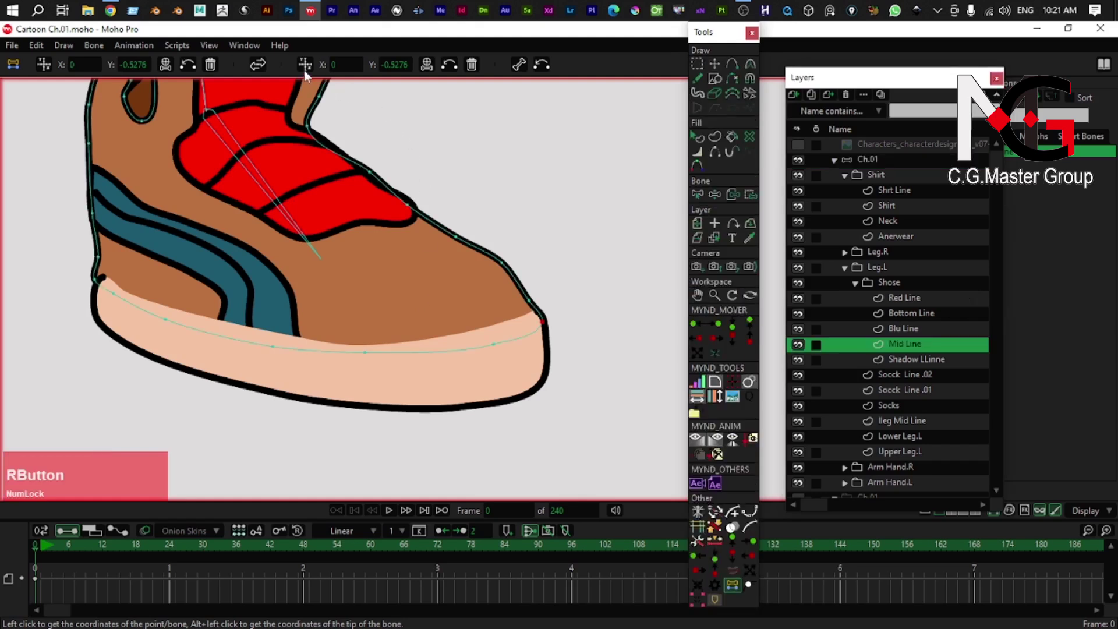
{"action": "left_click", "coordinate": [305, 74]}
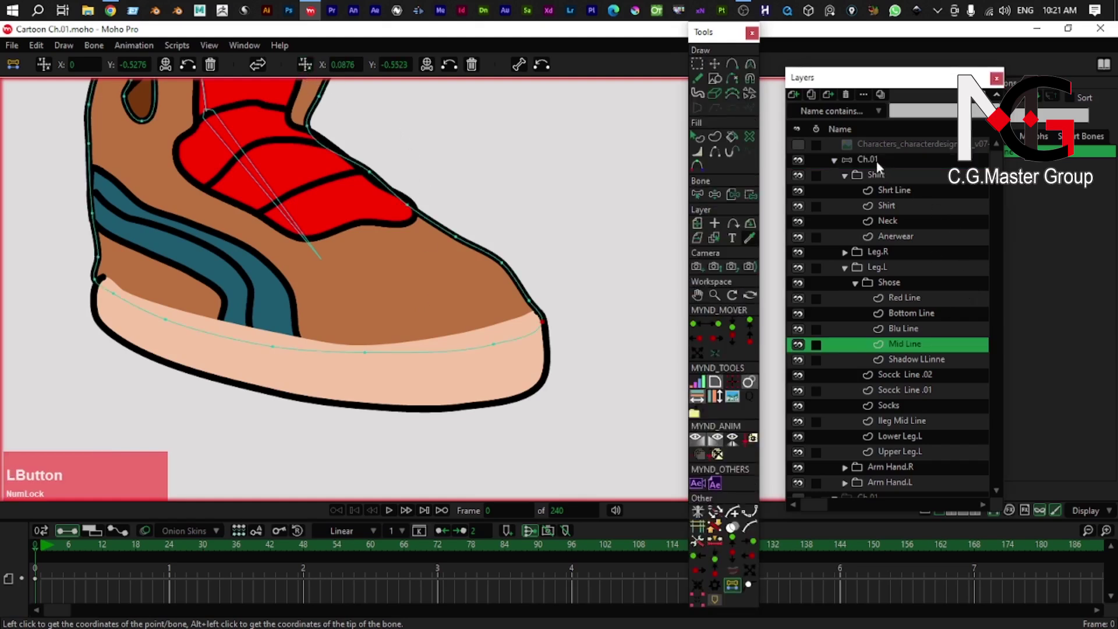
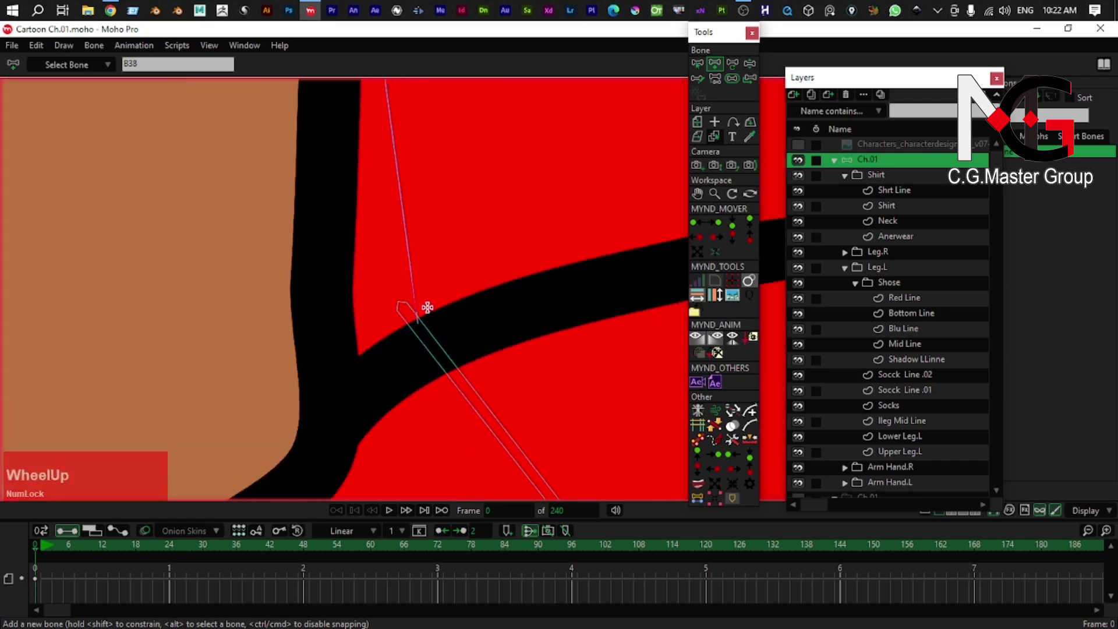
- Adjust the new shoe bone's position and pick it up for reparenting
{"action": "key", "text": "t"}
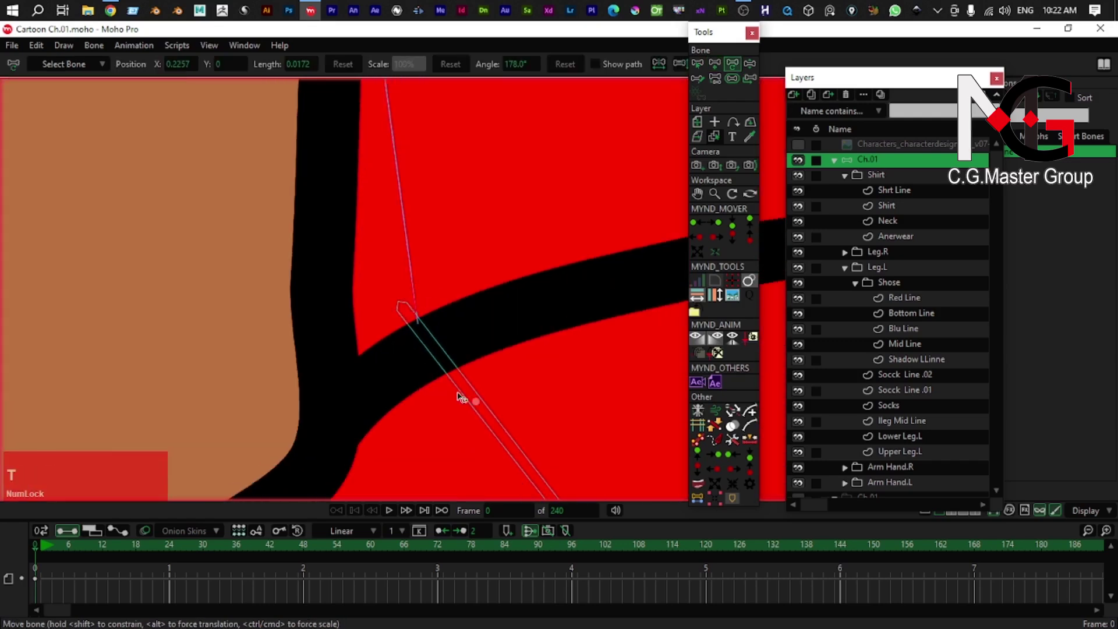
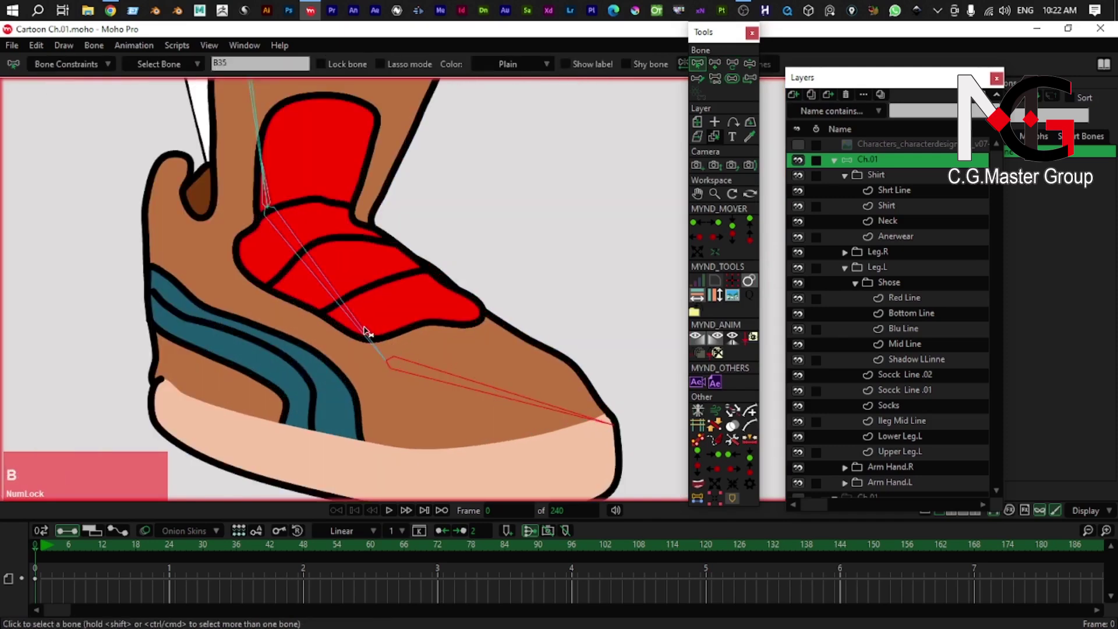
{"action": "left_click", "coordinate": [365, 325]}
{"action": "right_click", "coordinate": [367, 318]}
{"action": "key", "text": "p"}
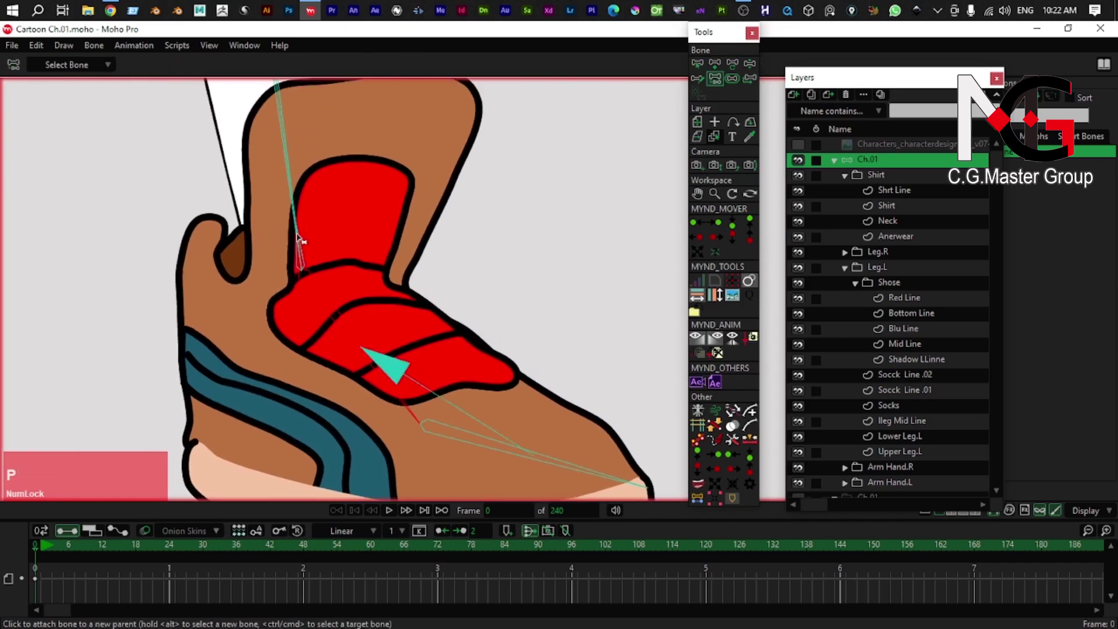
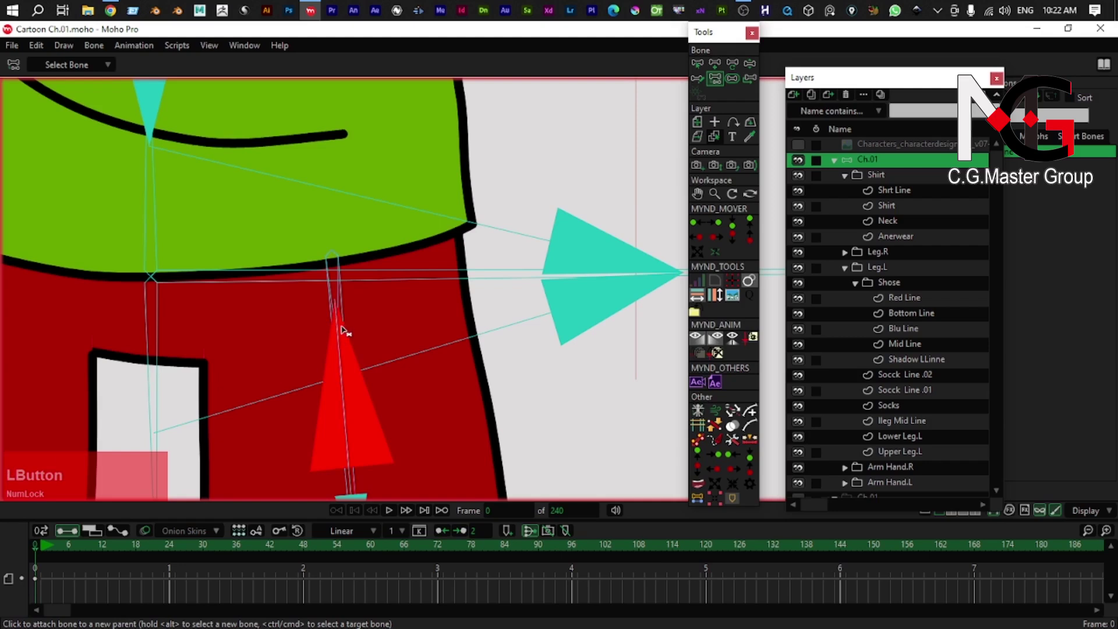
- Parent the shoe's foot bone to the lower left leg bone so the foot follows the leg
{"action": "key", "text": "ctrl+z"}
{"action": "type", "text": "zb"}
{"action": "left_click", "coordinate": [342, 322]}
{"action": "scroll", "scroll_direction": "down", "scroll_amount": 3}
{"action": "right_click", "coordinate": [339, 366]}
{"action": "key", "text": "p"}
{"action": "left_click", "coordinate": [347, 378]}
{"action": "right_click", "coordinate": [343, 402]}
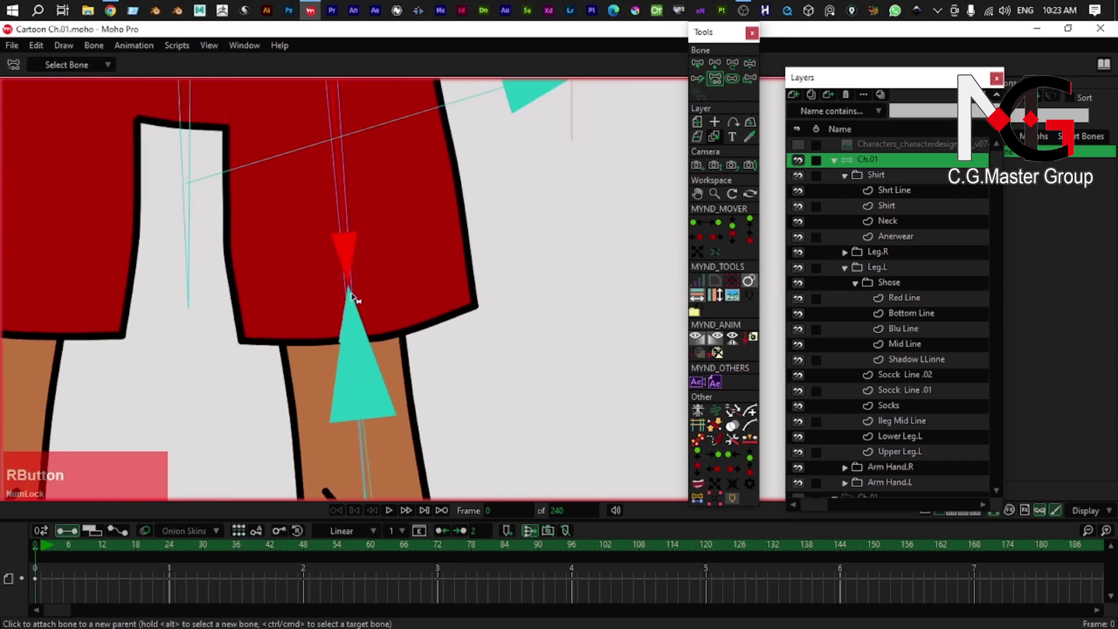
{"action": "scroll", "scroll_direction": "down", "scroll_amount": 3}
- Select left-leg bone B36 running from the hip into the shoe, ready to colour it
{"action": "right_click", "coordinate": [362, 296]}
{"action": "key", "text": "z"}
{"action": "right_click", "coordinate": [395, 382]}
{"action": "key", "text": "b"}
{"action": "scroll", "scroll_direction": "up", "scroll_amount": 3}
{"action": "left_click", "coordinate": [409, 304]}
{"action": "left_click", "coordinate": [402, 304]}
{"action": "scroll", "scroll_direction": "down", "scroll_amount": 3}
{"action": "right_click", "coordinate": [425, 341]}
{"action": "scroll", "scroll_direction": "down", "scroll_amount": 3}
{"action": "right_click", "coordinate": [410, 445]}
{"action": "scroll", "scroll_direction": "up", "scroll_amount": 3}
{"action": "right_click", "coordinate": [438, 416]}
{"action": "scroll", "scroll_direction": "up", "scroll_amount": 3}
{"action": "left_click", "coordinate": [405, 303]}
{"action": "scroll", "scroll_direction": "down", "scroll_amount": 3}
{"action": "left_click", "coordinate": [522, 71]}
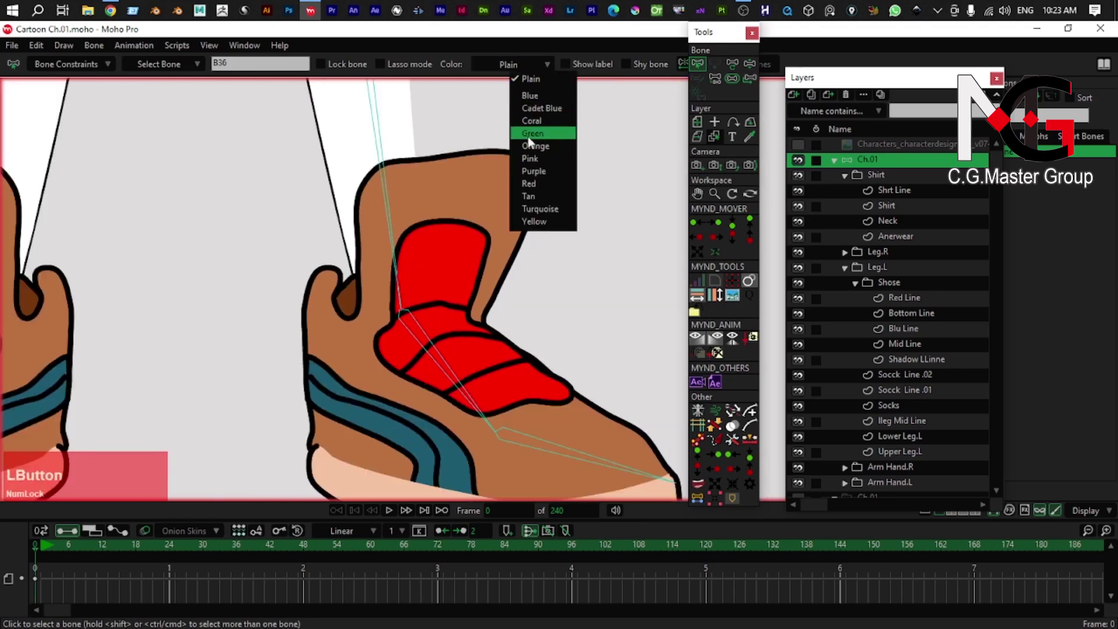
- Colour bone B36 Green, check its Bone Strength, and bend the left leg to test the shoe
{"action": "scroll", "scroll_direction": "down", "scroll_amount": 3}
{"action": "right_click", "coordinate": [360, 319]}
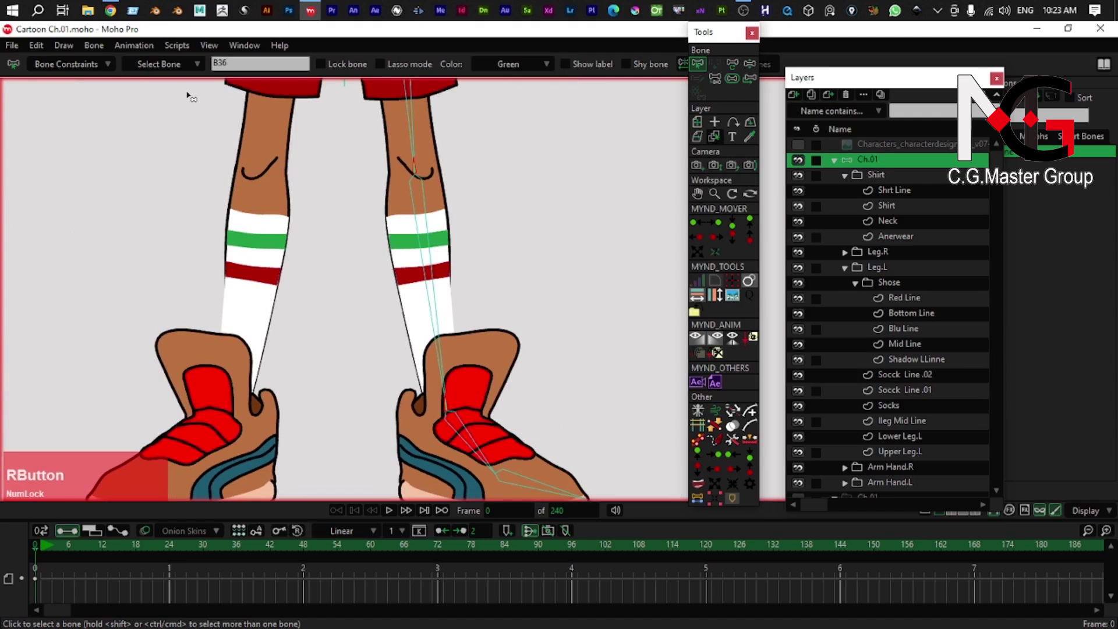
{"action": "key", "text": "s"}
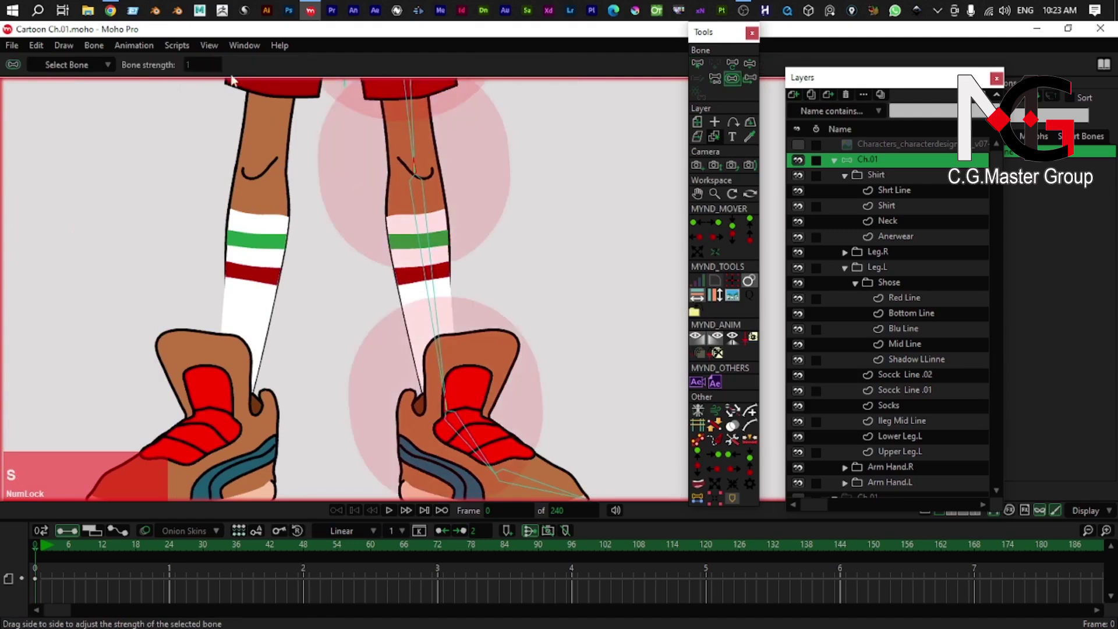
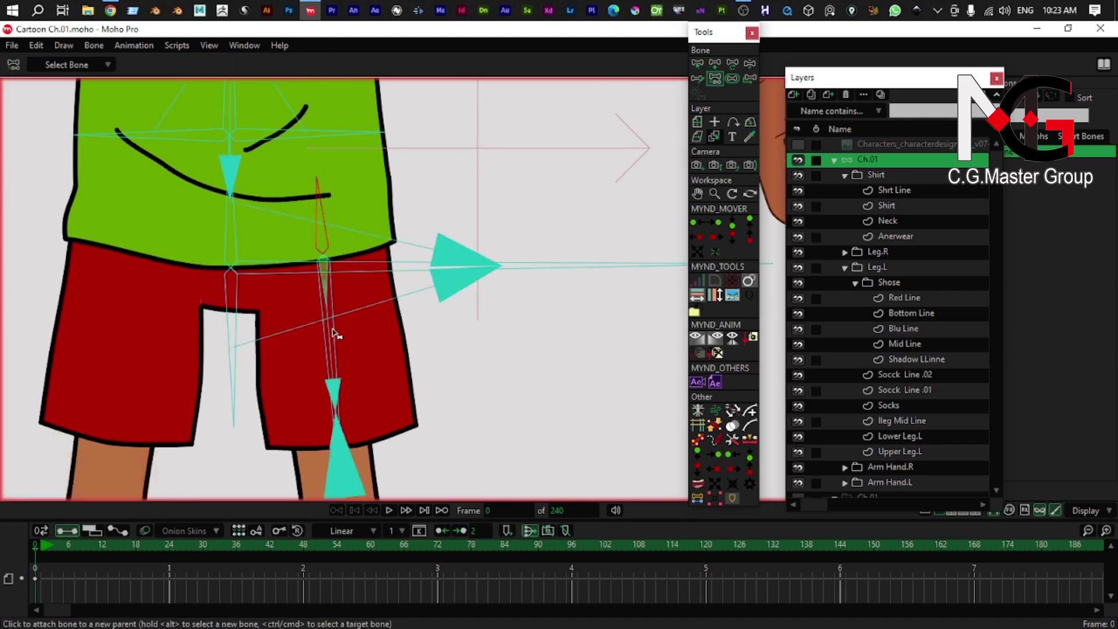
{"action": "key", "text": "b"}
{"action": "left_click", "coordinate": [336, 335]}
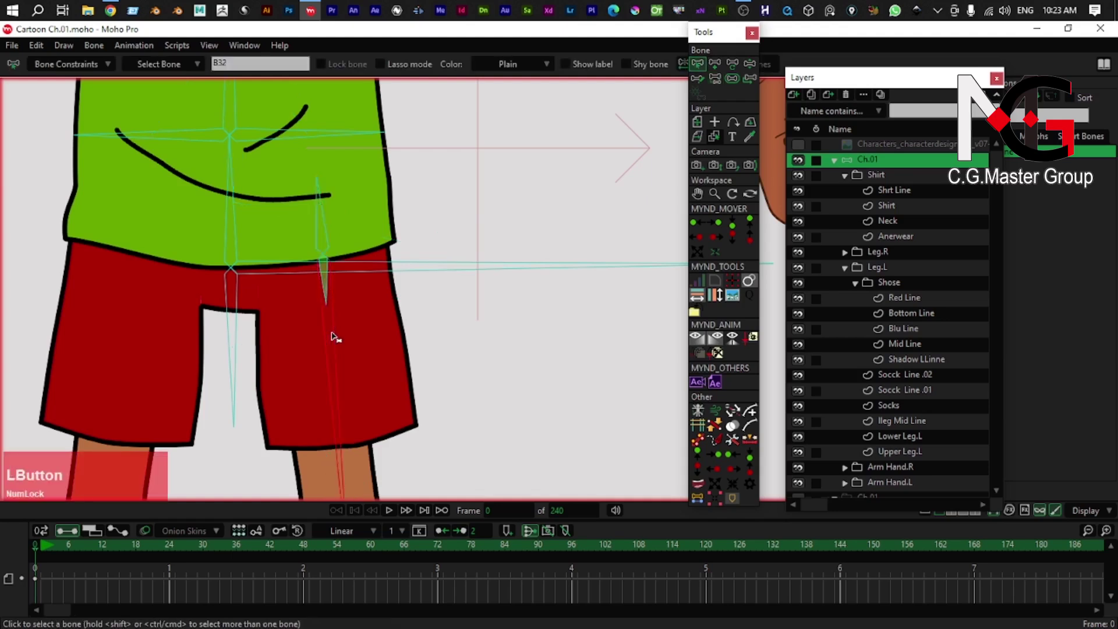
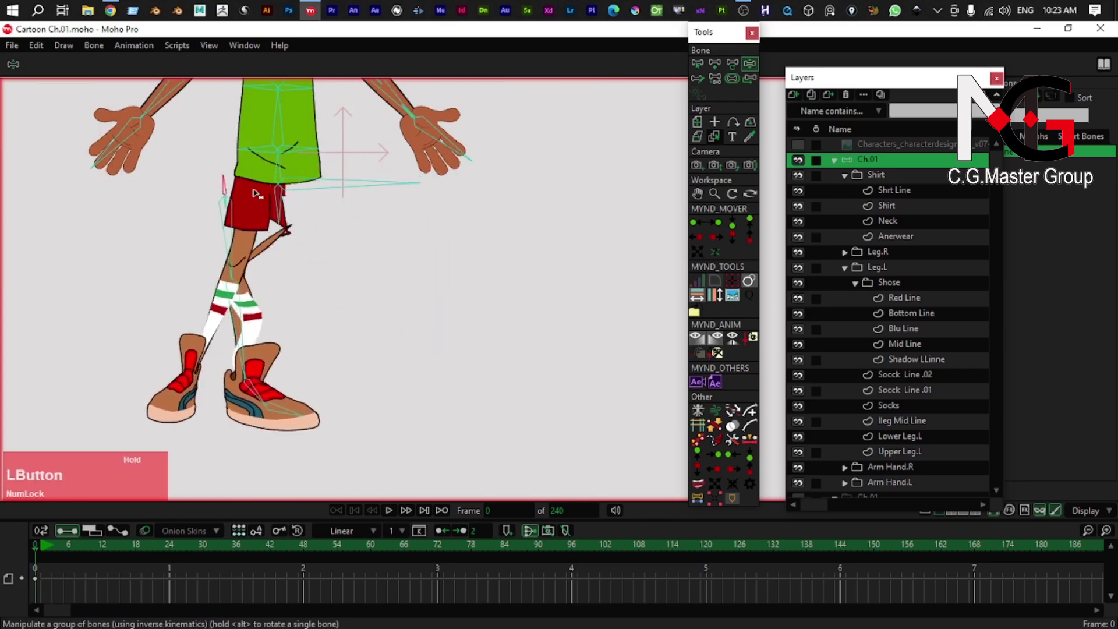
- Undo the test bend and re-pose the left leg to confirm the shoe is carried along
{"action": "key", "text": "ctrl+z"}
{"action": "scroll", "scroll_direction": "up", "scroll_amount": 3}
{"action": "right_click", "coordinate": [411, 284]}
{"action": "left_click", "coordinate": [404, 245]}
{"action": "scroll", "scroll_direction": "down", "scroll_amount": 3}
{"action": "key", "text": "z"}
{"action": "left_click", "coordinate": [397, 210]}
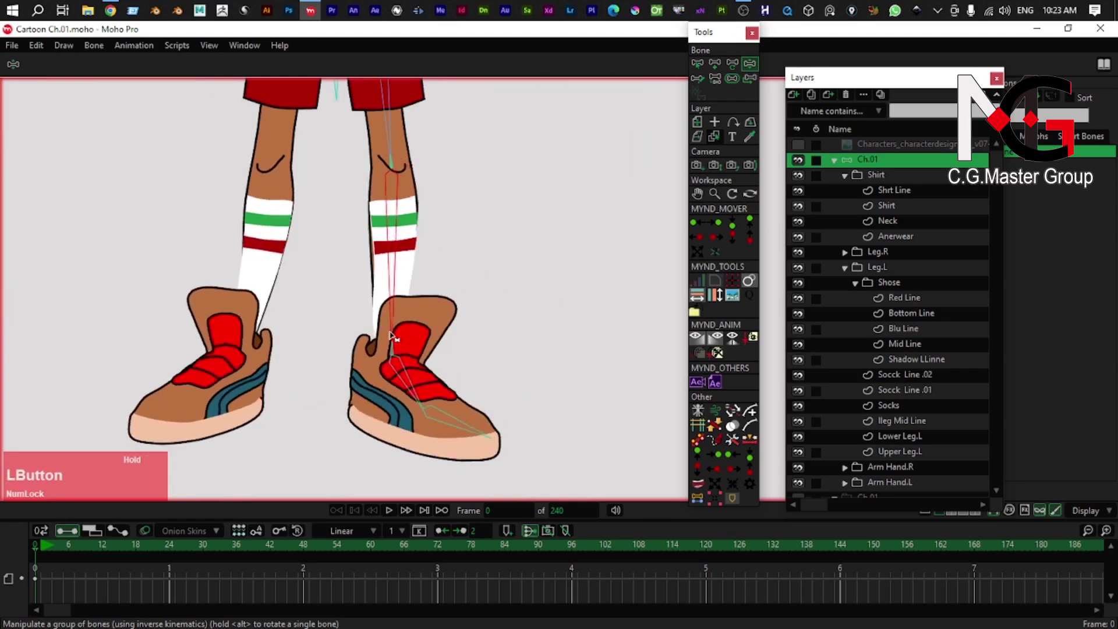
{"action": "key", "text": "ctrl+z"}
- Return the legs to their rest pose and expand the Leg.R group in the Layers panel
{"action": "scroll", "scroll_direction": "down", "scroll_amount": 3}
{"action": "right_click", "coordinate": [327, 322]}
{"action": "scroll", "scroll_direction": "up", "scroll_amount": 3}
{"action": "right_click", "coordinate": [331, 293]}
{"action": "right_click", "coordinate": [325, 286]}
{"action": "right_click", "coordinate": [353, 292]}
{"action": "scroll", "scroll_direction": "down", "scroll_amount": 3}
{"action": "right_click", "coordinate": [204, 308]}
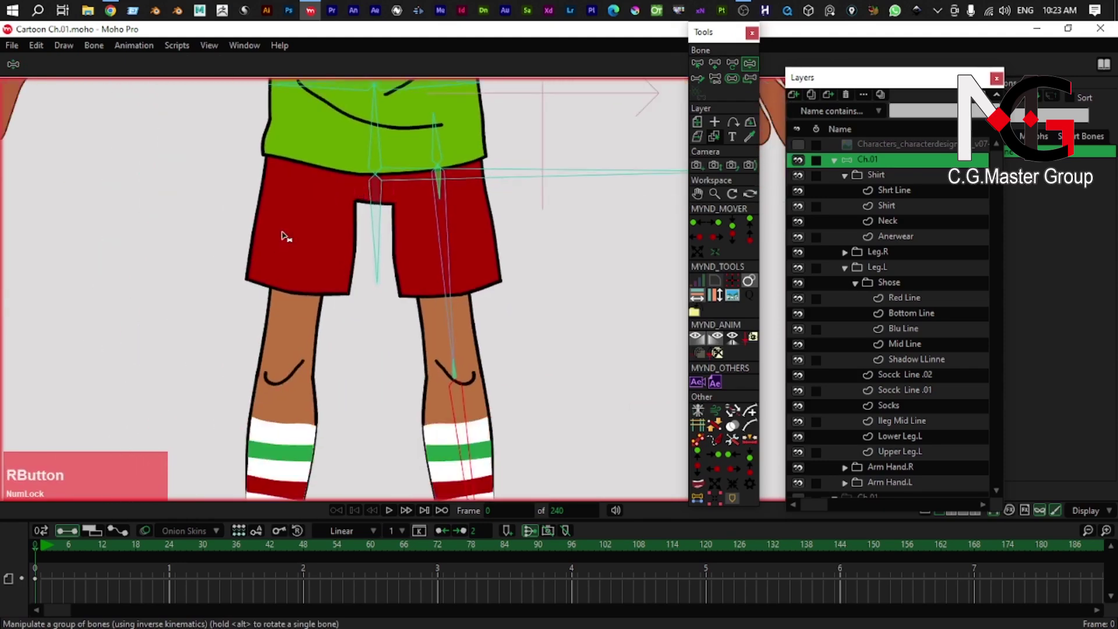
{"action": "right_click", "coordinate": [294, 217]}
{"action": "right_click", "coordinate": [300, 218]}
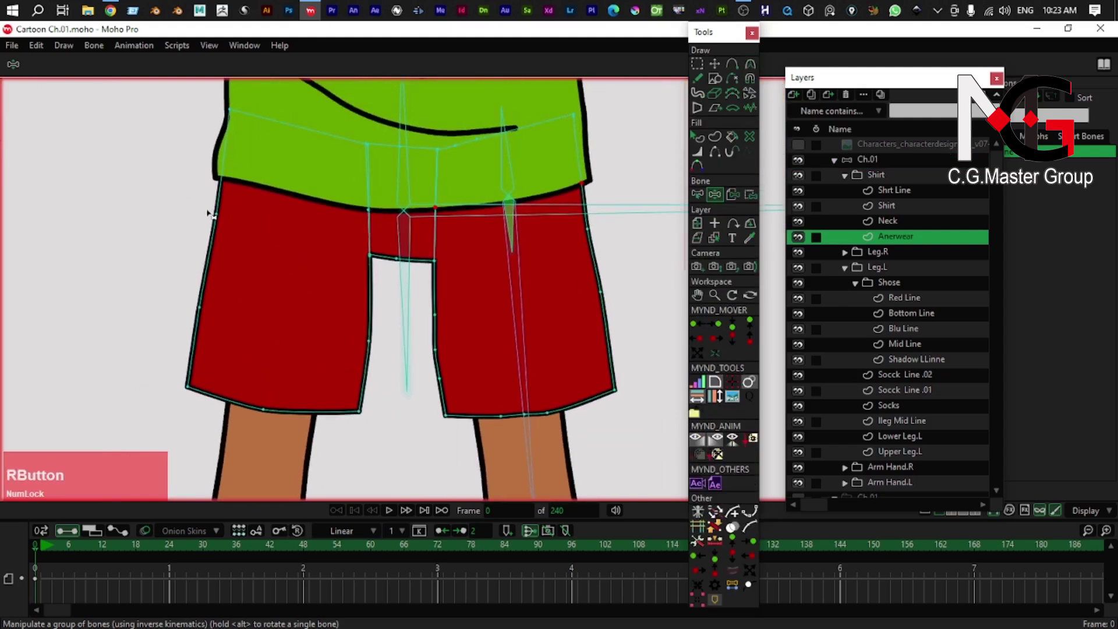
{"action": "left_click", "coordinate": [739, 588]}
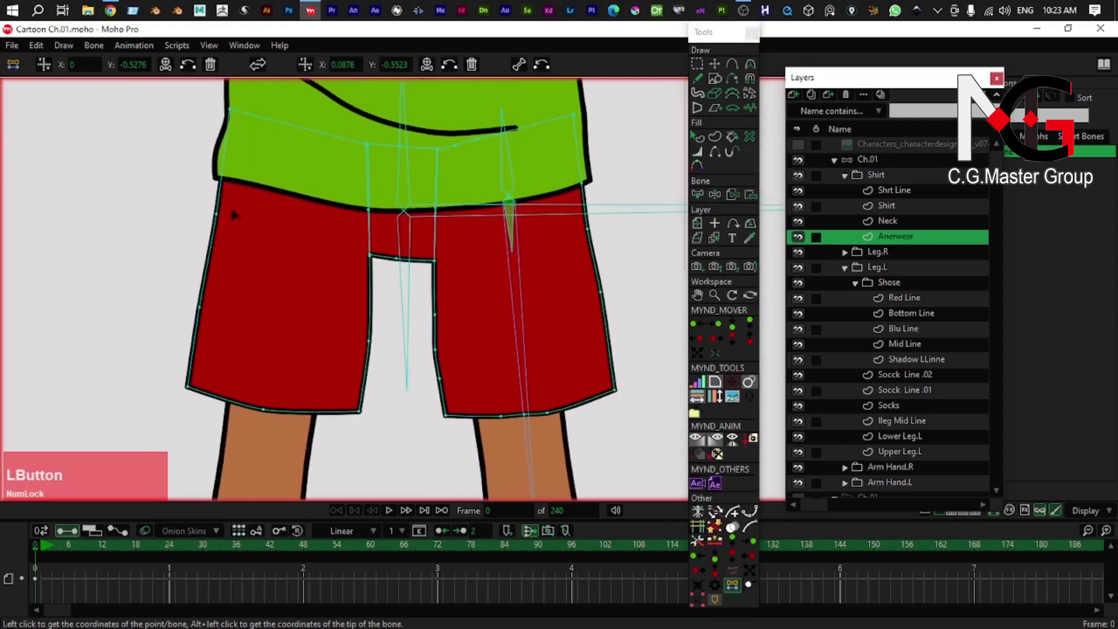
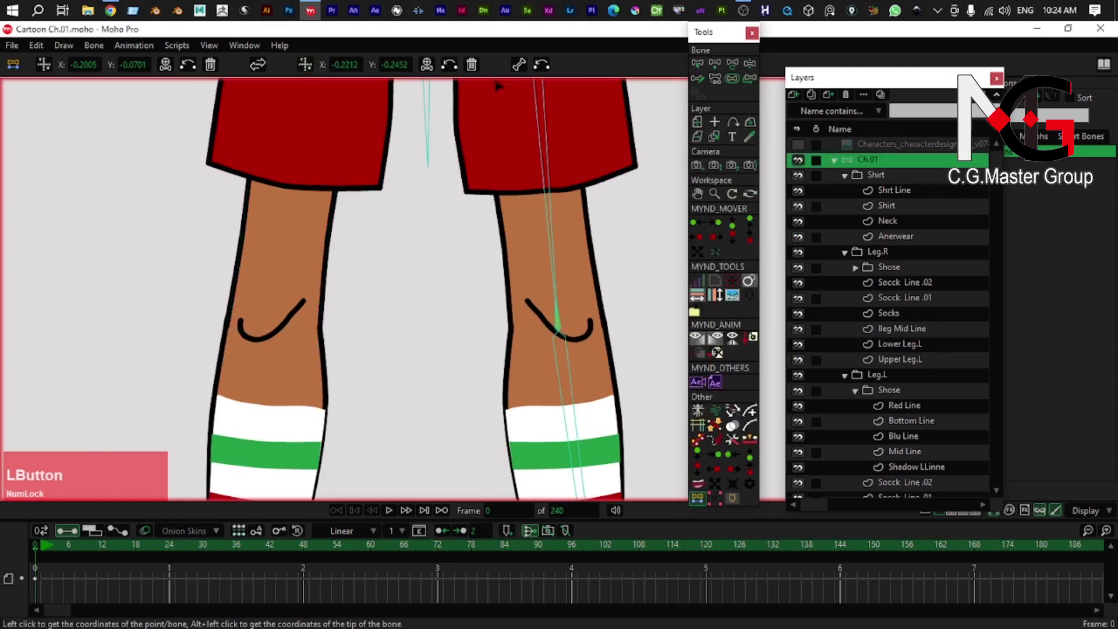
- Hide the Shose group and bind the Lower Leg.L bottom points to the leg bone
{"action": "right_click", "coordinate": [357, 300]}
{"action": "right_click", "coordinate": [304, 245]}
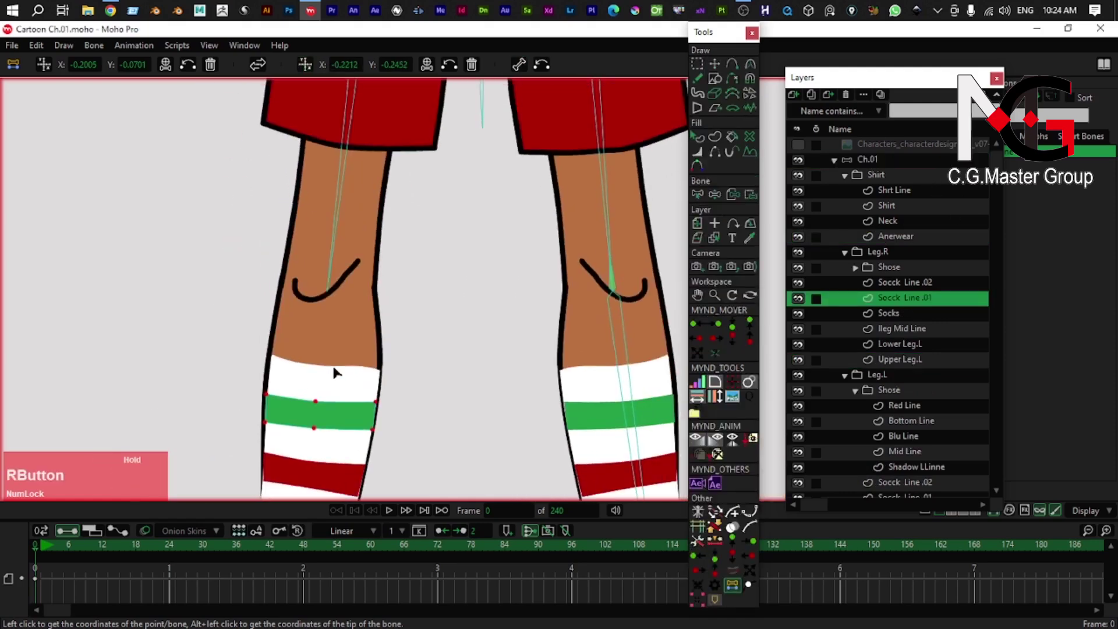
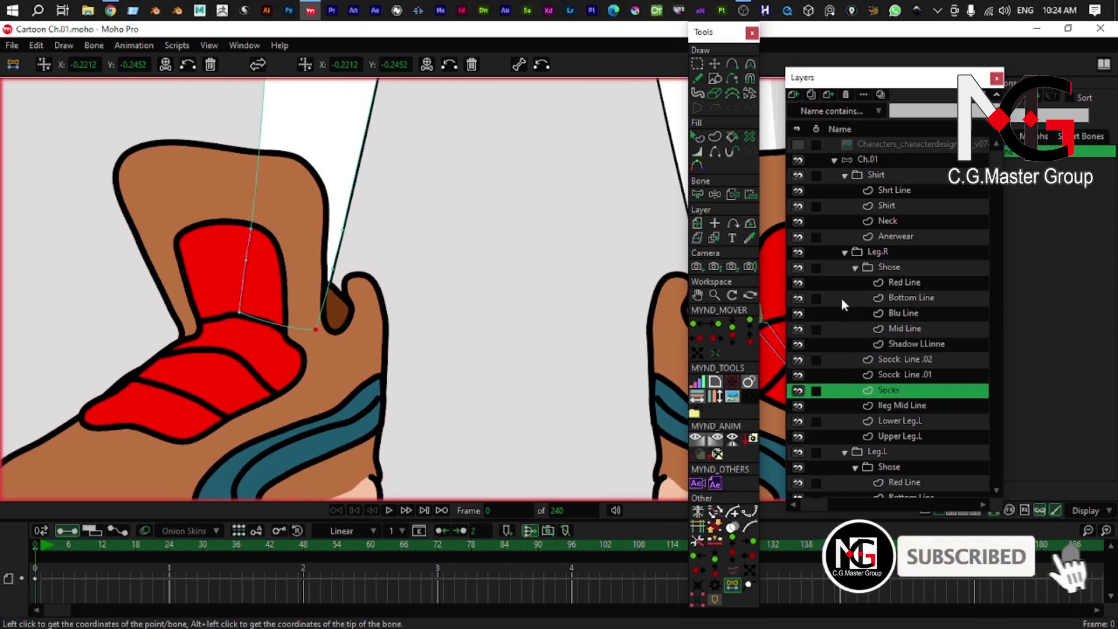
{"action": "left_click", "coordinate": [803, 274]}
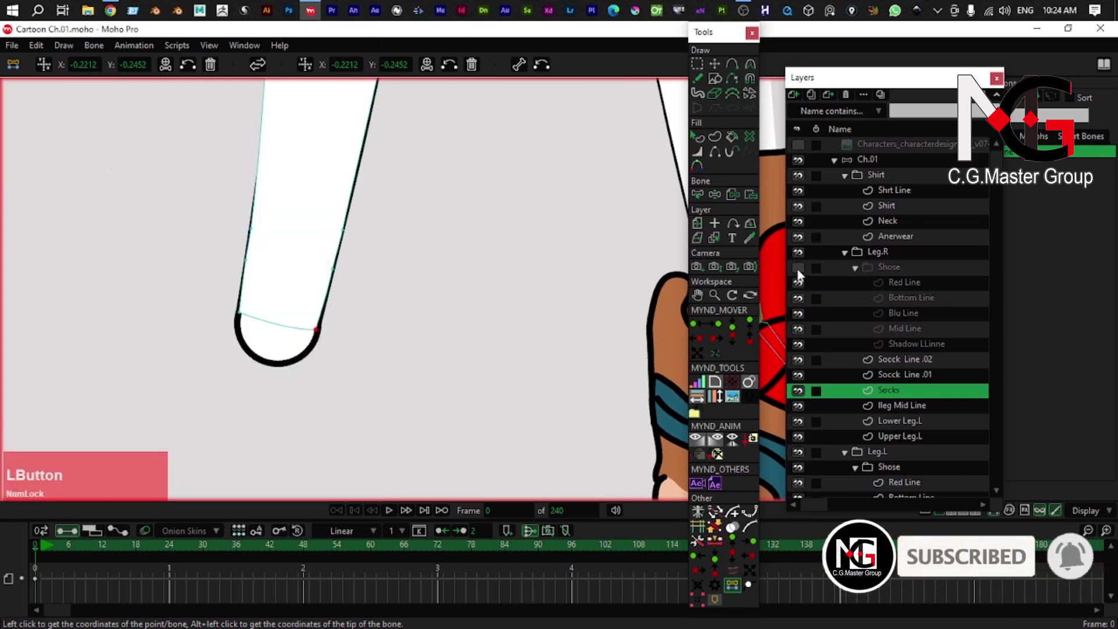
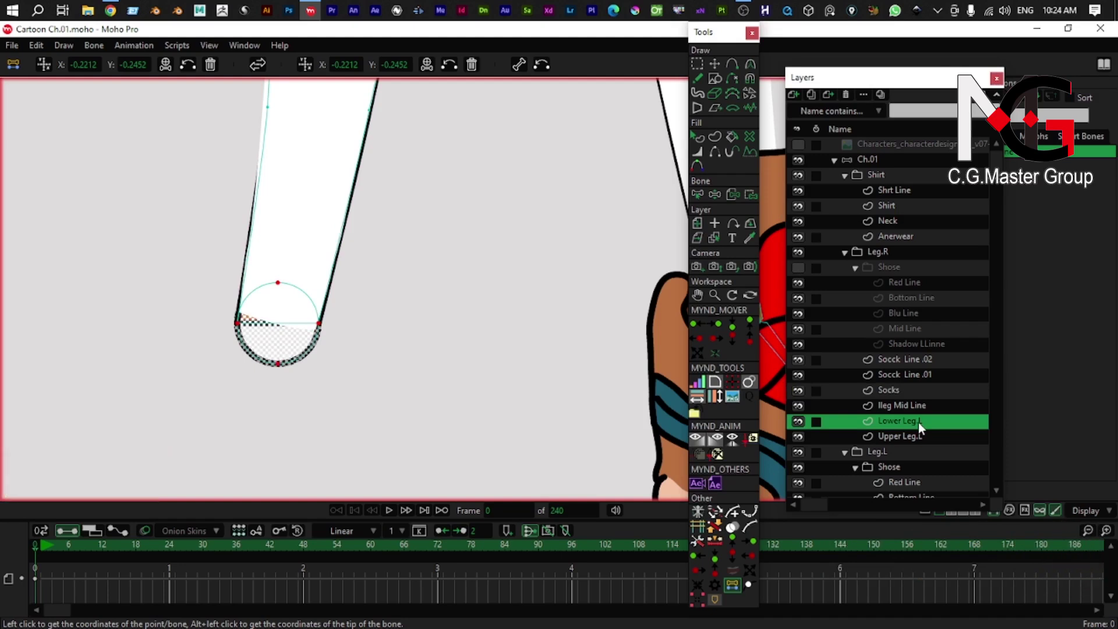
{"action": "scroll", "scroll_direction": "up", "scroll_amount": 3}
{"action": "right_click", "coordinate": [284, 361]}
{"action": "left_click", "coordinate": [301, 406]}
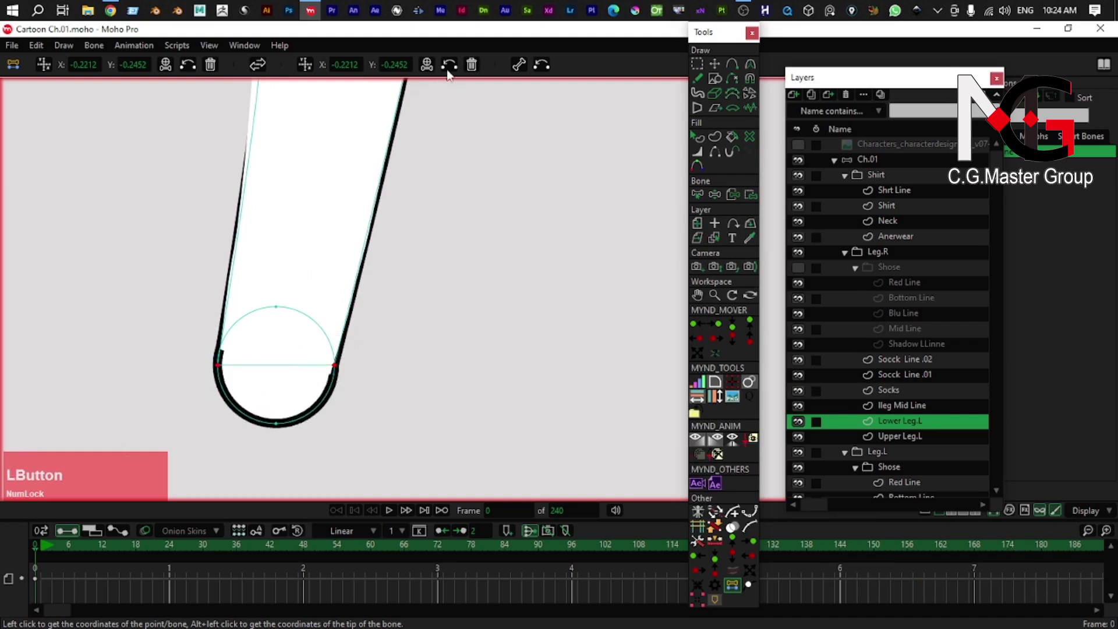
- Show the Shose group again and make the right leg's Lower Leg.L layer active
{"action": "left_click", "coordinate": [308, 68]}
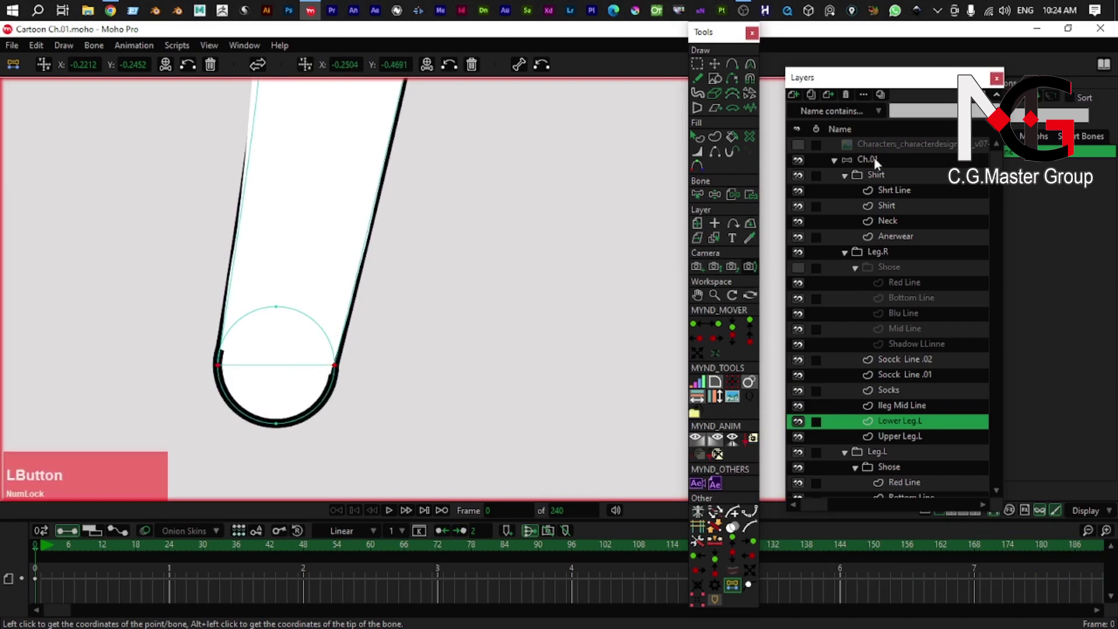
{"action": "scroll", "scroll_direction": "down", "scroll_amount": 3}
{"action": "right_click", "coordinate": [293, 414]}
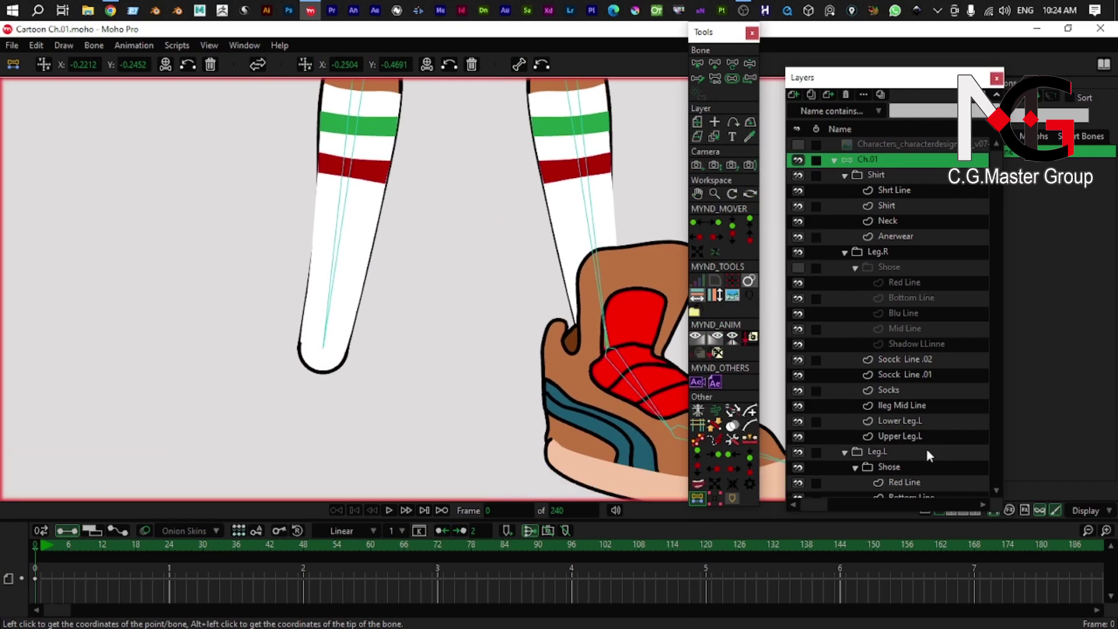
{"action": "key", "text": "alt+Num_Lock"}
{"action": "right_click", "coordinate": [334, 367]}
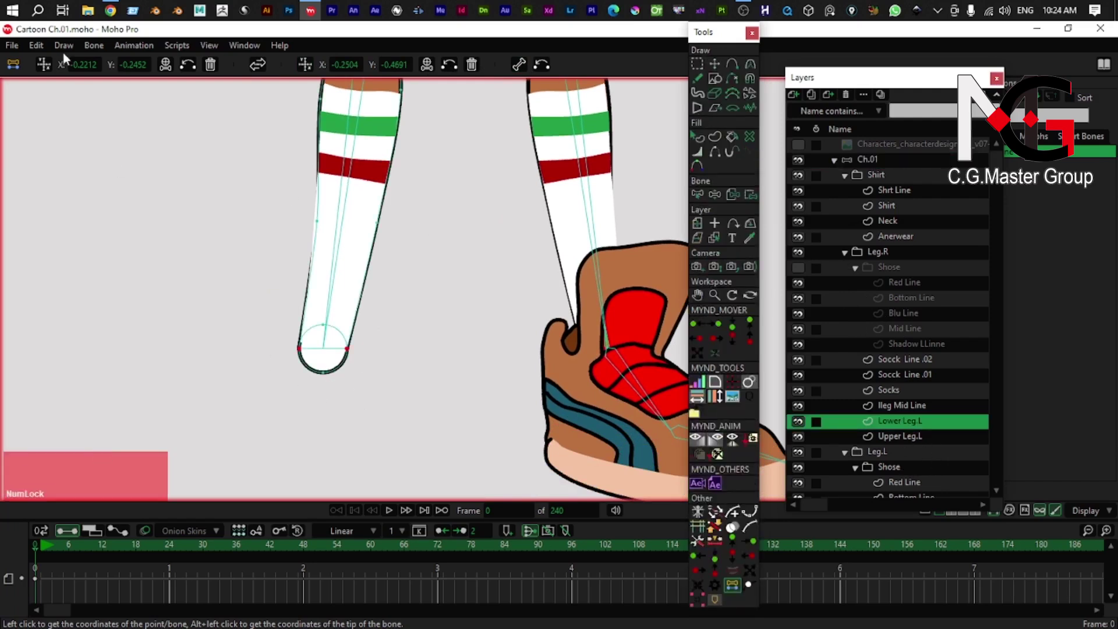
{"action": "left_click", "coordinate": [51, 70]}
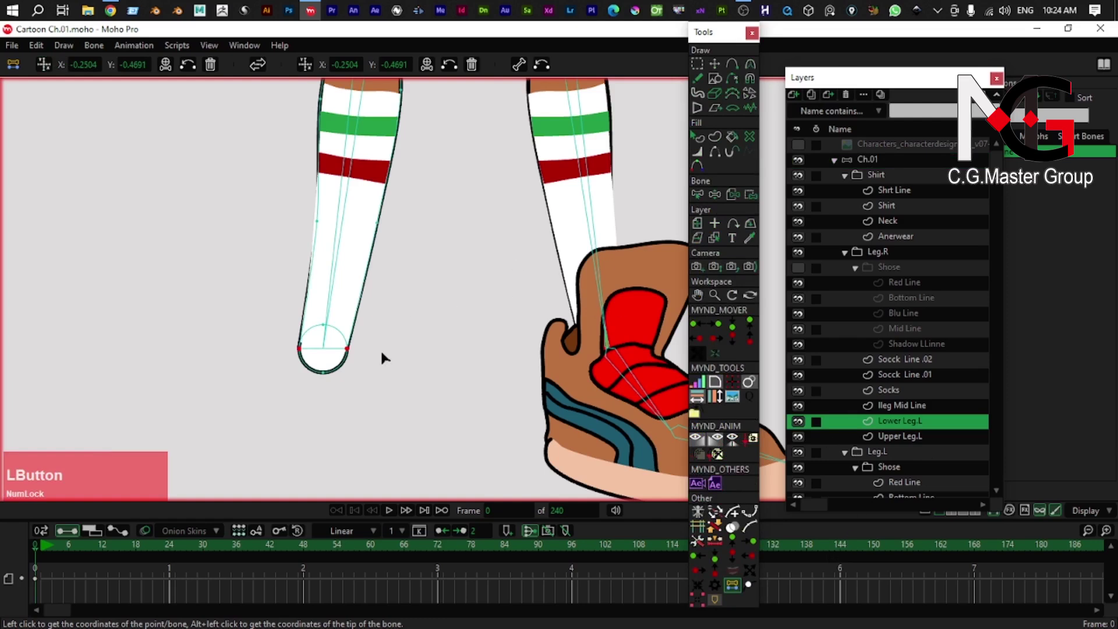
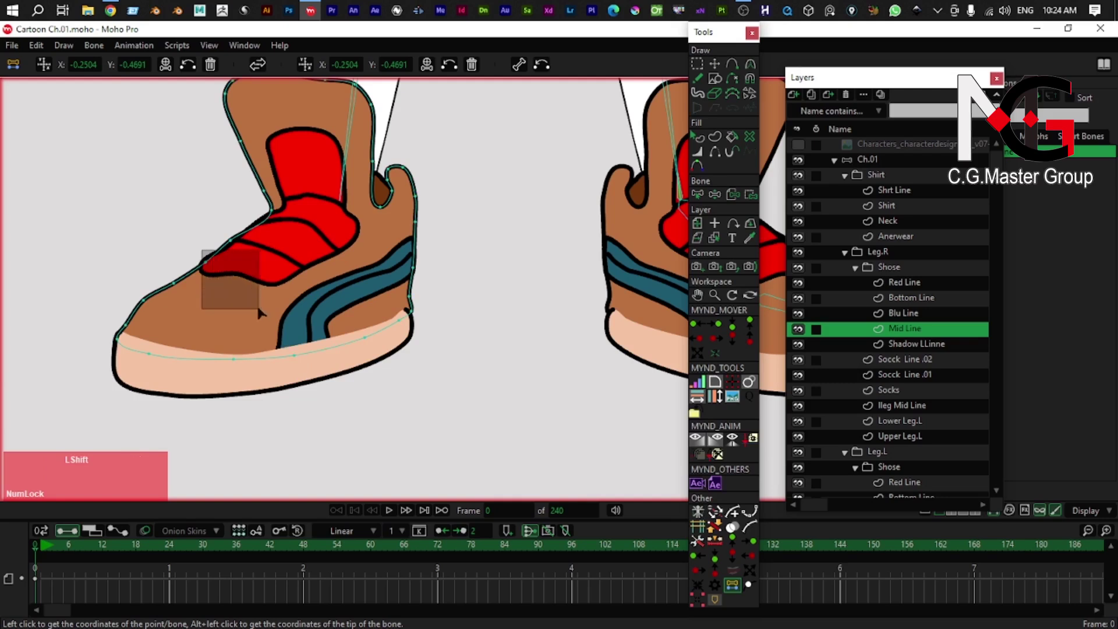
- Bind the left shoe's Mid Line points to the foot bone
{"action": "left_click", "coordinate": [122, 331]}
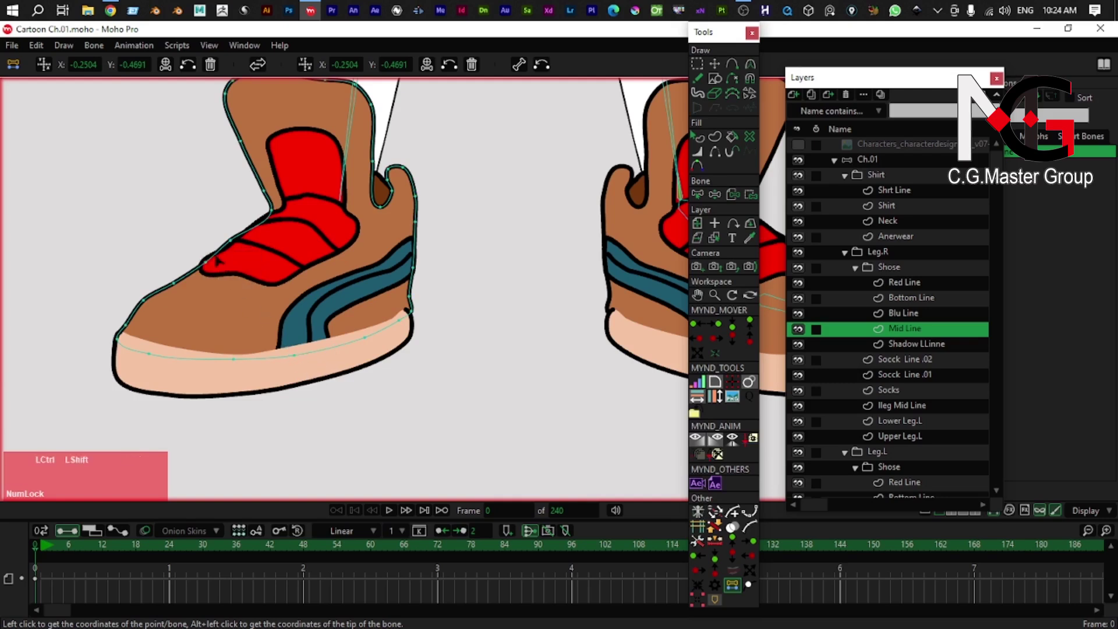
{"action": "left_click", "coordinate": [122, 331]}
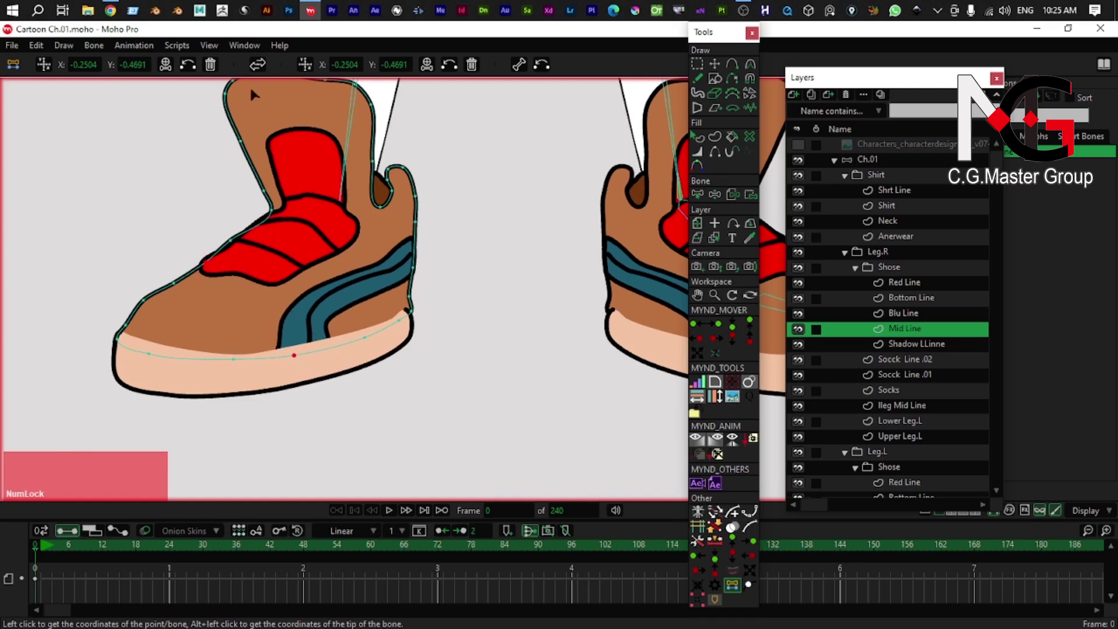
{"action": "left_click", "coordinate": [47, 65]}
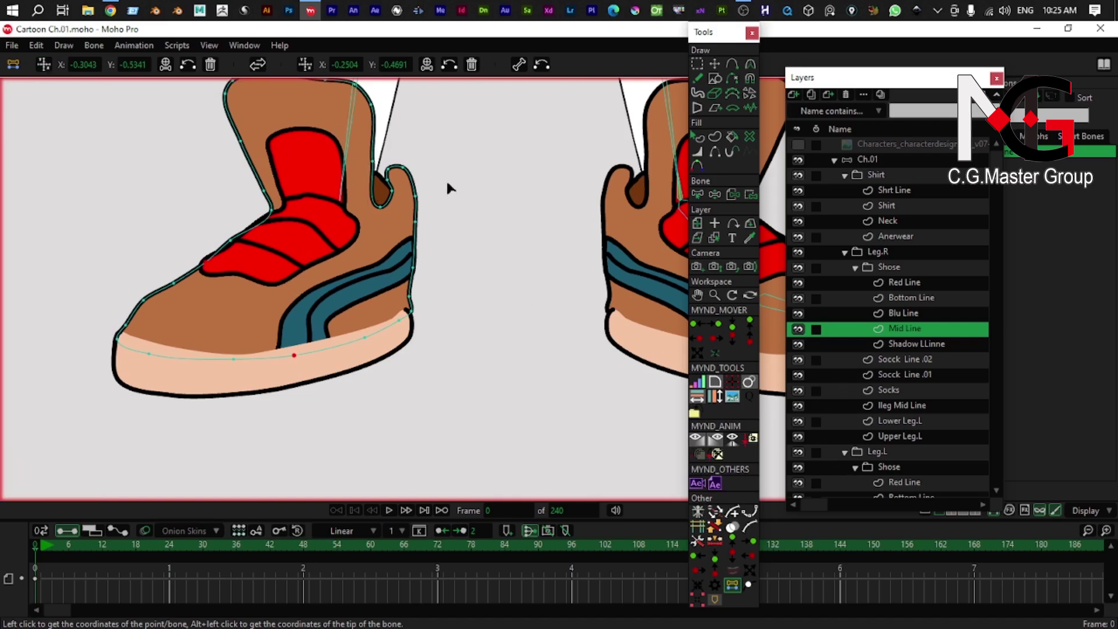
{"action": "left_click", "coordinate": [295, 354]}
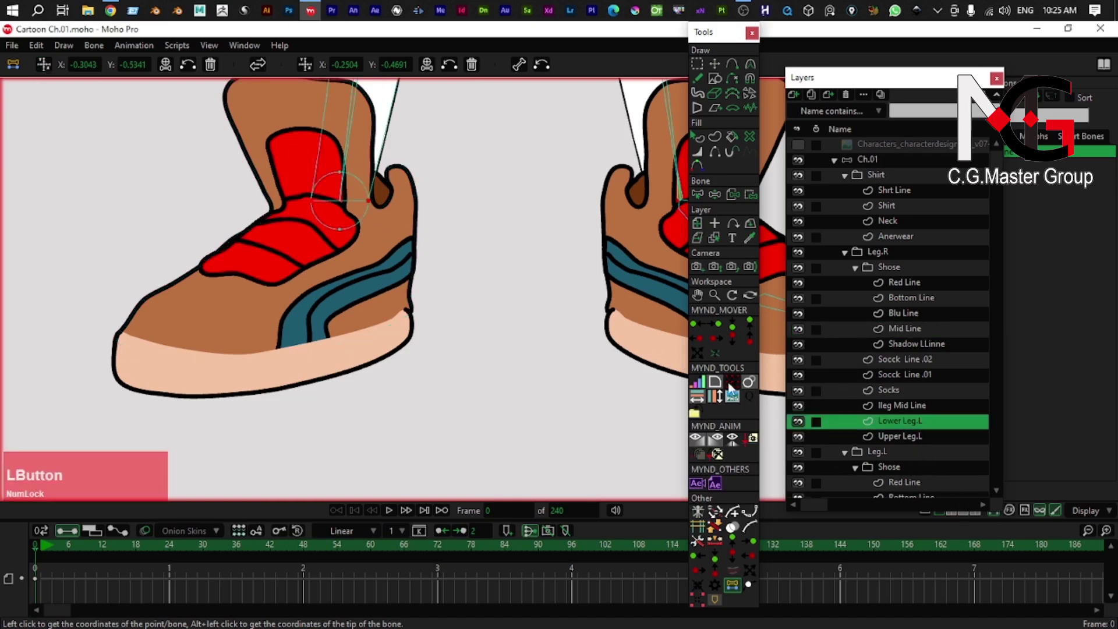
{"action": "right_click", "coordinate": [330, 335]}
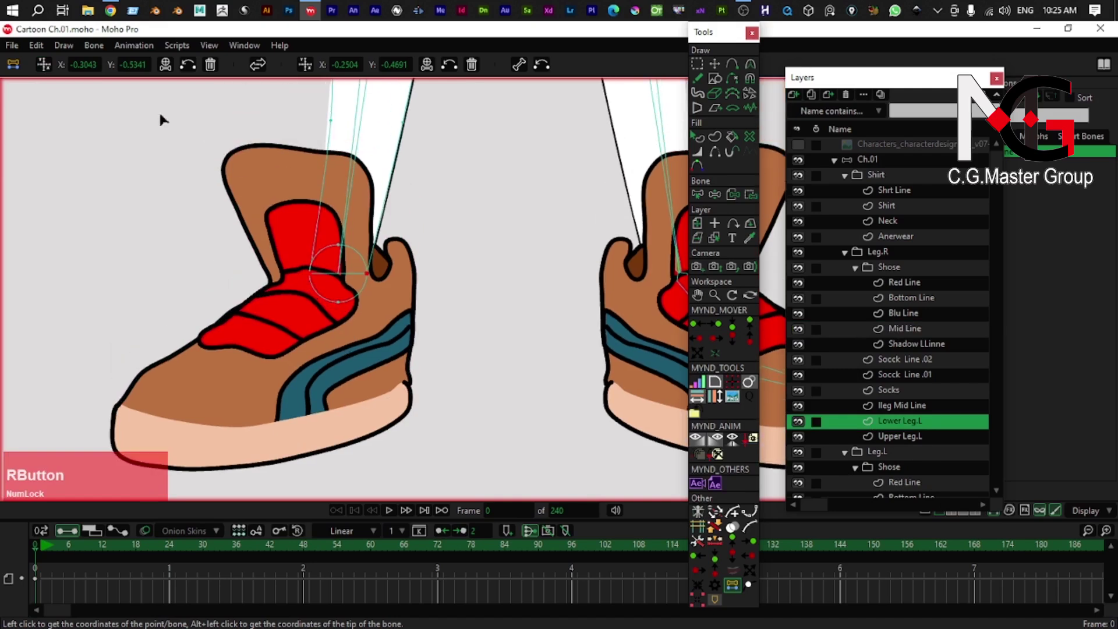
{"action": "left_click", "coordinate": [329, 408]}
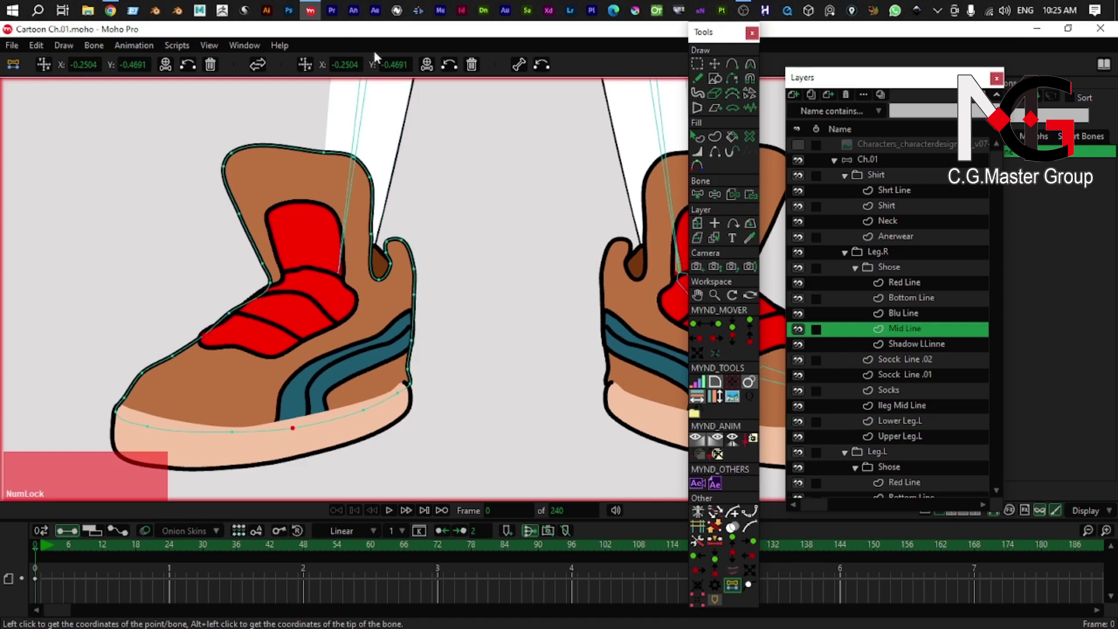
- Switch to the Ch.01 bone layer and zoom out to view both rigged legs and shoes
{"action": "left_click", "coordinate": [294, 427]}
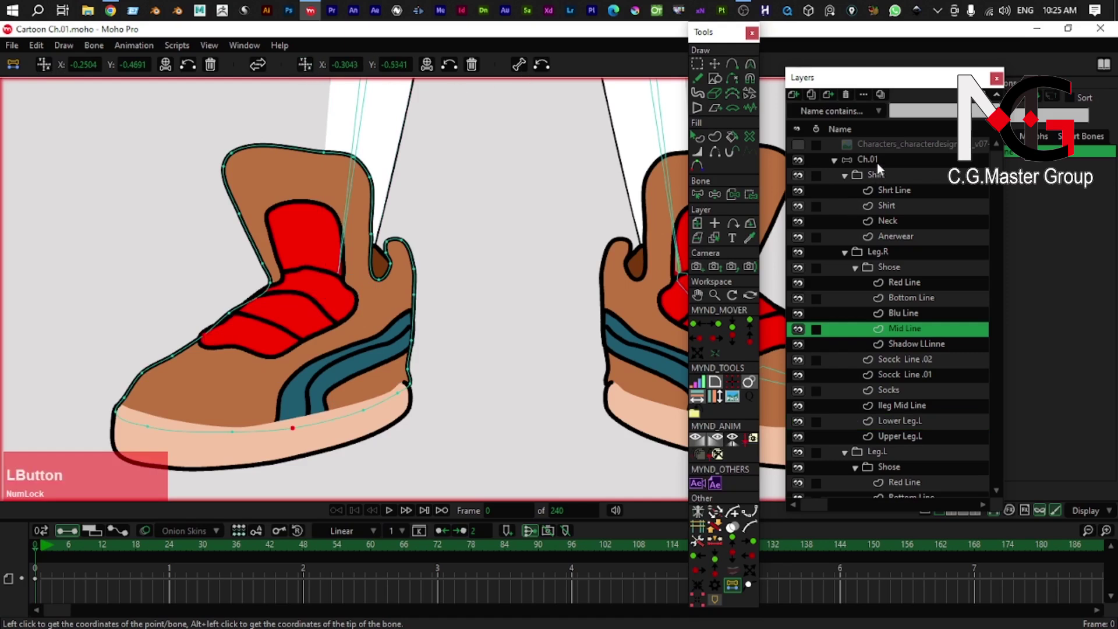
{"action": "right_click", "coordinate": [331, 401]}
{"action": "right_click", "coordinate": [372, 308]}
{"action": "left_click", "coordinate": [337, 327]}
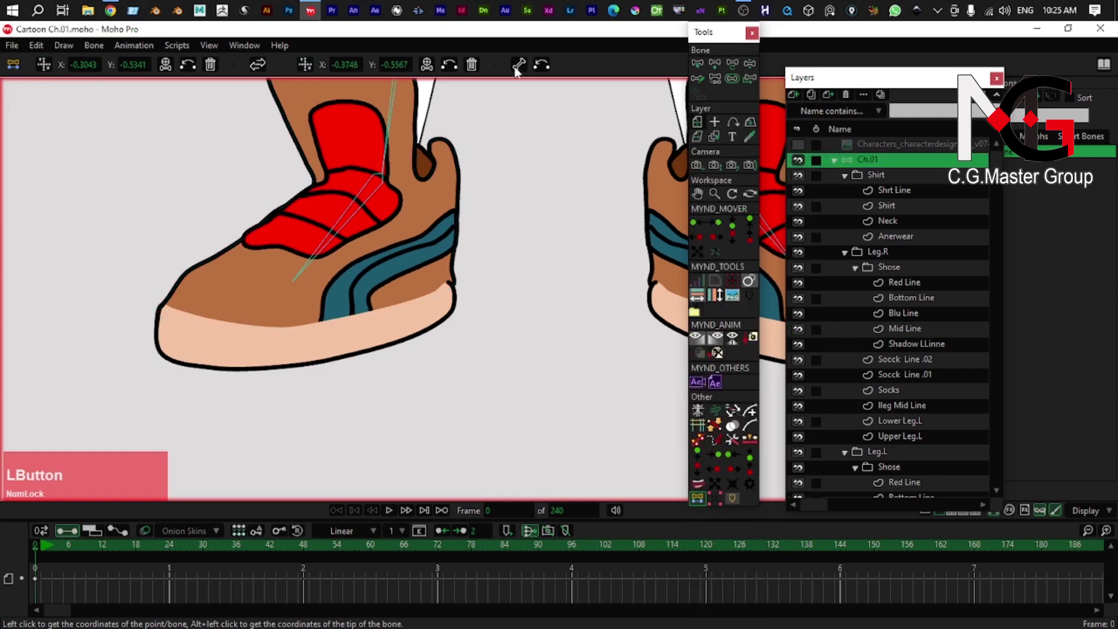
{"action": "scroll", "scroll_direction": "down", "scroll_amount": 3}
{"action": "right_click", "coordinate": [377, 354]}
{"action": "scroll", "scroll_direction": "down", "scroll_amount": 3}
{"action": "right_click", "coordinate": [358, 344]}
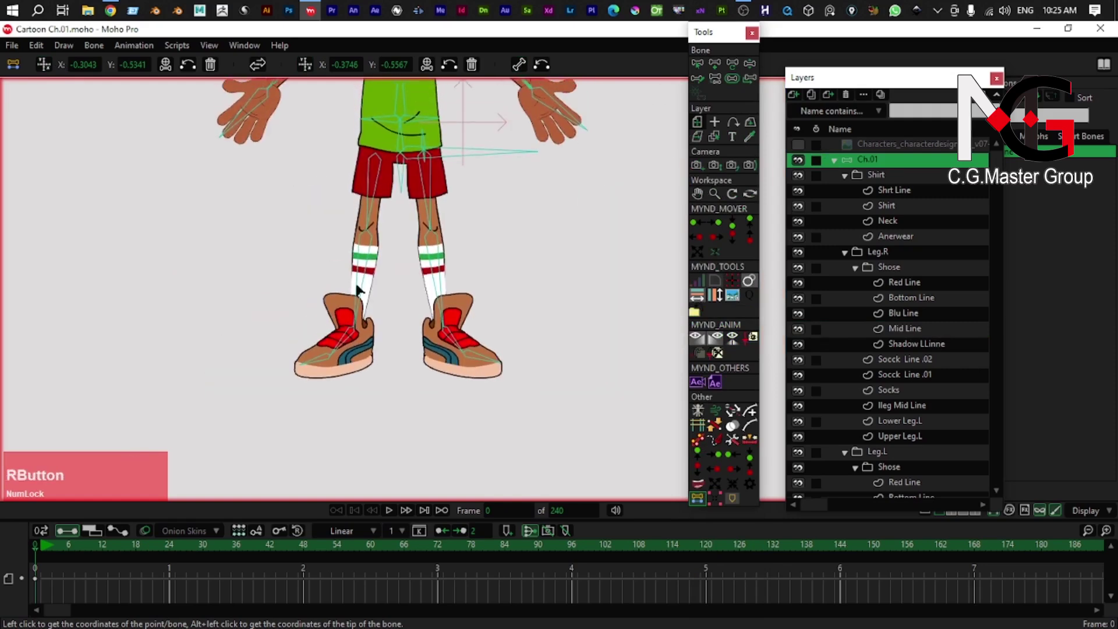
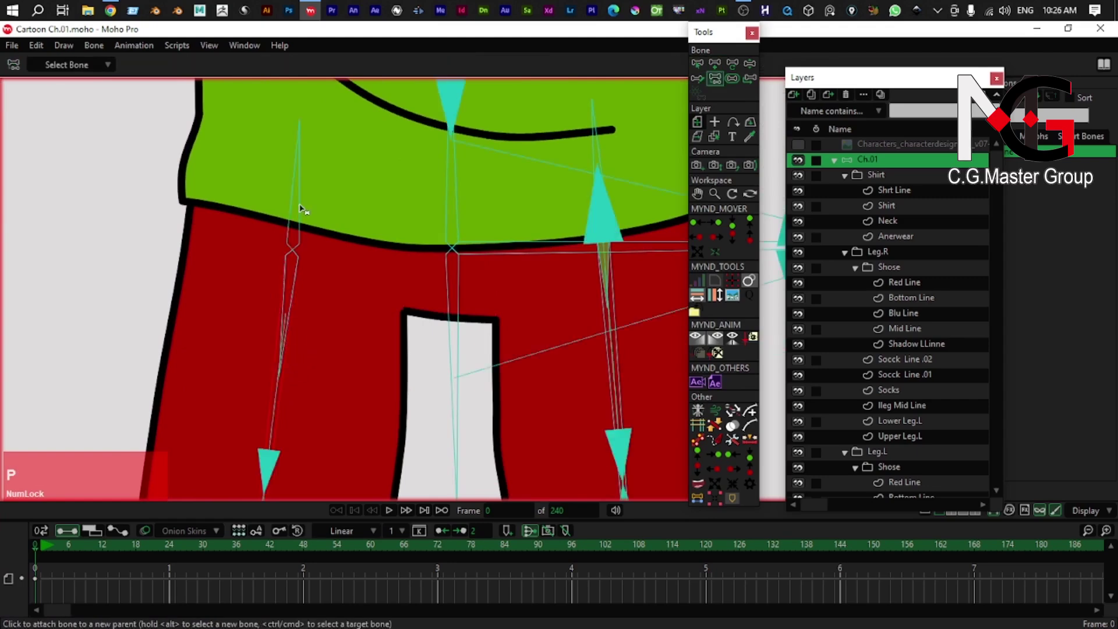
- Bend the left leg with Manipulate Bones to check the sock and shoe swing along
{"action": "left_click", "coordinate": [302, 208]}
{"action": "scroll", "scroll_direction": "down", "scroll_amount": 3}
{"action": "right_click", "coordinate": [284, 307]}
{"action": "scroll", "scroll_direction": "down", "scroll_amount": 3}
{"action": "key", "text": "z"}
{"action": "right_click", "coordinate": [294, 262]}
{"action": "left_click", "coordinate": [304, 216]}
{"action": "left_click", "coordinate": [307, 164]}
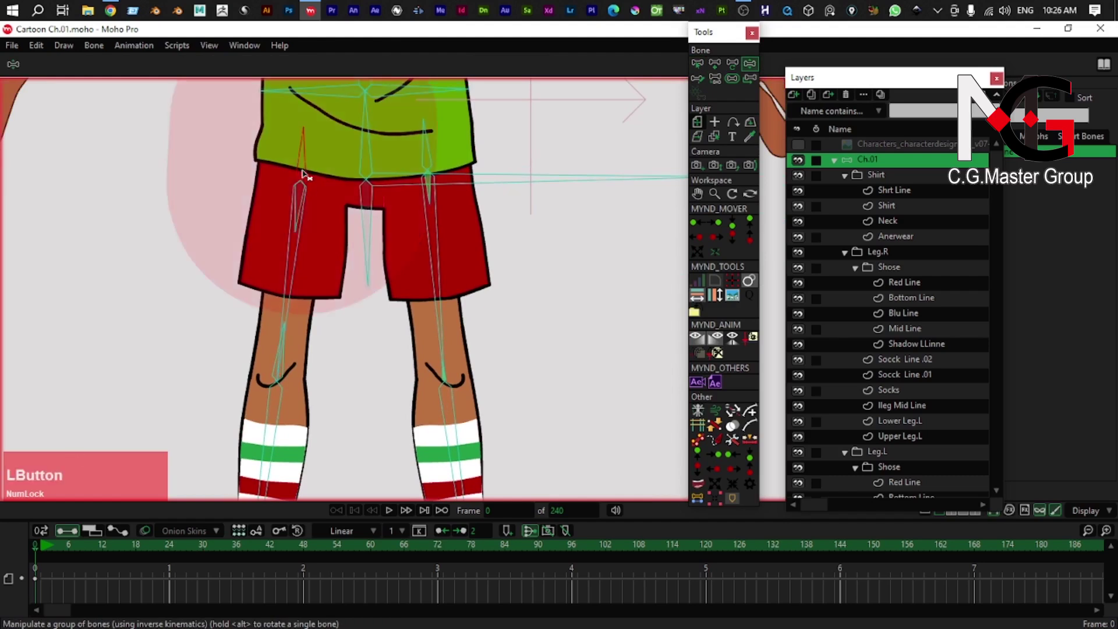
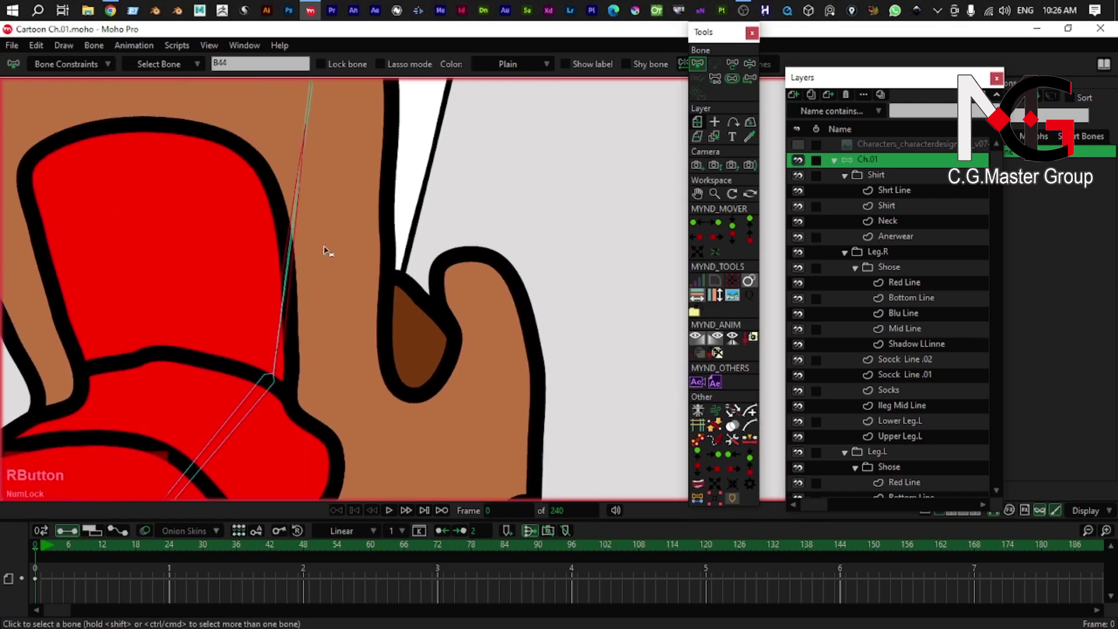
- Colour-code the leg bones from the Select Bone tool's Color menu
{"action": "left_click", "coordinate": [525, 70]}
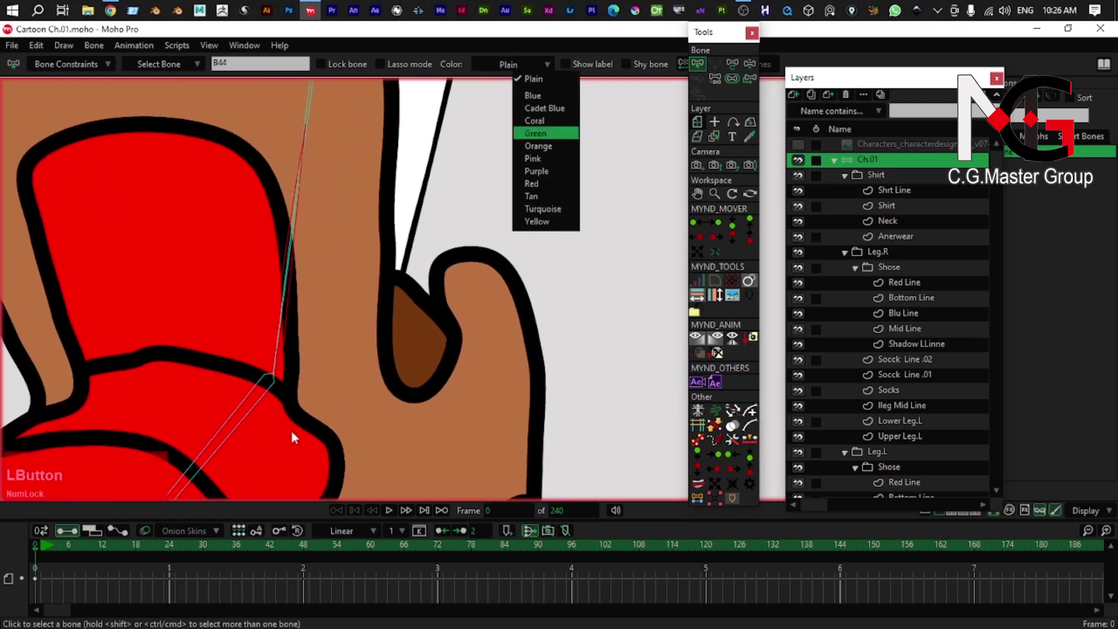
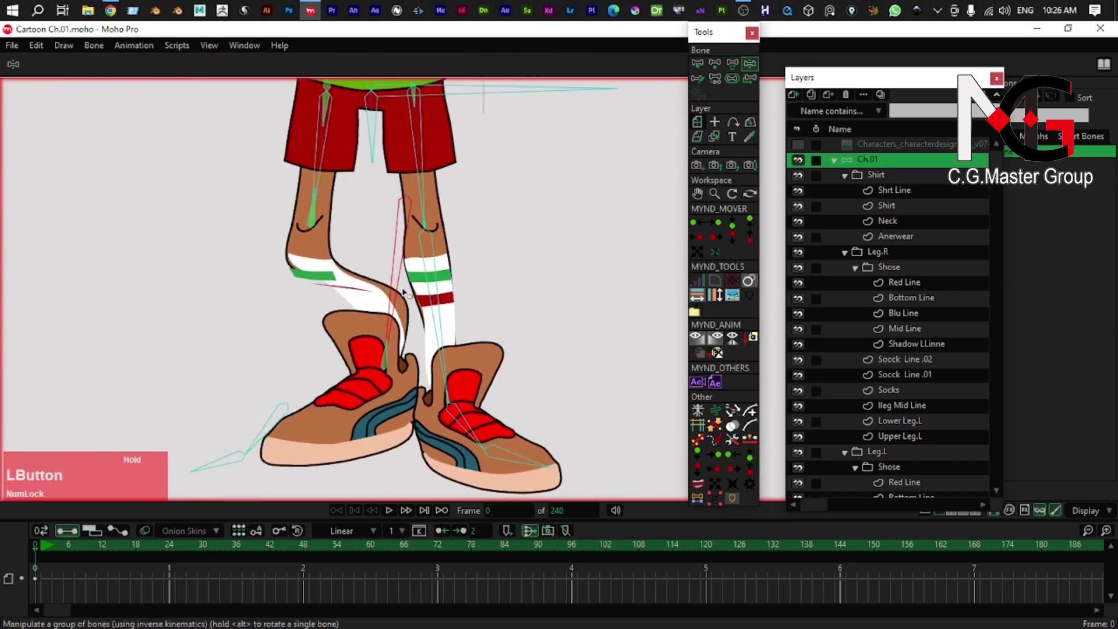
{"action": "key", "text": "z"}
{"action": "right_click", "coordinate": [292, 349]}
{"action": "scroll", "scroll_direction": "up", "scroll_amount": 3}
{"action": "right_click", "coordinate": [308, 362]}
{"action": "left_click", "coordinate": [230, 450]}
{"action": "right_click", "coordinate": [253, 428]}
- Reparent the foot bone to its lower leg bone, leaving bone B41 selected
{"action": "key", "text": "p"}
{"action": "left_click", "coordinate": [305, 407]}
{"action": "right_click", "coordinate": [301, 422]}
{"action": "key", "text": "b"}
{"action": "left_click", "coordinate": [318, 399]}
{"action": "right_click", "coordinate": [334, 351]}
{"action": "key", "text": "p"}
{"action": "right_click", "coordinate": [333, 286]}
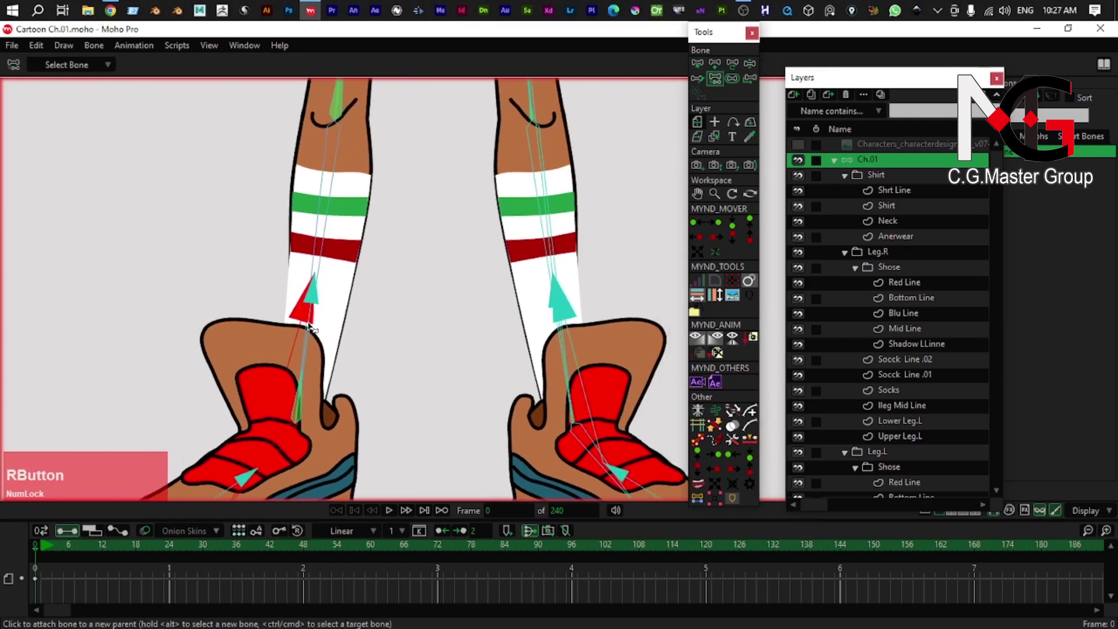
{"action": "key", "text": "b"}
{"action": "left_click", "coordinate": [314, 312]}
{"action": "right_click", "coordinate": [333, 230]}
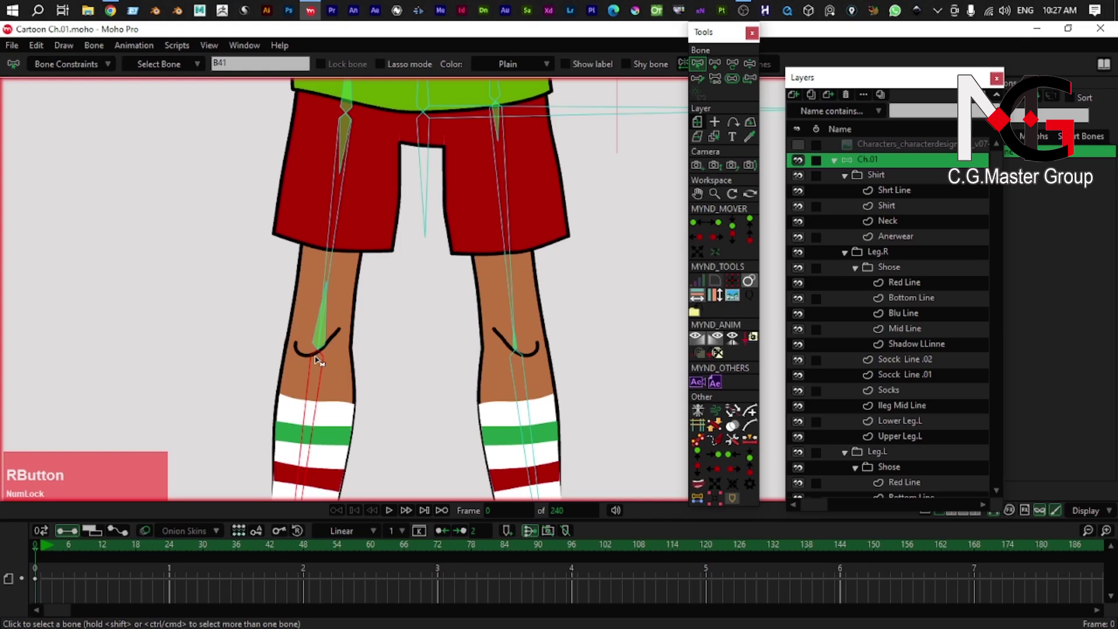
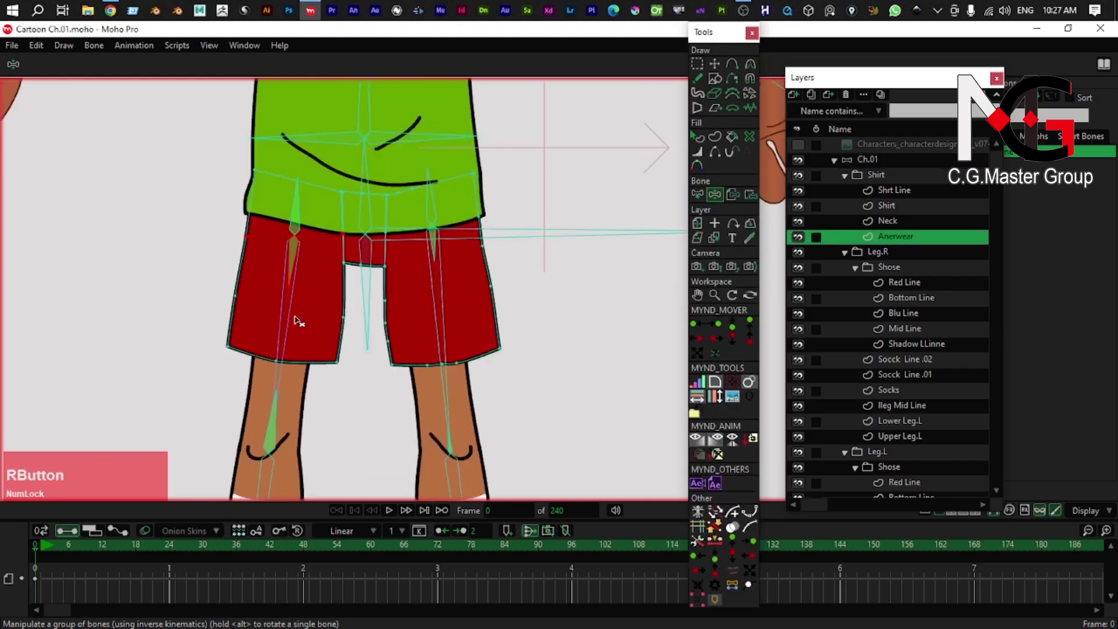
- Marquee-select the left-leg half of the Anerwear shorts points
{"action": "key", "text": "g"}
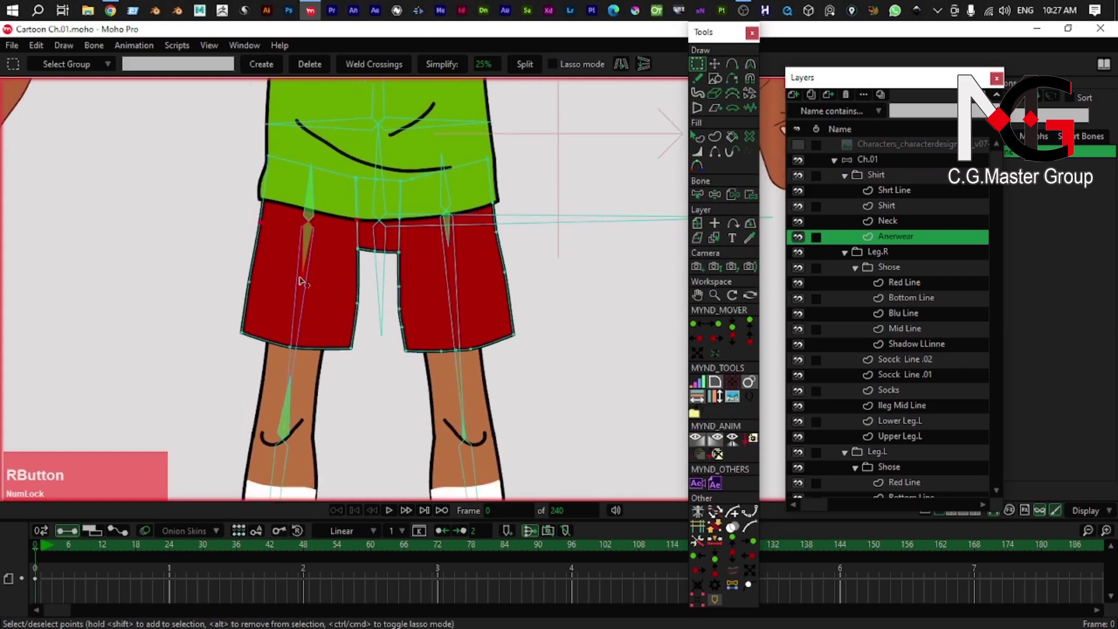
{"action": "right_click", "coordinate": [245, 217]}
{"action": "left_click", "coordinate": [218, 204]}
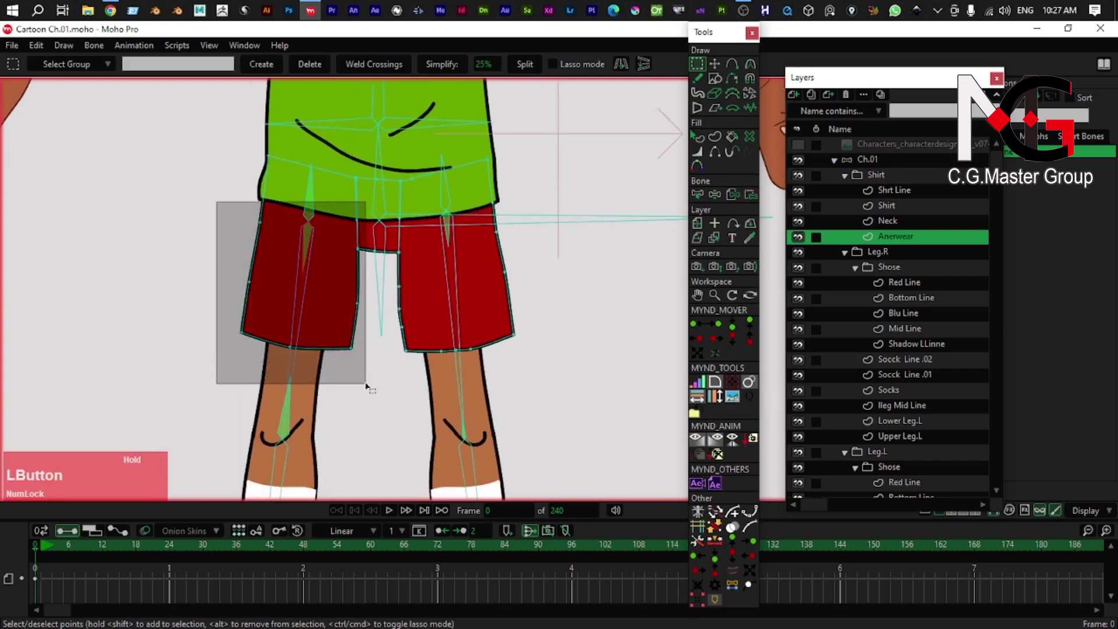
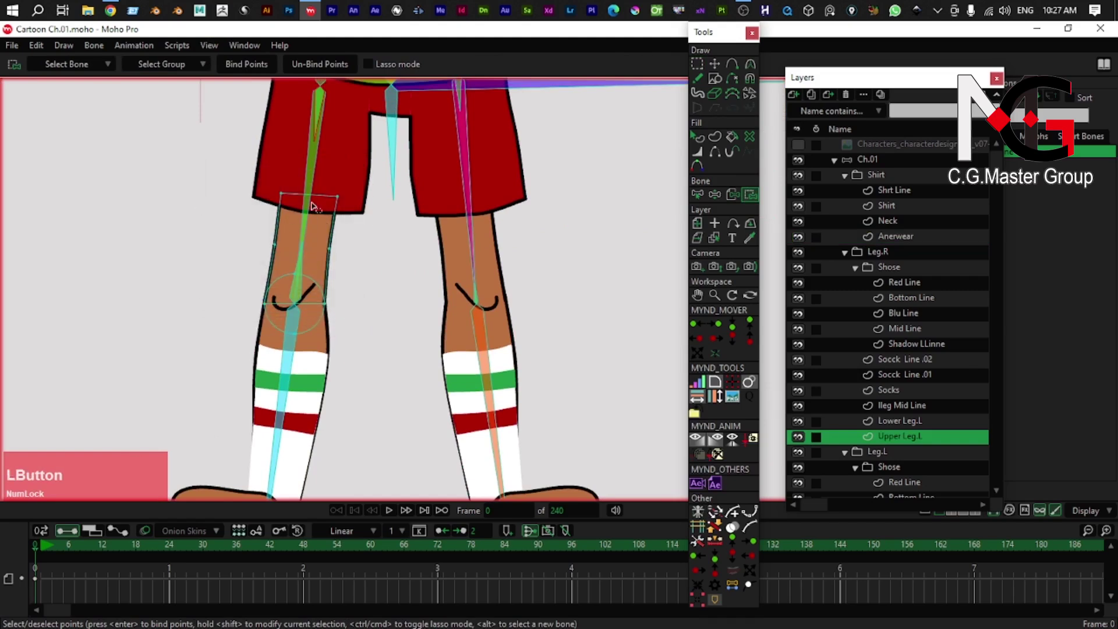
- Bind the Upper Leg.L knee points to the thigh bone
{"action": "key", "text": "v"}
{"action": "type", "text": "vb"}
{"action": "left_click", "coordinate": [309, 209]}
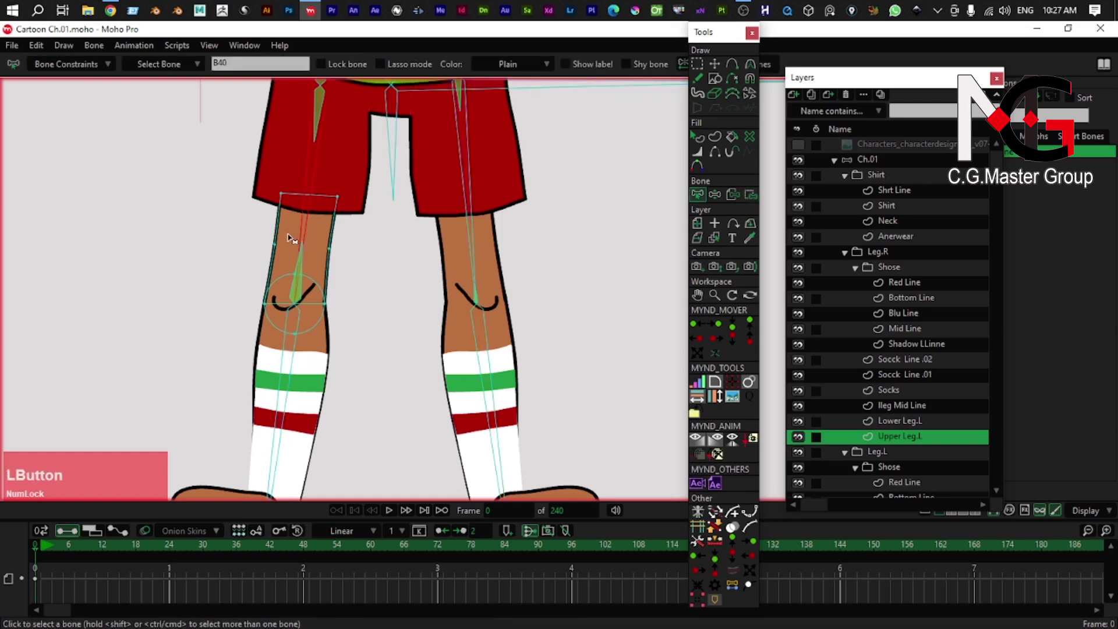
{"action": "key", "text": "t"}
{"action": "left_click", "coordinate": [287, 238]}
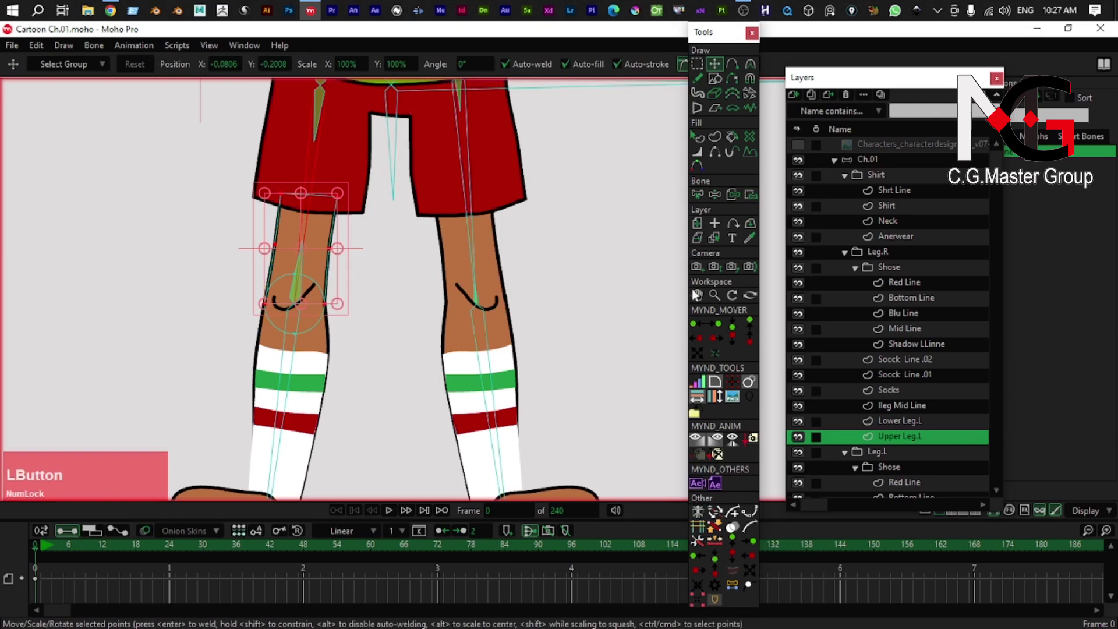
{"action": "right_click", "coordinate": [301, 249]}
{"action": "scroll", "scroll_direction": "up", "scroll_amount": 3}
{"action": "key", "text": "b"}
- Check the Lower Leg.L layer, then select the Upper Leg.L knee crease points for binding
{"action": "left_click", "coordinate": [305, 226]}
{"action": "right_click", "coordinate": [312, 254]}
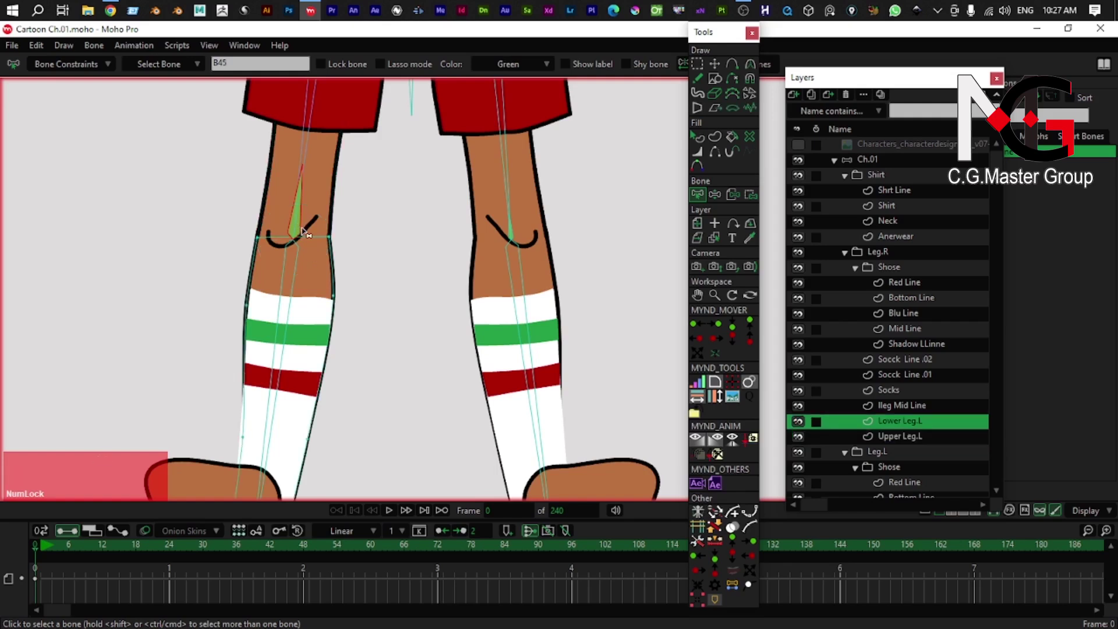
{"action": "right_click", "coordinate": [312, 224]}
{"action": "right_click", "coordinate": [321, 229]}
{"action": "key", "text": "t"}
{"action": "left_click", "coordinate": [312, 217]}
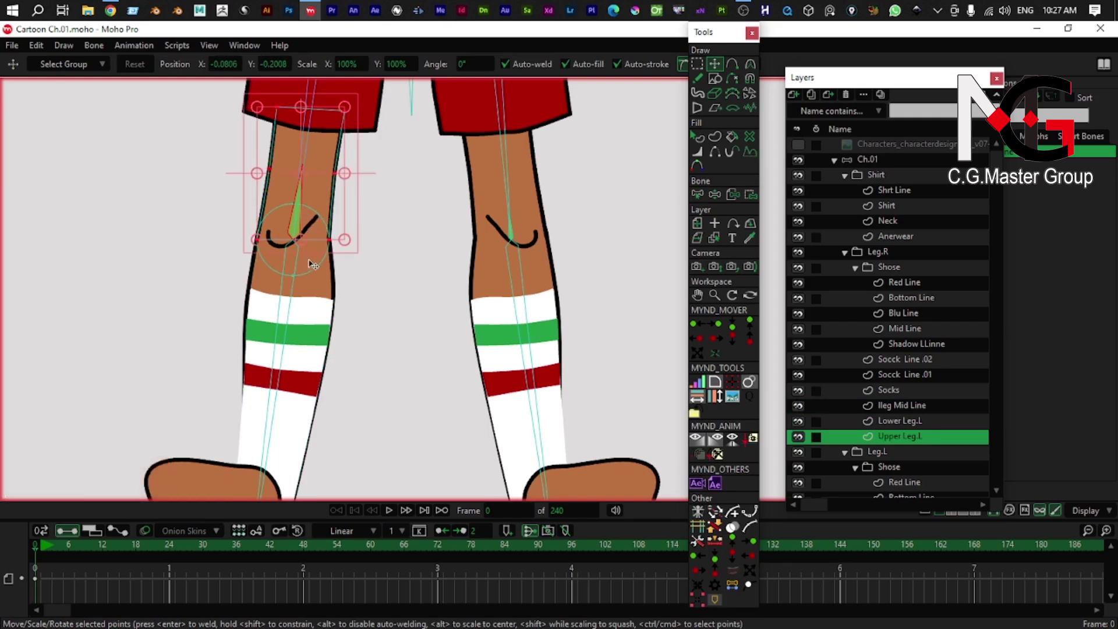
{"action": "left_click", "coordinate": [315, 275]}
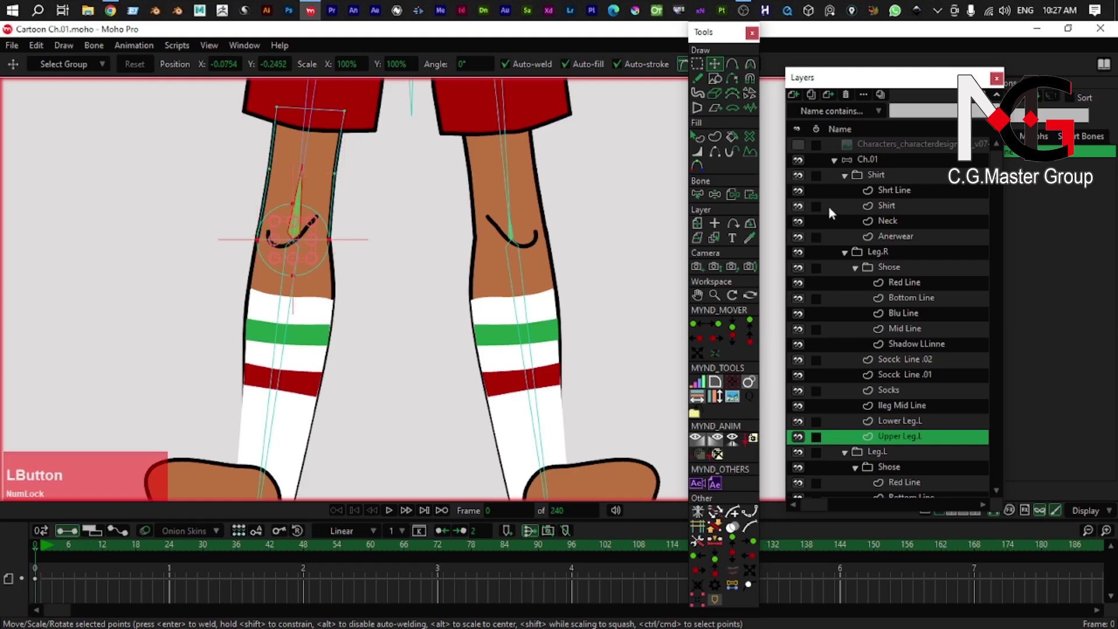
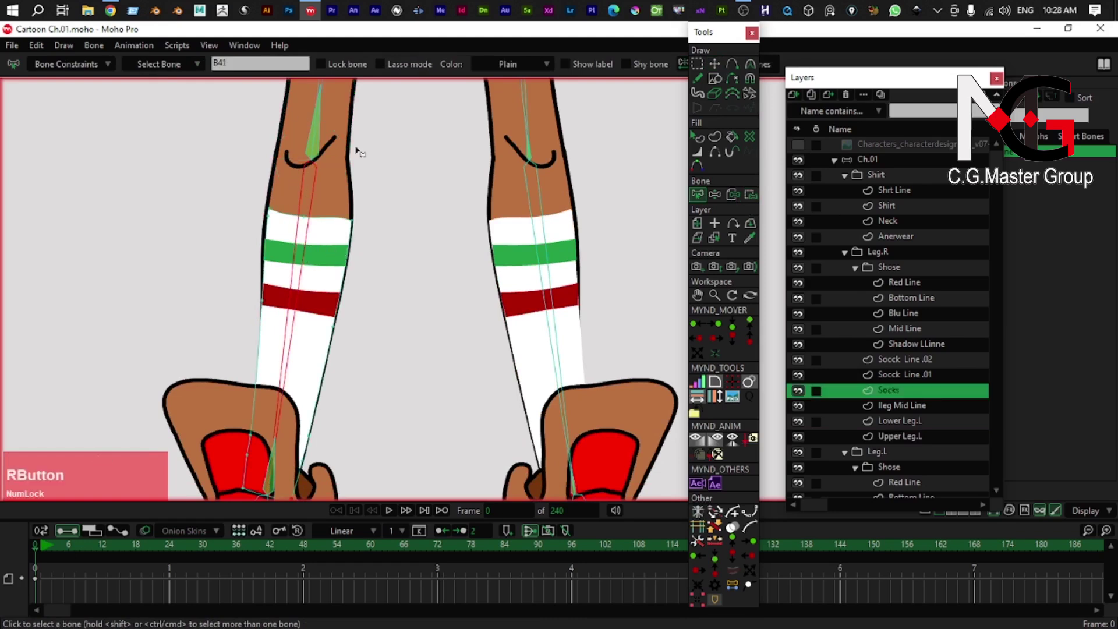
- Bind the Socks points to the shin bone and test-bend the leg, then undo
{"action": "left_click", "coordinate": [752, 204]}
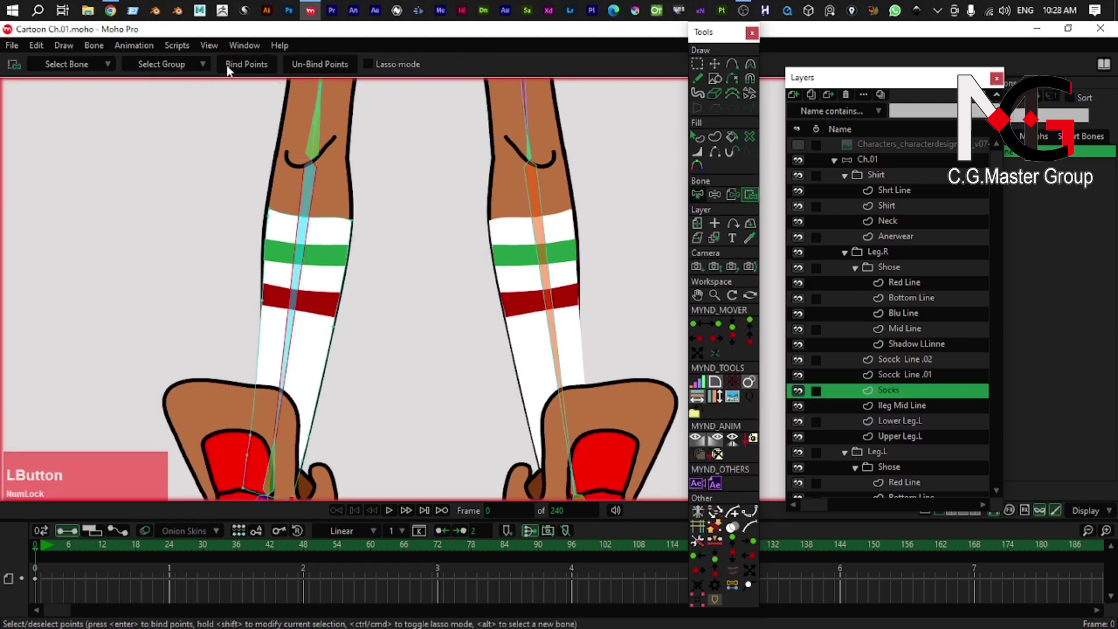
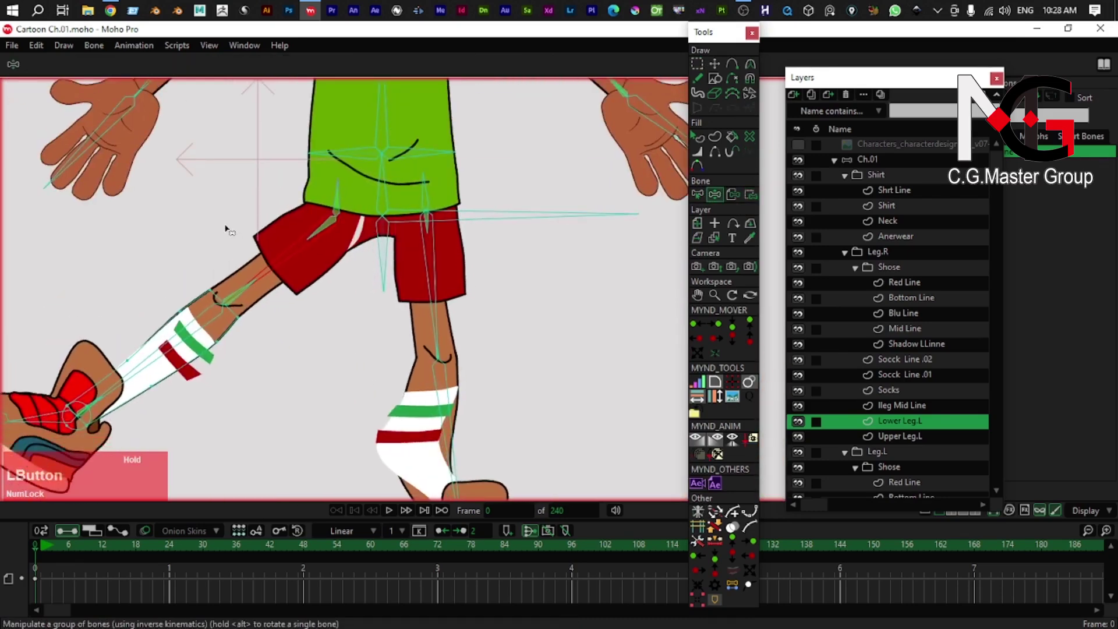
{"action": "scroll", "scroll_direction": "up", "scroll_amount": 3}
{"action": "right_click", "coordinate": [242, 409]}
{"action": "key", "text": "ctrl+z"}
{"action": "scroll", "scroll_direction": "up", "scroll_amount": 3}
{"action": "right_click", "coordinate": [377, 369]}
{"action": "scroll", "scroll_direction": "up", "scroll_amount": 3}
{"action": "key", "text": "b"}
- Bind the Socck Line .01 green stripe points to the shin bone
{"action": "left_click", "coordinate": [352, 367]}
{"action": "right_click", "coordinate": [370, 384]}
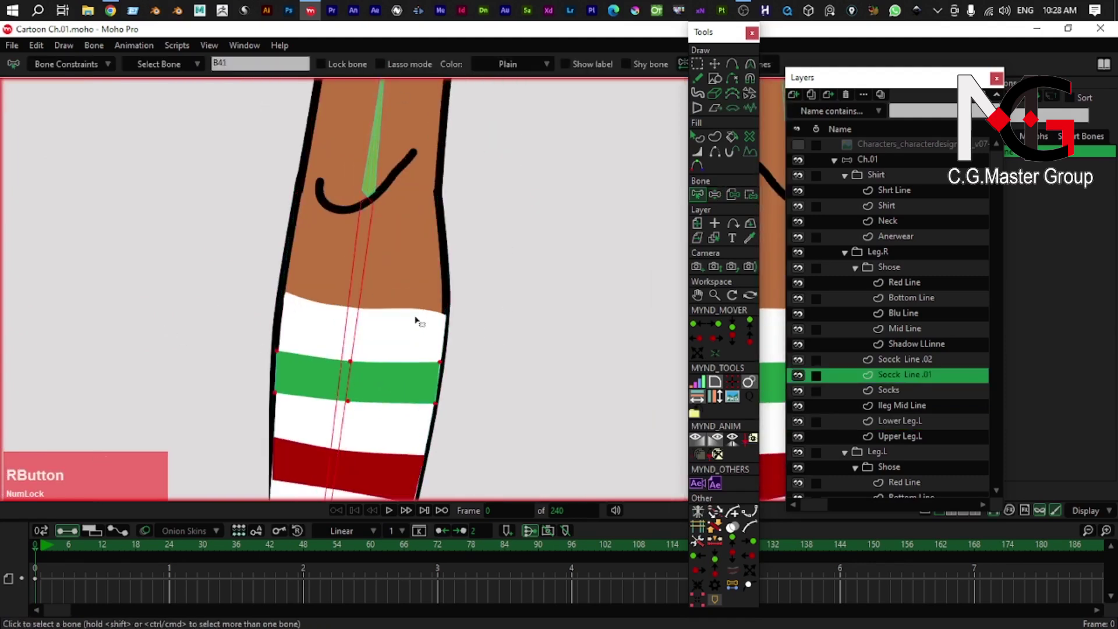
{"action": "left_click", "coordinate": [433, 357]}
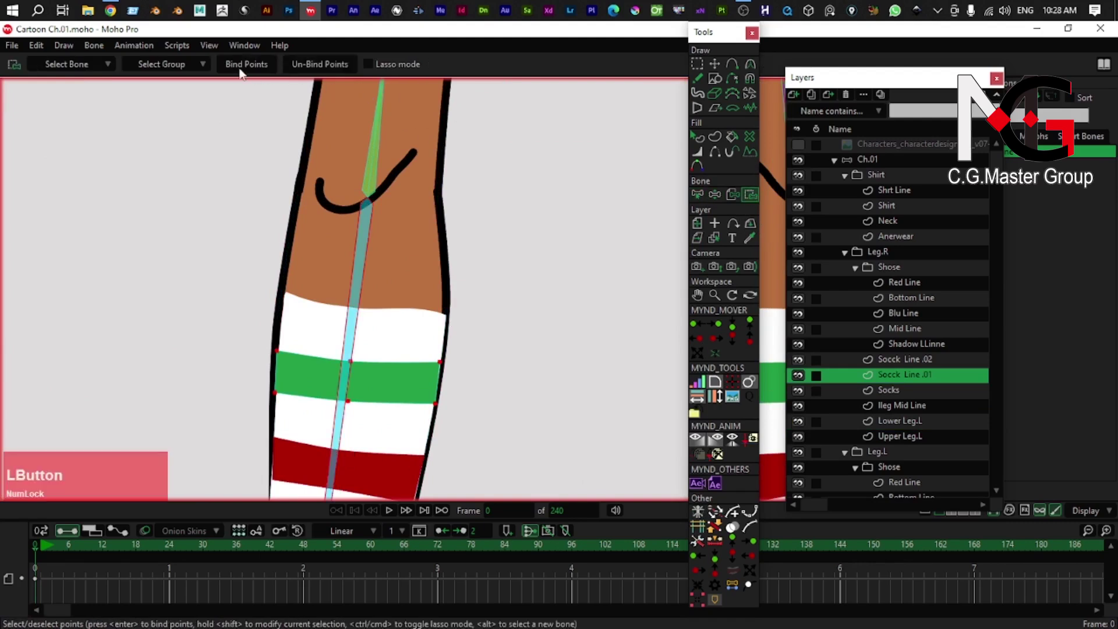
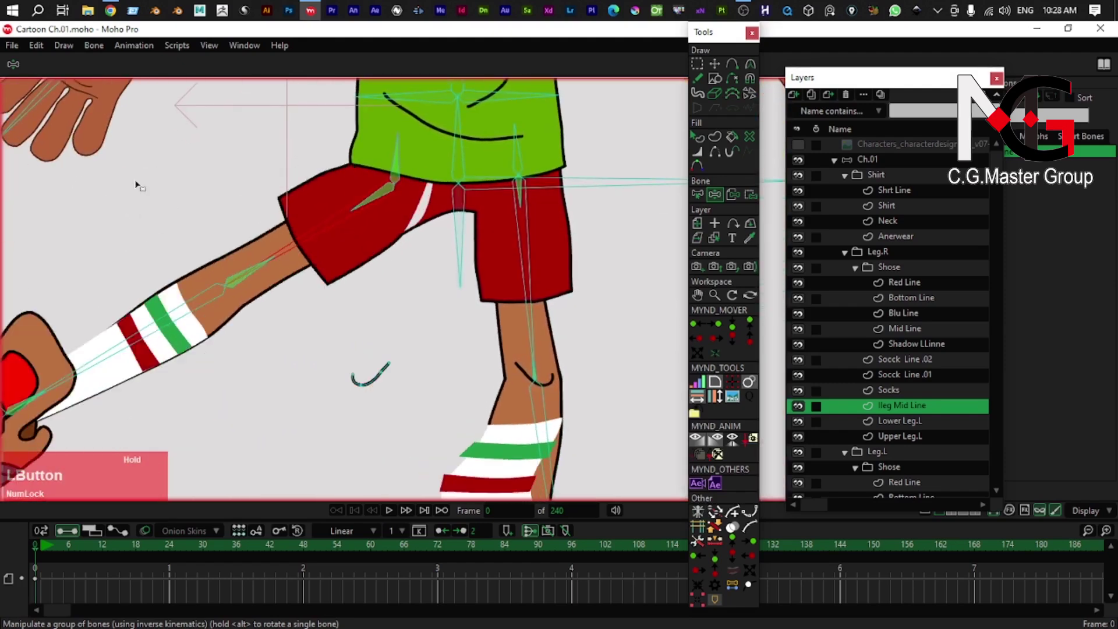
- Undo the leg test and make the shoe's Mid Line layer active with the foot bone chosen
{"action": "scroll", "scroll_direction": "down", "scroll_amount": 3}
{"action": "right_click", "coordinate": [284, 315]}
{"action": "key", "text": "ctrl+z"}
{"action": "scroll", "scroll_direction": "up", "scroll_amount": 3}
{"action": "right_click", "coordinate": [288, 268]}
{"action": "scroll", "scroll_direction": "up", "scroll_amount": 3}
{"action": "right_click", "coordinate": [426, 347]}
{"action": "left_click", "coordinate": [345, 310]}
{"action": "left_click", "coordinate": [412, 350]}
{"action": "right_click", "coordinate": [379, 339]}
{"action": "right_click", "coordinate": [421, 393]}
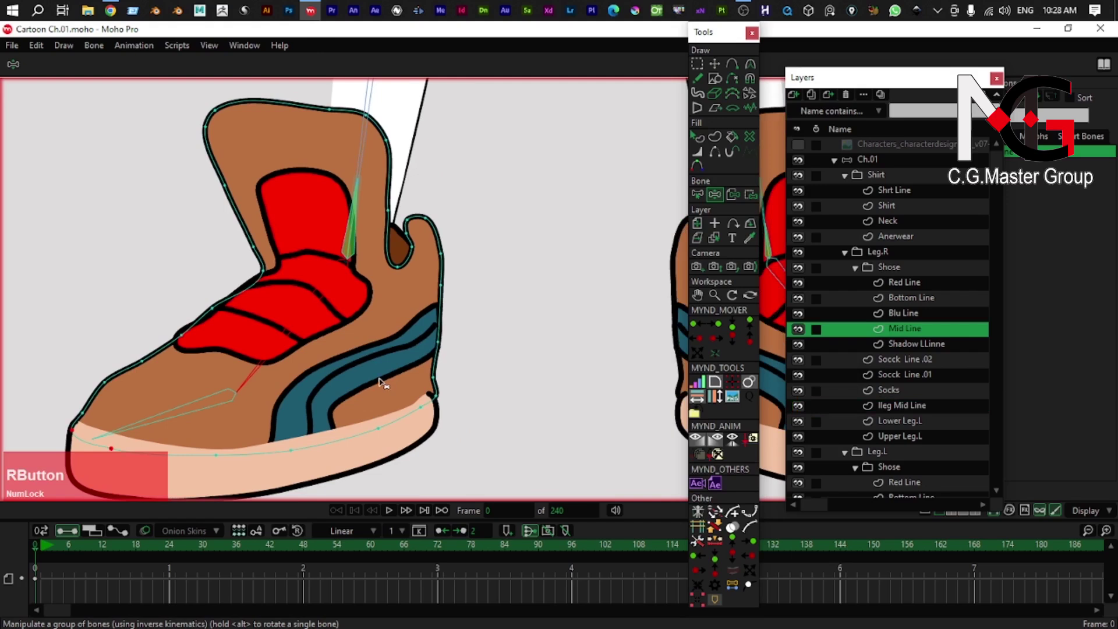
- Lasso the Mid Line heel and sole outline points and bind them to the foot bone
{"action": "scroll", "scroll_direction": "down", "scroll_amount": 3}
{"action": "key", "text": "z"}
{"action": "left_click", "coordinate": [274, 351]}
{"action": "key", "text": "ctrl+z"}
{"action": "type", "text": "zg"}
{"action": "right_click", "coordinate": [327, 411]}
{"action": "left_click", "coordinate": [297, 418]}
{"action": "left_click", "coordinate": [174, 143]}
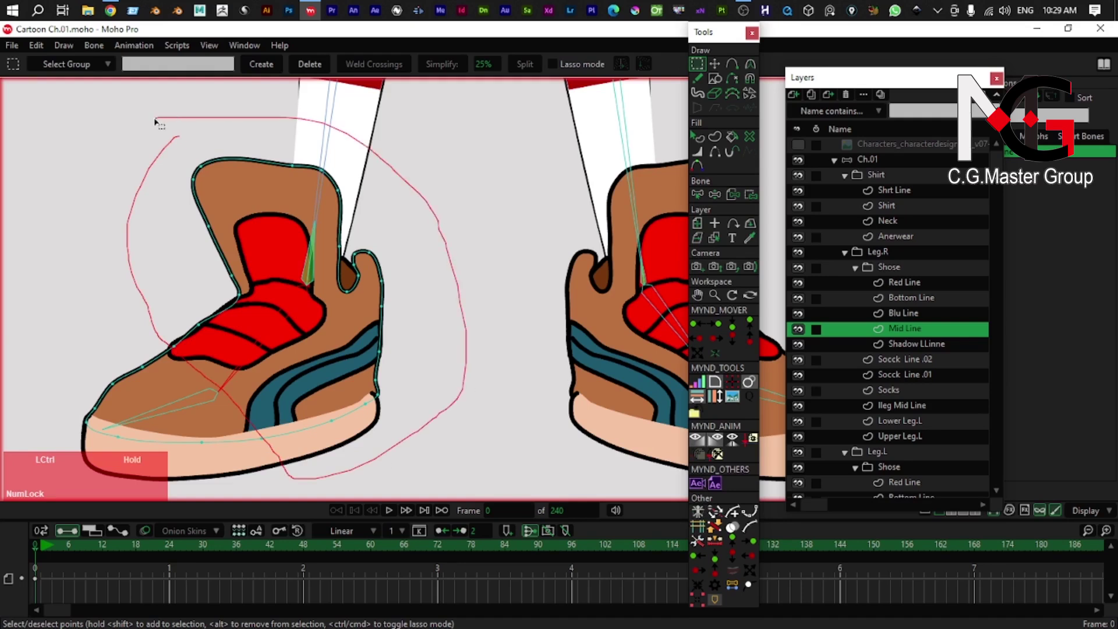
{"action": "left_click", "coordinate": [297, 418]}
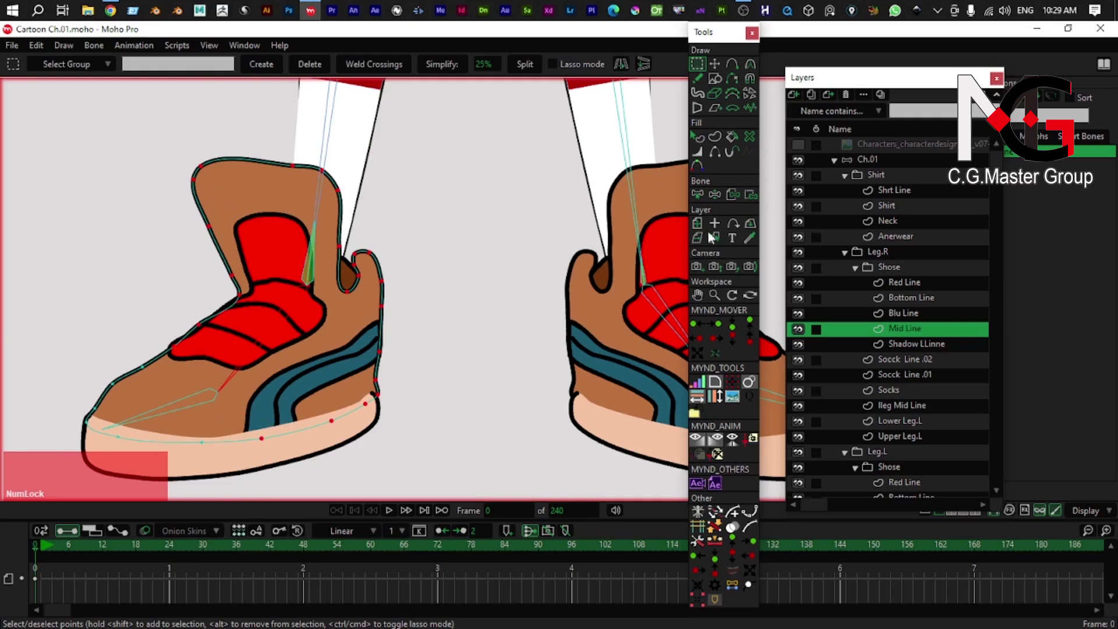
{"action": "left_click", "coordinate": [366, 402]}
{"action": "right_click", "coordinate": [296, 419]}
{"action": "right_click", "coordinate": [281, 338]}
{"action": "left_click", "coordinate": [417, 275]}
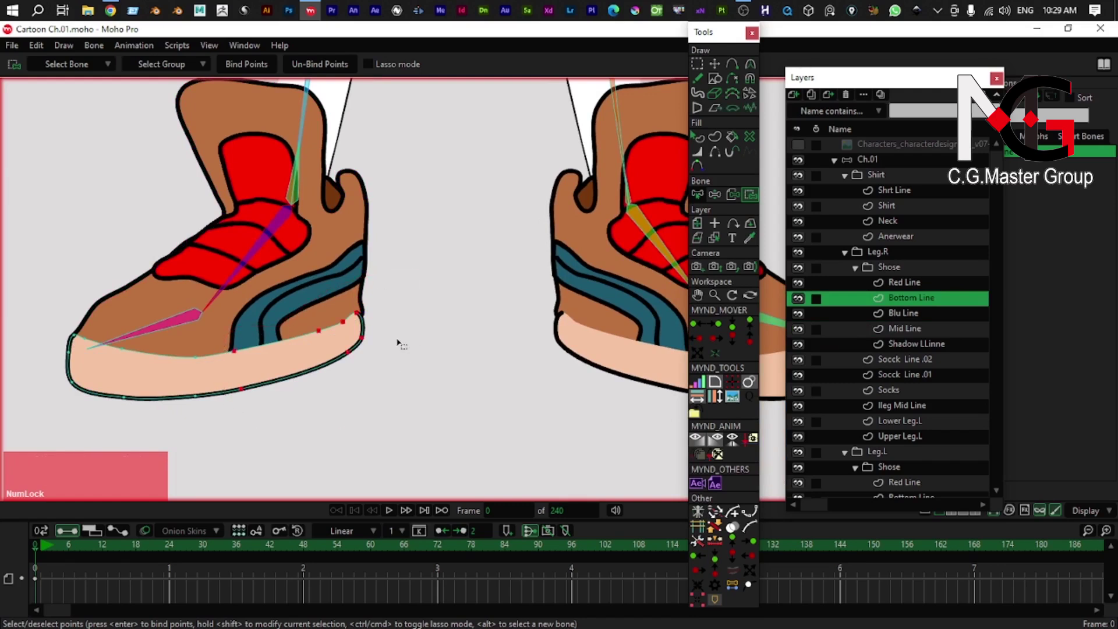
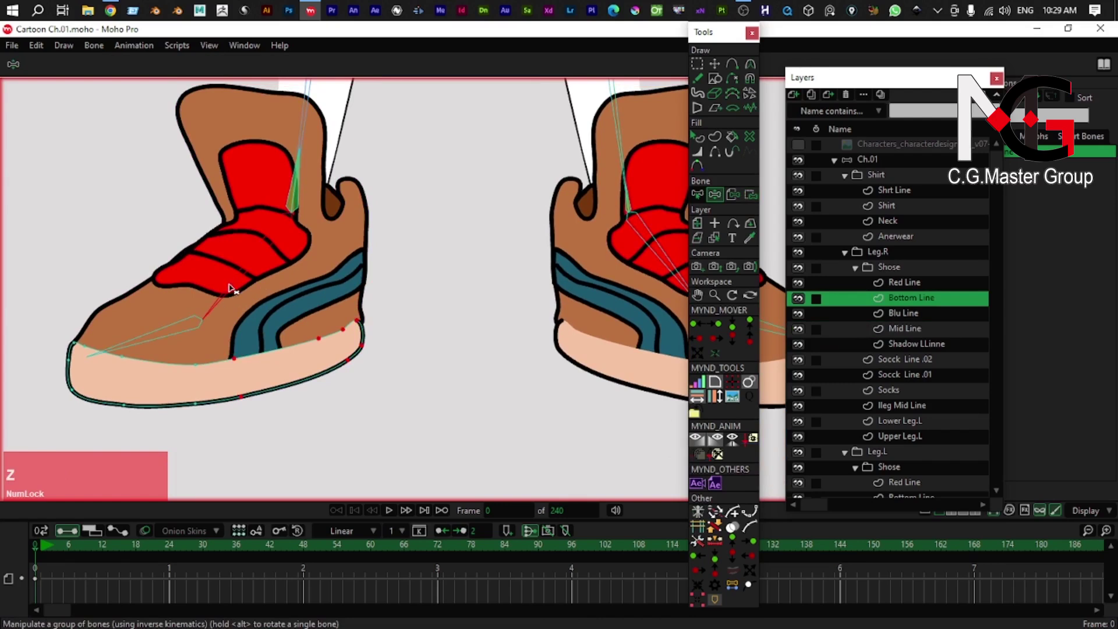
- Test the foot, then lasso the Blu Line stripe points and bind them to the foot bone
{"action": "key", "text": "z"}
{"action": "key", "text": "ctrl+z"}
{"action": "right_click", "coordinate": [323, 306]}
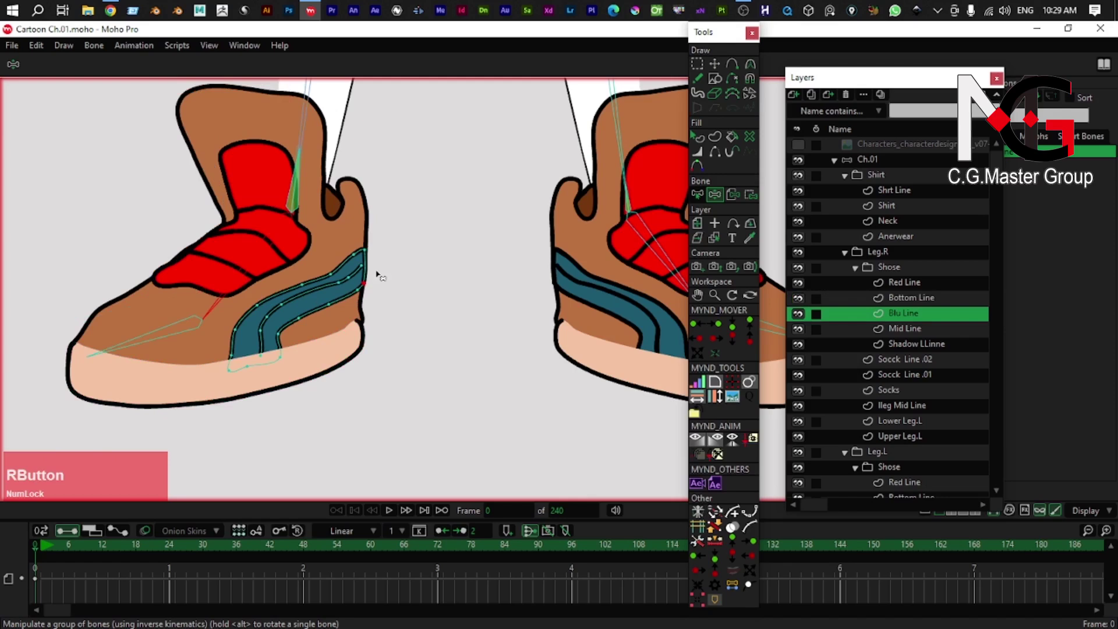
{"action": "key", "text": "g"}
{"action": "left_click", "coordinate": [396, 233]}
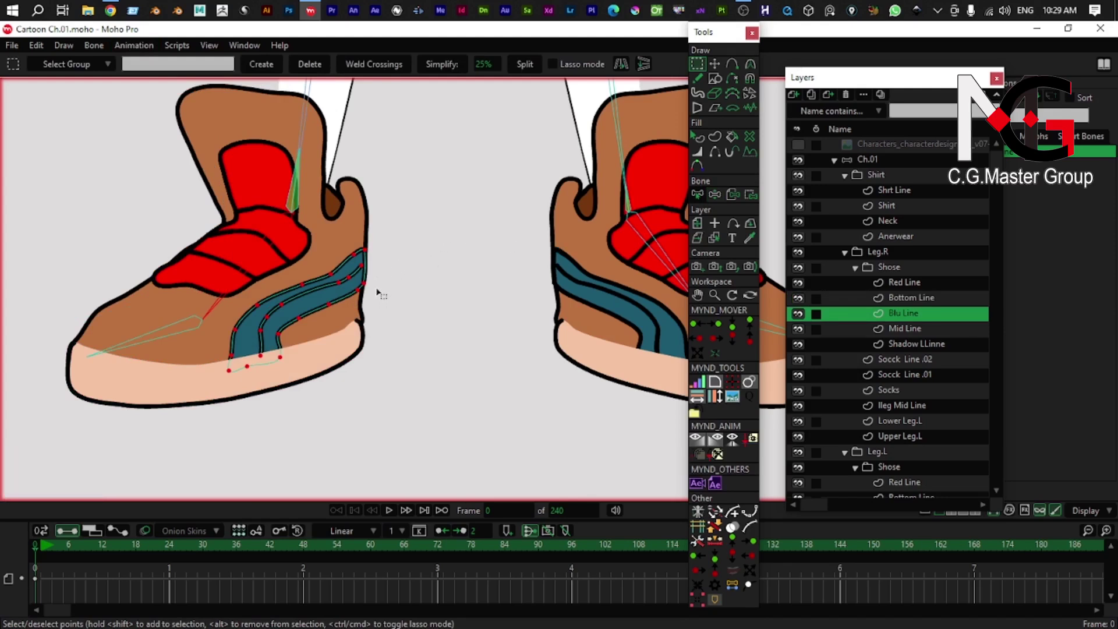
{"action": "left_click", "coordinate": [230, 369]}
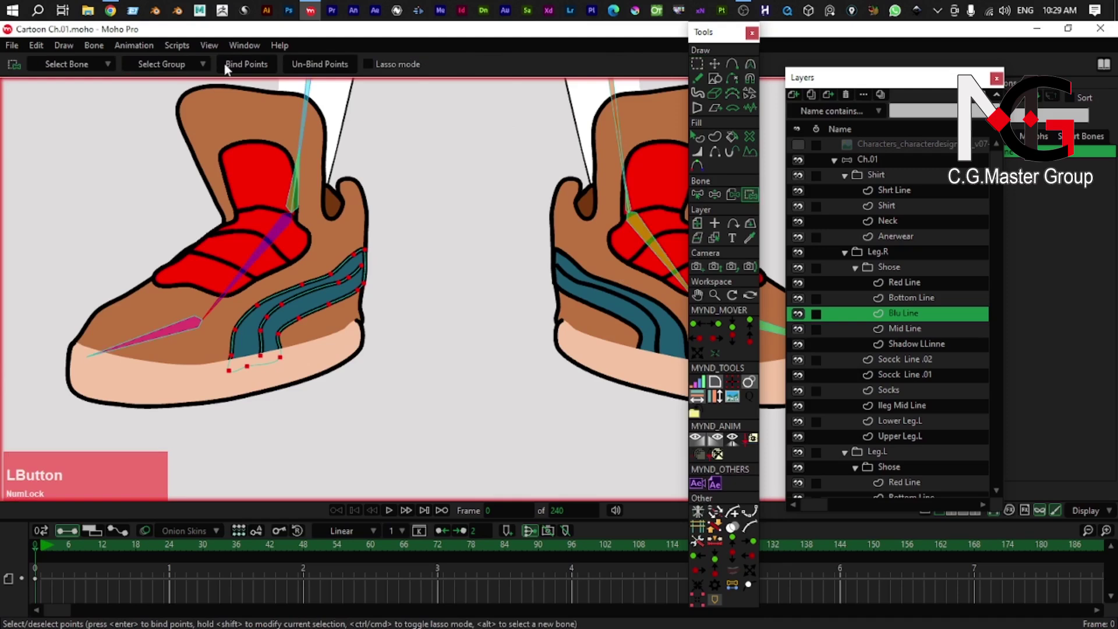
{"action": "right_click", "coordinate": [282, 346]}
- Lasso the Bottom Line sole points and bind them to the toe bone
{"action": "key", "text": "b"}
{"action": "left_click", "coordinate": [176, 297]}
{"action": "right_click", "coordinate": [154, 266]}
{"action": "key", "text": "g"}
{"action": "left_click", "coordinate": [67, 237]}
{"action": "left_click", "coordinate": [146, 224]}
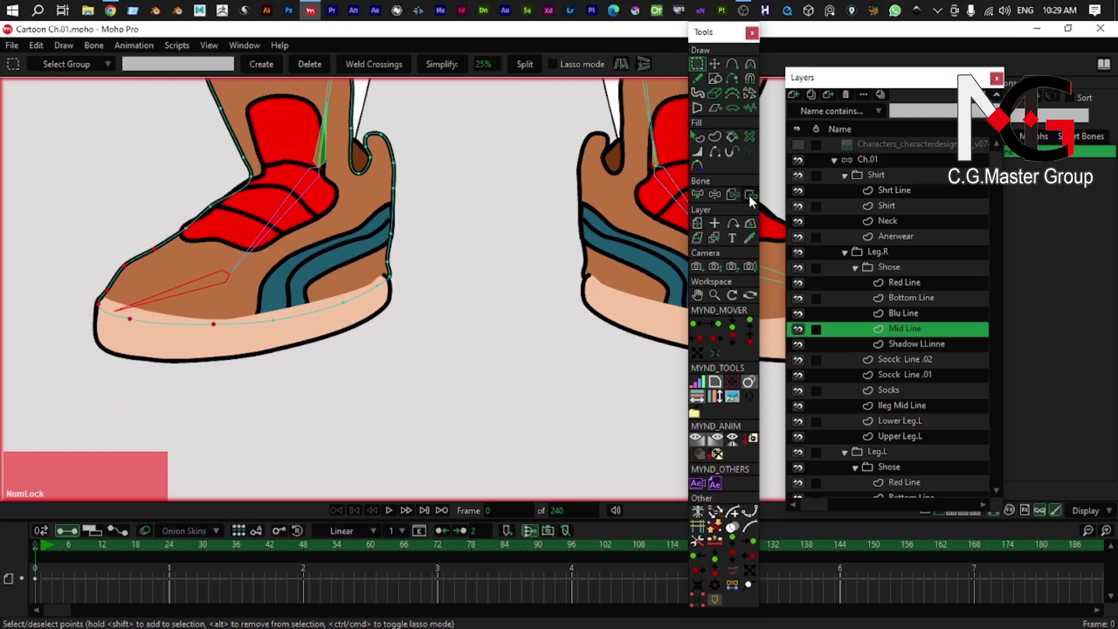
{"action": "left_click", "coordinate": [309, 301]}
{"action": "right_click", "coordinate": [275, 319]}
{"action": "left_click", "coordinate": [309, 301]}
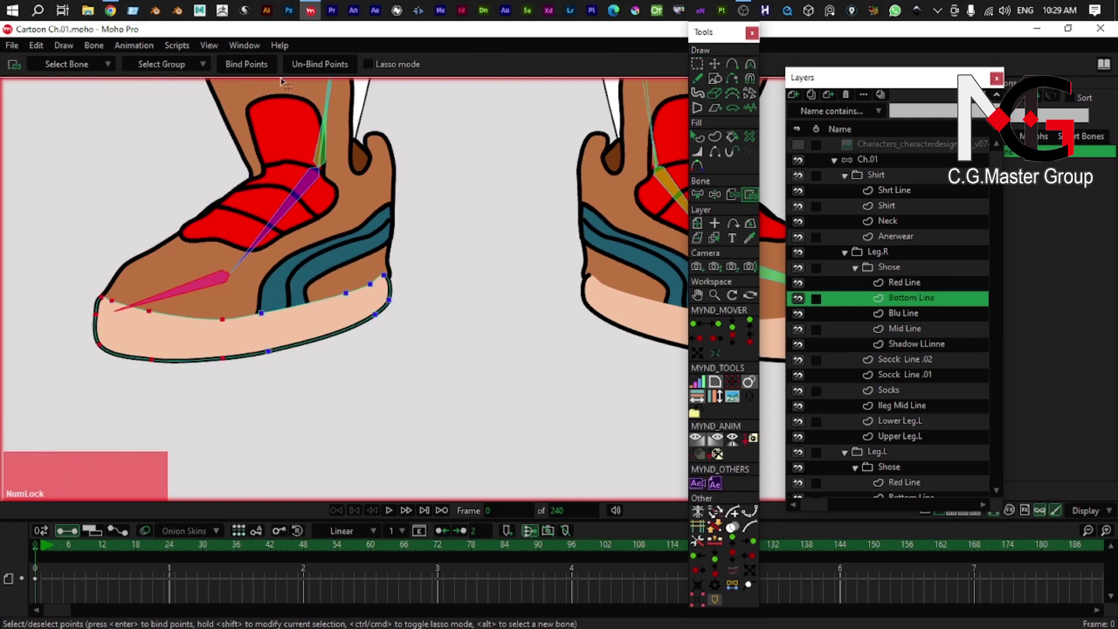
{"action": "left_click", "coordinate": [309, 300]}
{"action": "right_click", "coordinate": [308, 300]}
- Pose the foot bone to check the shoe's sole tilts with it
{"action": "key", "text": "z"}
{"action": "right_click", "coordinate": [333, 227]}
{"action": "key", "text": "z"}
{"action": "left_click", "coordinate": [206, 318]}
{"action": "key", "text": "ctrl+z"}
{"action": "left_click", "coordinate": [281, 255]}
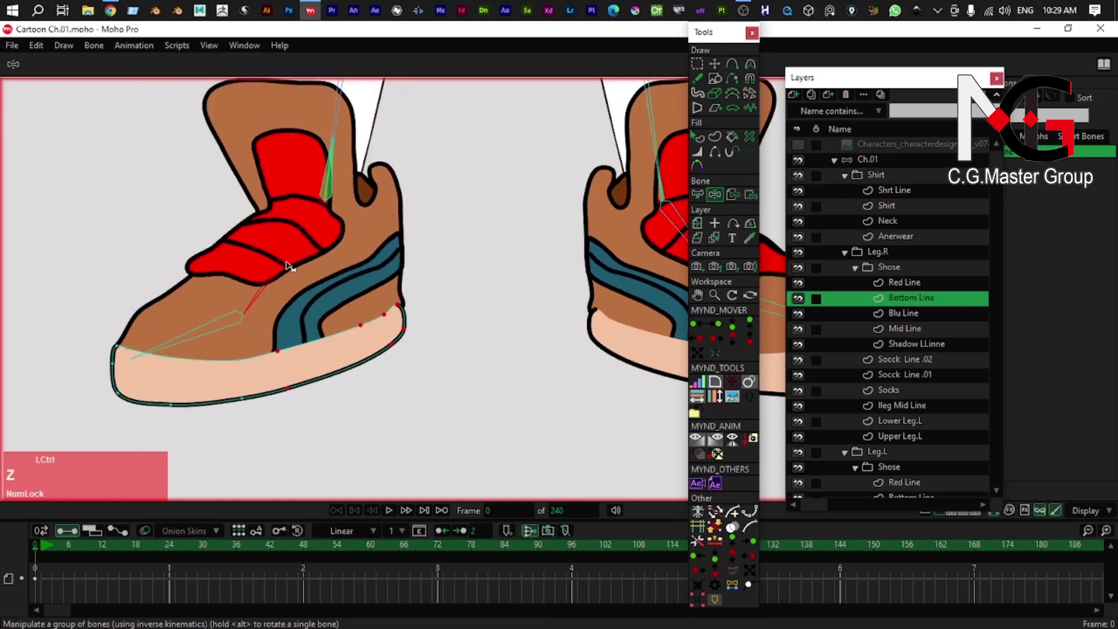
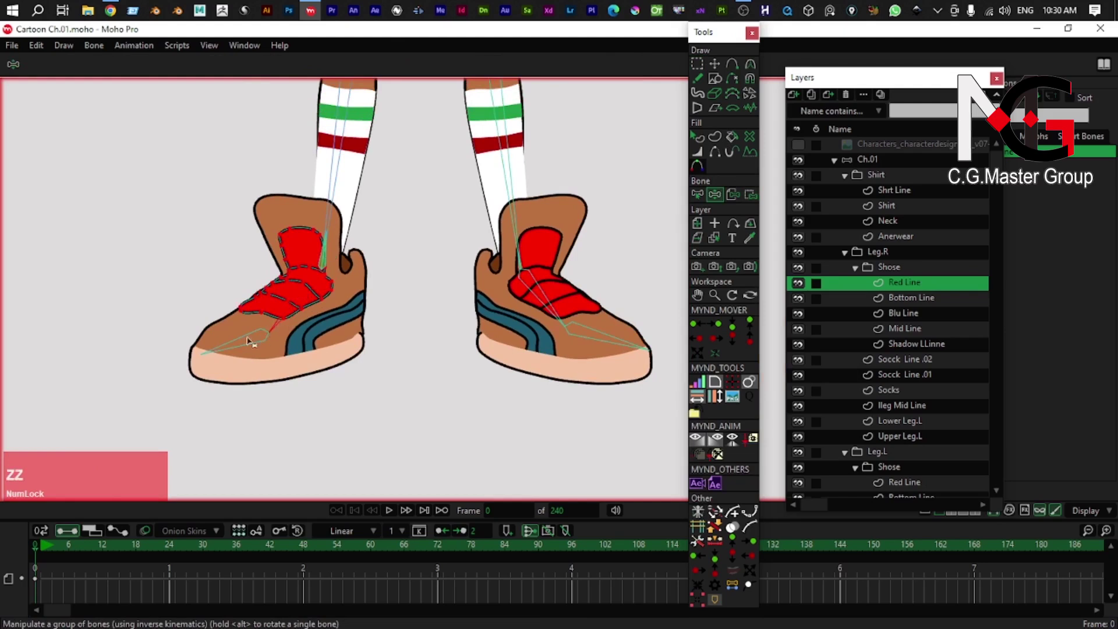
- Rotate the foot to test the Red Line straps, undo, and select the Shadow LLinne heel shadow points
{"action": "left_click", "coordinate": [245, 342]}
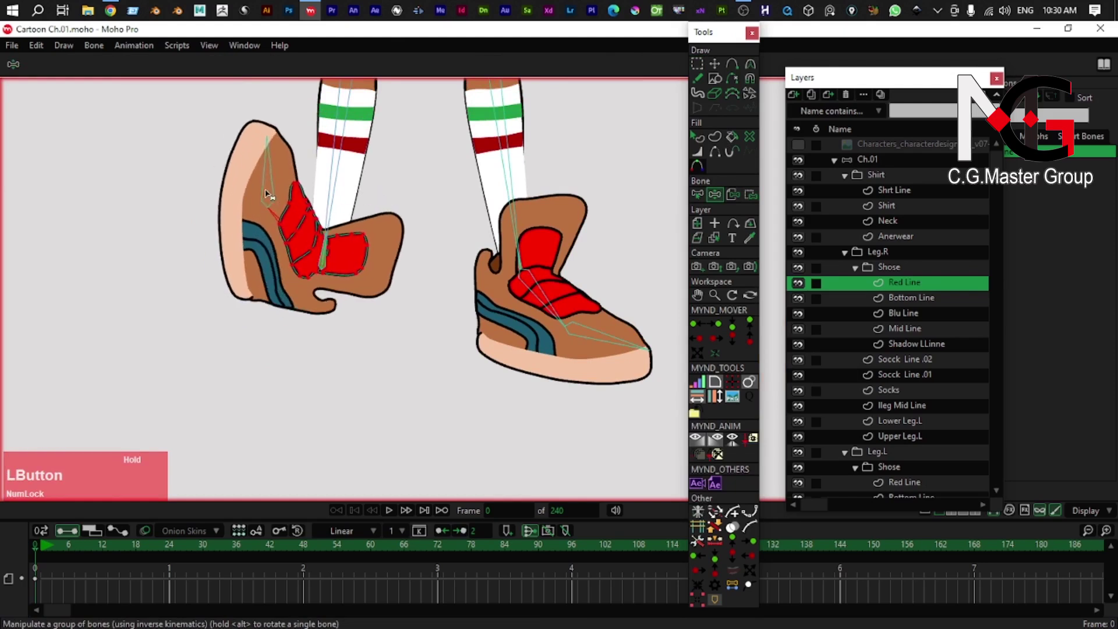
{"action": "key", "text": "ctrl+z"}
{"action": "scroll", "scroll_direction": "up", "scroll_amount": 3}
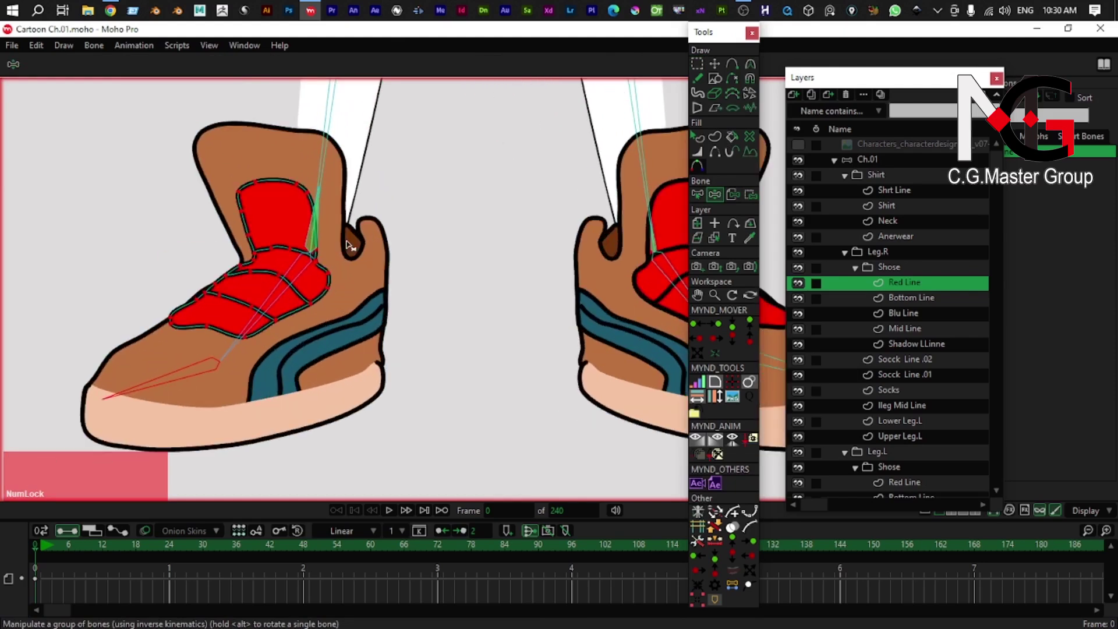
{"action": "right_click", "coordinate": [357, 246]}
{"action": "left_click", "coordinate": [357, 246]}
{"action": "key", "text": "t"}
{"action": "left_click", "coordinate": [357, 246]}
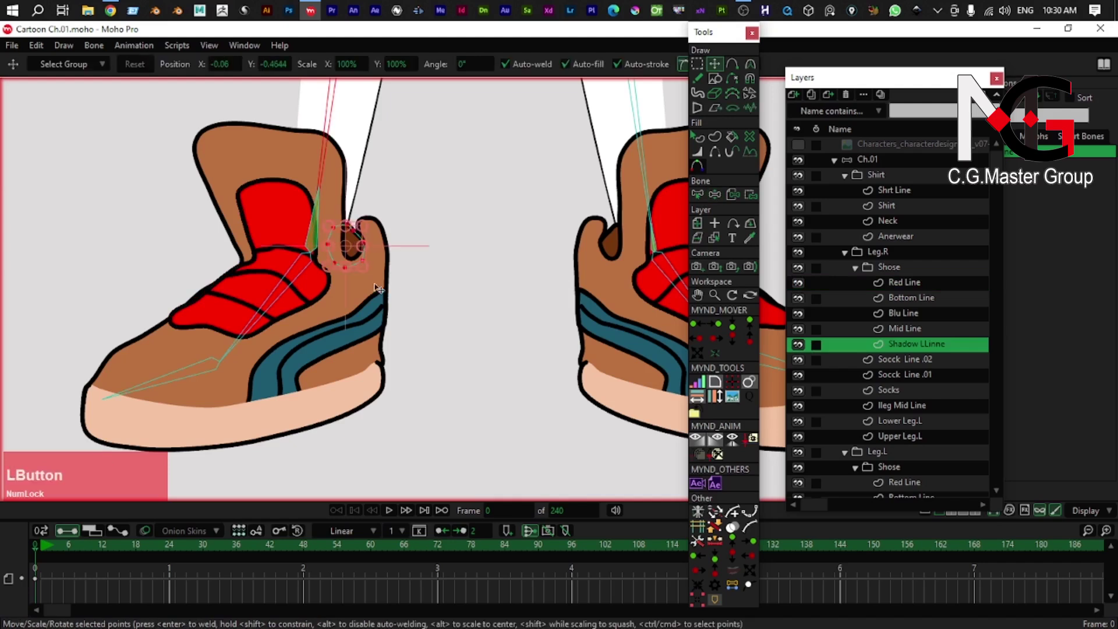
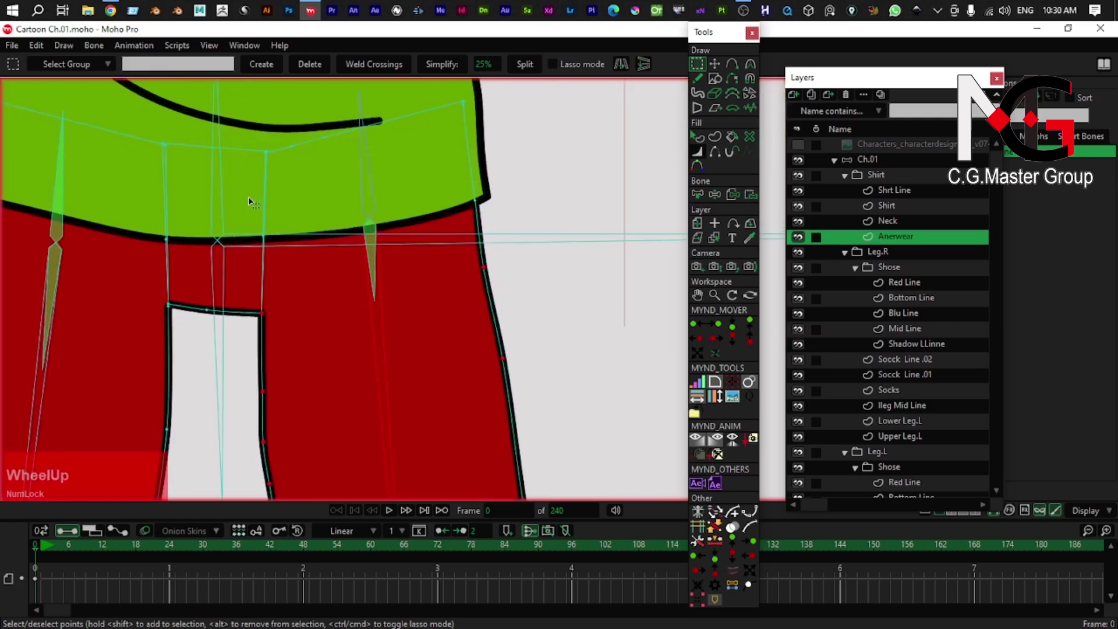
- Bind the Anerwear shorts points to the hip bone and test-bend the leg, then reset
{"action": "scroll", "scroll_direction": "down", "scroll_amount": 3}
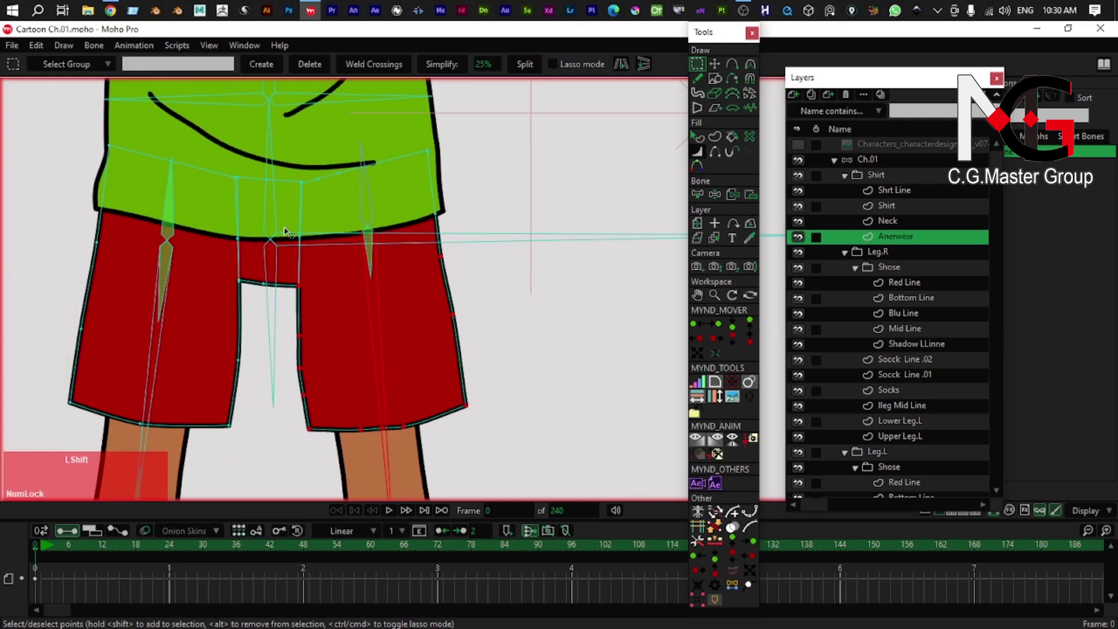
{"action": "left_click", "coordinate": [753, 202]}
{"action": "scroll", "scroll_direction": "up", "scroll_amount": 3}
{"action": "right_click", "coordinate": [326, 232]}
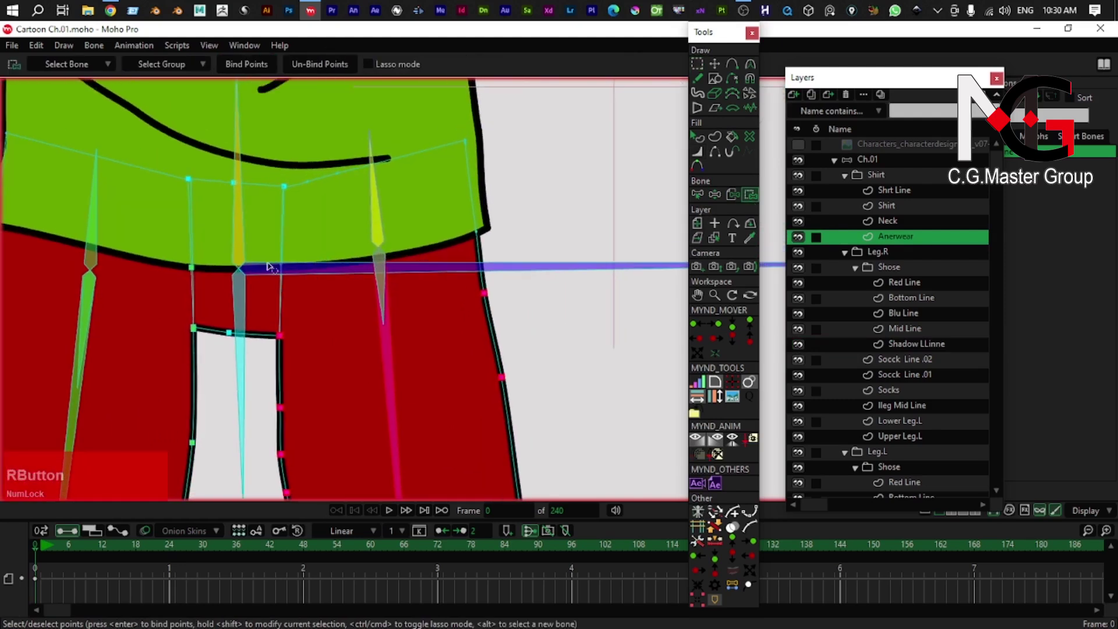
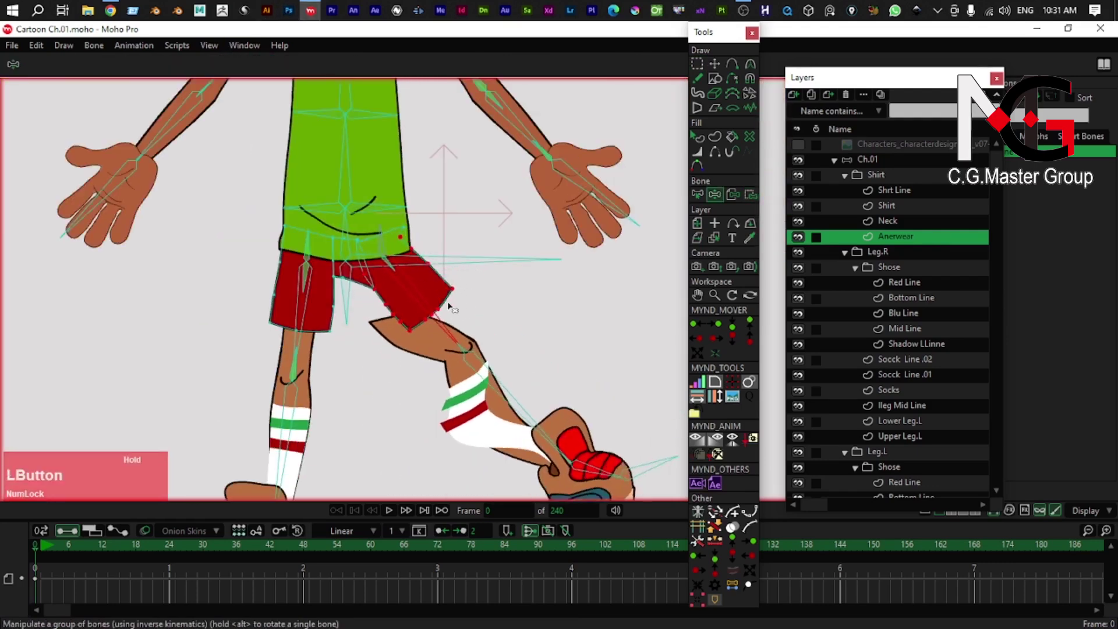
{"action": "key", "text": "ctrl+z"}
{"action": "scroll", "scroll_direction": "up", "scroll_amount": 3}
{"action": "left_click", "coordinate": [285, 324]}
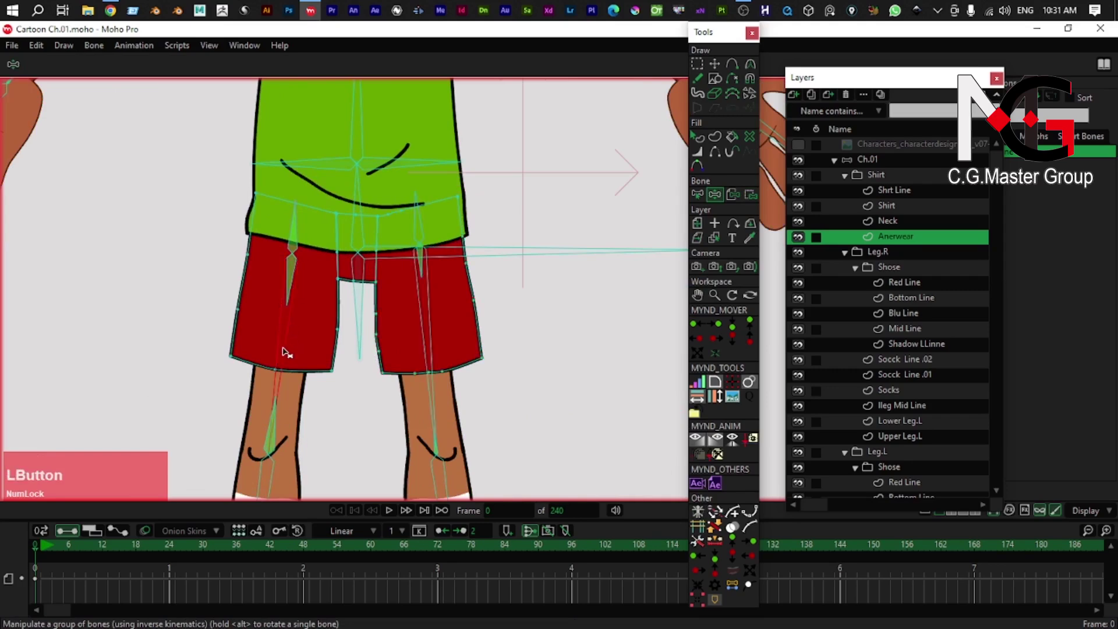
- Add waistline points on the Anerwear shorts and bind the left-hip points to the leg bone
{"action": "key", "text": "ctrl+z"}
{"action": "scroll", "scroll_direction": "up", "scroll_amount": 3}
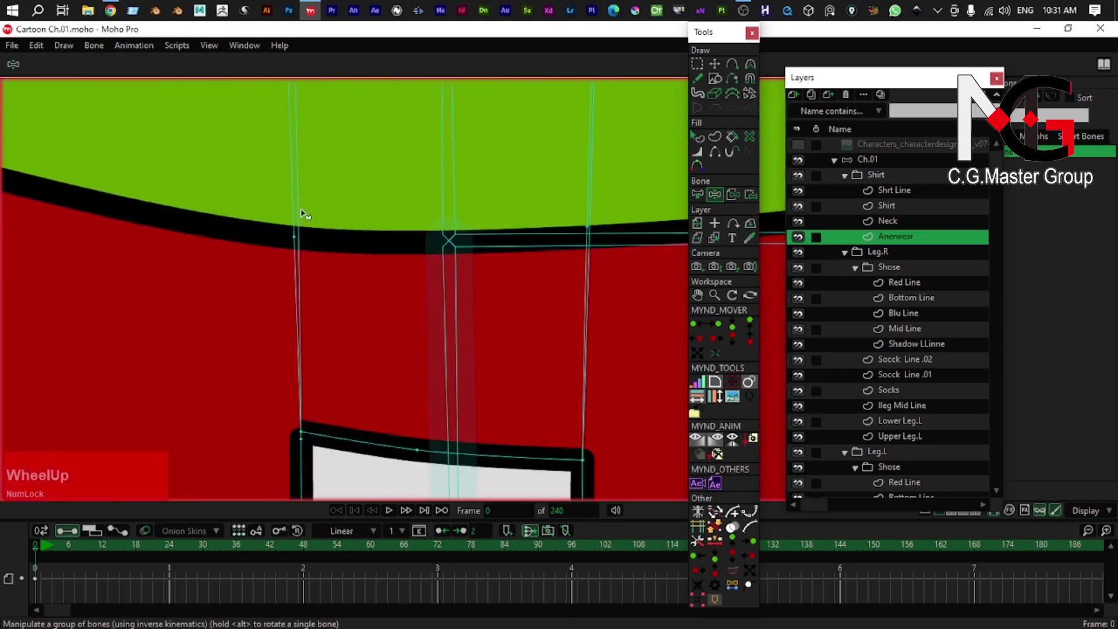
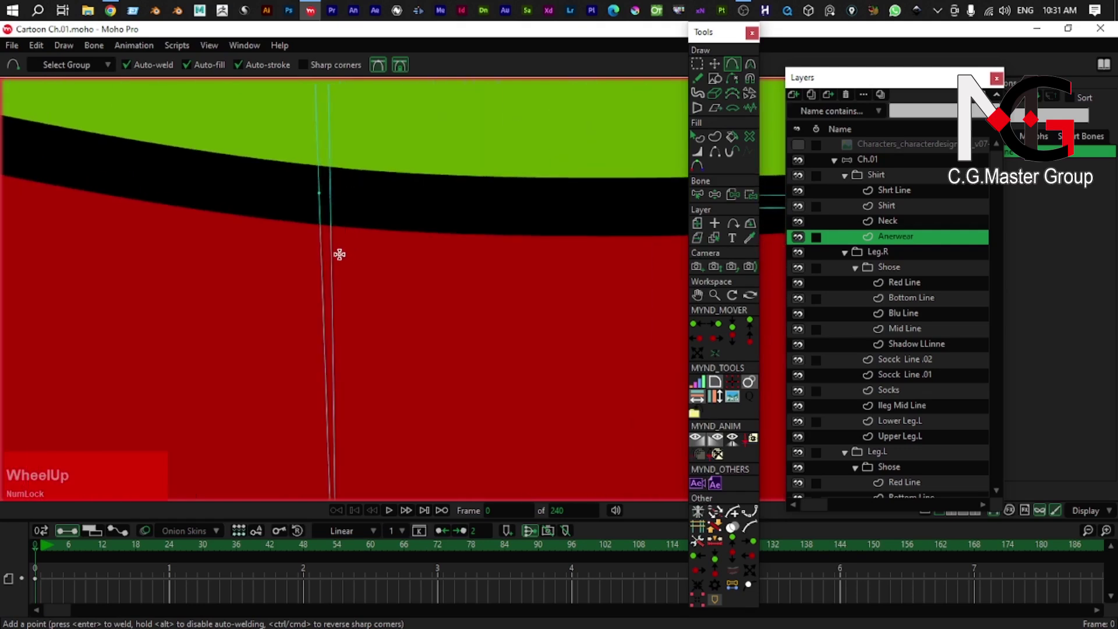
{"action": "scroll", "scroll_direction": "down", "scroll_amount": 3}
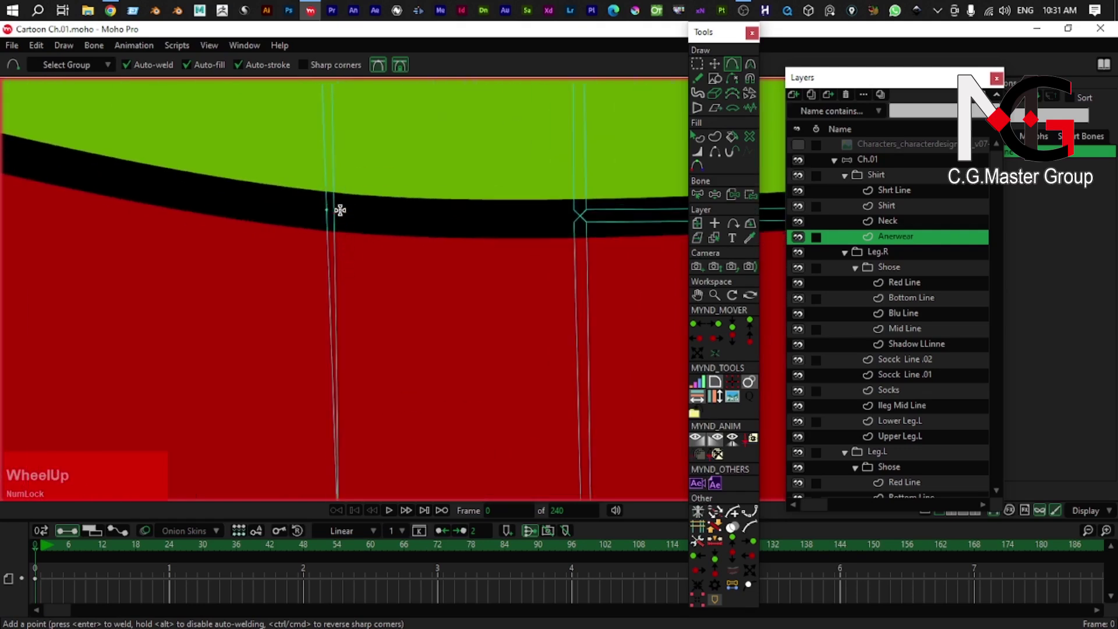
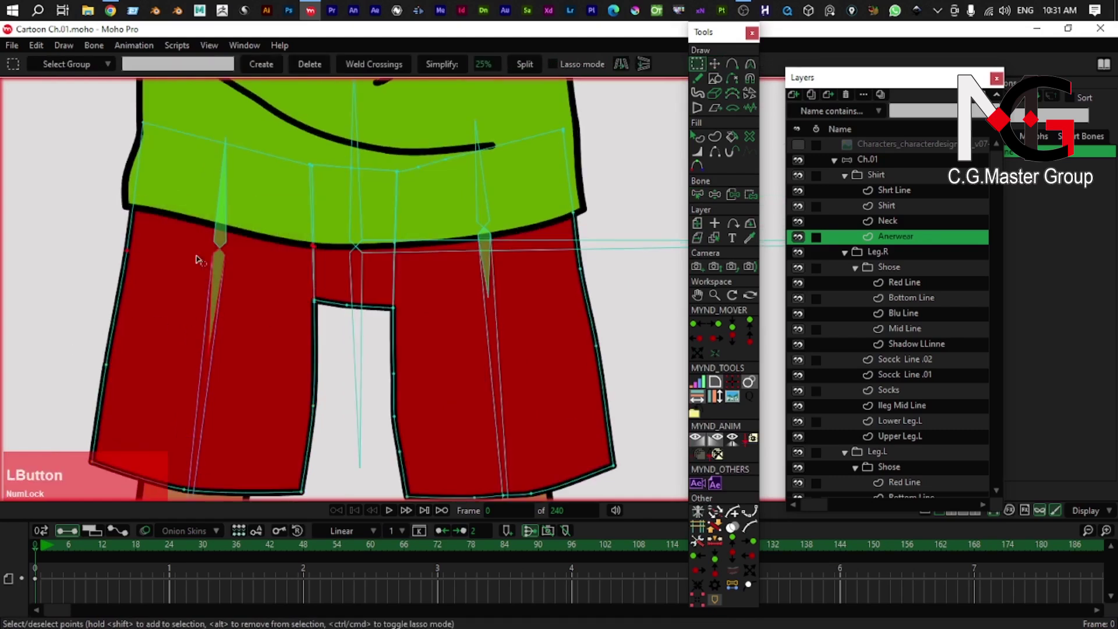
{"action": "left_click", "coordinate": [752, 201]}
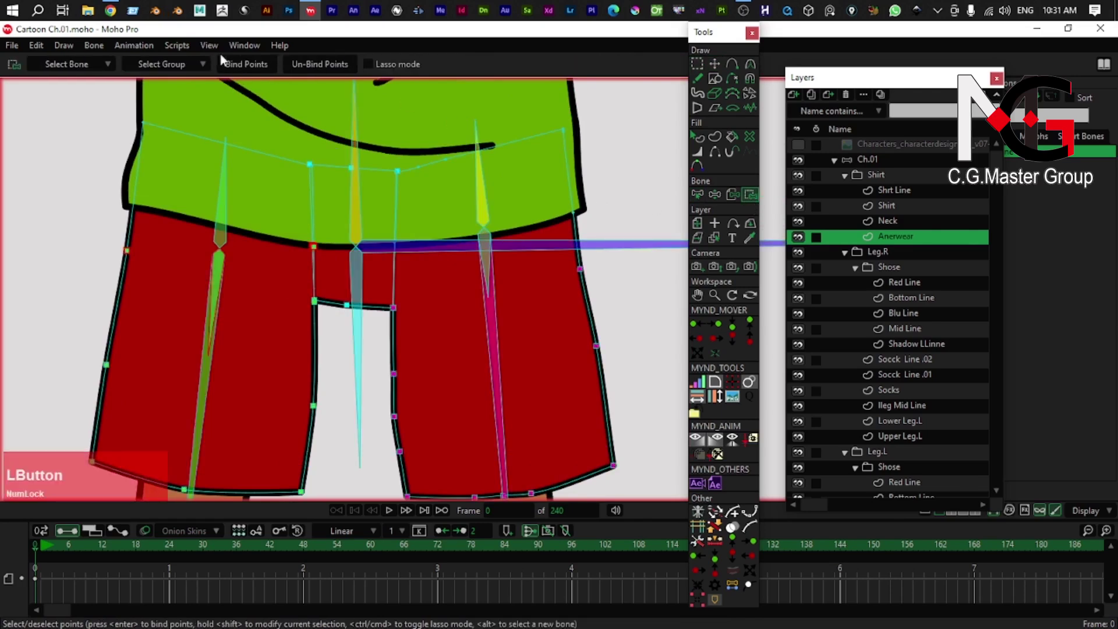
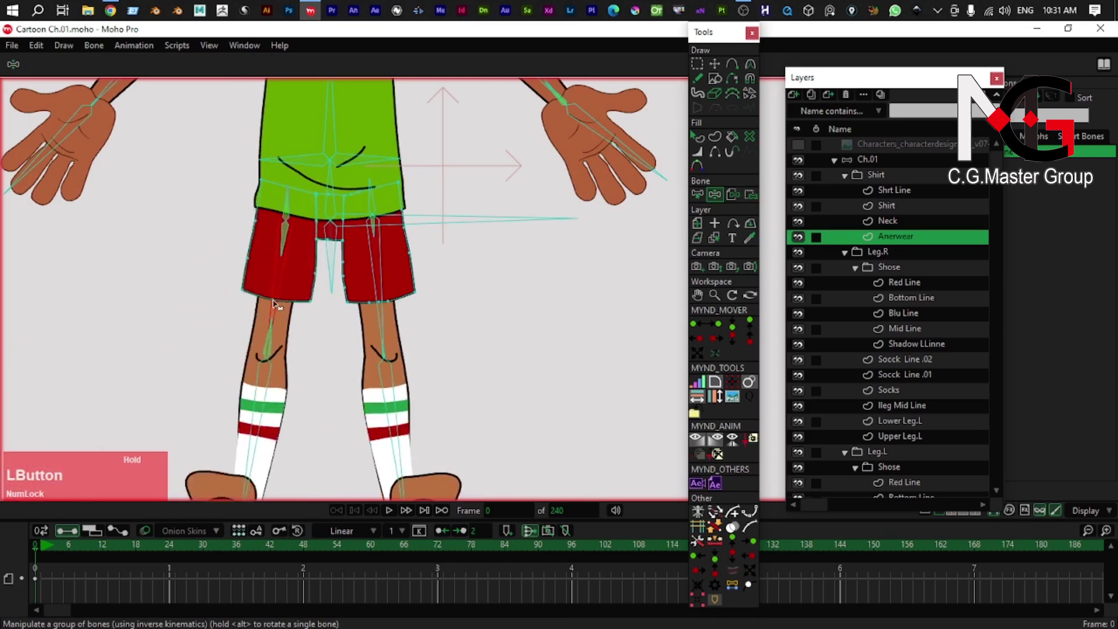
- Bend the leg bone twice to confirm the shorts follow, then return to rest pose
{"action": "scroll", "scroll_direction": "up", "scroll_amount": 3}
{"action": "right_click", "coordinate": [386, 313]}
{"action": "left_click", "coordinate": [327, 279]}
{"action": "right_click", "coordinate": [331, 280]}
{"action": "left_click", "coordinate": [328, 286]}
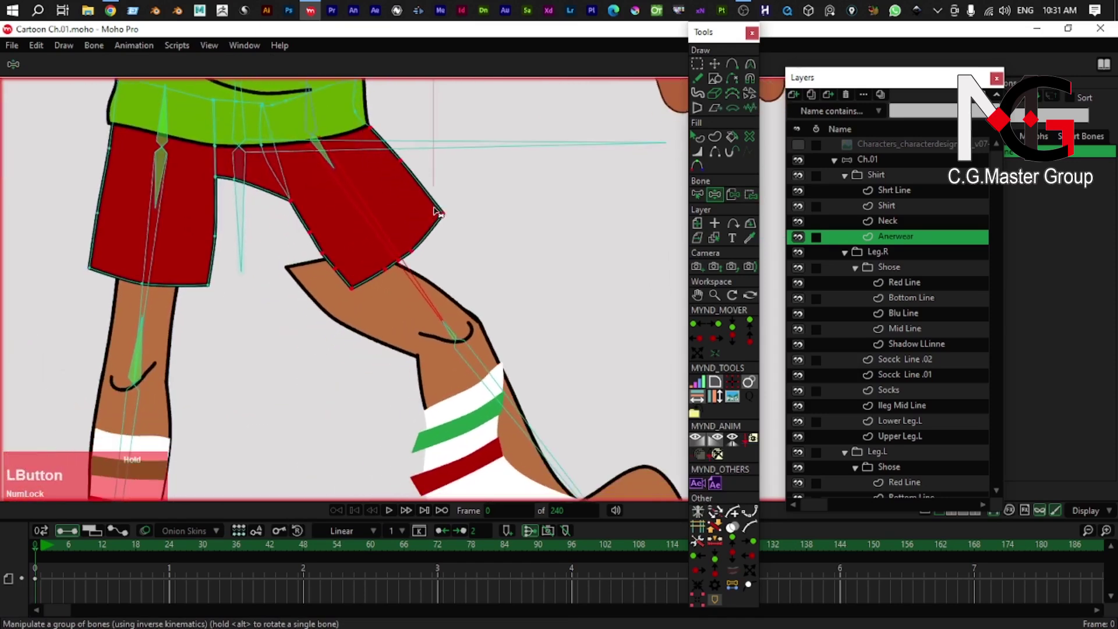
{"action": "key", "text": "ctrl+z"}
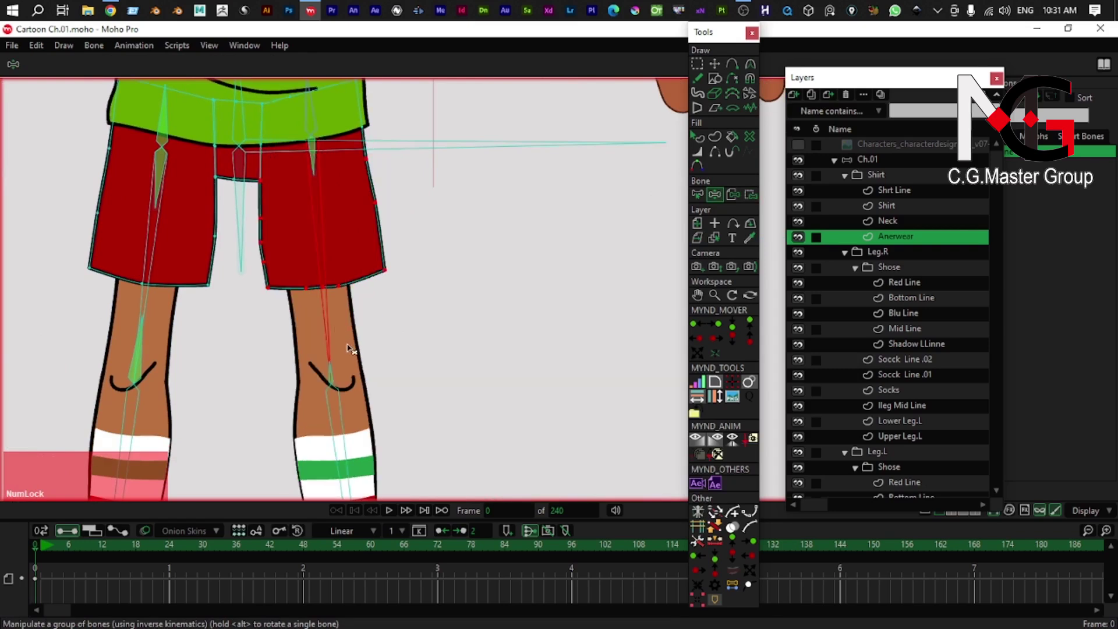
- Make Upper Leg.L active and select its knee-line points
{"action": "right_click", "coordinate": [345, 339]}
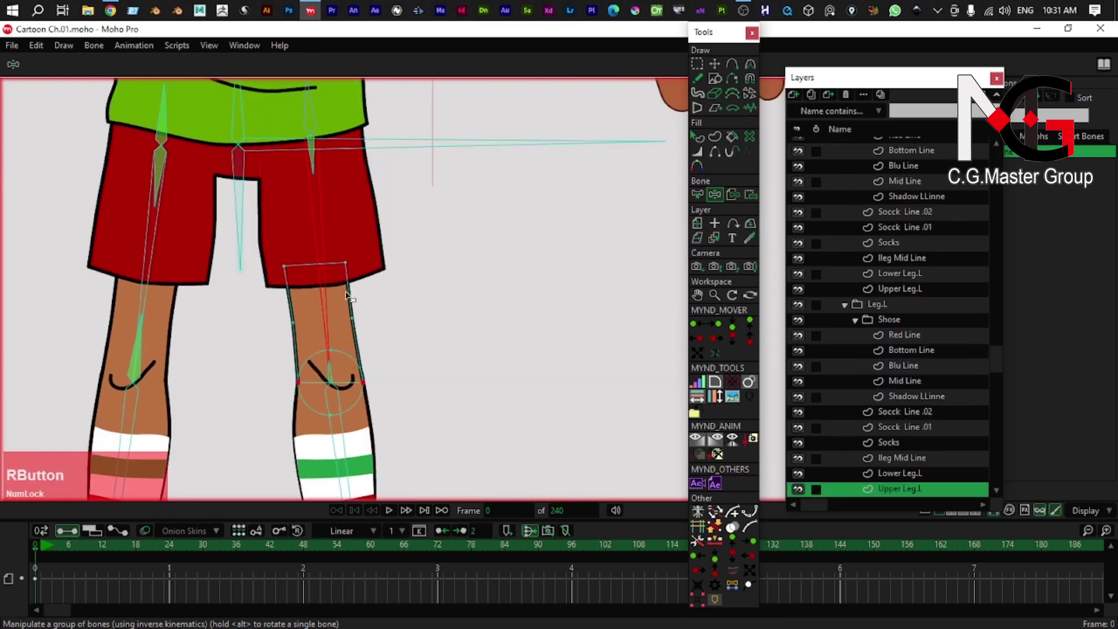
{"action": "key", "text": "v"}
{"action": "left_click", "coordinate": [349, 309]}
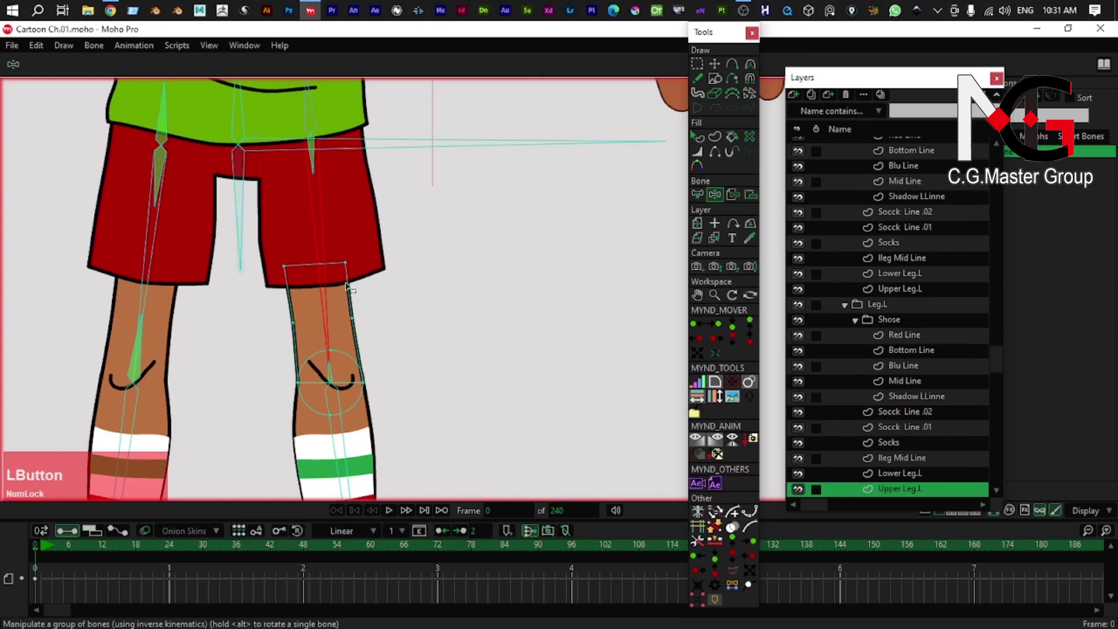
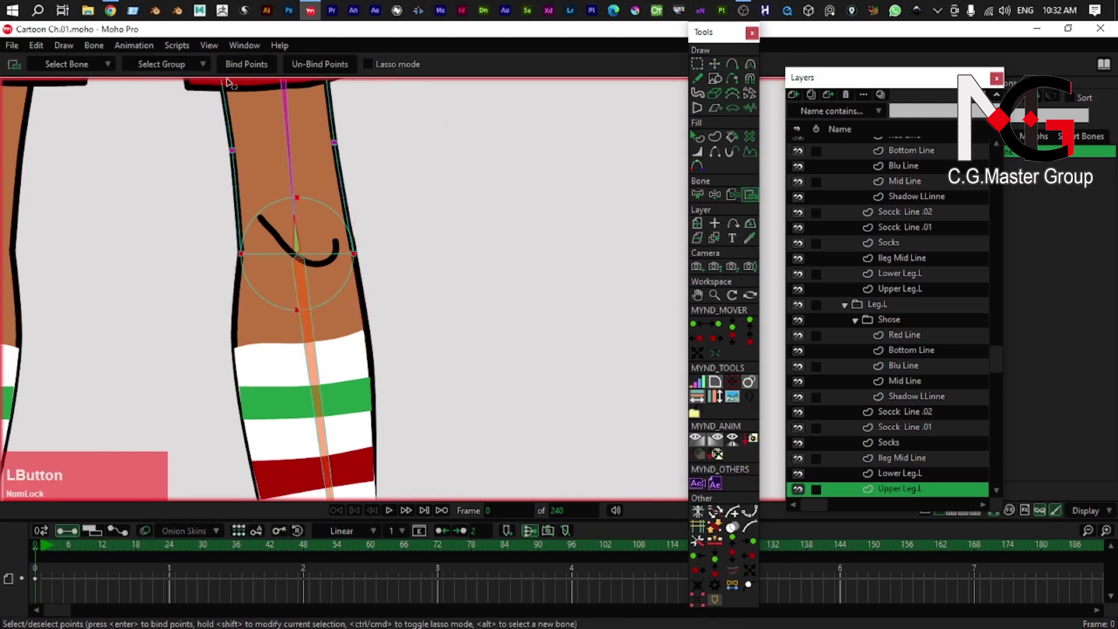
- Bind the Upper Leg.L knee line and Socks points to the lower leg bone
{"action": "scroll", "scroll_direction": "down", "scroll_amount": 3}
{"action": "right_click", "coordinate": [352, 346]}
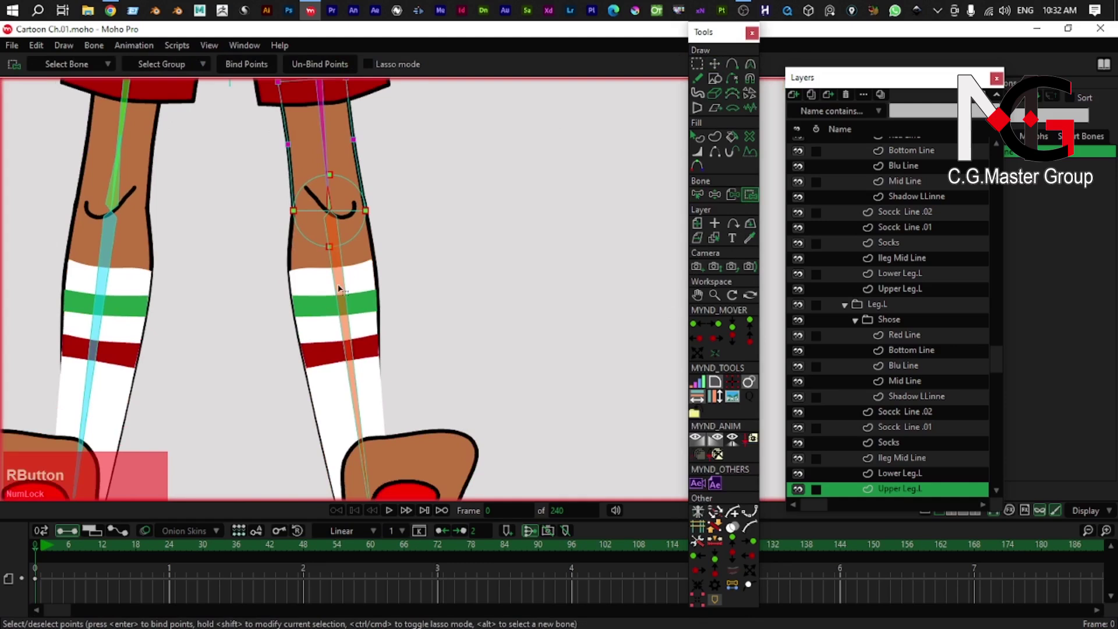
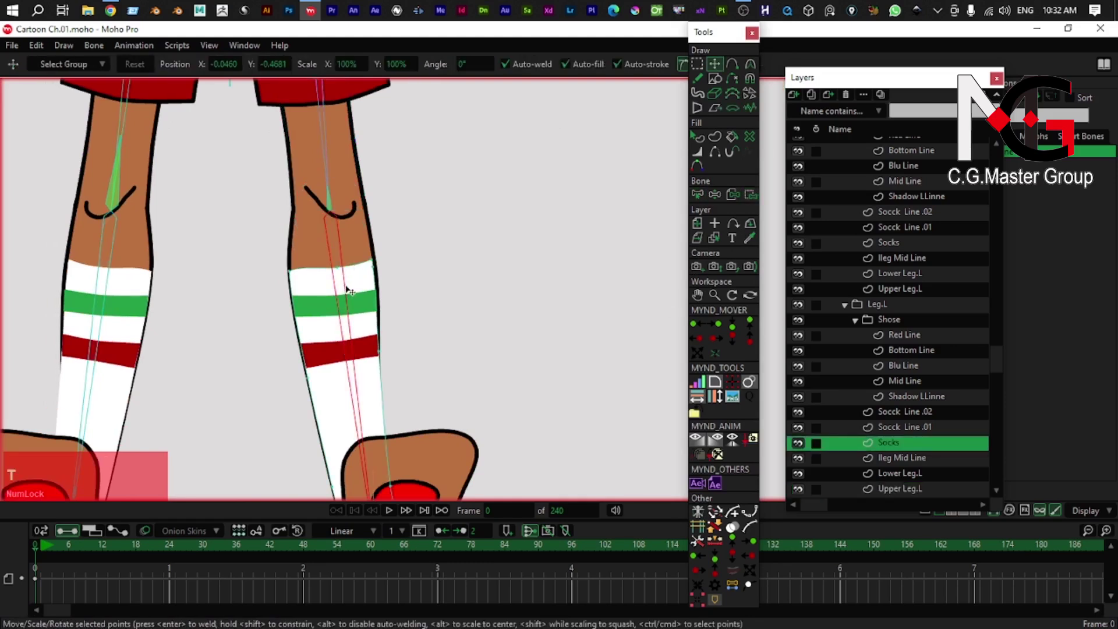
{"action": "type", "text": "tg"}
{"action": "scroll", "scroll_direction": "down", "scroll_amount": 3}
{"action": "left_click", "coordinate": [368, 271]}
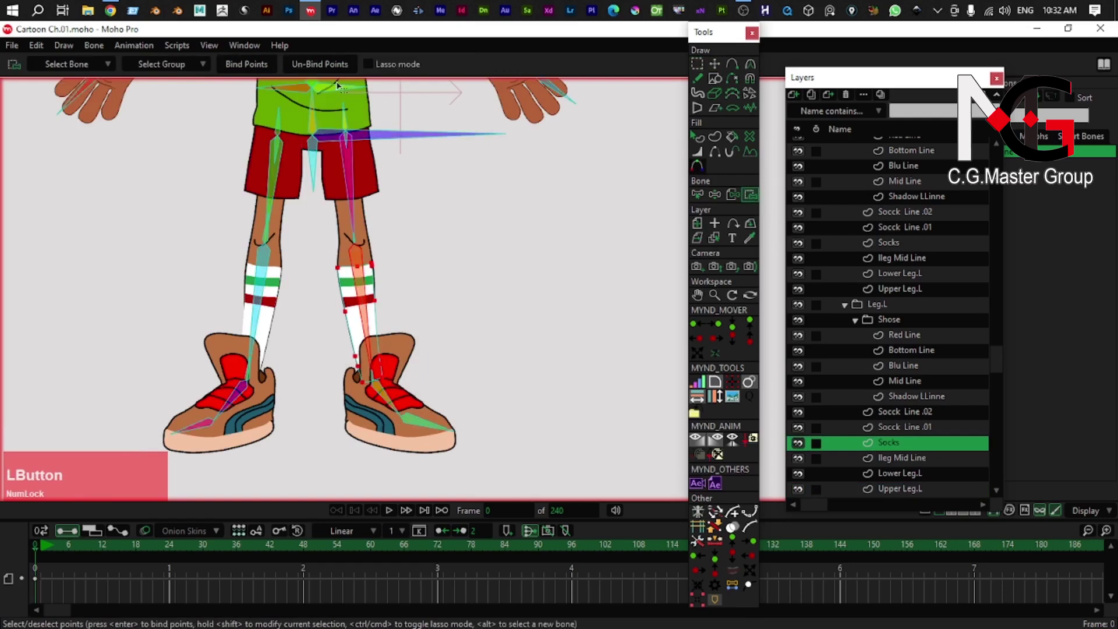
- Select the Lower Leg.L points near the sock for binding to the lower leg bone
{"action": "scroll", "scroll_direction": "up", "scroll_amount": 3}
{"action": "right_click", "coordinate": [363, 250]}
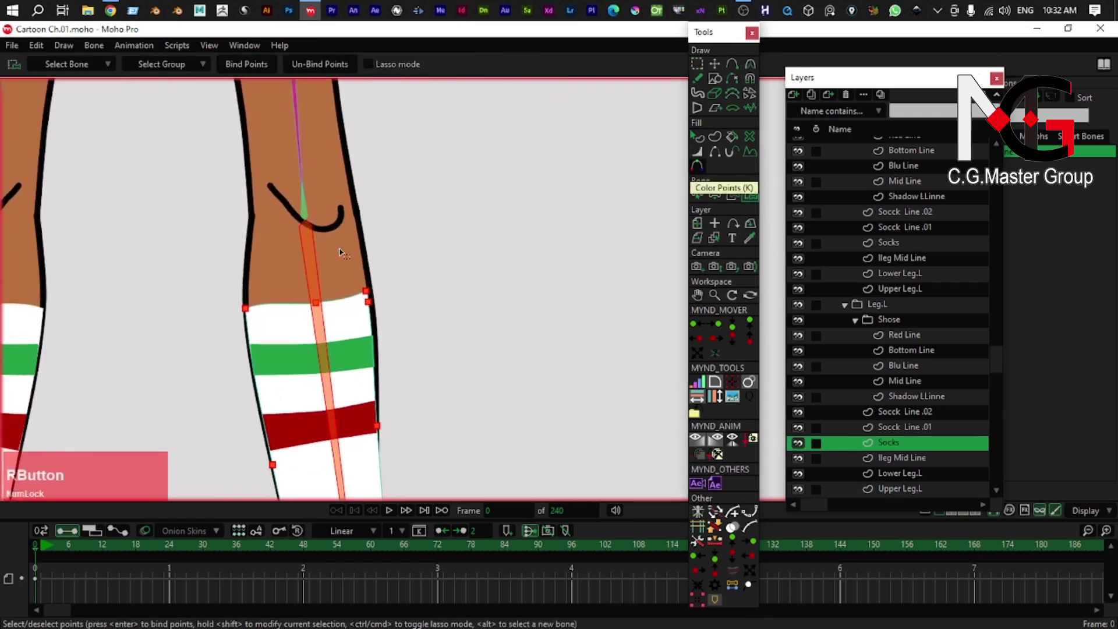
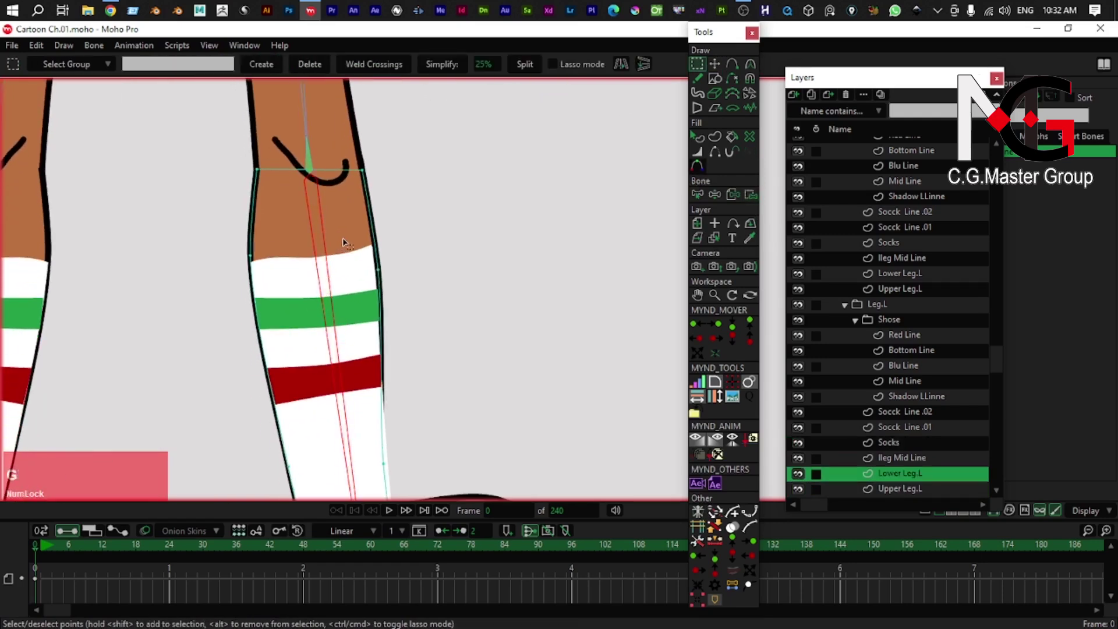
{"action": "left_click", "coordinate": [349, 241]}
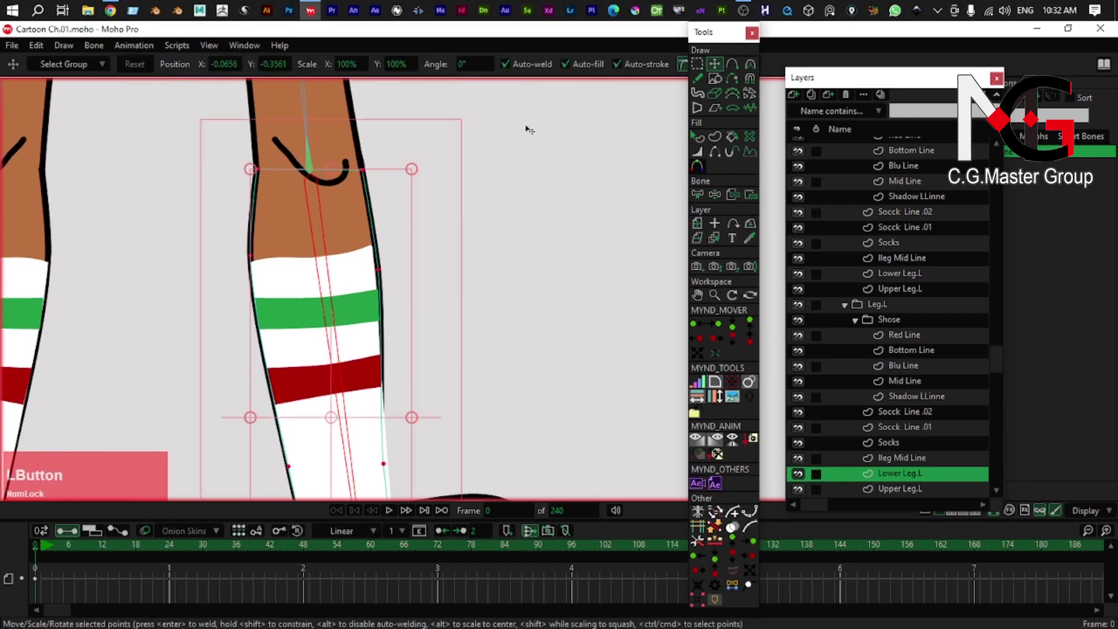
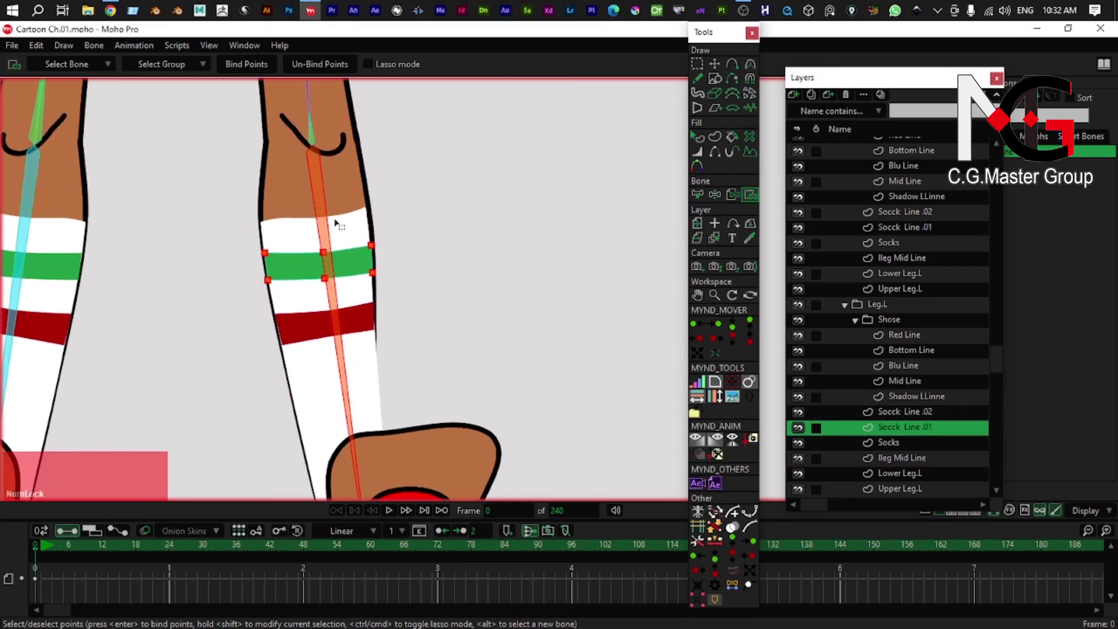
- Swing the left lower leg to test the sock and shoe, then reset to rest pose
{"action": "key", "text": "z"}
{"action": "scroll", "scroll_direction": "down", "scroll_amount": 3}
{"action": "left_click", "coordinate": [331, 223]}
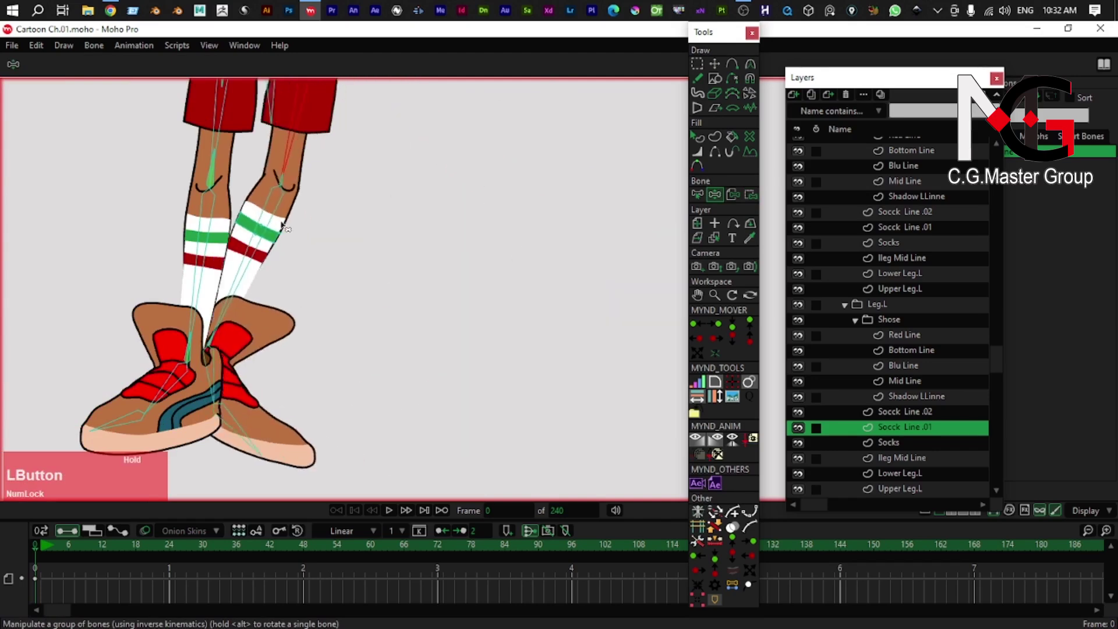
{"action": "key", "text": "ctrl+z"}
{"action": "left_click", "coordinate": [342, 224]}
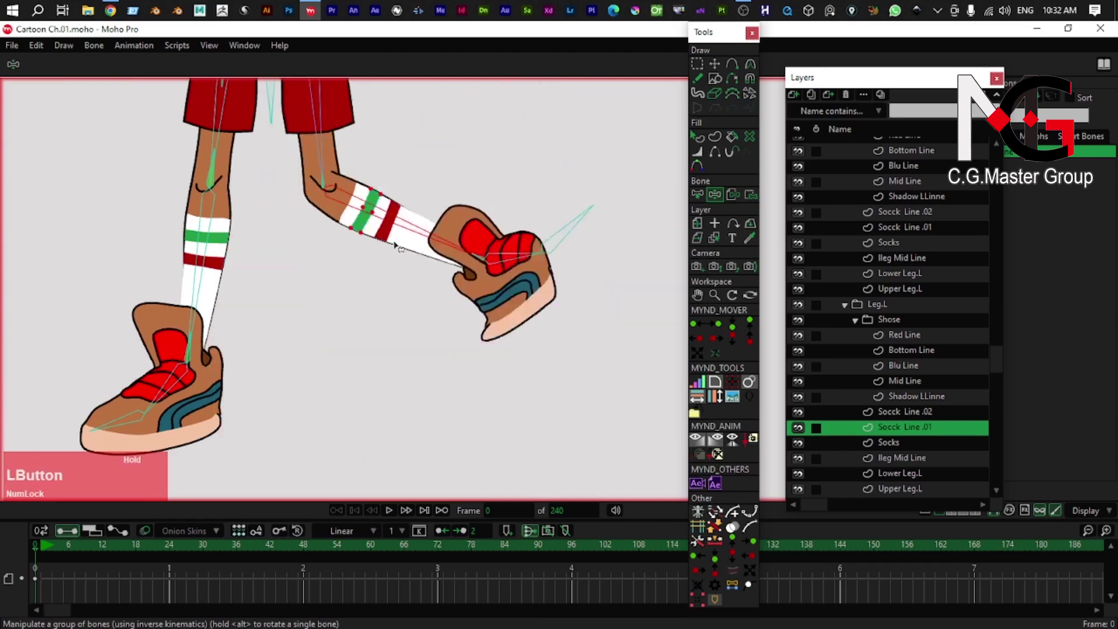
{"action": "key", "text": "ctrl+z"}
- Choose the foot bone and bind the Lower Leg.L ankle points to it
{"action": "scroll", "scroll_direction": "up", "scroll_amount": 3}
{"action": "right_click", "coordinate": [344, 232]}
{"action": "scroll", "scroll_direction": "up", "scroll_amount": 3}
{"action": "right_click", "coordinate": [375, 262]}
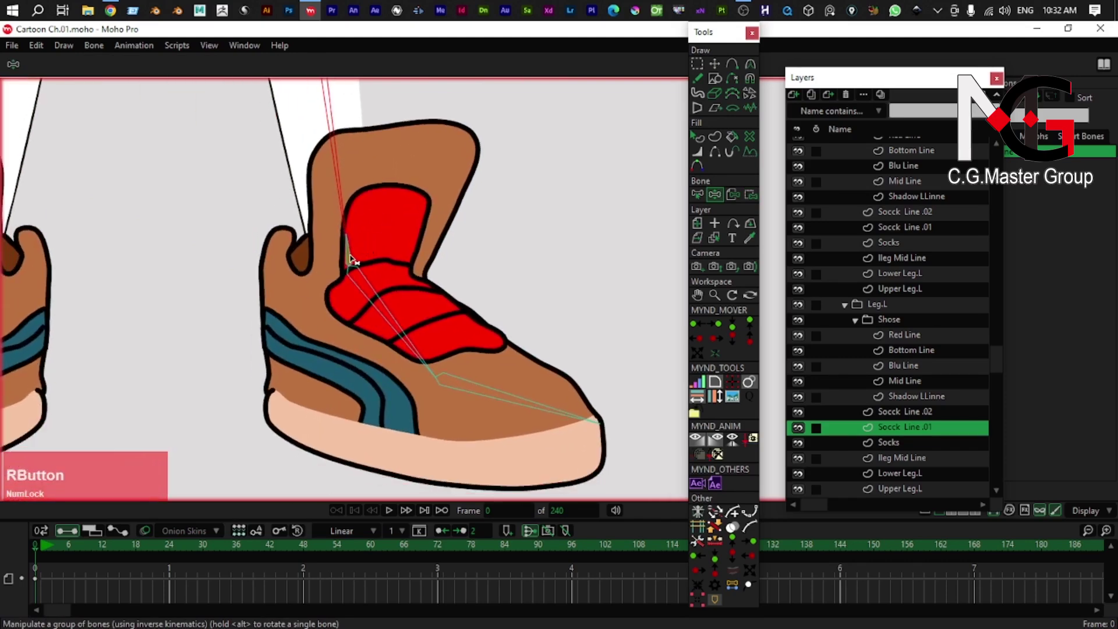
{"action": "left_click", "coordinate": [354, 258]}
{"action": "key", "text": "b"}
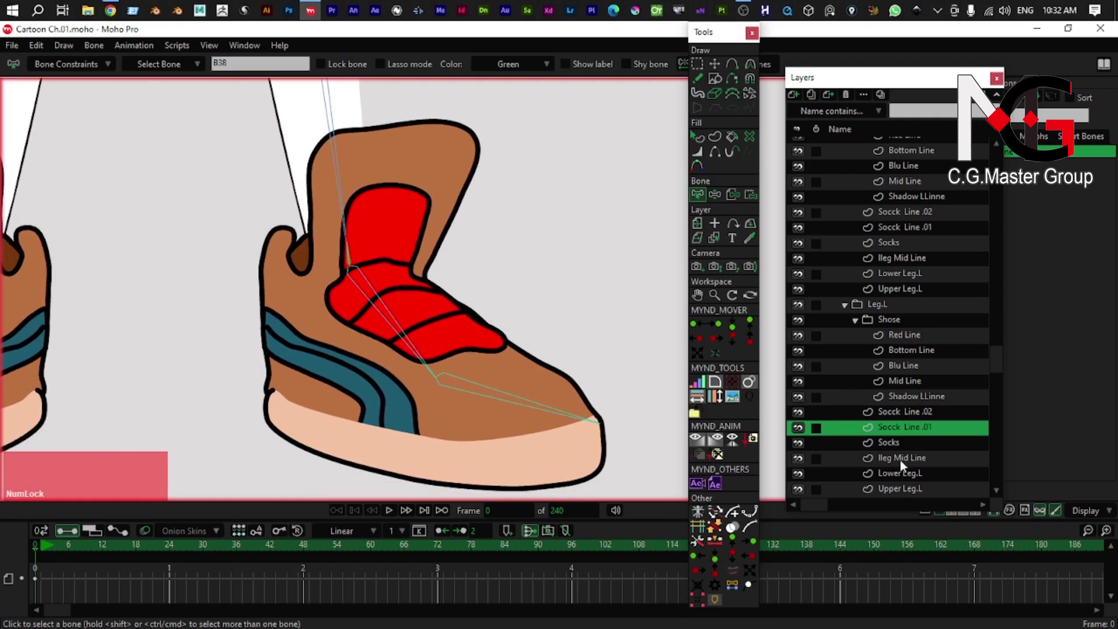
{"action": "left_click", "coordinate": [919, 479]}
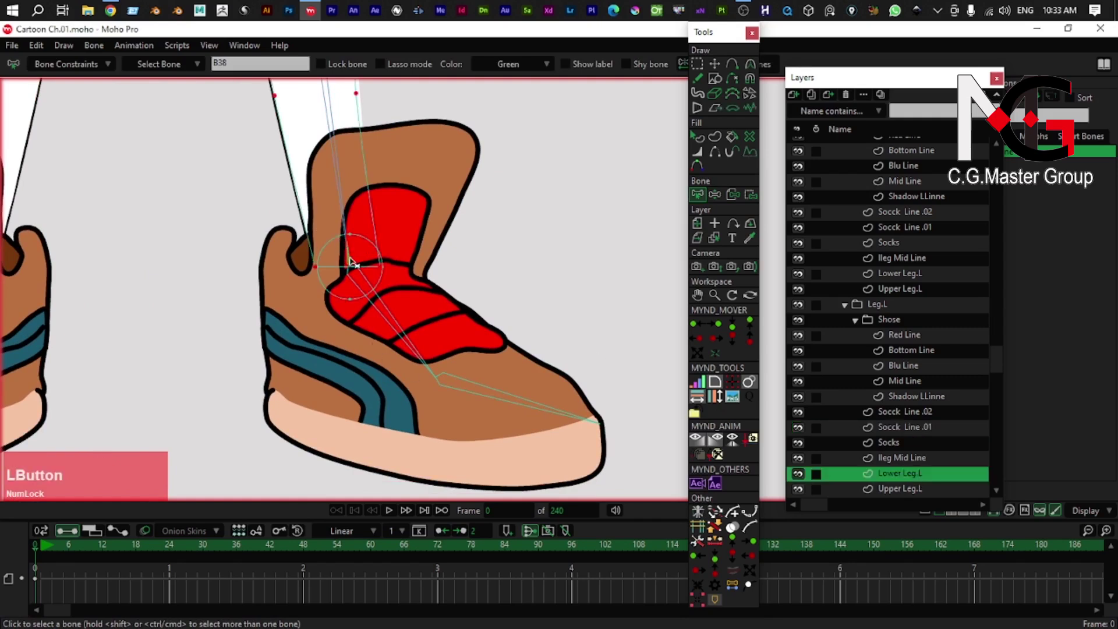
{"action": "key", "text": "t"}
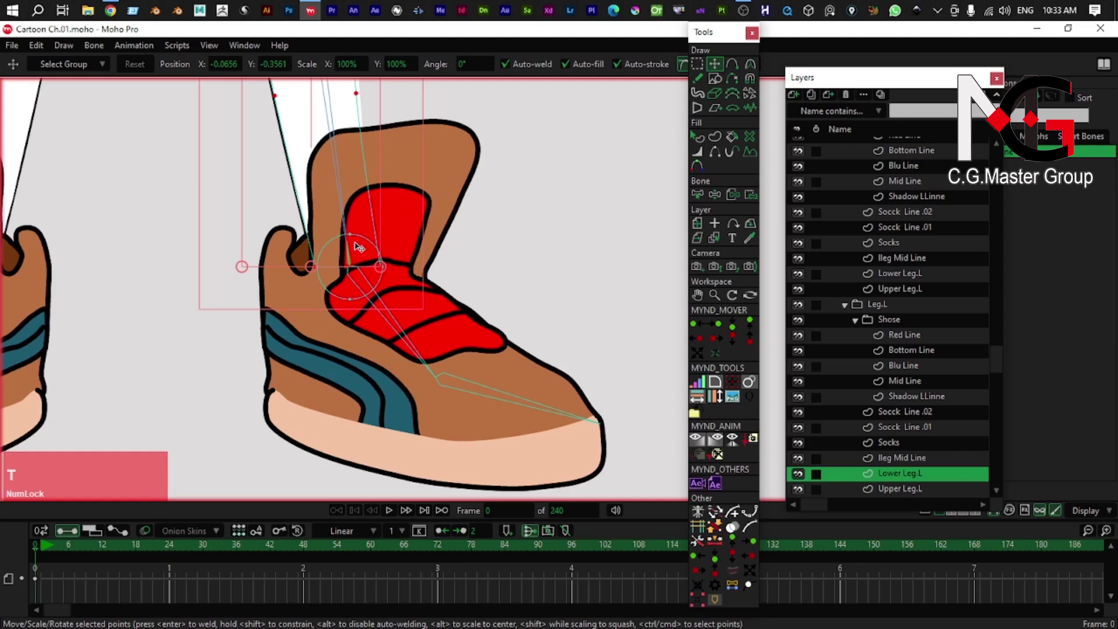
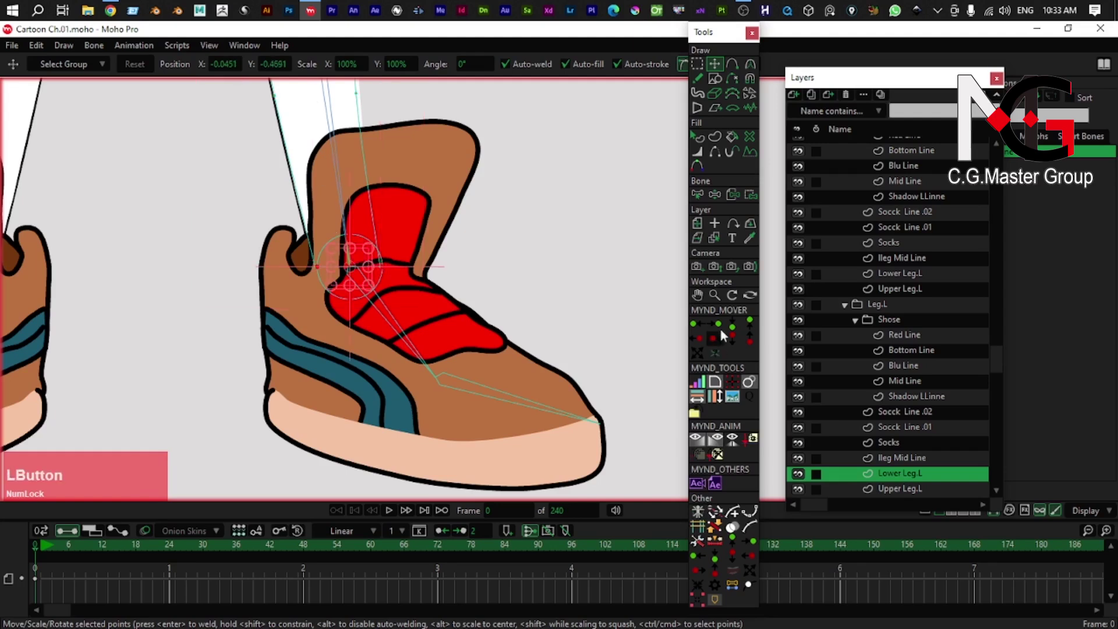
{"action": "left_click", "coordinate": [750, 203]}
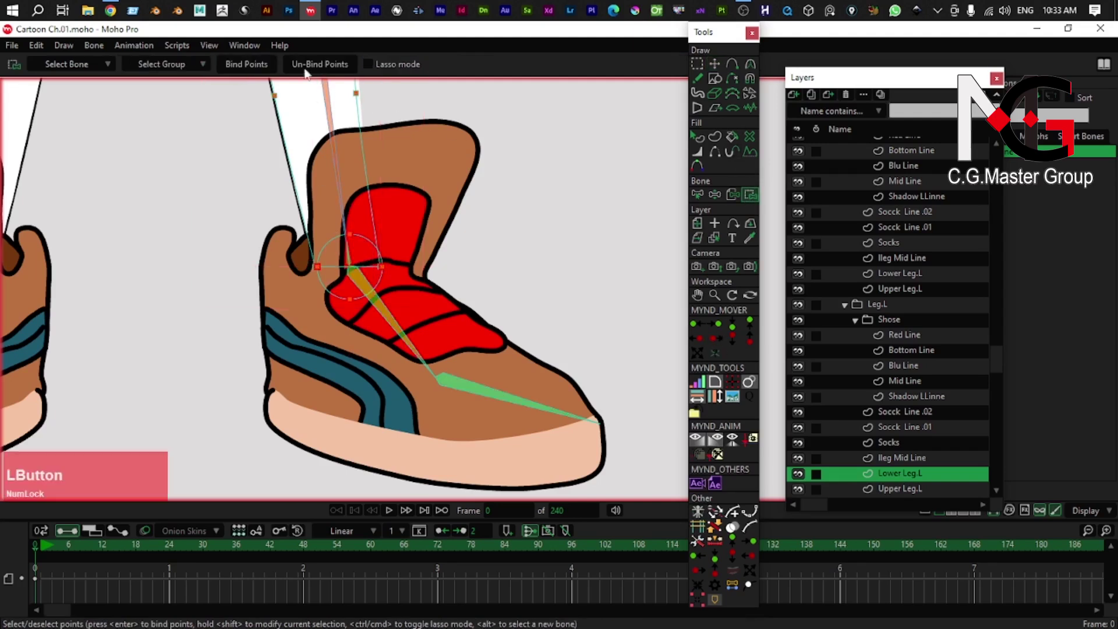
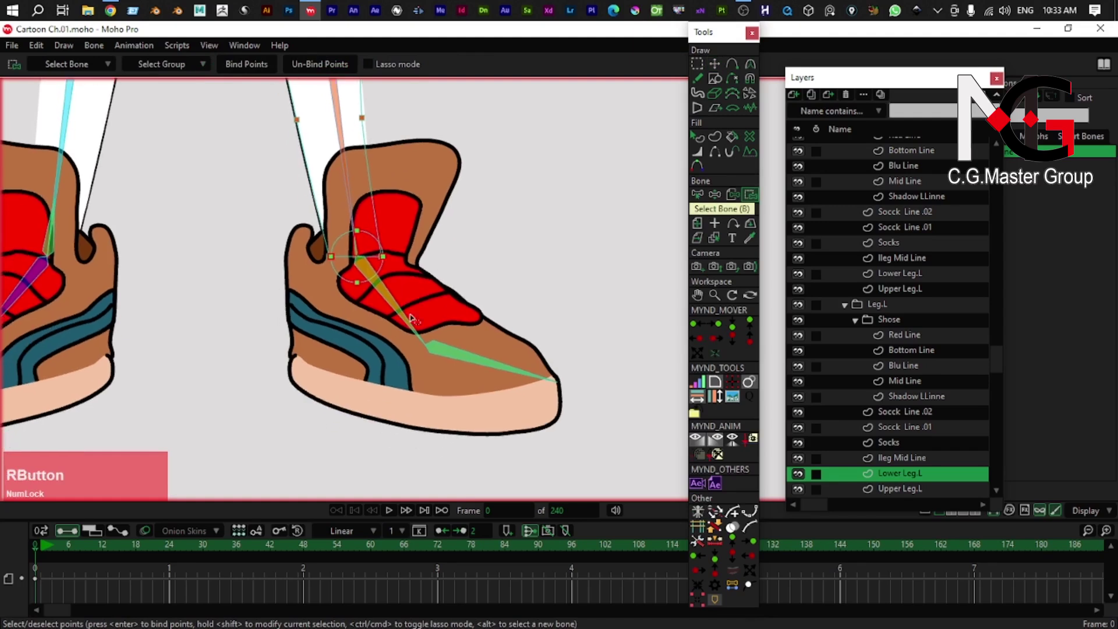
- Bind the left shoe's Red Line strap points to the foot bone
{"action": "key", "text": "b"}
{"action": "left_click", "coordinate": [402, 321]}
{"action": "right_click", "coordinate": [409, 186]}
{"action": "key", "text": "g"}
{"action": "left_click", "coordinate": [488, 122]}
- Select all Mid Line heel and sole outline points and start binding them to the foot bone
{"action": "left_click", "coordinate": [467, 109]}
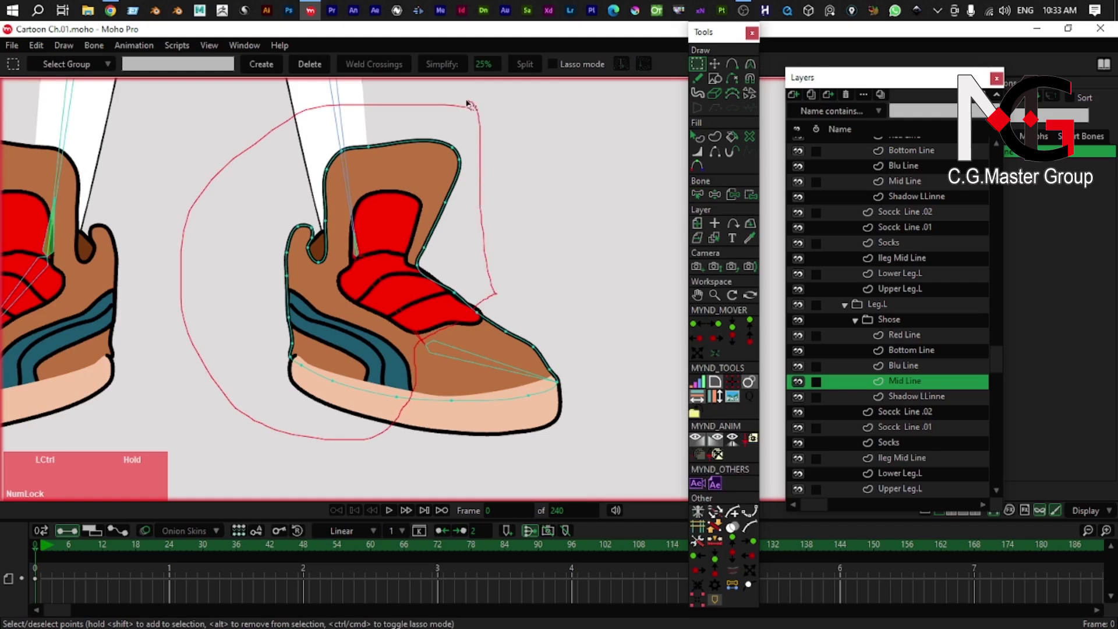
{"action": "left_click", "coordinate": [481, 303]}
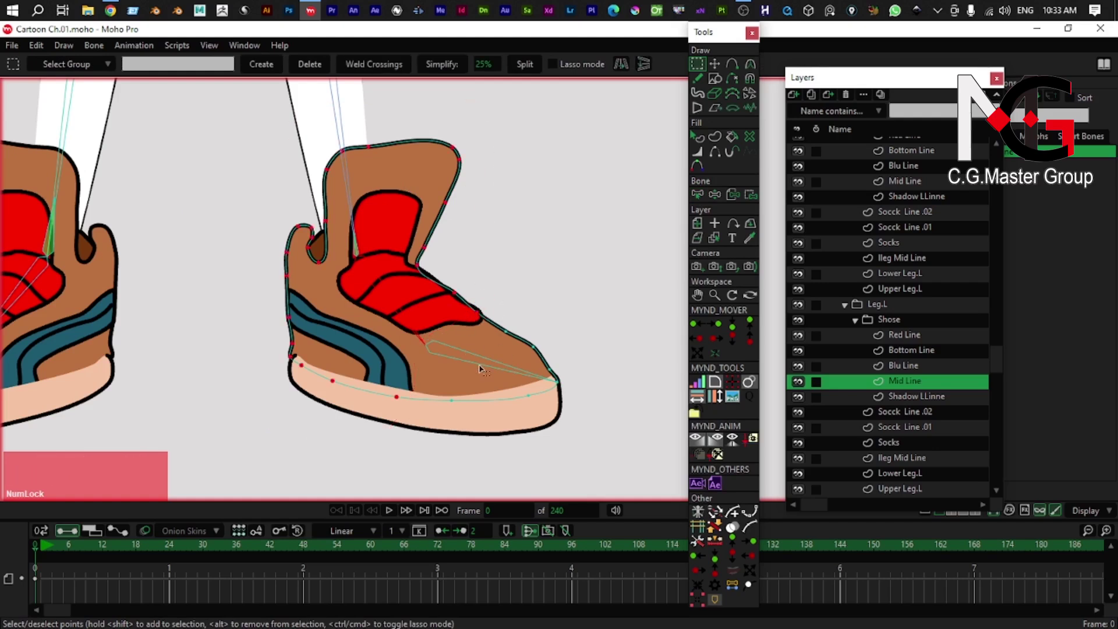
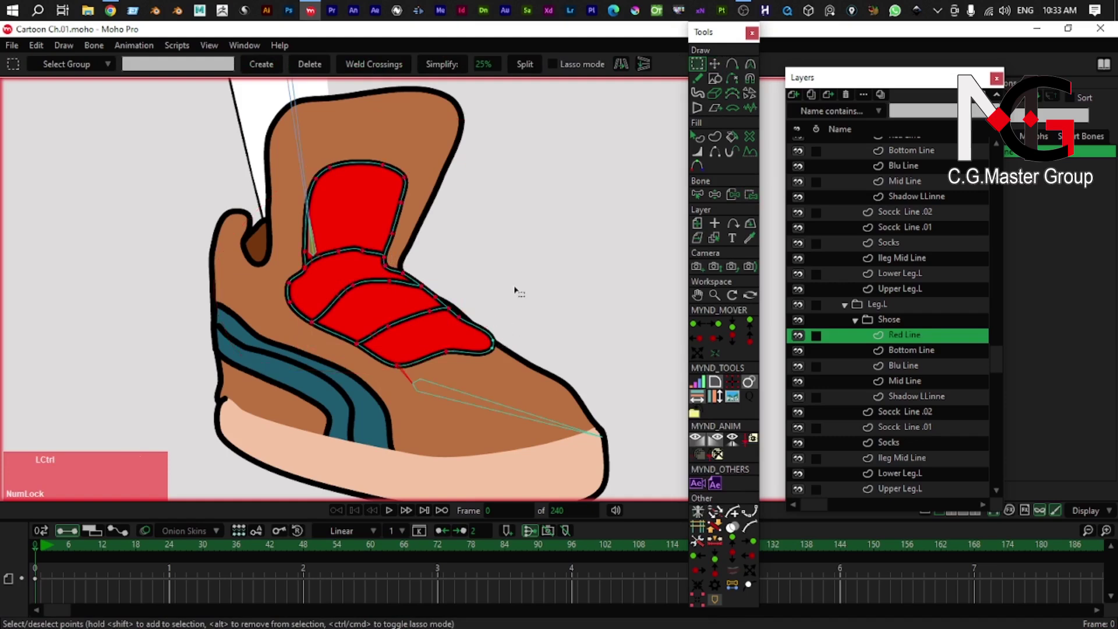
{"action": "left_click", "coordinate": [446, 134]}
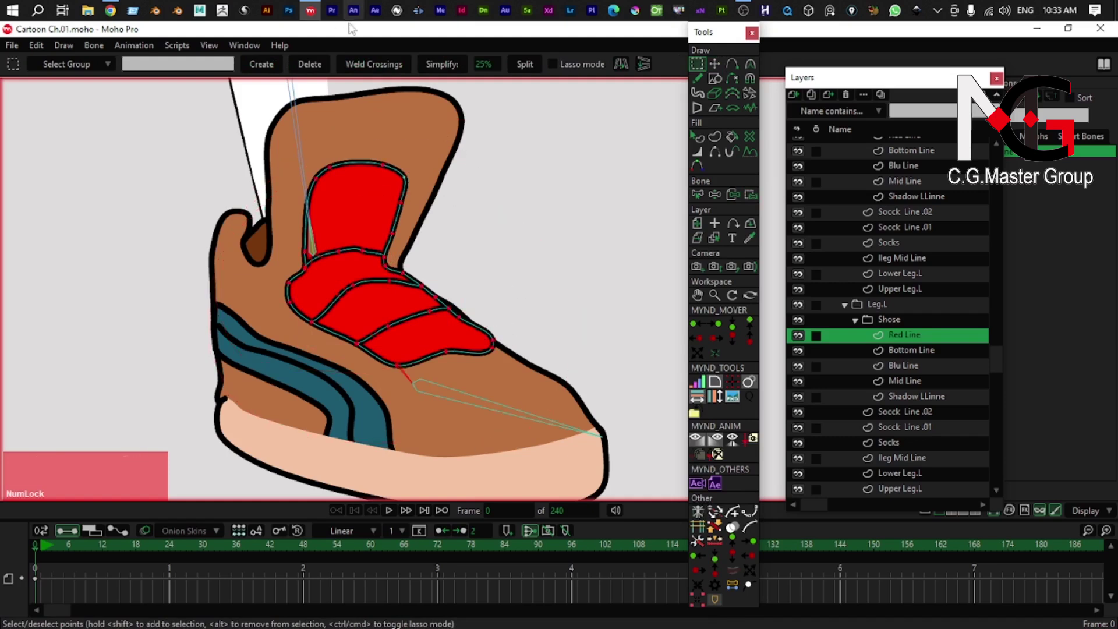
{"action": "left_click", "coordinate": [752, 198]}
{"action": "scroll", "scroll_direction": "down", "scroll_amount": 3}
{"action": "scroll", "scroll_direction": "up", "scroll_amount": 3}
- Bind the Mid Line's lasso-selected outline points to the left foot bone
{"action": "right_click", "coordinate": [403, 318]}
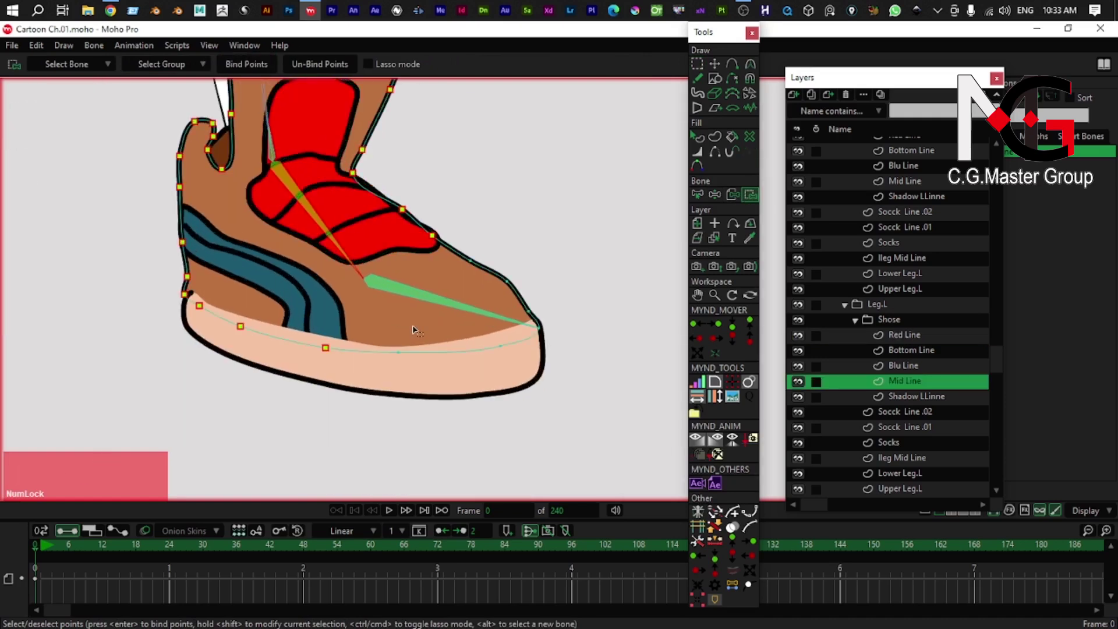
{"action": "key", "text": "g"}
{"action": "left_click", "coordinate": [480, 241]}
{"action": "right_click", "coordinate": [500, 243]}
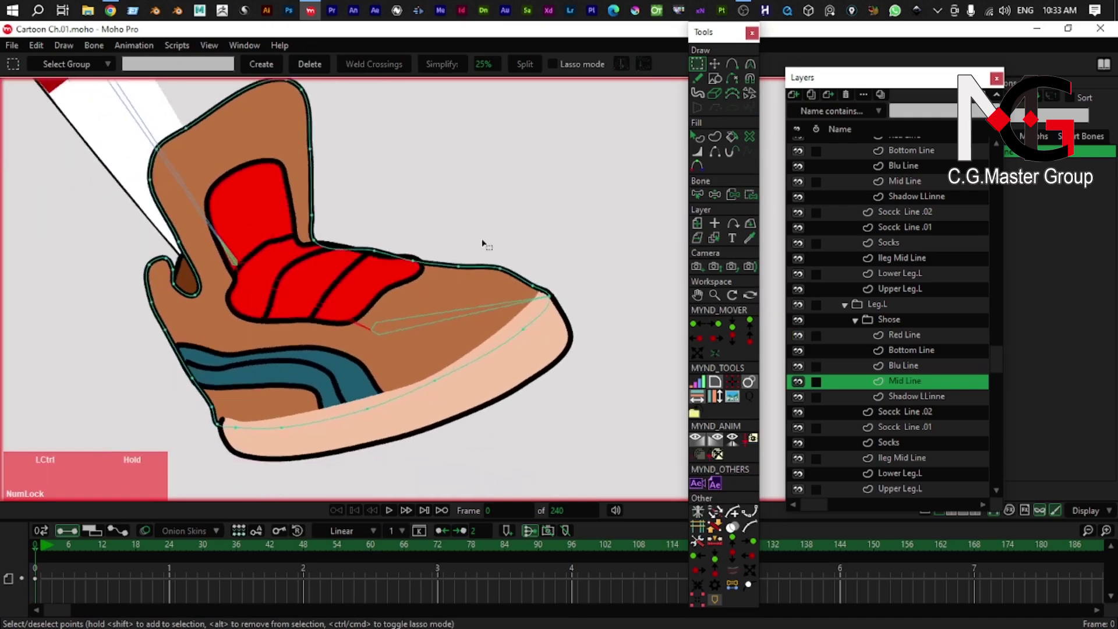
{"action": "left_click", "coordinate": [481, 245]}
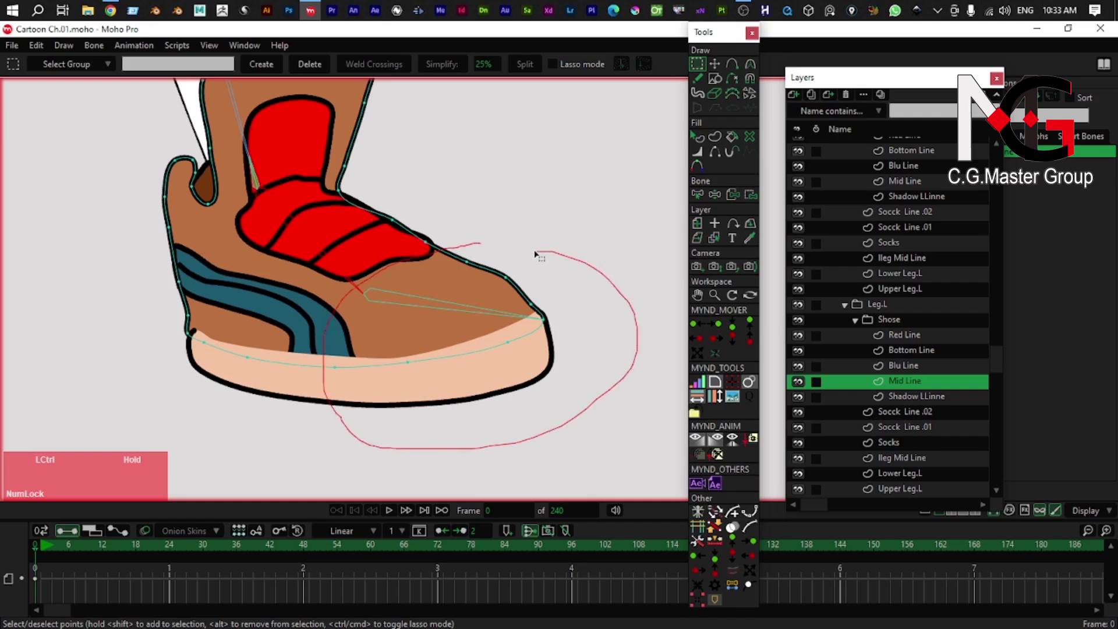
{"action": "left_click", "coordinate": [479, 253]}
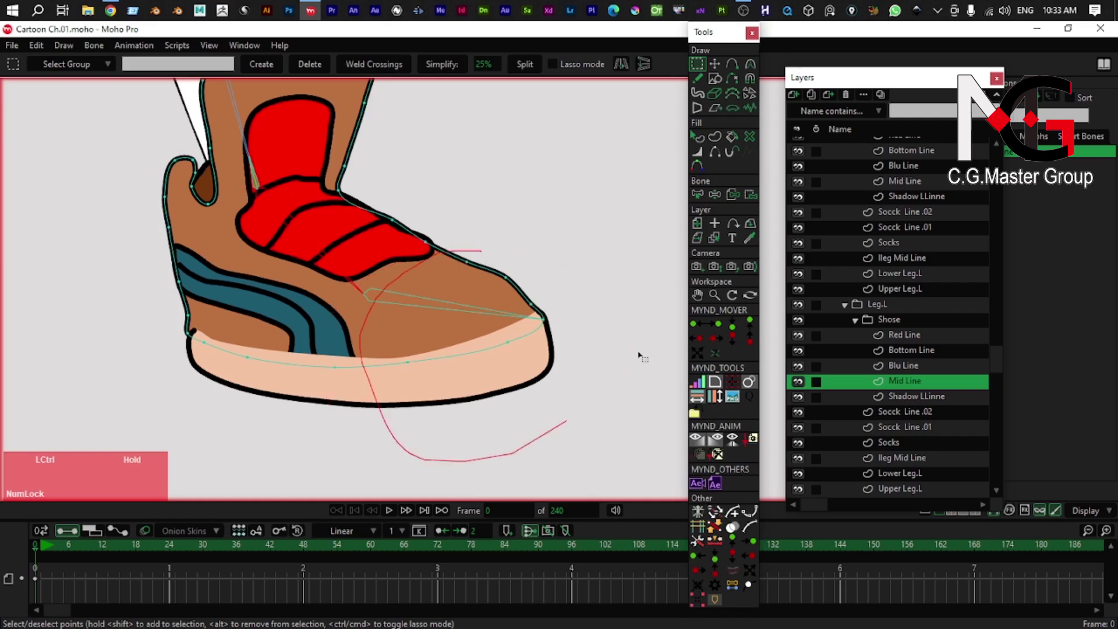
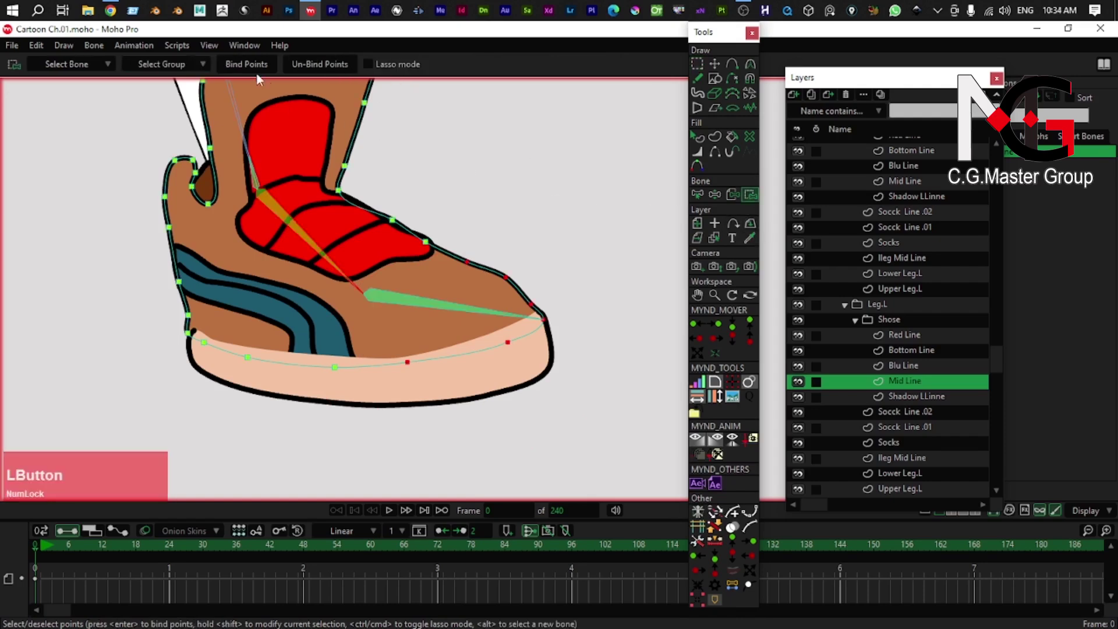
- Choose toe bone B35 in Bind Points and begin freehand-selecting the toe-end outline points
{"action": "scroll", "scroll_direction": "down", "scroll_amount": 3}
{"action": "right_click", "coordinate": [371, 311]}
{"action": "scroll", "scroll_direction": "up", "scroll_amount": 3}
{"action": "scroll", "scroll_direction": "down", "scroll_amount": 3}
{"action": "right_click", "coordinate": [394, 291]}
{"action": "right_click", "coordinate": [380, 252]}
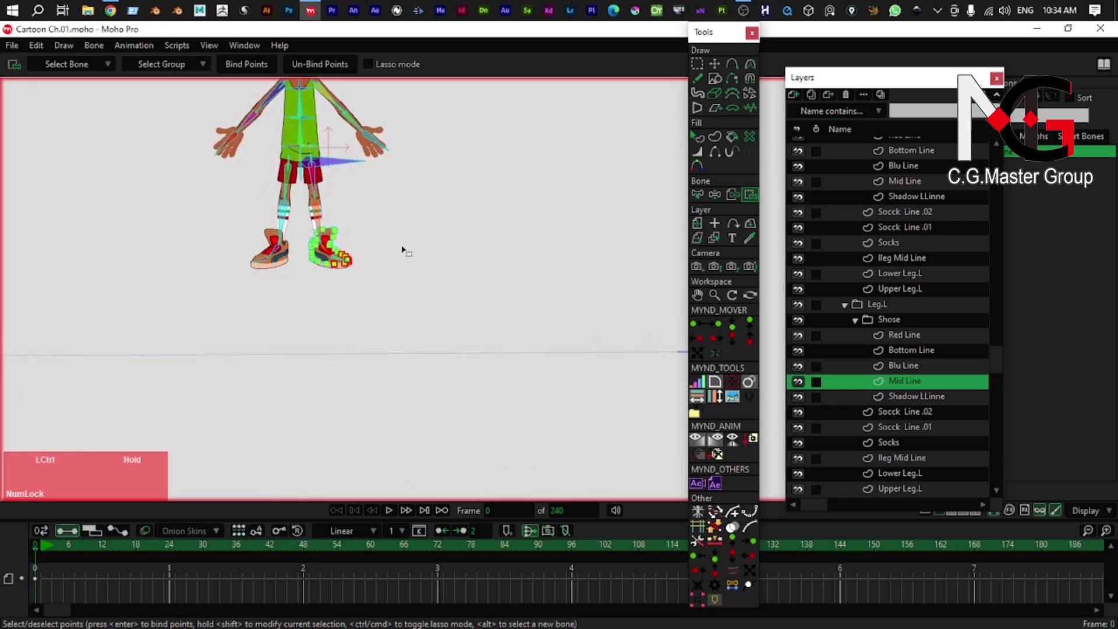
{"action": "right_click", "coordinate": [294, 273]}
{"action": "scroll", "scroll_direction": "up", "scroll_amount": 3}
{"action": "right_click", "coordinate": [361, 389]}
{"action": "scroll", "scroll_direction": "up", "scroll_amount": 3}
{"action": "right_click", "coordinate": [358, 276]}
{"action": "right_click", "coordinate": [335, 321]}
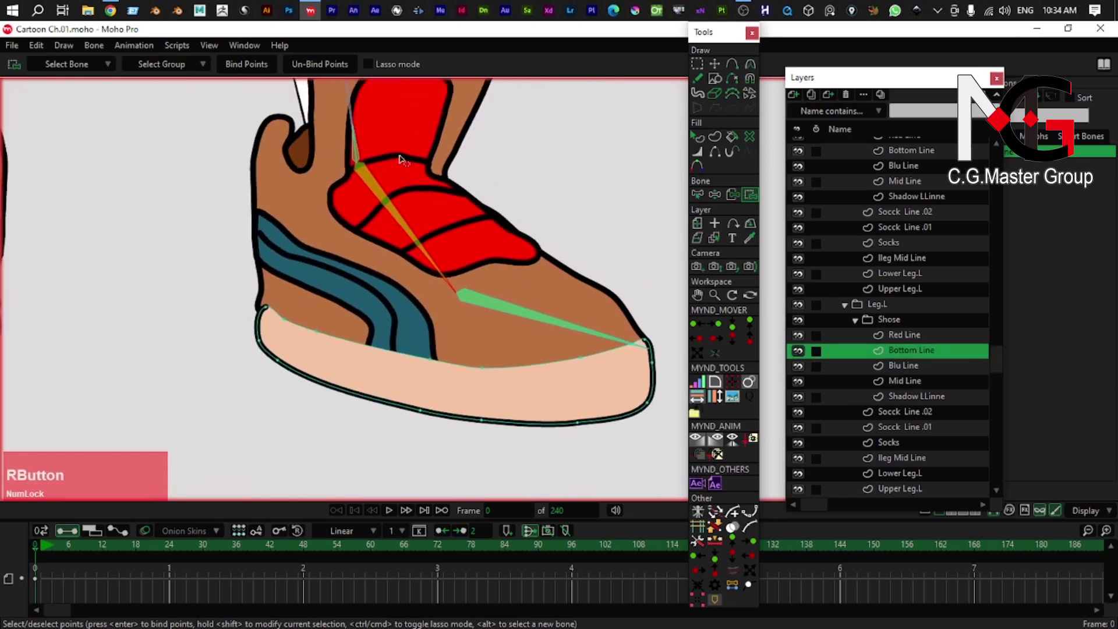
{"action": "key", "text": "ctrl+z"}
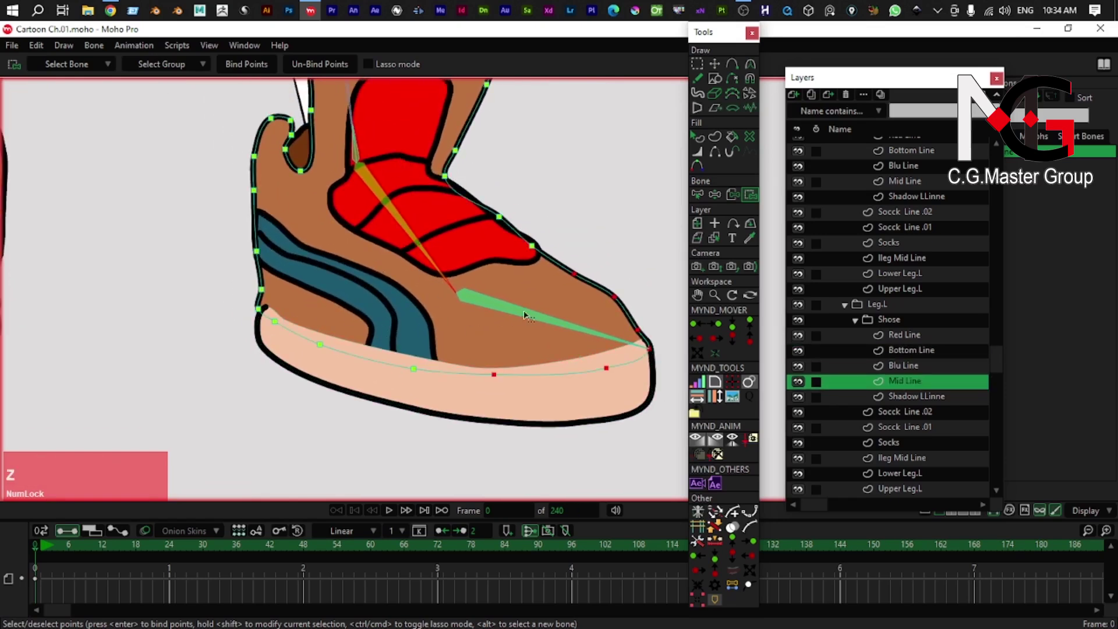
{"action": "key", "text": "b"}
{"action": "left_click", "coordinate": [535, 313]}
{"action": "key", "text": "g"}
{"action": "left_click", "coordinate": [581, 254]}
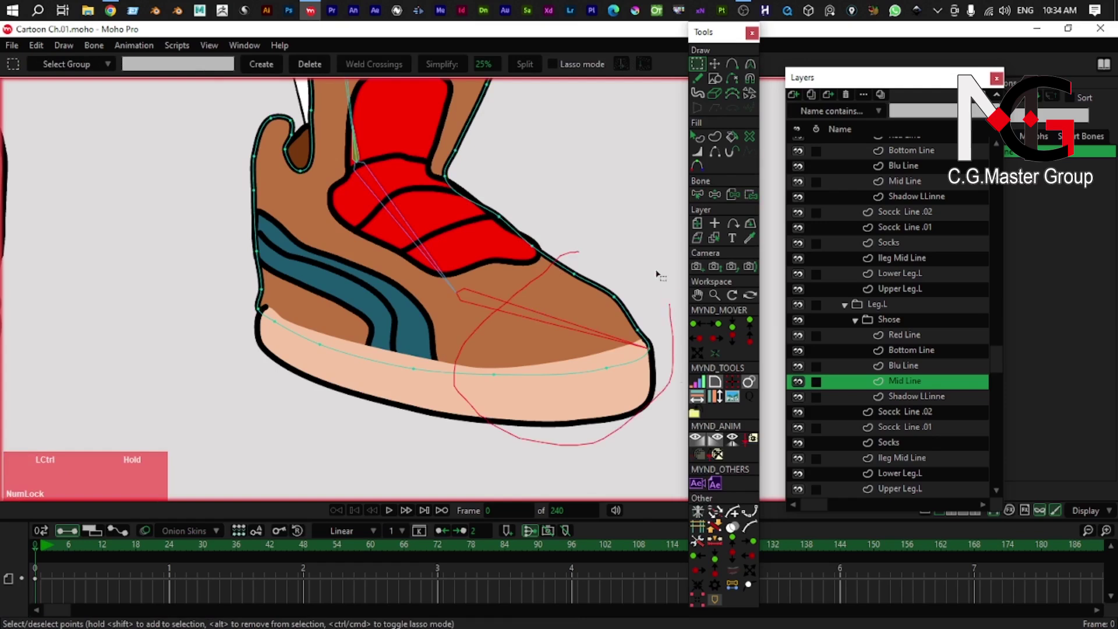
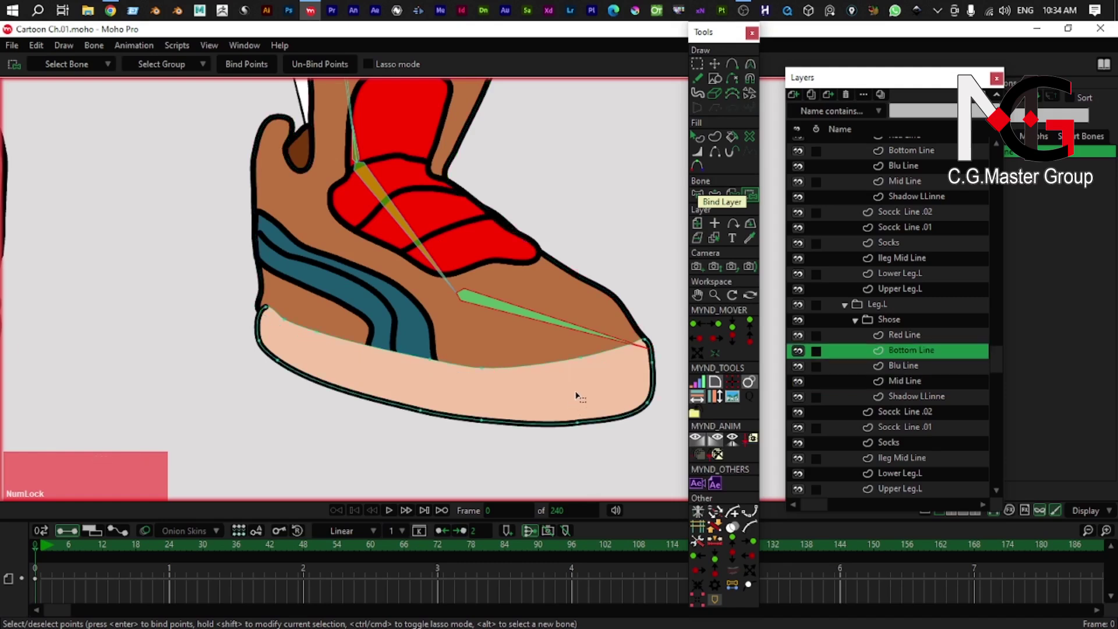
- Bind the Bottom Line sole points of the left shoe to the foot bone
{"action": "left_click", "coordinate": [613, 311]}
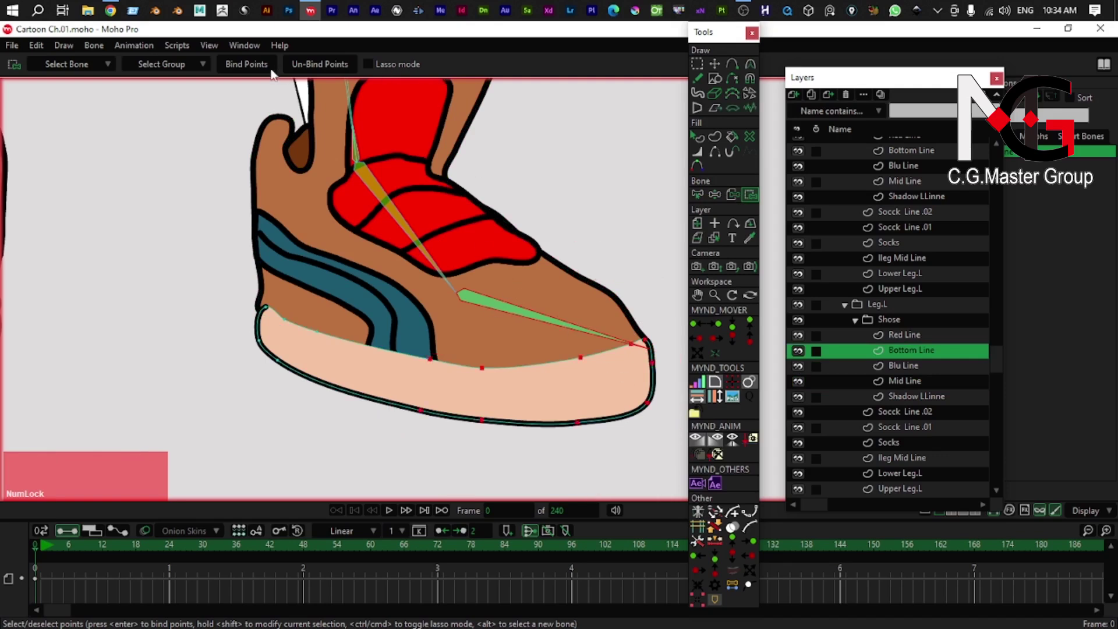
{"action": "left_click", "coordinate": [242, 70]}
{"action": "right_click", "coordinate": [282, 205]}
{"action": "right_click", "coordinate": [327, 275]}
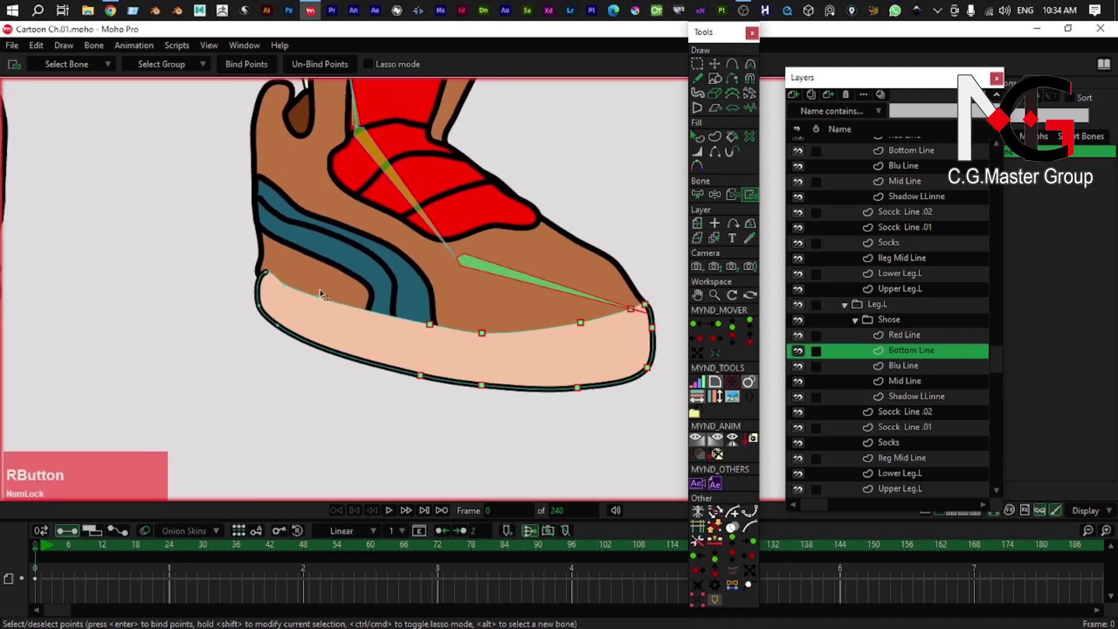
{"action": "key", "text": "b"}
{"action": "left_click", "coordinate": [403, 194]}
{"action": "right_click", "coordinate": [366, 237]}
{"action": "right_click", "coordinate": [314, 239]}
{"action": "right_click", "coordinate": [314, 239]}
{"action": "right_click", "coordinate": [342, 226]}
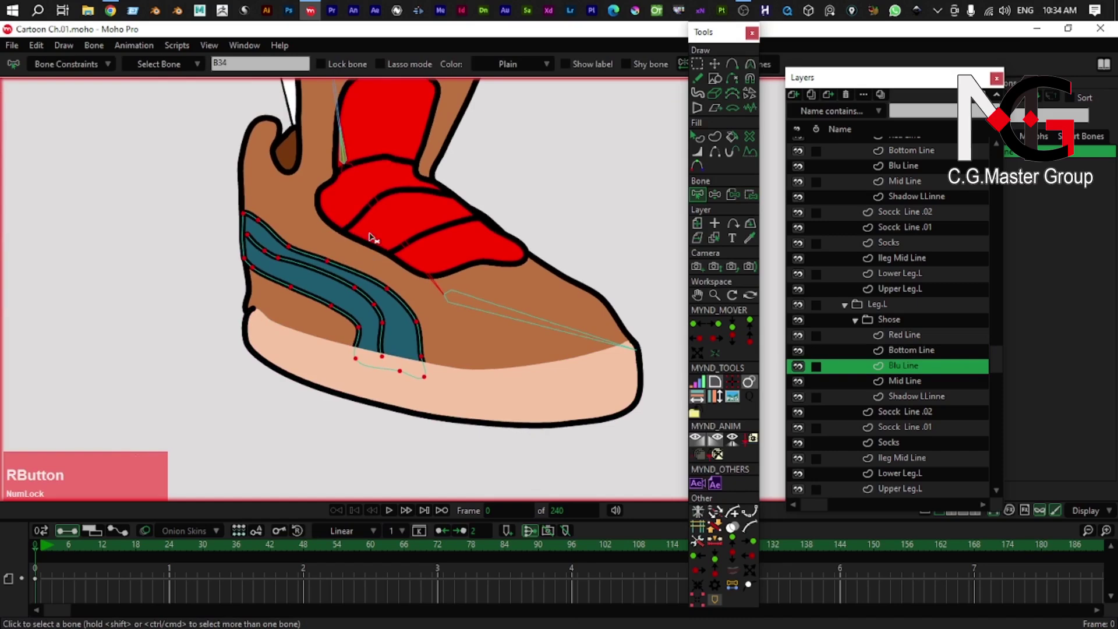
- Test the foot bone with Manipulate Bones, undo, and bind the Blu Line stripe points
{"action": "key", "text": "z"}
{"action": "left_click", "coordinate": [480, 257]}
{"action": "key", "text": "z"}
{"action": "right_click", "coordinate": [489, 271]}
{"action": "left_click", "coordinate": [488, 279]}
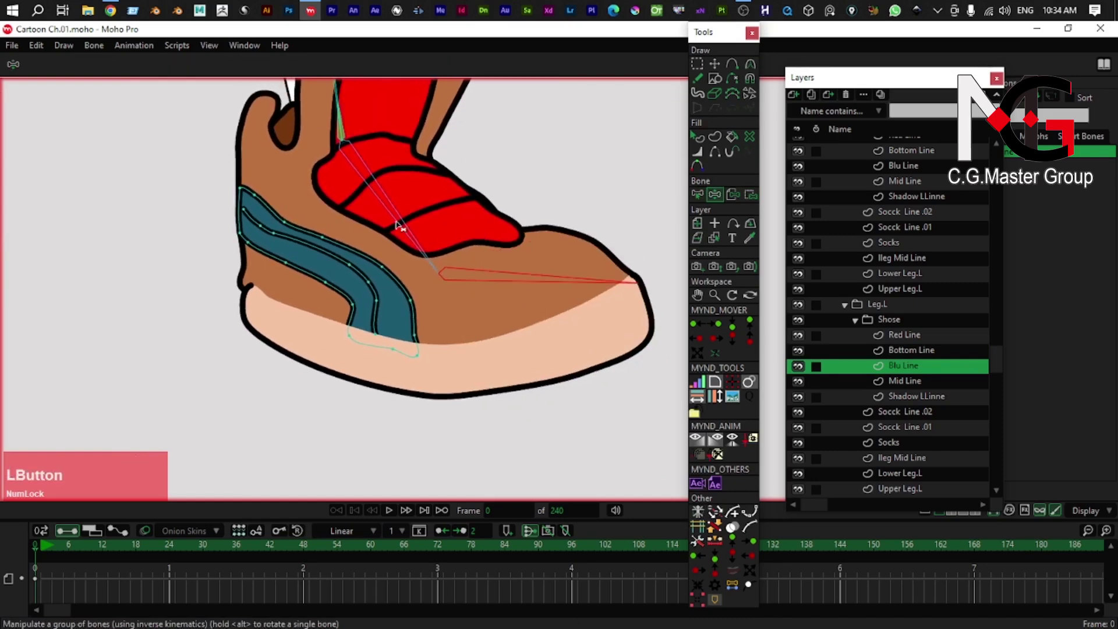
{"action": "key", "text": "ctrl+z"}
{"action": "left_click", "coordinate": [399, 214]}
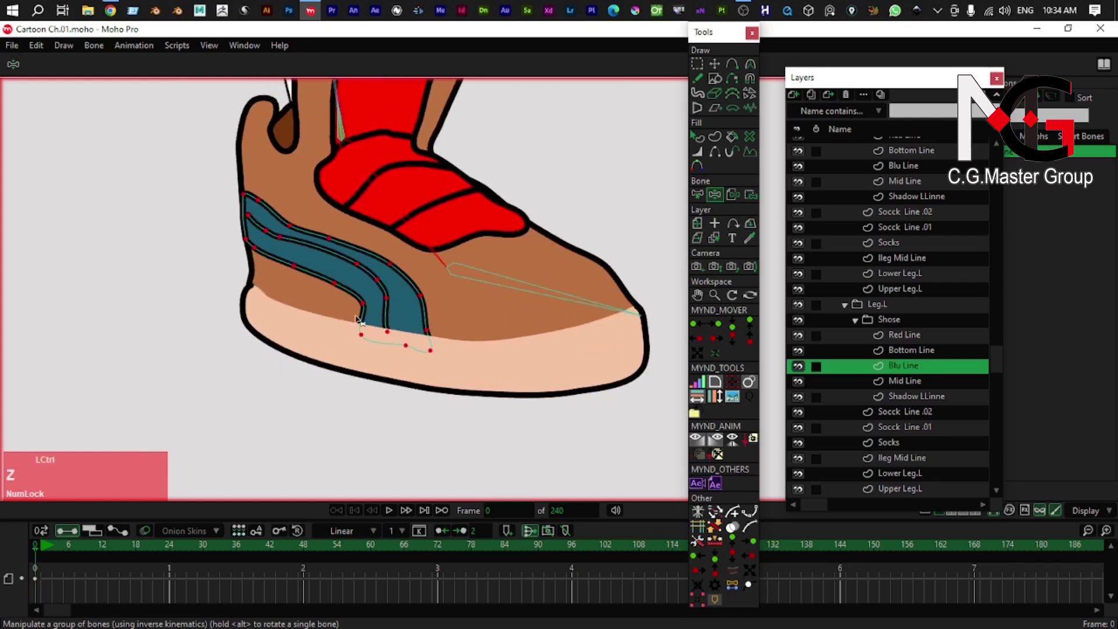
{"action": "right_click", "coordinate": [285, 329]}
{"action": "left_click", "coordinate": [382, 202]}
{"action": "key", "text": "g"}
{"action": "left_click", "coordinate": [188, 251]}
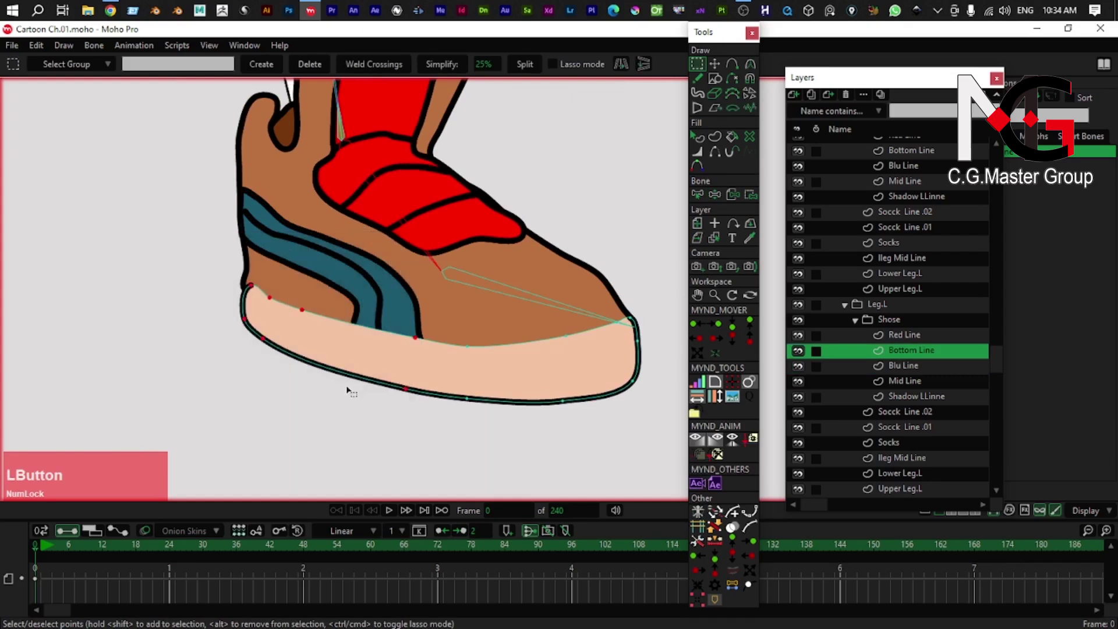
- Bind the Shadow LLinne points to the foot bone and test-pose the foot, undoing back to rest
{"action": "left_click", "coordinate": [752, 201]}
{"action": "right_click", "coordinate": [342, 295]}
{"action": "scroll", "scroll_direction": "down", "scroll_amount": 3}
{"action": "key", "text": "z"}
{"action": "left_click", "coordinate": [397, 269]}
{"action": "key", "text": "z"}
{"action": "left_click", "coordinate": [392, 266]}
{"action": "key", "text": "ctrl+z"}
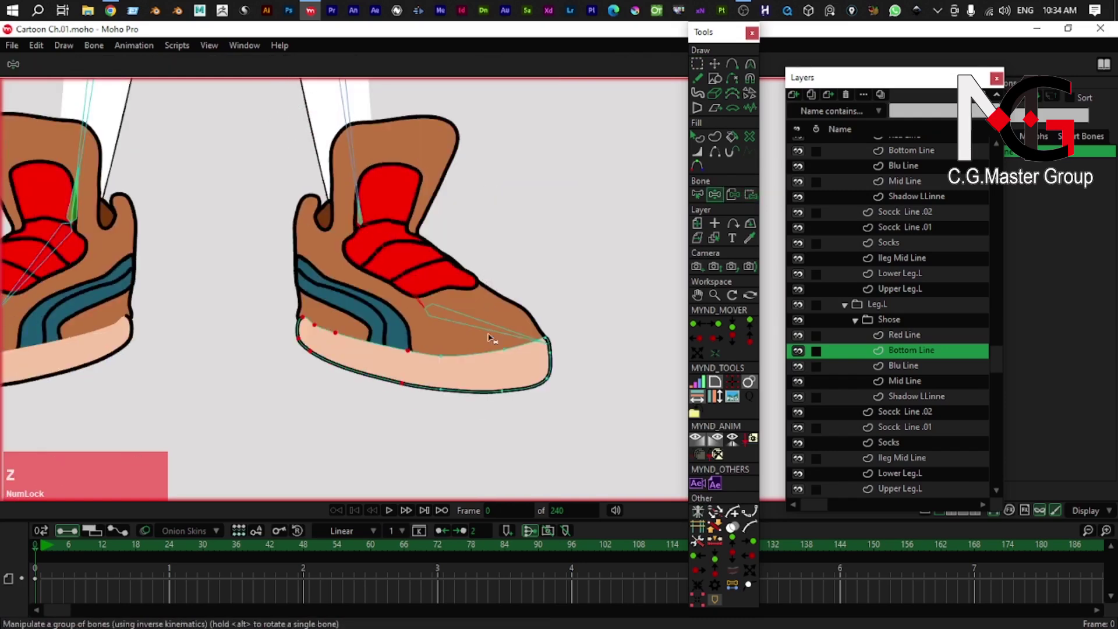
{"action": "left_click", "coordinate": [500, 331]}
{"action": "key", "text": "ctrl+z"}
{"action": "right_click", "coordinate": [326, 218]}
{"action": "scroll", "scroll_direction": "up", "scroll_amount": 3}
{"action": "right_click", "coordinate": [324, 223]}
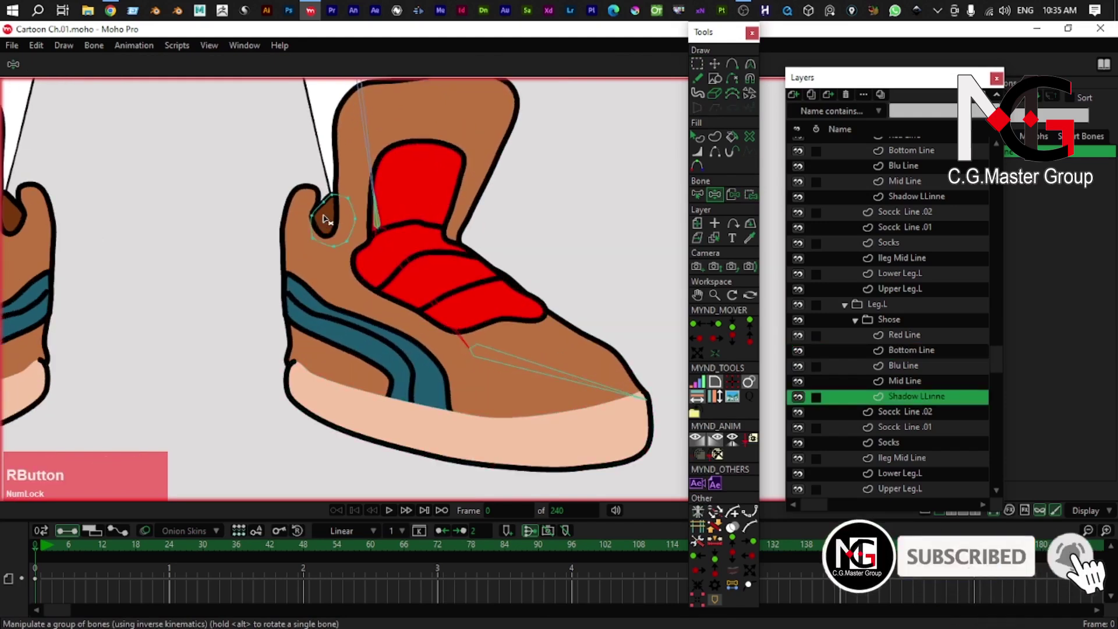
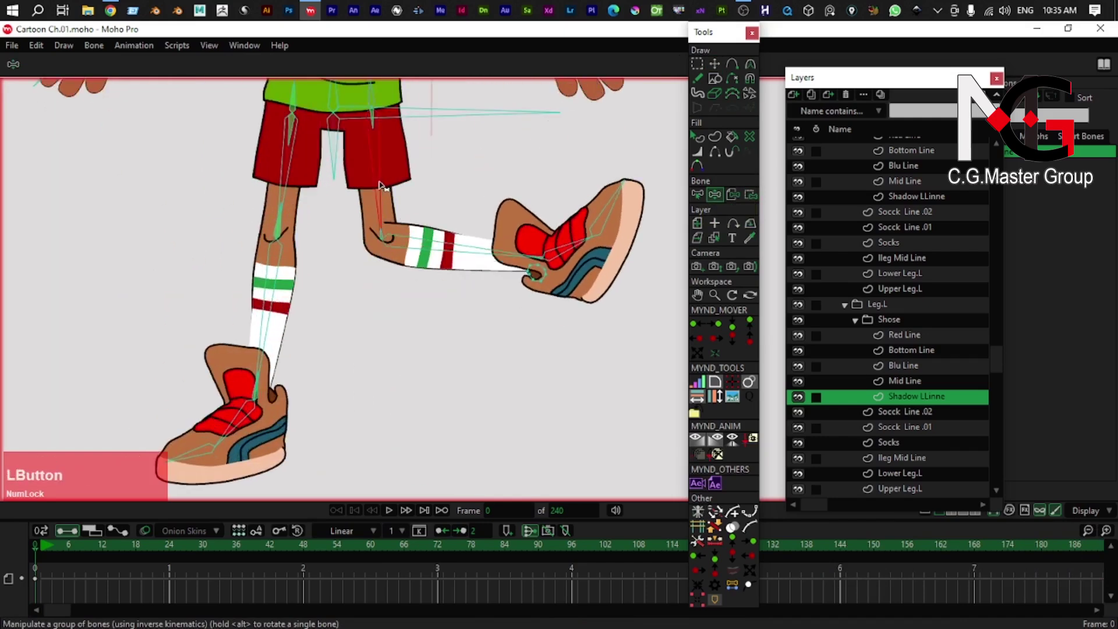
- Raise the left leg to confirm the sock and shoe swing along, then return it to rest
{"action": "right_click", "coordinate": [433, 145]}
{"action": "left_click", "coordinate": [271, 352]}
{"action": "scroll", "scroll_direction": "down", "scroll_amount": 3}
{"action": "right_click", "coordinate": [188, 376]}
{"action": "key", "text": "ctrl+z"}
{"action": "type", "text": "zz"}
{"action": "scroll", "scroll_direction": "down", "scroll_amount": 3}
{"action": "right_click", "coordinate": [324, 285]}
{"action": "scroll", "scroll_direction": "up", "scroll_amount": 3}
{"action": "right_click", "coordinate": [372, 312]}
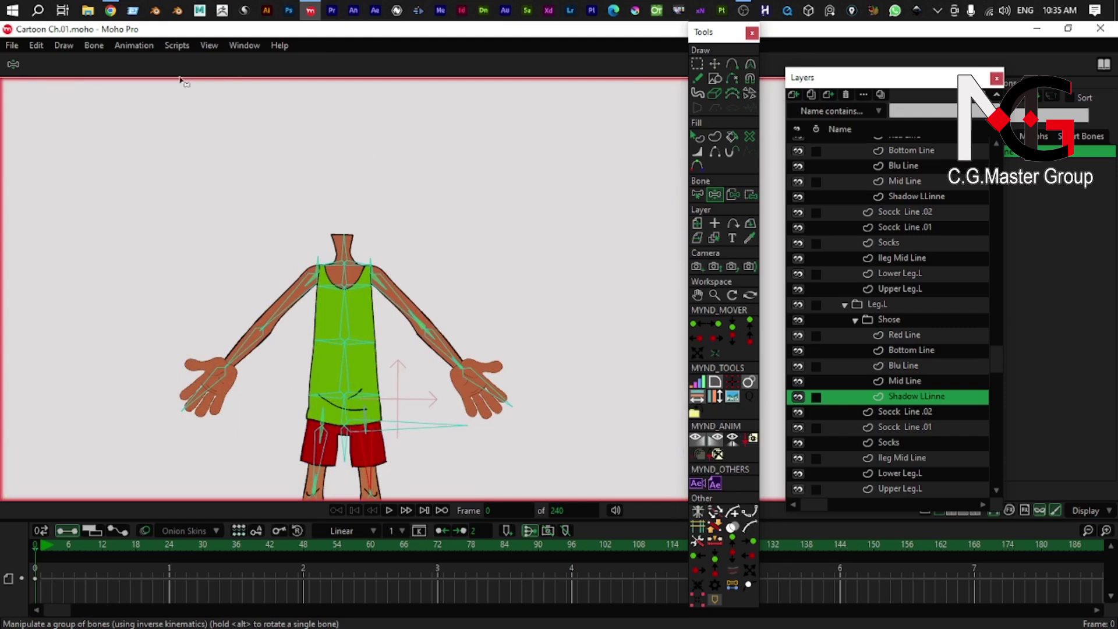
- Collapse both leg groups and drag the Face group into the Ch.01 bone layer above the Shirt
{"action": "left_click", "coordinate": [850, 307]}
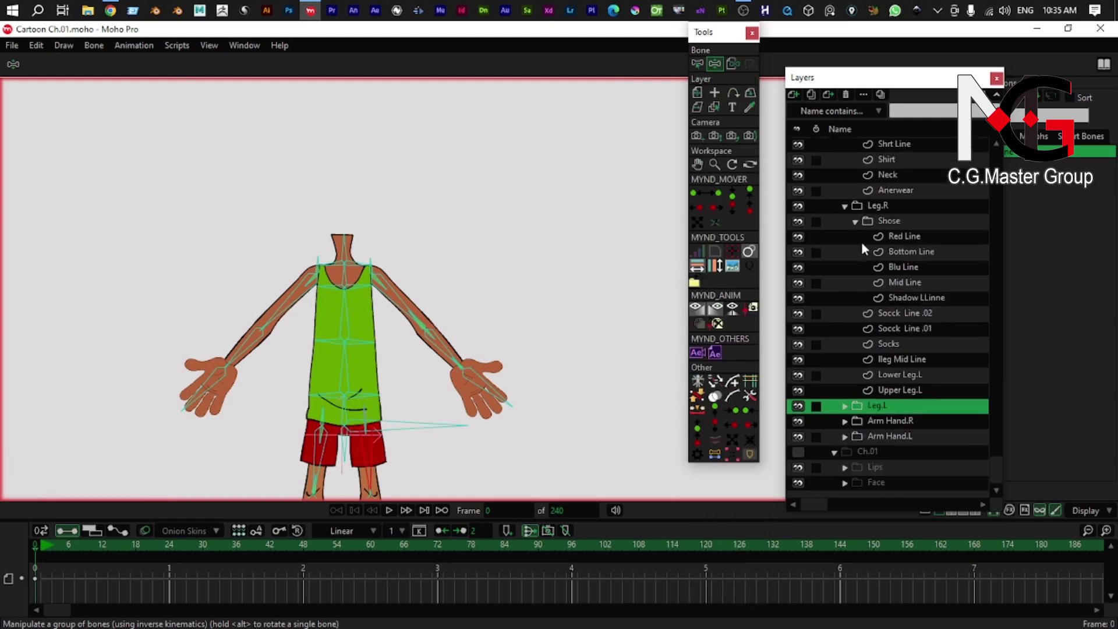
{"action": "left_click", "coordinate": [853, 229]}
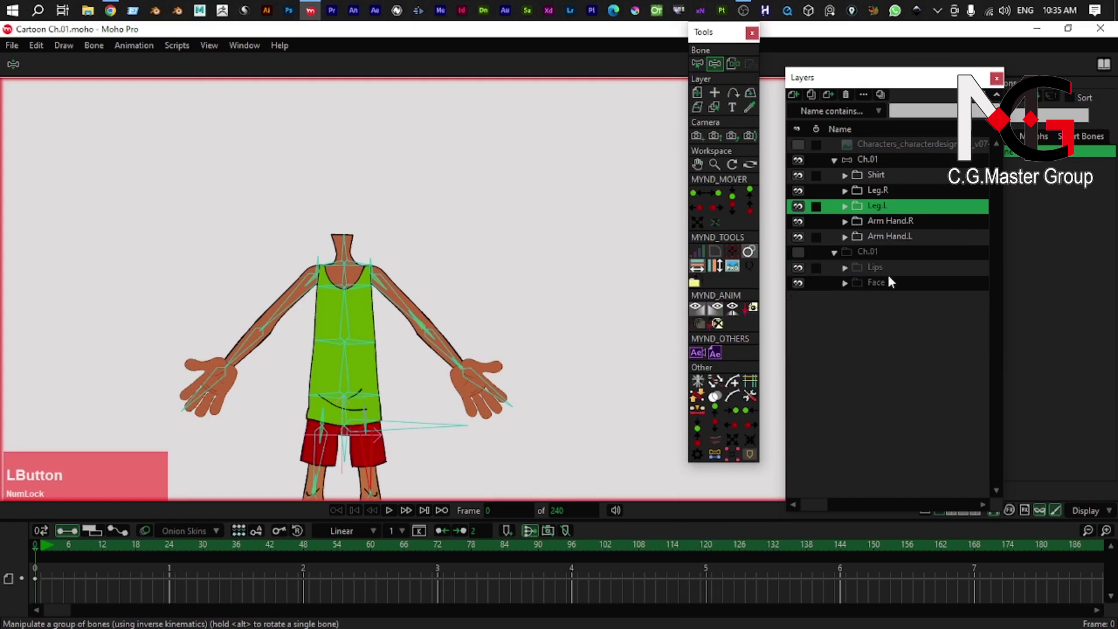
{"action": "left_click", "coordinate": [882, 271]}
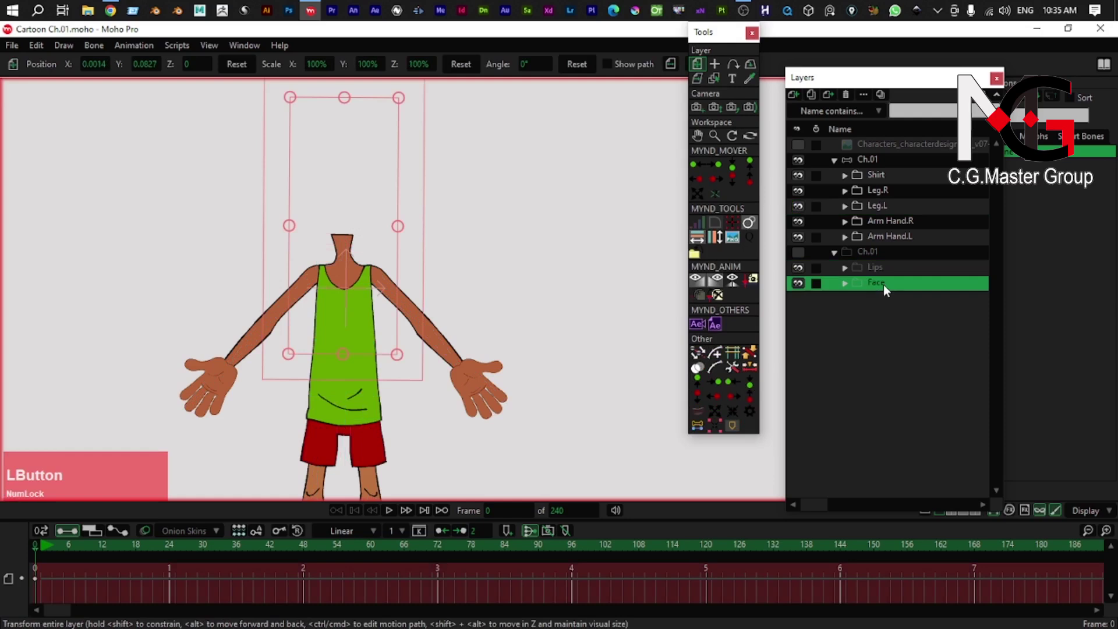
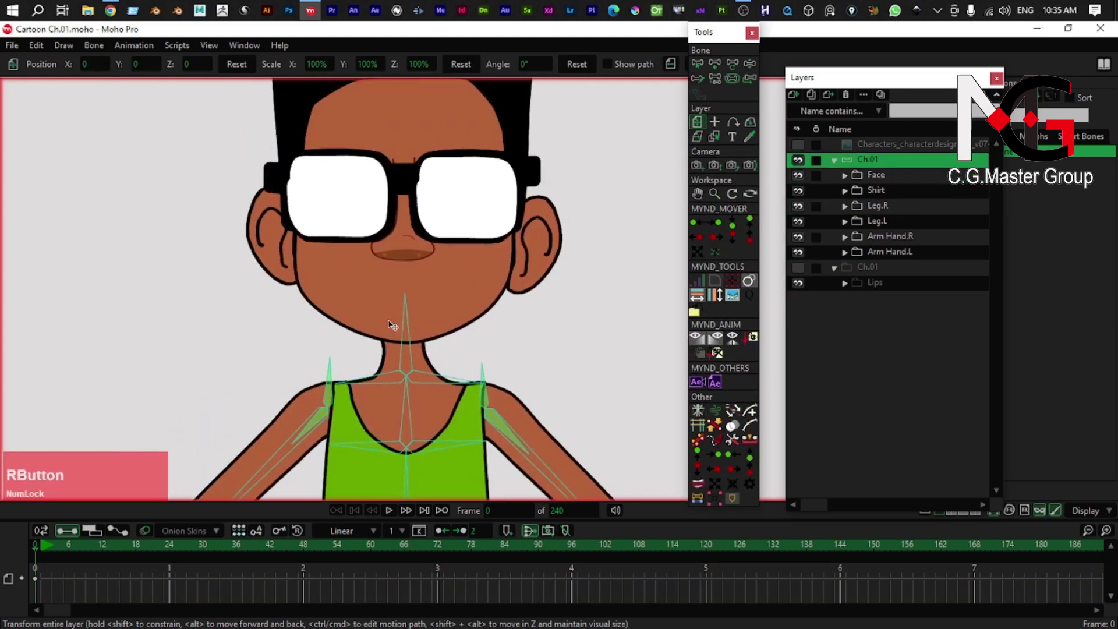
{"action": "left_click", "coordinate": [408, 346]}
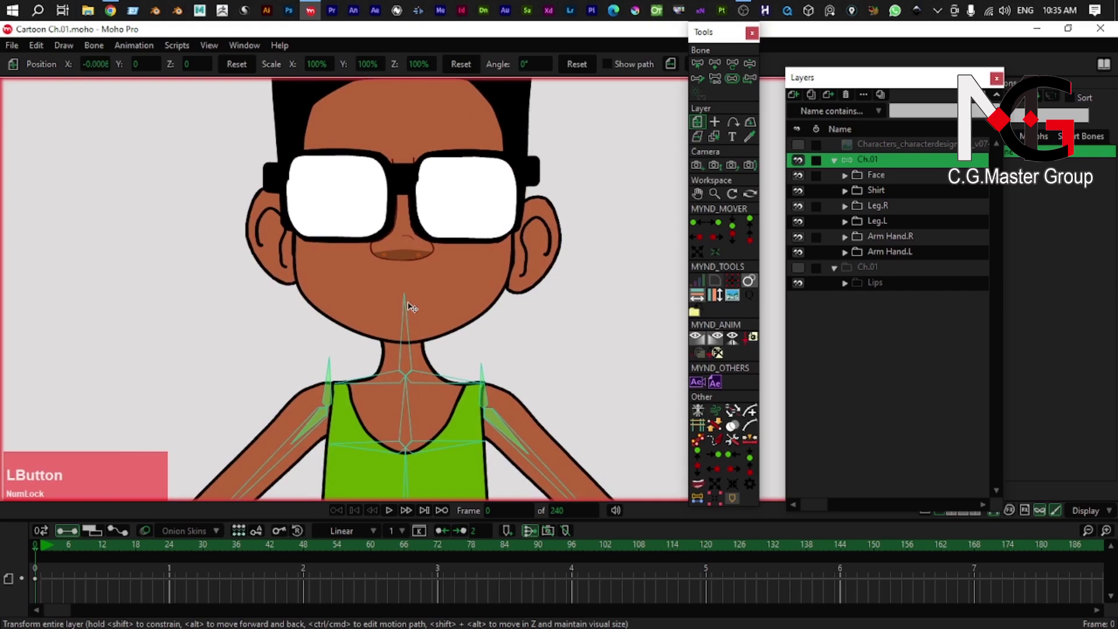
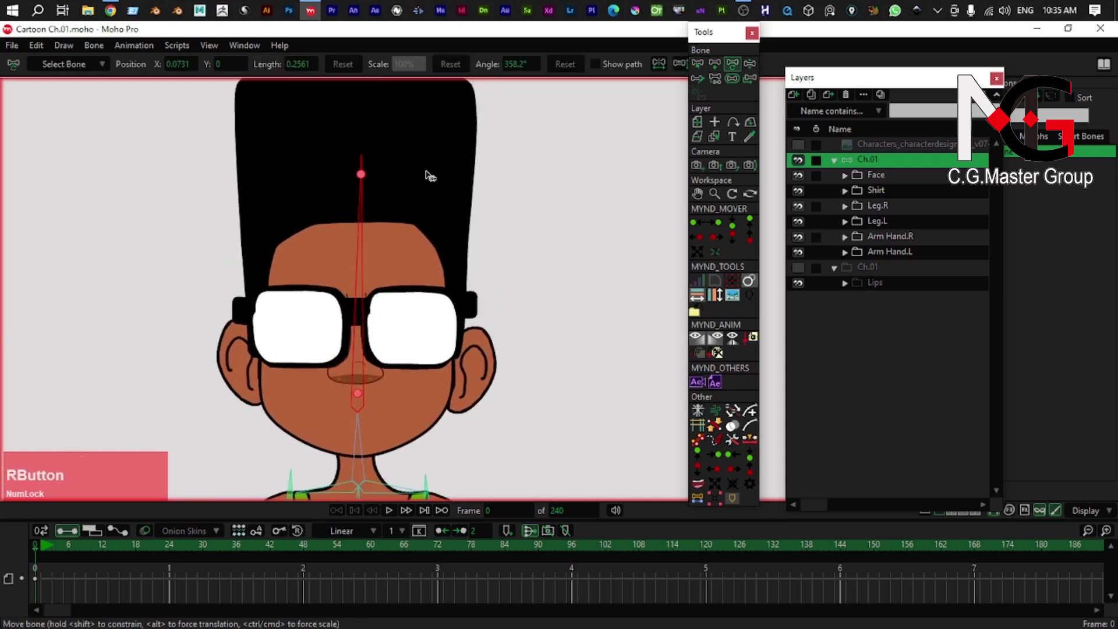
- Expand the Face group and bind the hair layer's points to the head bone
{"action": "left_click", "coordinate": [880, 177]}
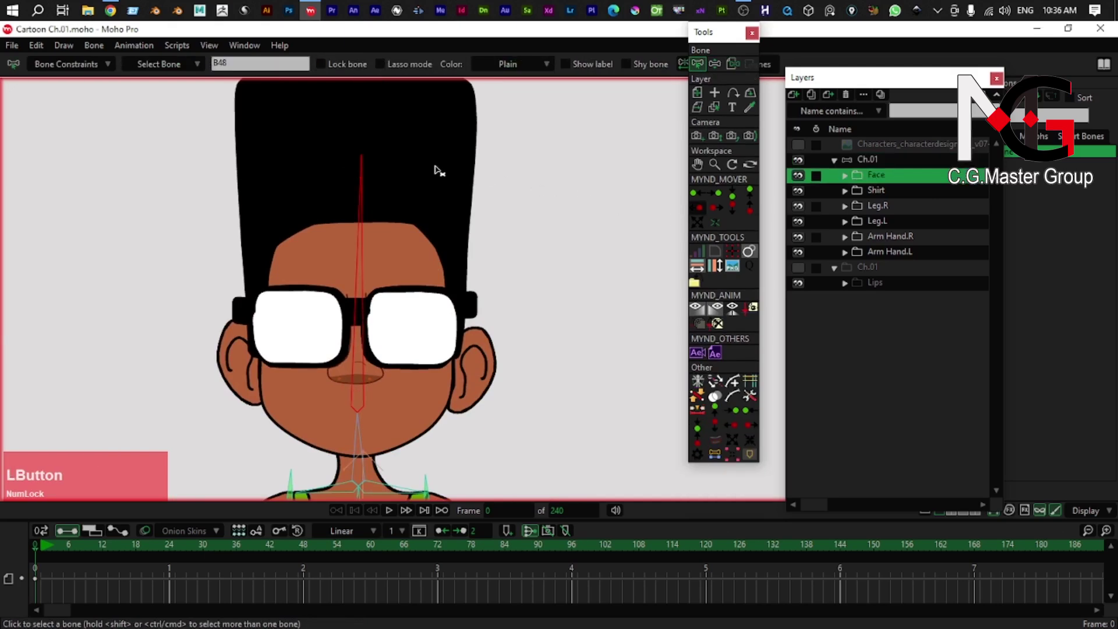
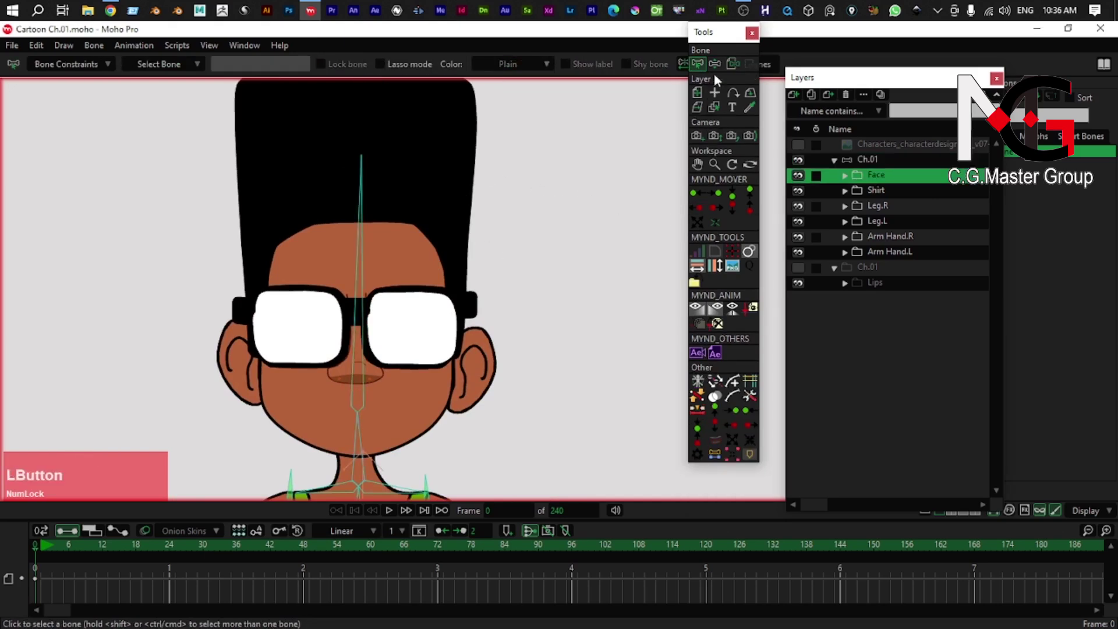
{"action": "left_click", "coordinate": [871, 178]}
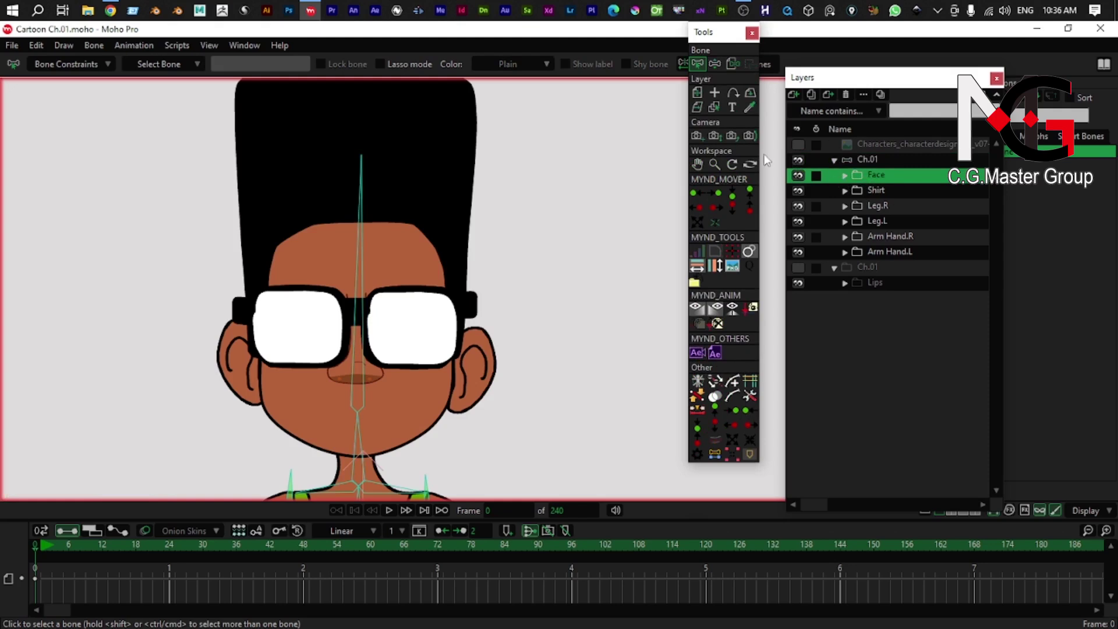
{"action": "left_click", "coordinate": [704, 54]}
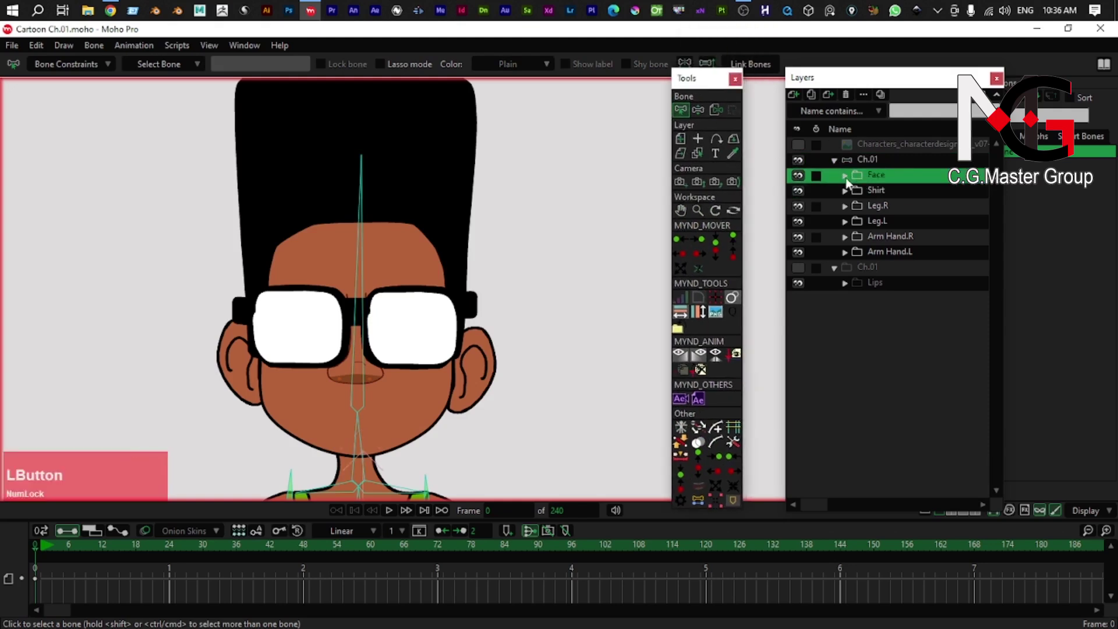
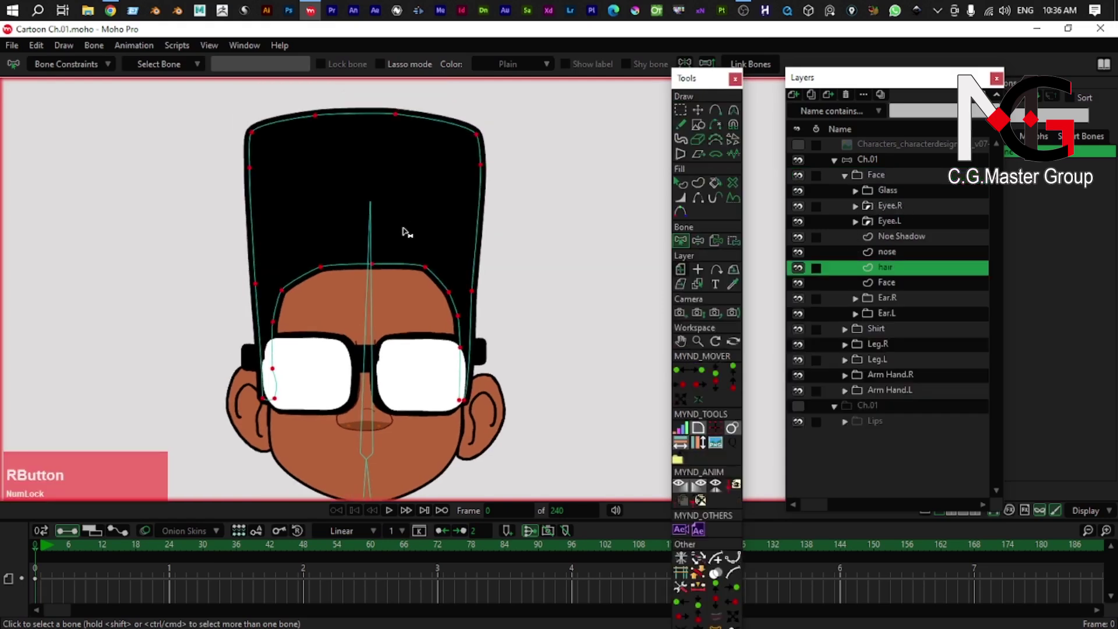
{"action": "left_click", "coordinate": [734, 242]}
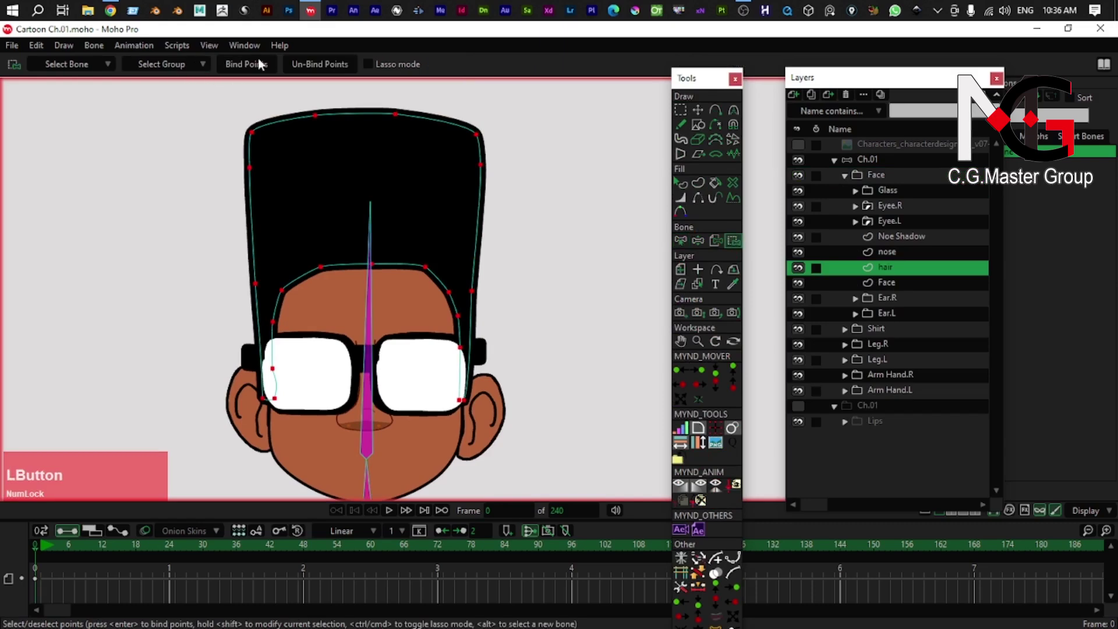
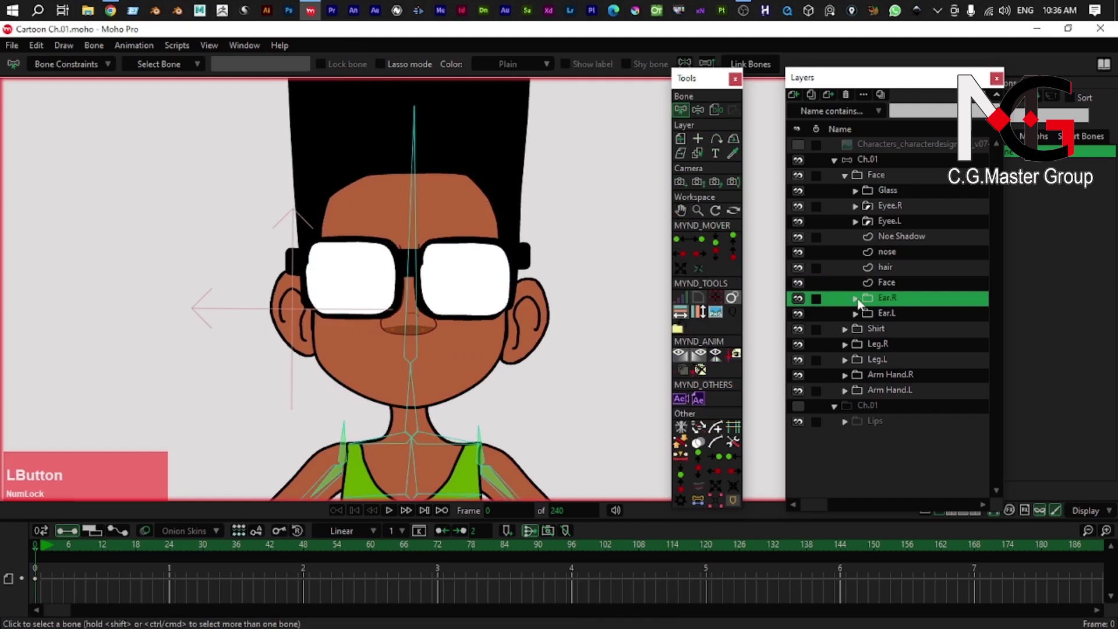
- Bind the Ear Line and ear shape points of Ear.R and Ear.L to the head bone
{"action": "left_click", "coordinate": [861, 303]}
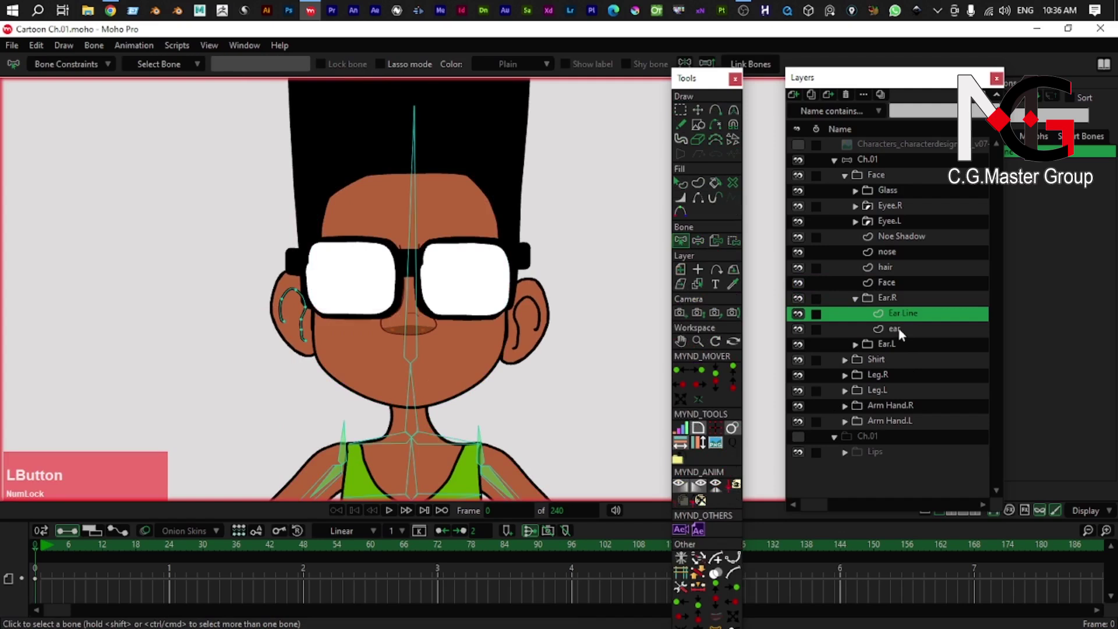
{"action": "left_click", "coordinate": [903, 333]}
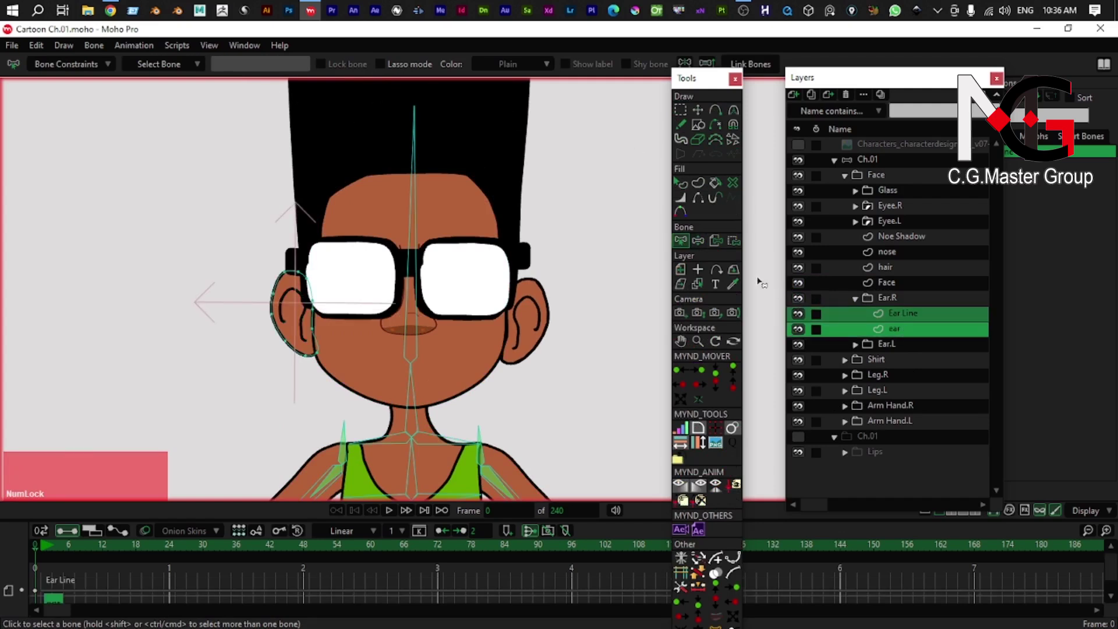
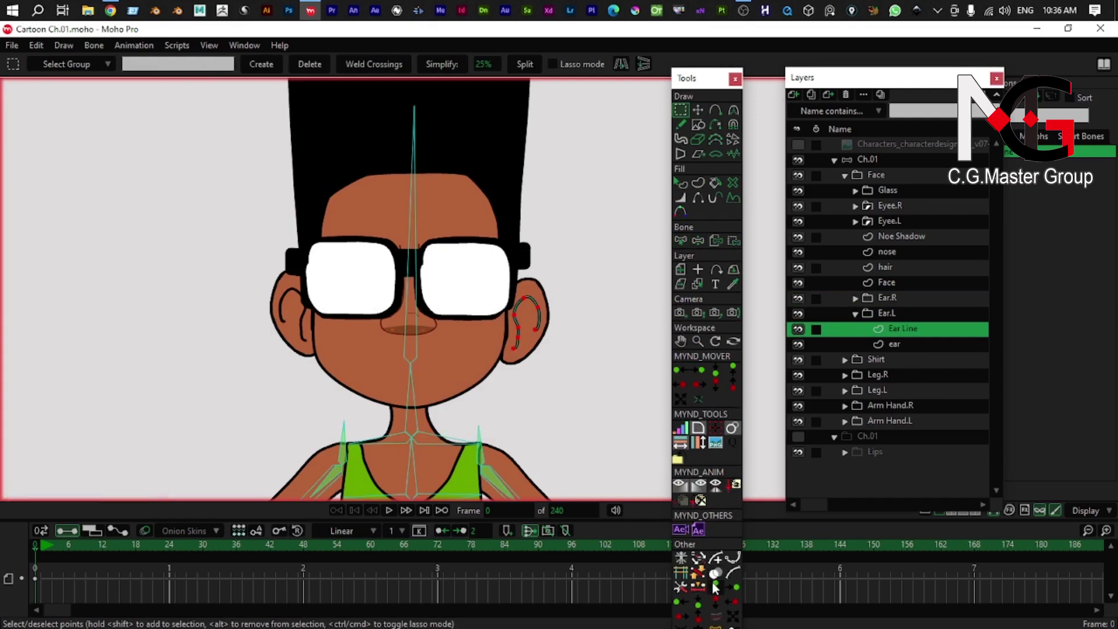
{"action": "left_click", "coordinate": [742, 246]}
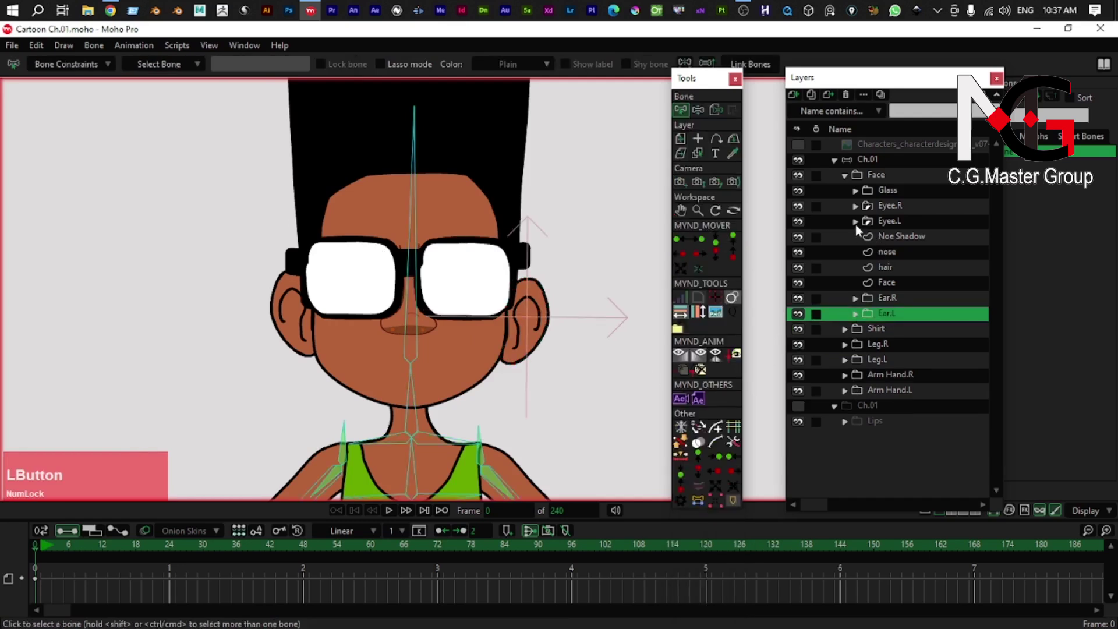
- Expand Eyee.R and bind its Mask eye-outline points to the head bone
{"action": "left_click", "coordinate": [859, 211]}
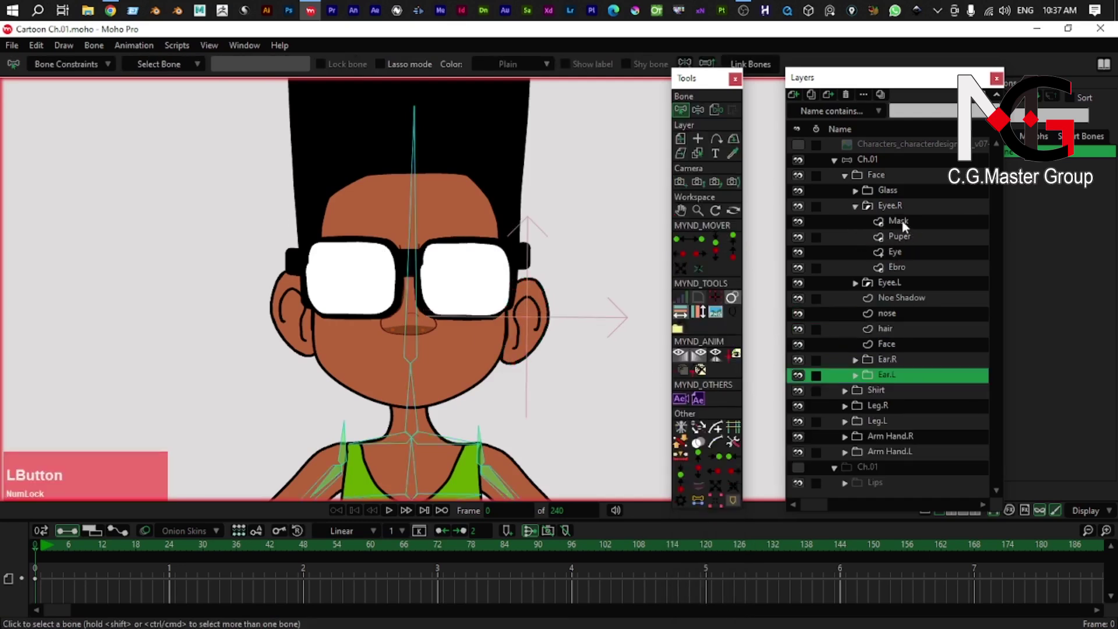
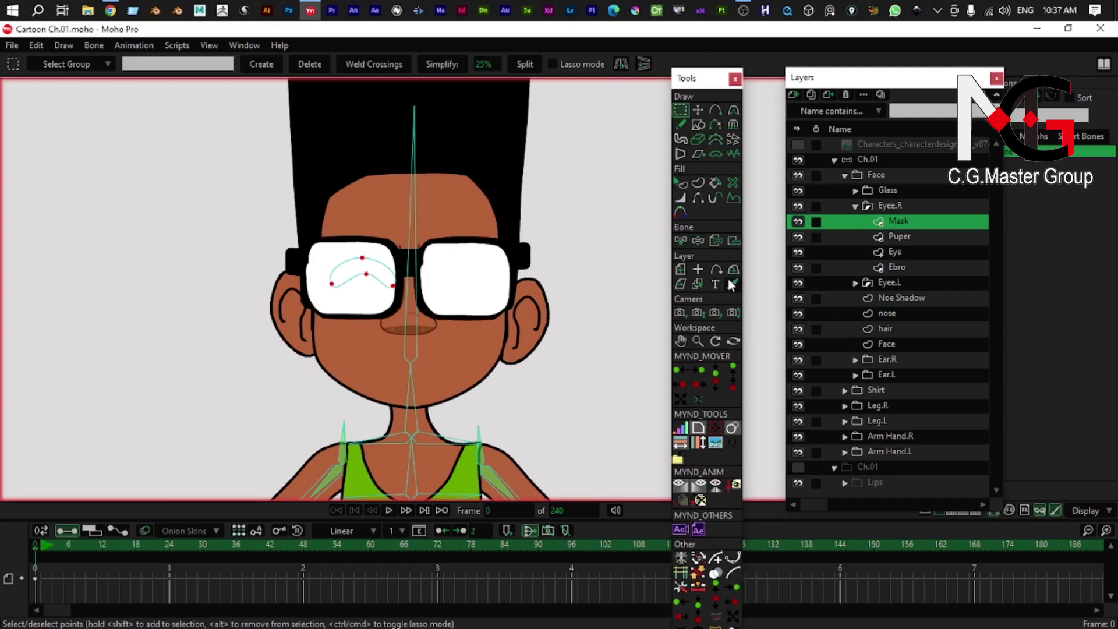
{"action": "left_click", "coordinate": [741, 247]}
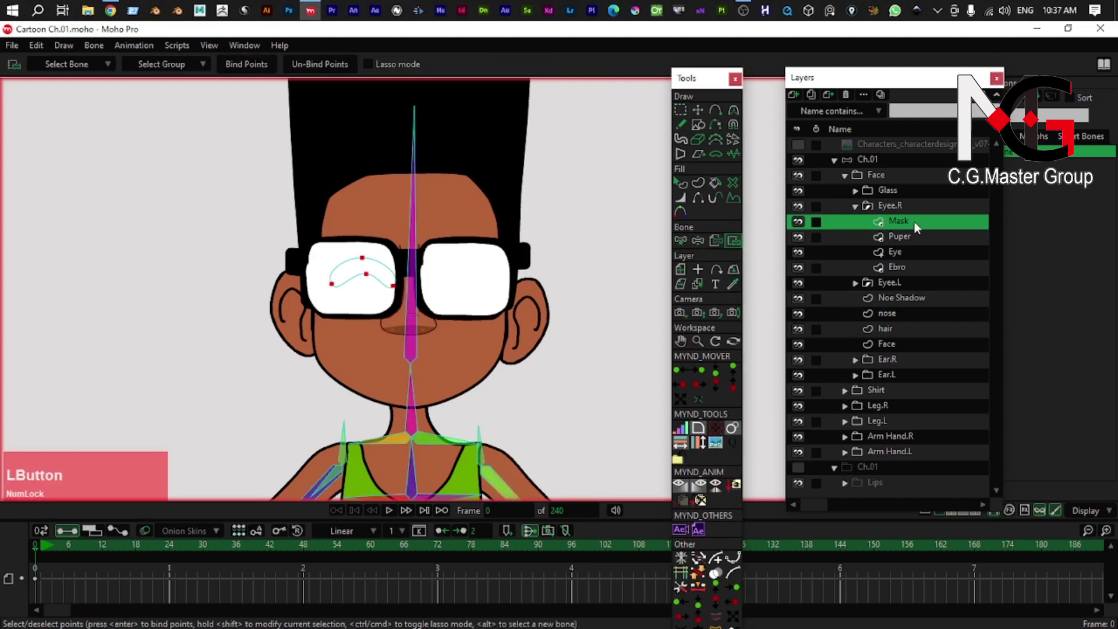
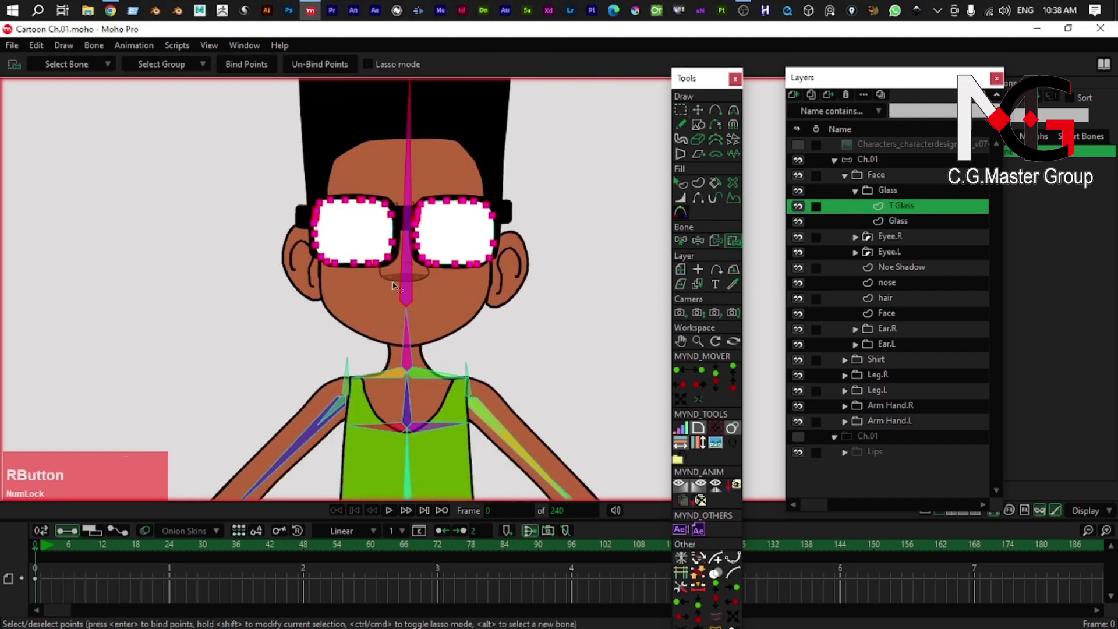
- Select the Ch.01 bone group and bind the Face shape's outline points to the head bone
{"action": "key", "text": "z"}
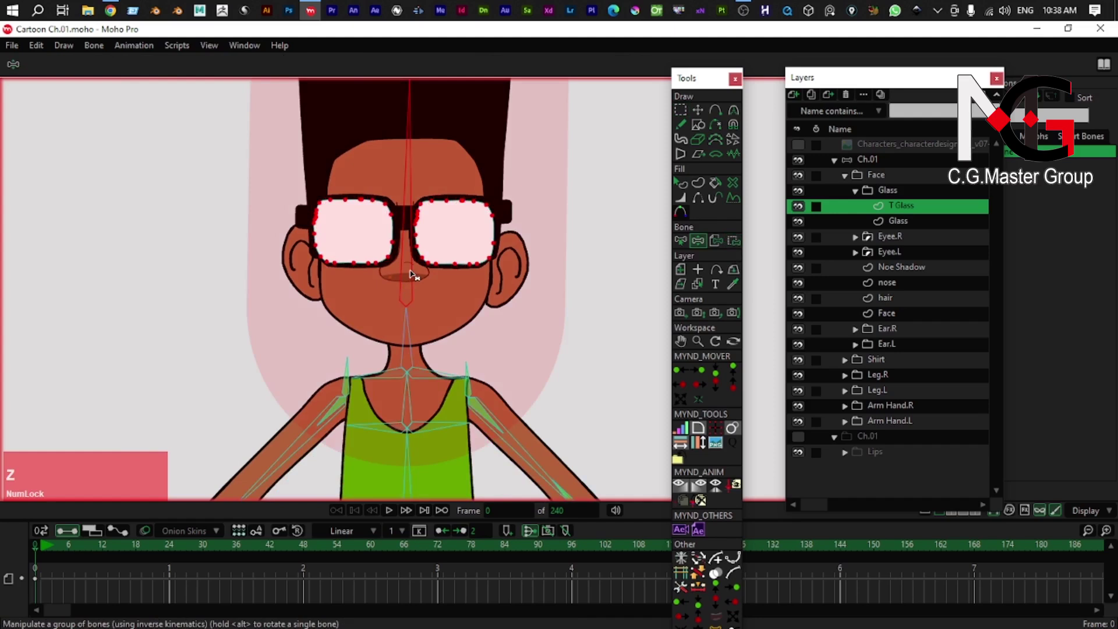
{"action": "key", "text": "s"}
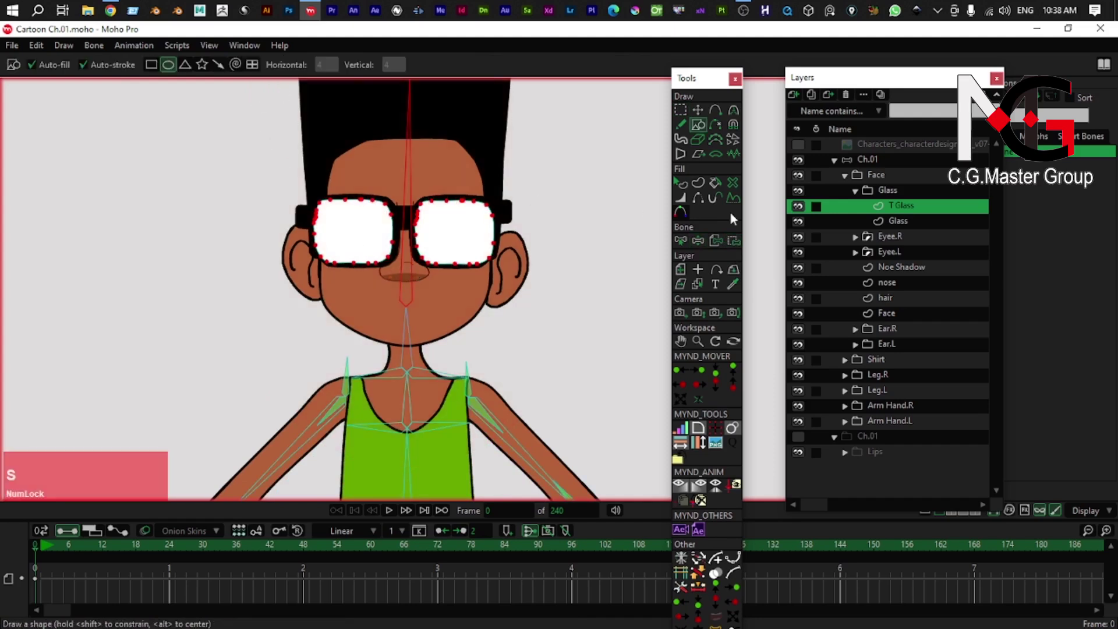
{"action": "left_click", "coordinate": [881, 161]}
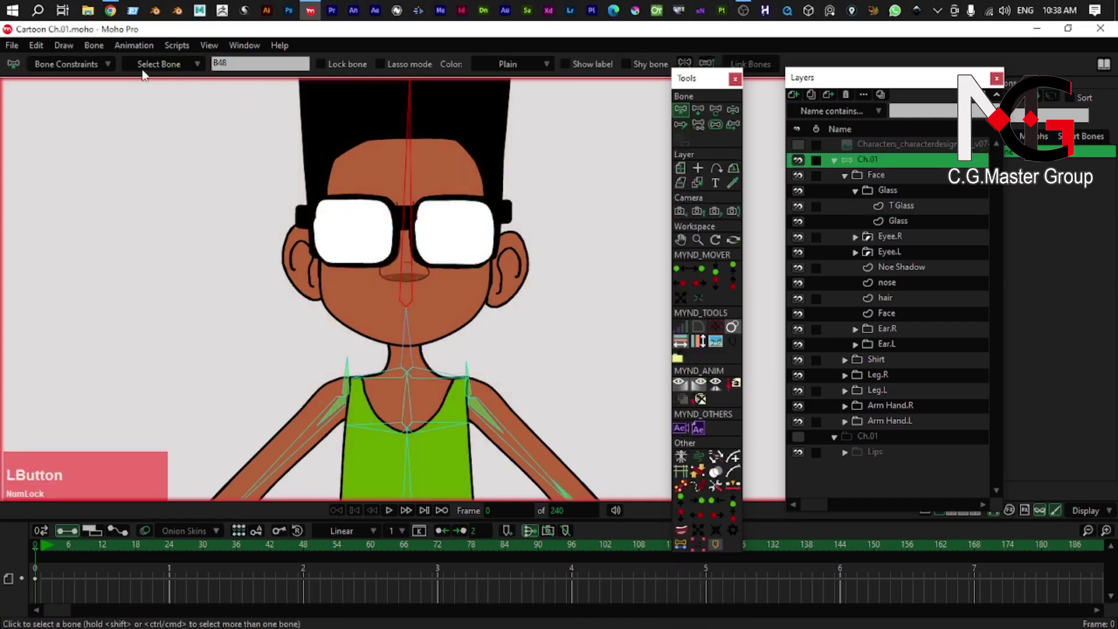
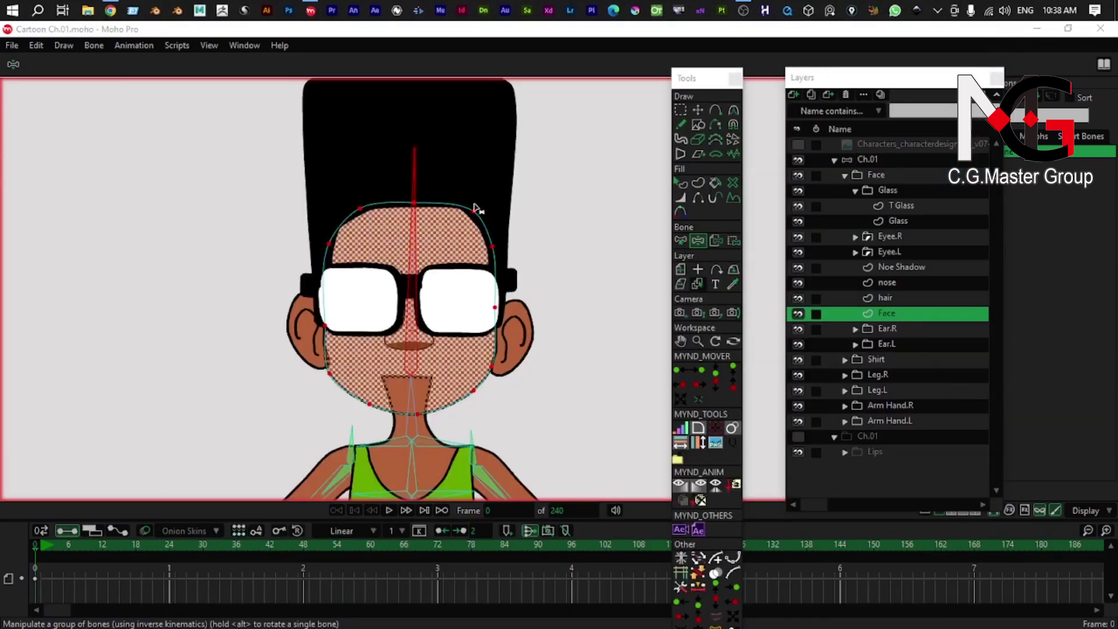
{"action": "left_click", "coordinate": [735, 249]}
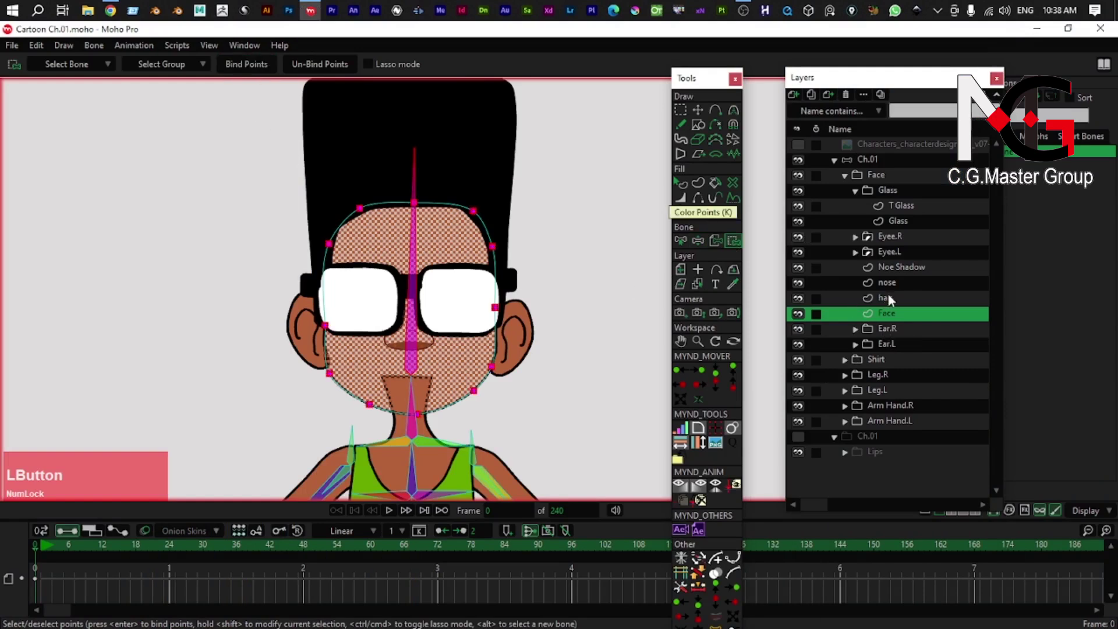
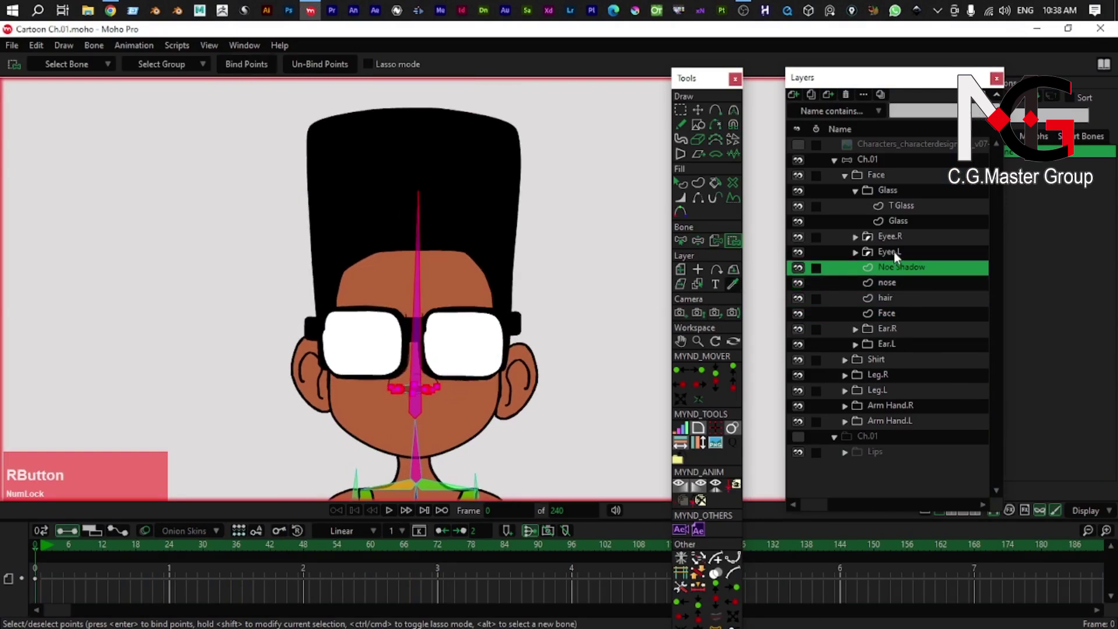
- Bind Ear.L's Ear Line, Eyee.L's Mask and the Glass frame points to the head bone
{"action": "left_click", "coordinate": [855, 334]}
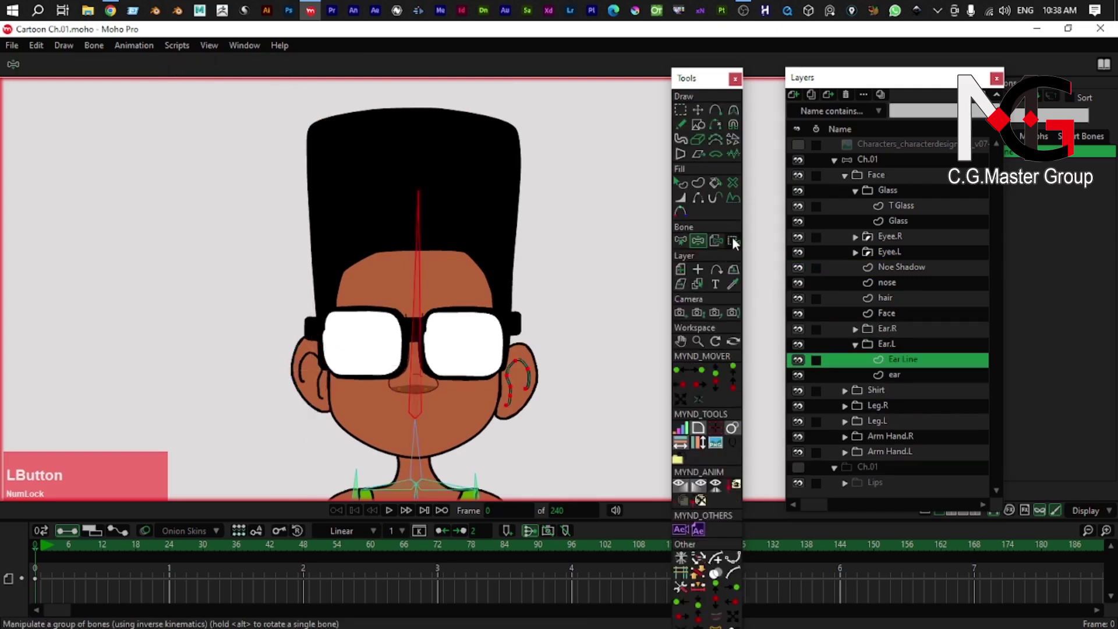
{"action": "left_click", "coordinate": [248, 69]}
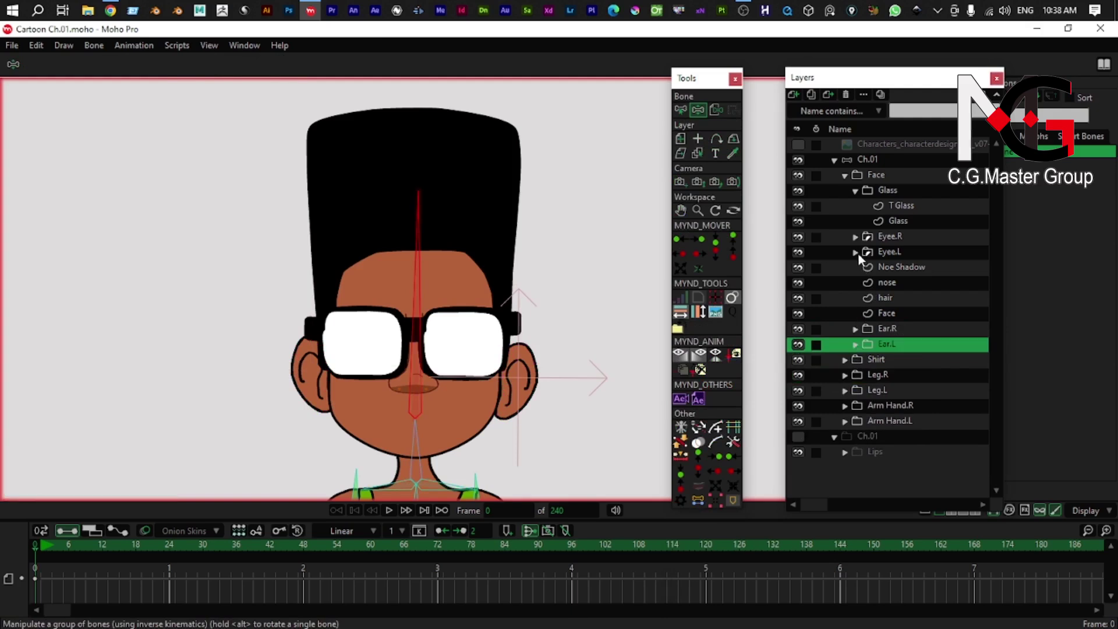
{"action": "left_click", "coordinate": [859, 252]}
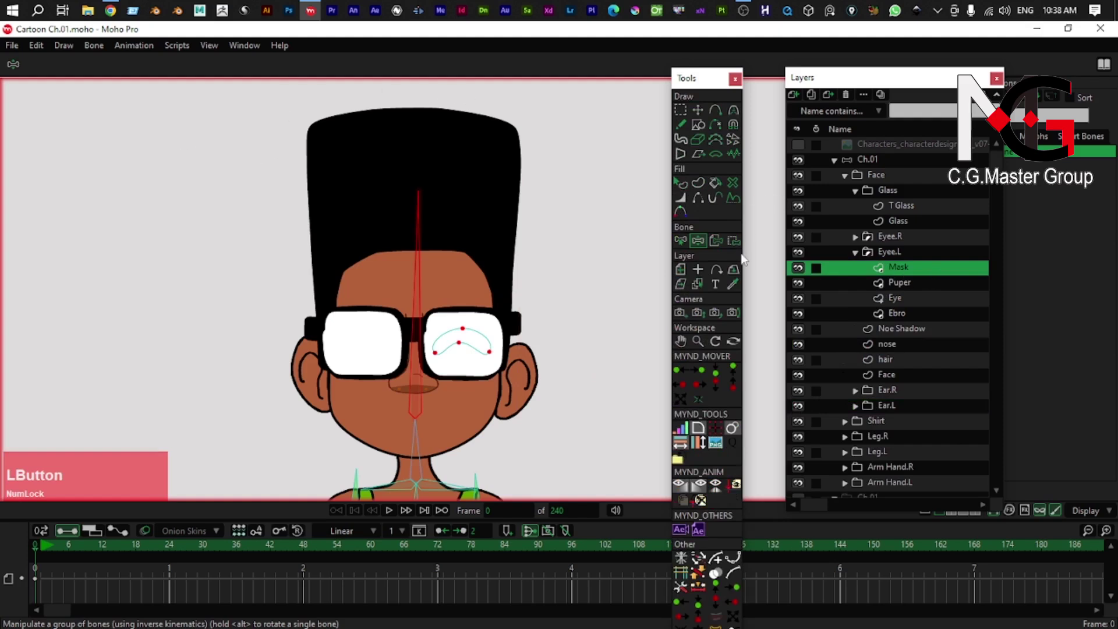
{"action": "left_click", "coordinate": [737, 245]}
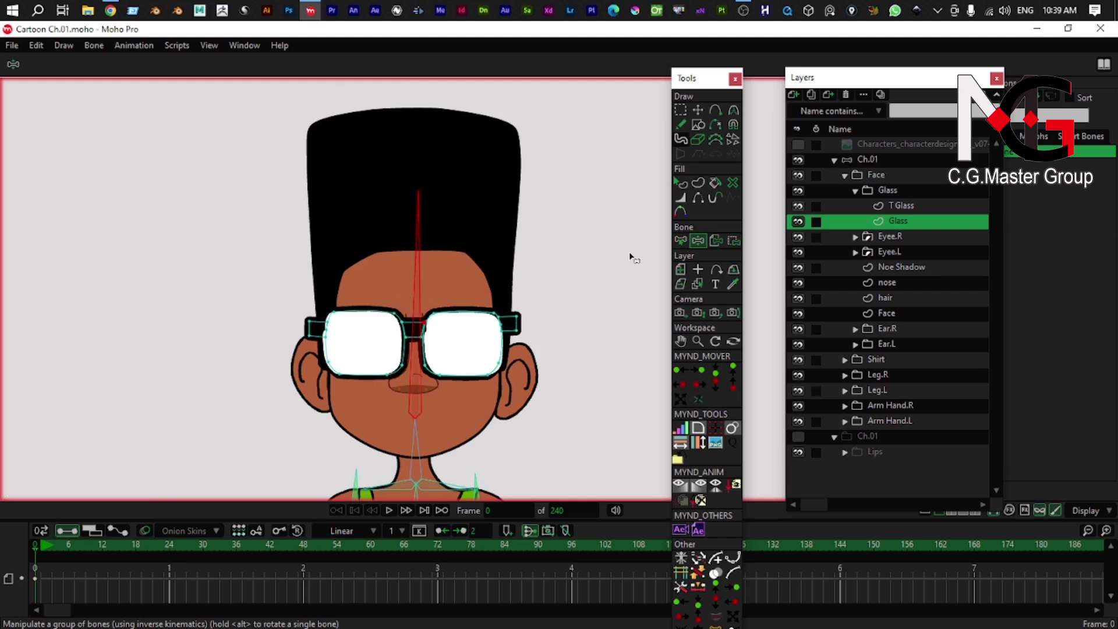
{"action": "key", "text": "g"}
{"action": "left_click", "coordinate": [608, 290]}
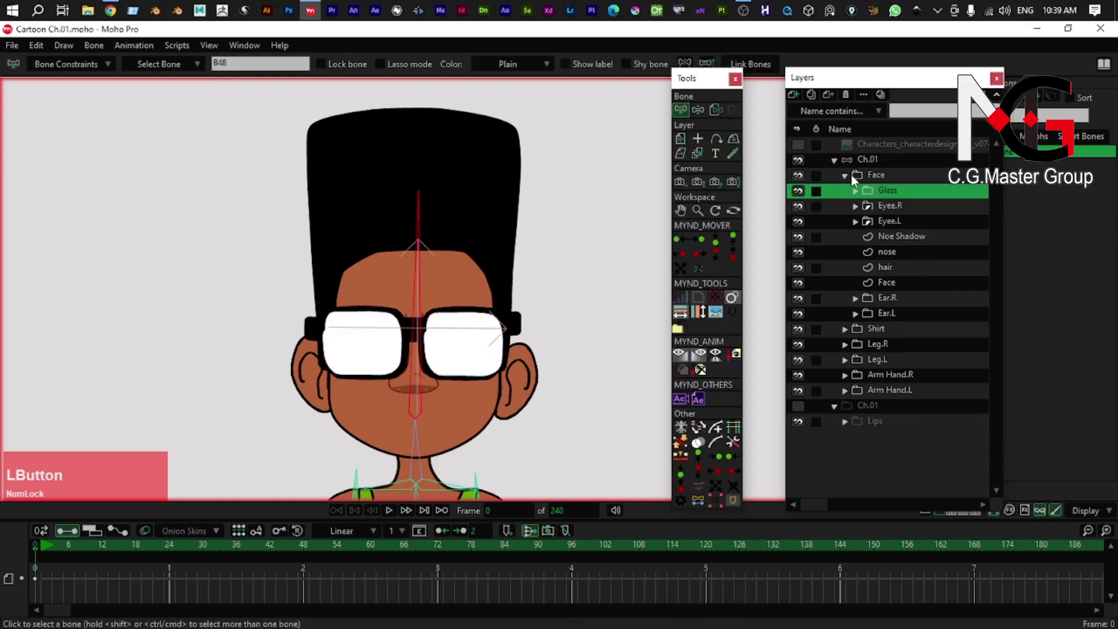
- Tilt the head bone to check hair, glasses, eyes and ears follow, then zoom out to the full character
{"action": "right_click", "coordinate": [450, 372]}
{"action": "key", "text": "z"}
{"action": "left_click", "coordinate": [418, 235]}
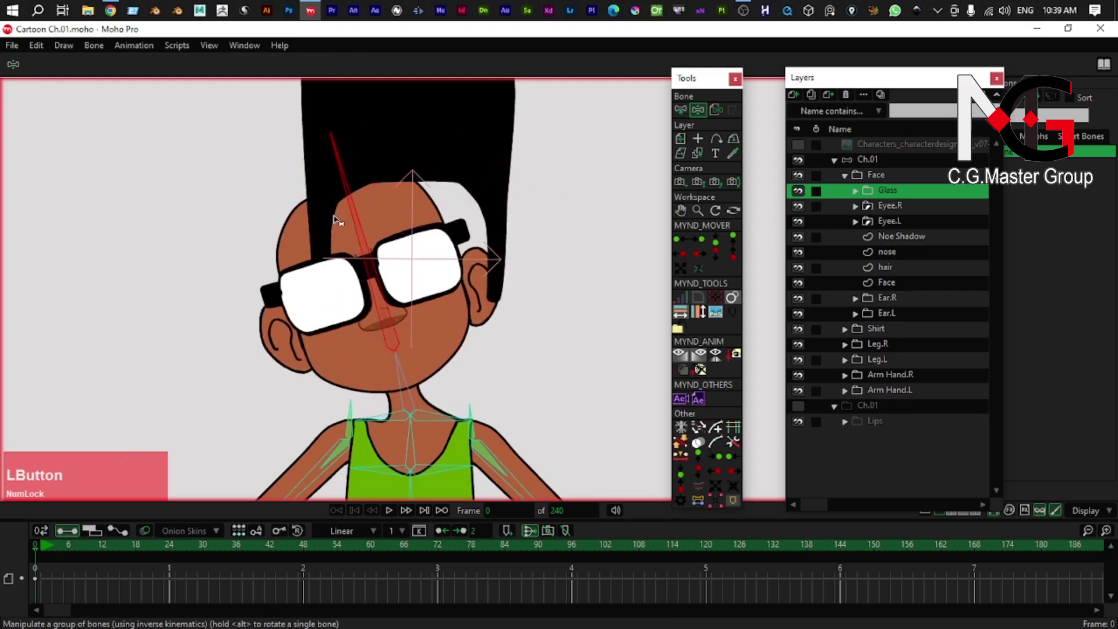
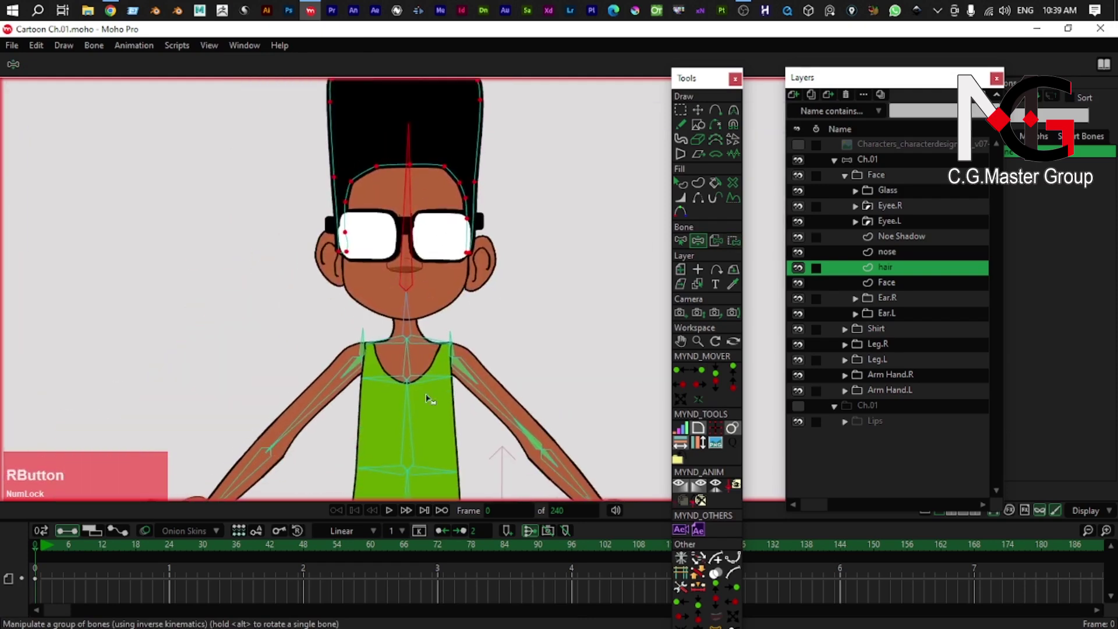
{"action": "right_click", "coordinate": [416, 376]}
{"action": "scroll", "scroll_direction": "down", "scroll_amount": 3}
{"action": "right_click", "coordinate": [400, 200]}
{"action": "scroll", "scroll_direction": "up", "scroll_amount": 3}
{"action": "right_click", "coordinate": [367, 255]}
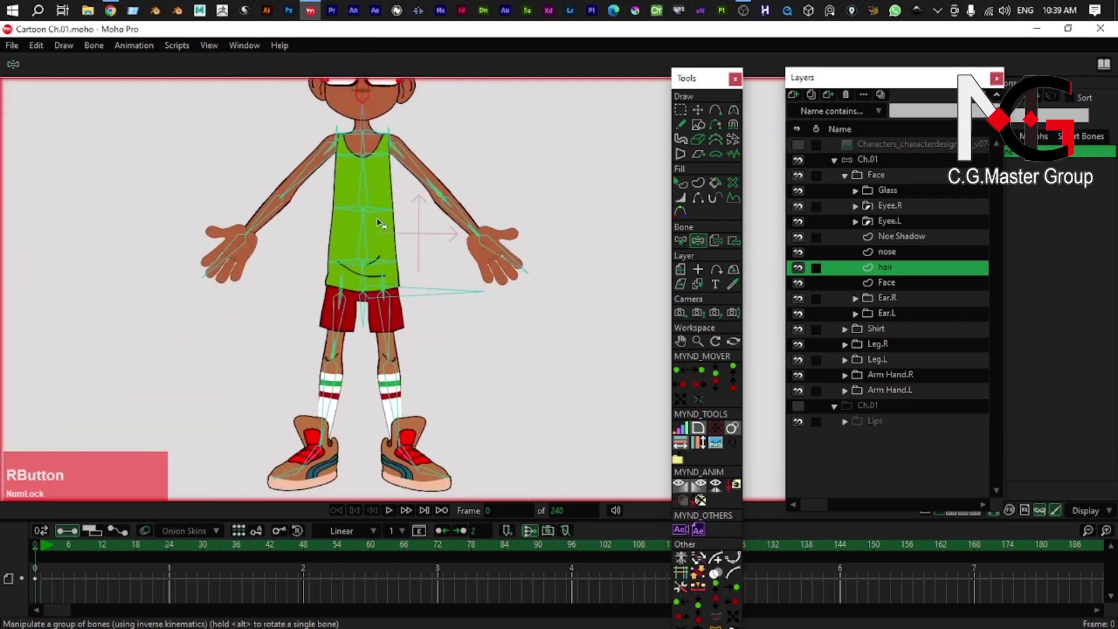
- Test-bend the torso, then select the Lips layer to drag into the Ch.01 group above Face
{"action": "left_click", "coordinate": [361, 276]}
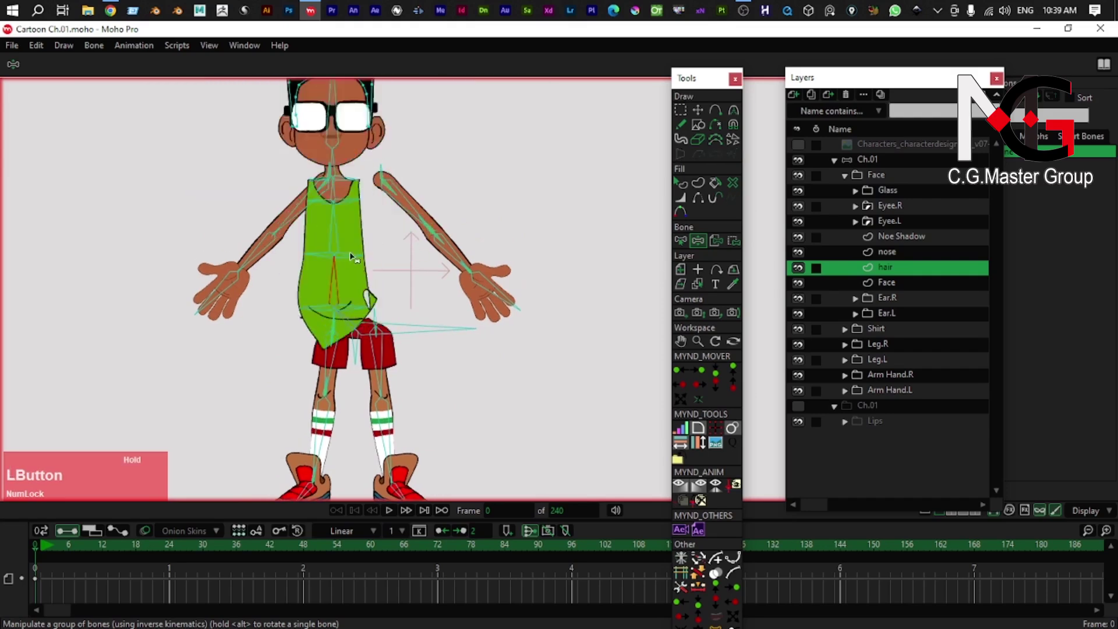
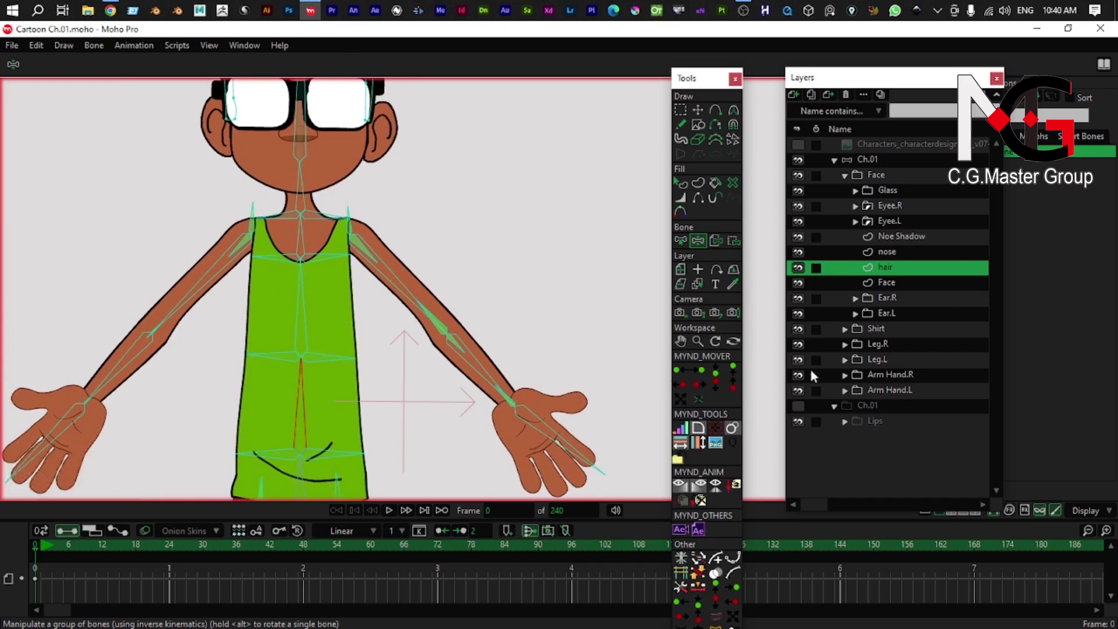
{"action": "left_click", "coordinate": [860, 431]}
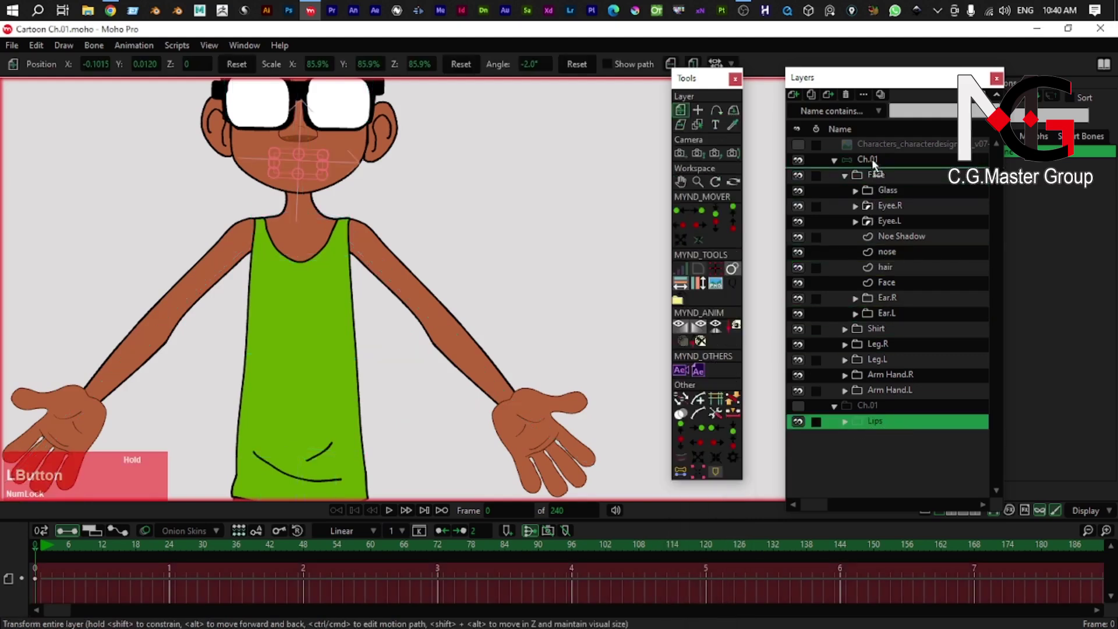